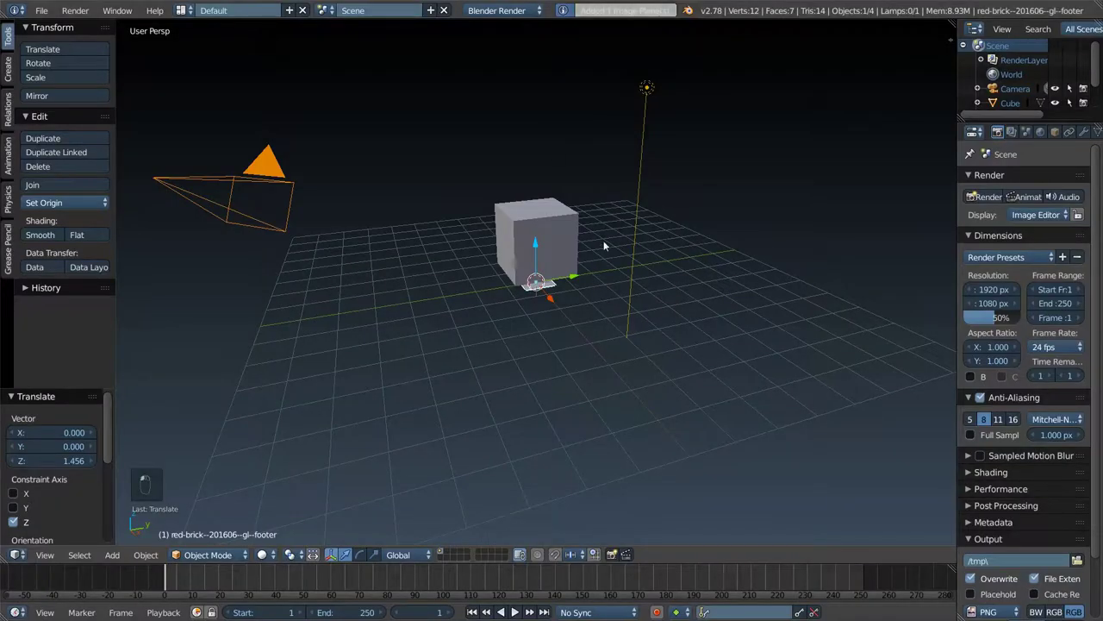
- Scale the red-brick photo plane up large beneath the cube and view it from above
key("s")
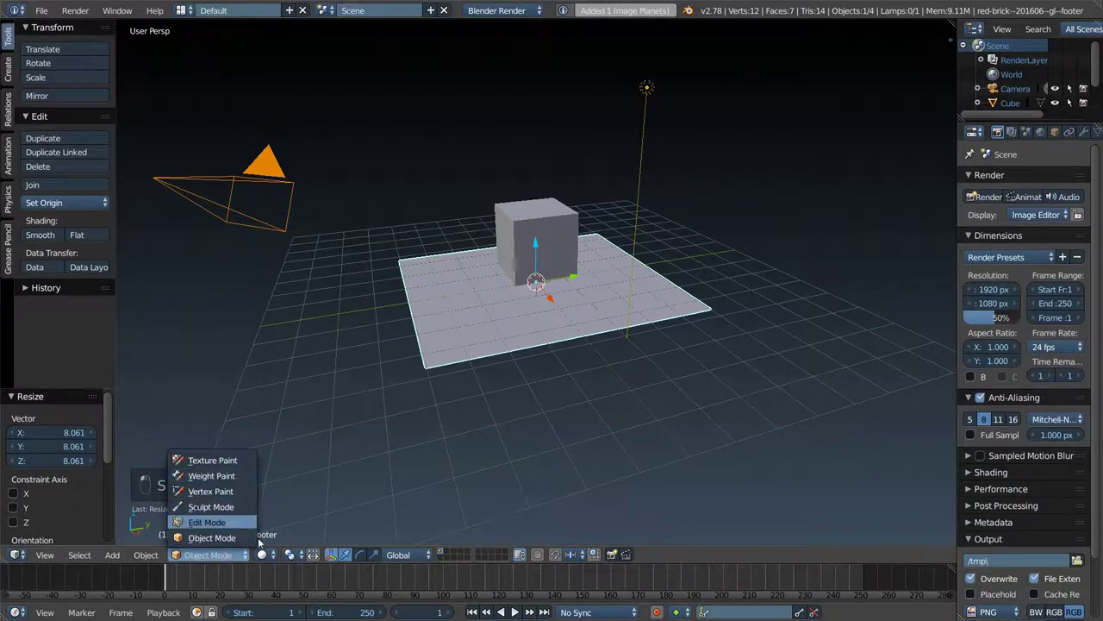
left_click(270, 556)
left_click_drag(277, 550, 303, 478)
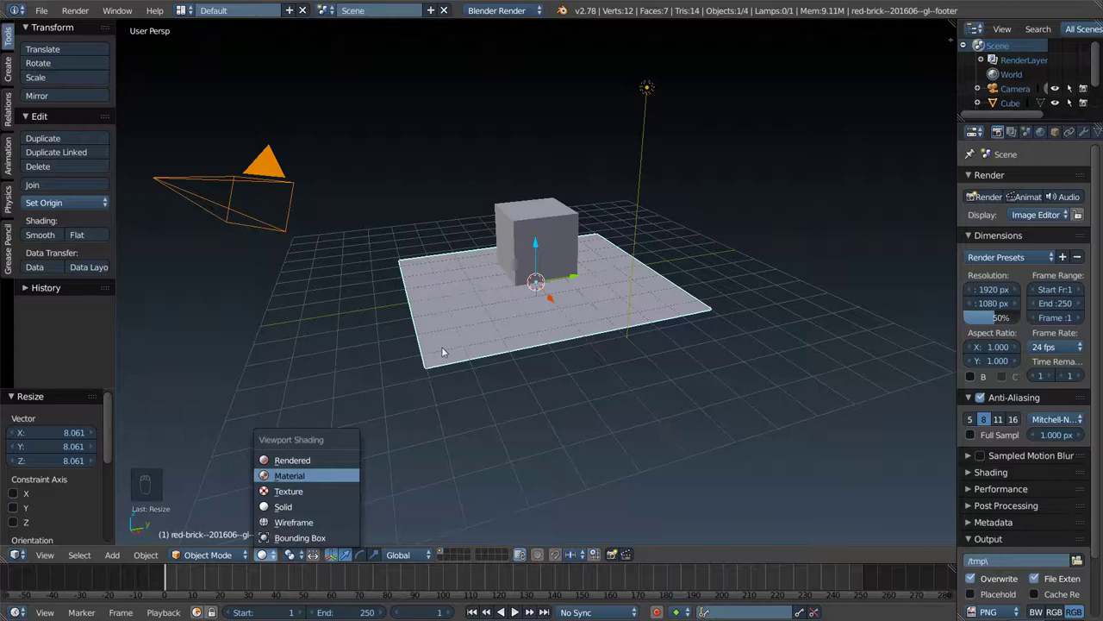
left_click_drag(546, 339, 510, 12)
left_click_drag(509, 12, 536, 144)
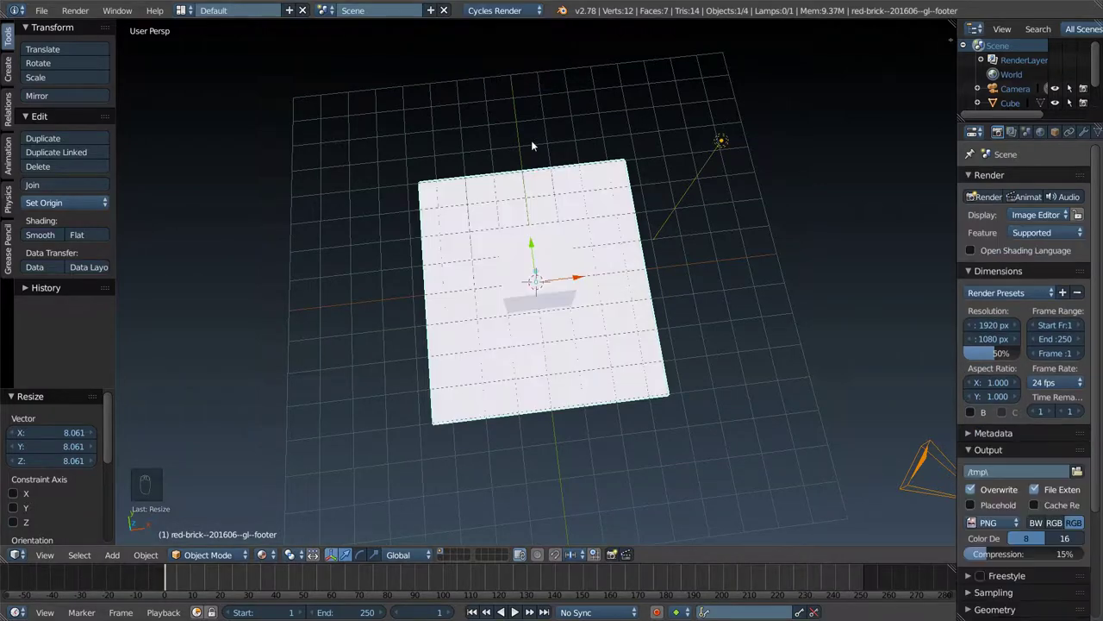
right_click(276, 558)
left_click_drag(281, 522, 326, 469)
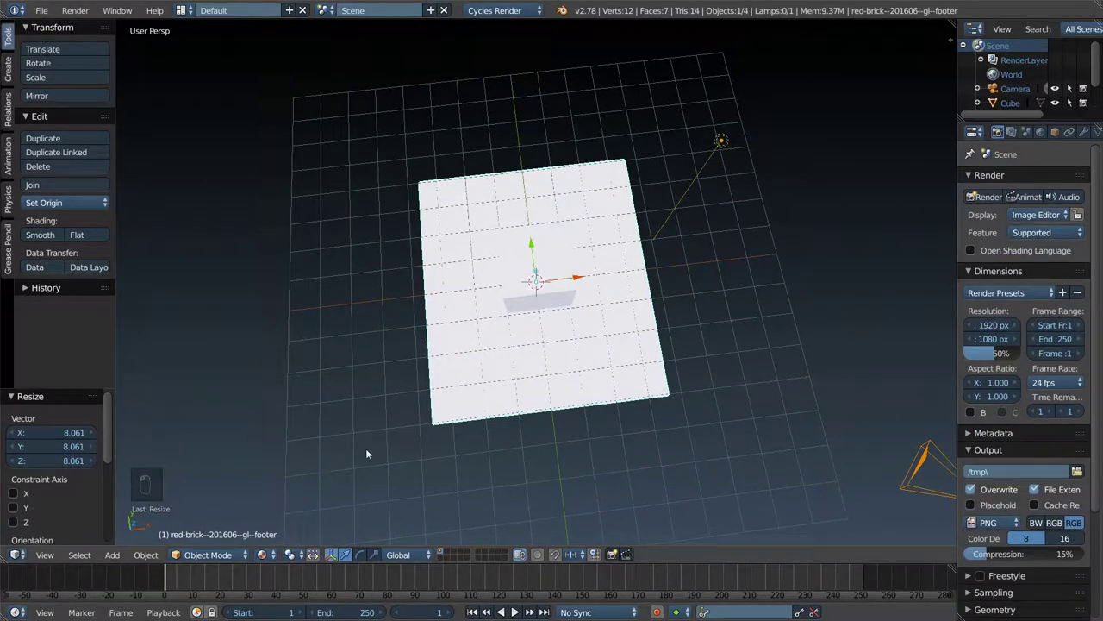
left_click_drag(678, 250, 1080, 130)
left_click_drag(1080, 130, 702, 312)
middle_click(701, 313)
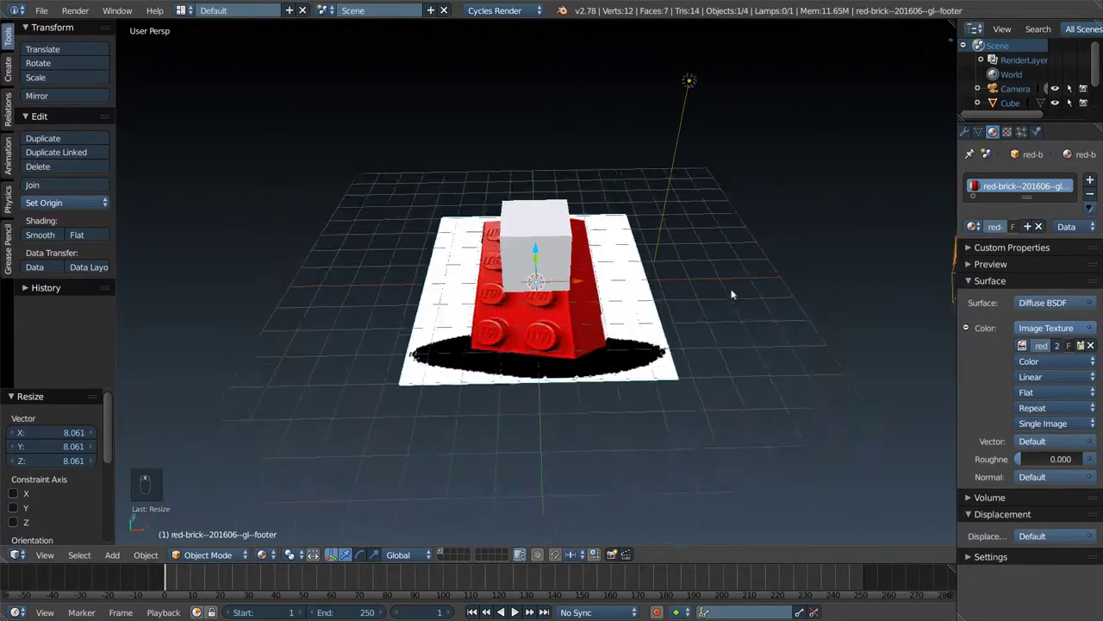
- Shift the cube along X and scale it on Z and Y into a flat slab over the brick photo
left_click_drag(547, 253, 687, 227)
left_click_drag(575, 231, 502, 258)
middle_click(503, 258)
key("s")
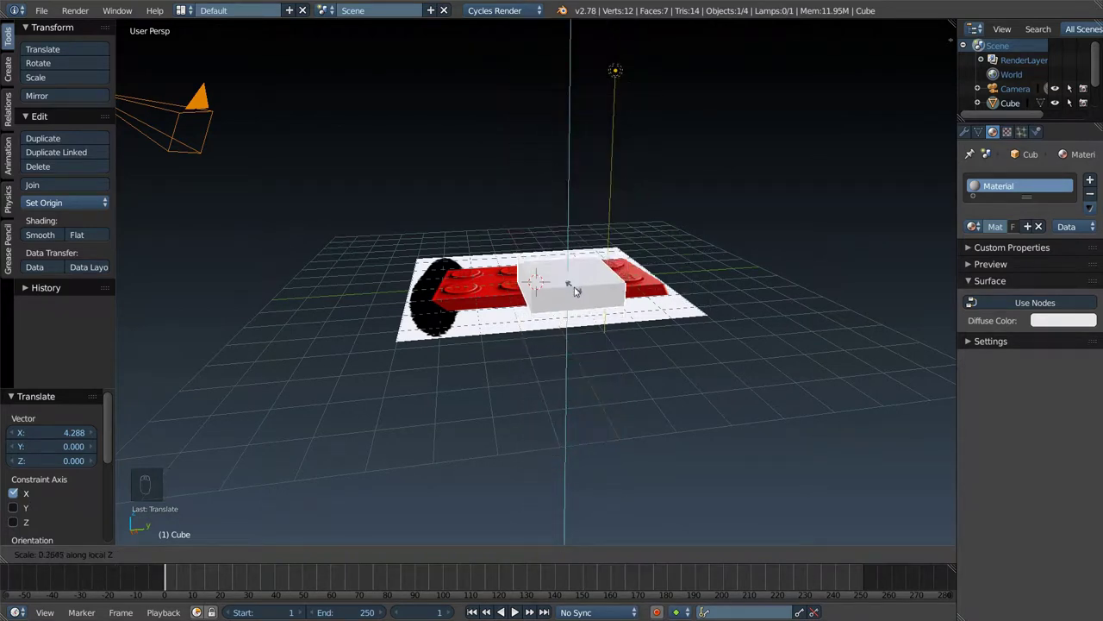
key("s")
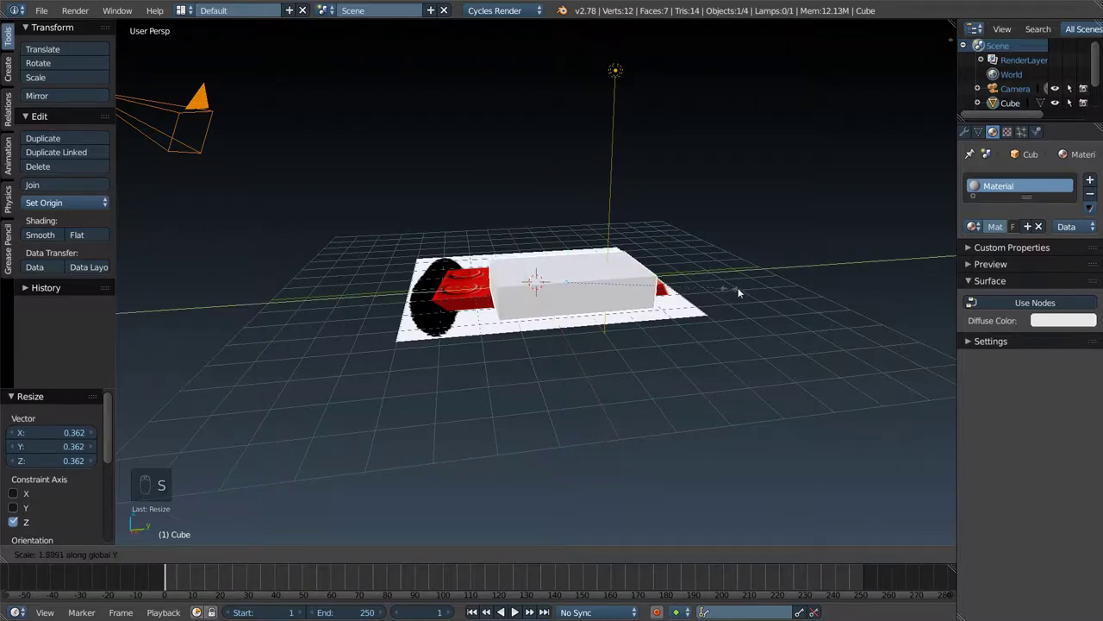
middle_click(728, 293)
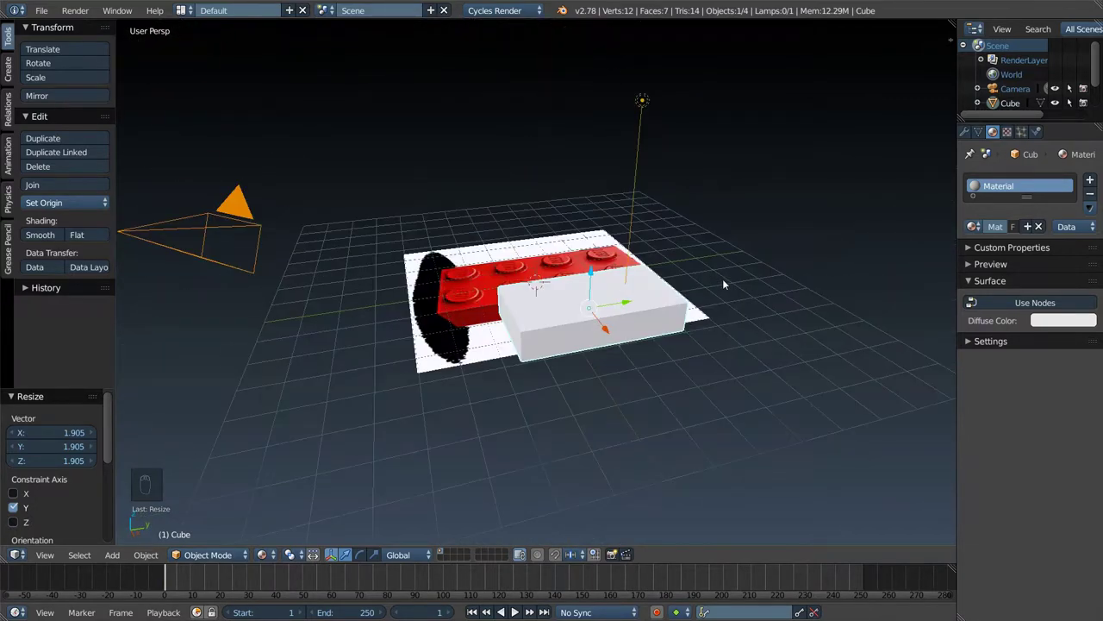
left_click_drag(747, 301, 817, 295)
- Add a mesh circle and reduce it to 10 vertices
key("shift+a")
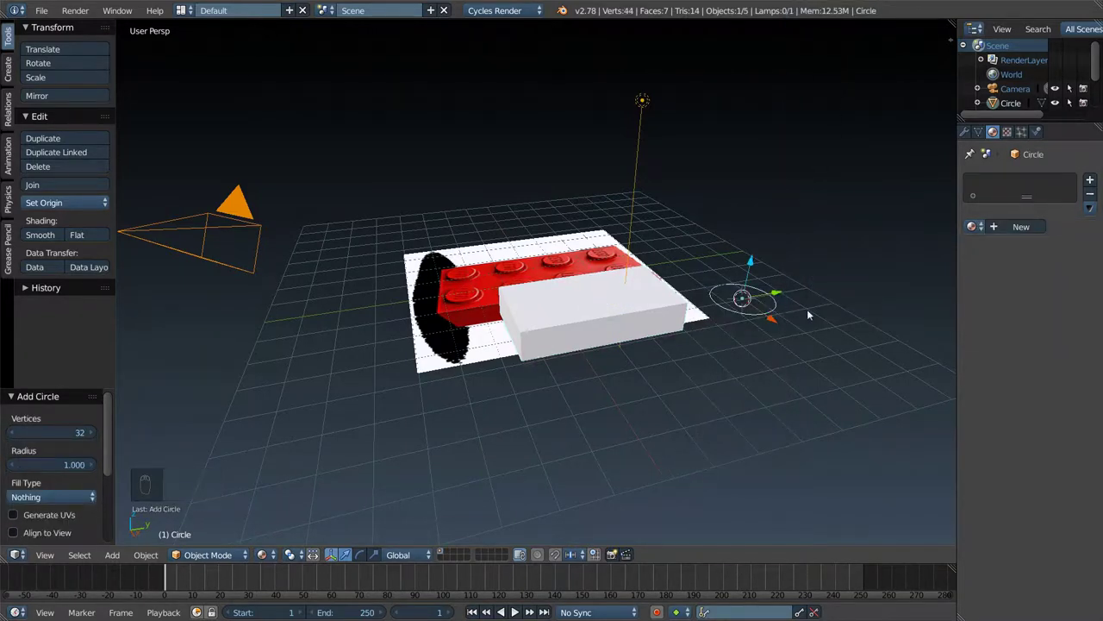
left_click_drag(818, 307, 79, 431)
left_click_drag(79, 430, 181, 441)
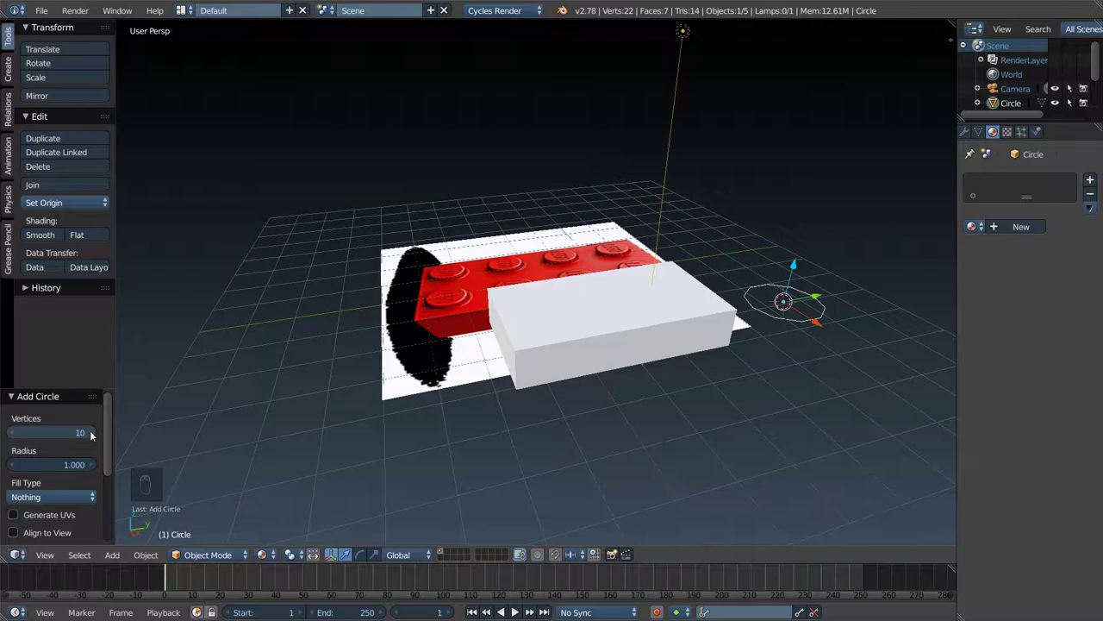
left_click_drag(92, 432, 531, 391)
middle_click(531, 392)
- Fill the circle, extrude it into a short cylinder and shrink it to stud size
key("Tab")
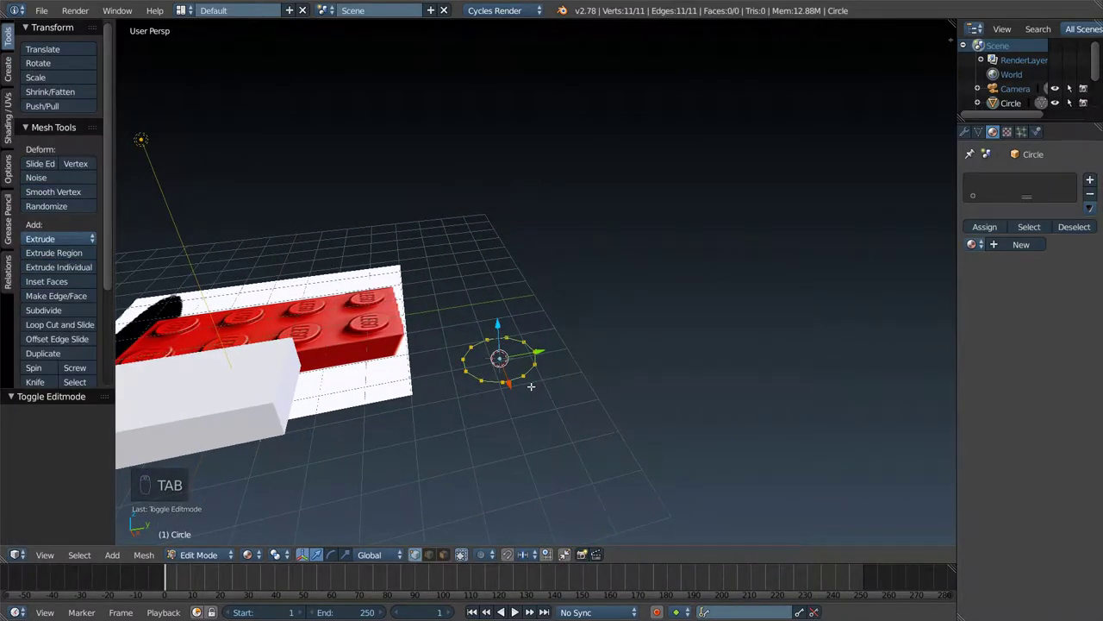
key("f")
key("e")
key("Tab")
left_click_drag(501, 313, 497, 283)
key("s")
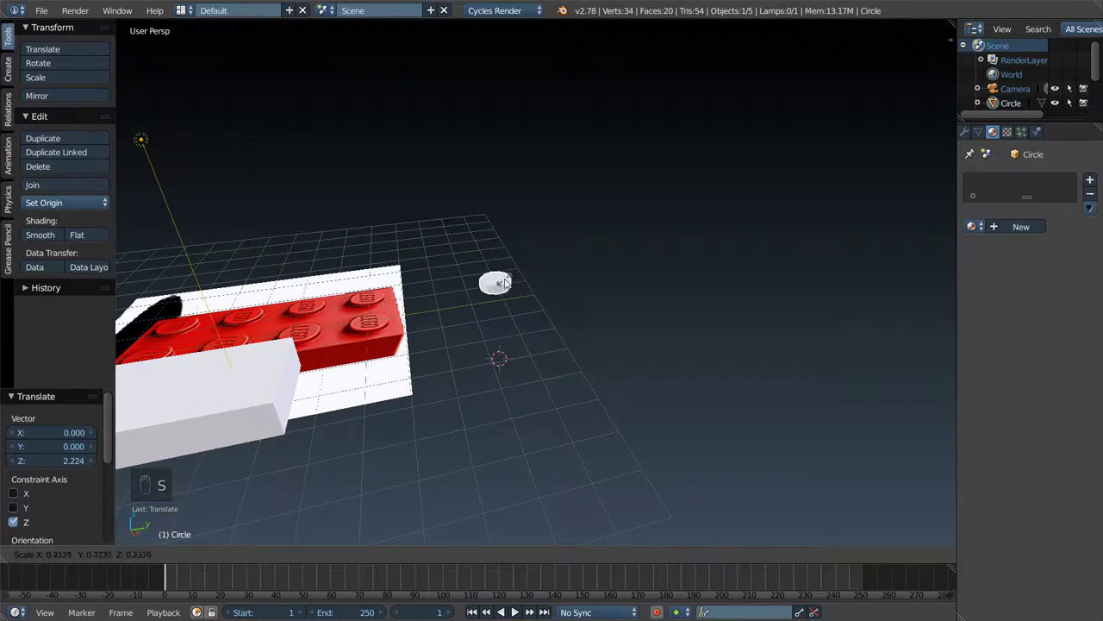
left_click(315, 331)
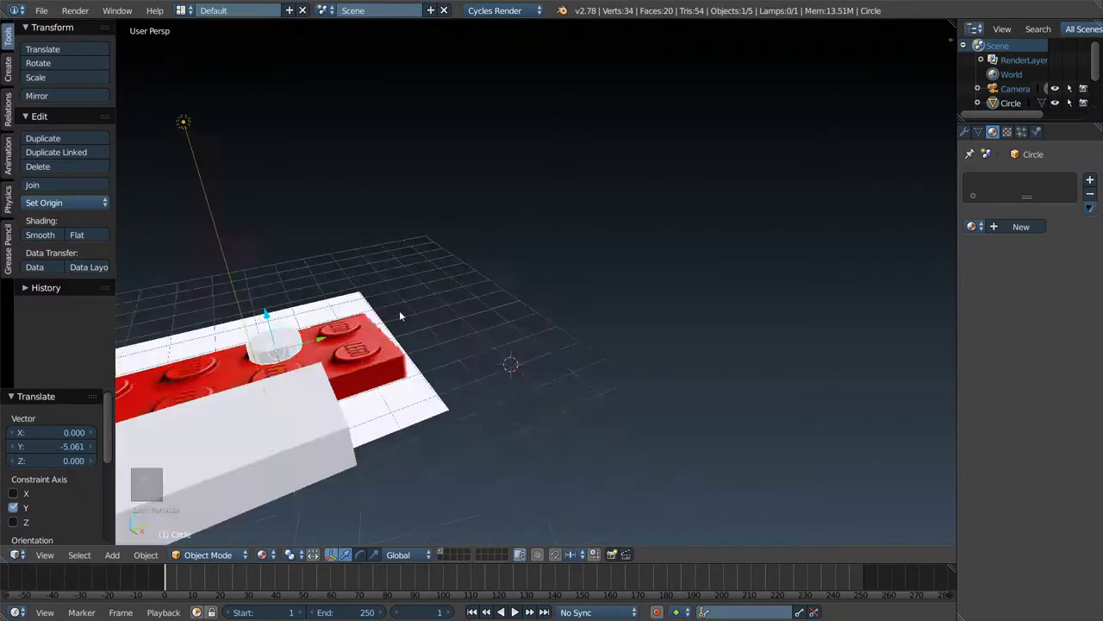
- Move the stud along Y by a typed distance toward the brick and switch to top view
key("KP_5")
key("KP_1")
key("KP_3")
key("KP_2")
key("KP_5")
key("KP_1")
key("KP_3")
key("KP_5")
key("KP_1")
key("KP_7")
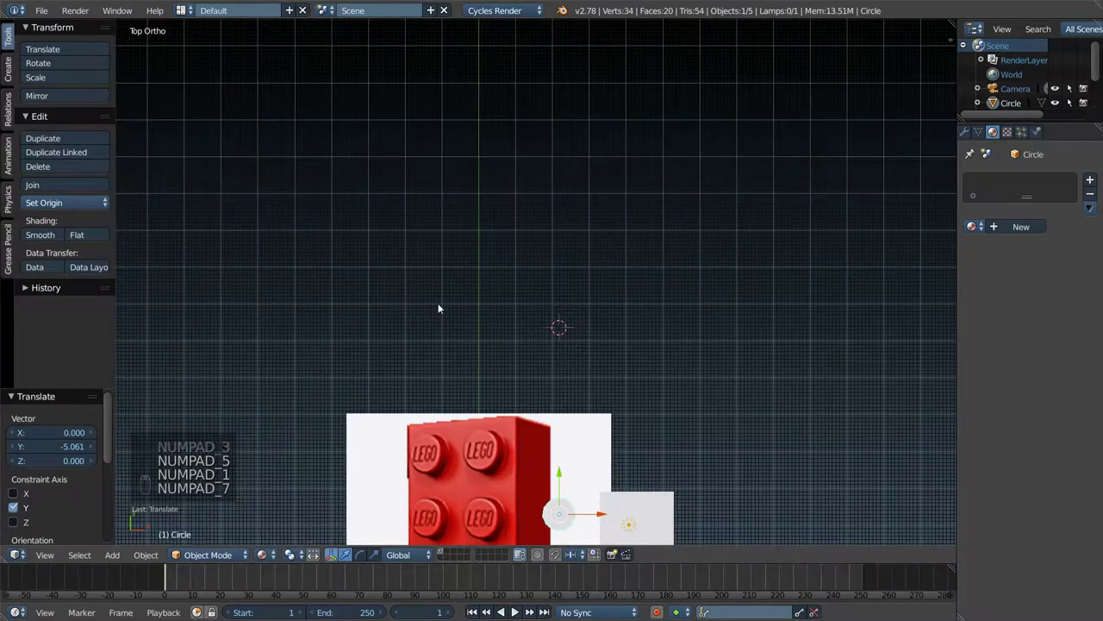
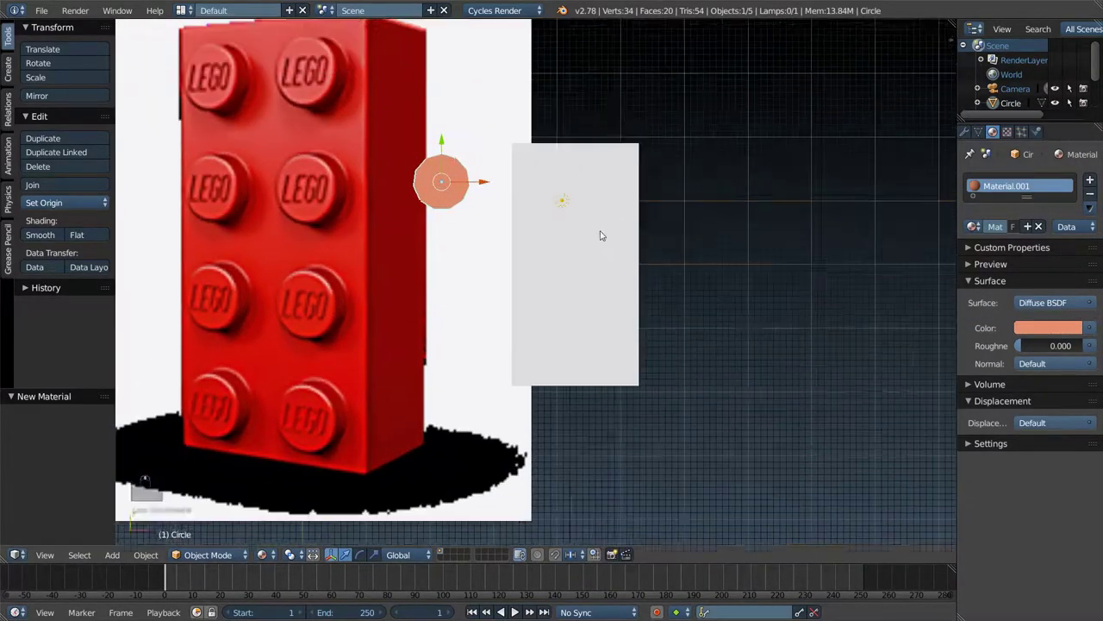
- Duplicate the stud with Shift+D into two rows of four across the slab's top
left_click_drag(567, 176, 638, 187)
key("s")
left_click_drag(526, 148, 575, 179)
key("shift+d")
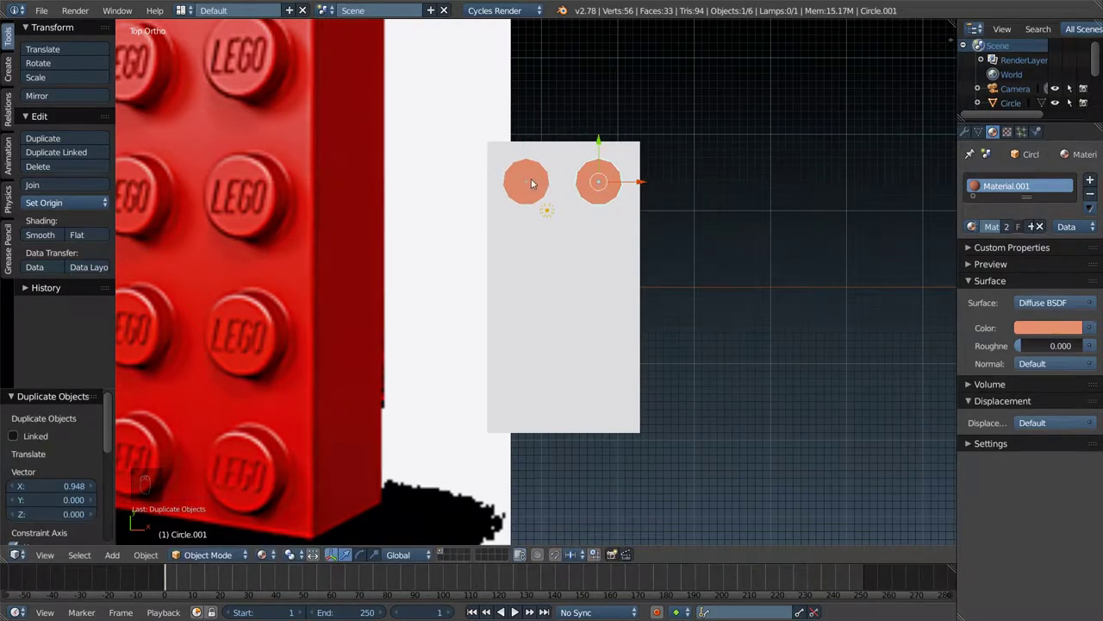
key("shift+d")
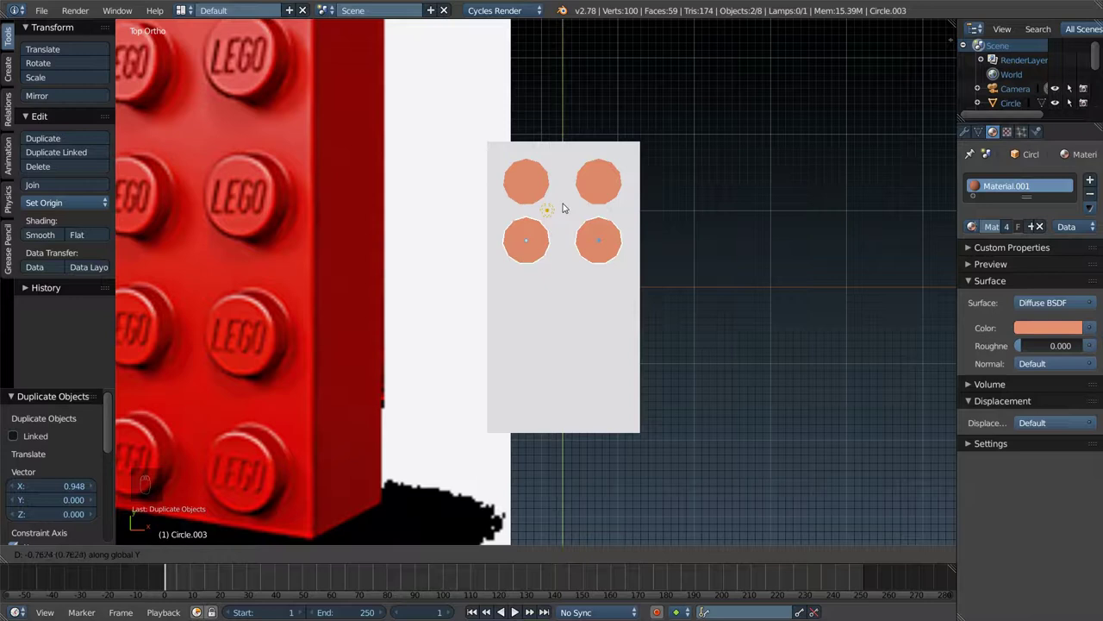
key("shift+d")
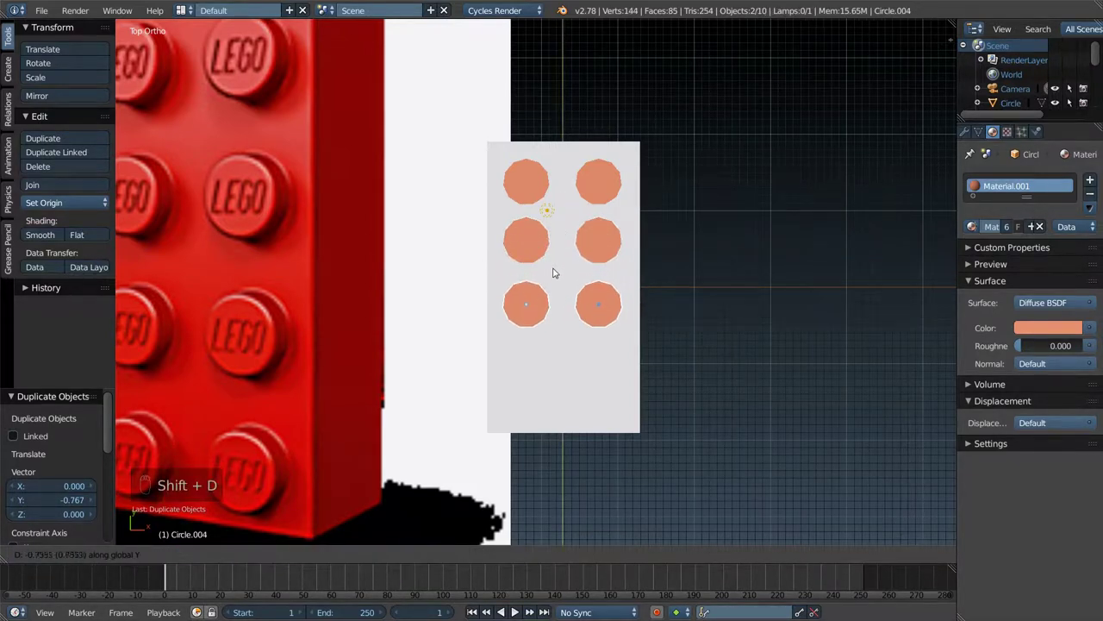
key("shift+d")
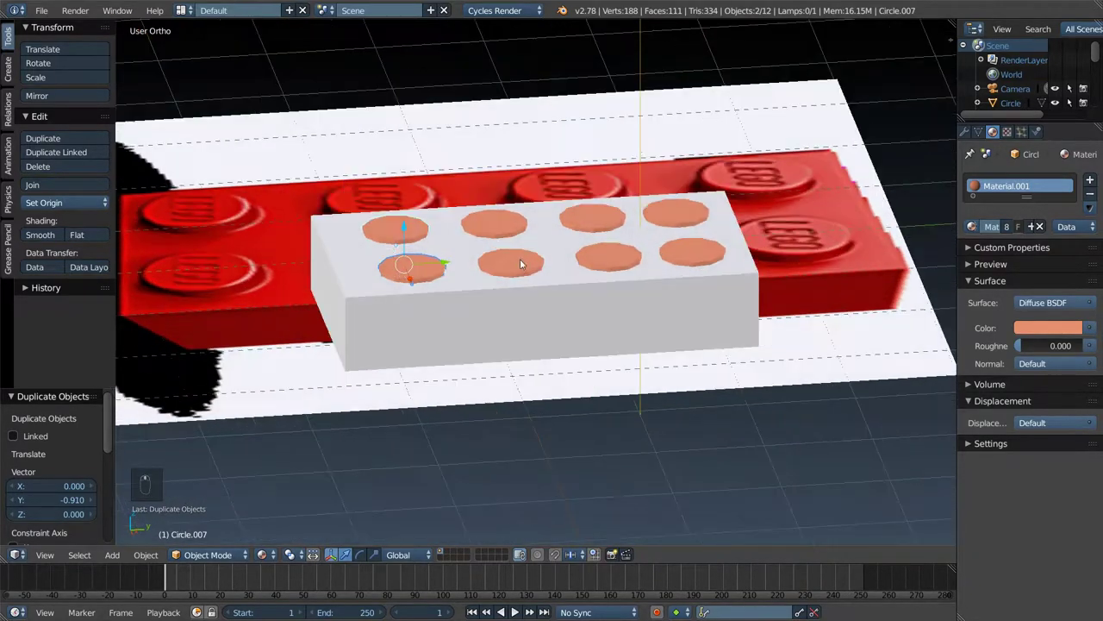
- Extrude all eight studs taller, join them with Ctrl+J, then select the slab
left_click_drag(513, 268, 686, 237)
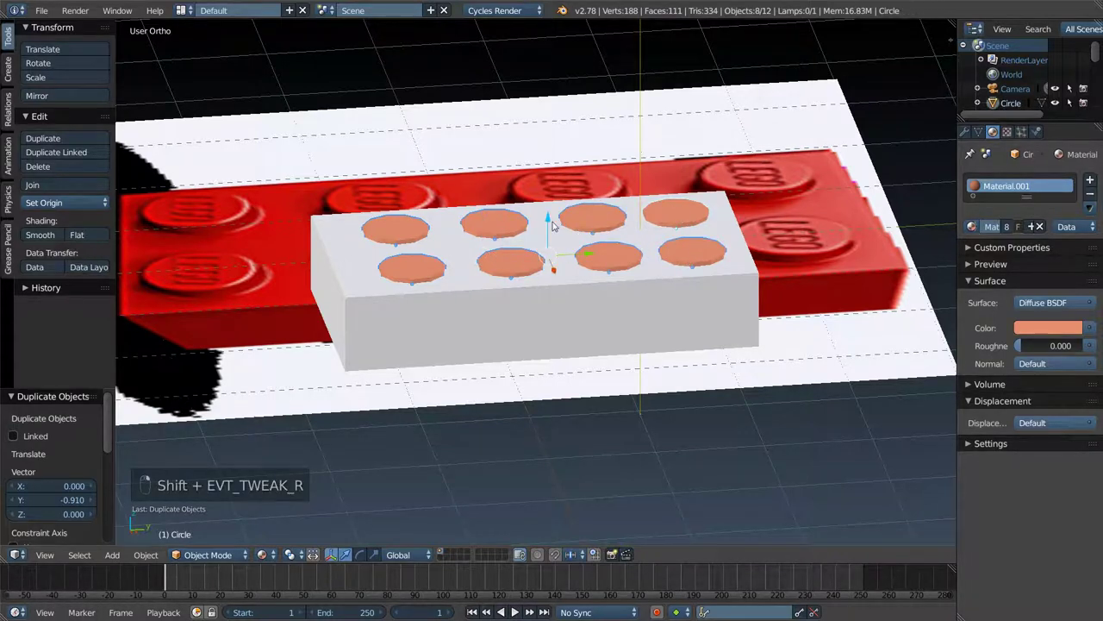
left_click(542, 184)
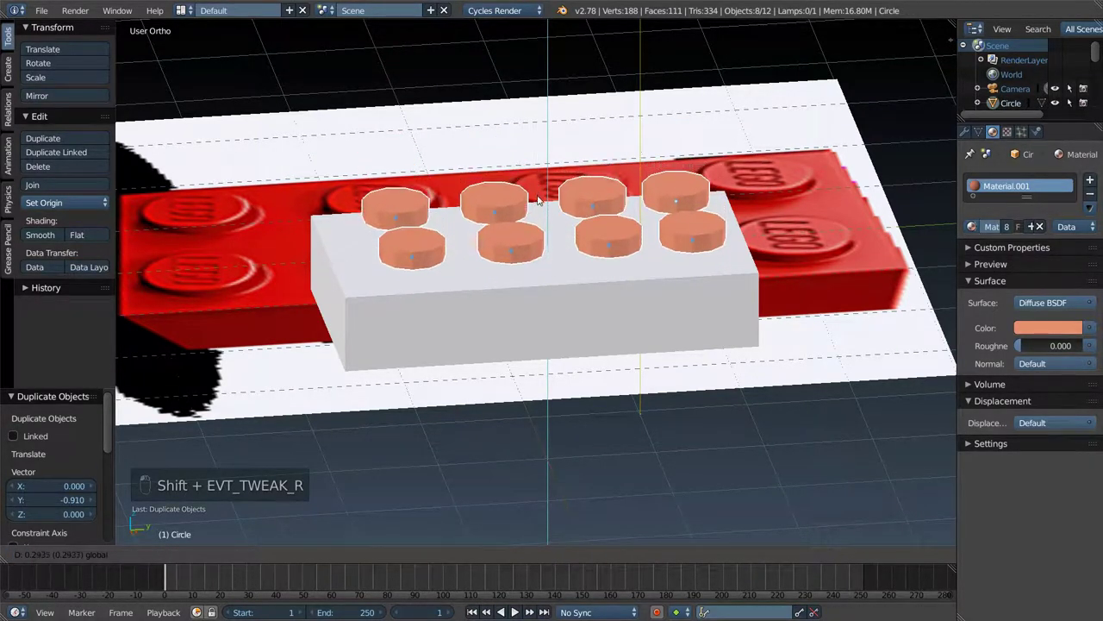
middle_click(541, 198)
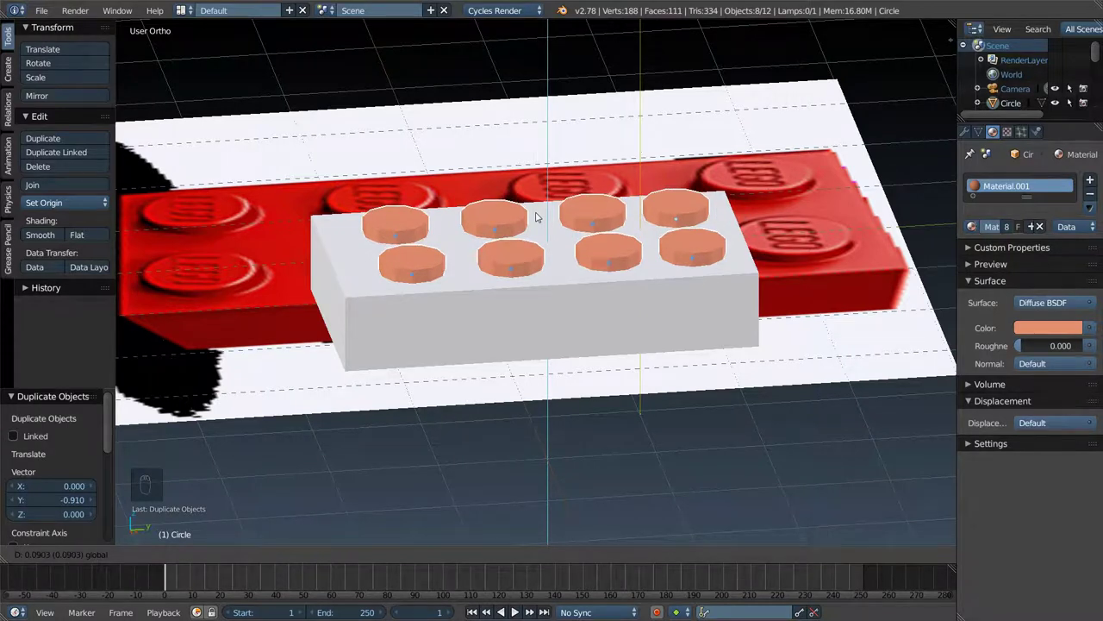
key("ctrl+j")
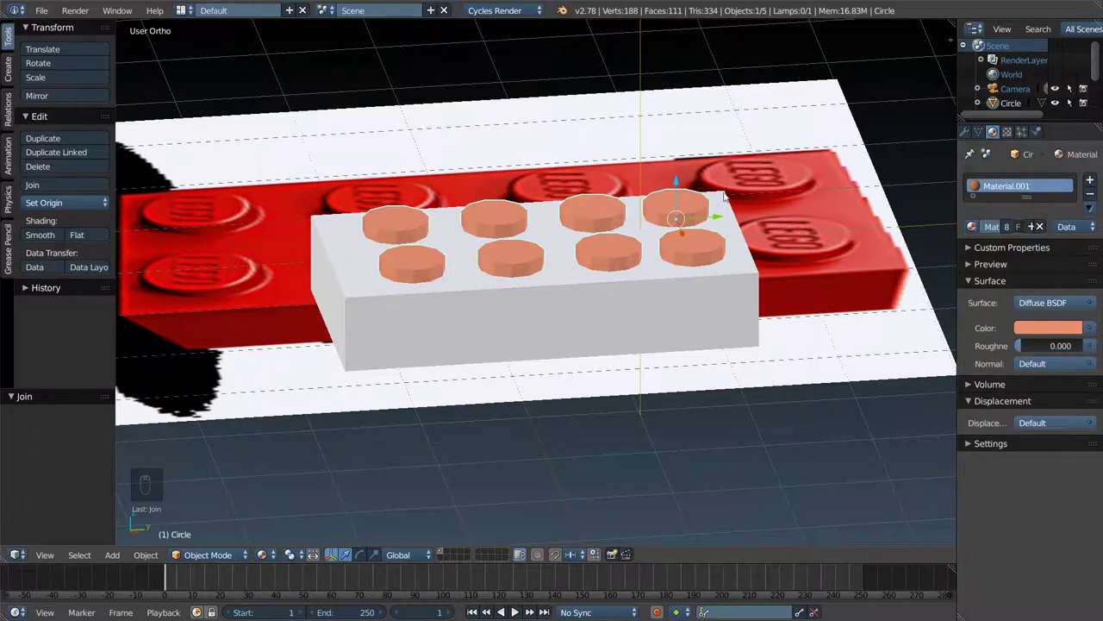
left_click_drag(1036, 328, 592, 312)
left_click_drag(592, 312, 1052, 321)
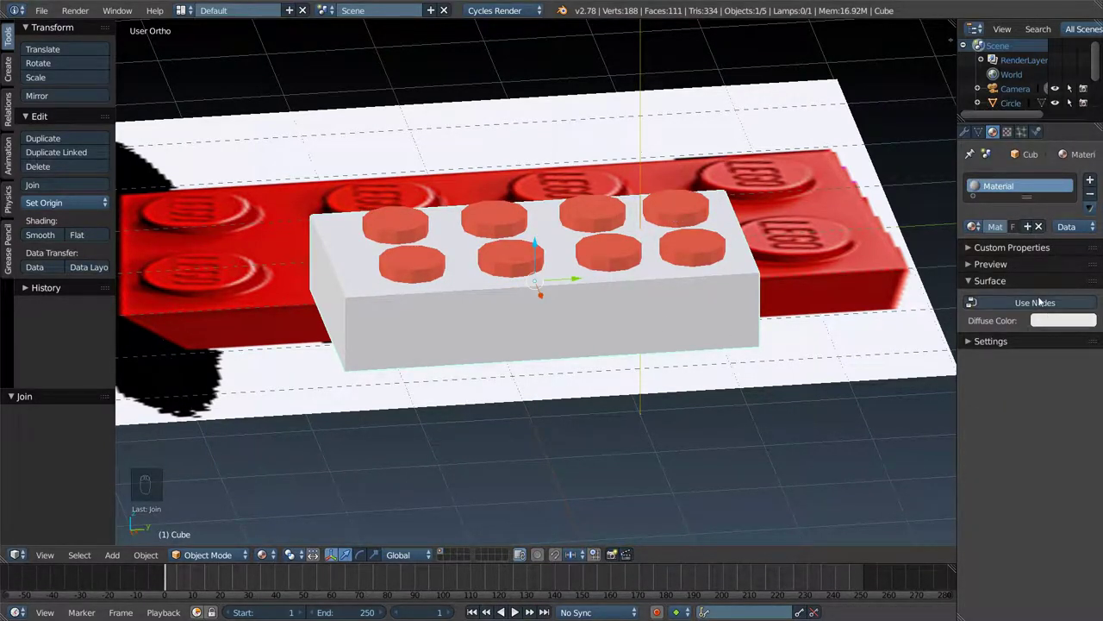
- Assign Material.001 to the slab, join slab and studs, and set the origin to geometry
left_click_drag(973, 227, 620, 304)
middle_click(621, 303)
middle_click(708, 358)
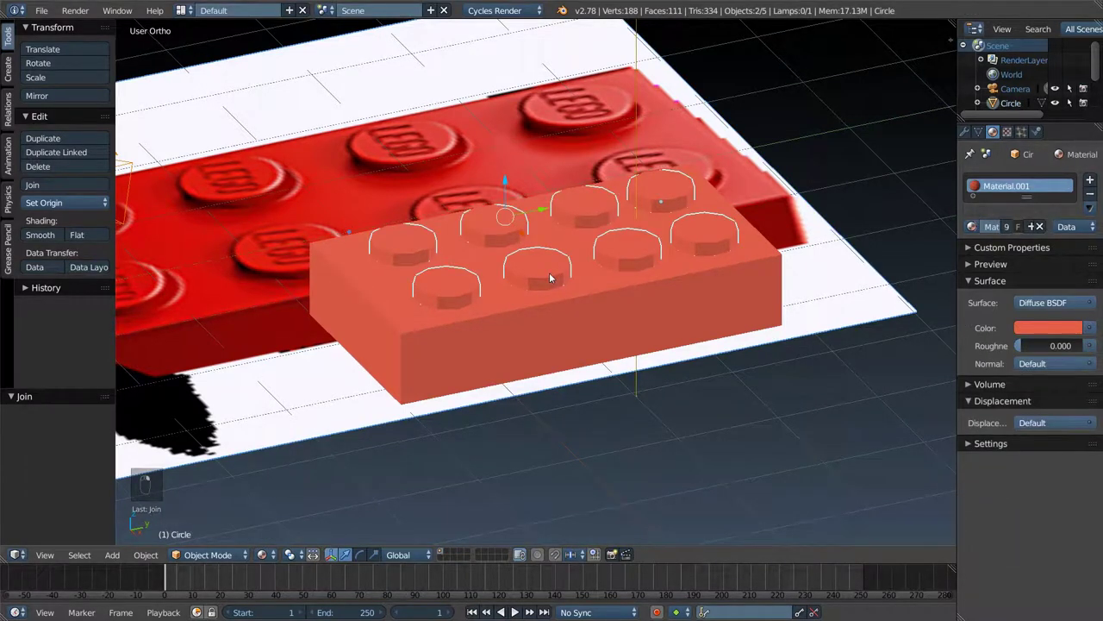
key("ctrl+j")
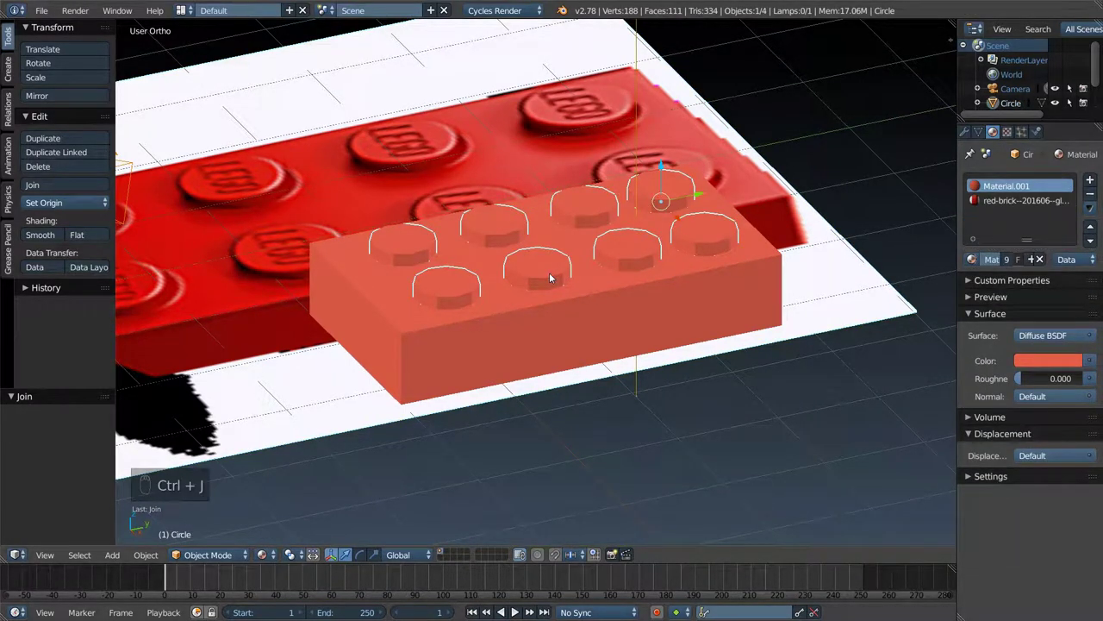
key("ctrl+shift+alt+c")
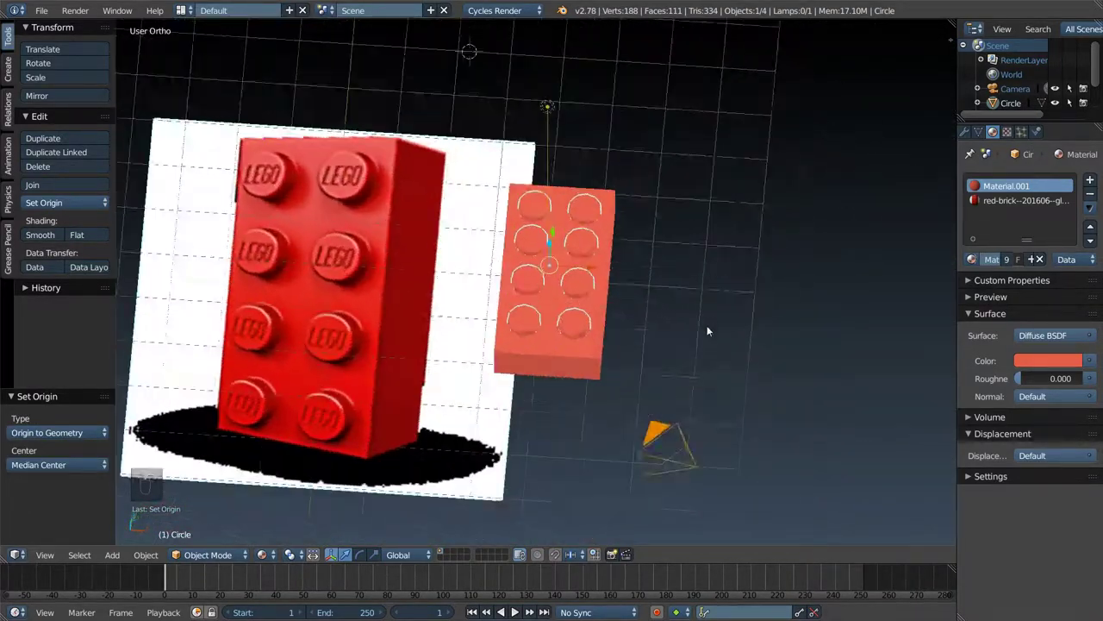
key("KP_5")
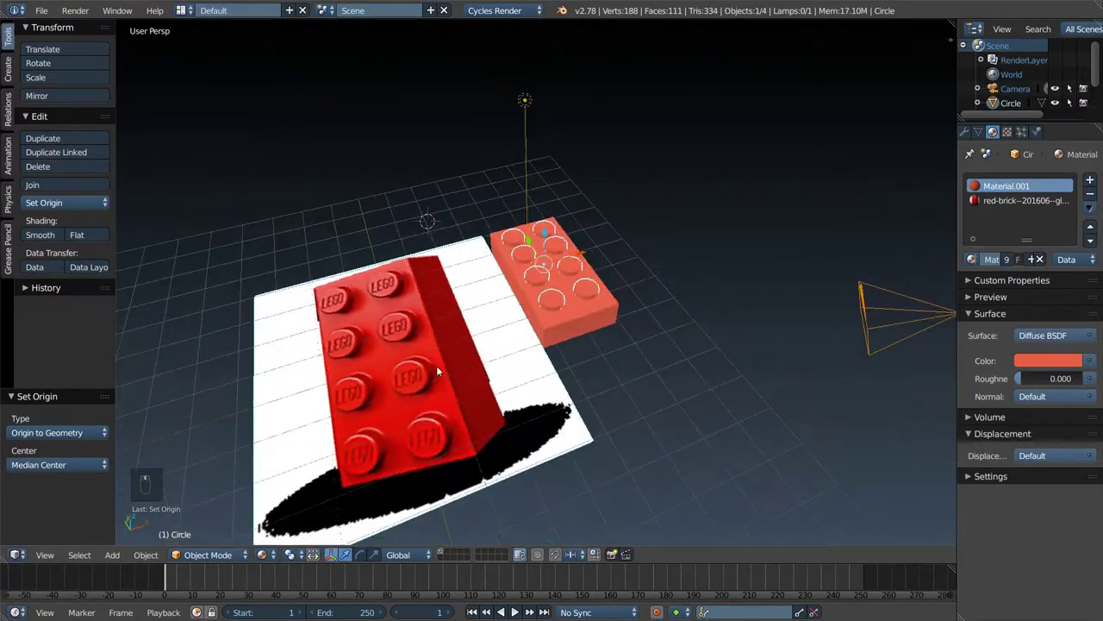
left_click_drag(394, 371, 77, 20)
left_click_drag(415, 376, 76, 21)
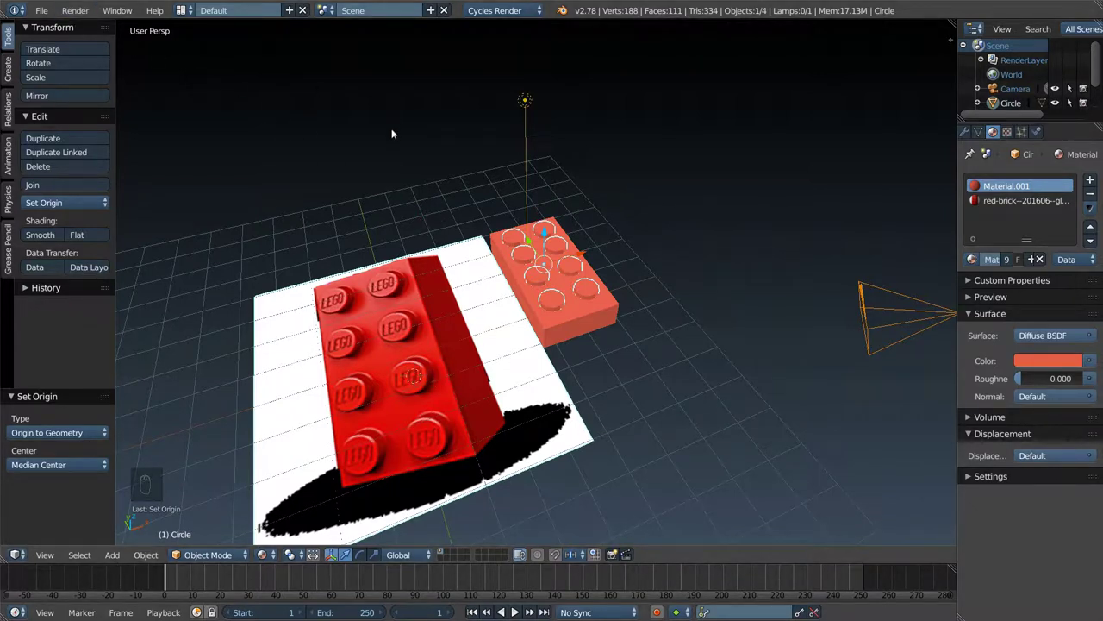
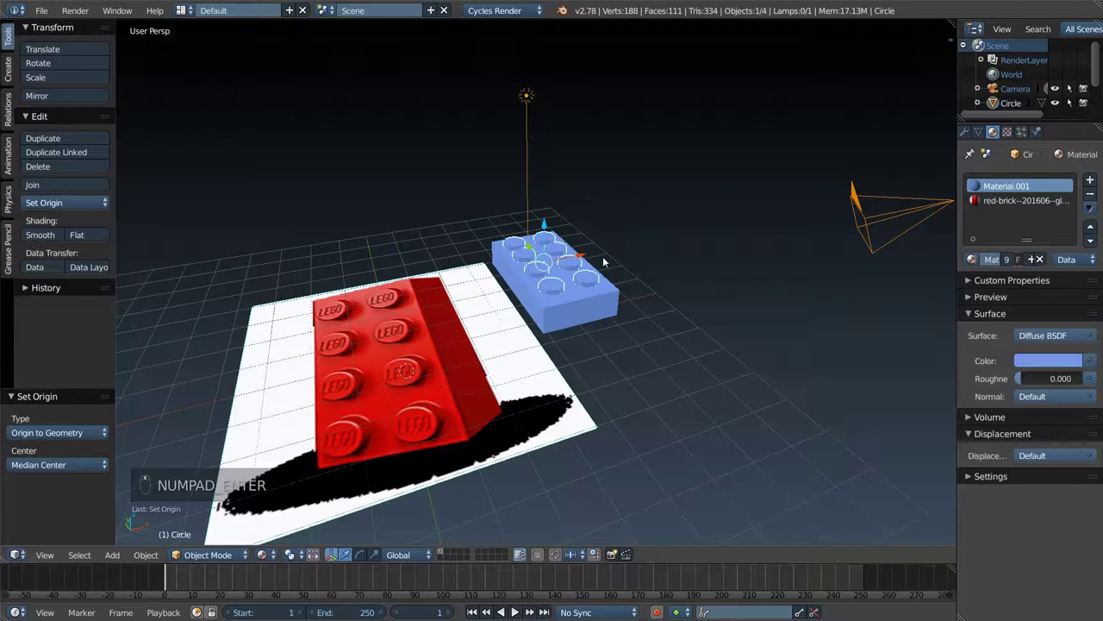
- Move the brick with G after undoing the last change to Material.001's red colour
left_click_drag(651, 244, 703, 242)
key("ctrl+z")
middle_click(650, 292)
middle_click(628, 288)
left_click_drag(570, 307, 684, 211)
key("g")
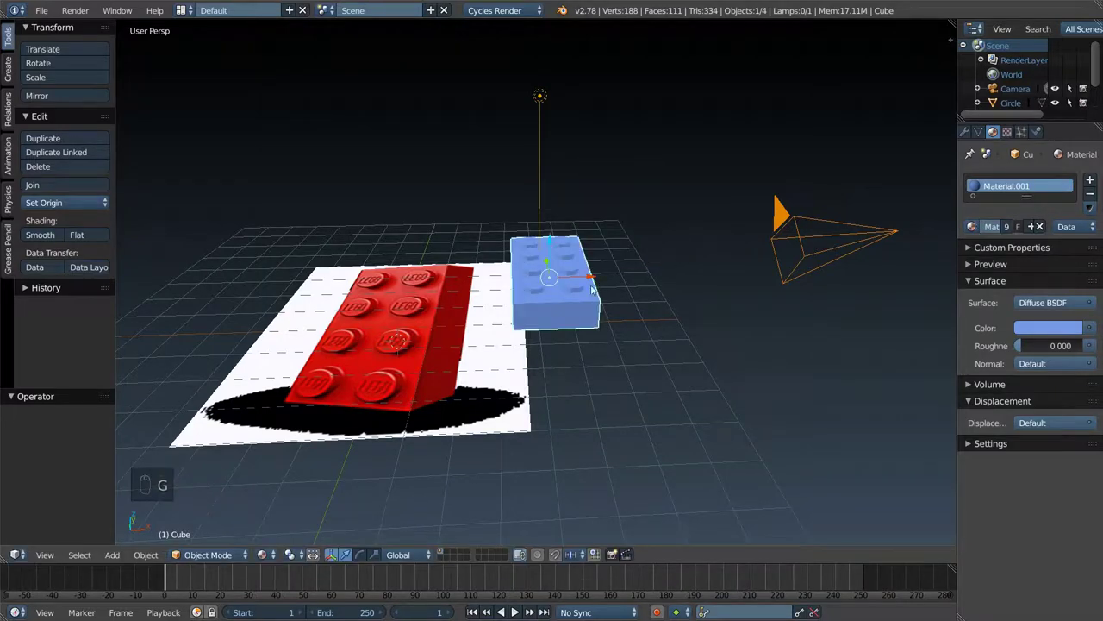
left_click_drag(456, 339, 587, 316)
key("g")
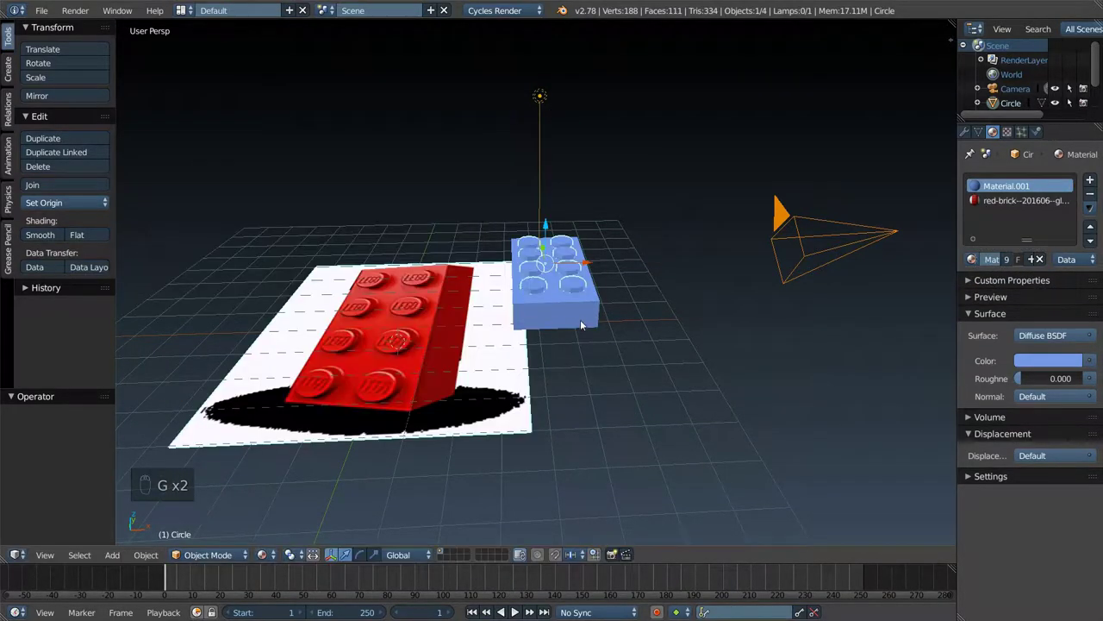
- Undo the stray moves repeatedly back to the red brick state
key("ctrl+z")
key("ctrl+z")
key("ctrl+z")
key("ctrl+z")
key("ctrl+z")
key("ctrl+z")
key("ctrl+z")
key("ctrl+z")
key("ctrl+z")
key("ctrl+z")
key("ctrl+z")
key("ctrl+z")
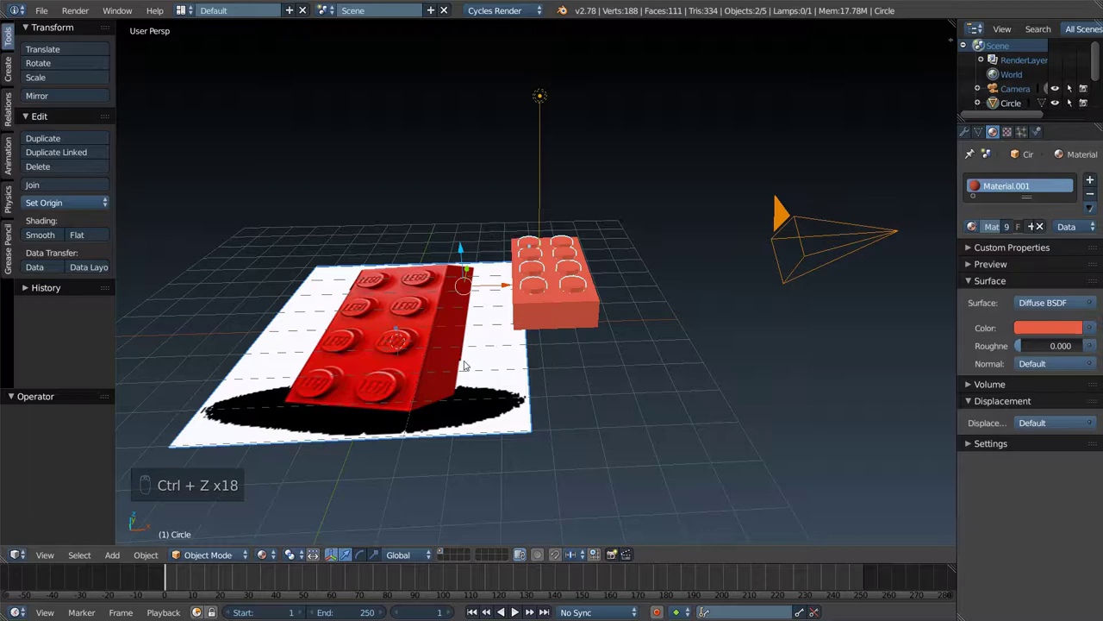
- Delete the reference brick picture and join the brick with its studs
key("g")
key("x")
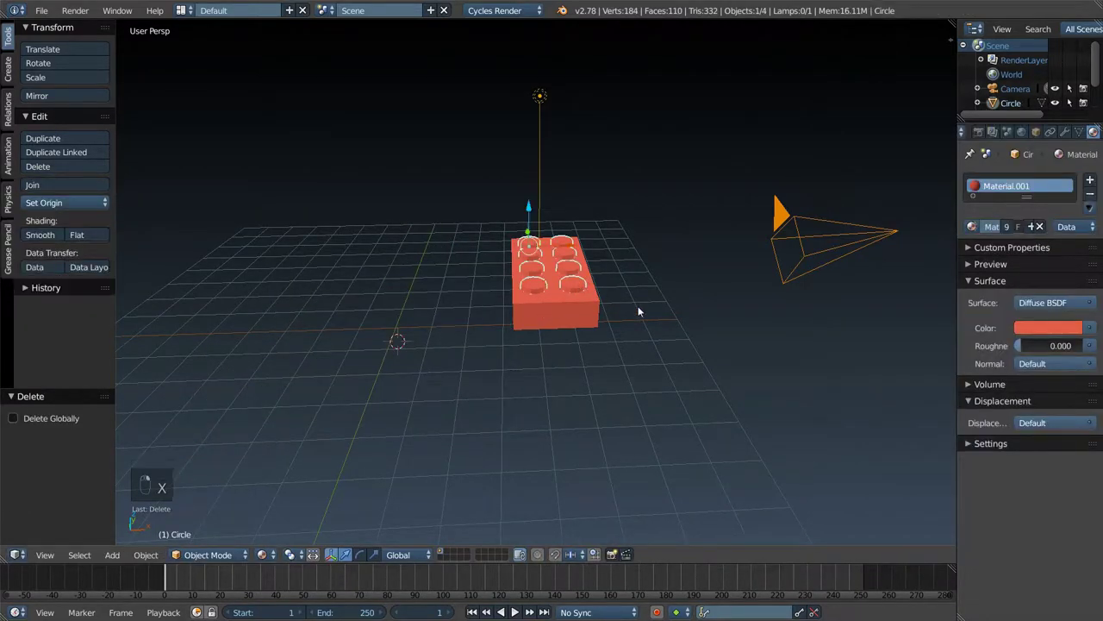
key("g")
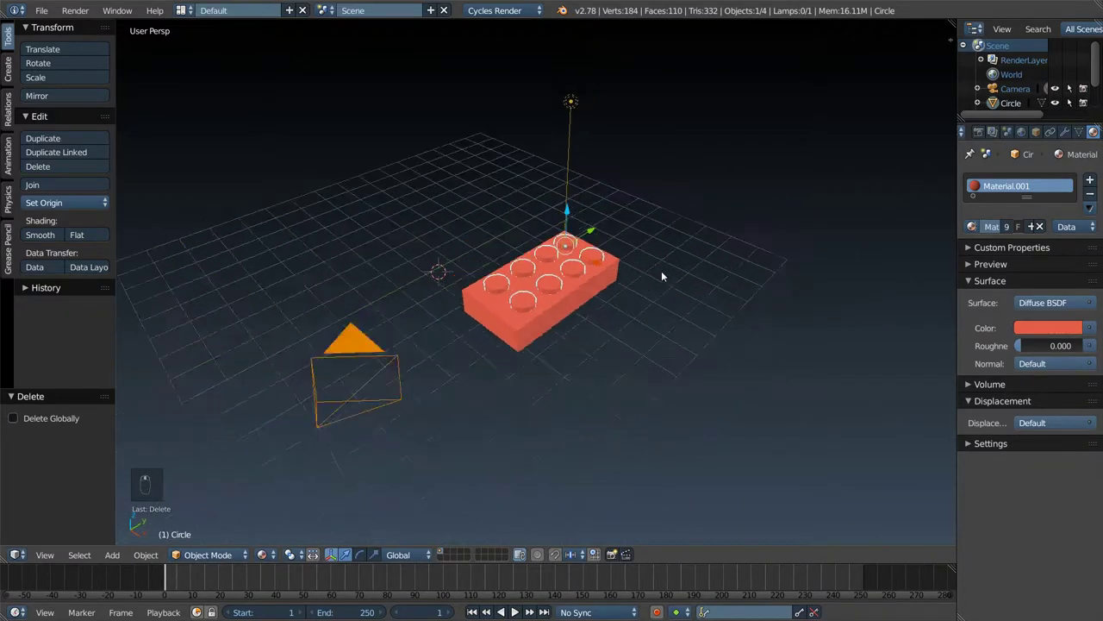
left_click_drag(544, 335, 548, 311)
key("ctrl+j")
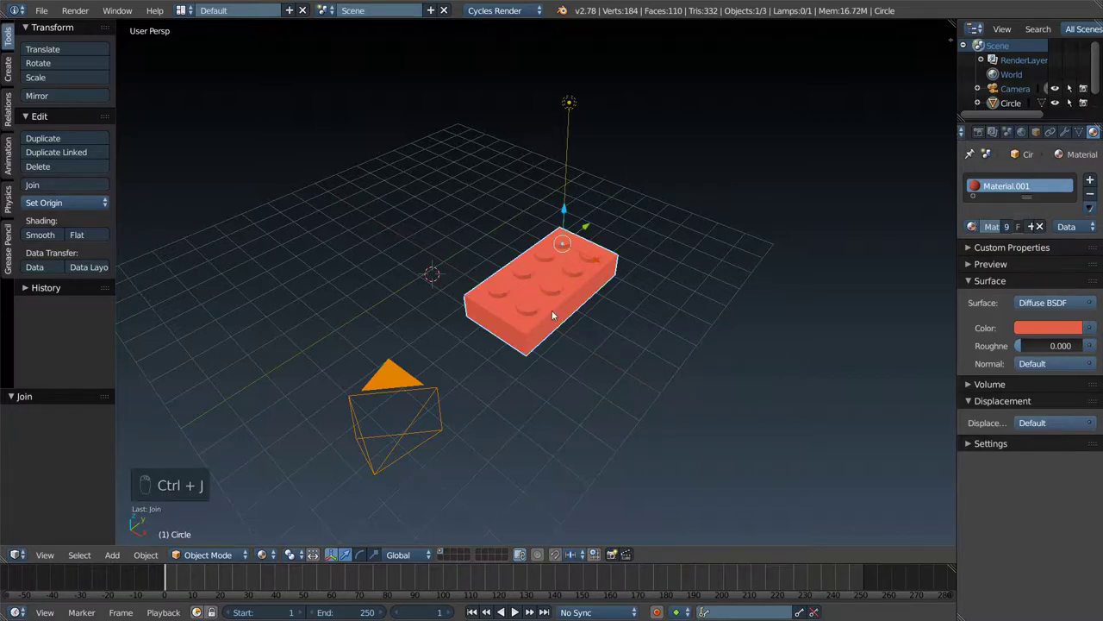
- Set the brick's origin to geometry, name it legoBrick and move it to another layer
key("ctrl+shift+alt+c")
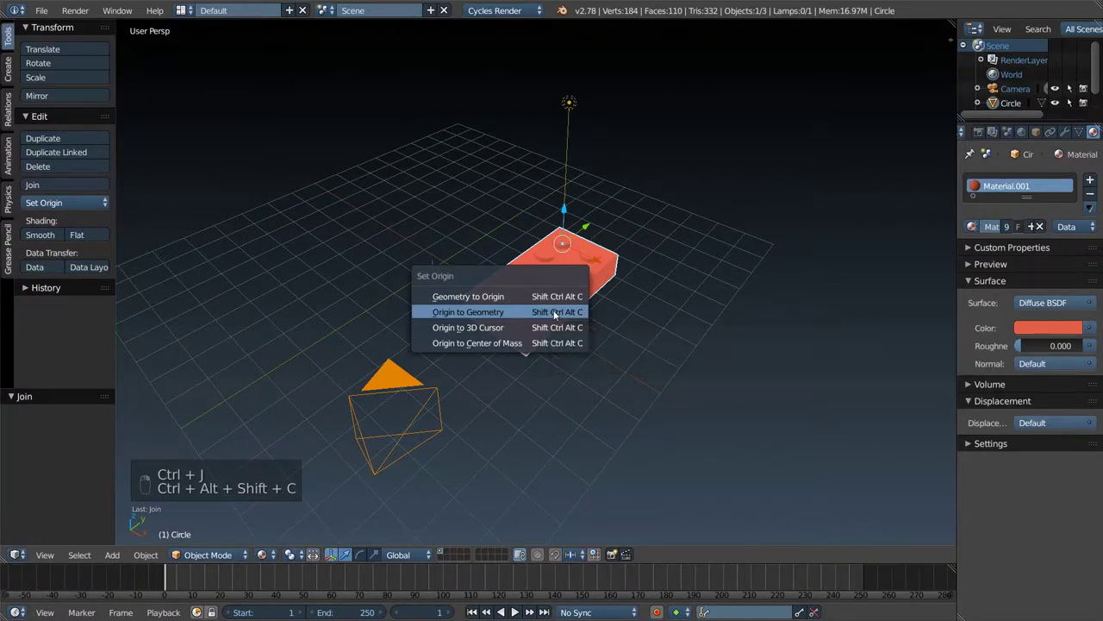
key("g")
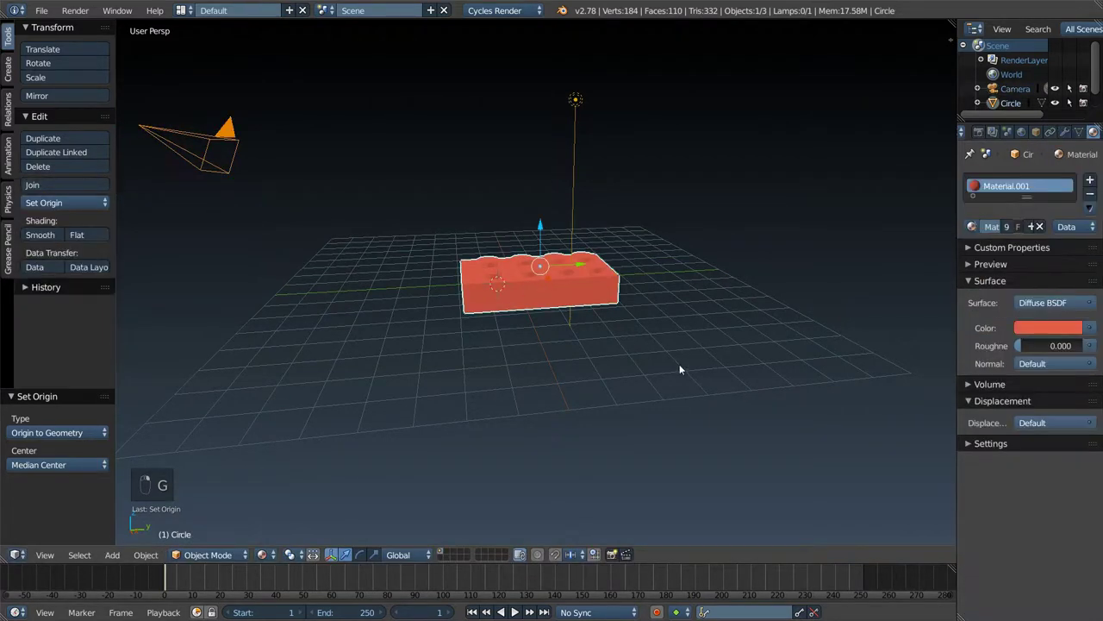
key("g")
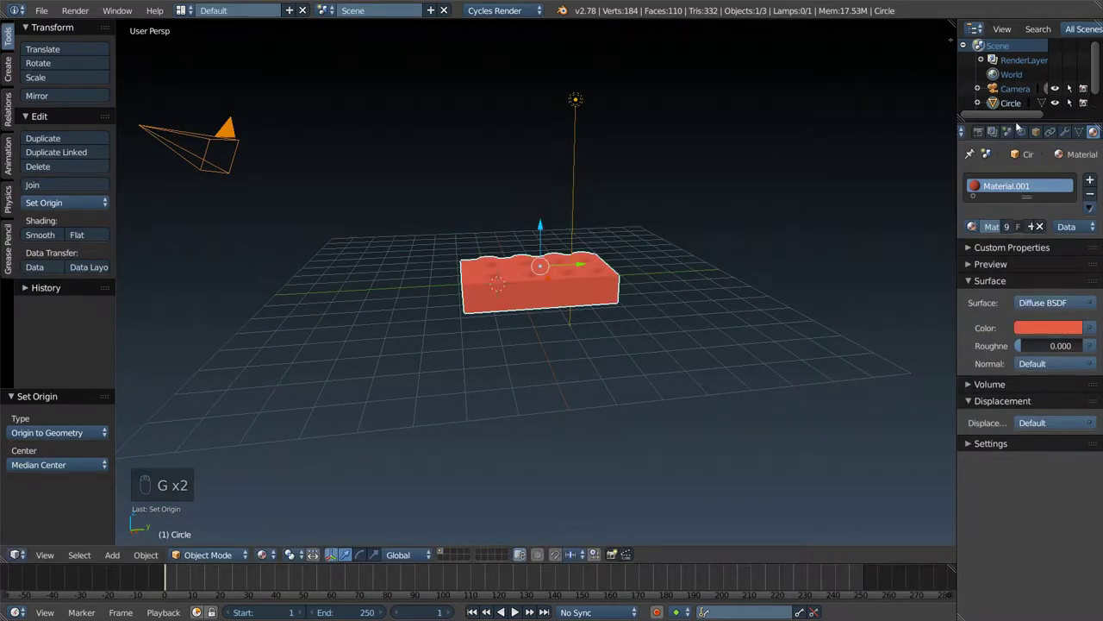
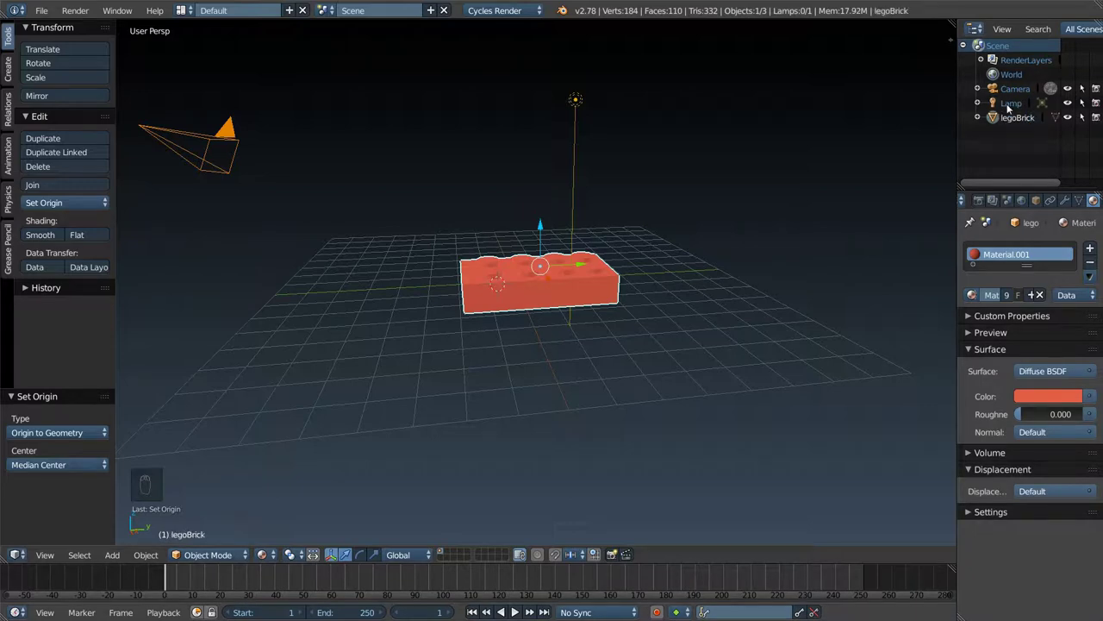
left_click_drag(1068, 128, 632, 263)
left_click_drag(604, 248, 832, 248)
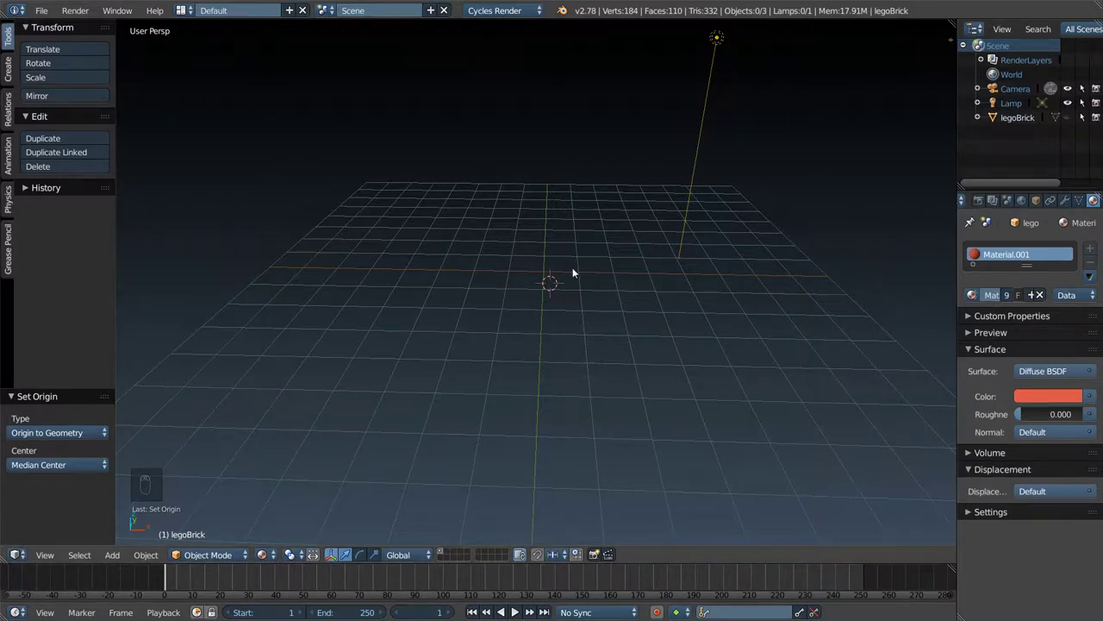
- Add a plane with a new image-texture material and raise it slightly along Z above the grid
key("shift+a")
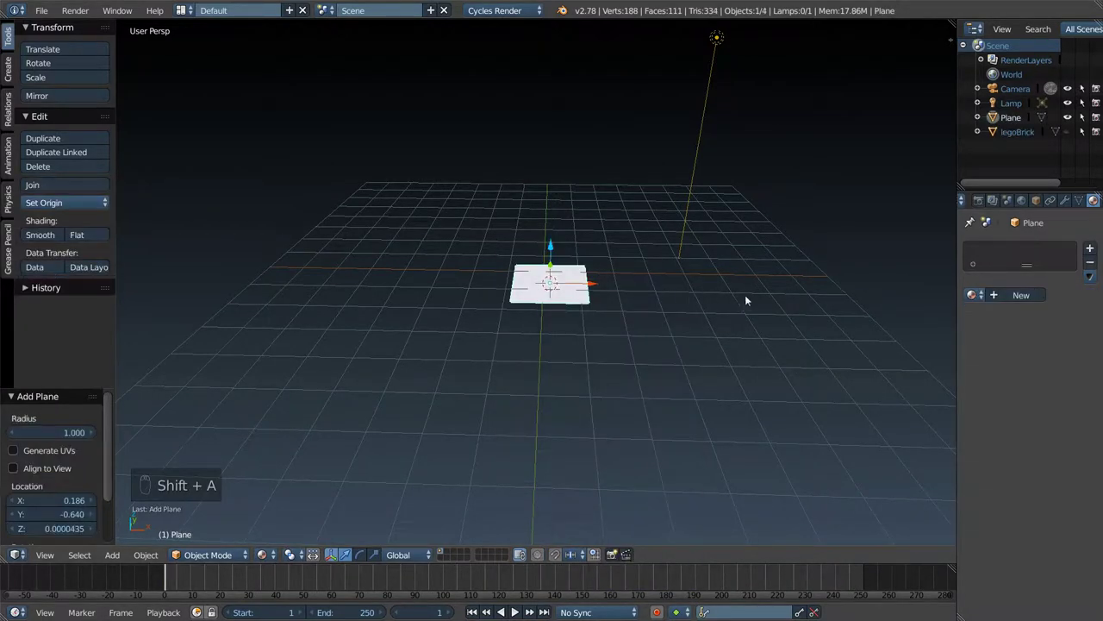
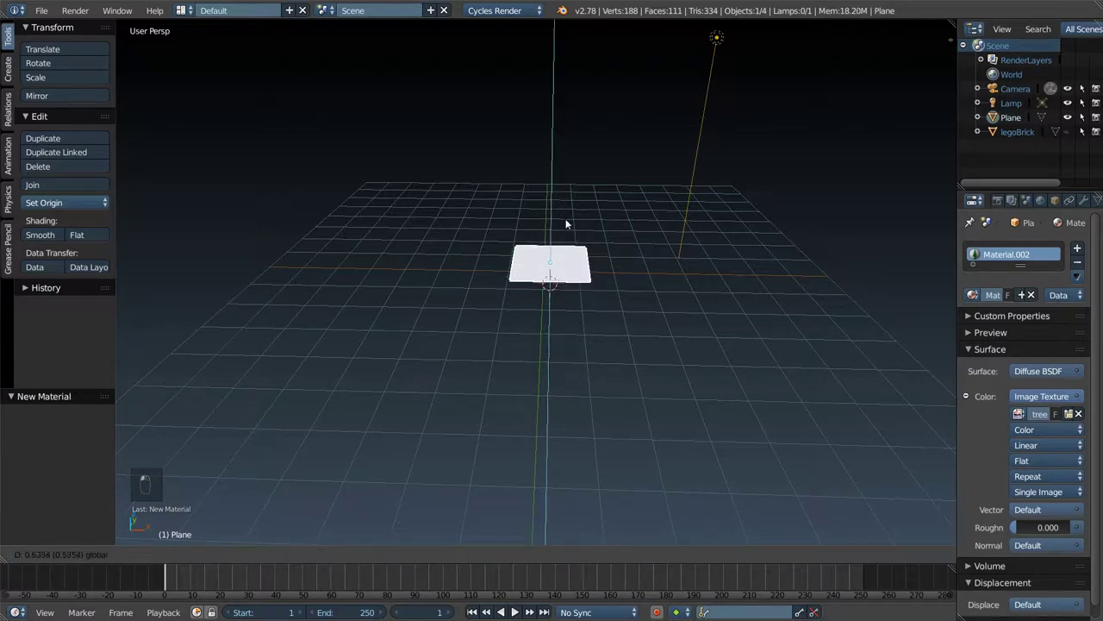
left_click_drag(666, 183, 681, 238)
left_click_drag(673, 256, 543, 11)
left_click_drag(543, 12, 683, 356)
middle_click(683, 356)
middle_click(282, 532)
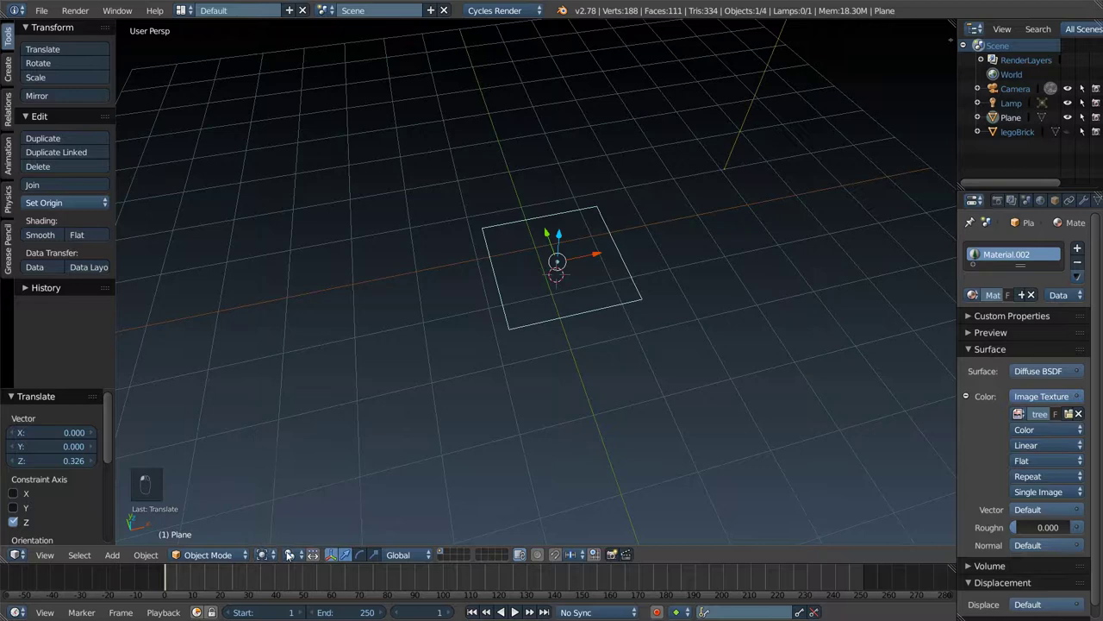
left_click_drag(296, 554, 291, 530)
left_click_drag(268, 556, 300, 475)
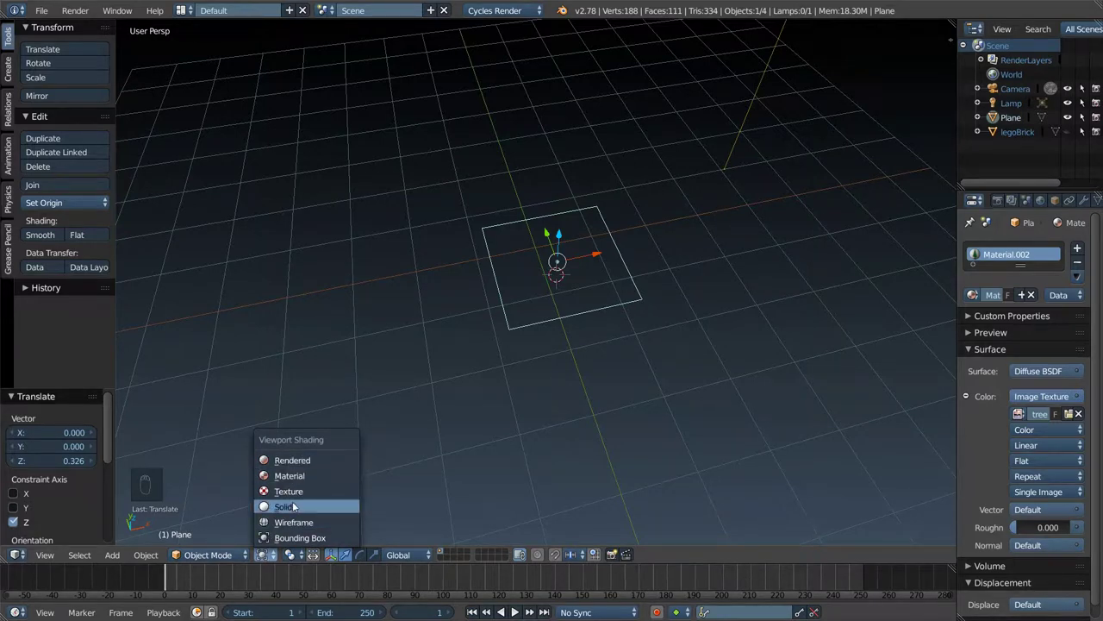
left_click_drag(278, 553, 300, 494)
left_click_drag(497, 283, 544, 191)
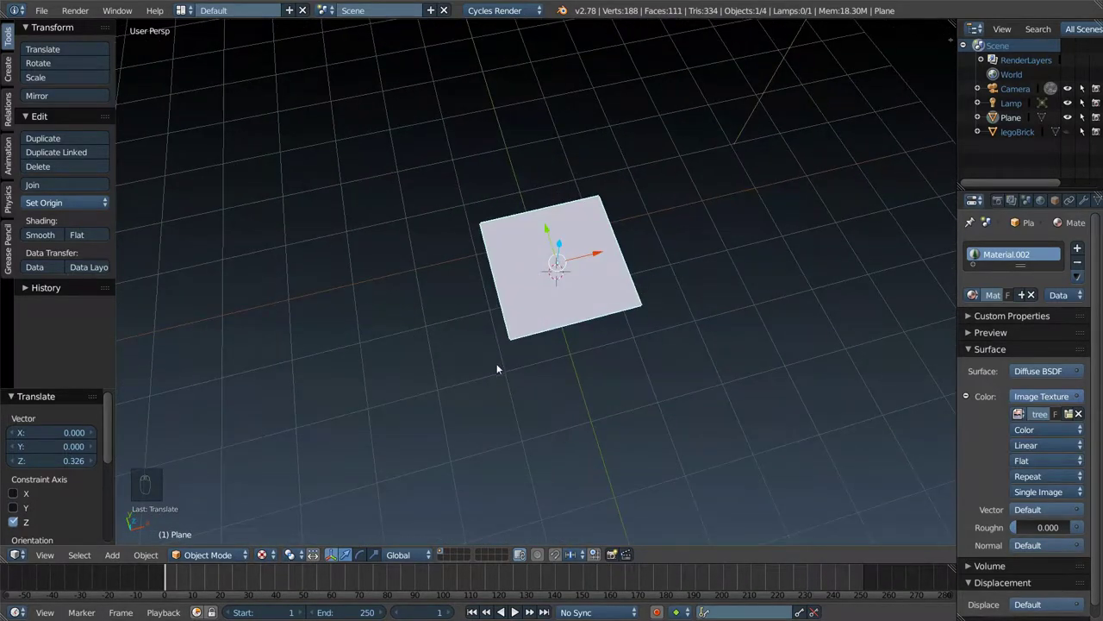
- Import the tree photo as a plane, delete the blank plane, enlarge it and shift it along X
key("shift+a")
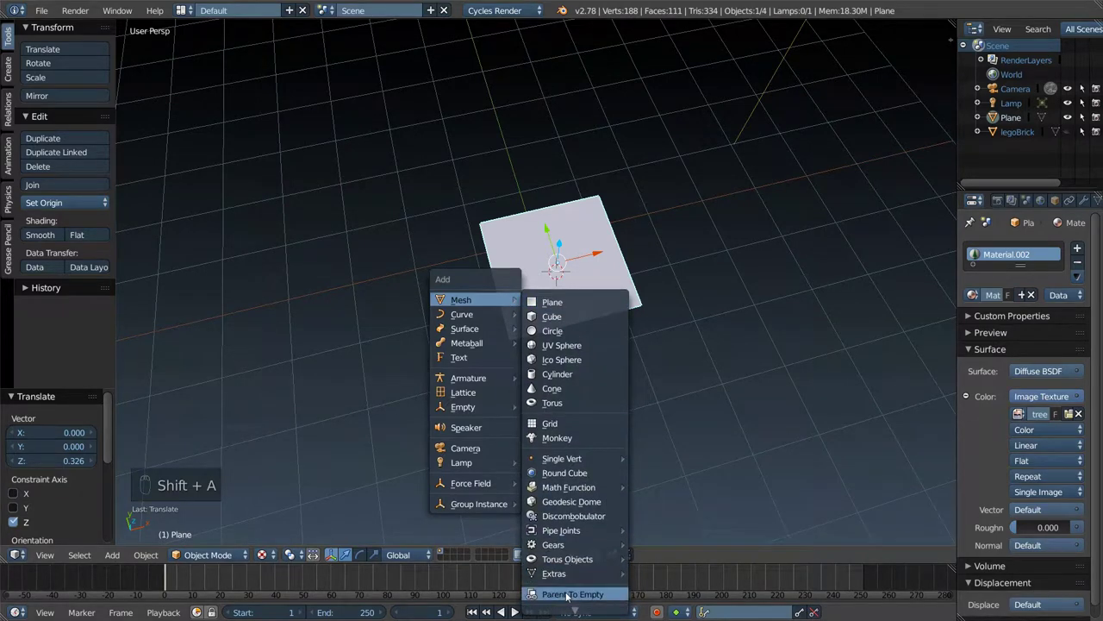
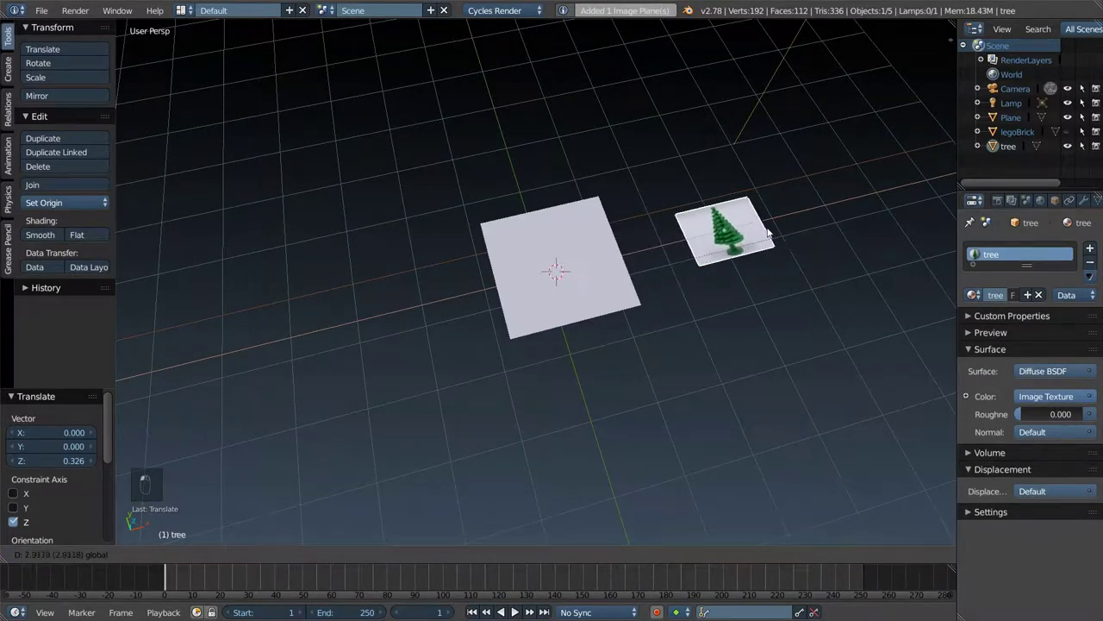
key("x")
key("s")
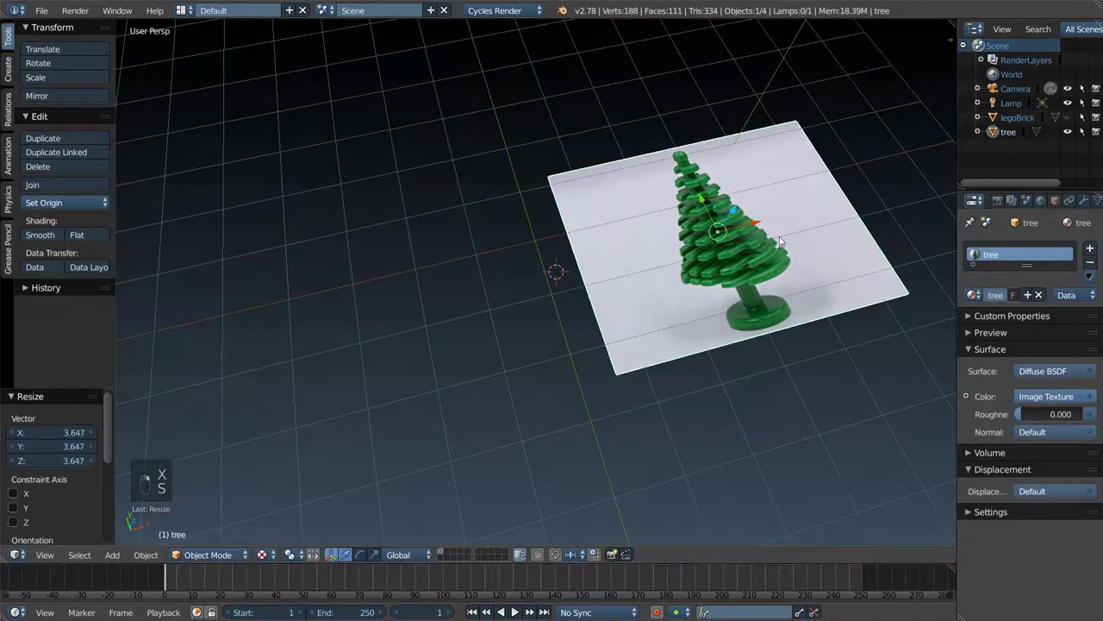
left_click_drag(481, 259, 477, 207)
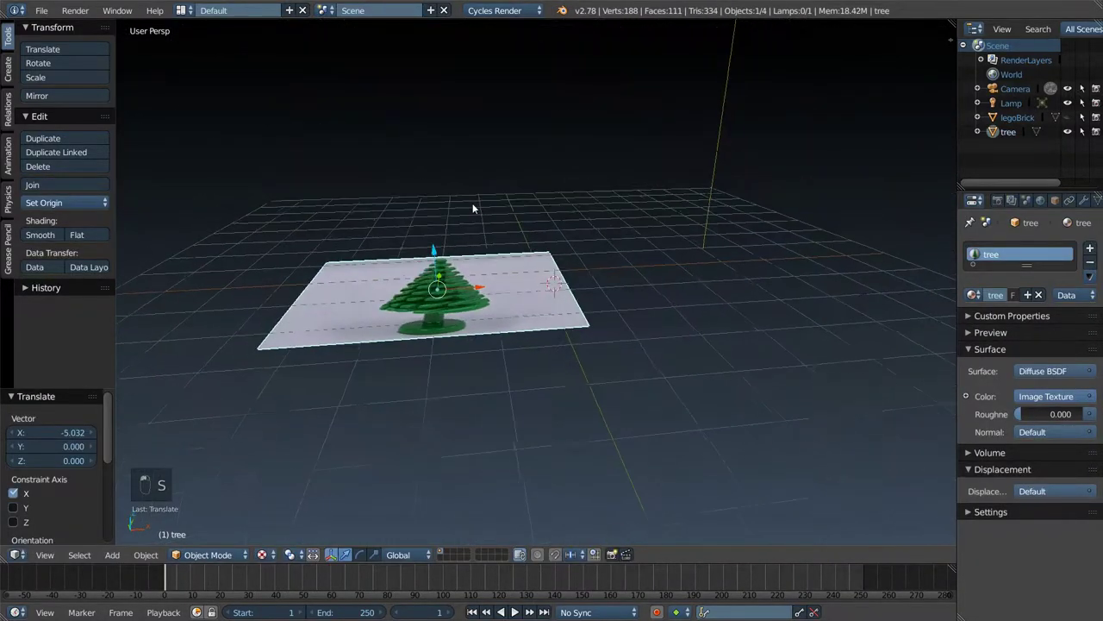
key("KP_5")
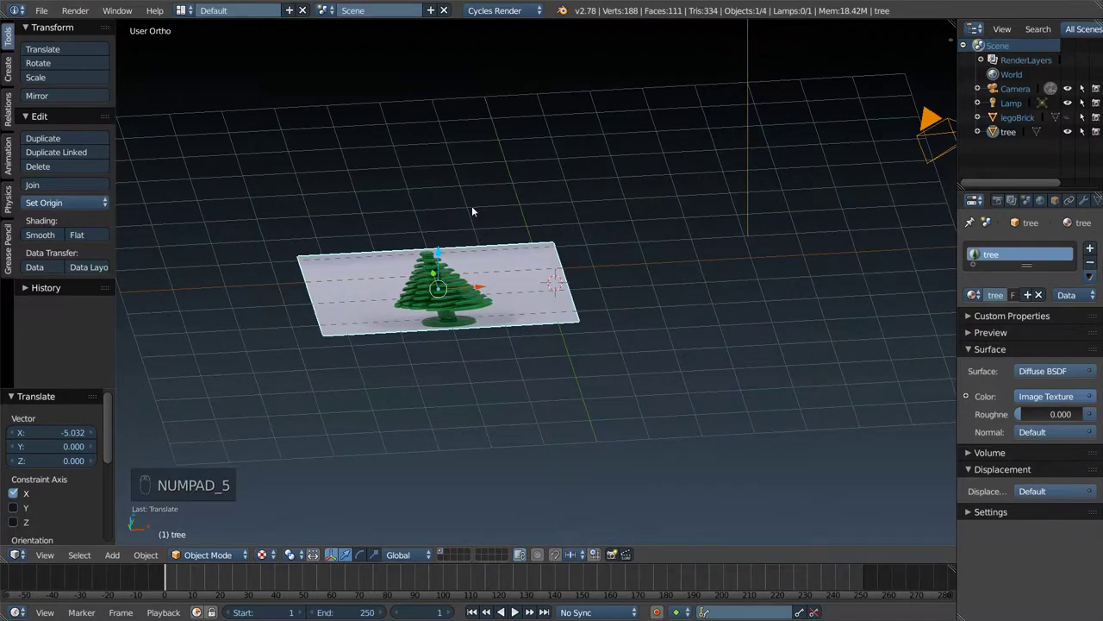
key("KP_7")
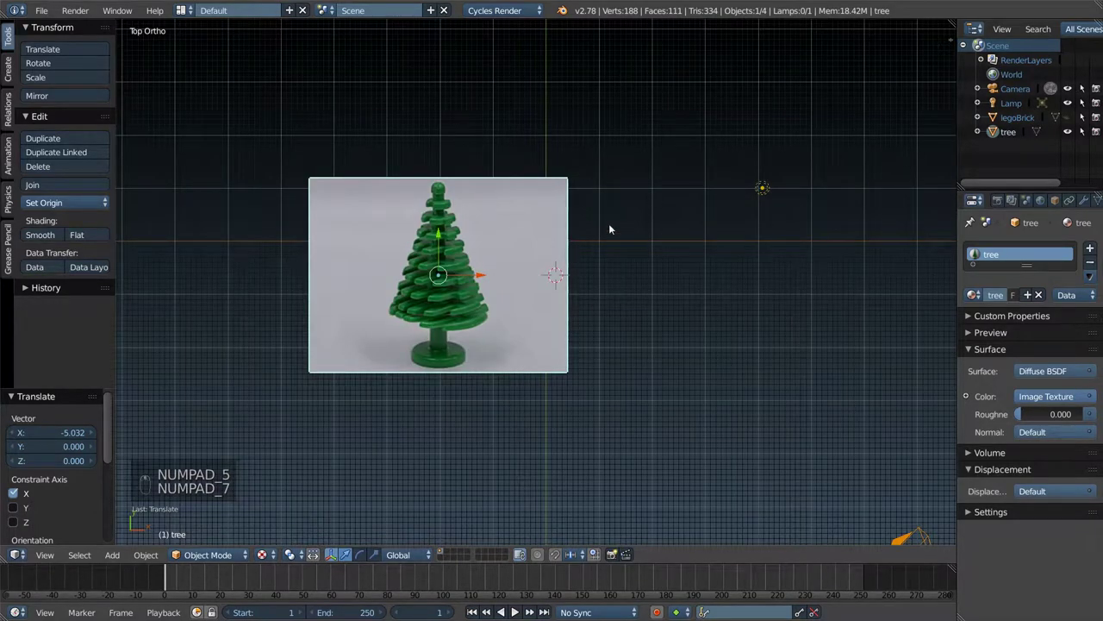
- Add an 11-vertex circle beside the tree picture, scaled to 0.664, viewed from the front
left_click_drag(488, 289, 488, 288)
key("shift+a")
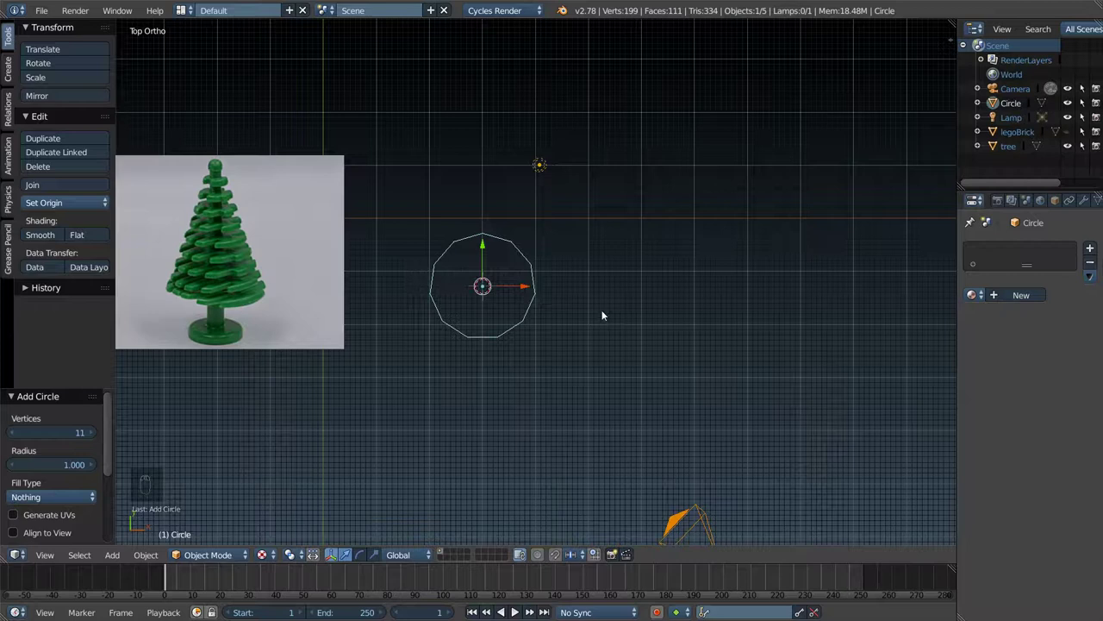
key("s")
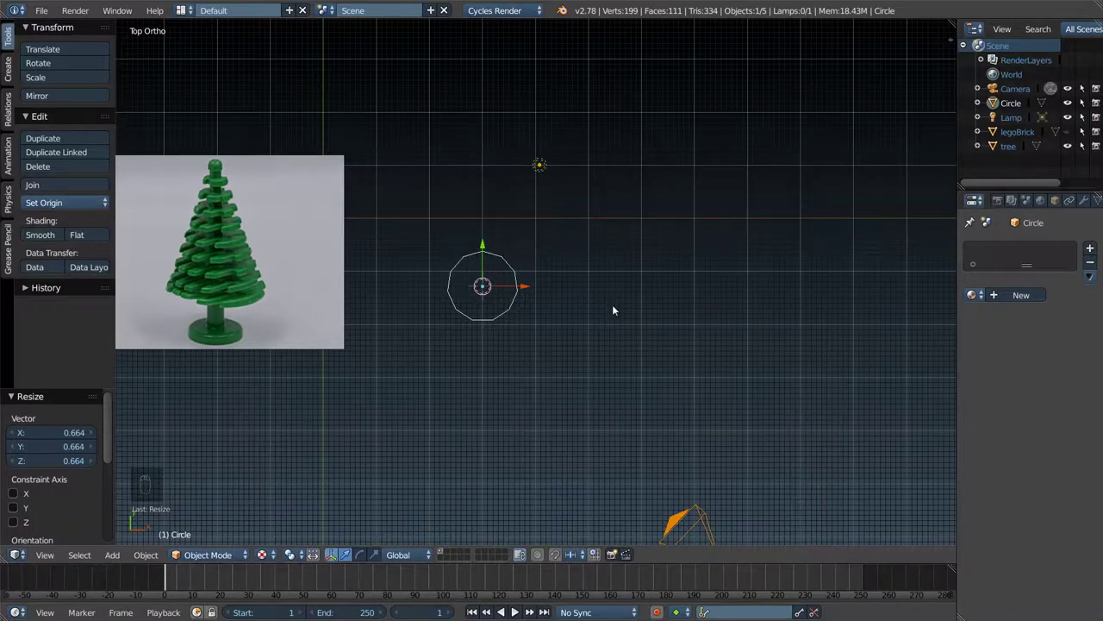
key("KP_1")
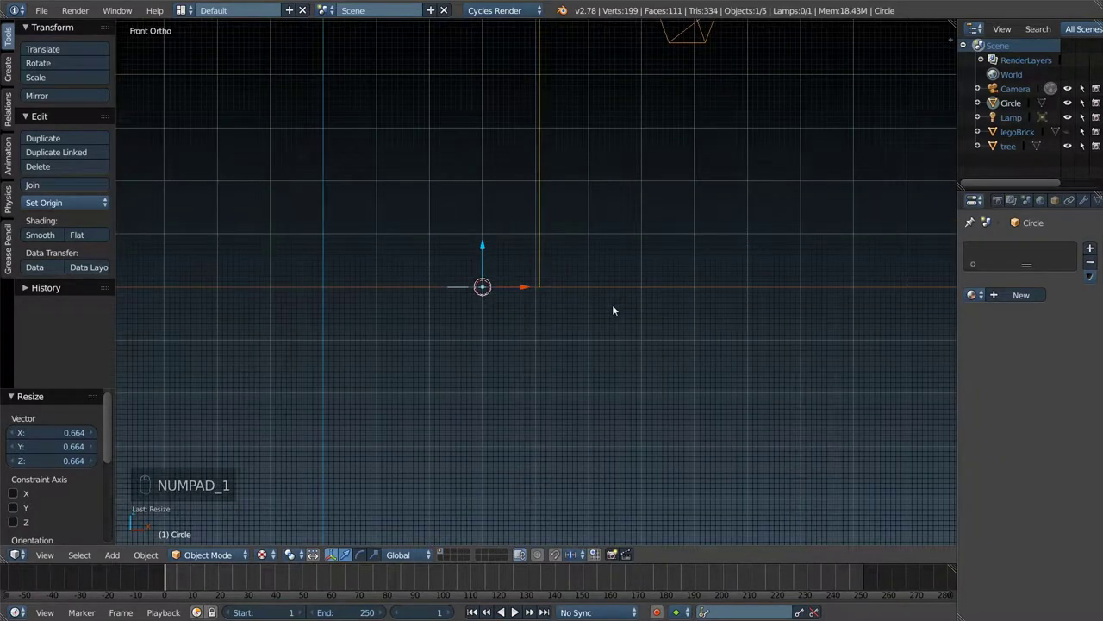
- Fill the circle with a face and extrude it upward into a thin solid disc
key("Tab")
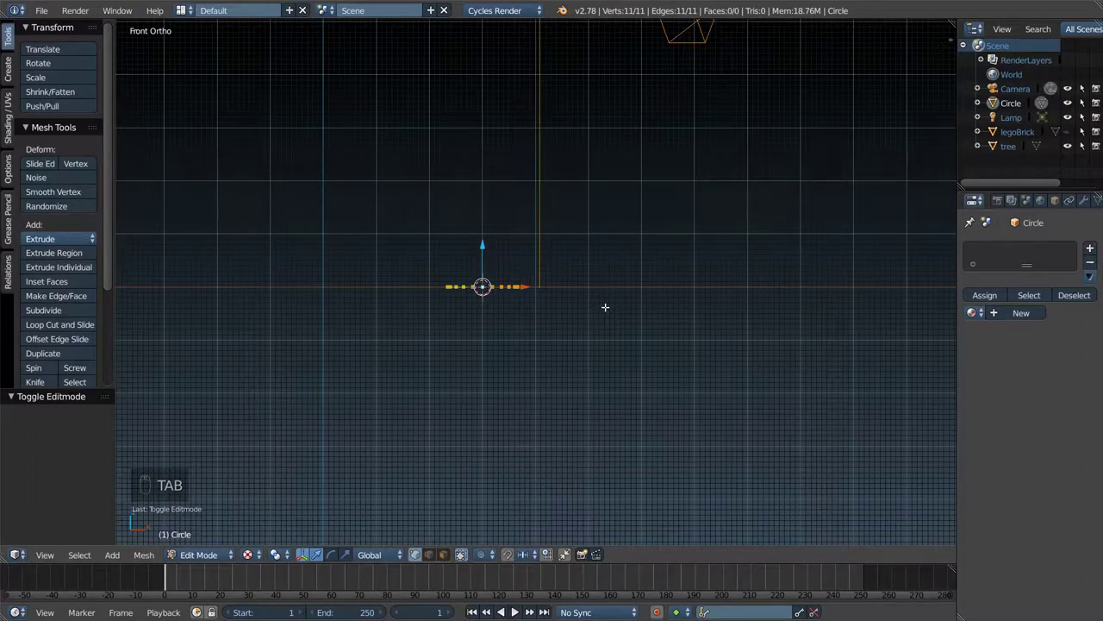
key("f")
key("e")
key("e")
key("KP_7")
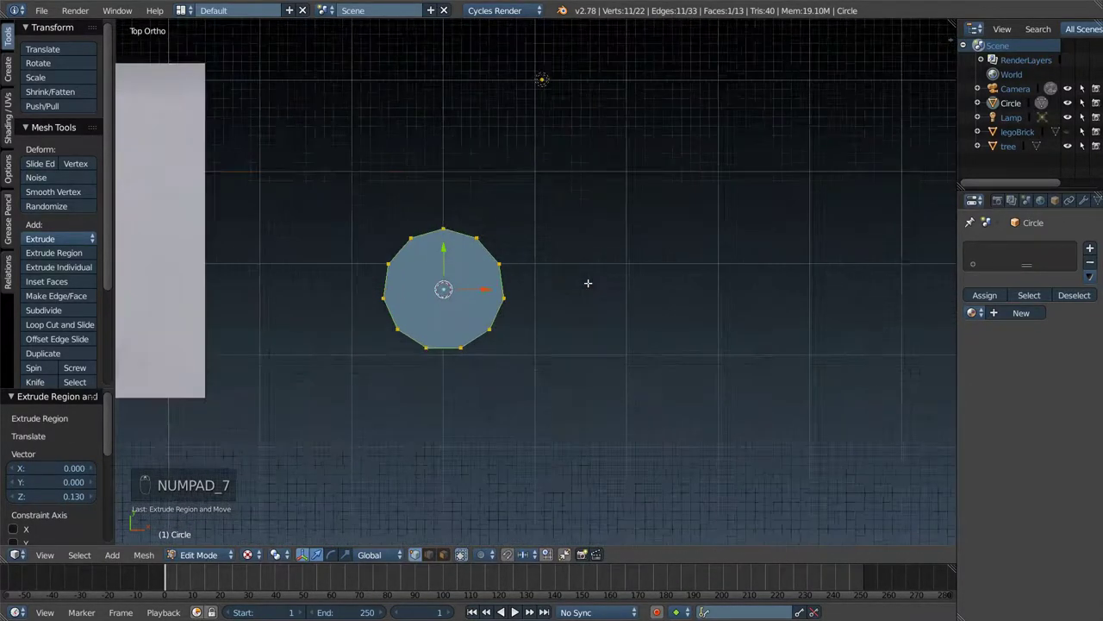
key("KP_1")
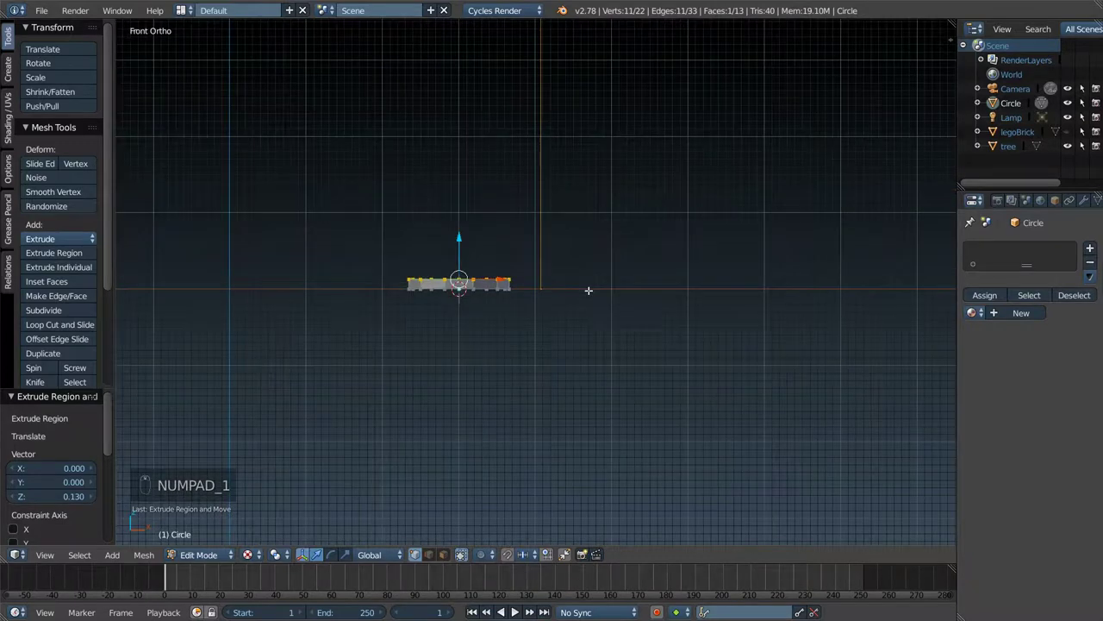
key("Tab")
- Duplicate the disc and raise the copy to sit just above the original
key("shift+d")
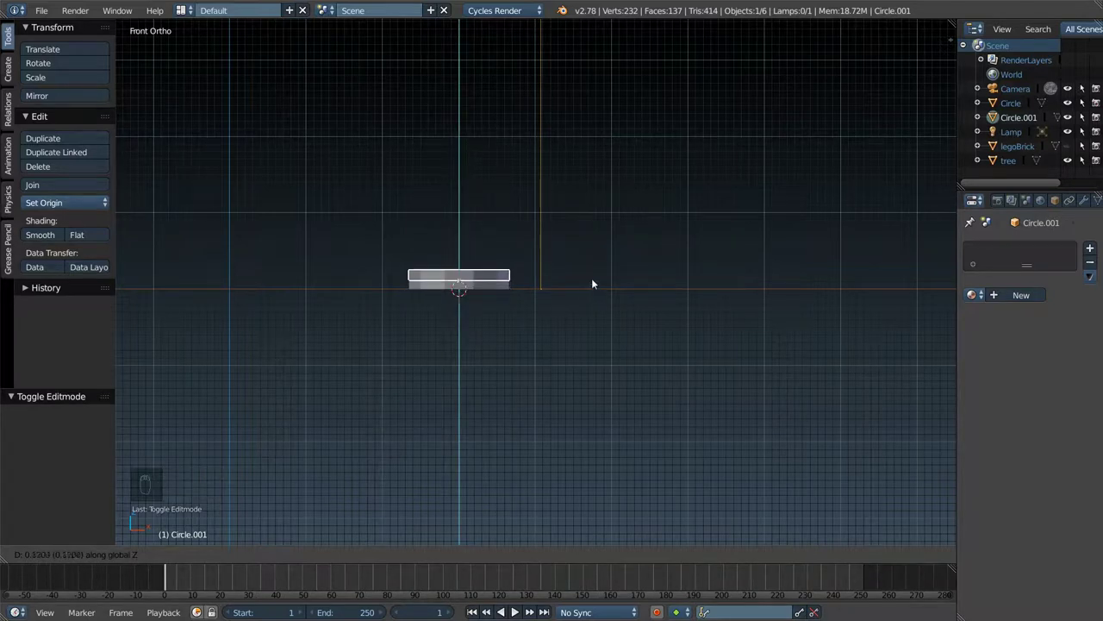
left_click_drag(526, 281, 568, 285)
- Shrink the upper disc, raise its top ring into a tall trunk and extrude a new ring
key("s")
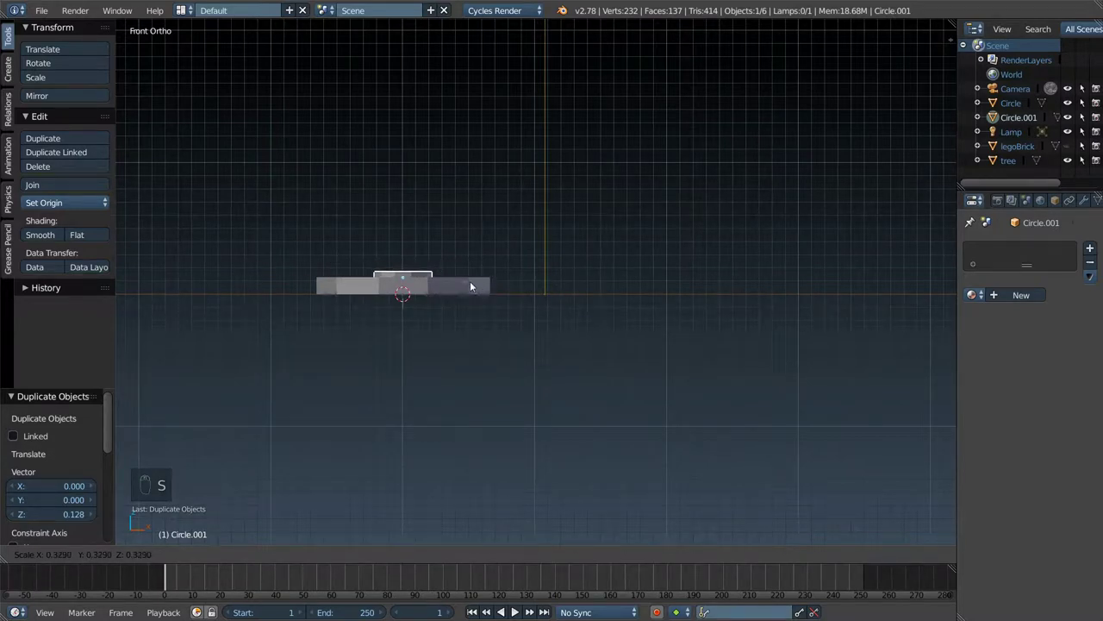
key("Tab")
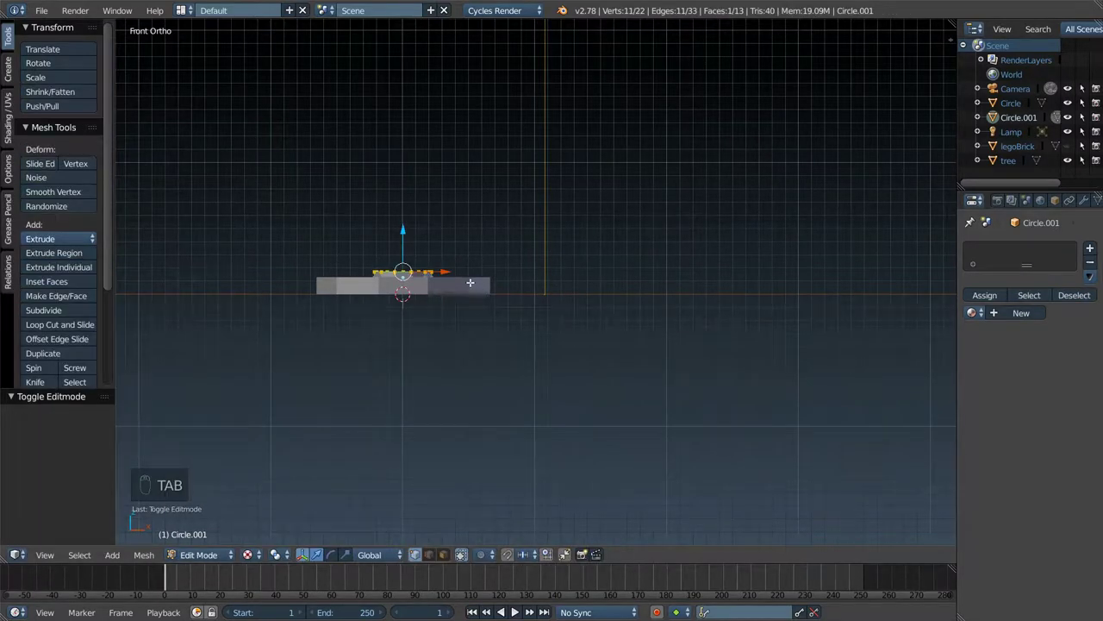
key("e")
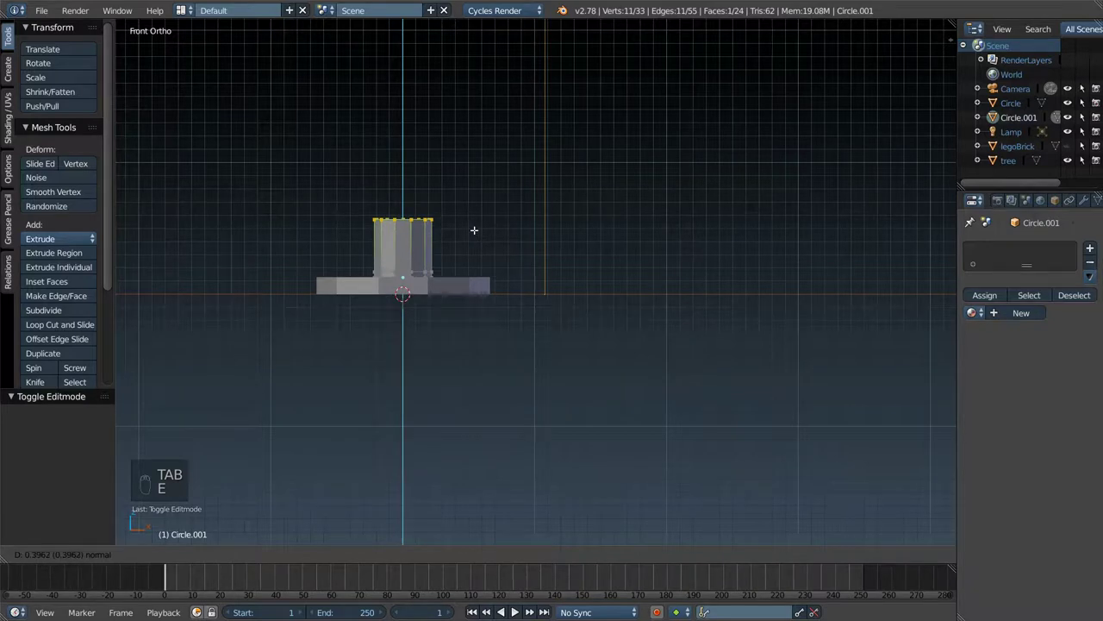
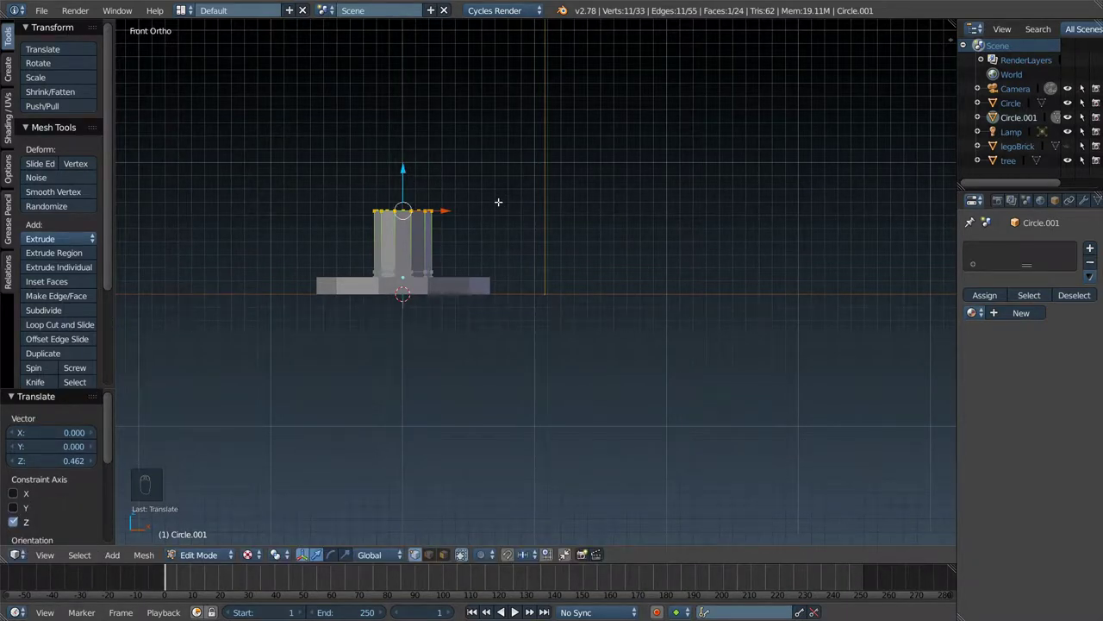
key("e")
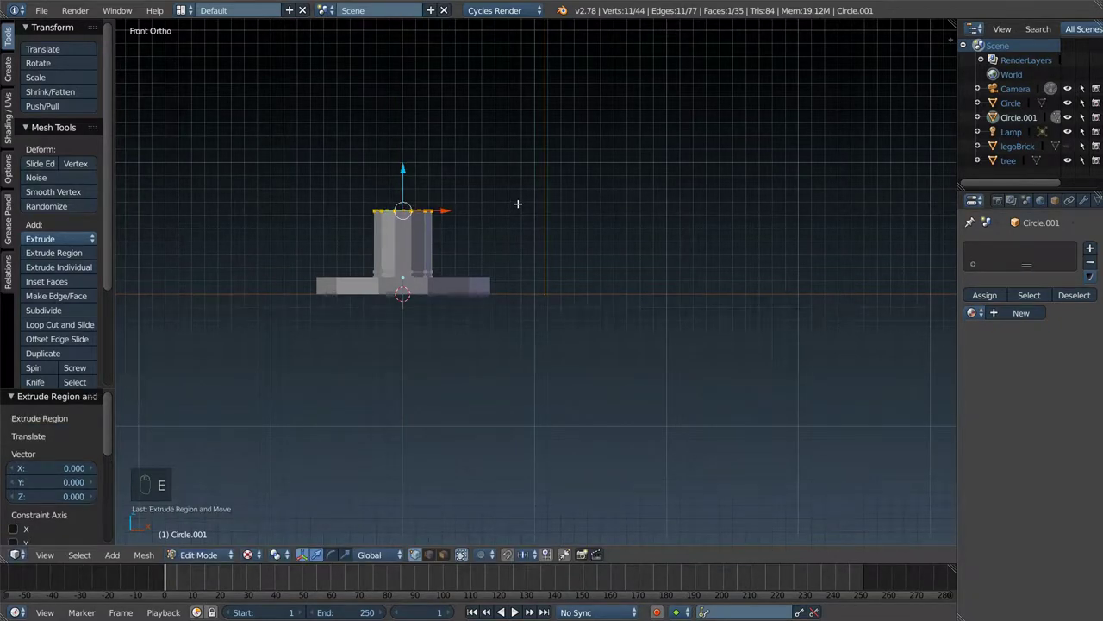
- Widen the trunk-top ring into a broad foliage base and extrude the first few narrowing tiers
key("e")
key("s")
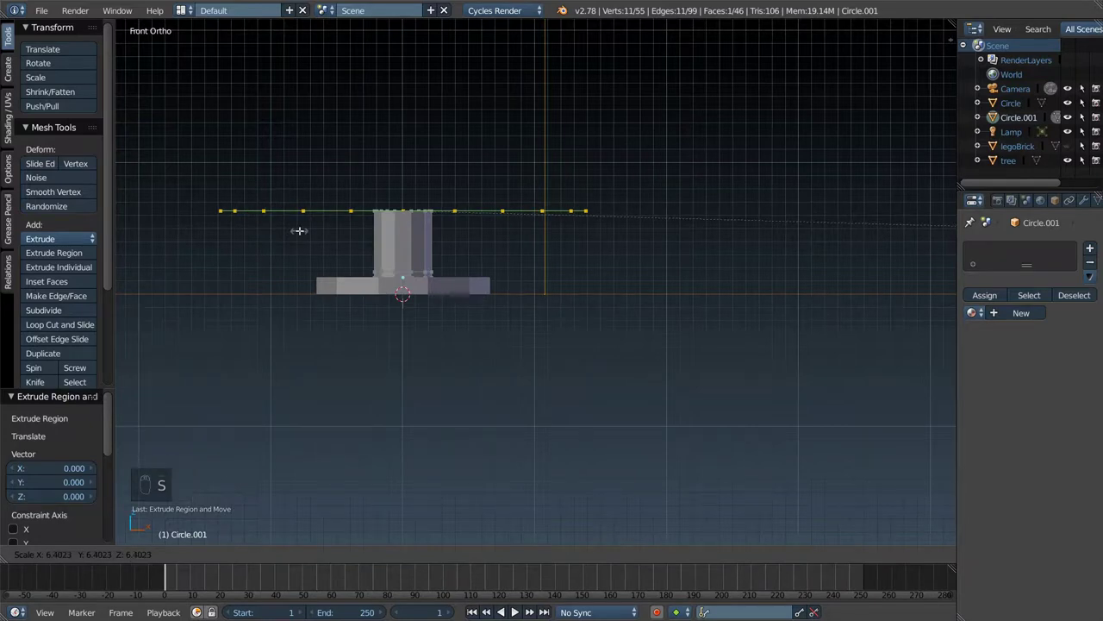
key("e")
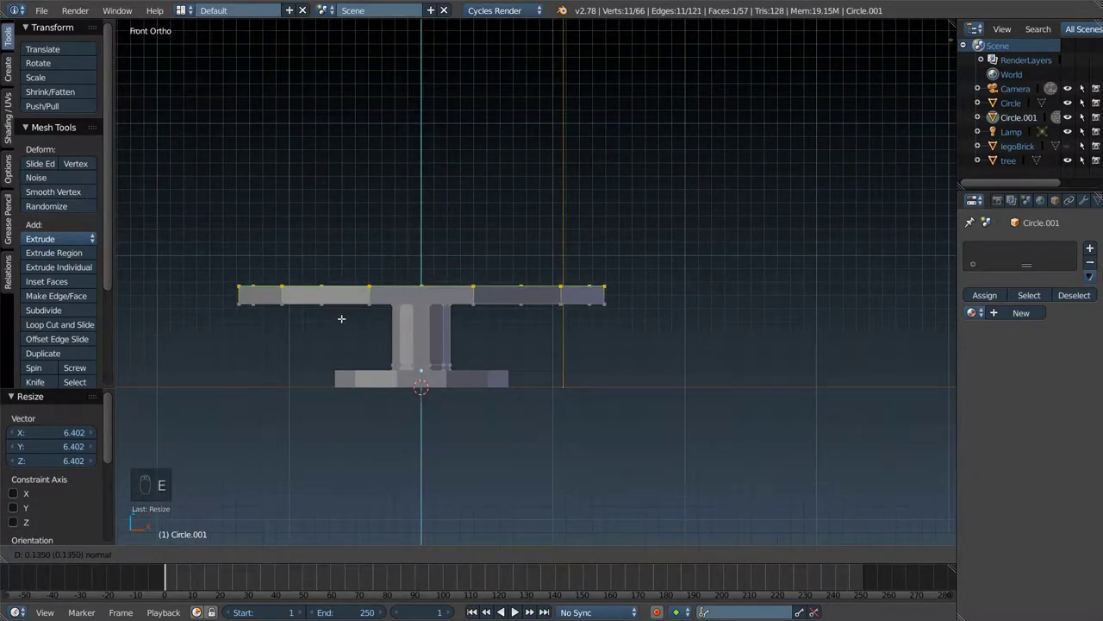
key("e")
key("s")
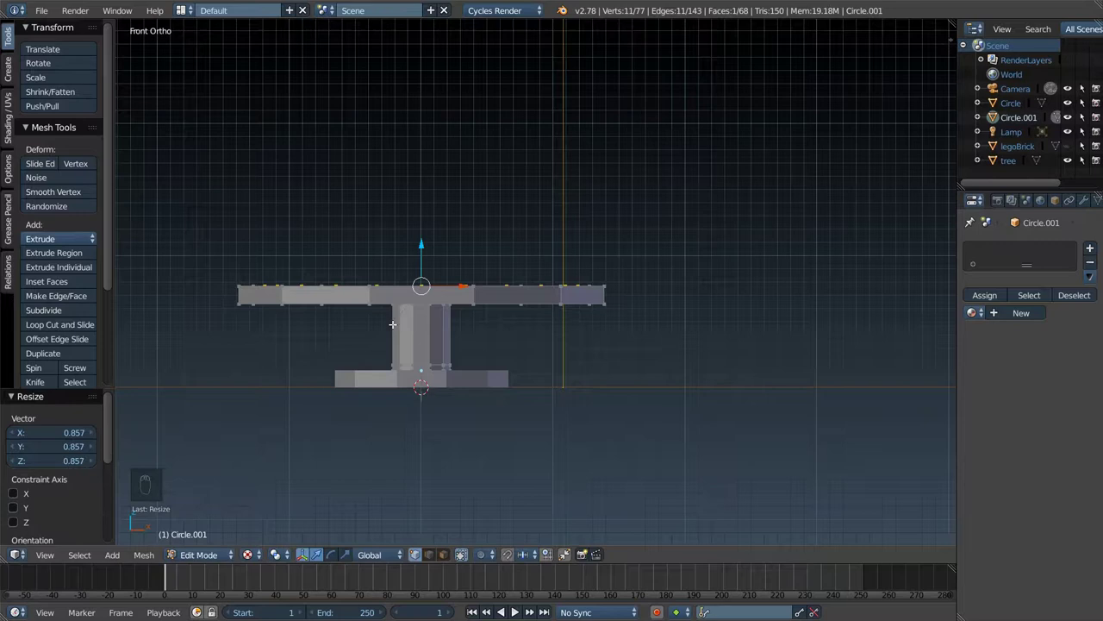
key("e")
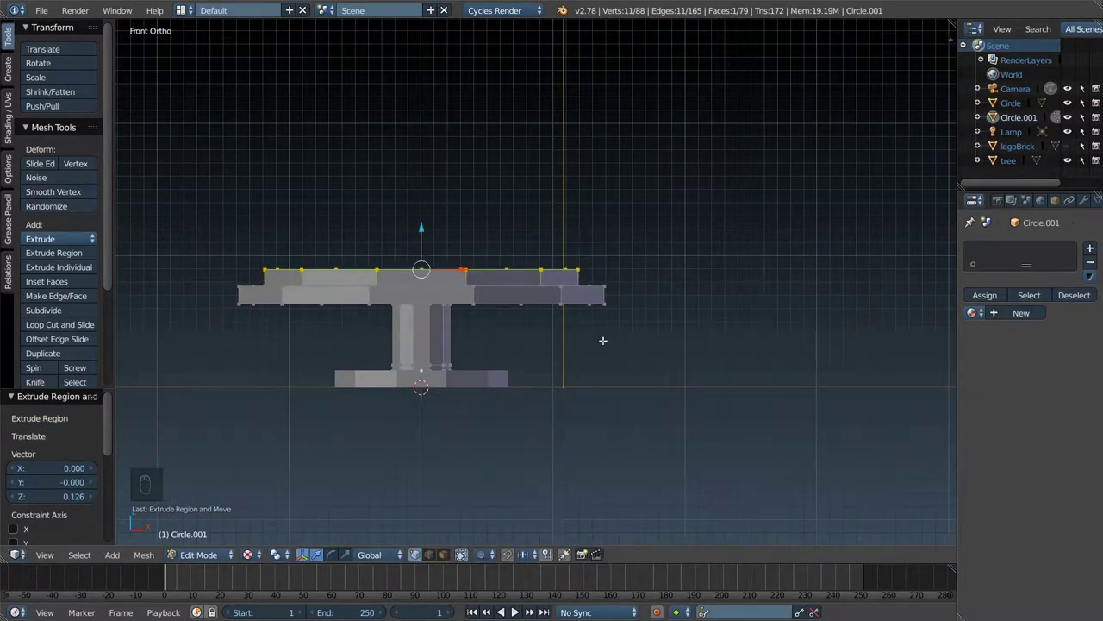
key("e")
key("s")
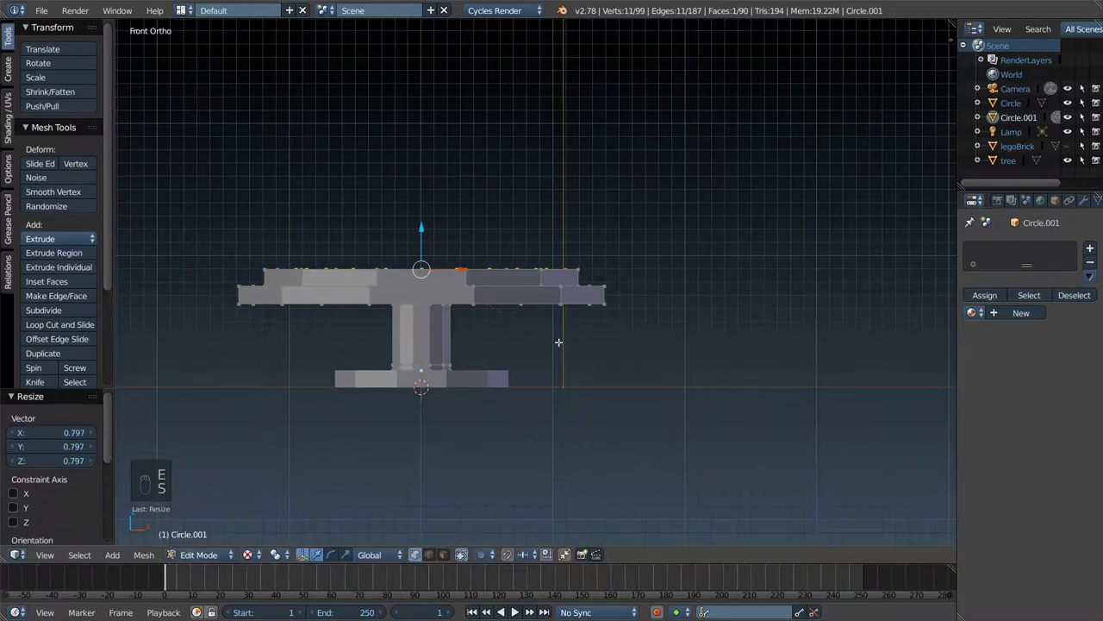
key("e")
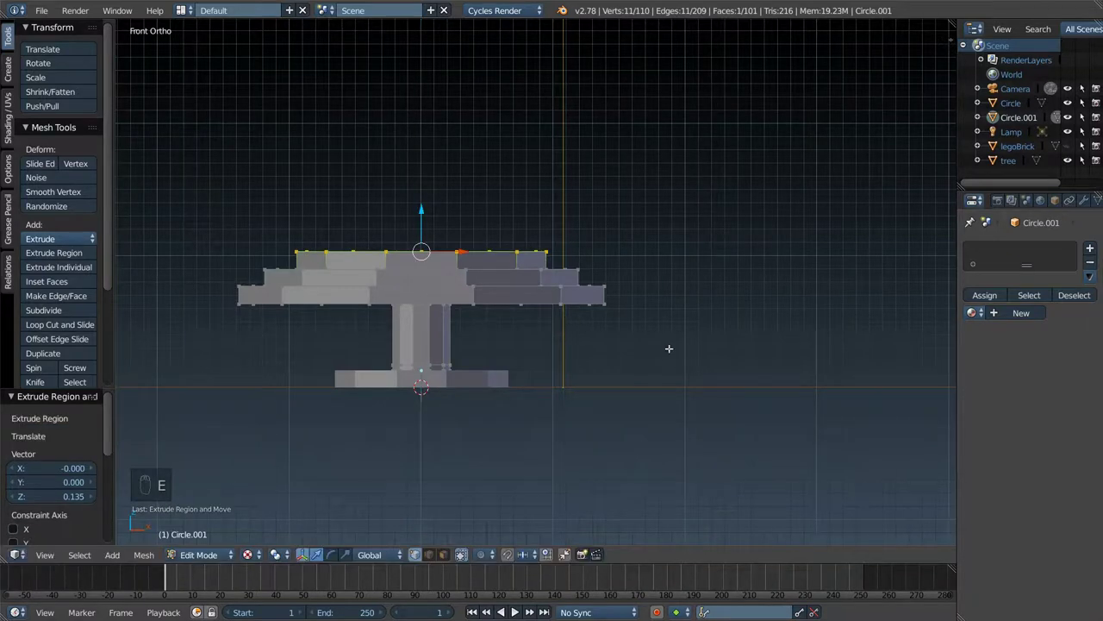
key("s")
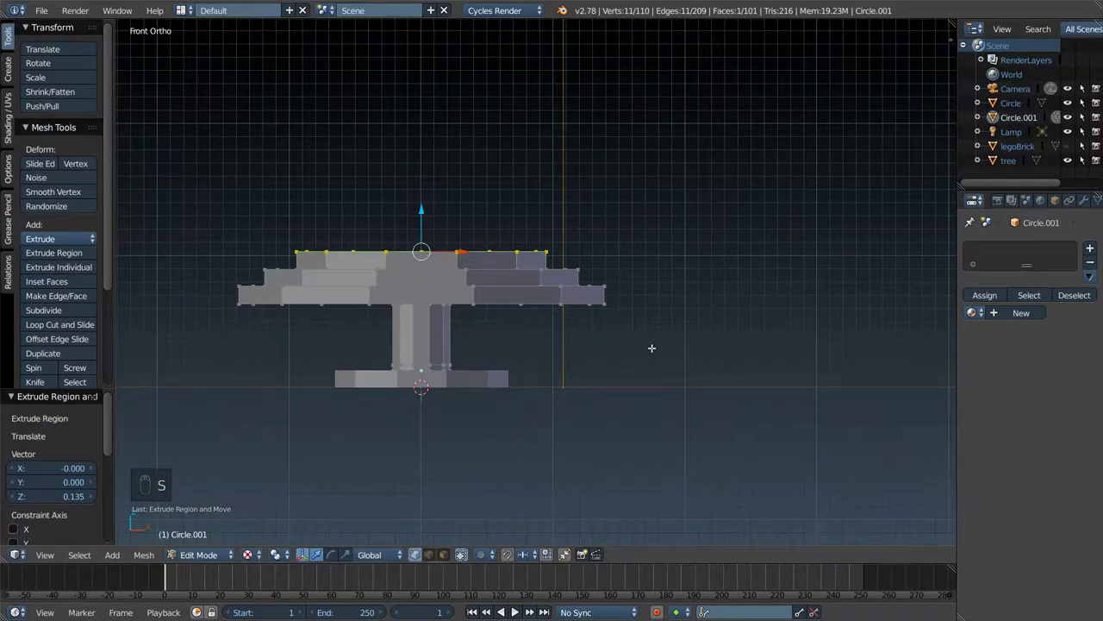
key("e")
key("s")
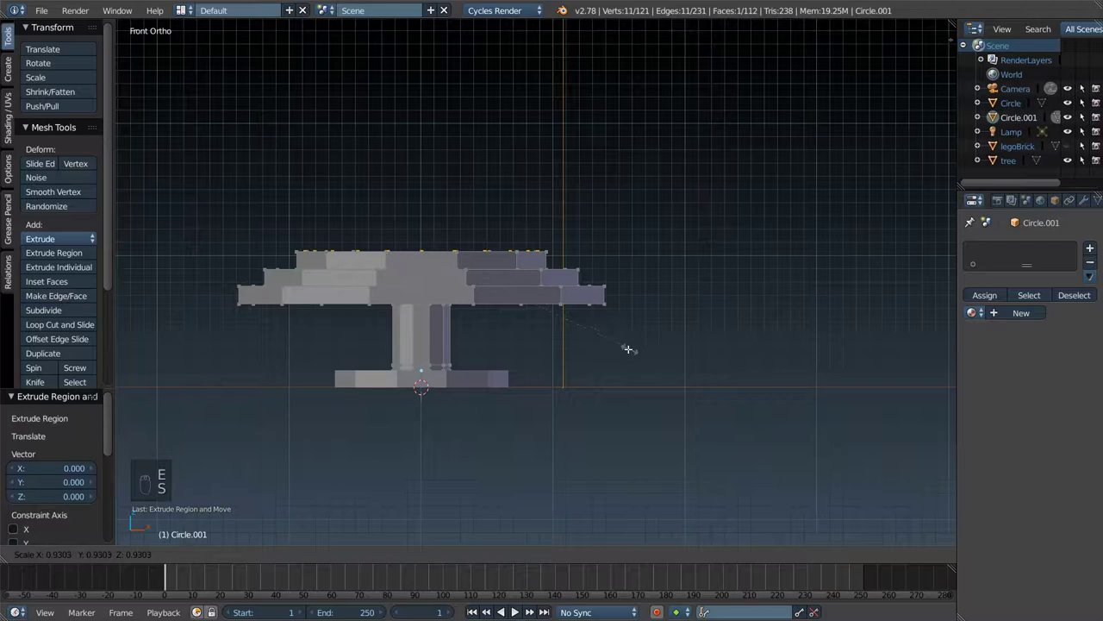
key("e")
key("s")
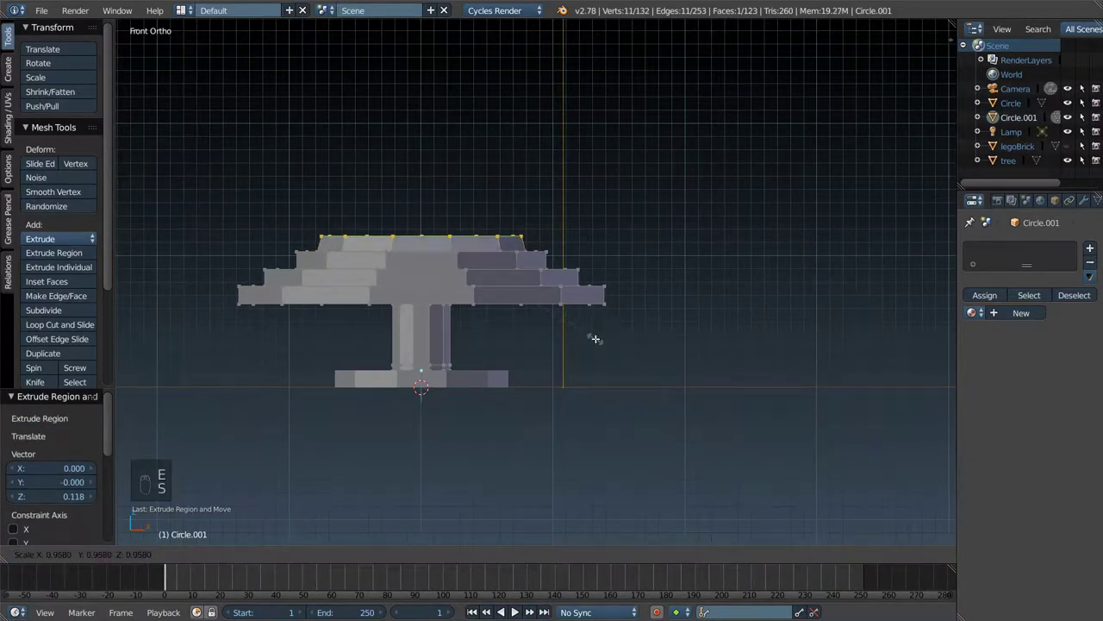
key("e")
key("s")
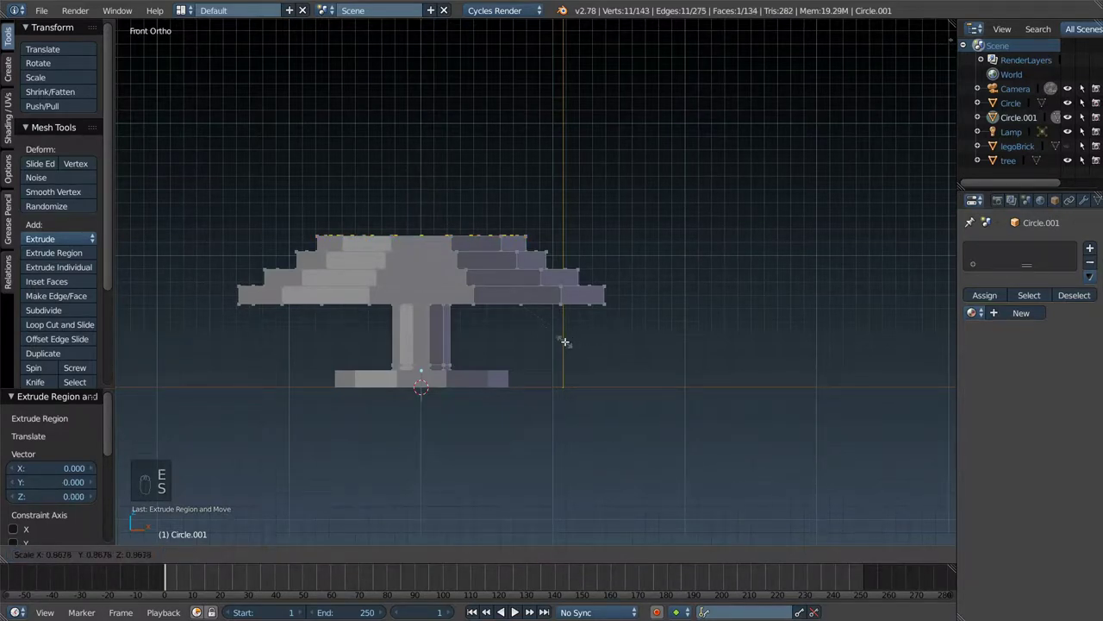
- Keep extruding and shrinking rings to build the middle tiers of the stepped cone
key("e")
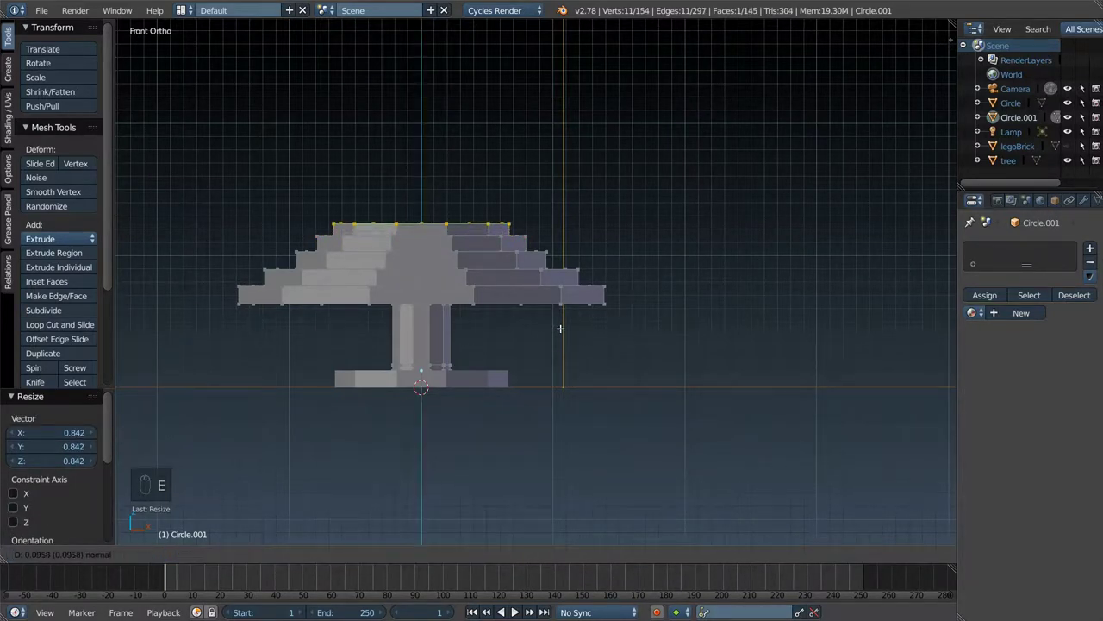
key("s")
key("s")
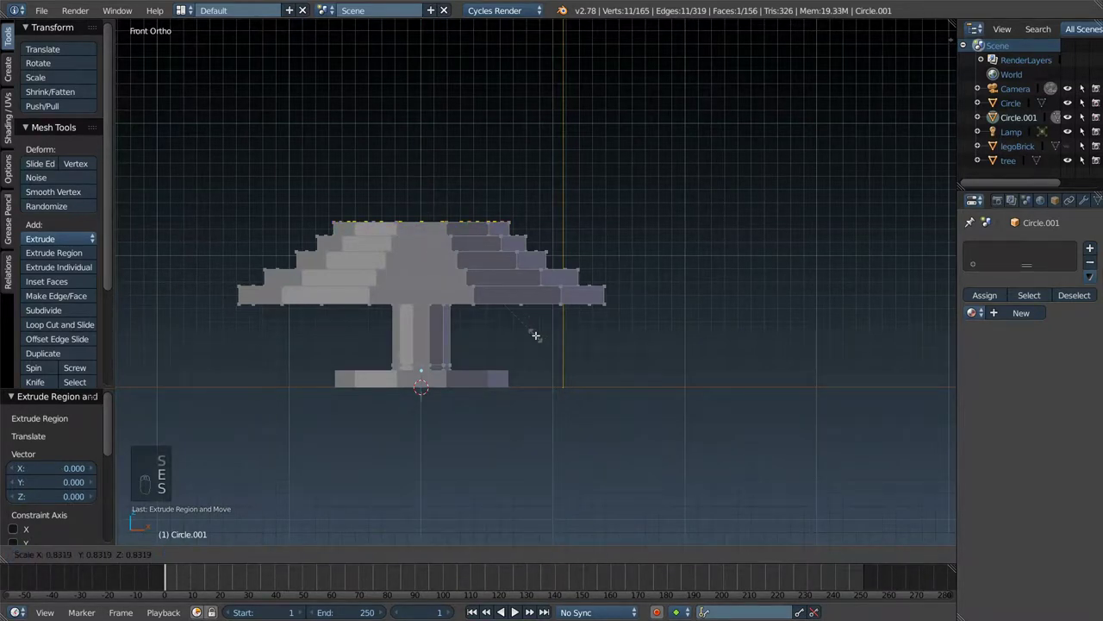
key("e")
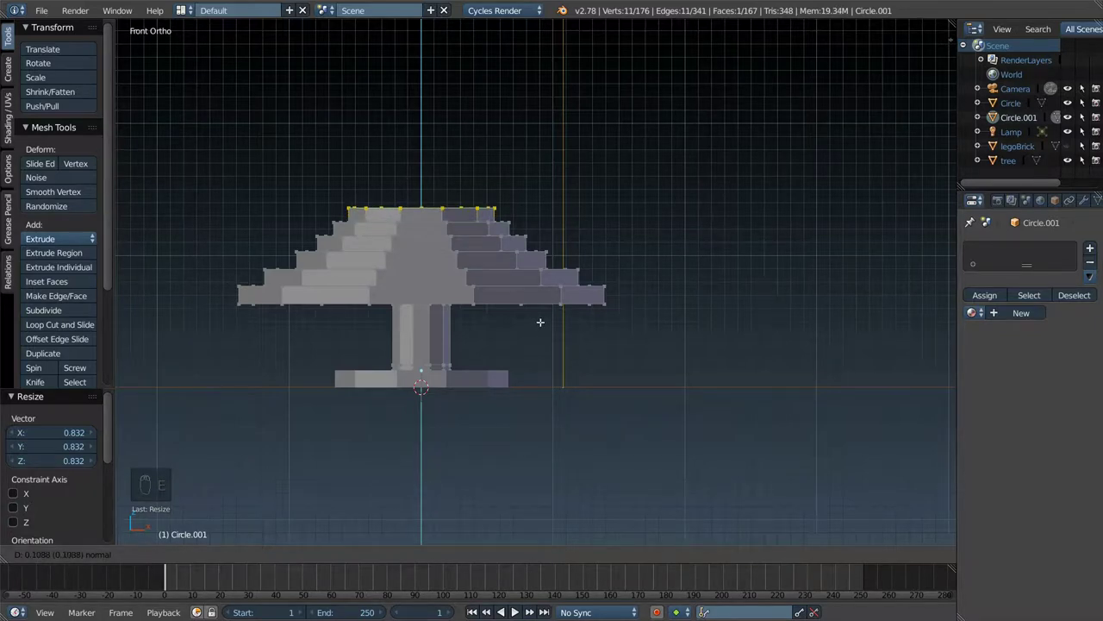
key("e")
key("s")
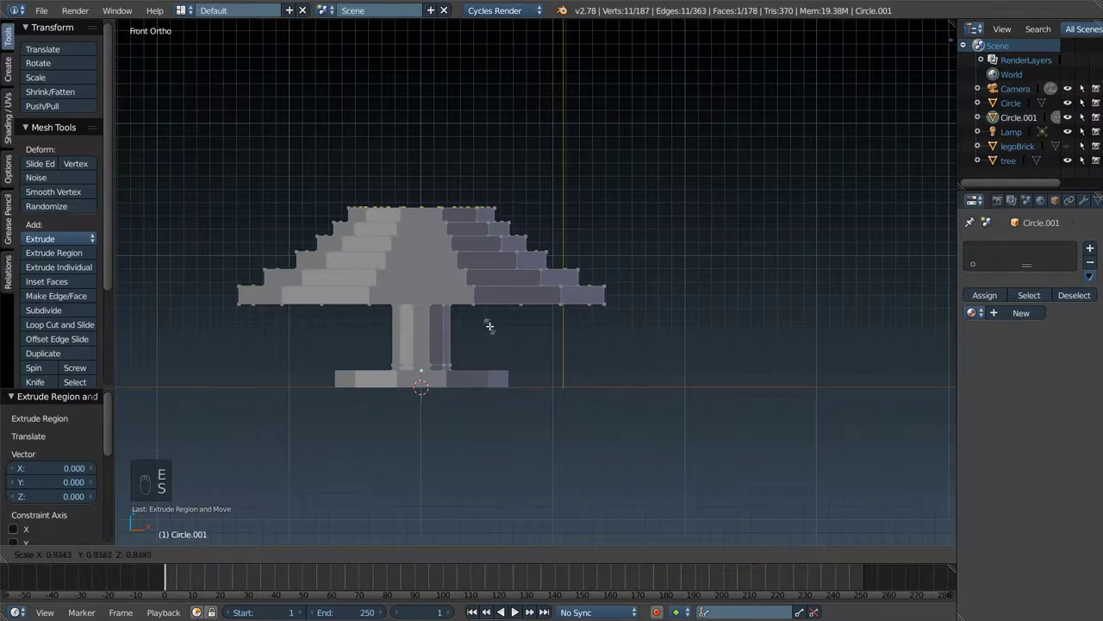
key("e")
key("s")
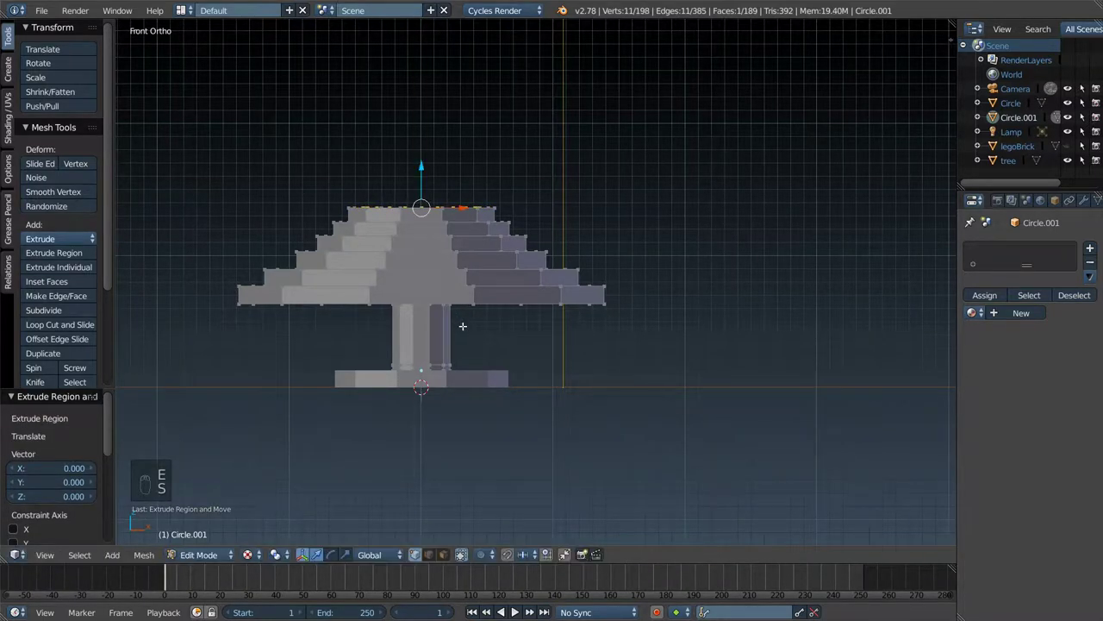
key("e")
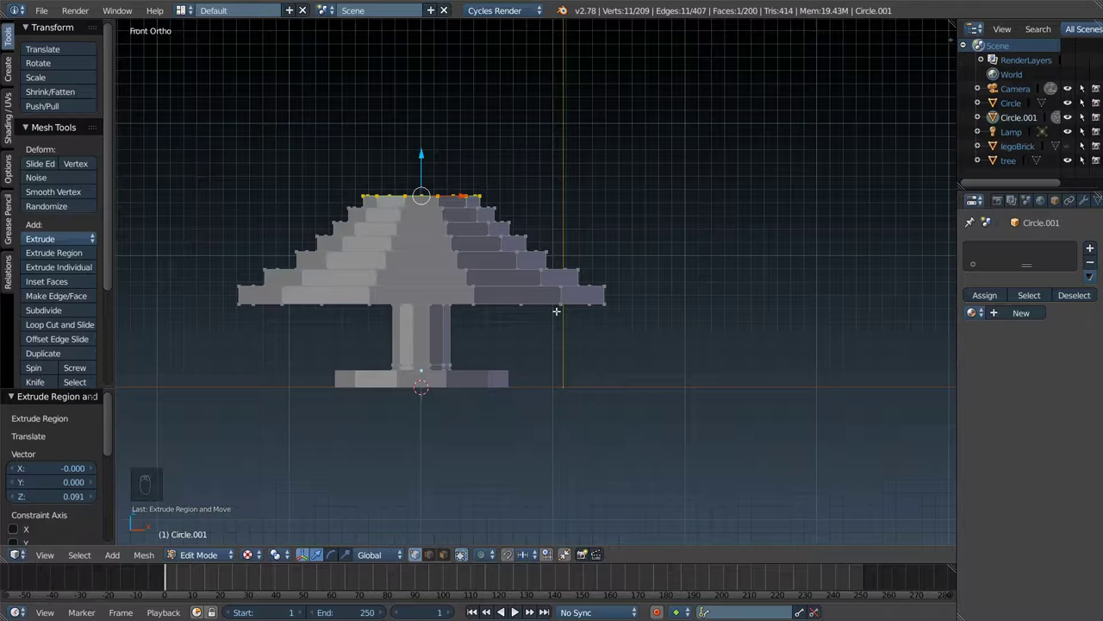
key("e")
key("s")
key("e")
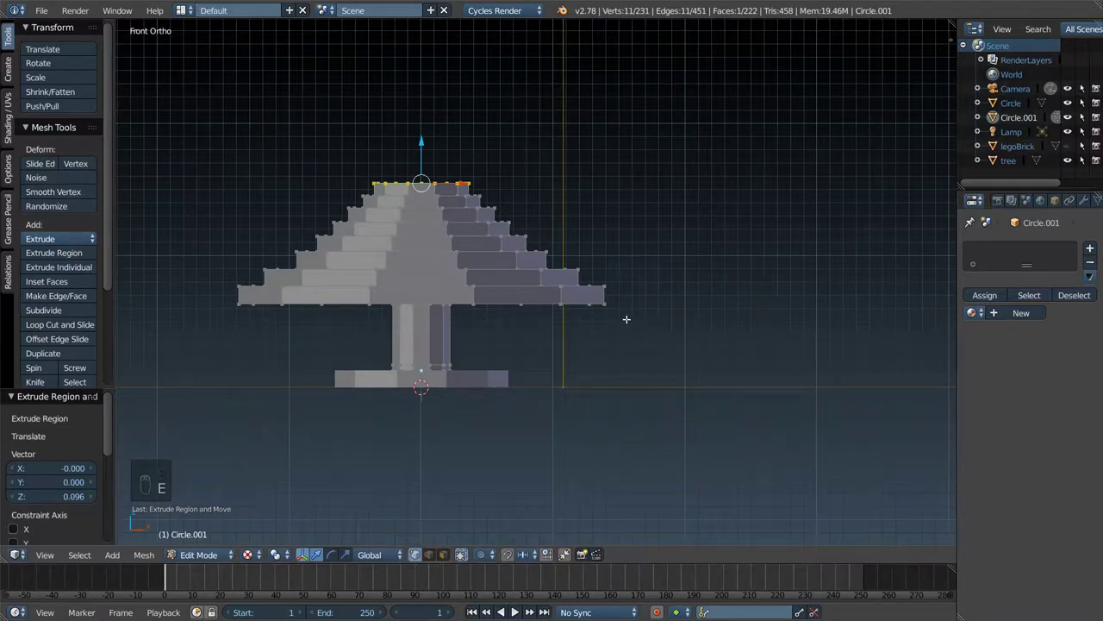
key("e")
key("s")
key("e")
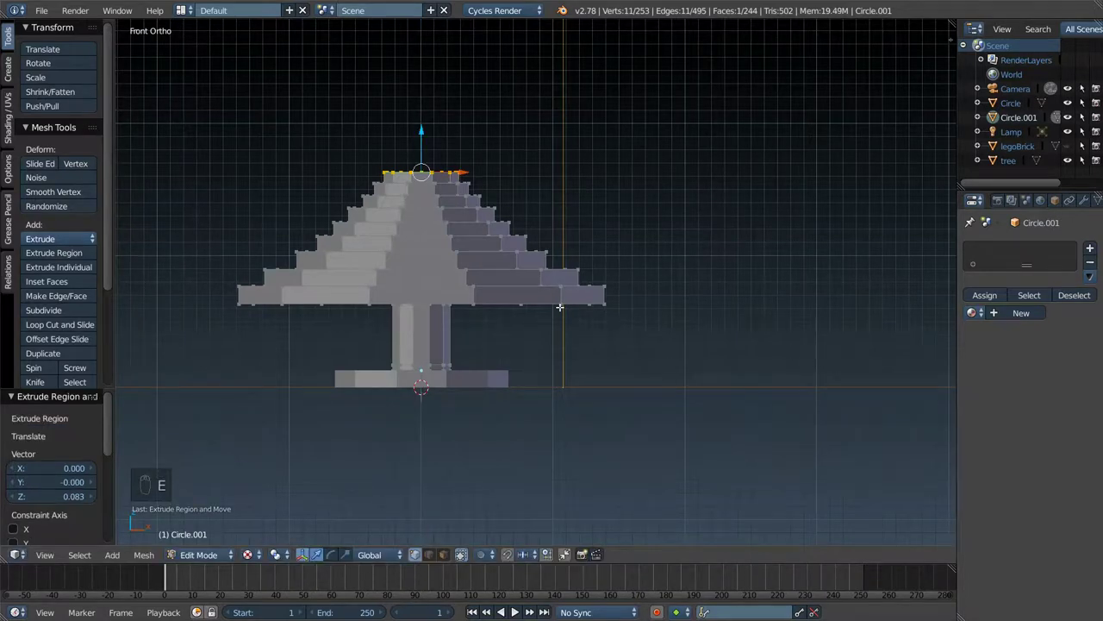
key("e")
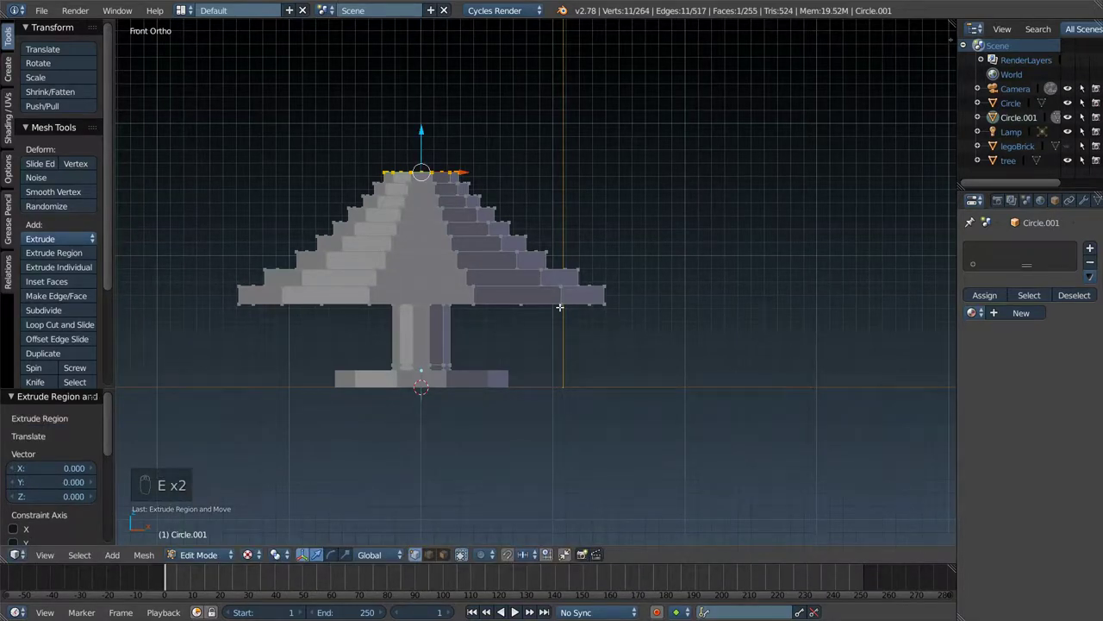
key("s")
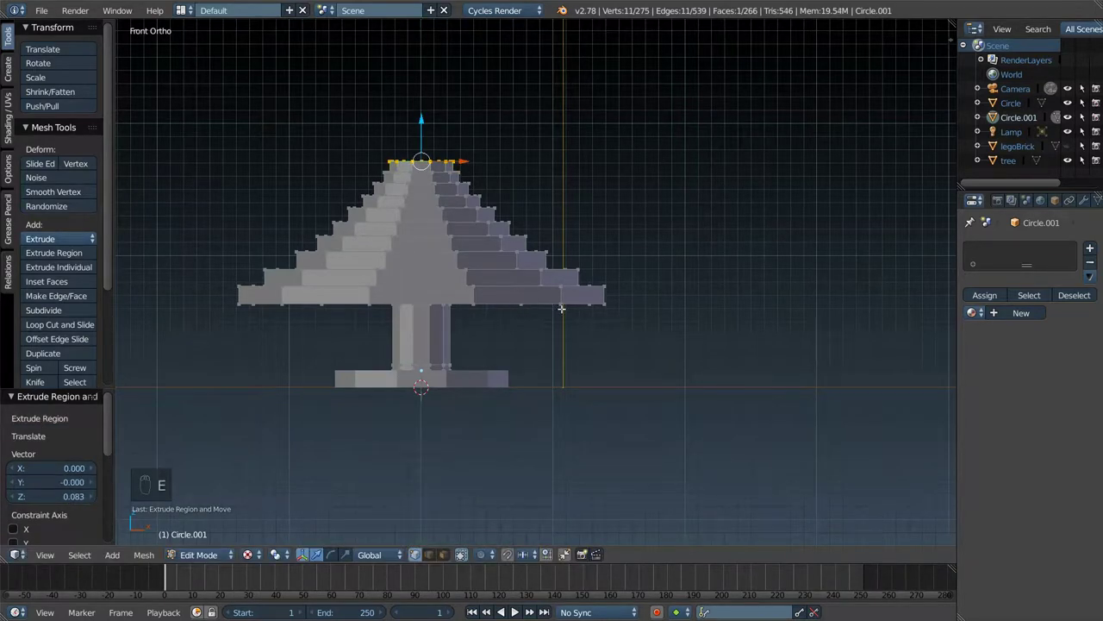
key("e")
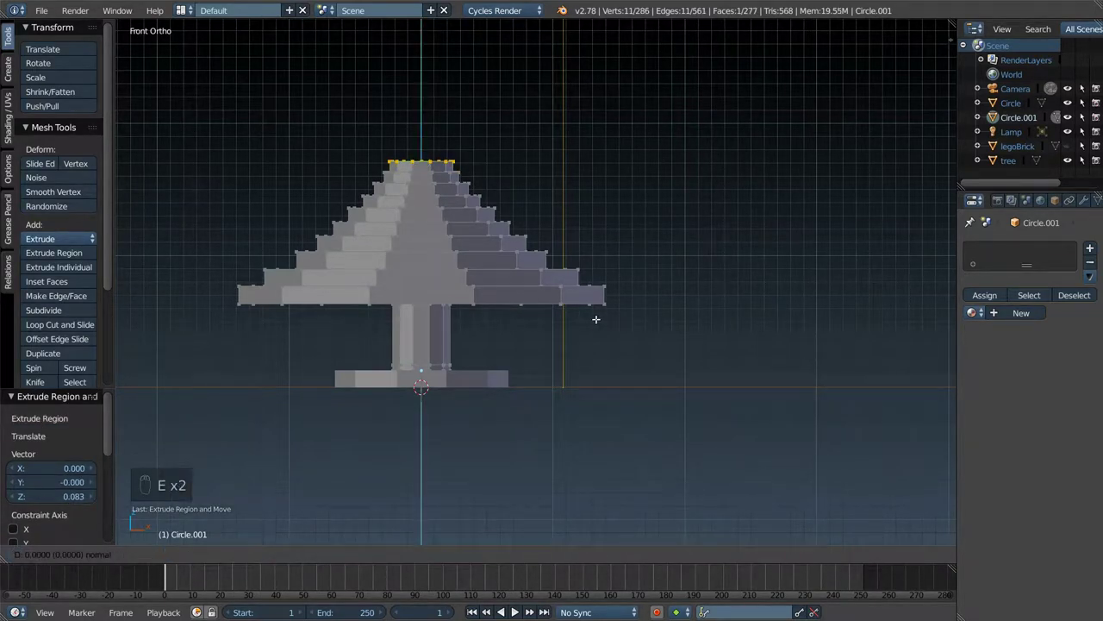
key("s")
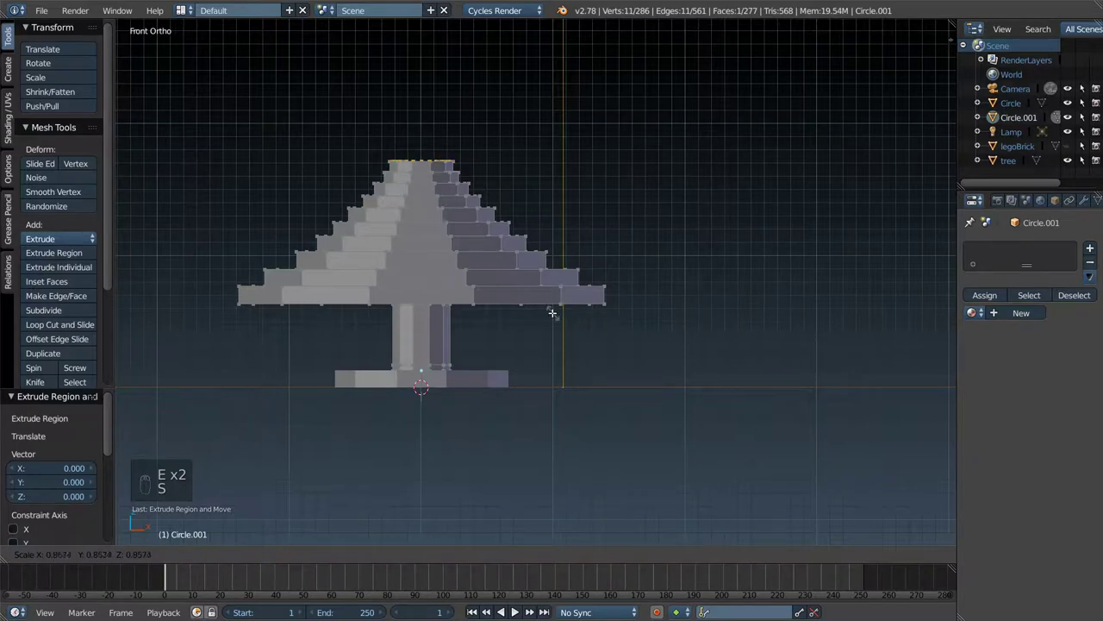
key("e")
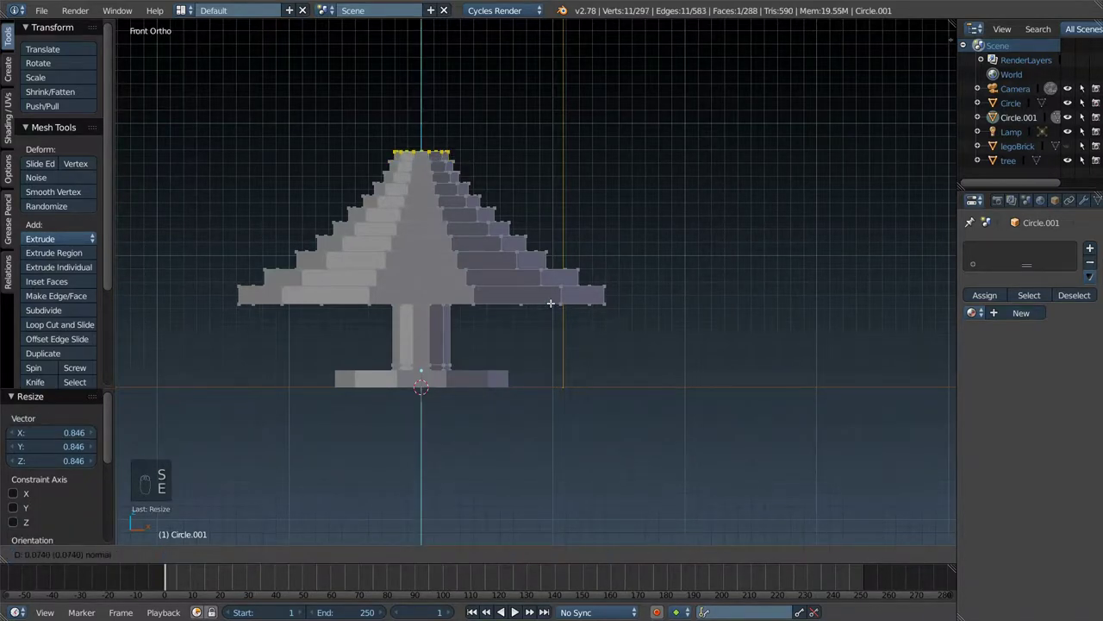
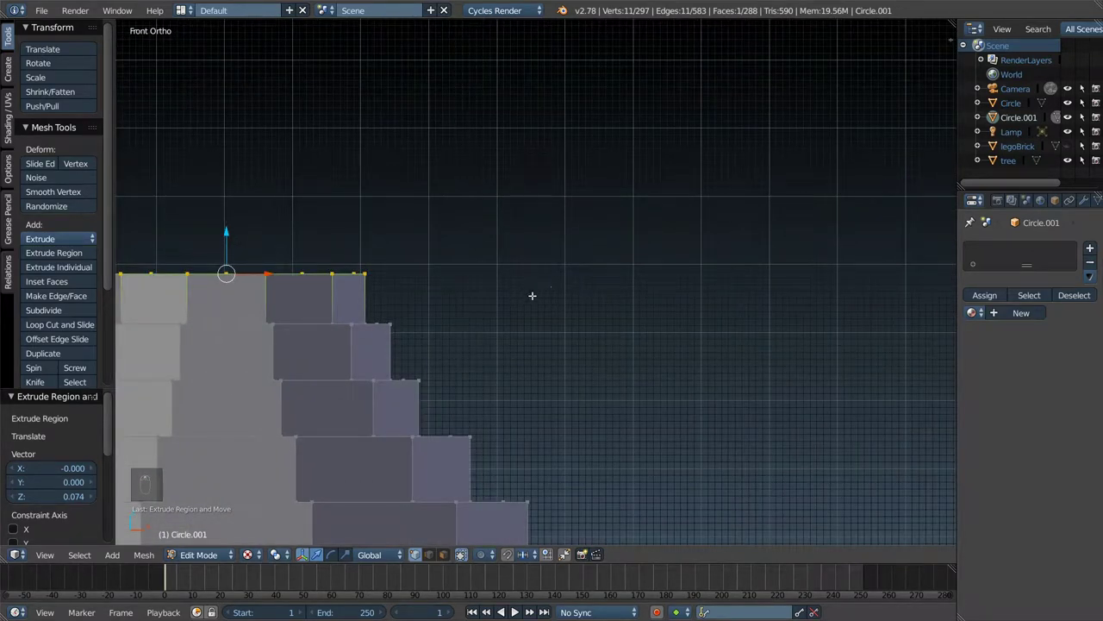
- Stack the final small rings so the foliage cone tapers to a point at the top
key("e")
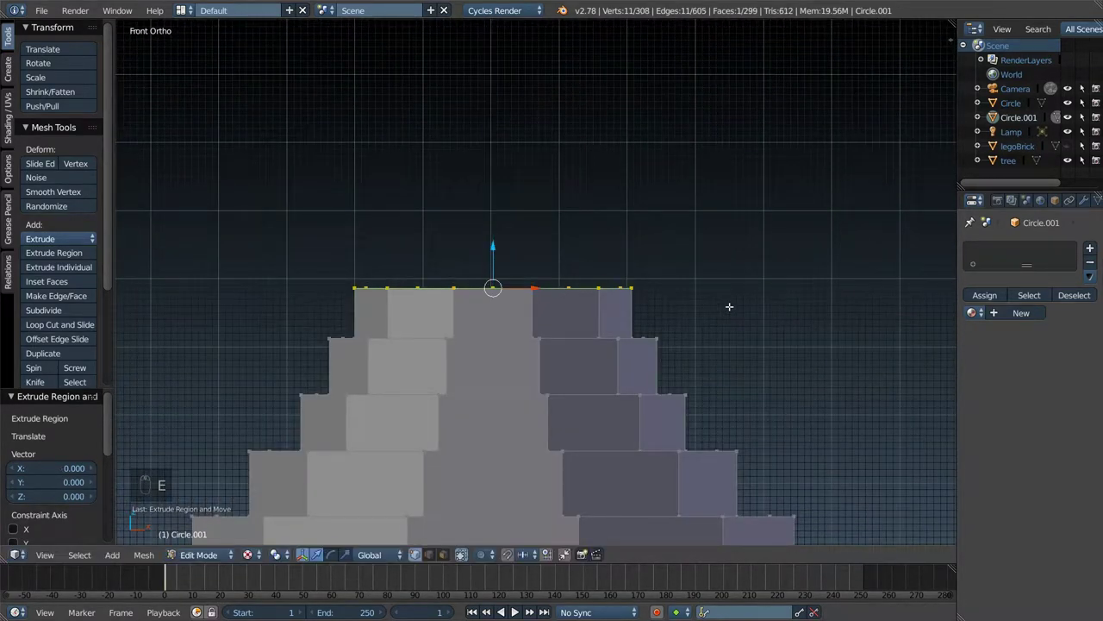
key("e")
key("s")
key("e")
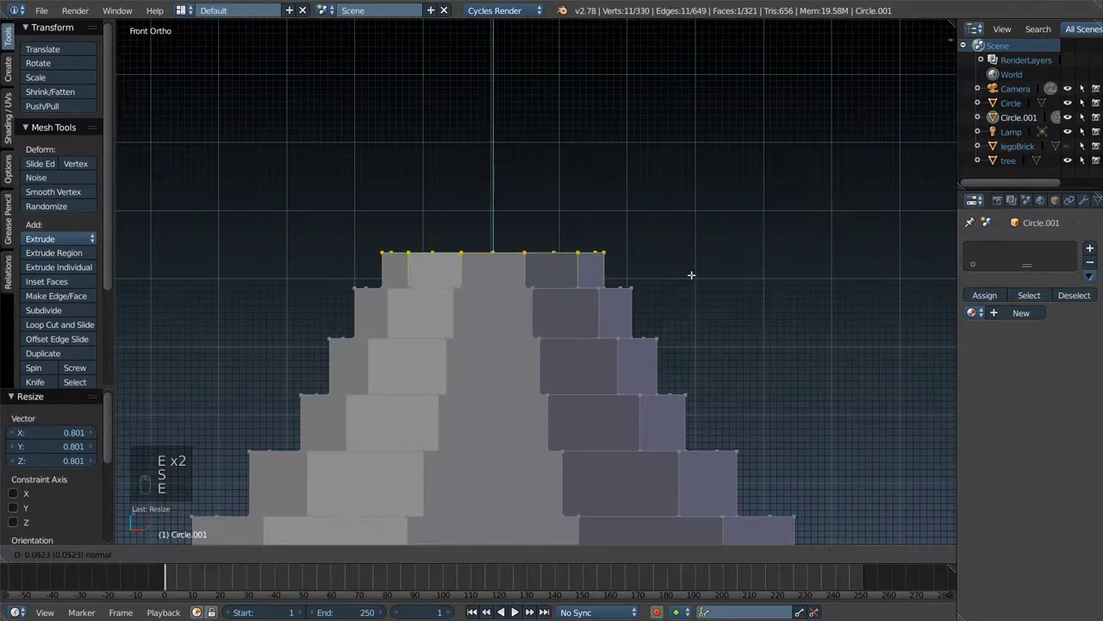
key("e")
key("s")
key("e")
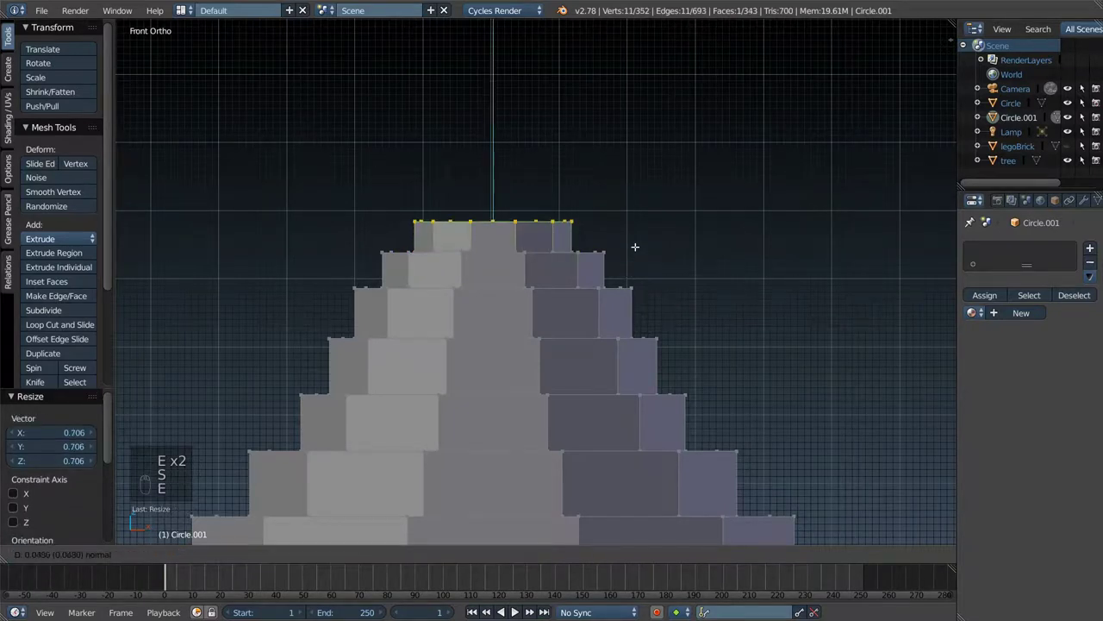
key("e")
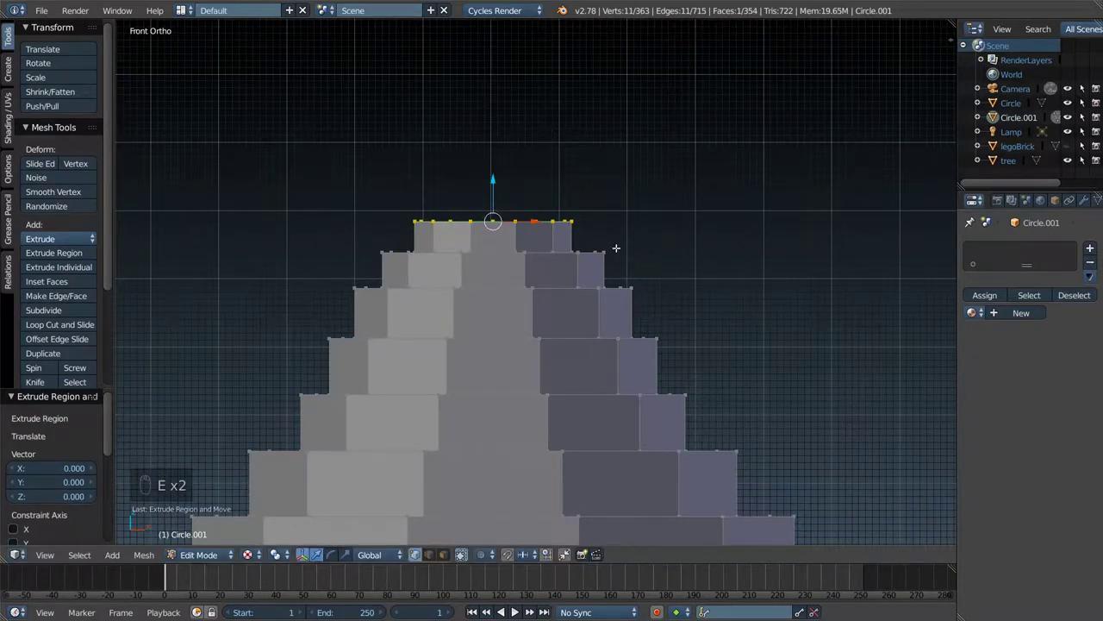
key("s")
key("e")
key("e")
key("s")
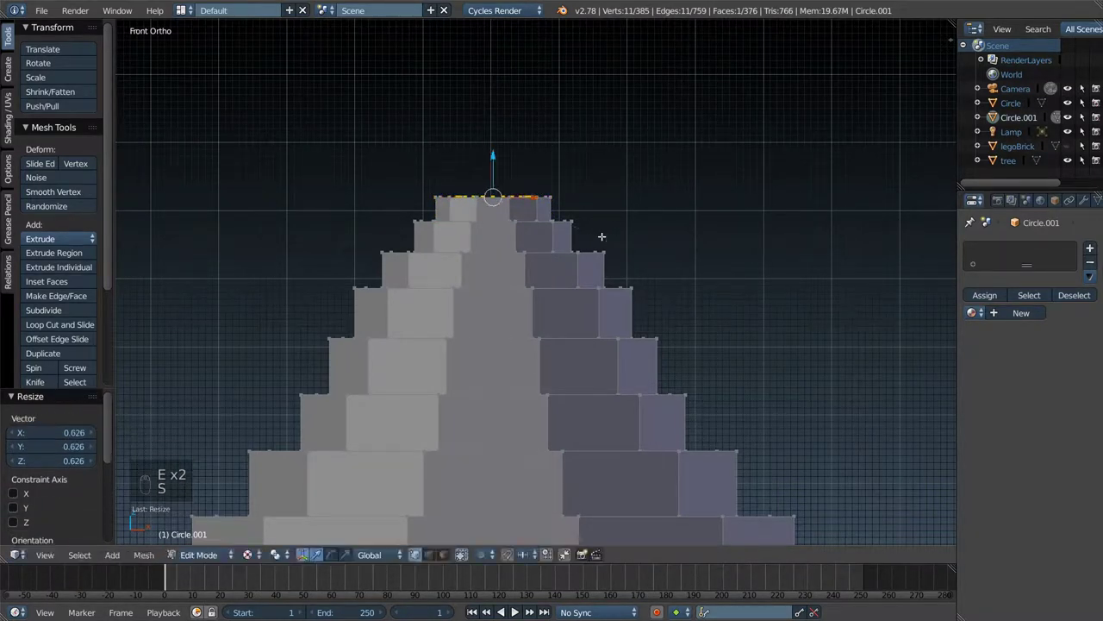
key("e")
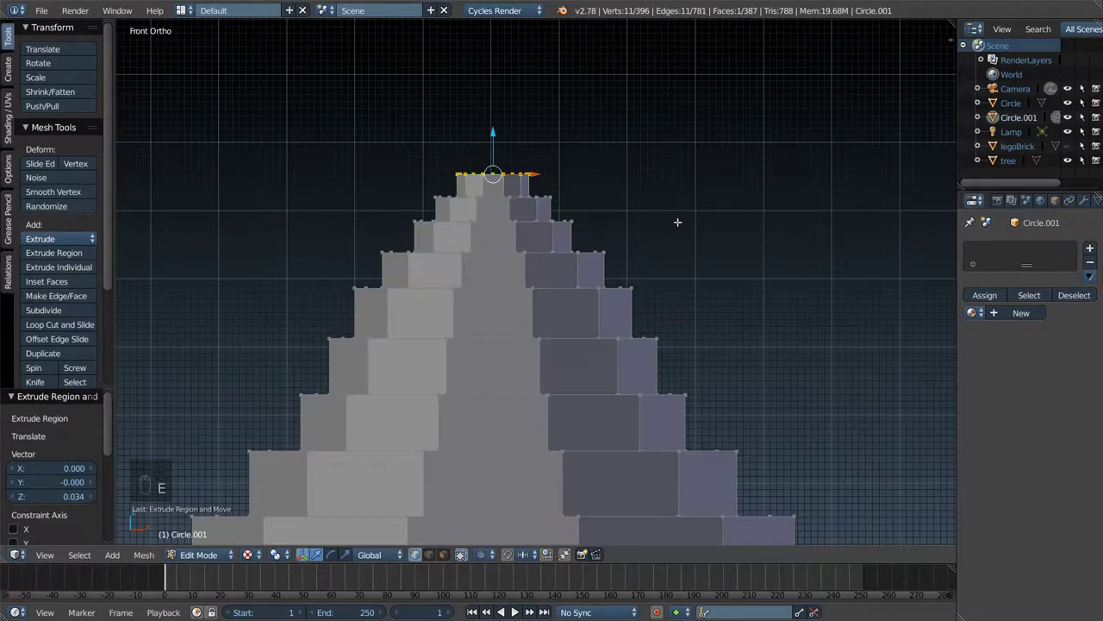
key("e")
key("s")
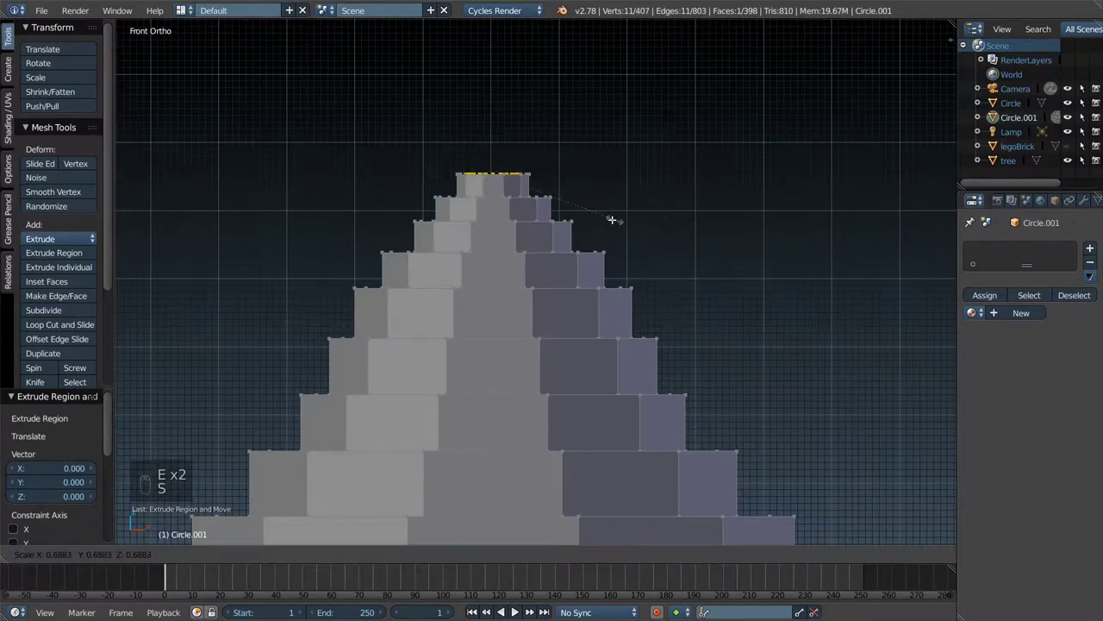
key("e")
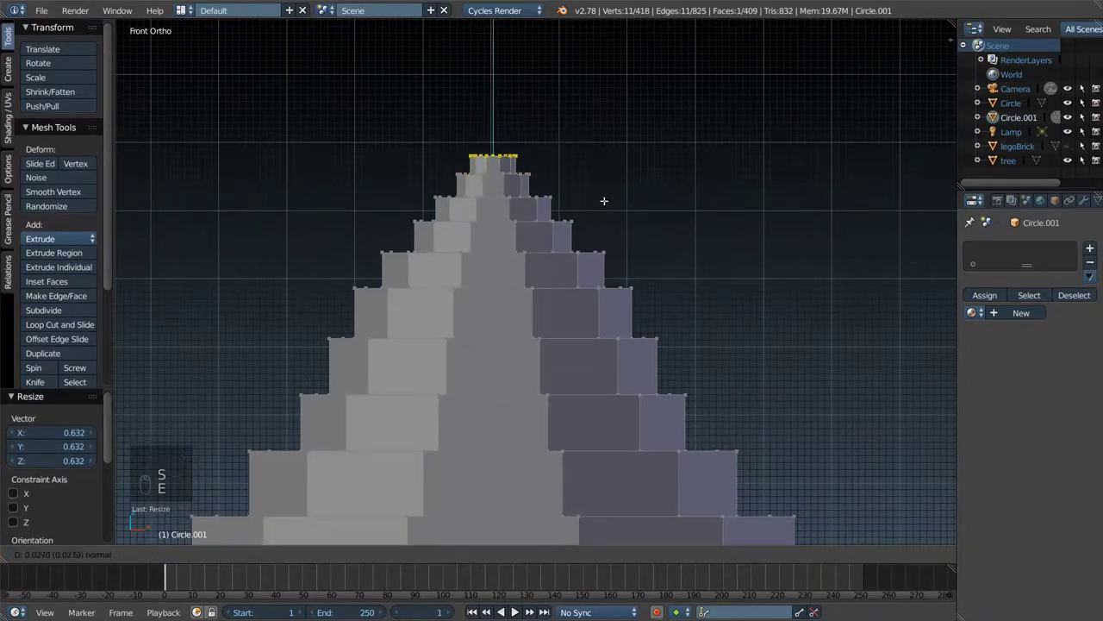
key("e")
key("s")
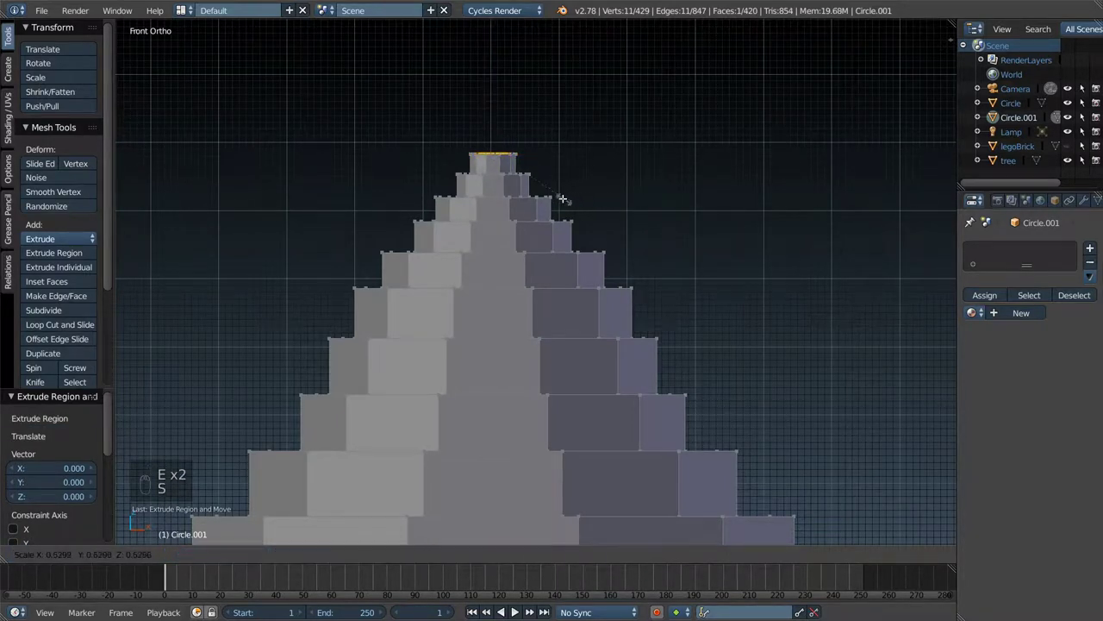
key("e")
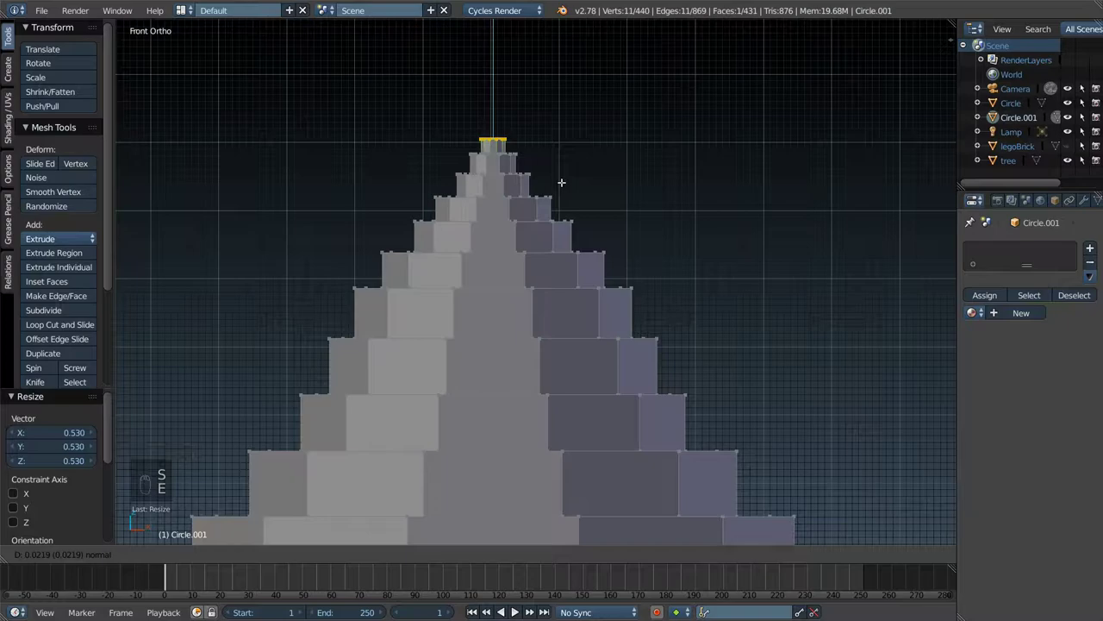
- Inspect the tree from several numpad views, ending in Front Ortho
key("Tab")
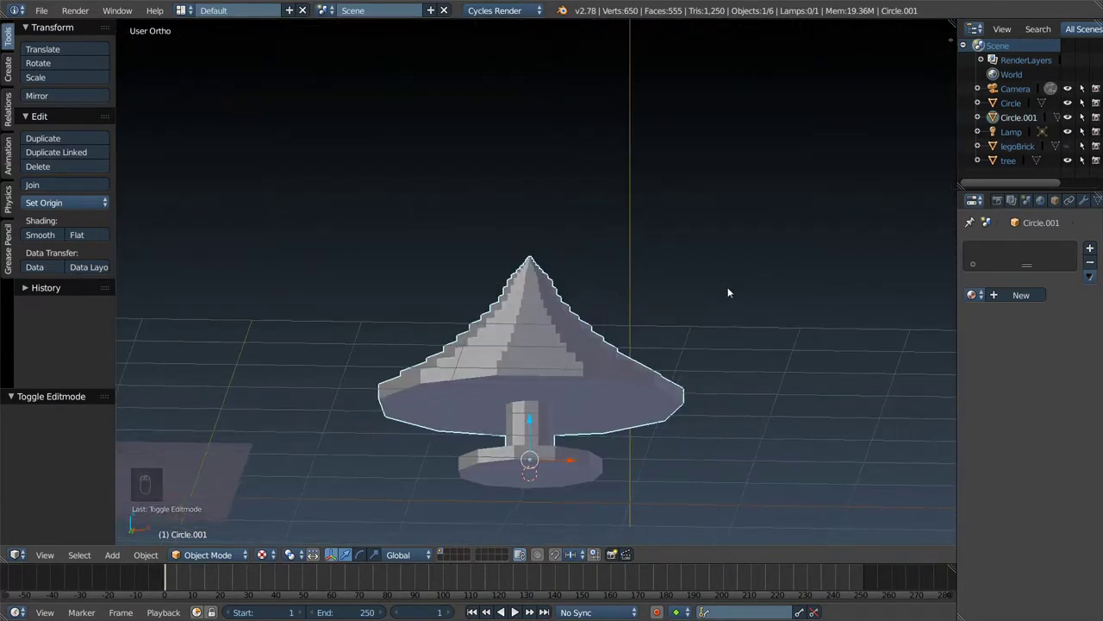
key("Tab")
key("Tab")
key("KP_5")
key("KP_7")
key("KP_1")
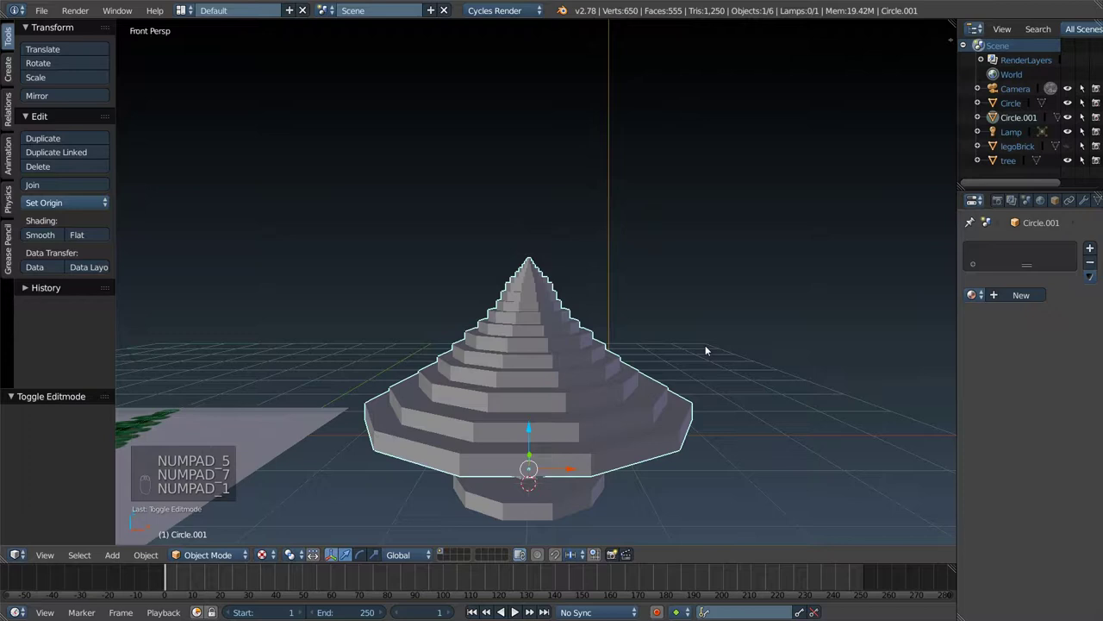
key("KP_5")
- Return to Edit Mode and select the lowest foliage ring
key("Tab")
key("c")
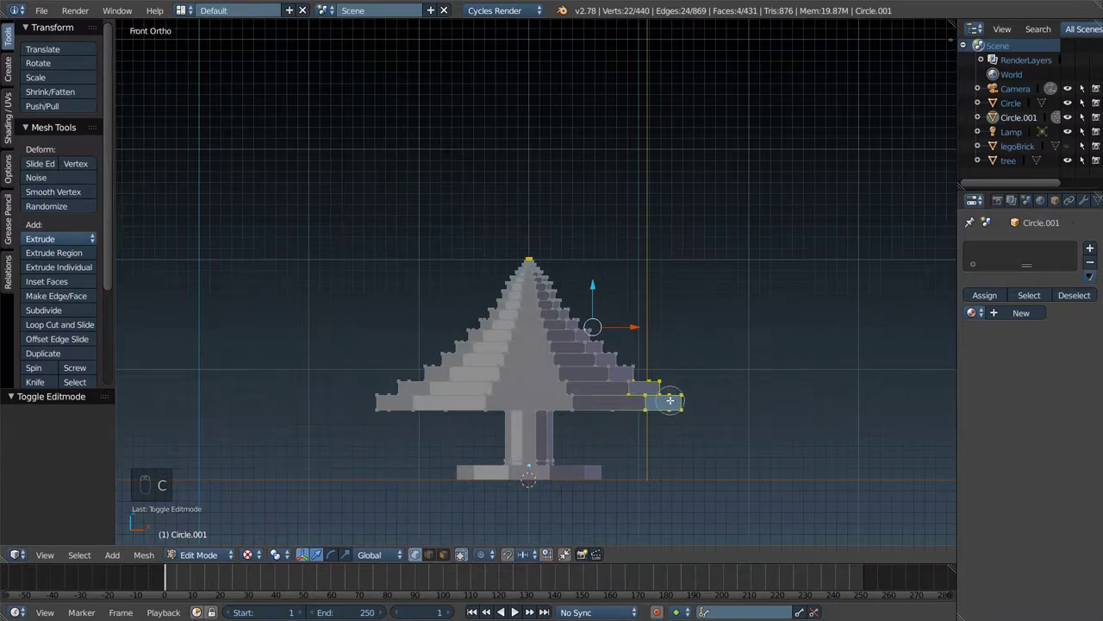
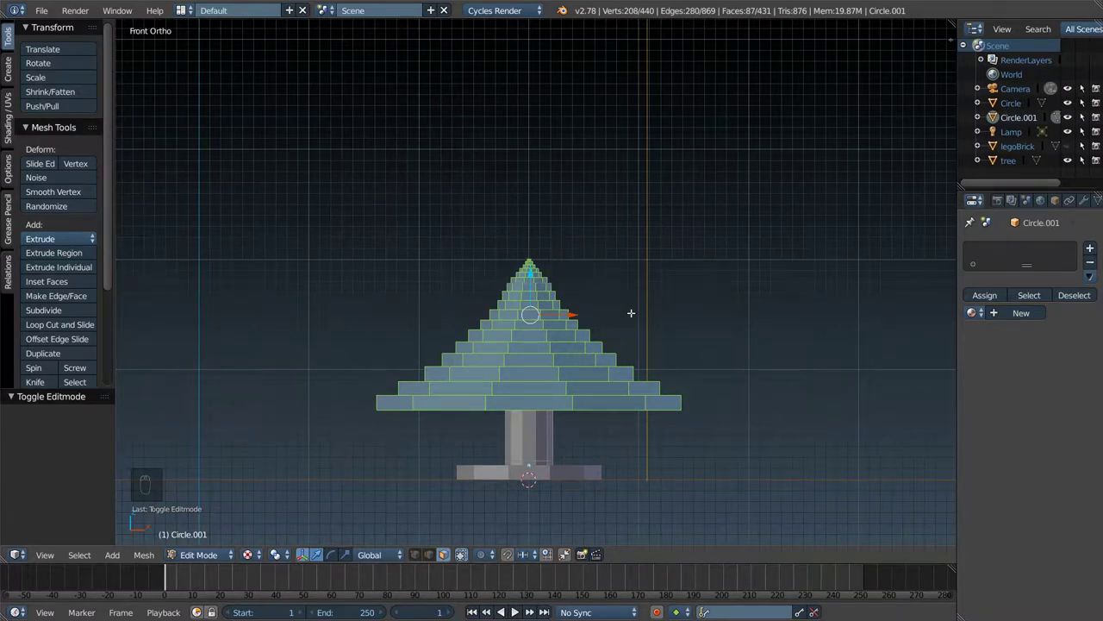
- Try resizing the selected foliage, undo the oversized result and check from Right Ortho
key("s")
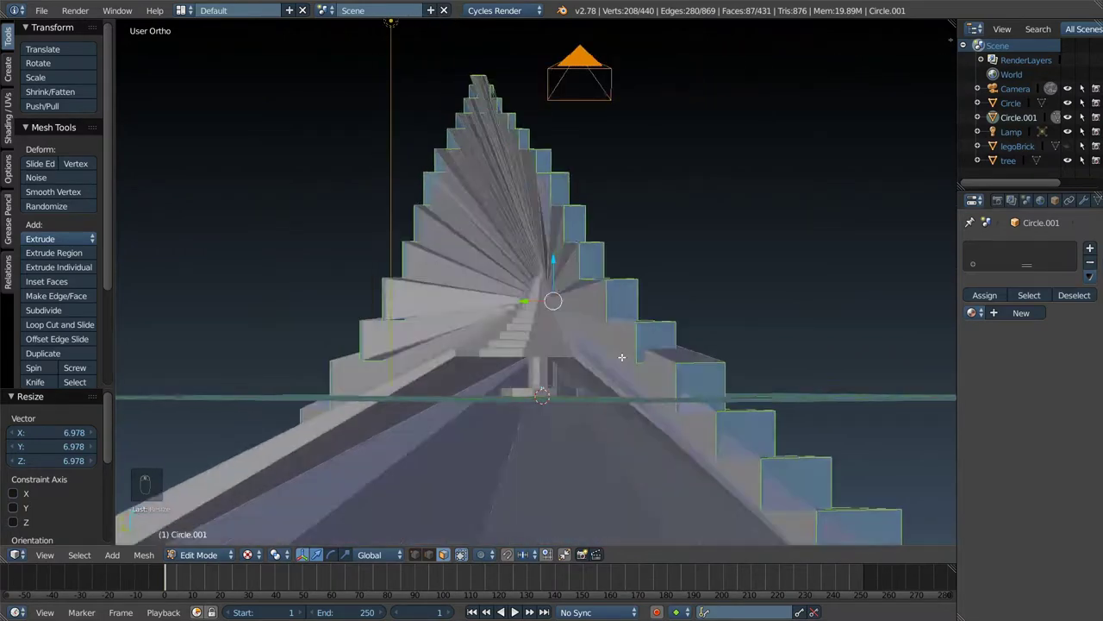
key("ctrl+z")
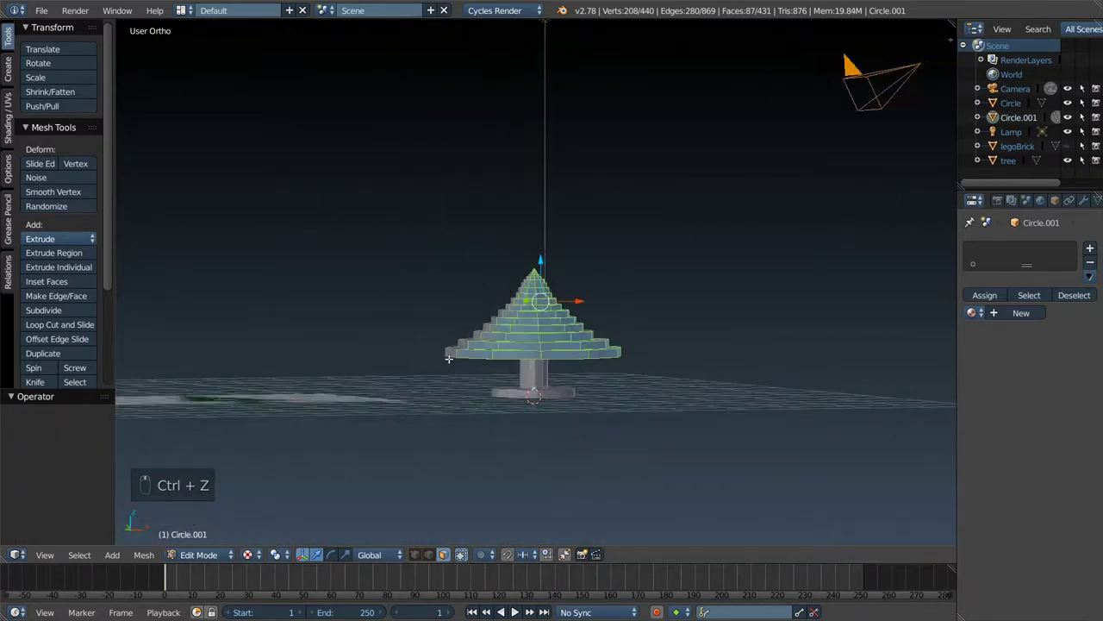
key("KP_5")
key("KP_1")
key("KP_3")
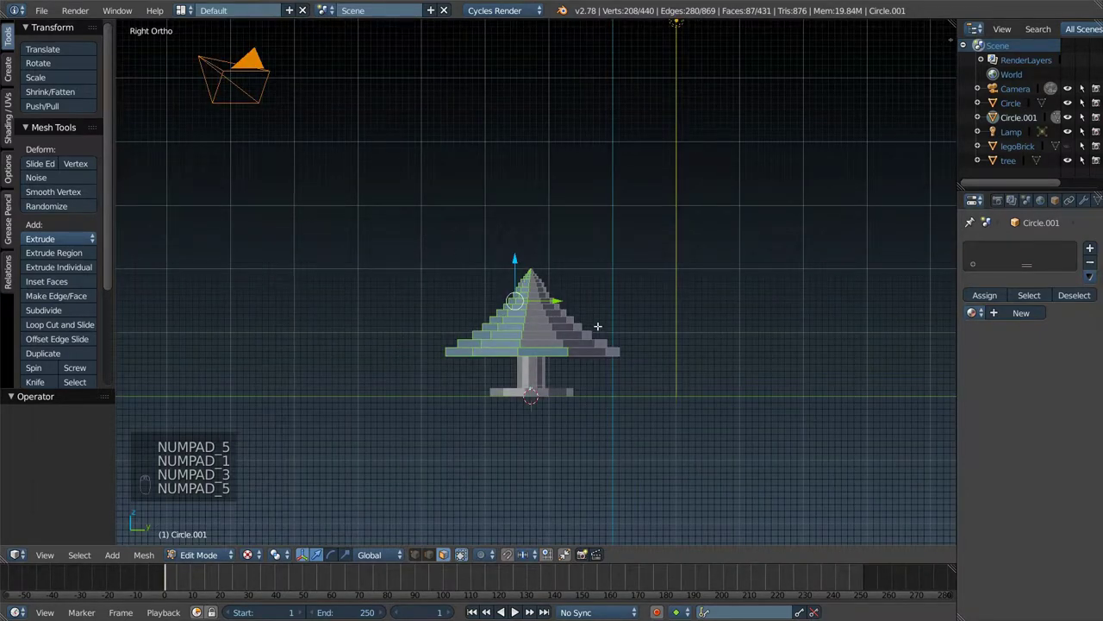
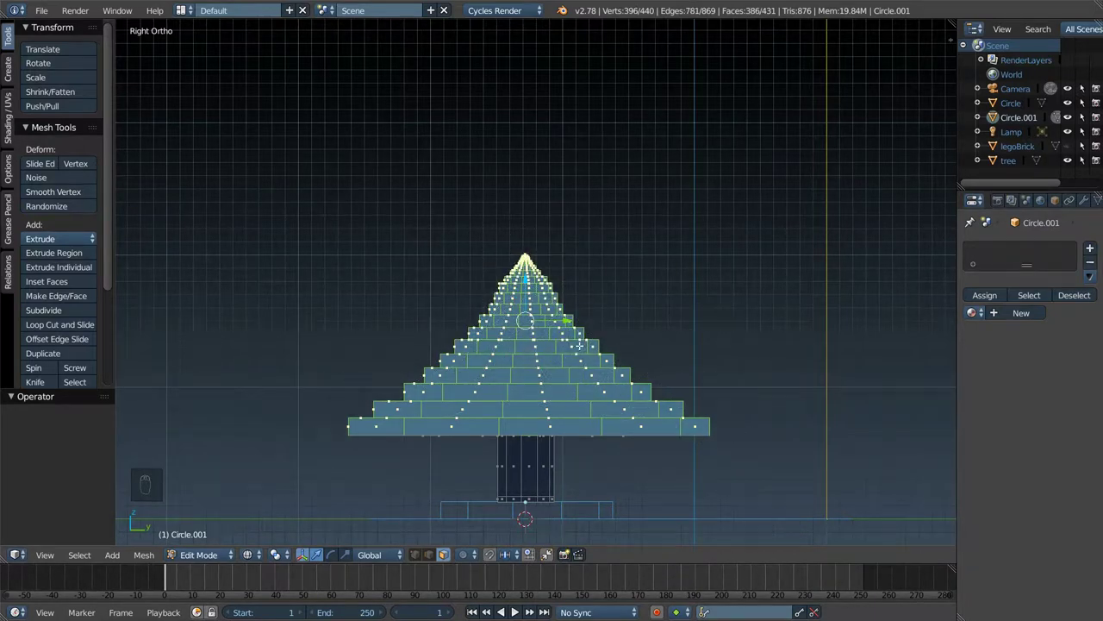
- Scale the whole tree along Z so it is taller and more slender
key("s")
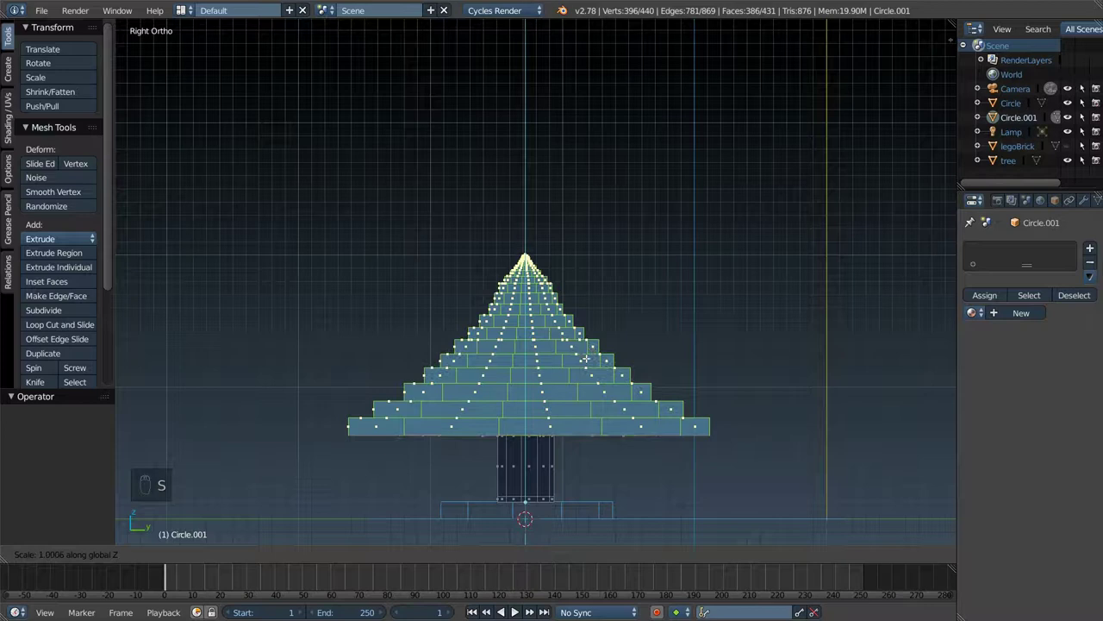
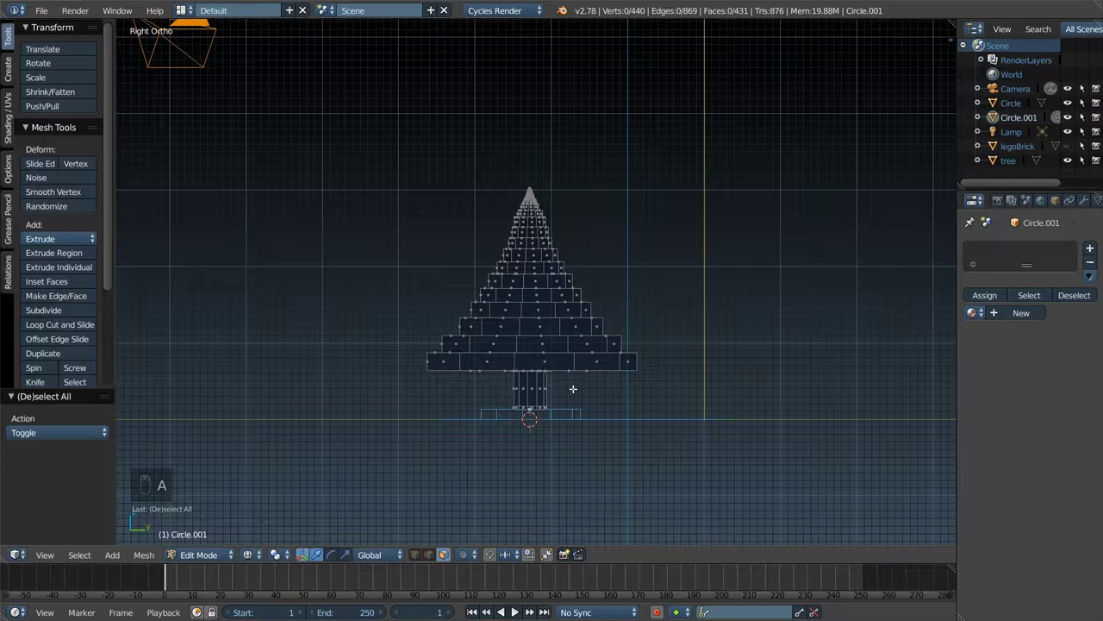
- Scale the trunk vertices thinner, raise them slightly, deselect and return to Object Mode
key("x")
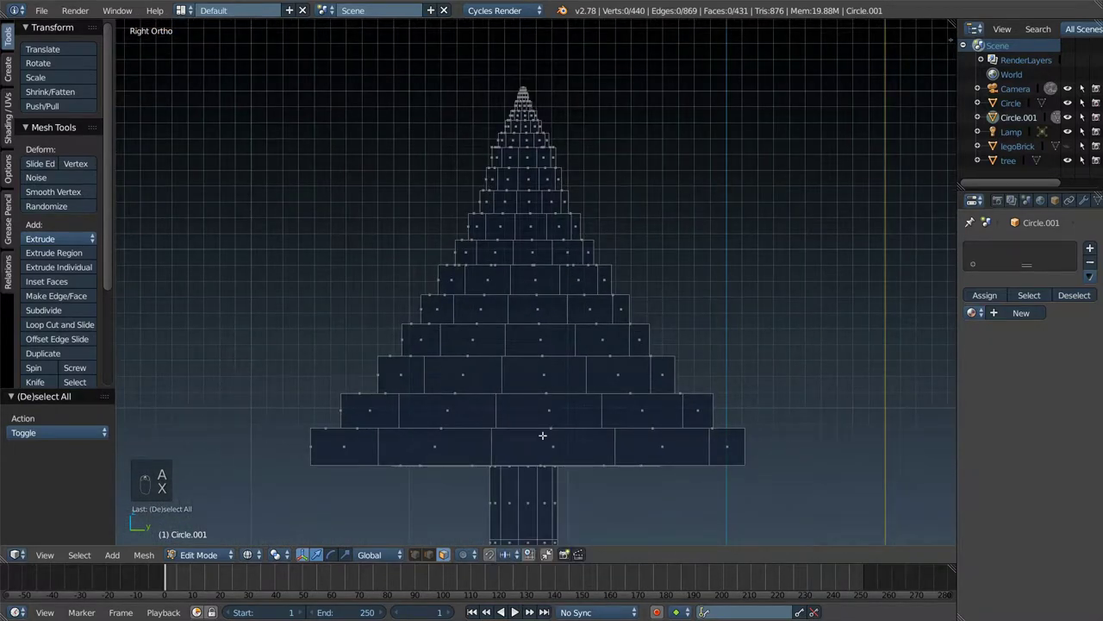
key("c")
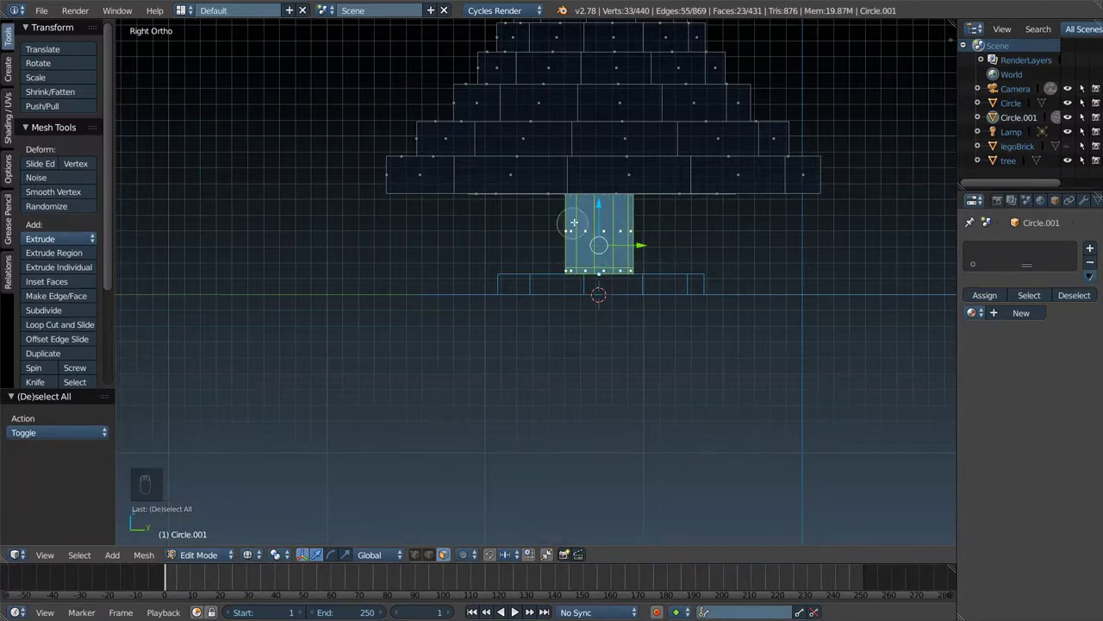
key("s")
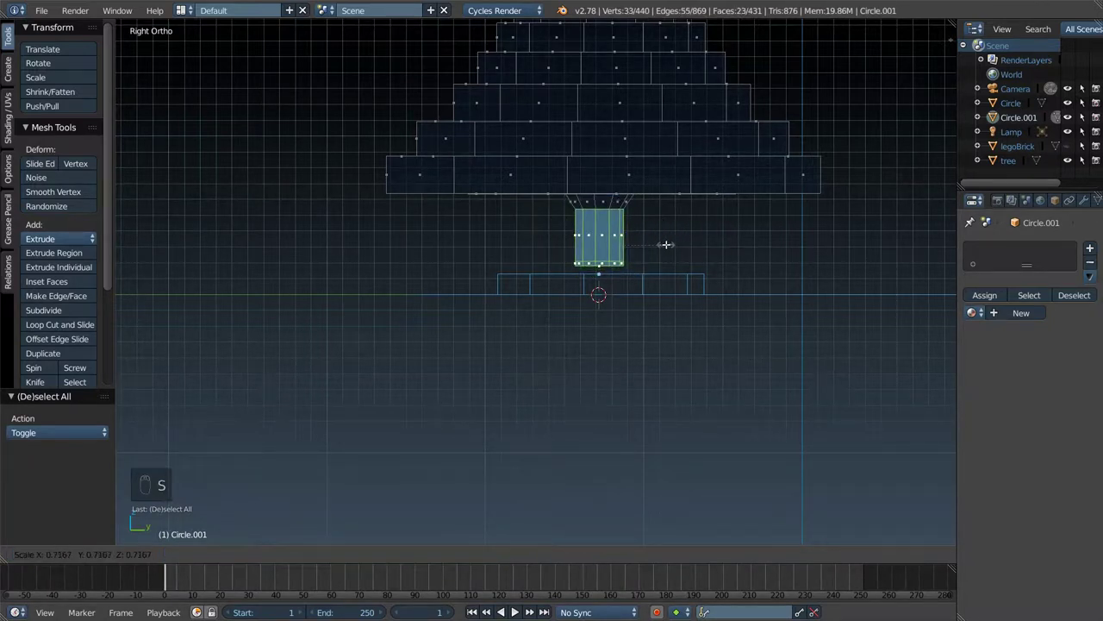
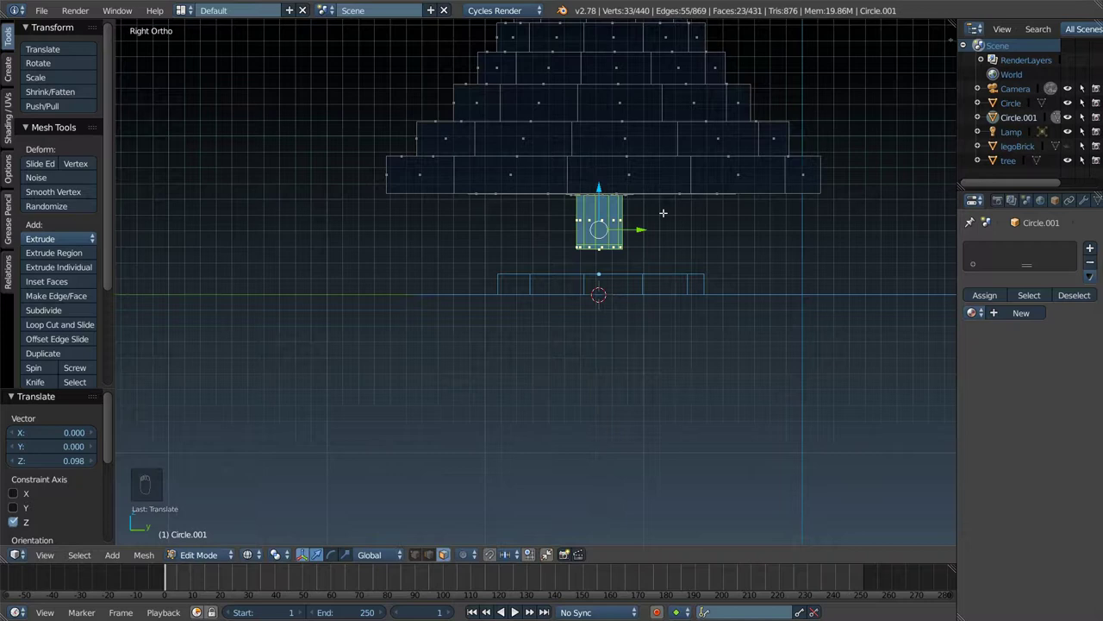
key("a")
key("c")
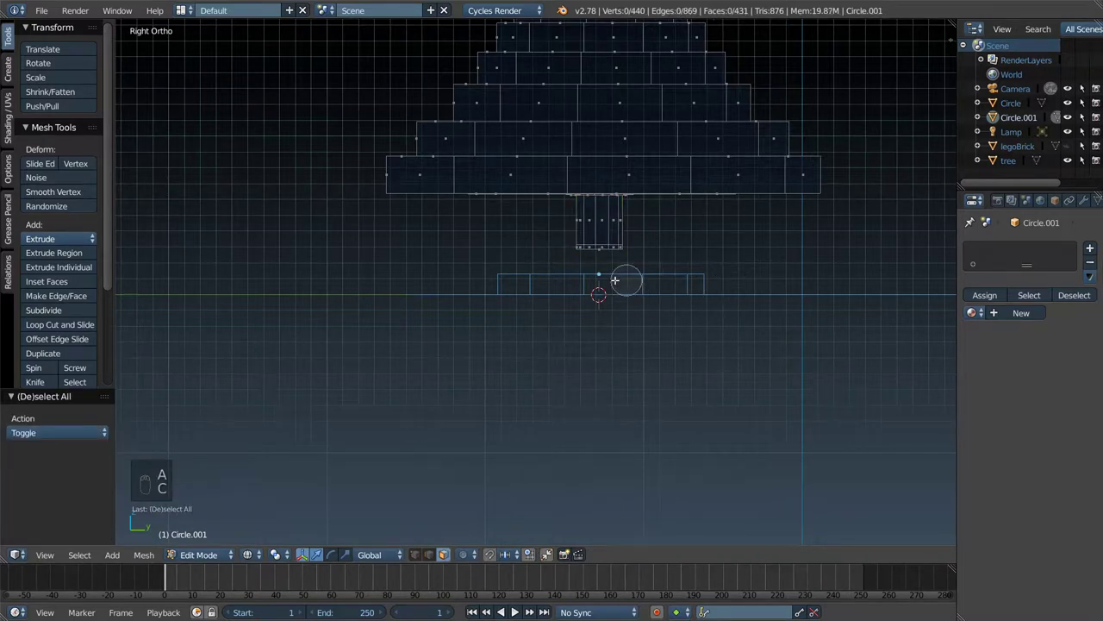
key("a")
key("a")
key("a")
key("a")
key("Tab")
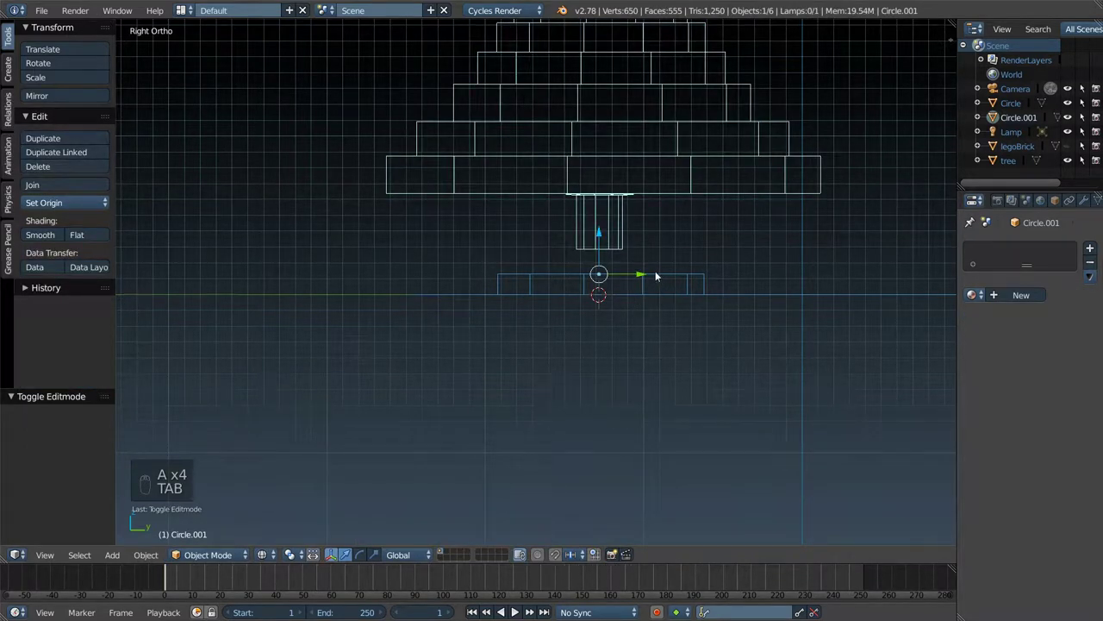
- Delete the leftover Circle base disc and reselect the Circle.001 tree object
key("Tab")
key("Tab")
key("x")
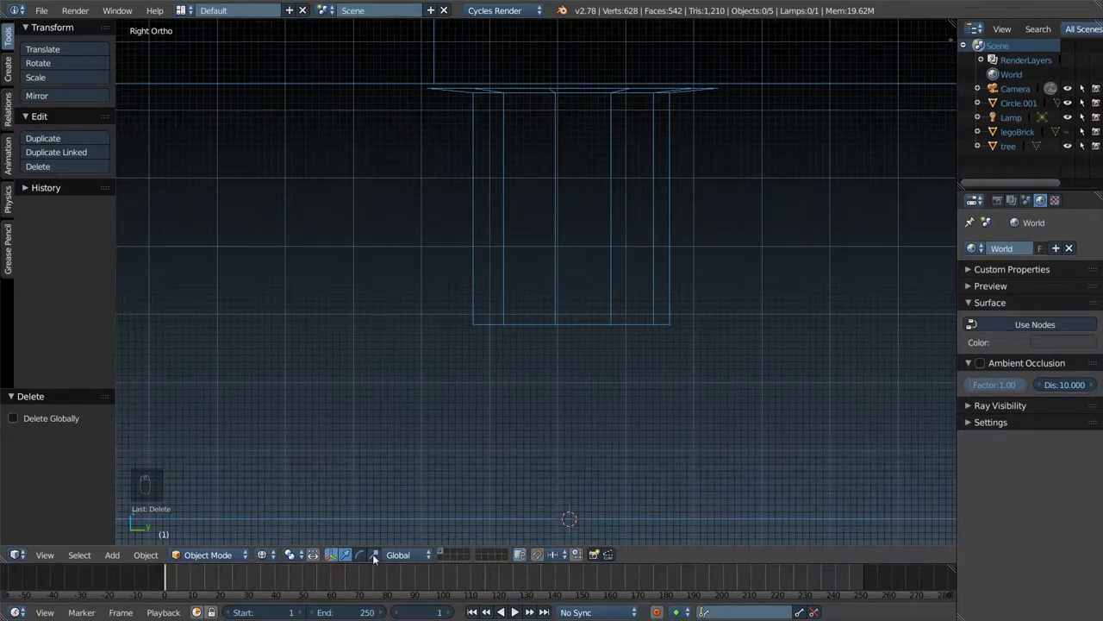
key("Tab")
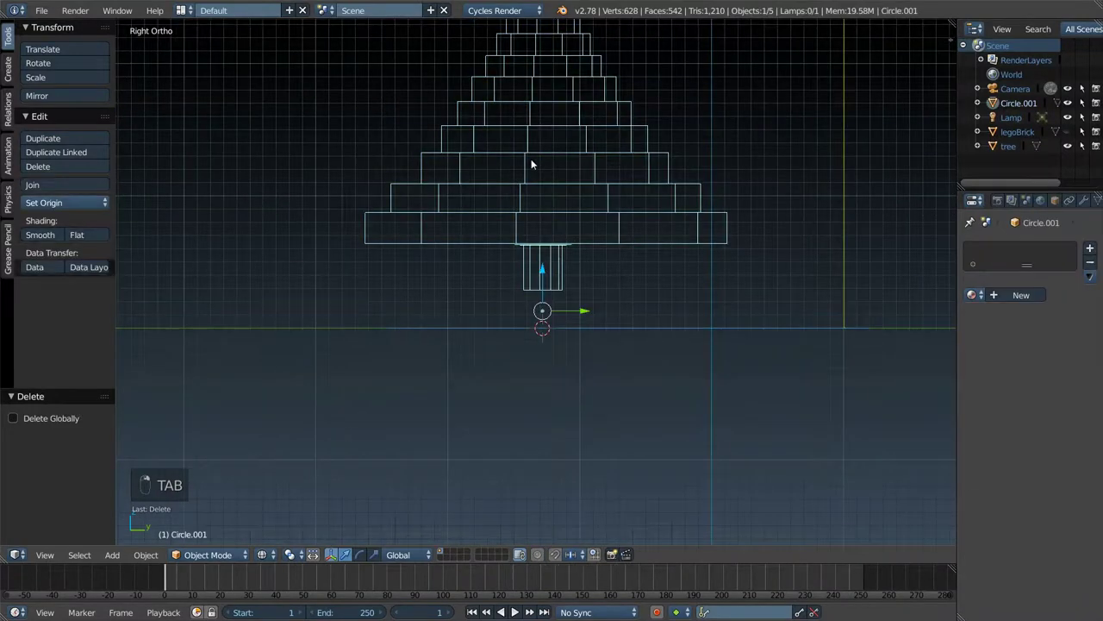
- Extrude the trunk's bottom ring, widen it into a flat foot and extrude it downward
key("z")
key("Tab")
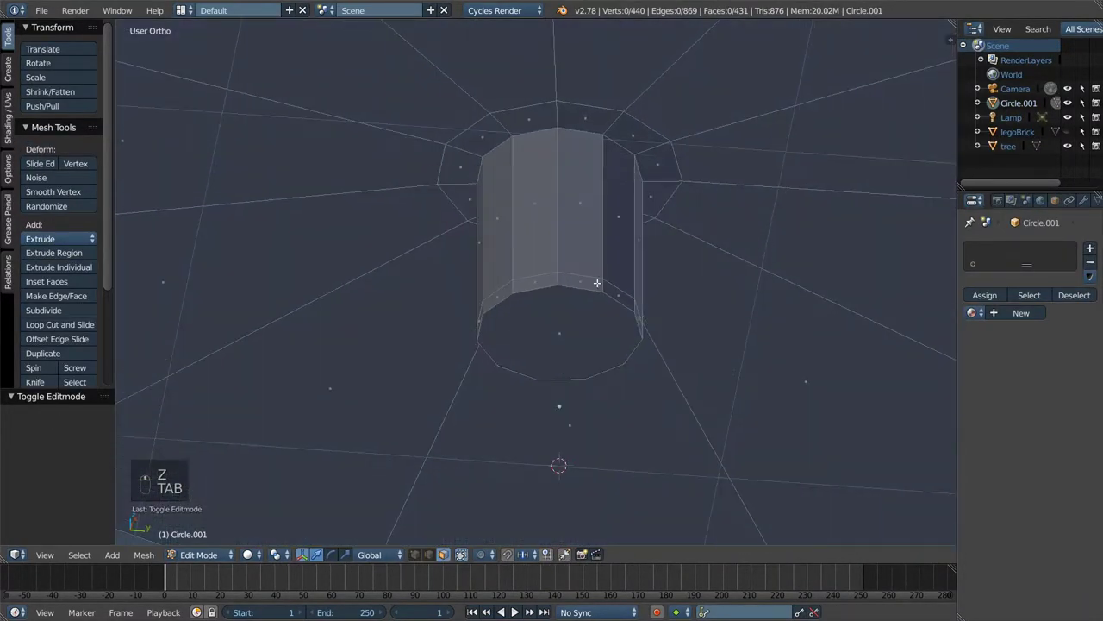
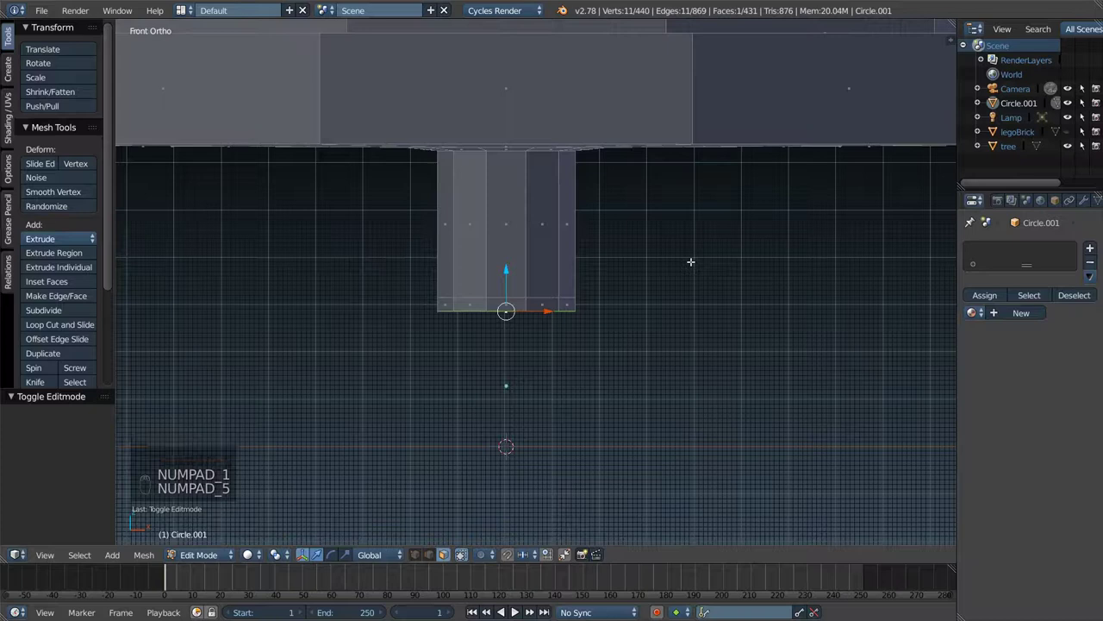
key("e")
key("s")
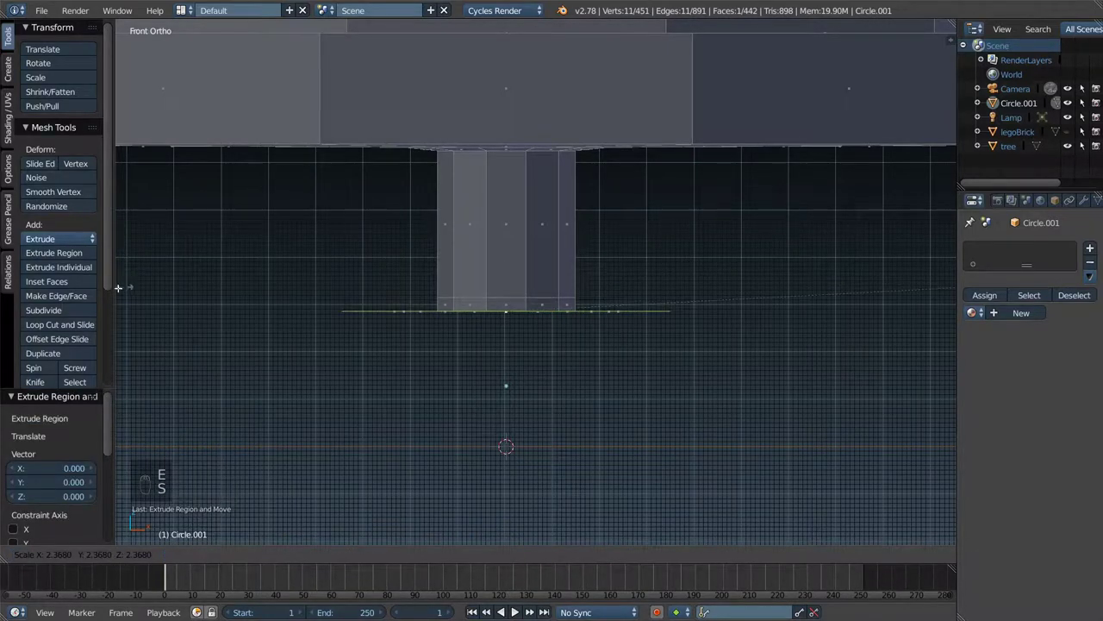
key("e")
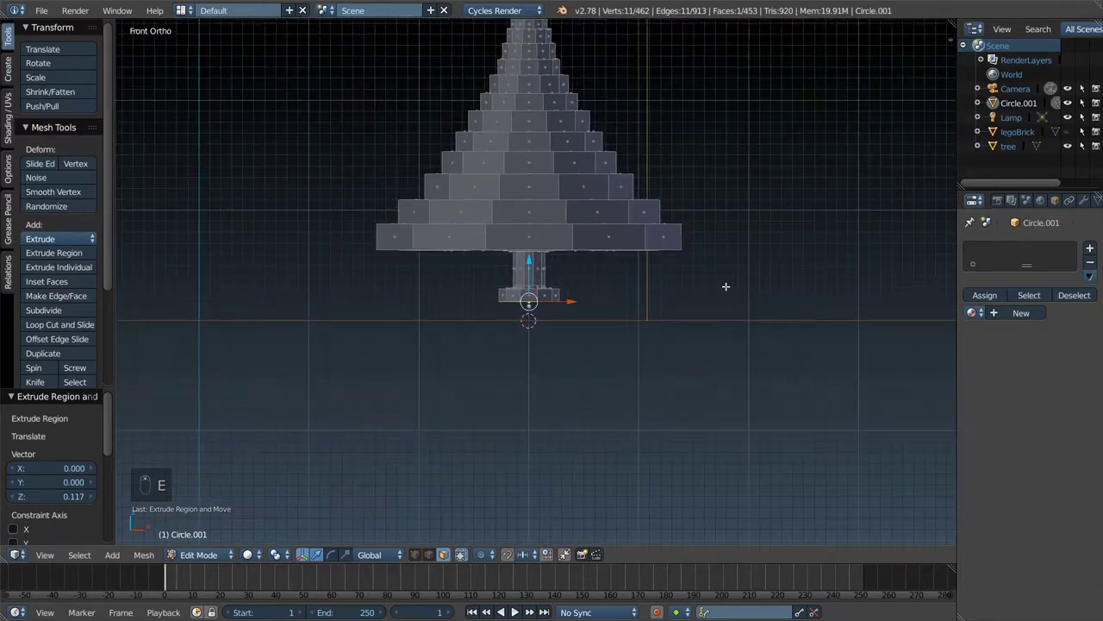
key("Tab")
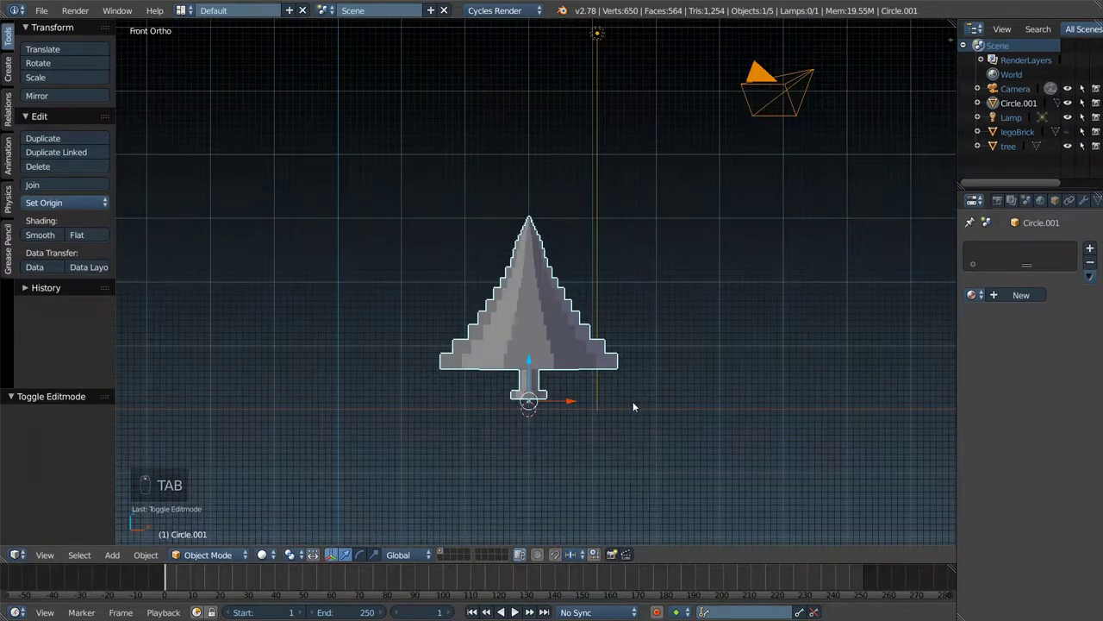
- Check the footed tree from several views, then re-enter Edit Mode and select all foliage rings
key("KP_5")
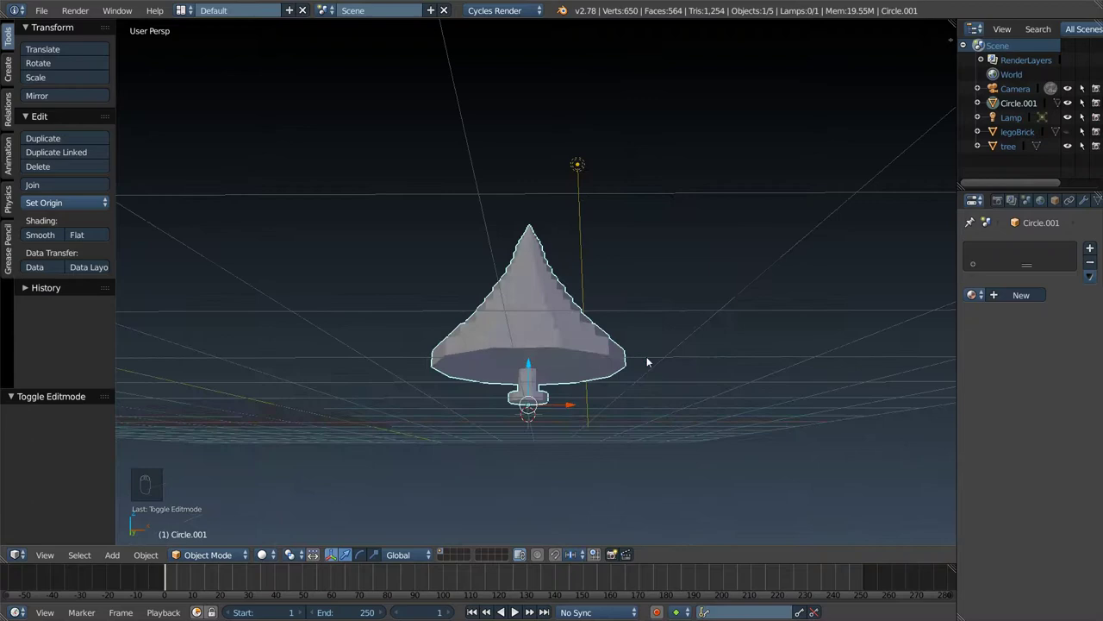
key("KP_5")
key("KP_7")
key("KP_1")
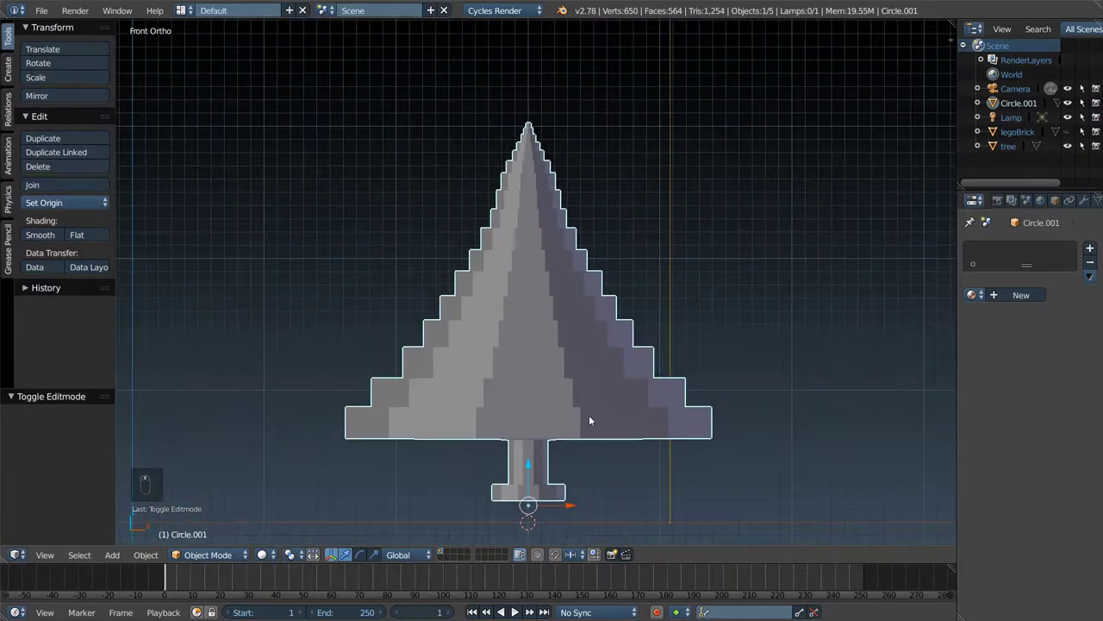
key("Tab")
key("z")
key("c")
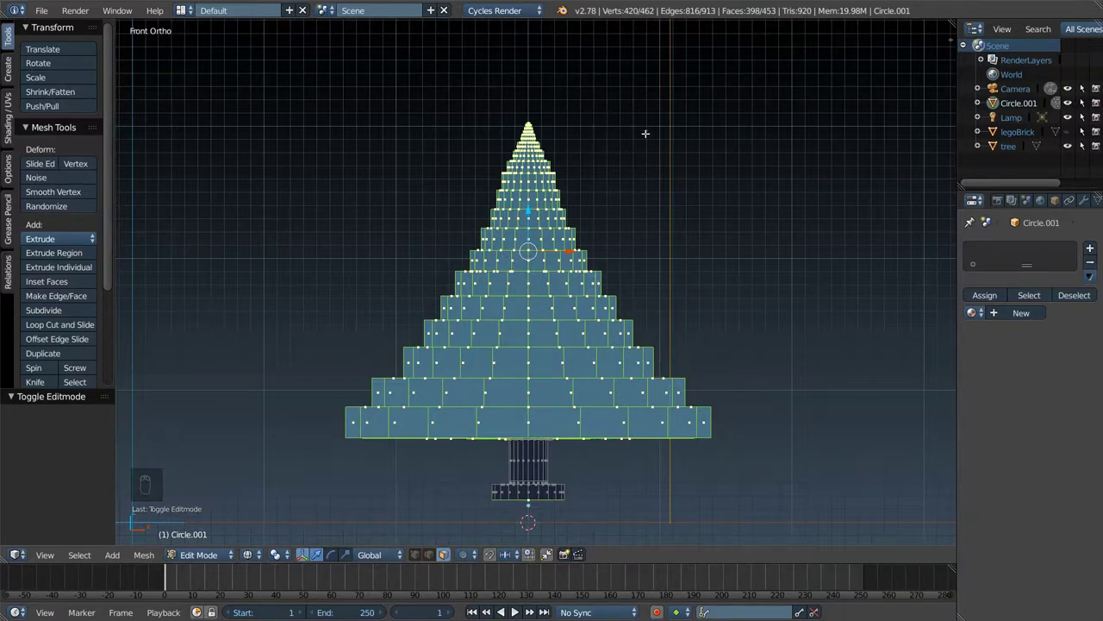
- Scale the stepped tree mesh slimmer and smaller overall, then leave Edit Mode
key("s")
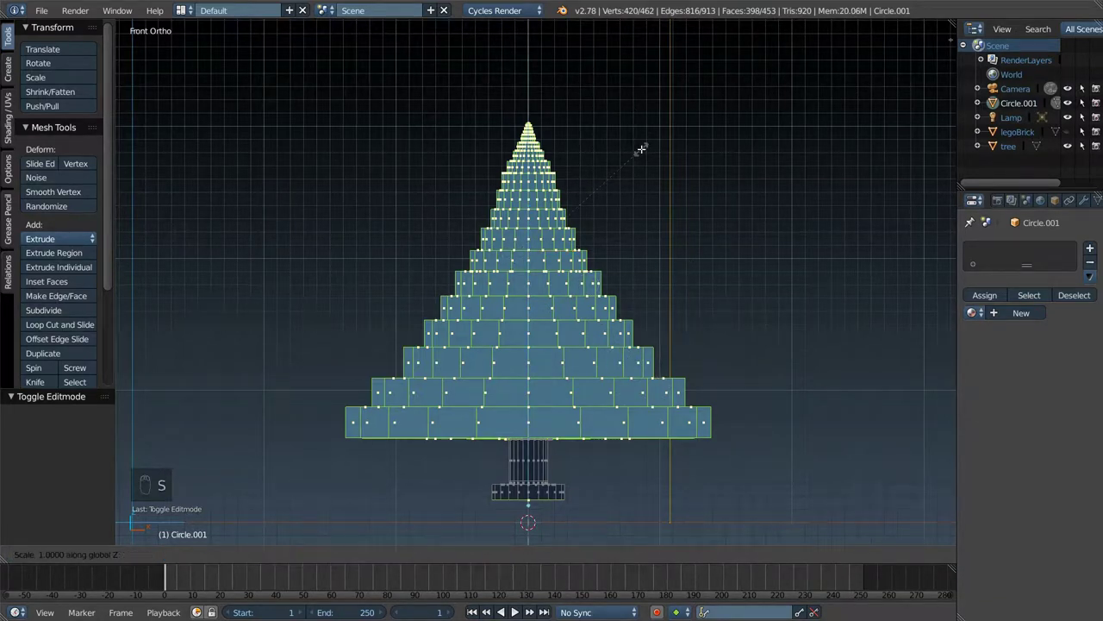
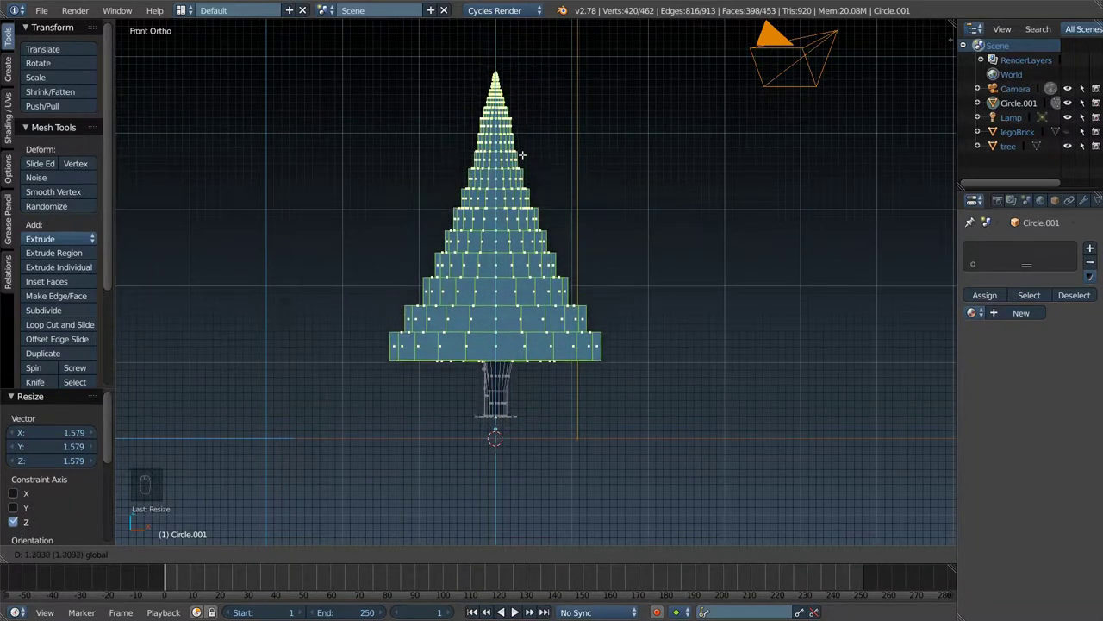
key("ctrl+z")
key("ctrl+z")
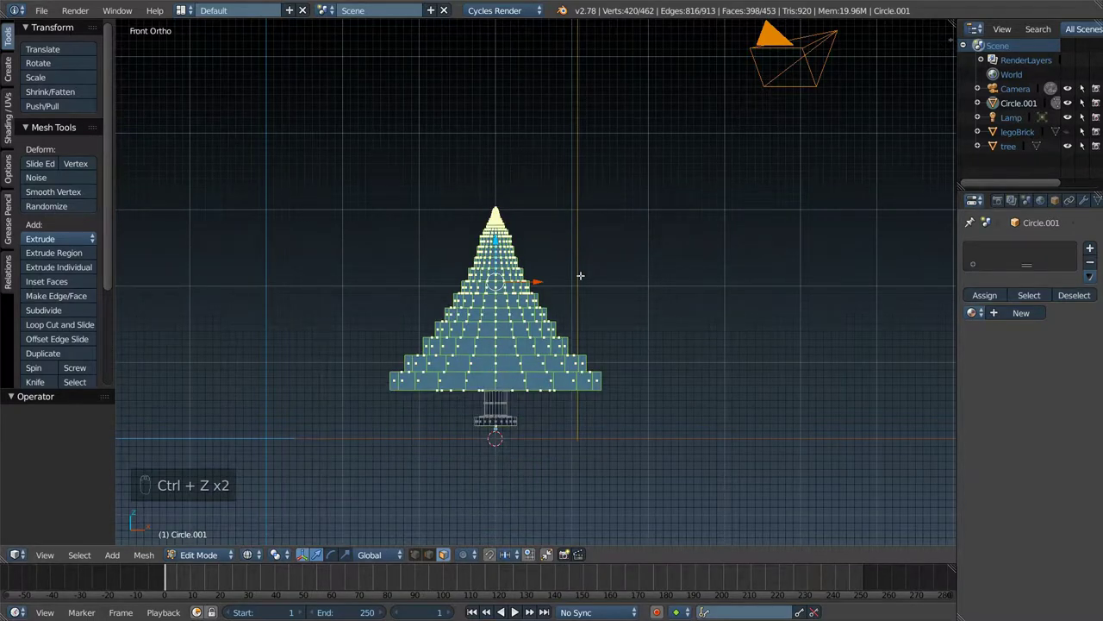
key("Tab")
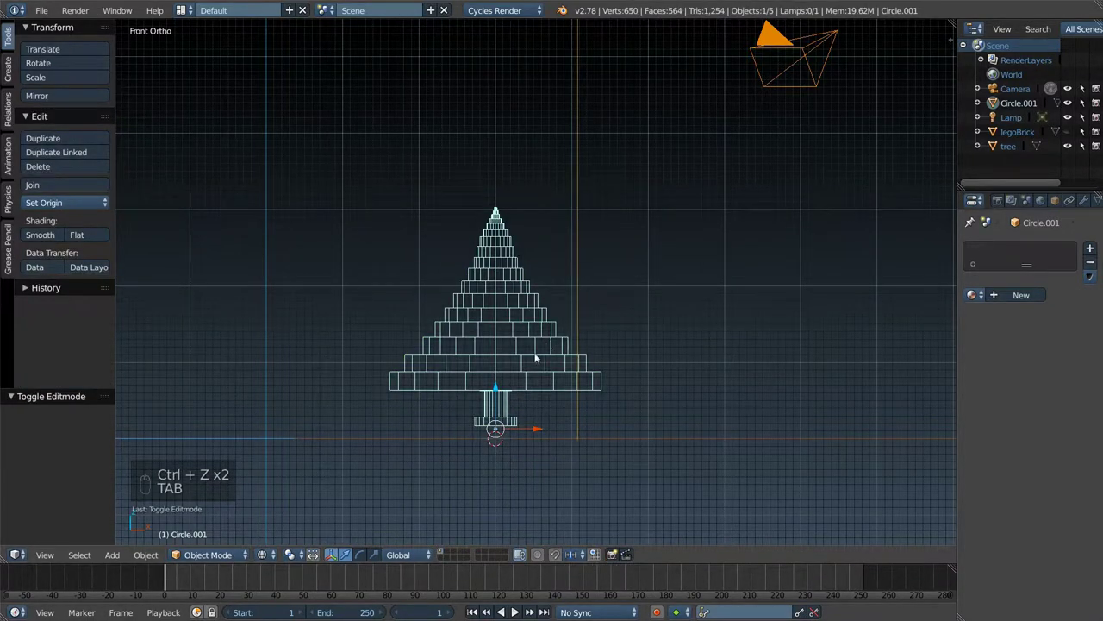
- Duplicate the tree and place the copy to the right of the original
key("z")
left_click_drag(505, 349, 505, 349)
key("shift+d")
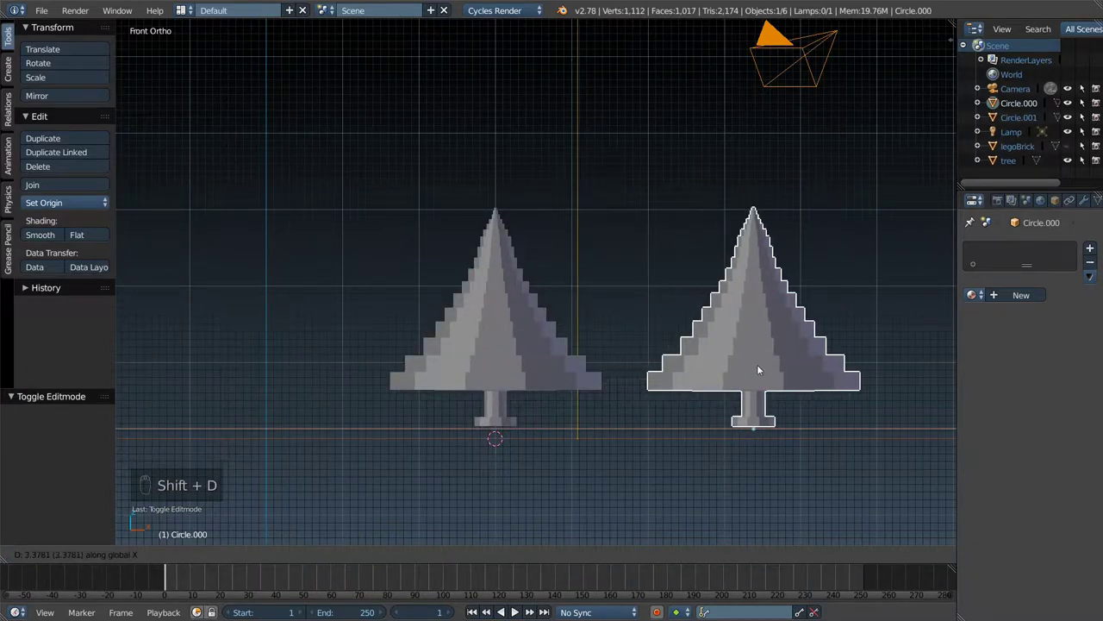
left_click_drag(539, 344, 459, 363)
left_click(435, 363)
right_click(434, 364)
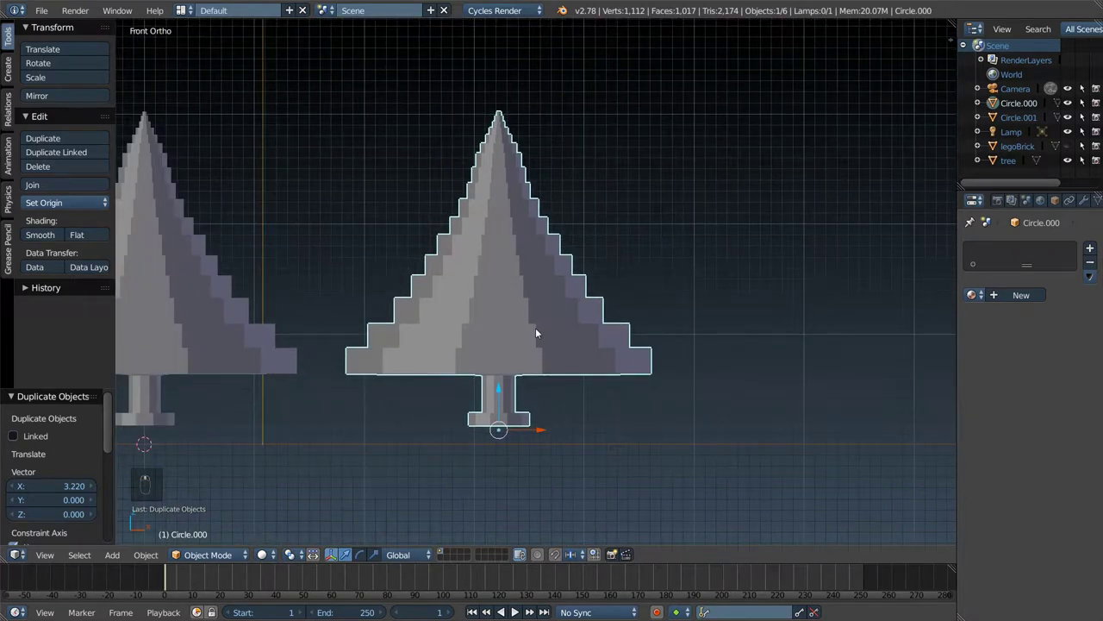
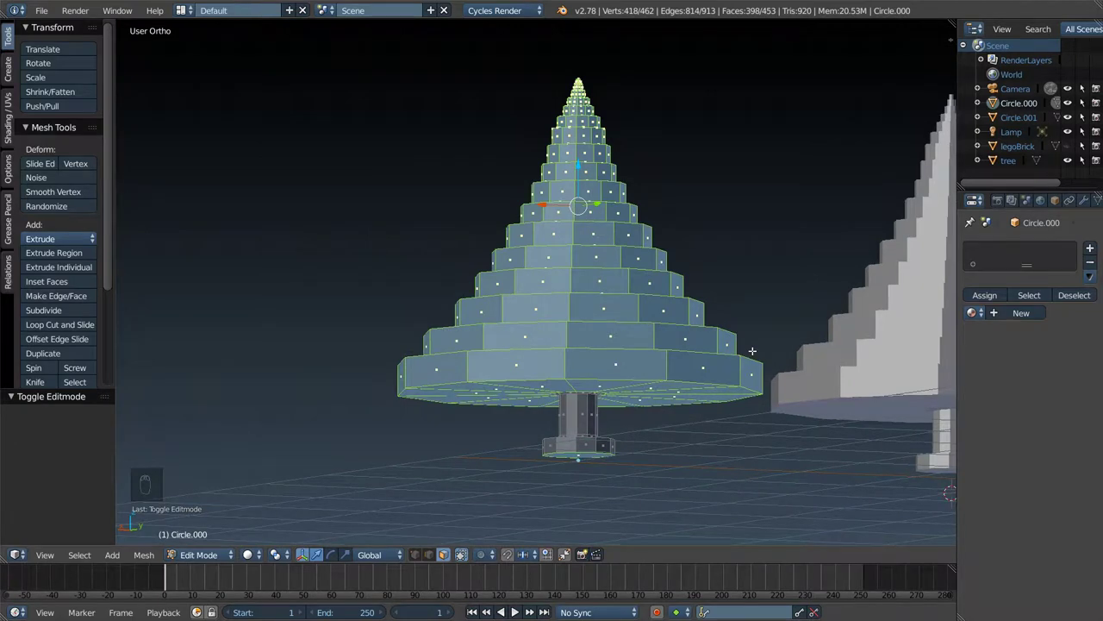
- Stretch the copied tree's mesh taller with its top raised on the trunk
key("s")
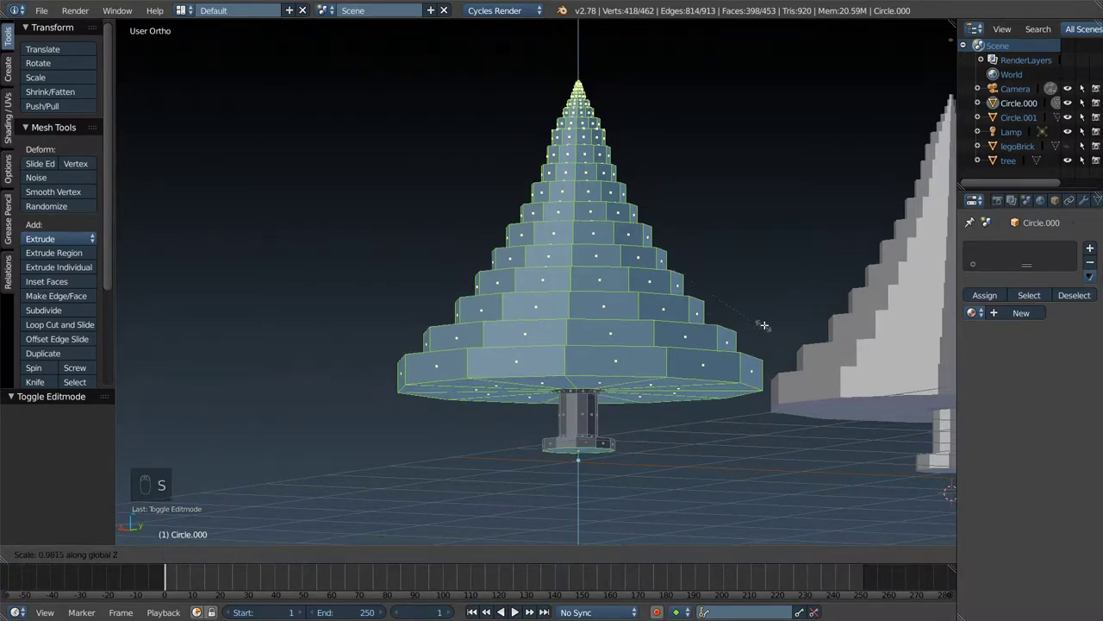
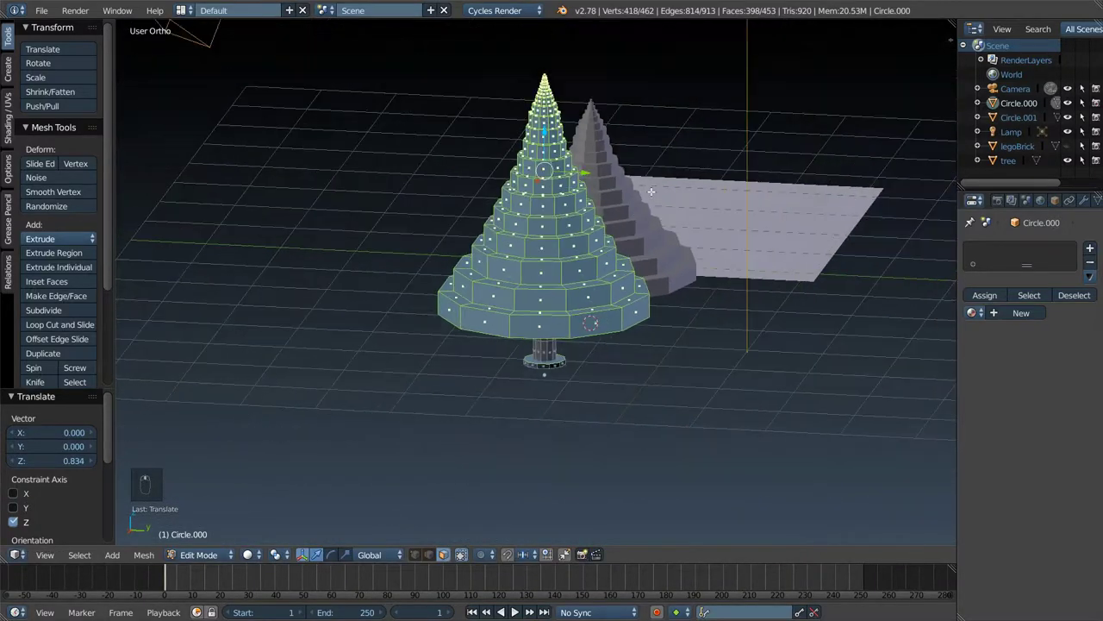
key("Tab")
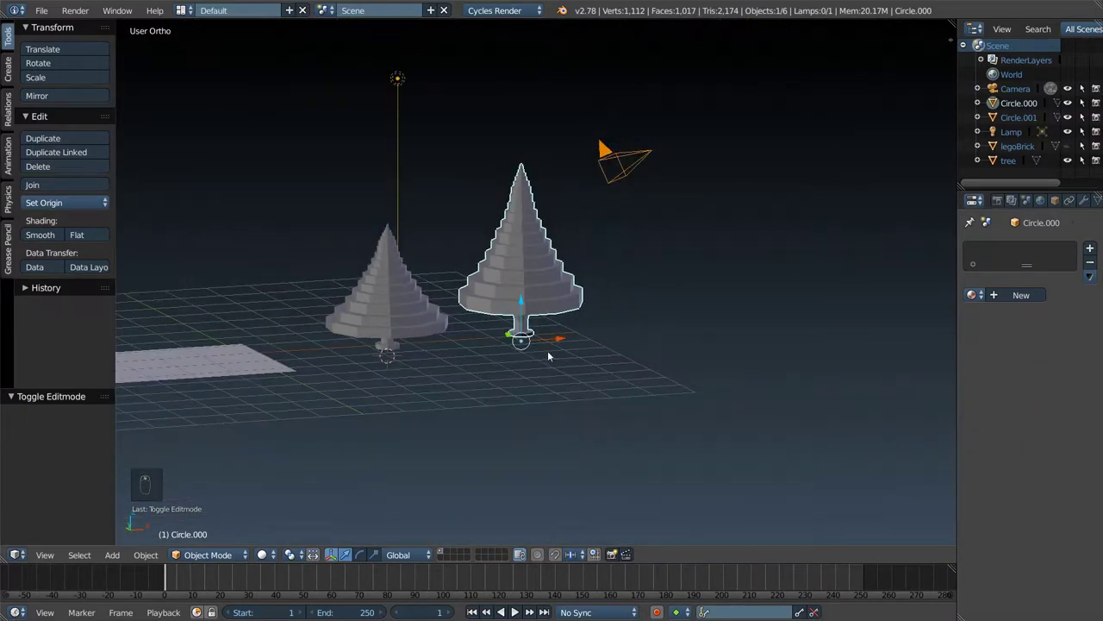
- Create a new material on the tree and set its Diffuse colour to light green
left_click_drag(1025, 299, 986, 245)
left_click_drag(722, 325, 441, 390)
left_click_drag(393, 327, 593, 299)
left_click_drag(1027, 298, 593, 299)
left_click_drag(593, 299, 539, 297)
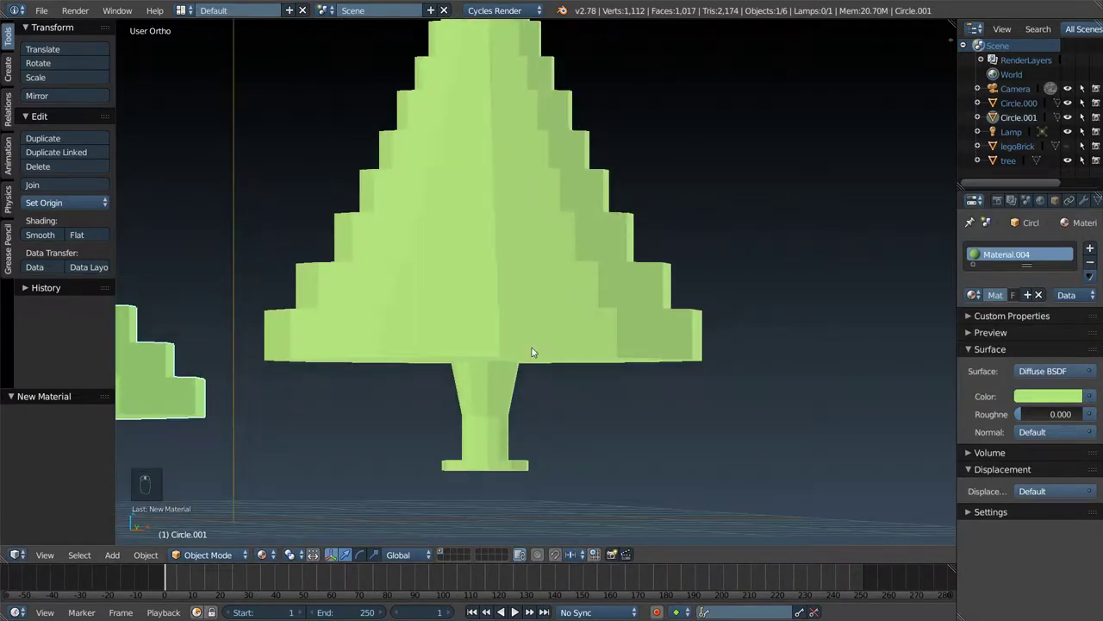
- In wireframe Edit Mode, deselect all and circle-select only the tree trunk
middle_click(467, 294)
key("Tab")
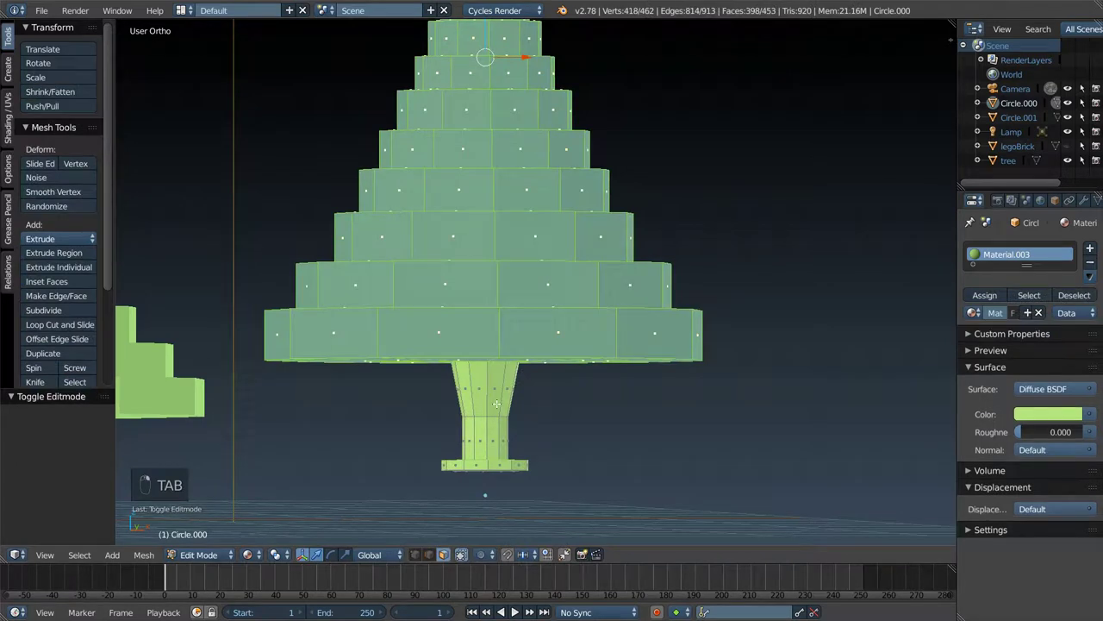
key("a")
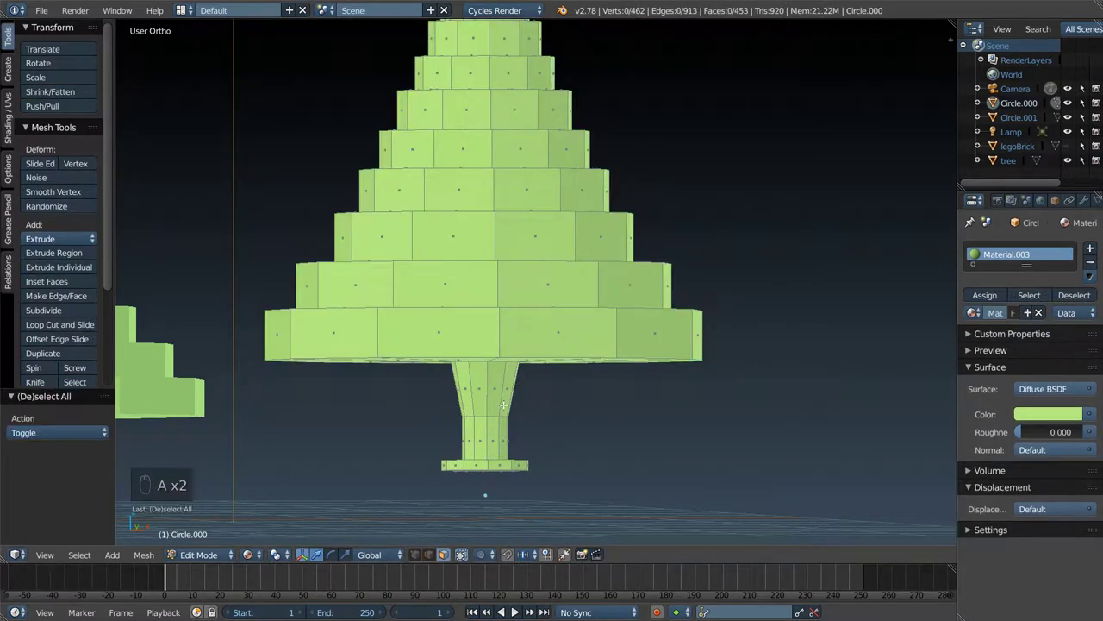
key("z")
key("c")
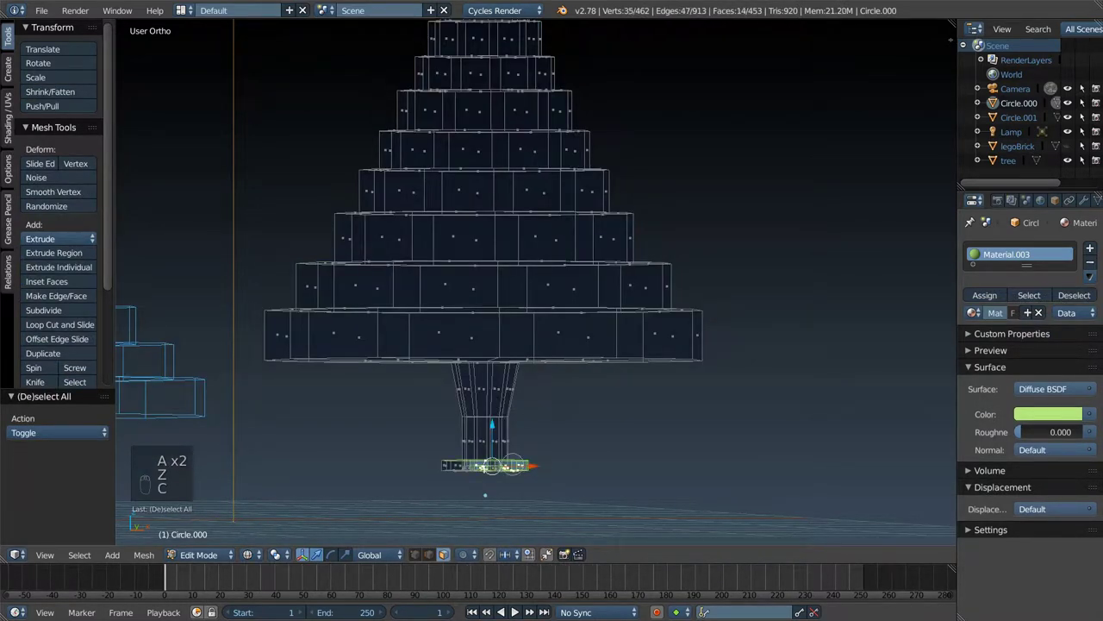
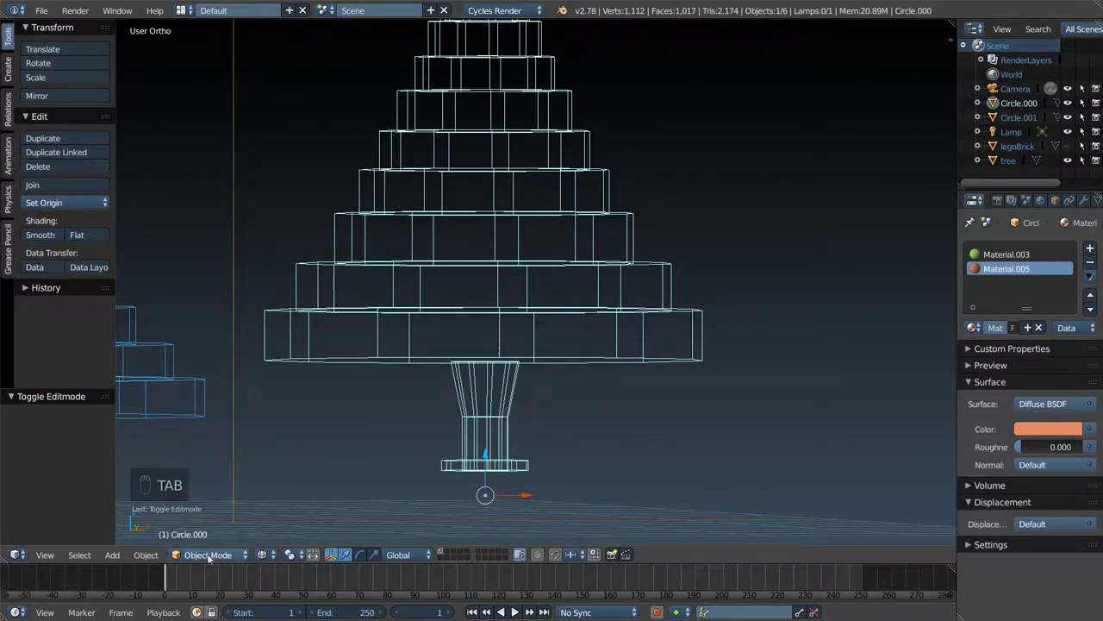
- Assign an orange Material.005 to the trunk, then begin editing the other tree's mesh
left_click_drag(273, 555, 547, 526)
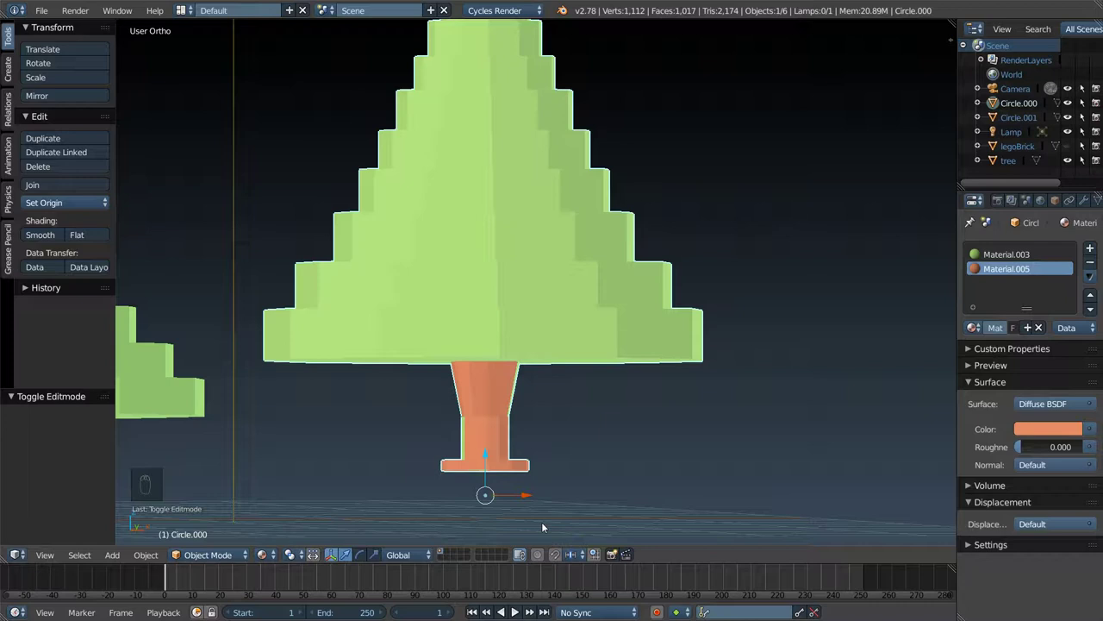
left_click_drag(716, 609, 588, 51)
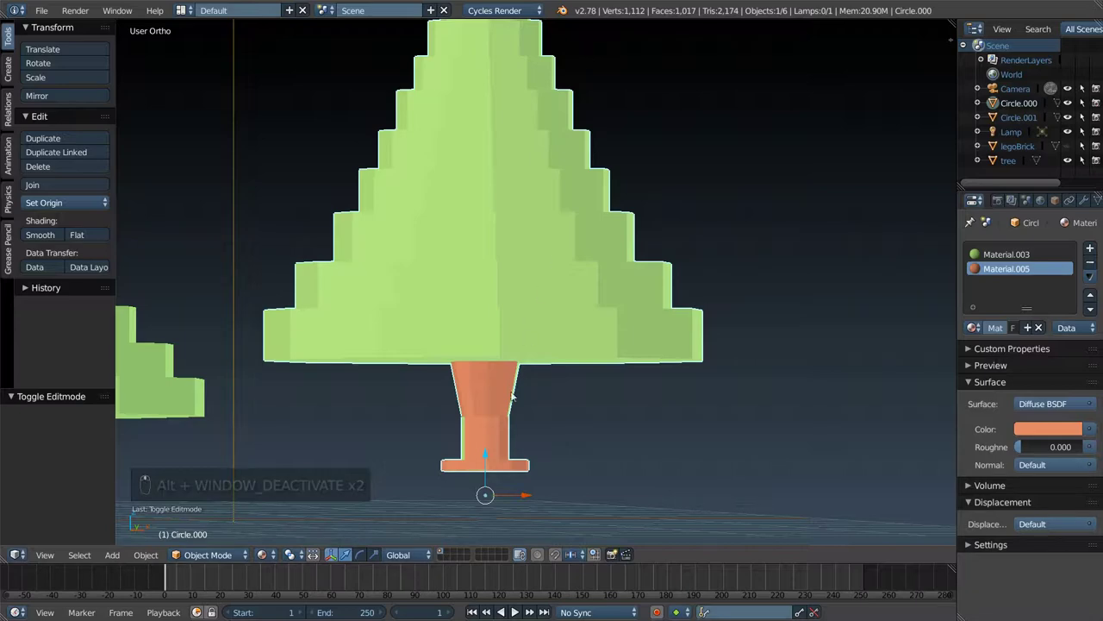
key("Tab")
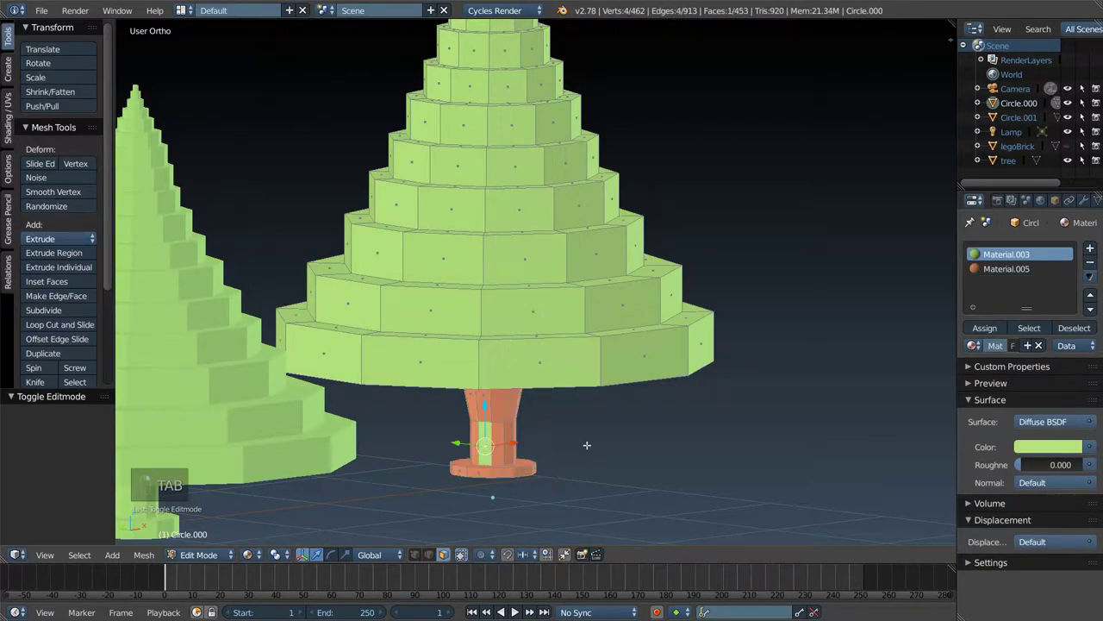
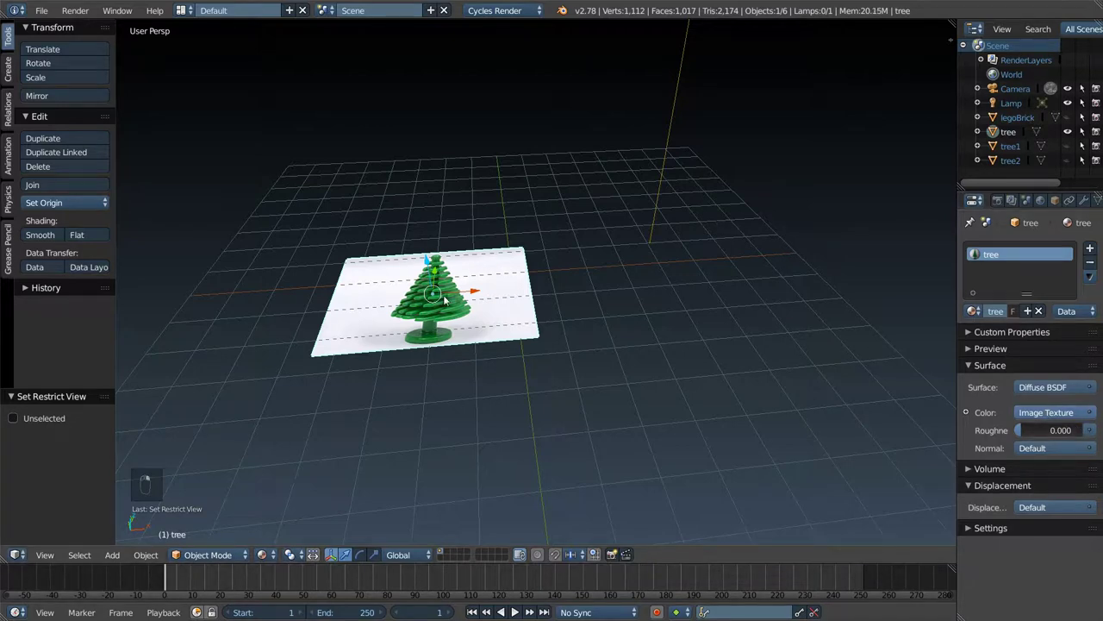
- Delete the tree reference plane and import the bee image as an enlarged plane
key("x")
key("shift+a")
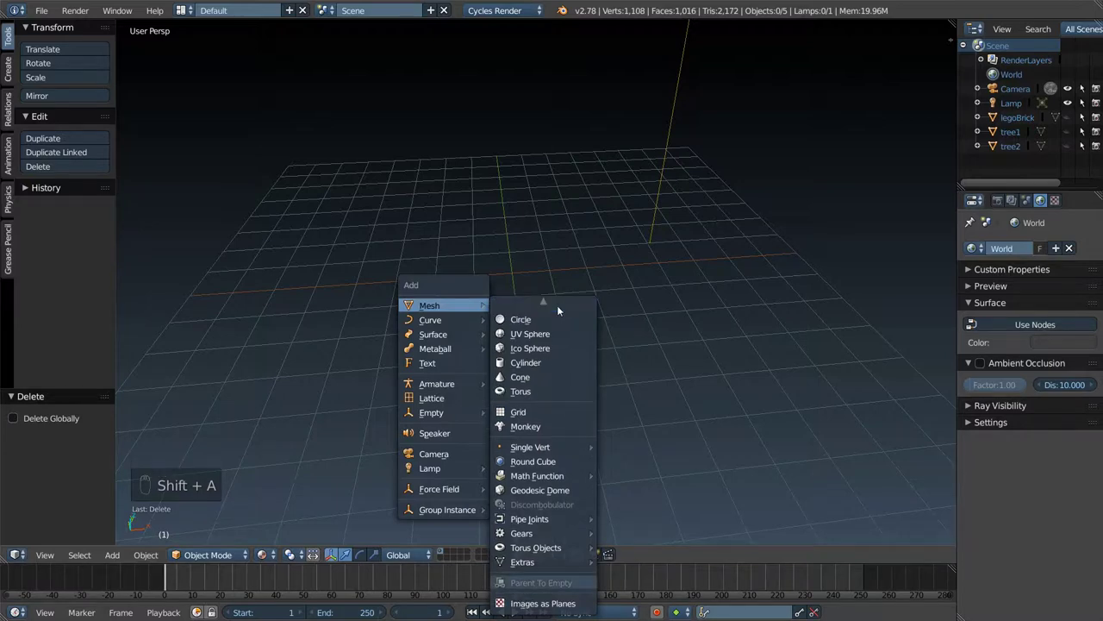
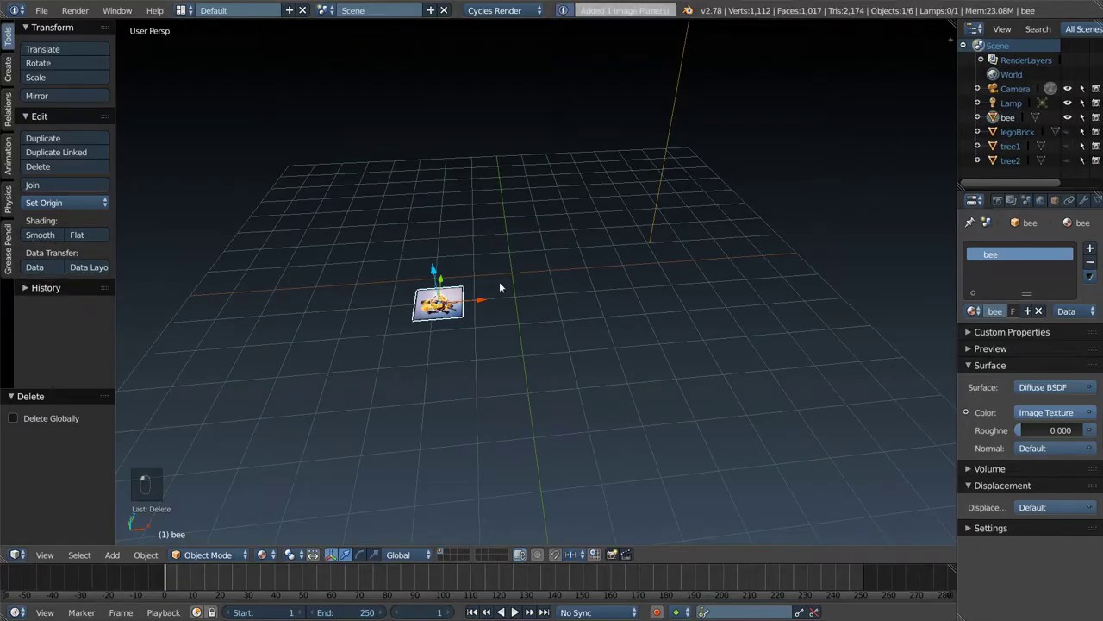
key("s")
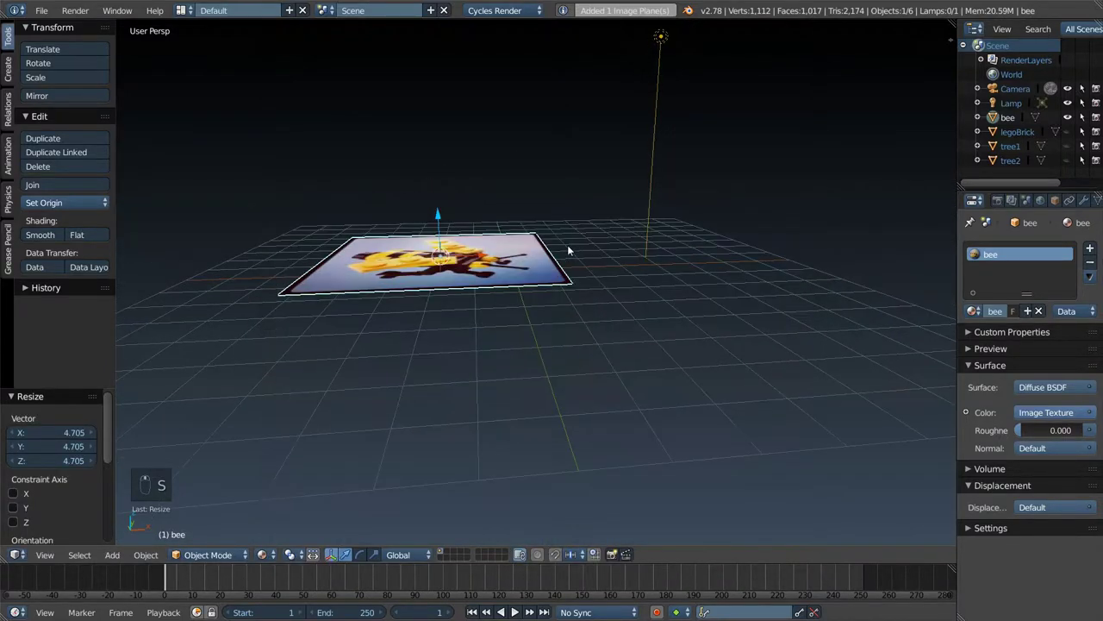
left_click_drag(445, 231, 508, 252)
left_click_drag(508, 252, 413, 259)
left_click_drag(413, 258, 538, 202)
- Shift the bee picture to the left and view the scene from above
key("KP_5")
key("KP_1")
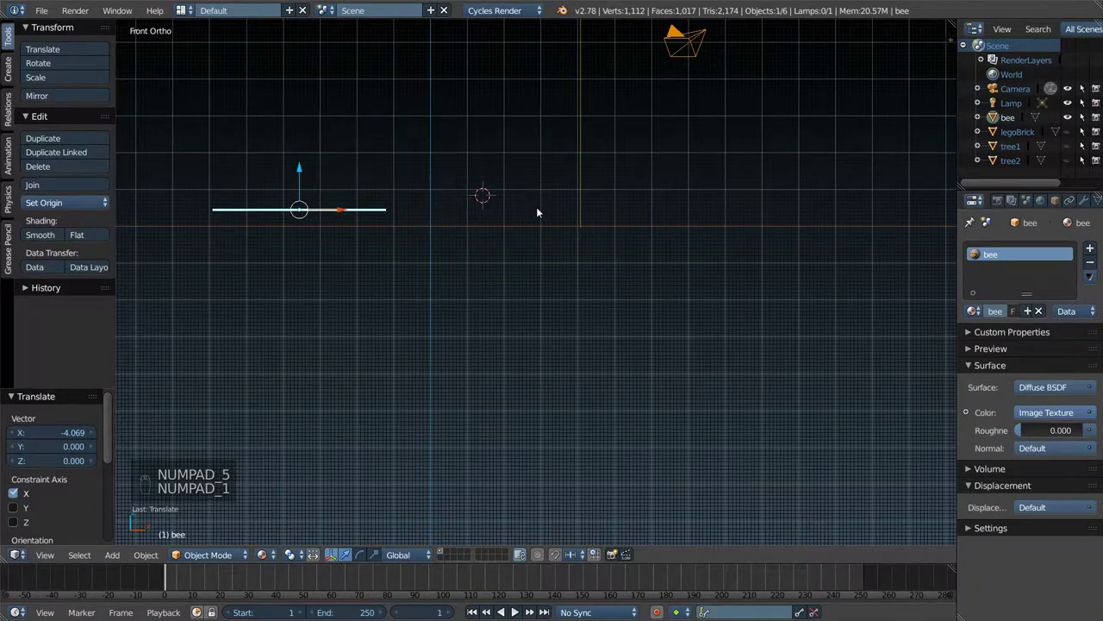
key("KP_7")
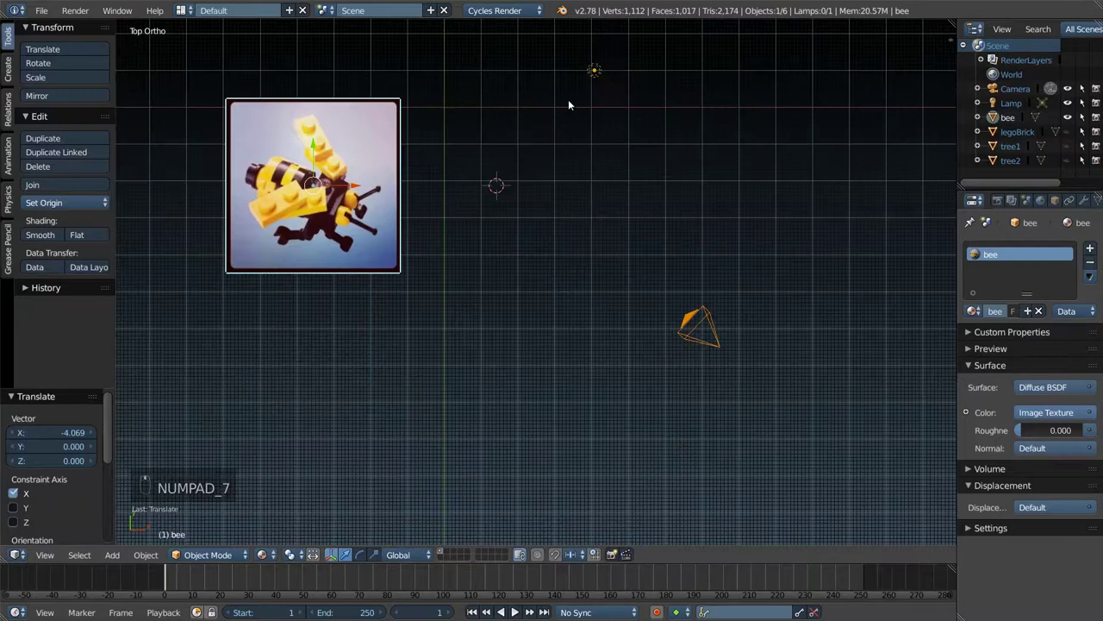
- Add a circle, stand it upright and shrink it to a small ring
key("shift+a")
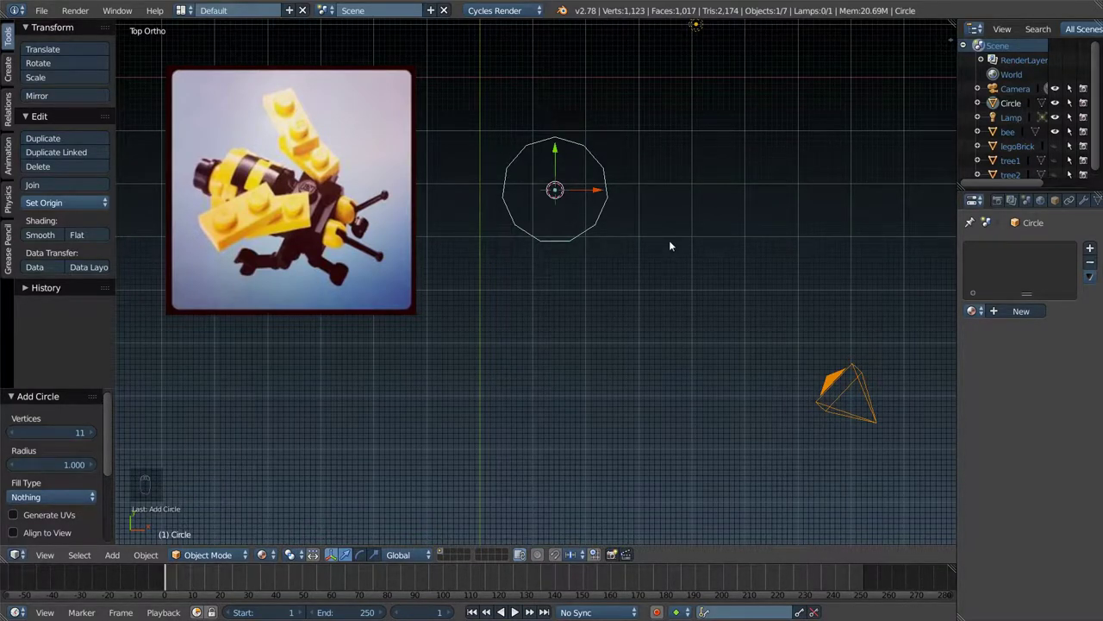
key("r")
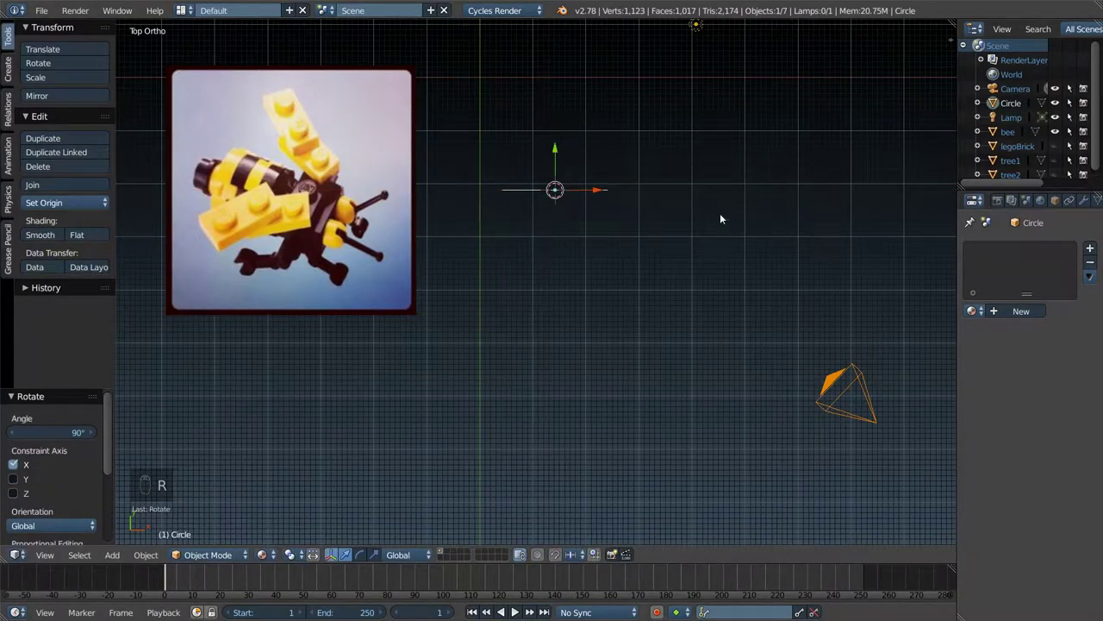
key("s")
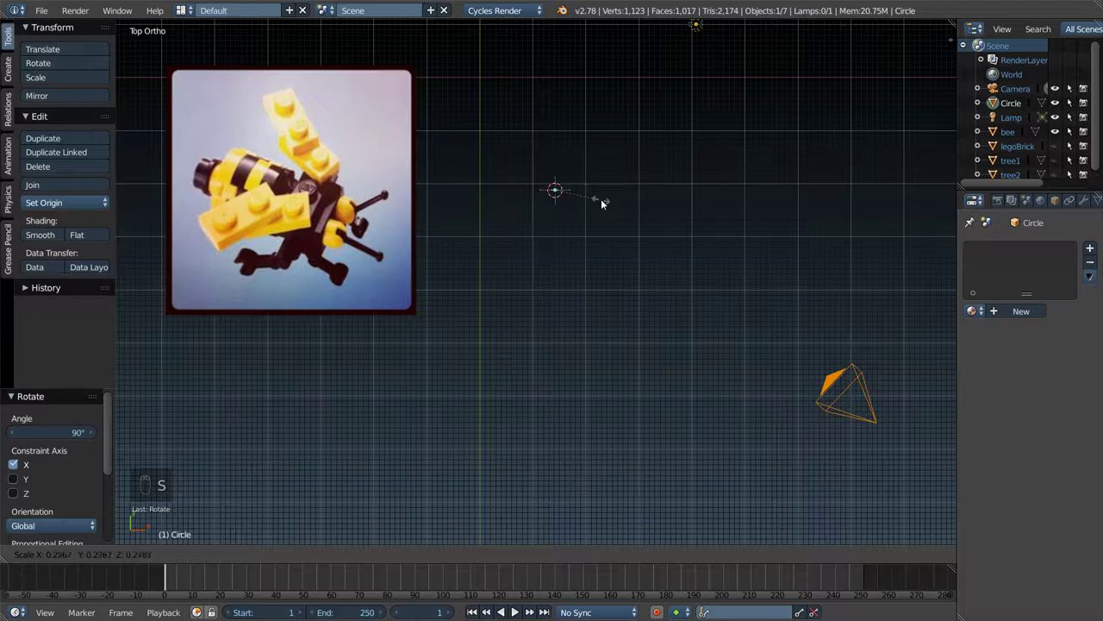
left_click_drag(612, 233, 612, 240)
- Fill the circle, extrude it into a thick disc and move it toward the bee picture
key("f")
key("e")
key("e")
key("Escape")
key("e")
key("Tab")
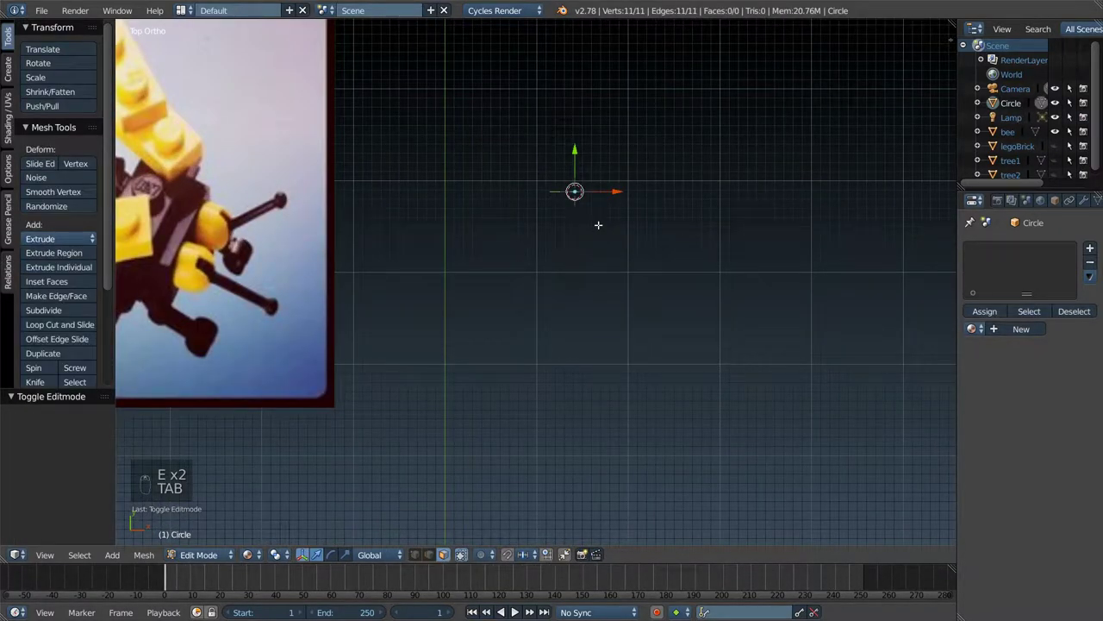
key("Tab")
key("Tab")
key("f")
key("e")
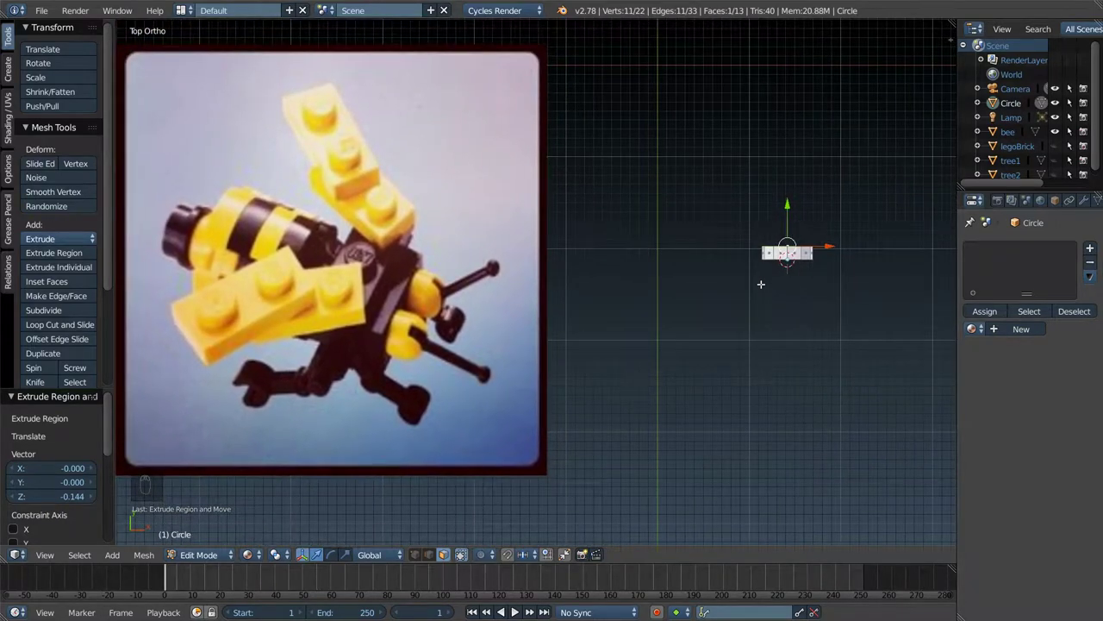
key("Tab")
key("g")
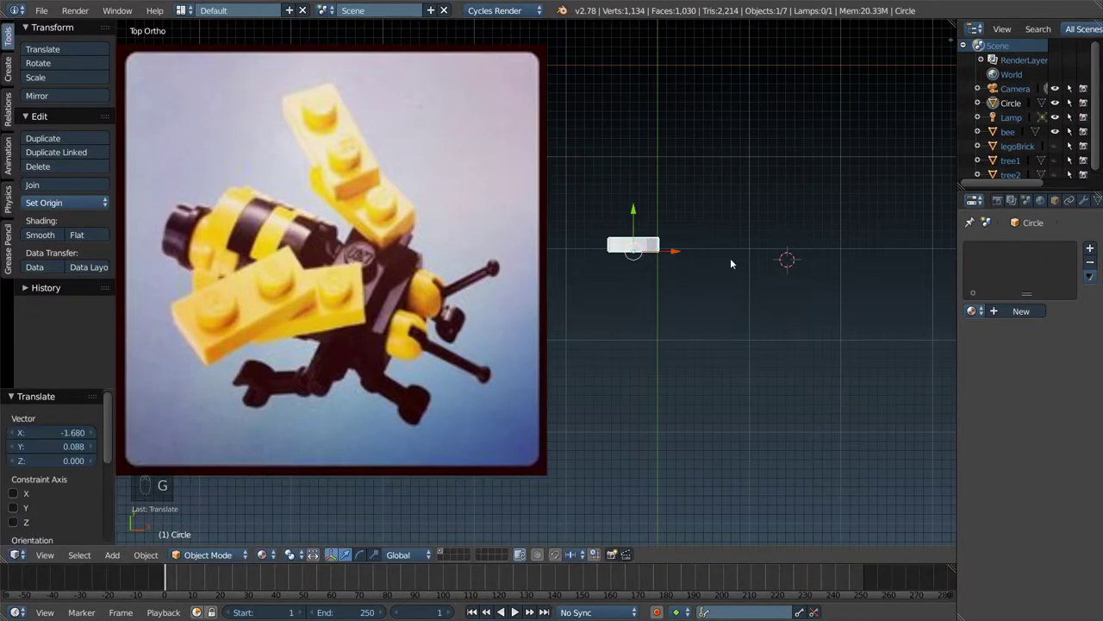
key("Tab")
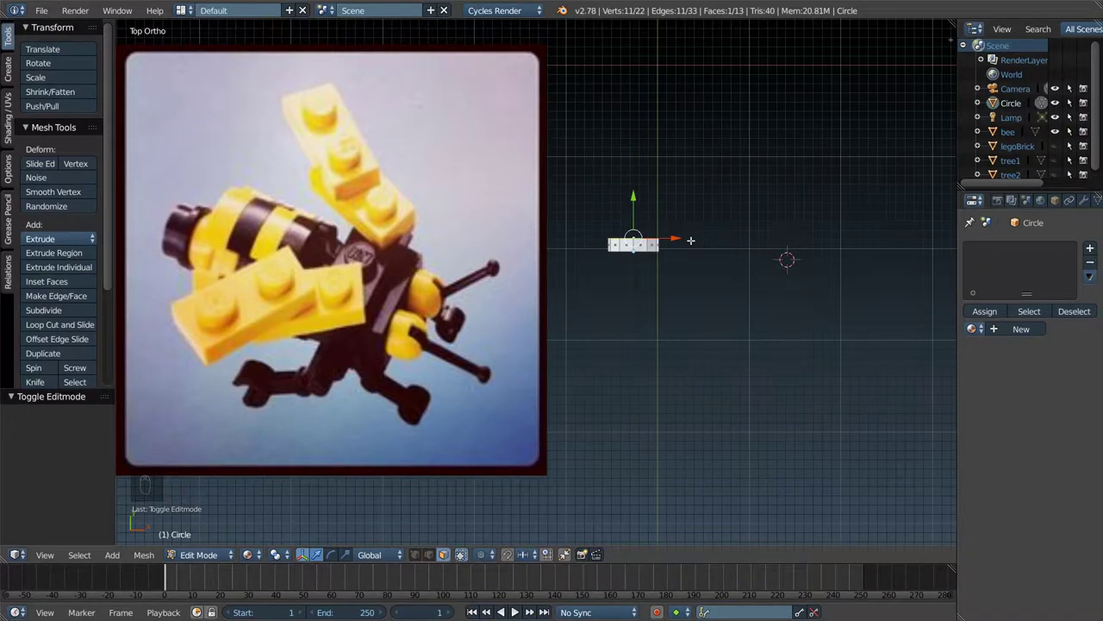
- Extrude and scale successive rings to build the wide main body section
key("e")
key("s")
key("e")
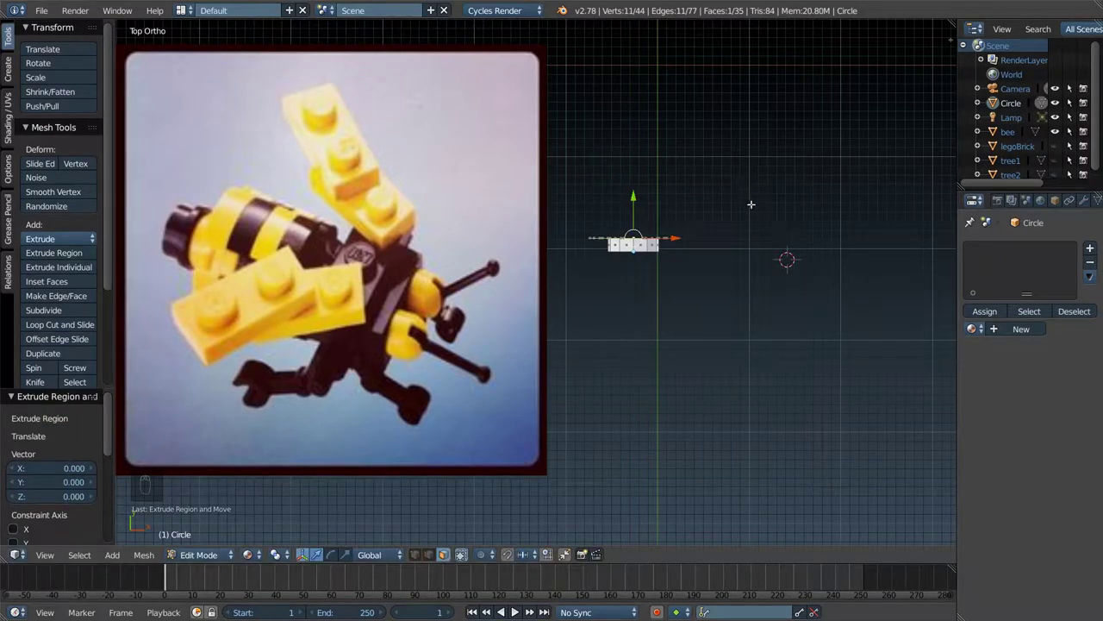
key("s")
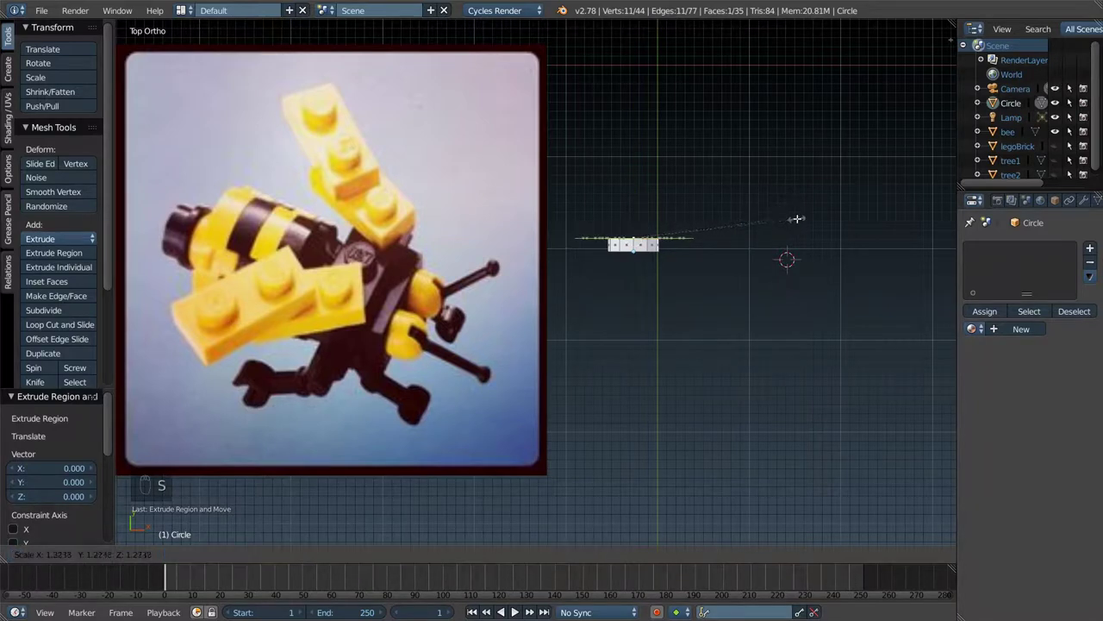
key("e")
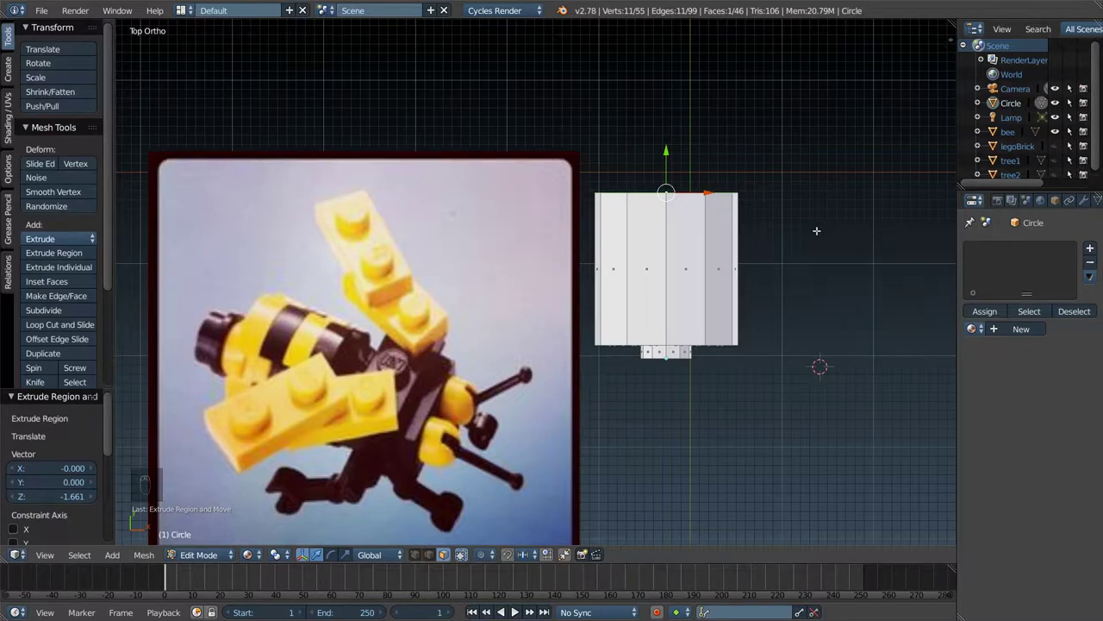
key("e")
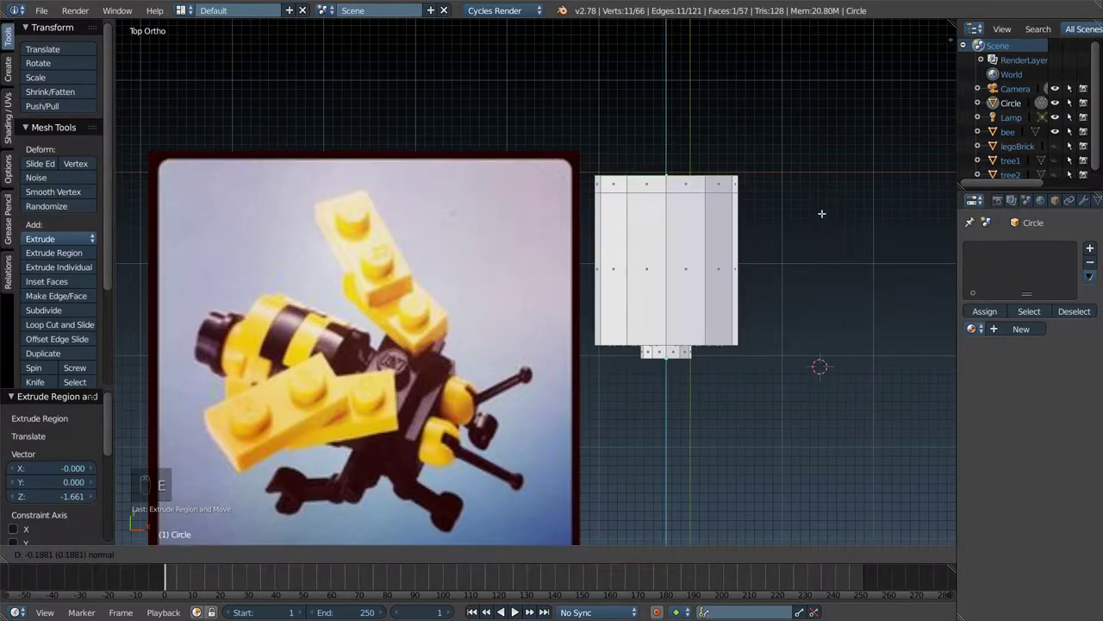
key("s")
key("e")
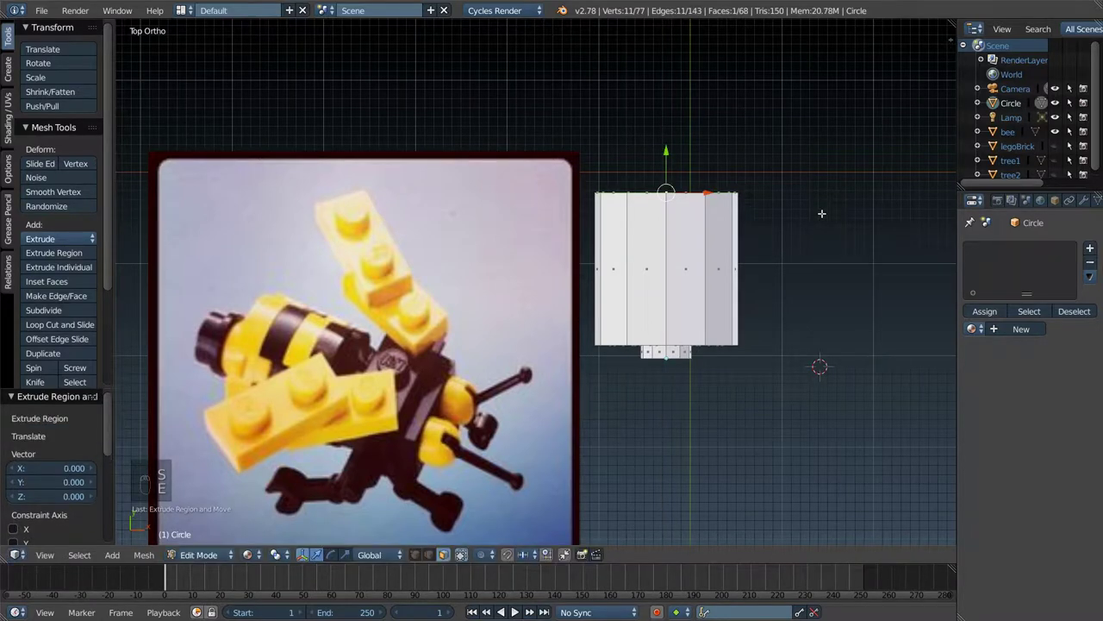
- Extrude a narrower neck ring, widen back out and pull the upper section to full height
key("e")
key("s")
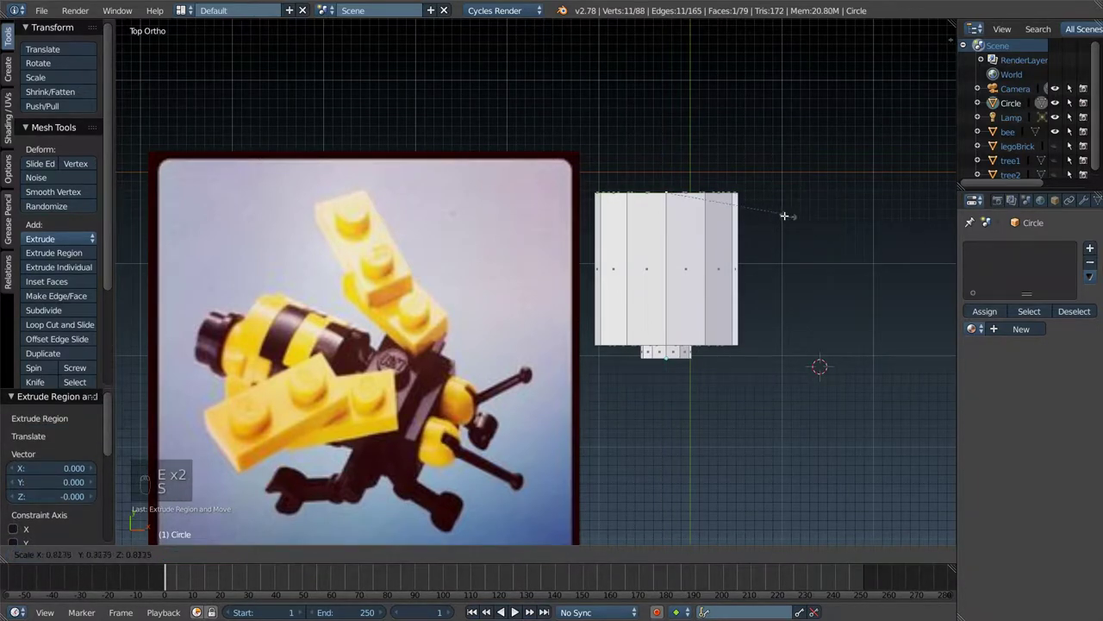
key("e")
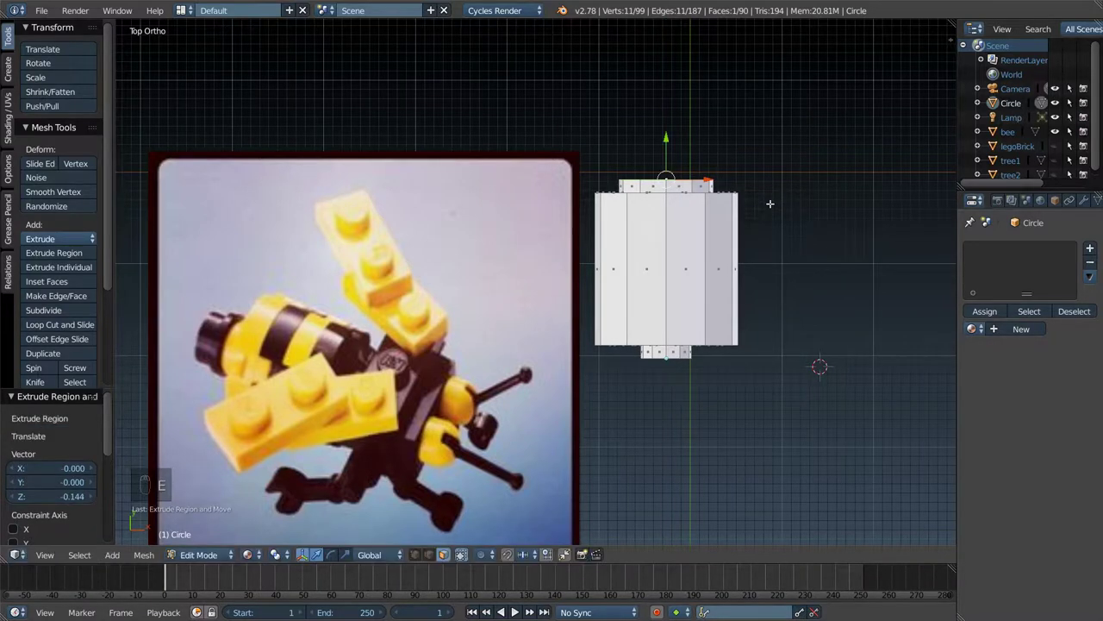
key("e")
key("s")
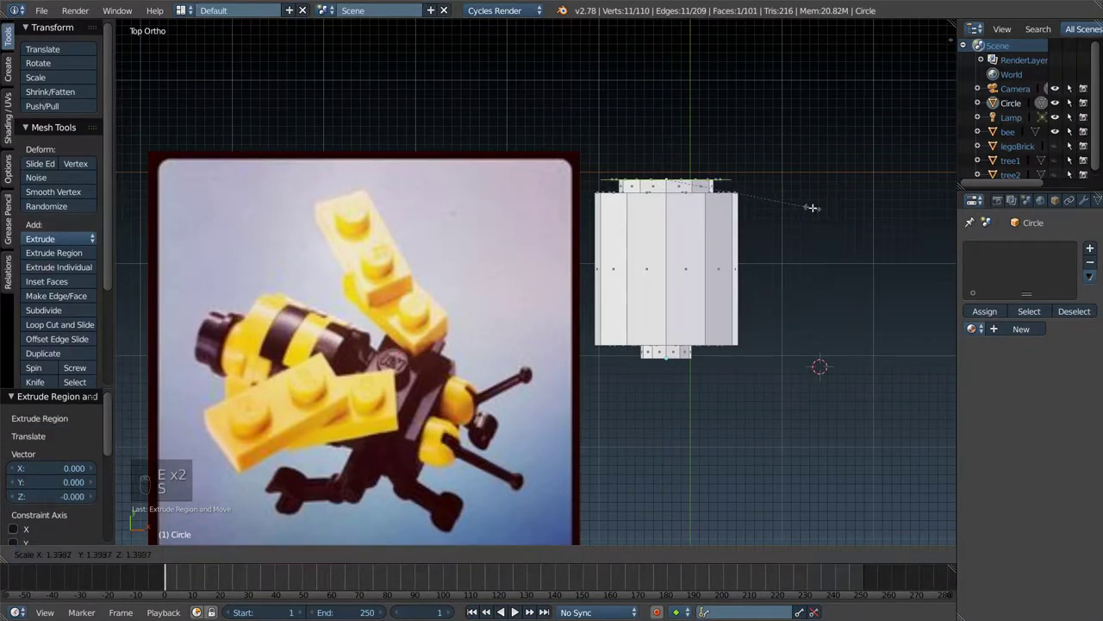
key("e")
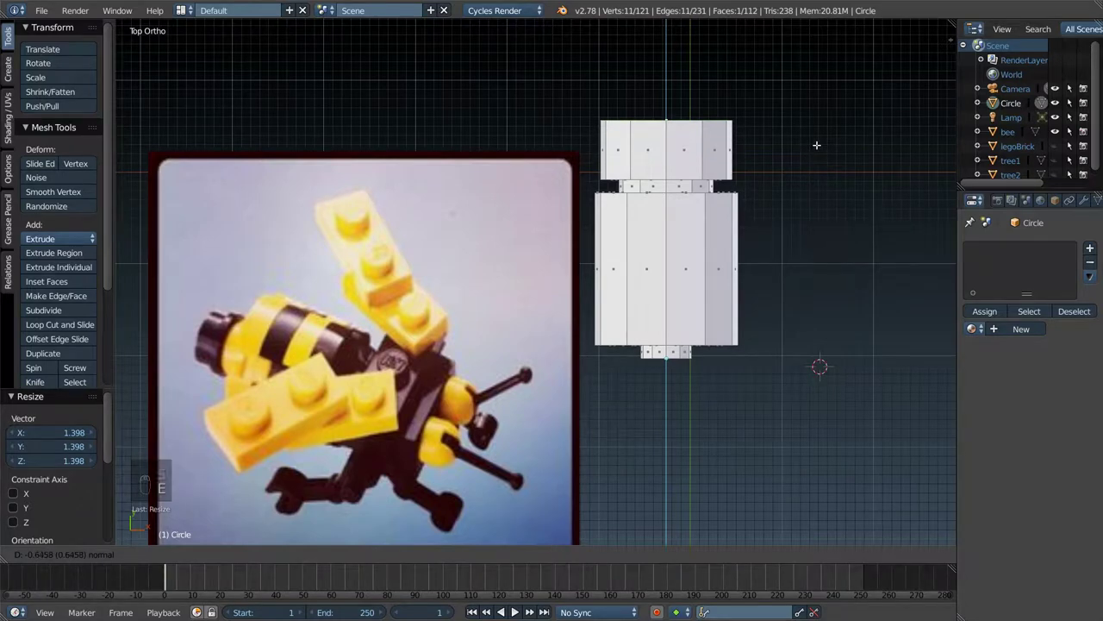
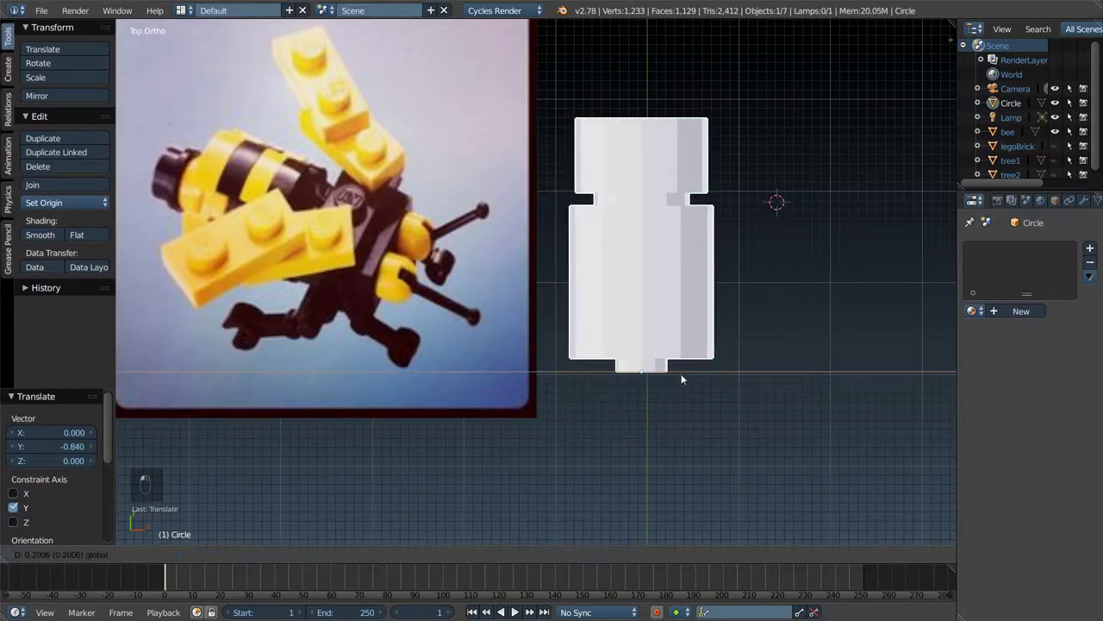
left_click_drag(681, 284, 686, 288)
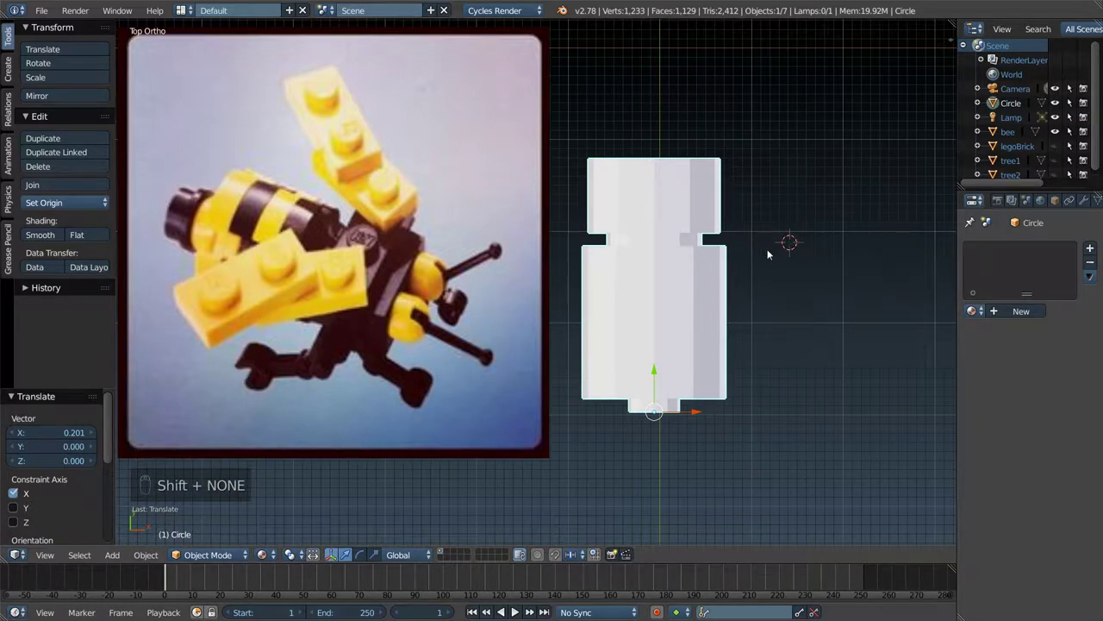
key("ctrl+shift+z")
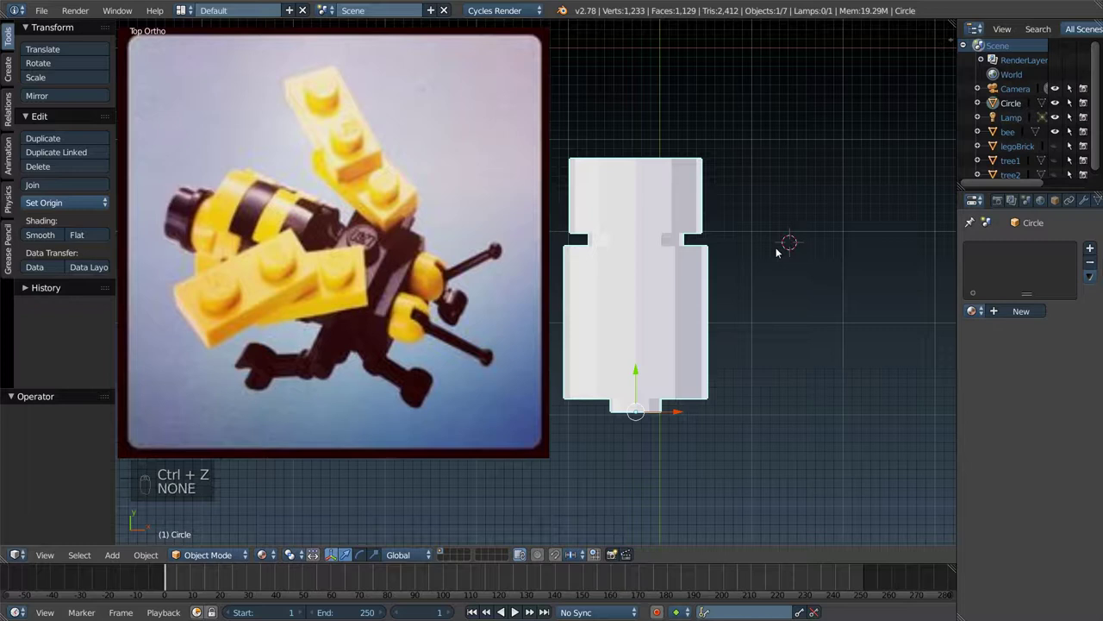
key("shift+a")
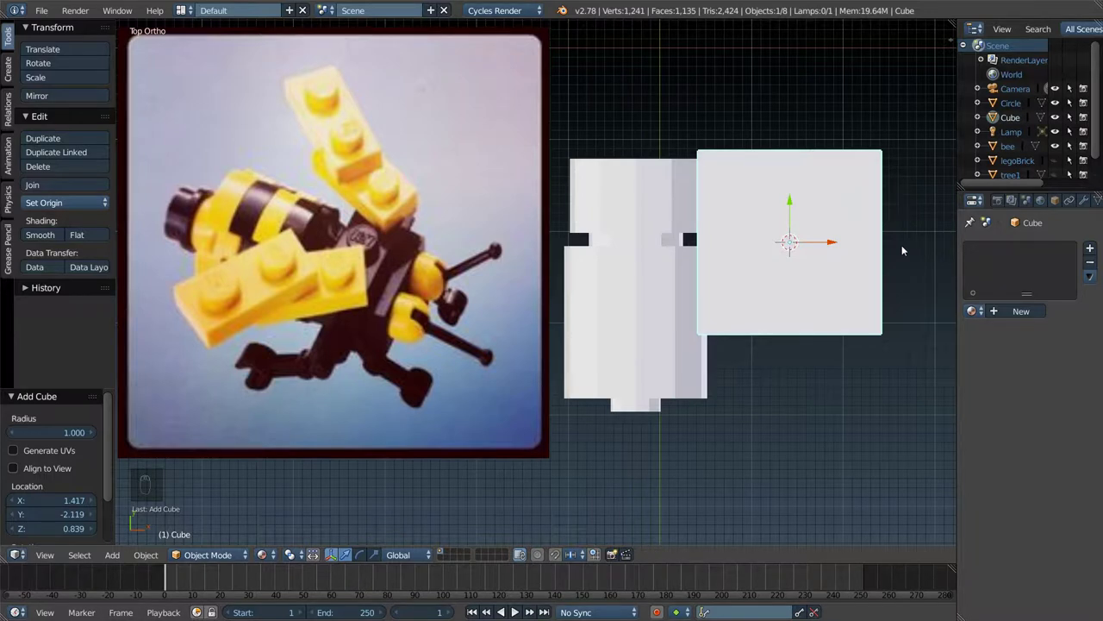
key("x")
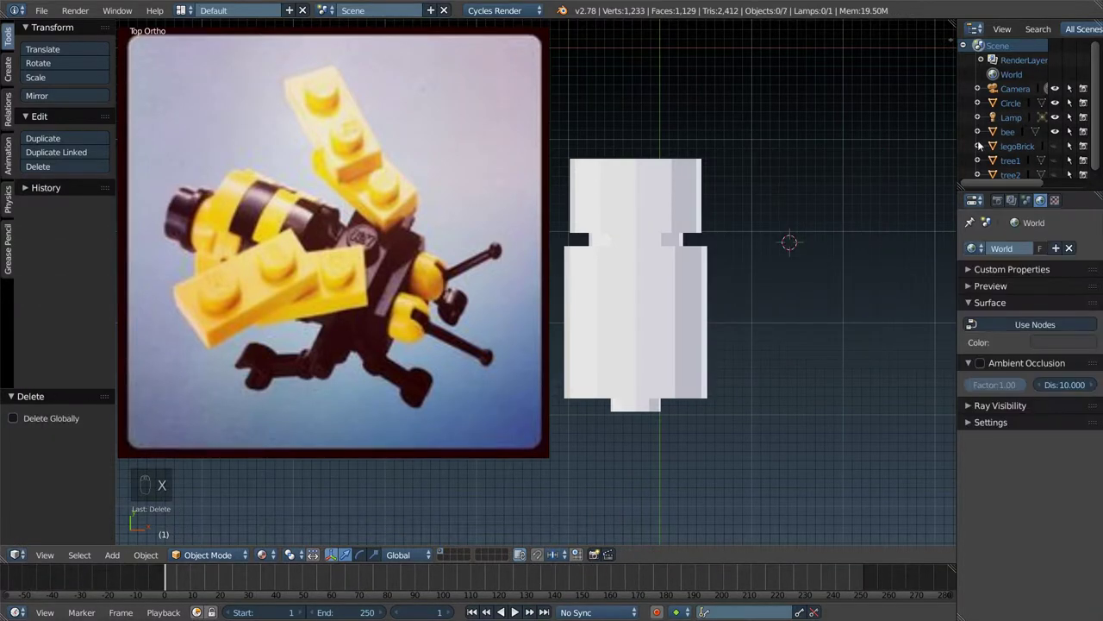
- Duplicate the red legoBrick and shrink the copy to about 0.46 scale
left_click_drag(1013, 102, 793, 206)
key("shift+d")
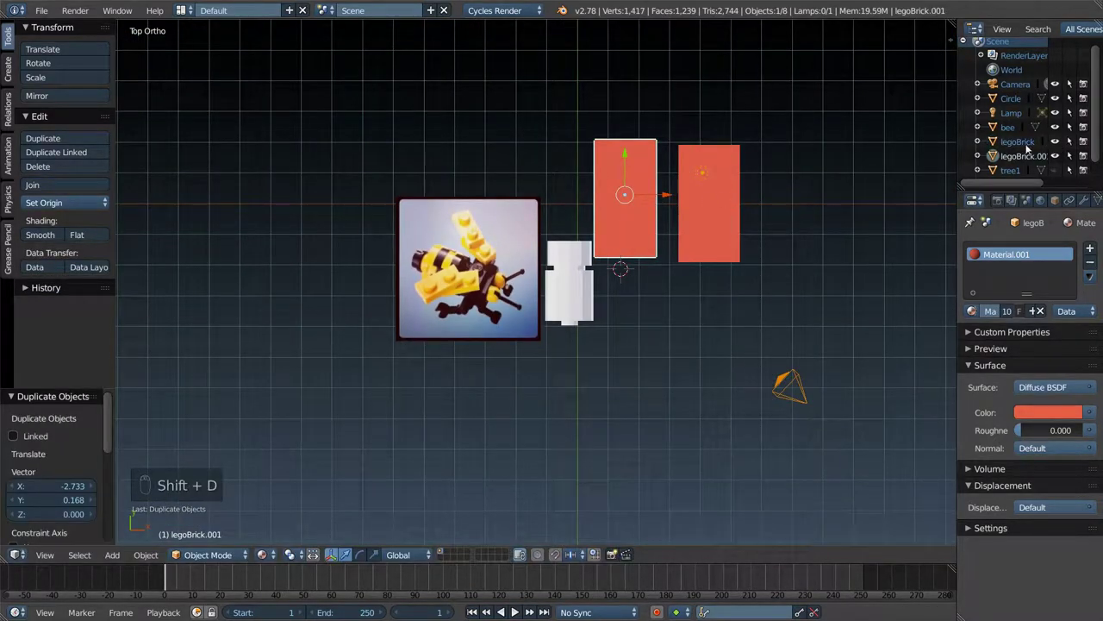
left_click_drag(1026, 147, 698, 272)
middle_click(698, 271)
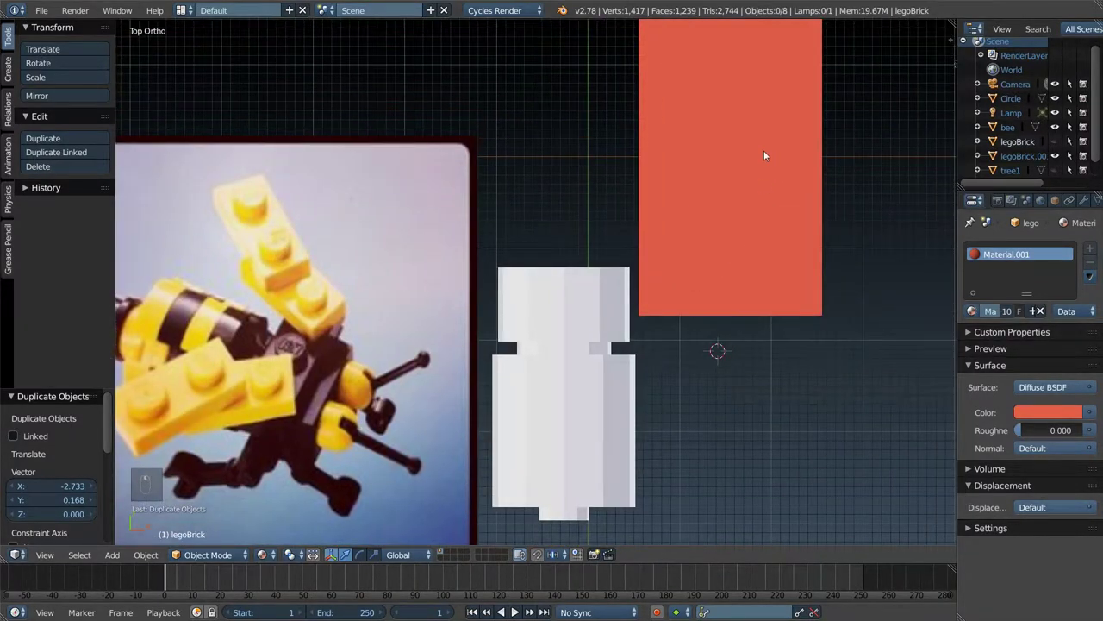
key("s")
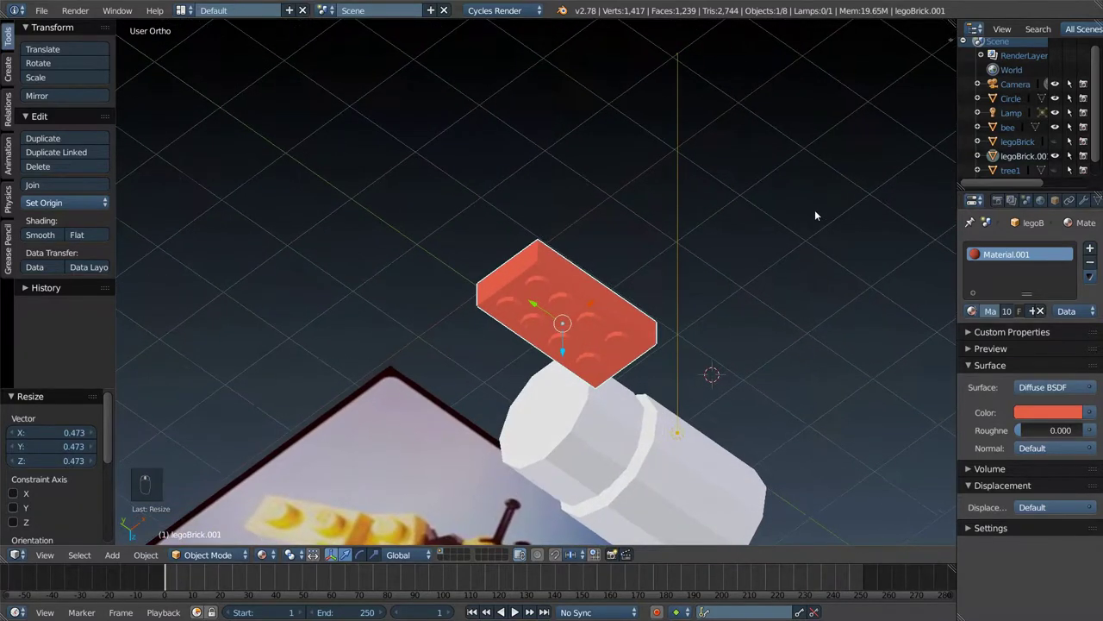
key("KP_5")
key("KP_7")
key("KP_1")
key("KP_5")
key("KP_7")
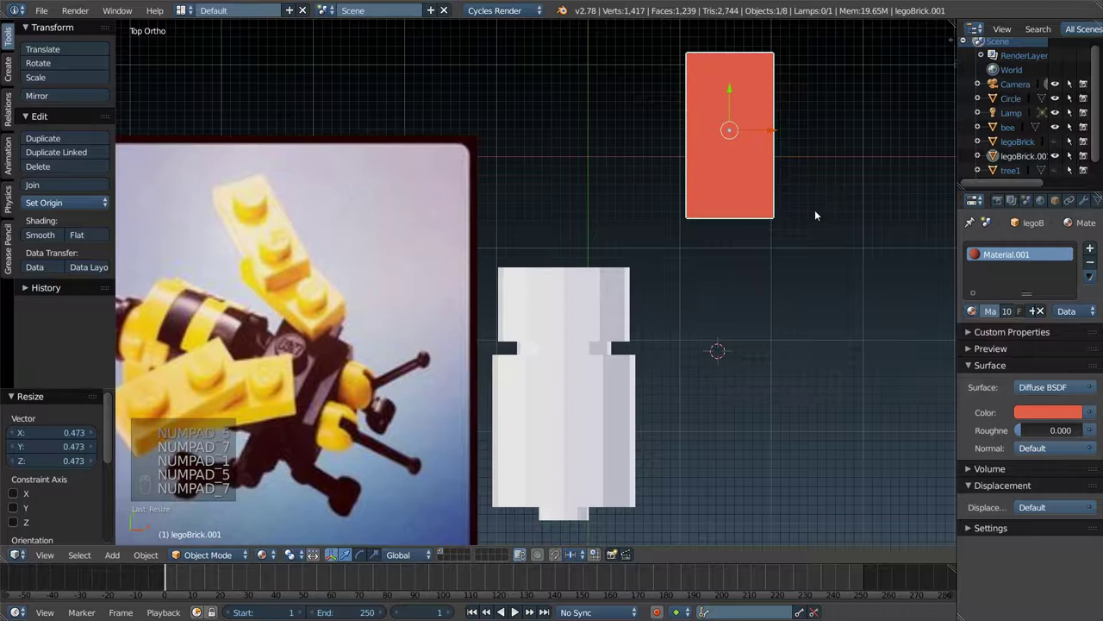
key("s")
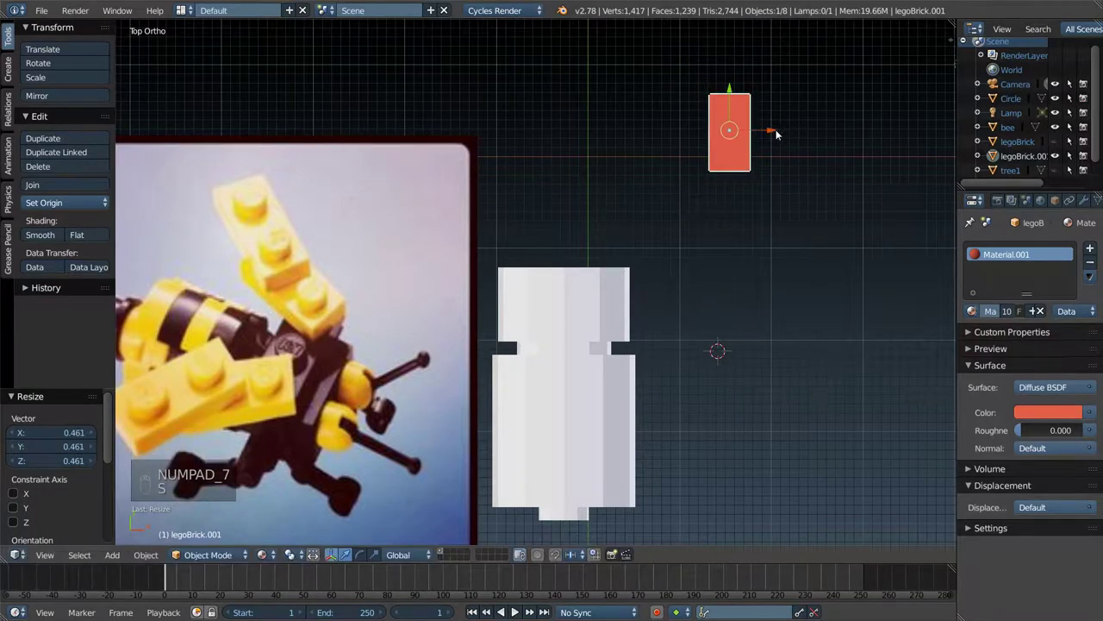
- Move the small brick onto the upper white body, try tilting it, then undo the rotation
key("g")
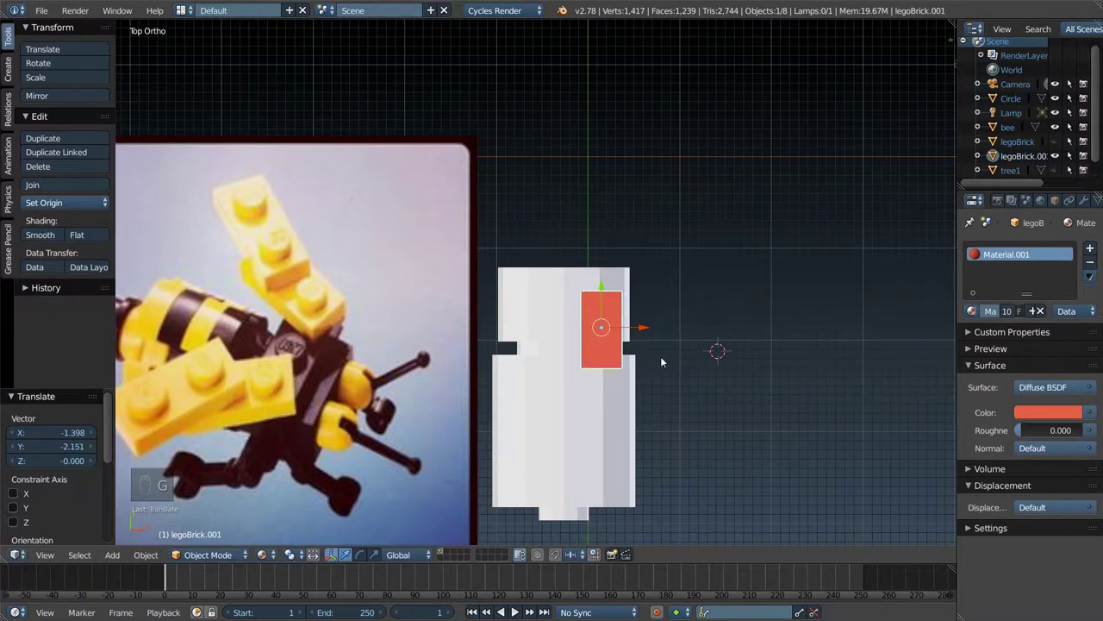
key("r")
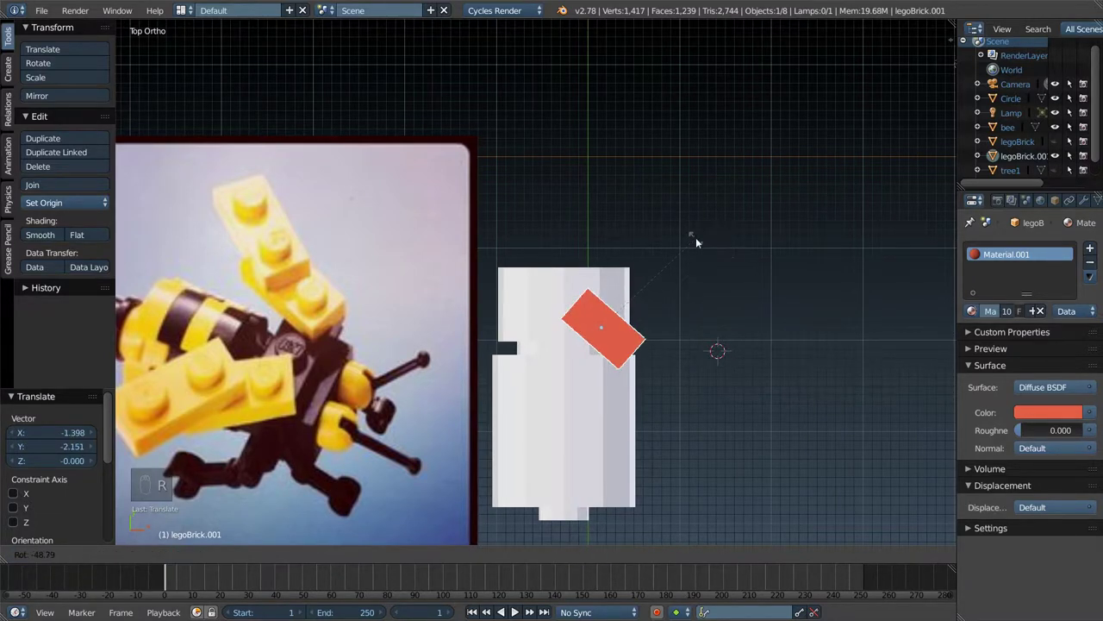
key("s")
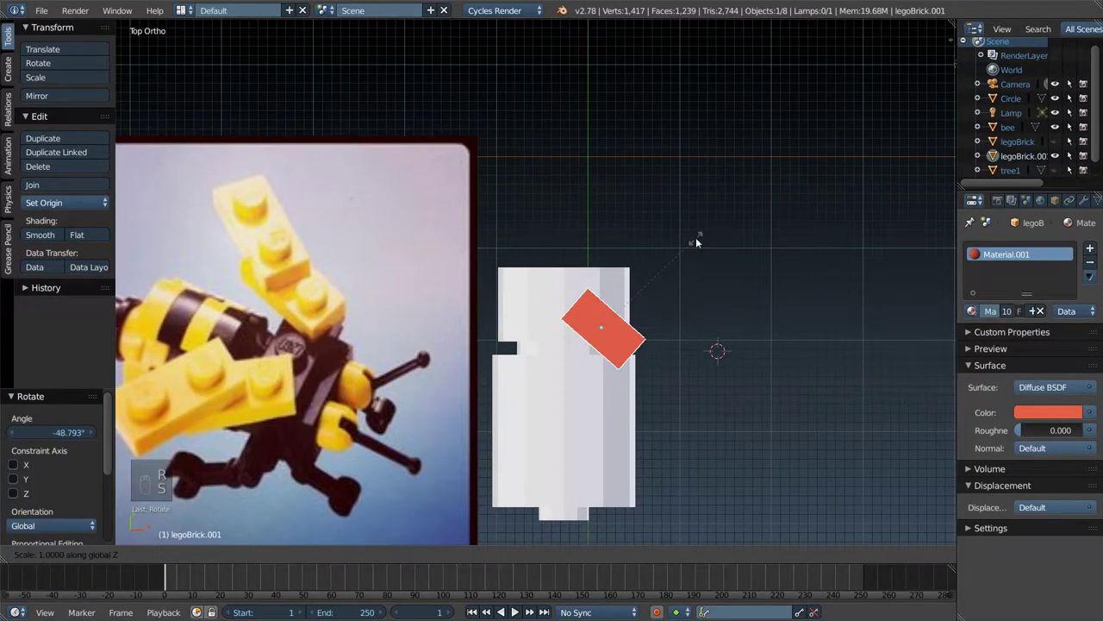
key("ctrl+z")
key("s")
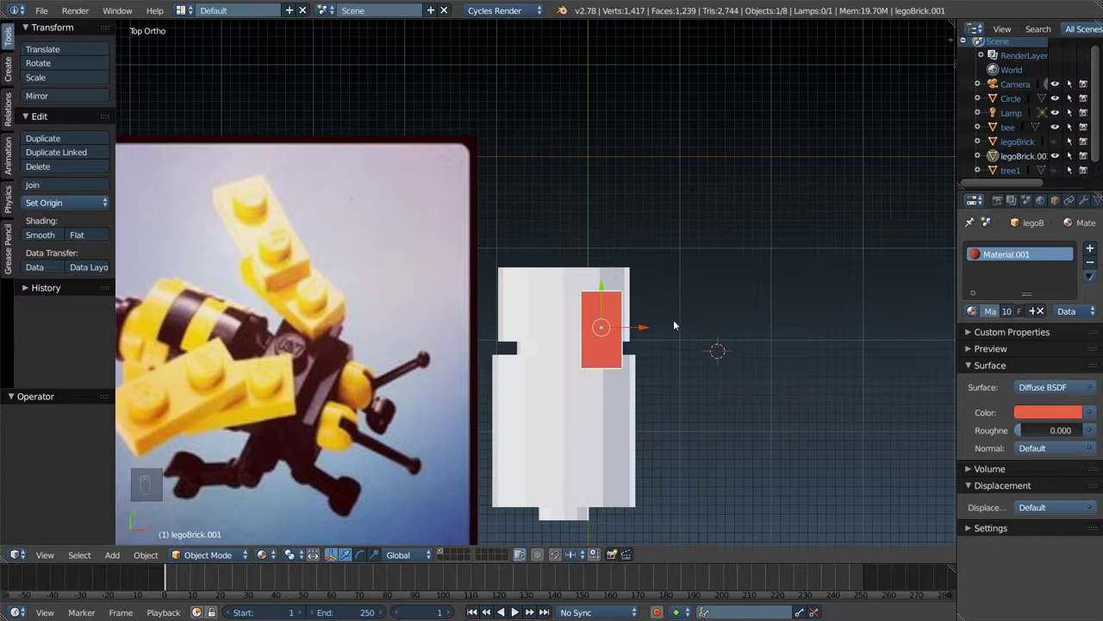
- Stretch the small brick along Y, tilt it at an angle and nudge it sideways
key("s")
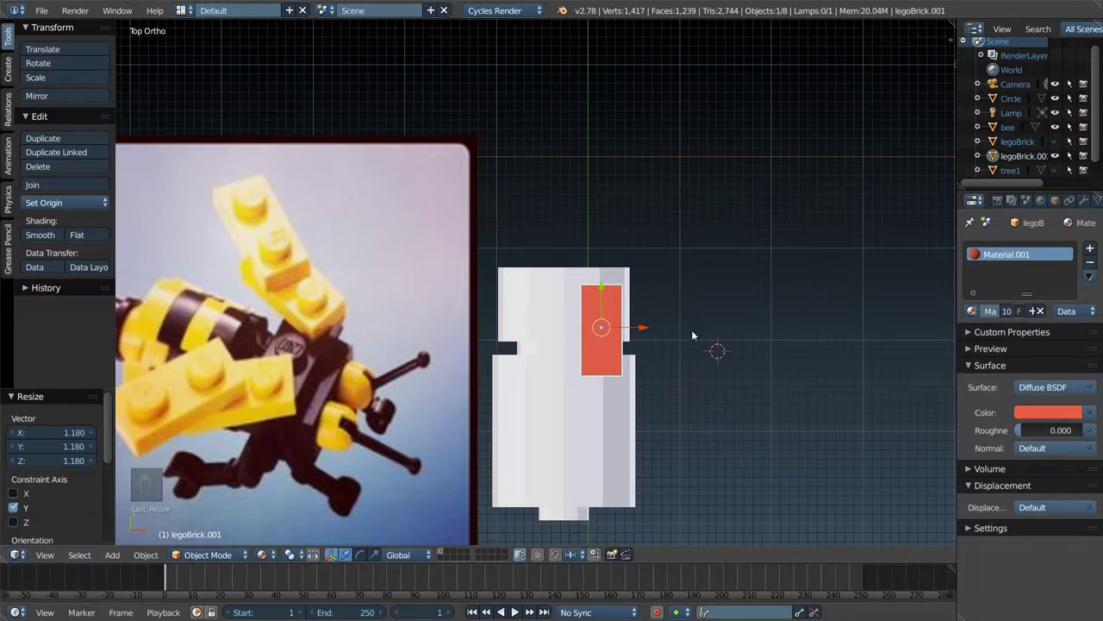
key("r")
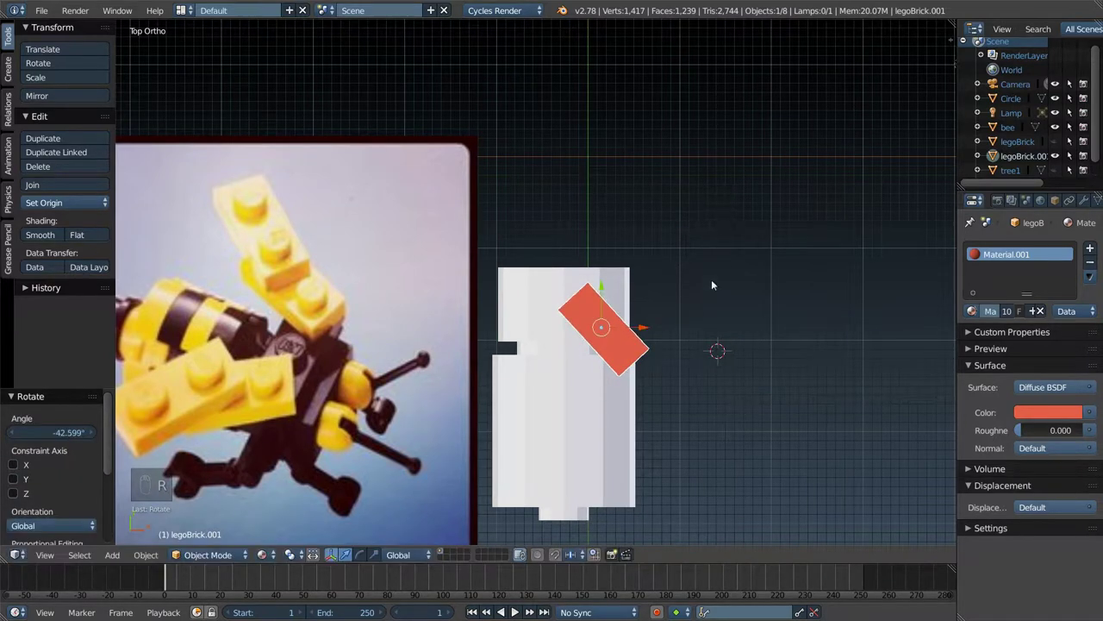
key("g")
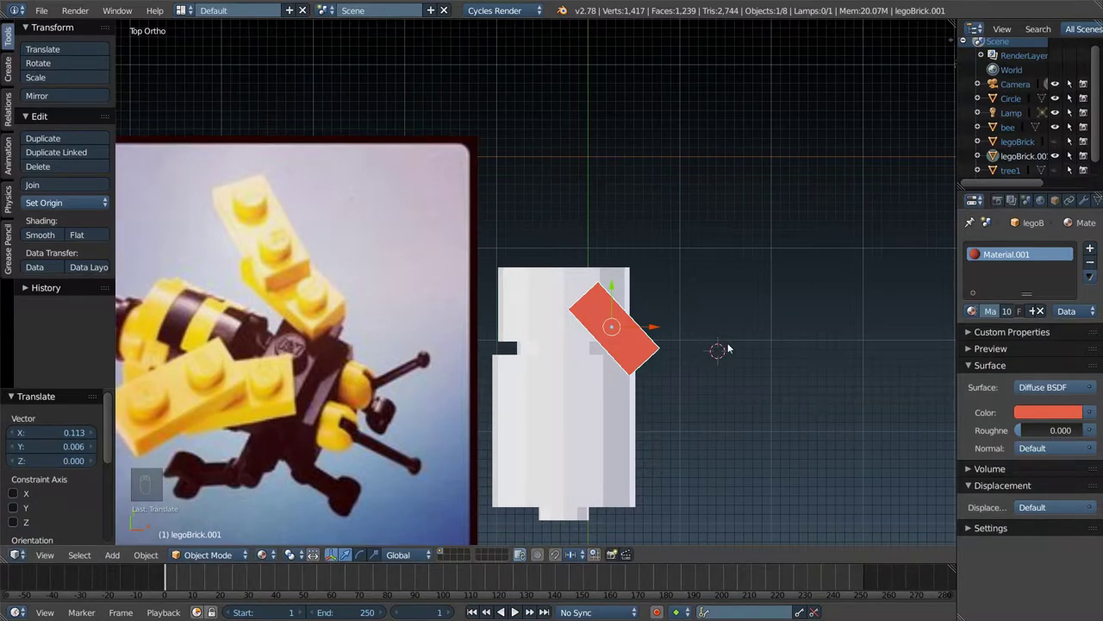
- Duplicate the tilted brick into mirrored and extra copies splayed like wings
key("shift+d")
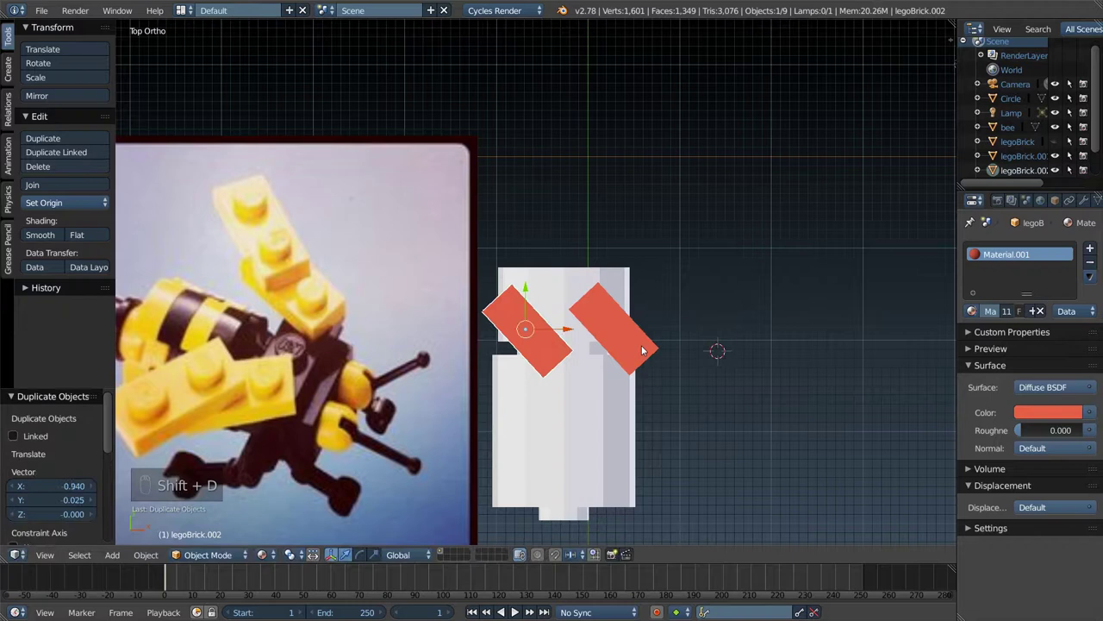
key("r")
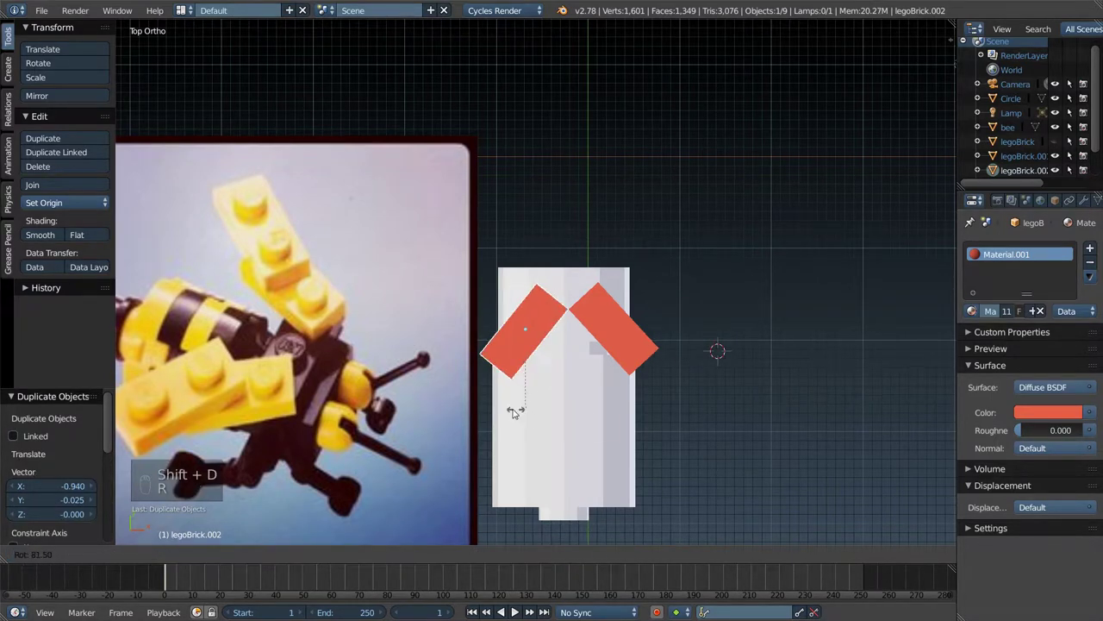
key("g")
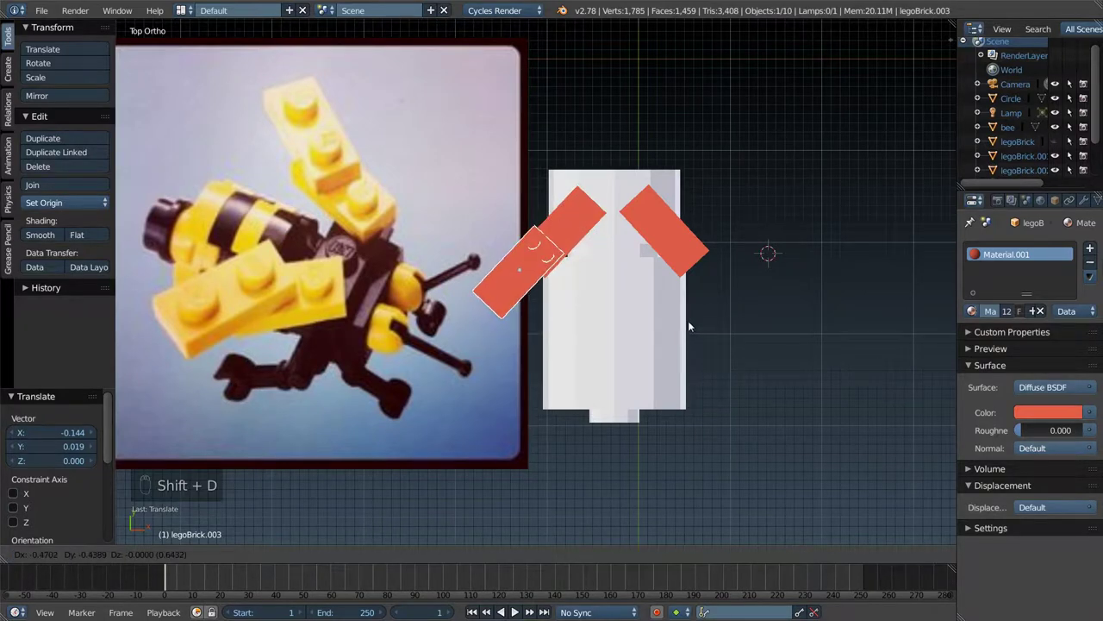
key("shift+d")
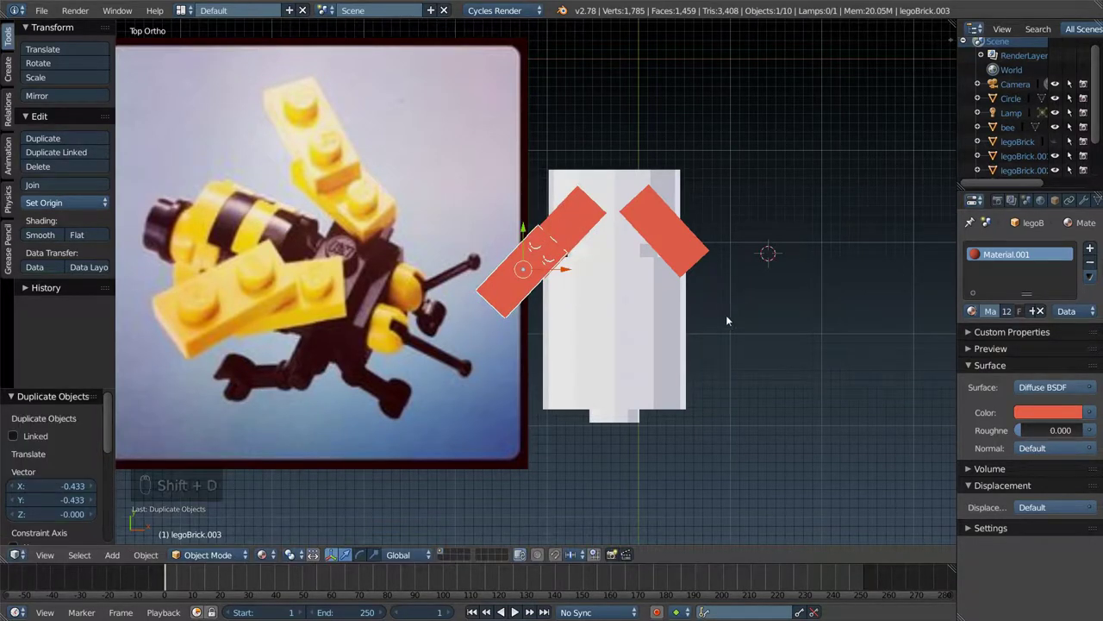
left_click_drag(687, 248, 721, 285)
- Duplicate and raise bricks to stack a second layer on each wing
key("shift+d")
key("KP_1")
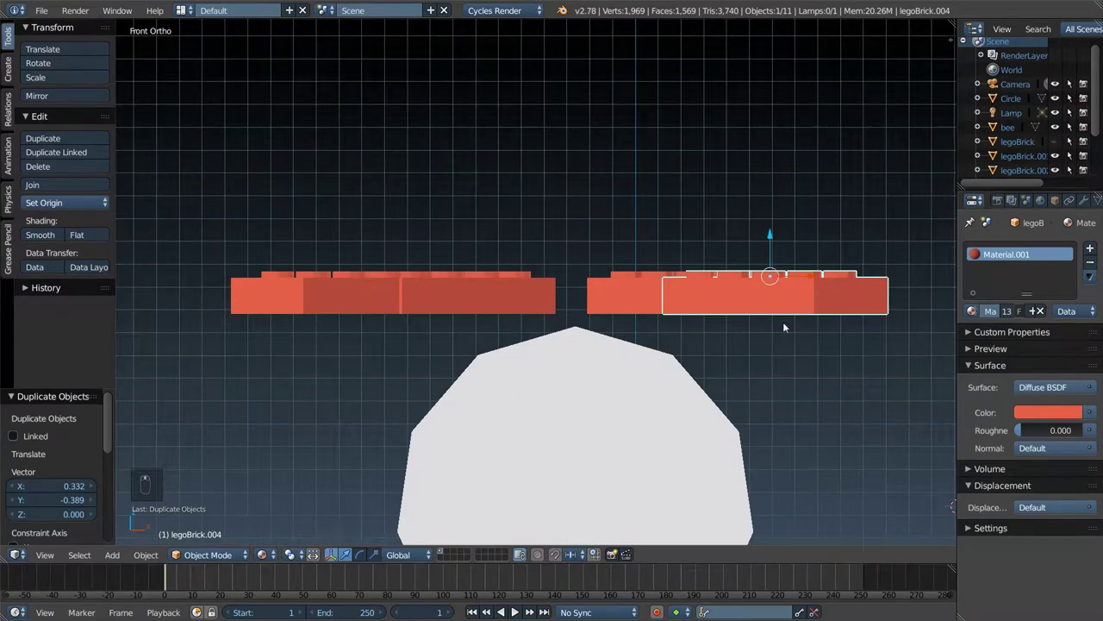
key("g")
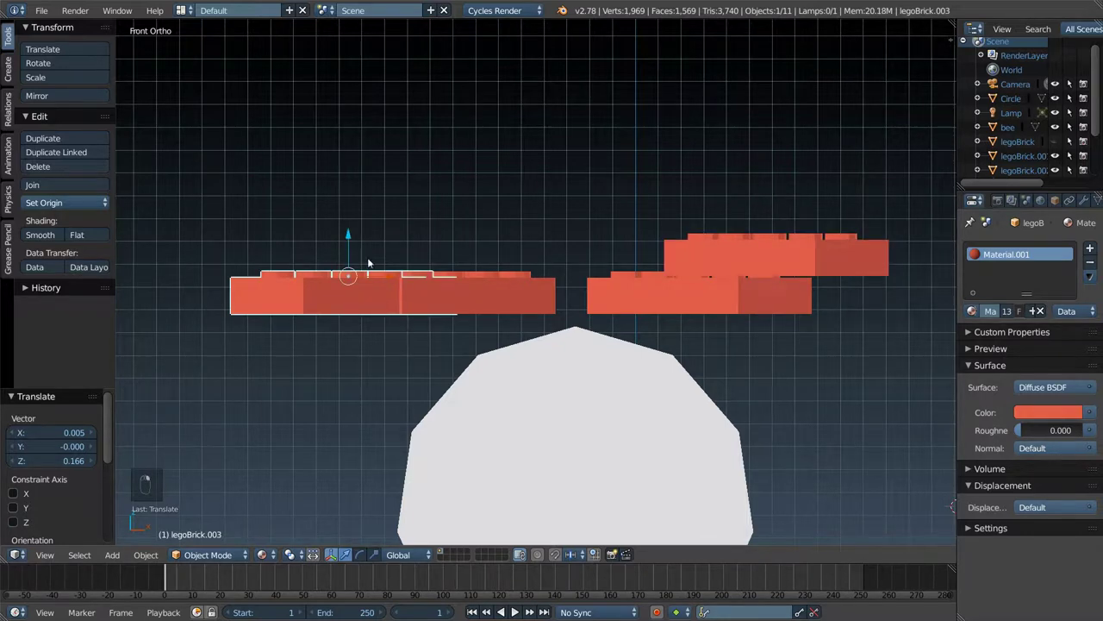
left_click_drag(351, 198, 558, 269)
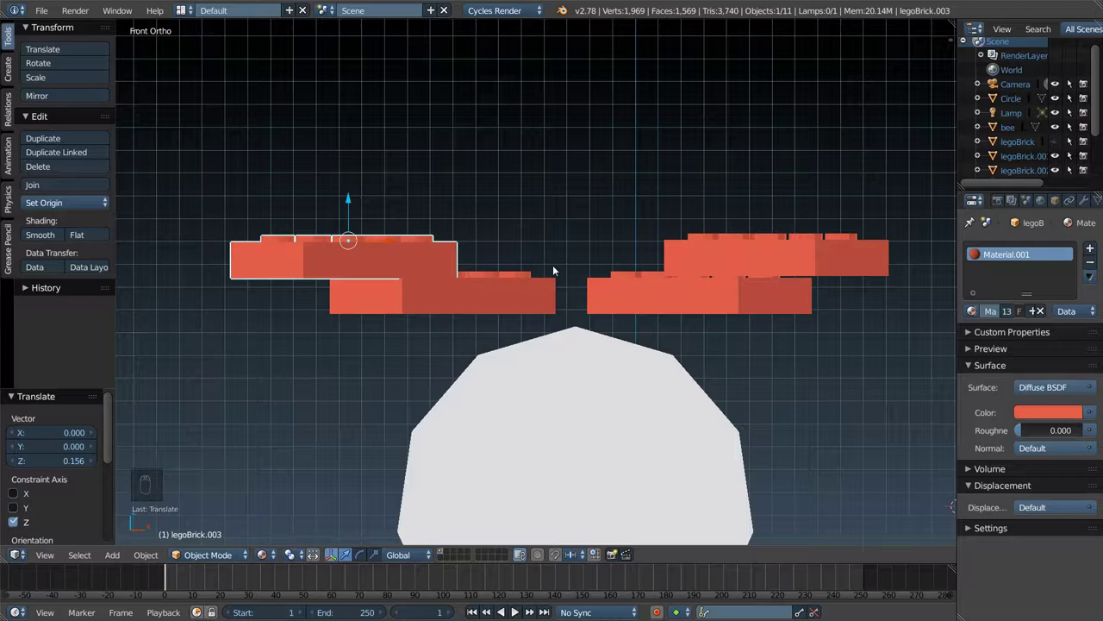
key("KP_5")
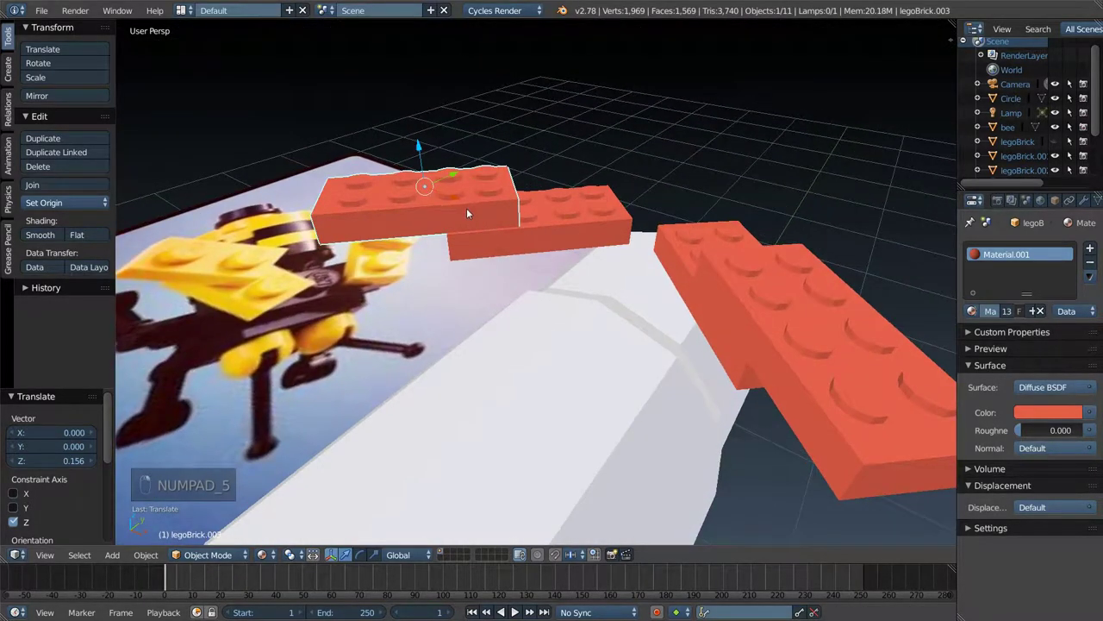
- Join each side's stacked bricks into a single object with Ctrl+J
key("ctrl+j")
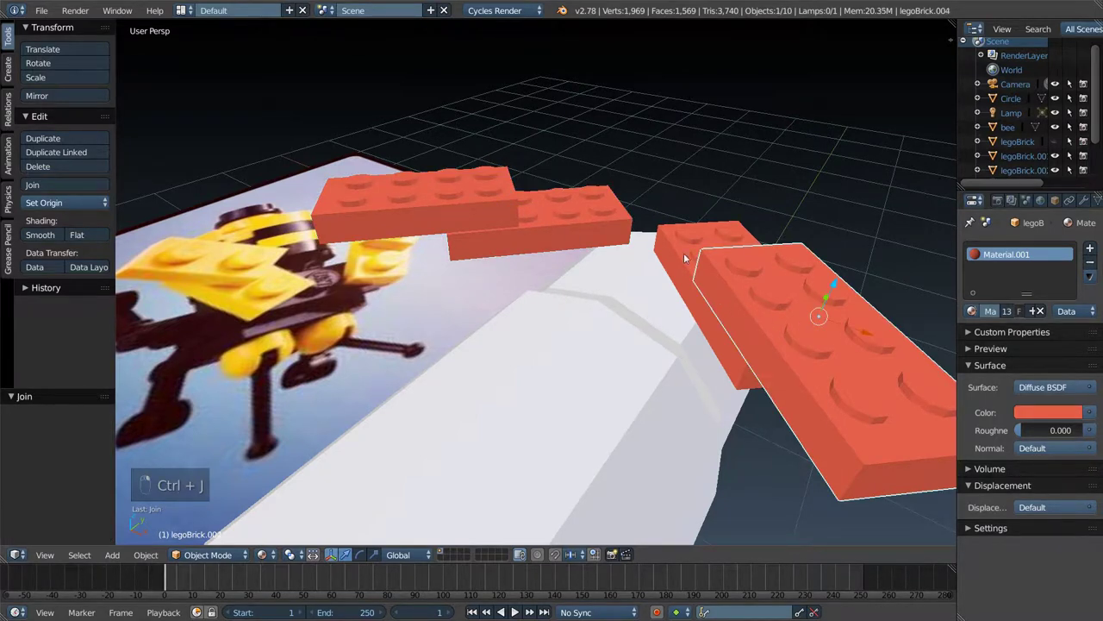
key("ctrl+j")
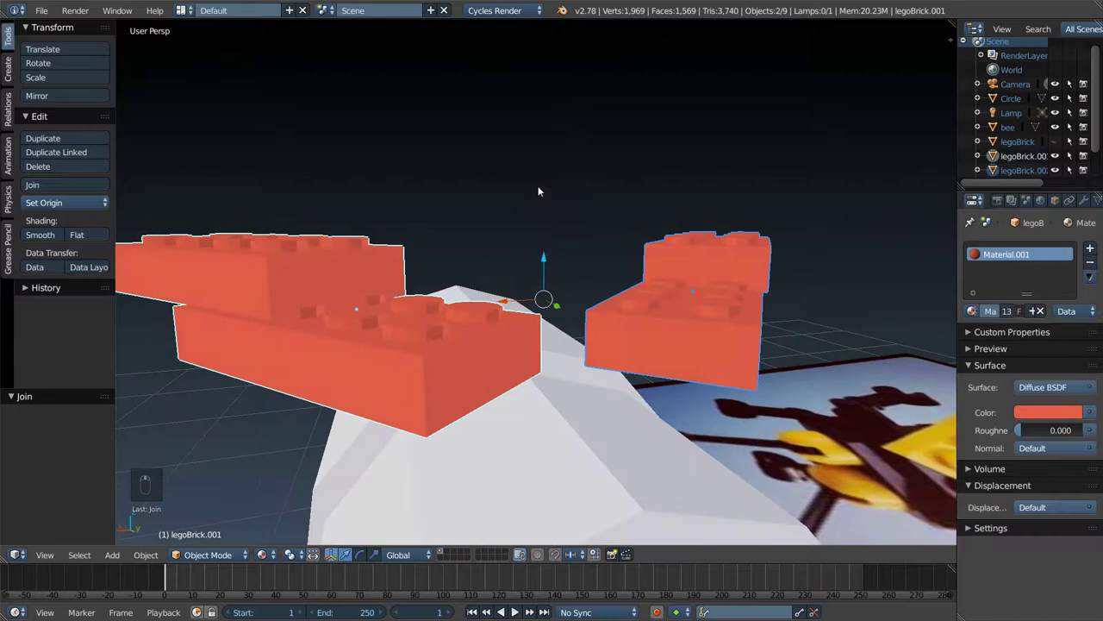
- Lower both joined brick pieces onto the white body and nudge them inward
left_click_drag(443, 334, 538, 274)
left_click_drag(538, 274, 547, 327)
left_click_drag(592, 336, 585, 311)
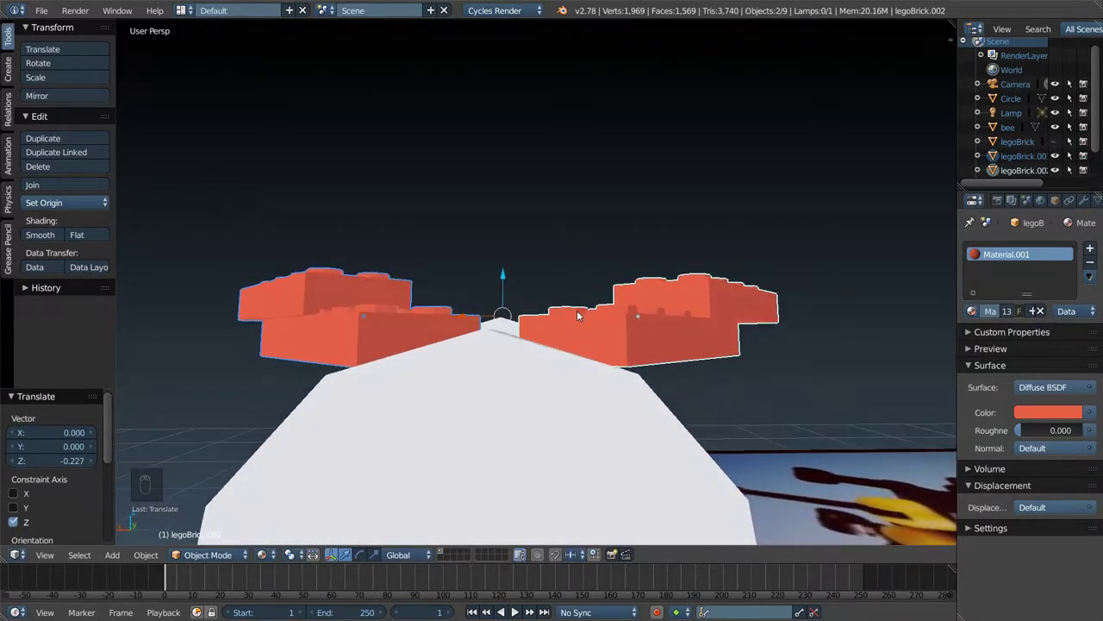
left_click_drag(484, 317, 654, 417)
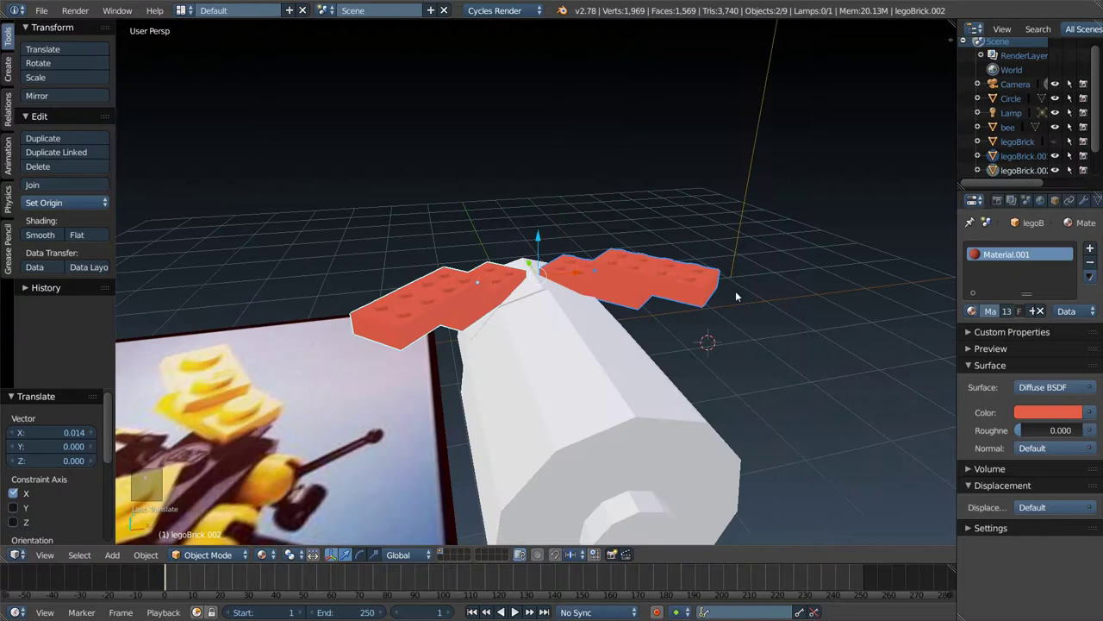
key("KP_5")
key("KP_7")
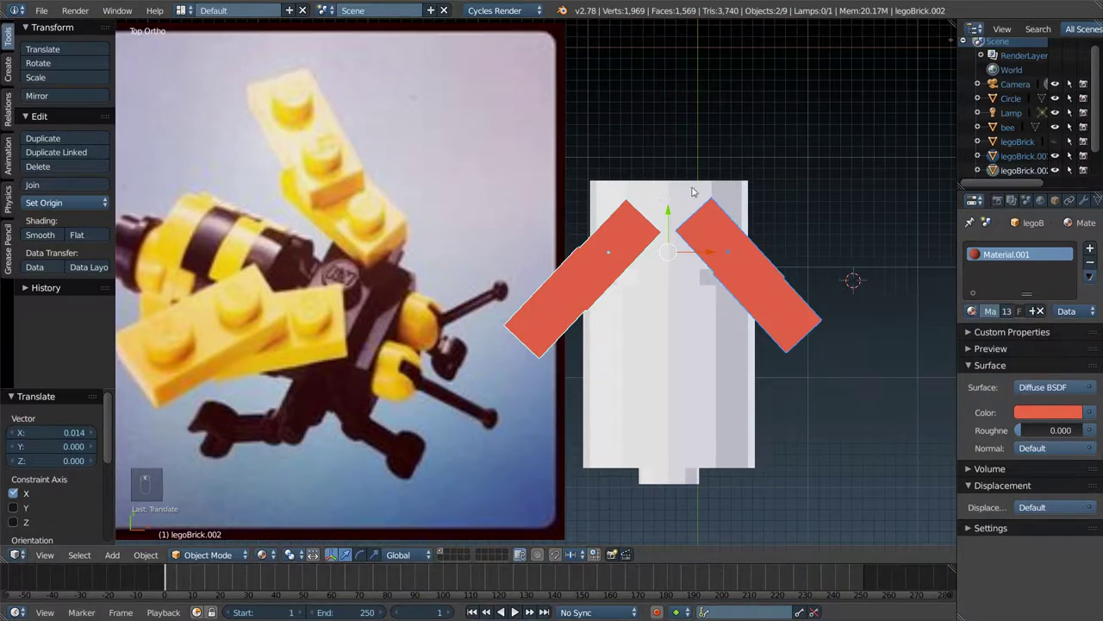
key("Tab")
key("Tab")
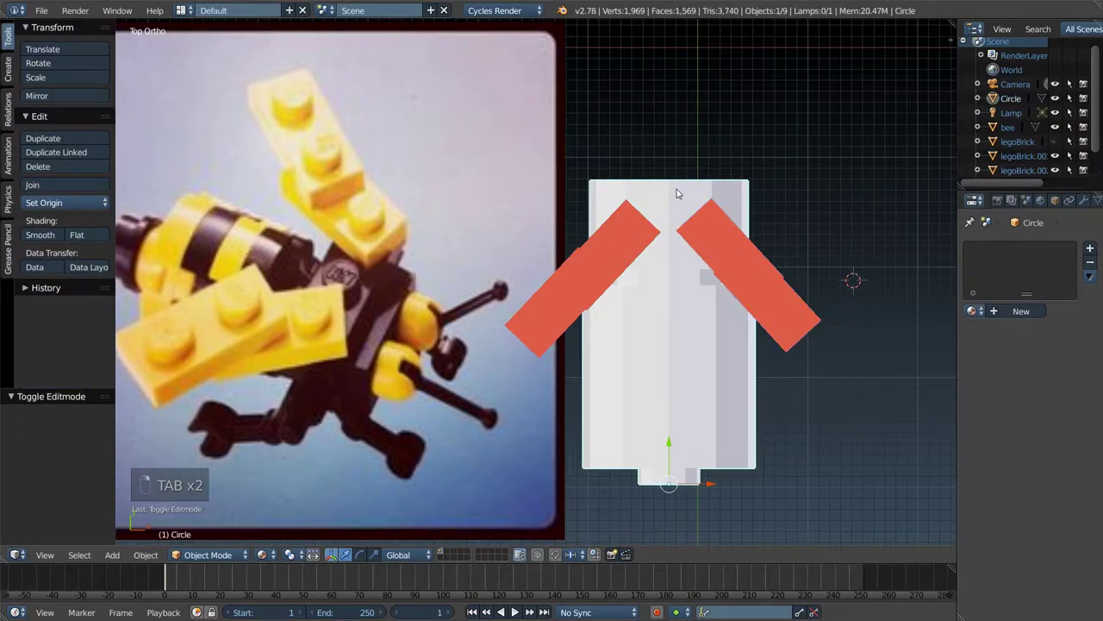
- Extrude the body's end faces outward and scale them down into tapered tips
key("Tab")
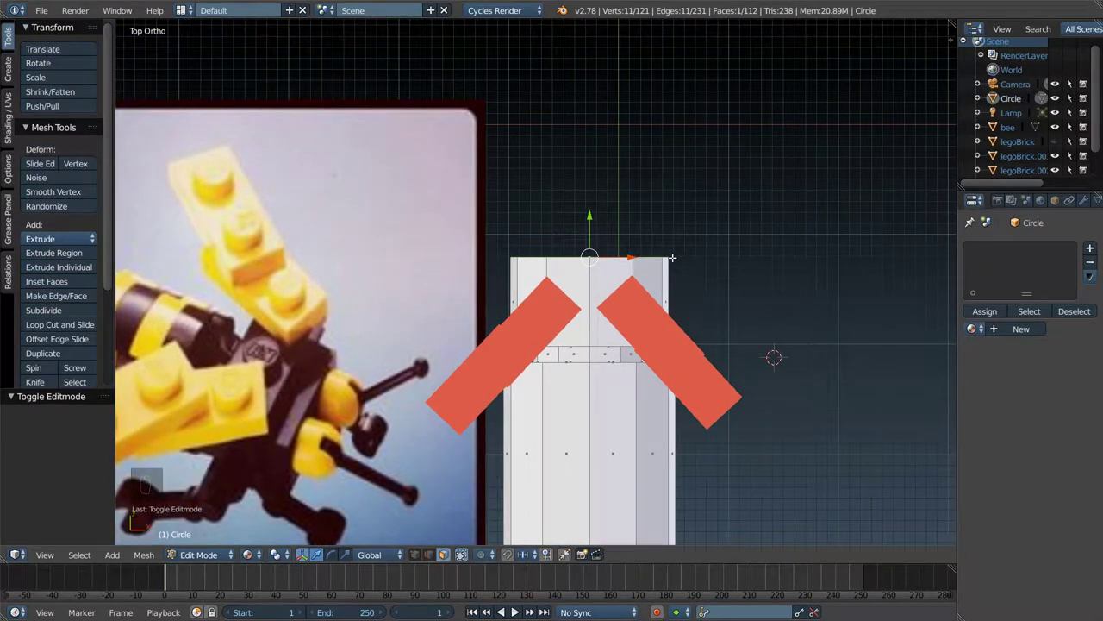
key("e")
key("s")
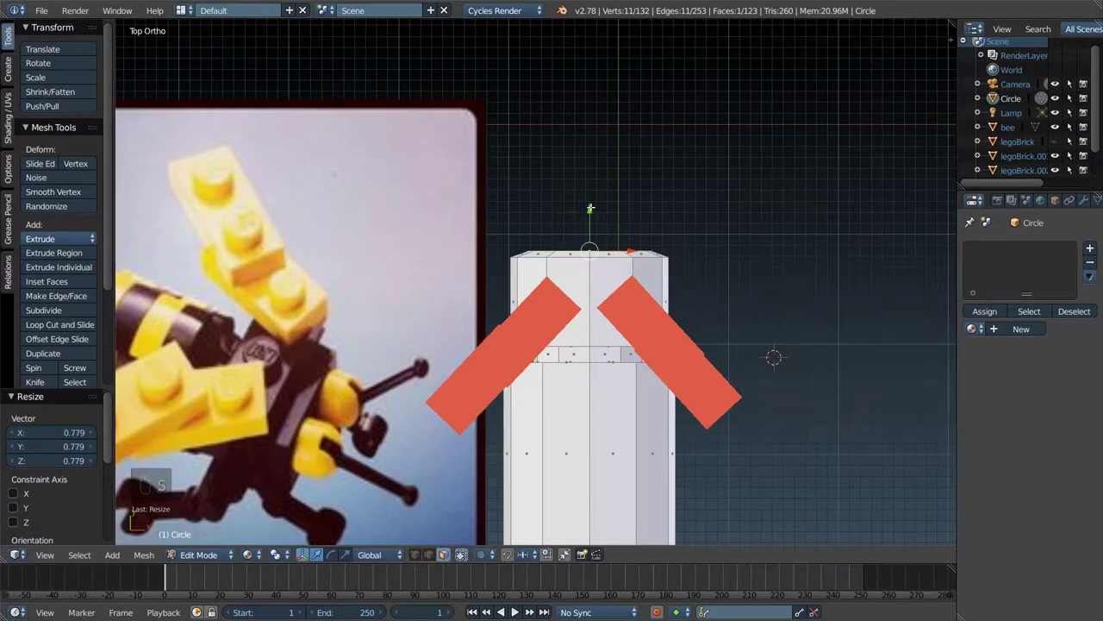
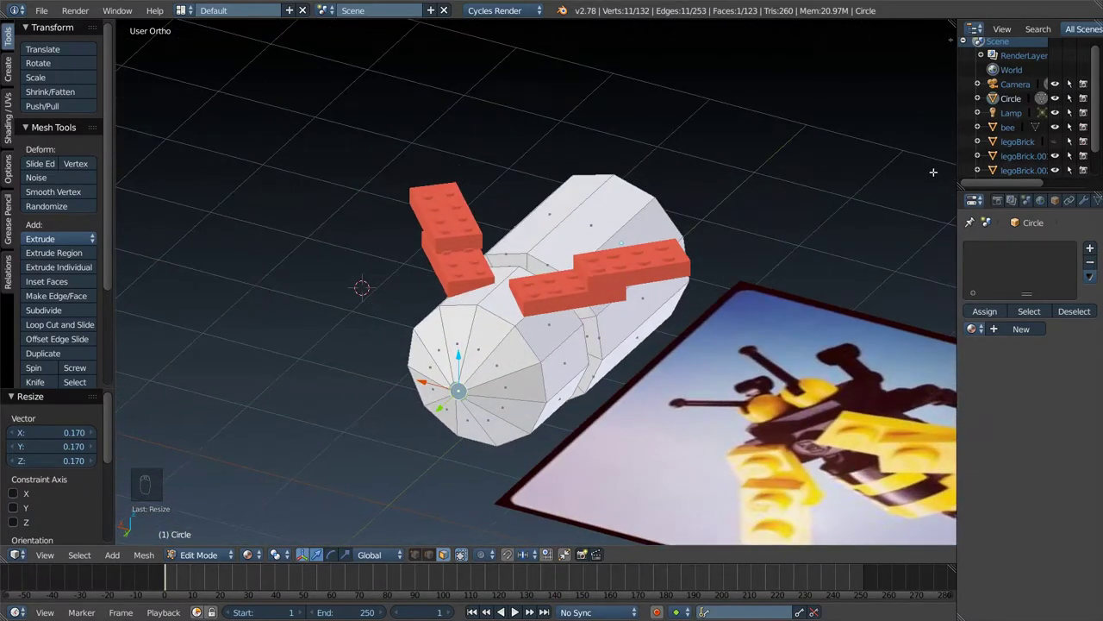
key("Tab")
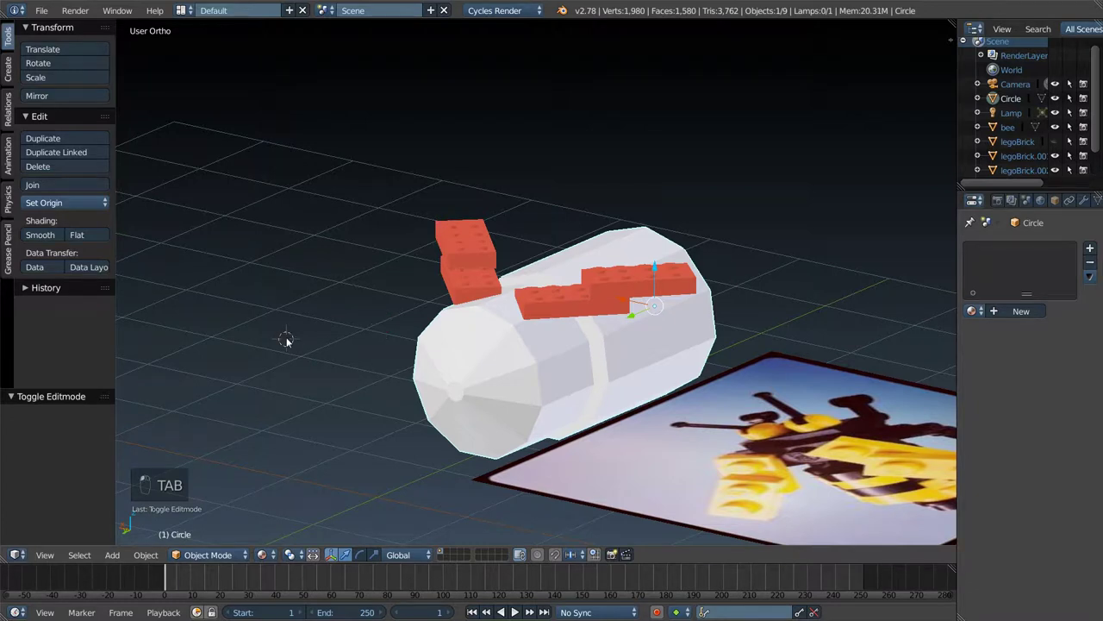
- Add a cube and subdivide it with Smoothness 1 into a rounded ball
key("shift+a")
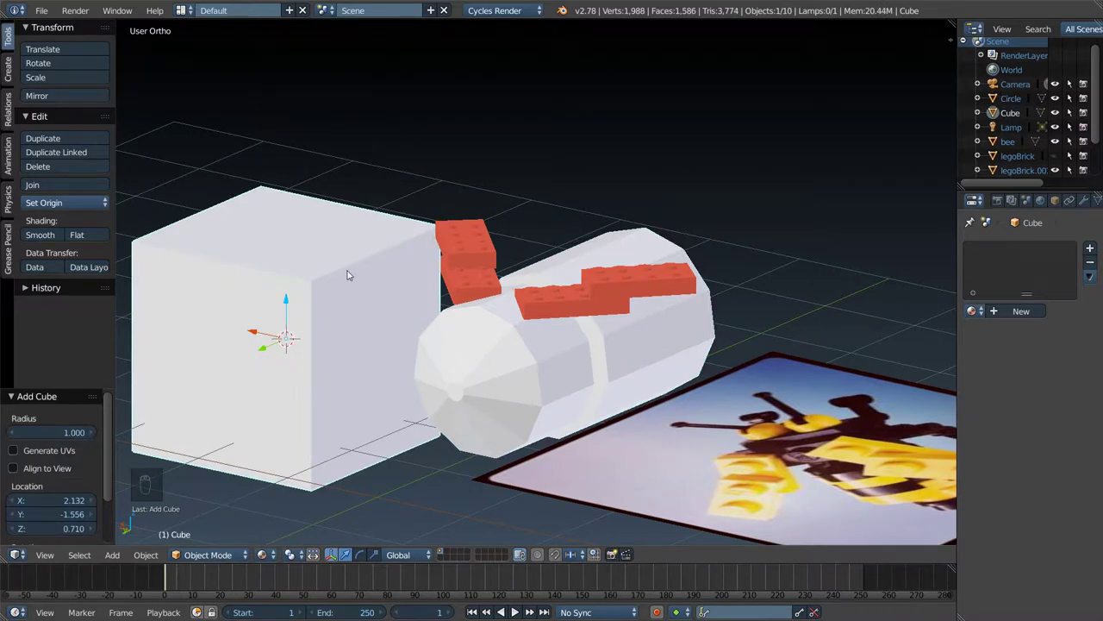
key("Tab")
key("w")
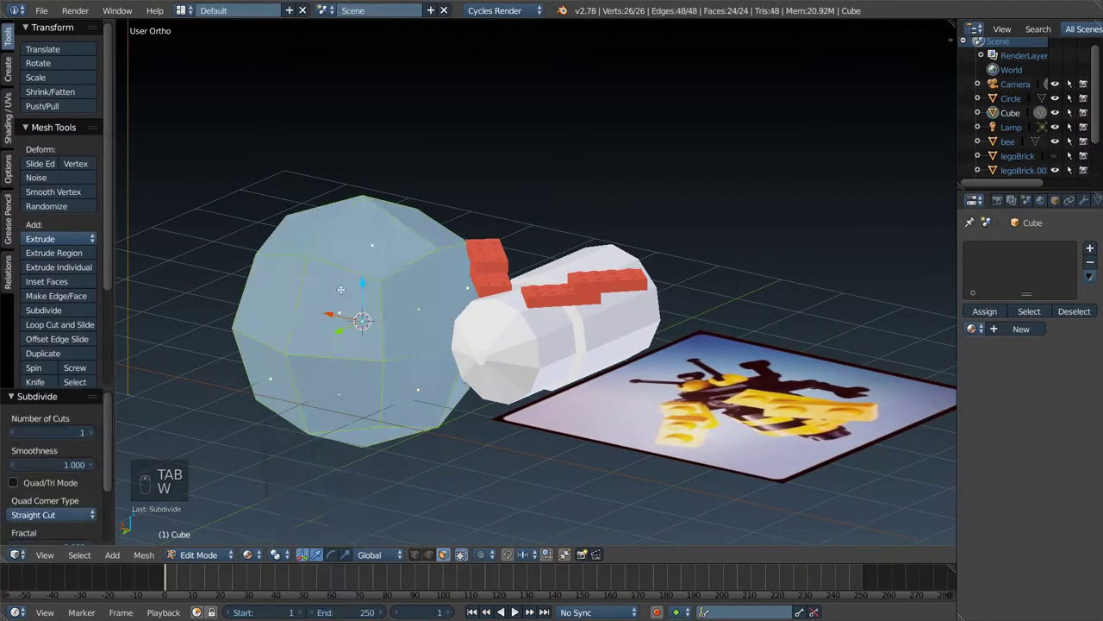
key("w")
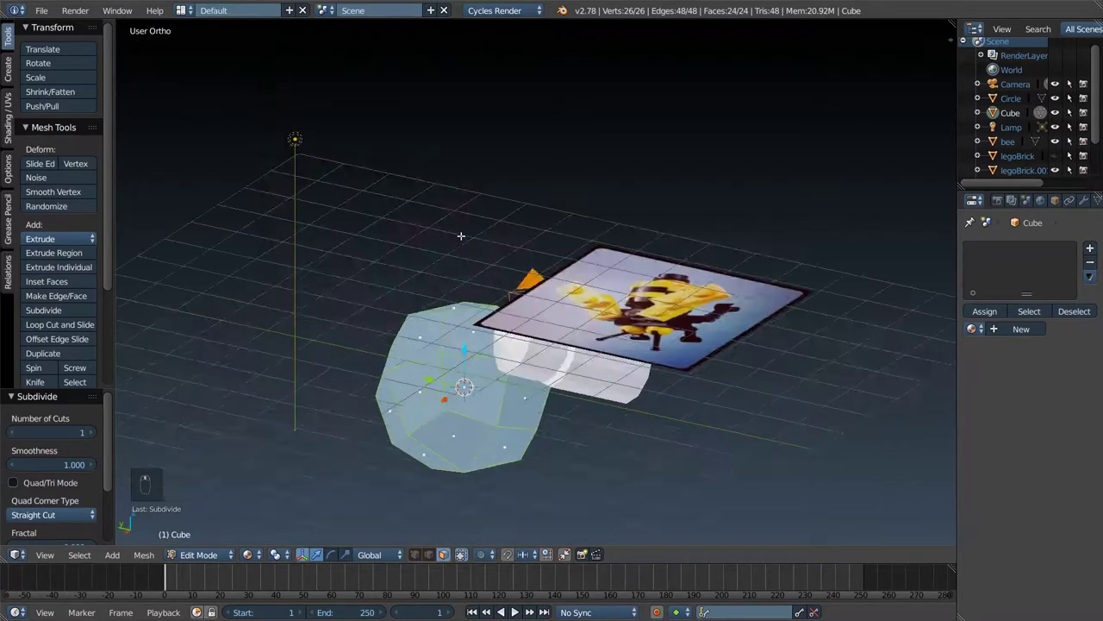
key("Tab")
- Shrink the ball small and set it into the front face of the white body
key("s")
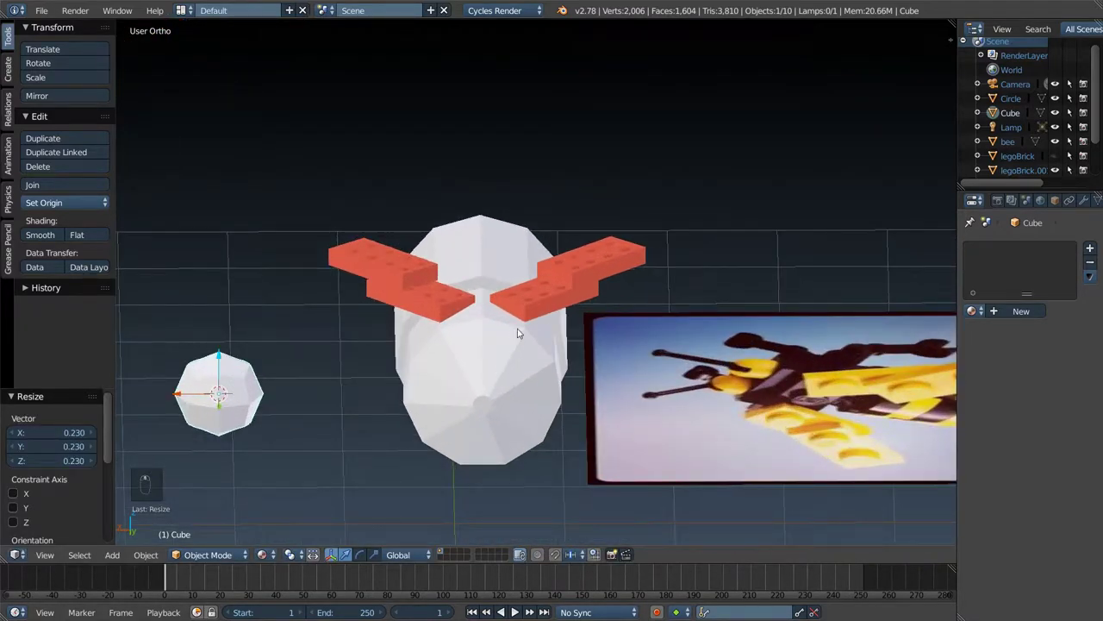
key("KP_5")
key("s")
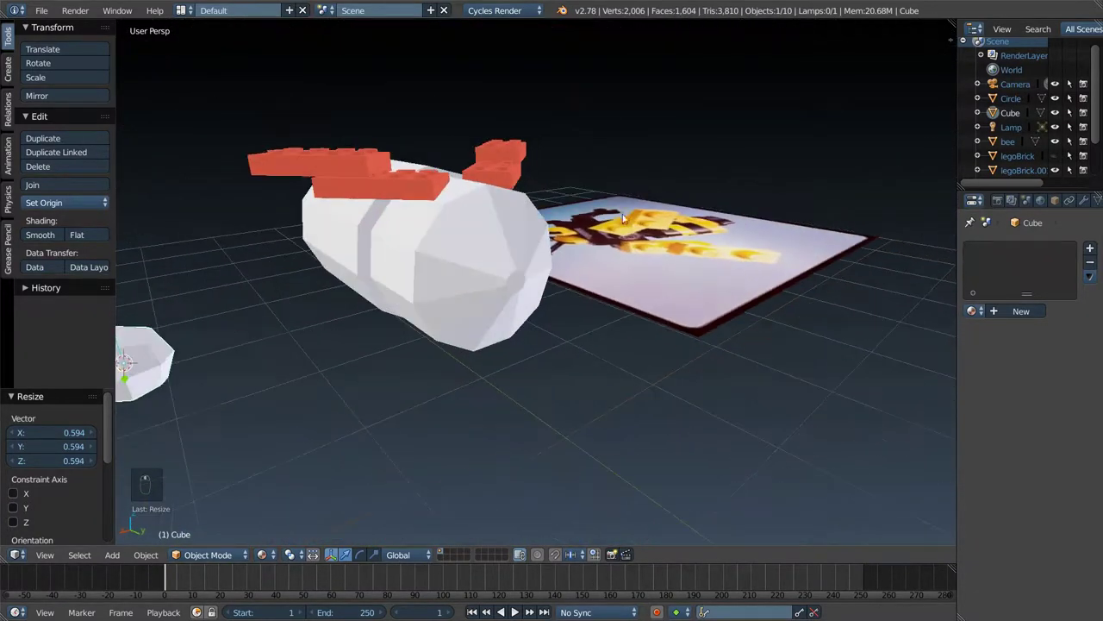
key("g")
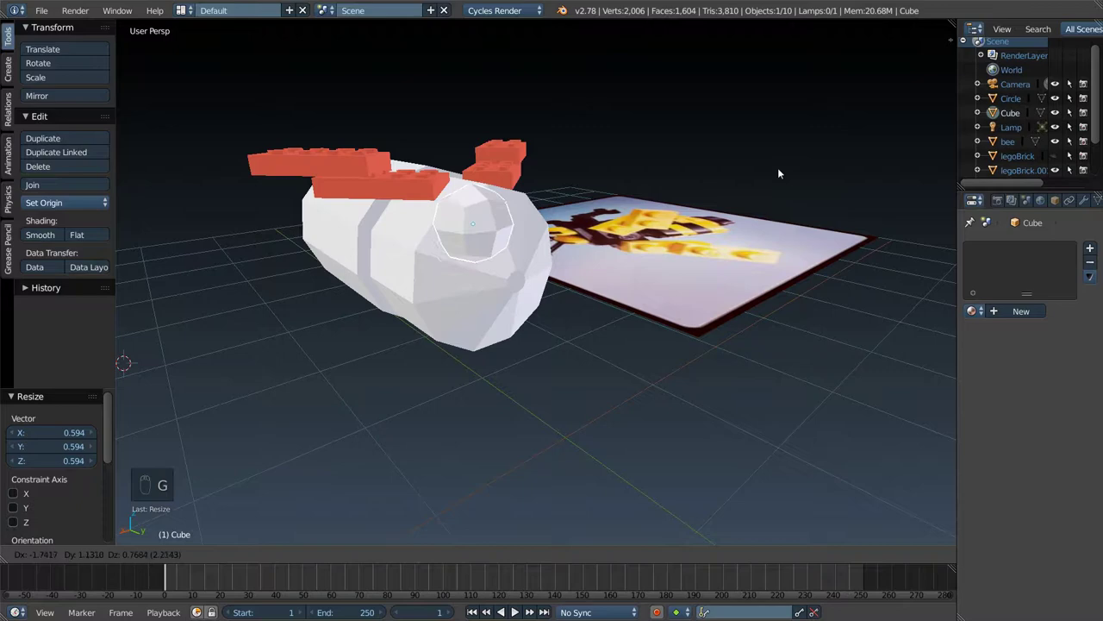
key("g")
key("g")
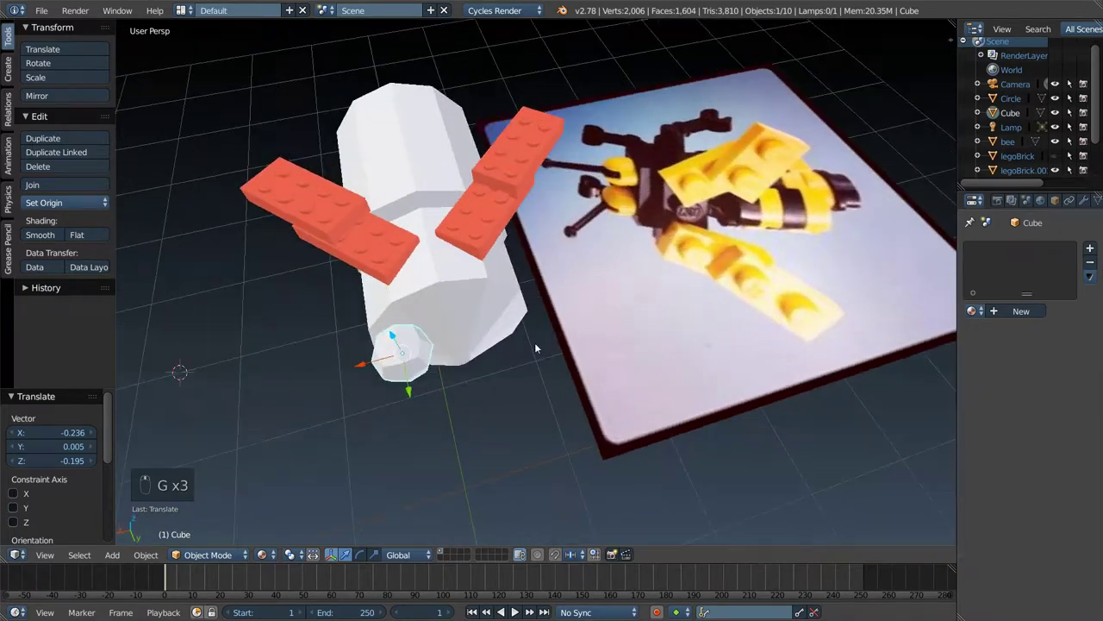
key("s")
key("g")
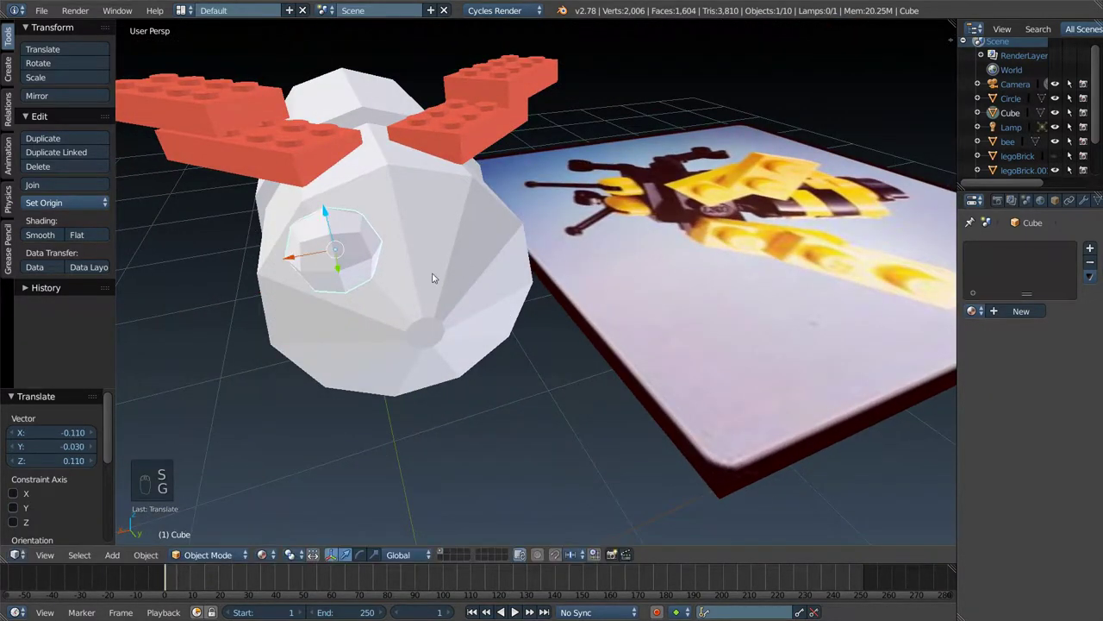
key("g")
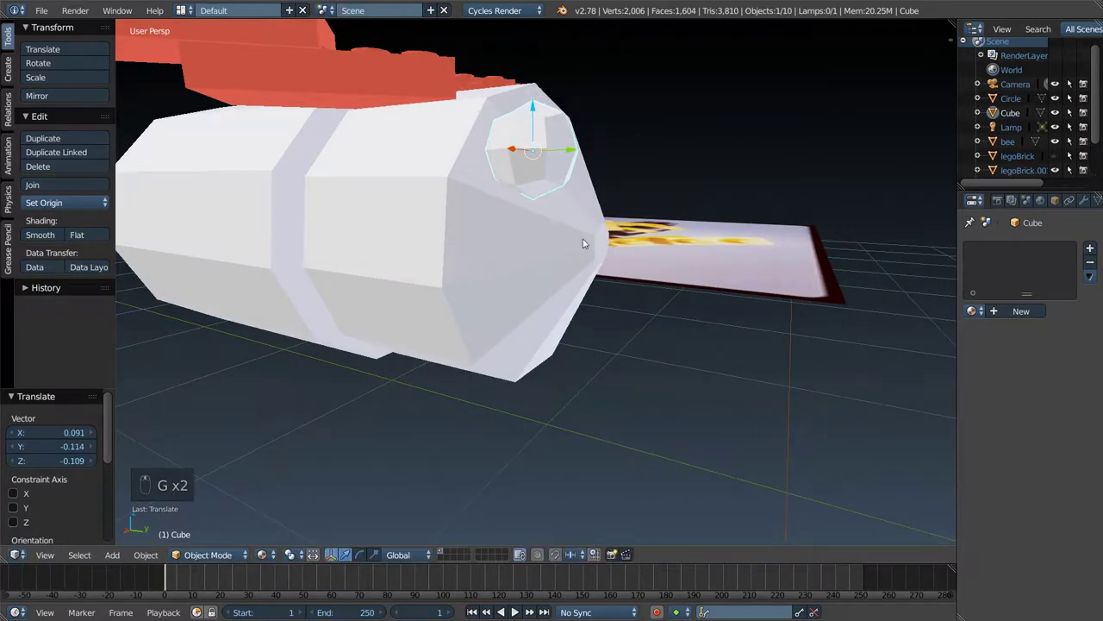
- Duplicate the small ball as a second eye beside the first
key("shift+d")
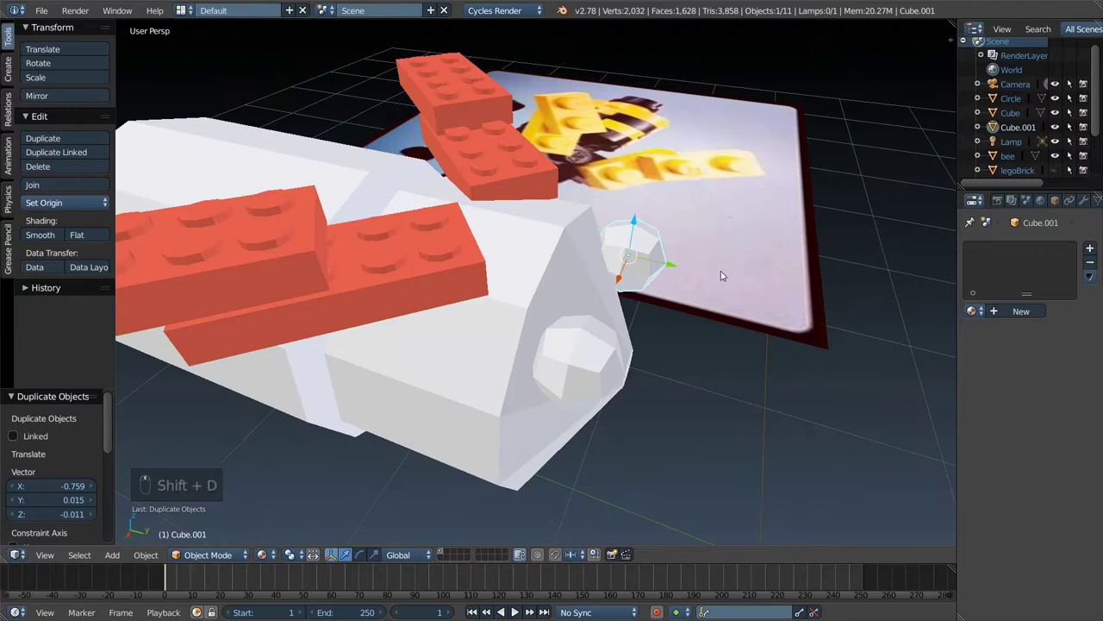
left_click_drag(730, 247, 549, 292)
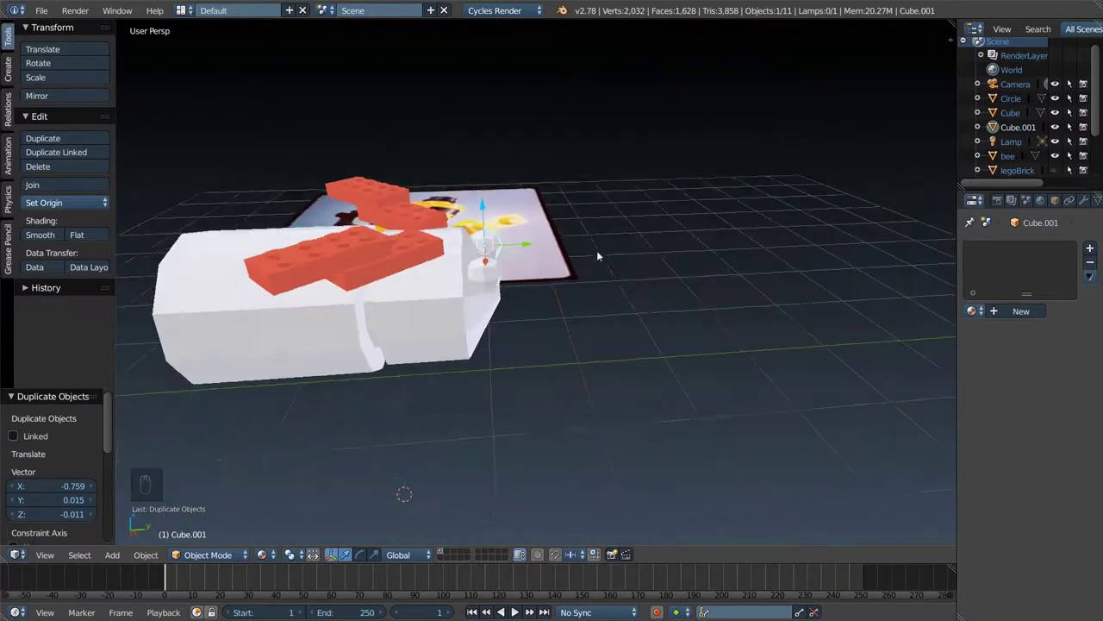
left_click_drag(650, 282, 744, 311)
- Add another cube, shrink it tiny and stretch it along Y into a thin rod
key("shift+a")
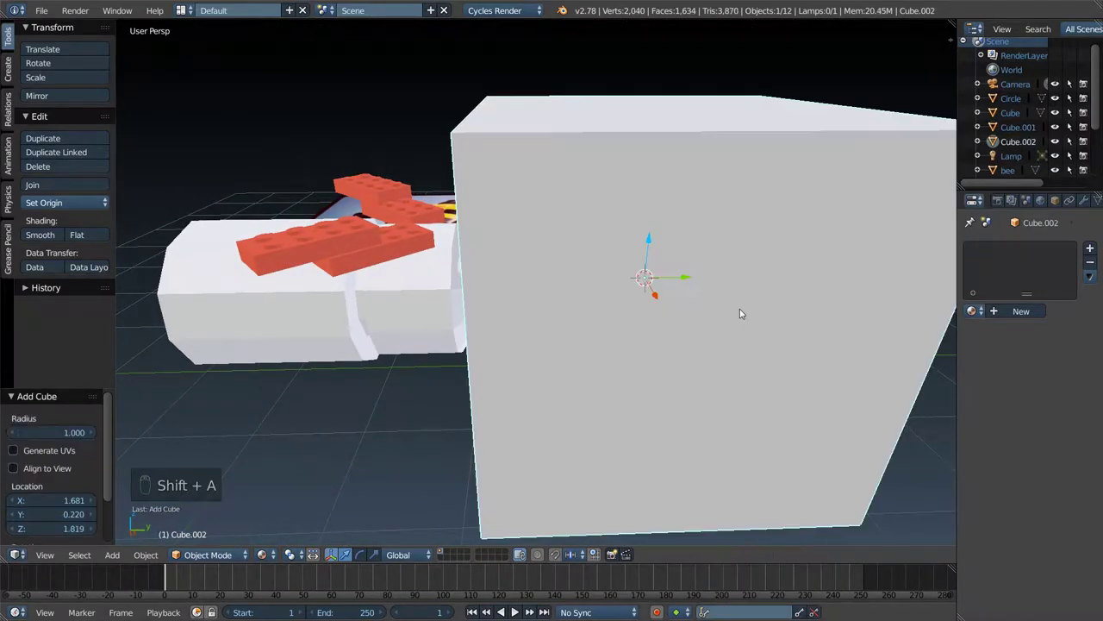
key("s")
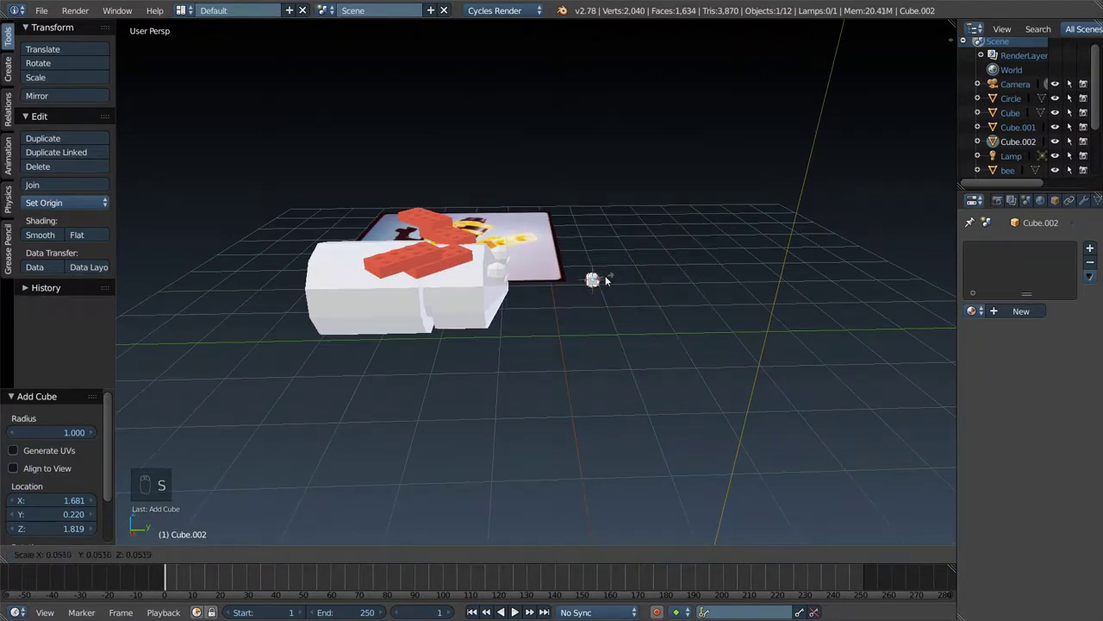
key("x")
key("s")
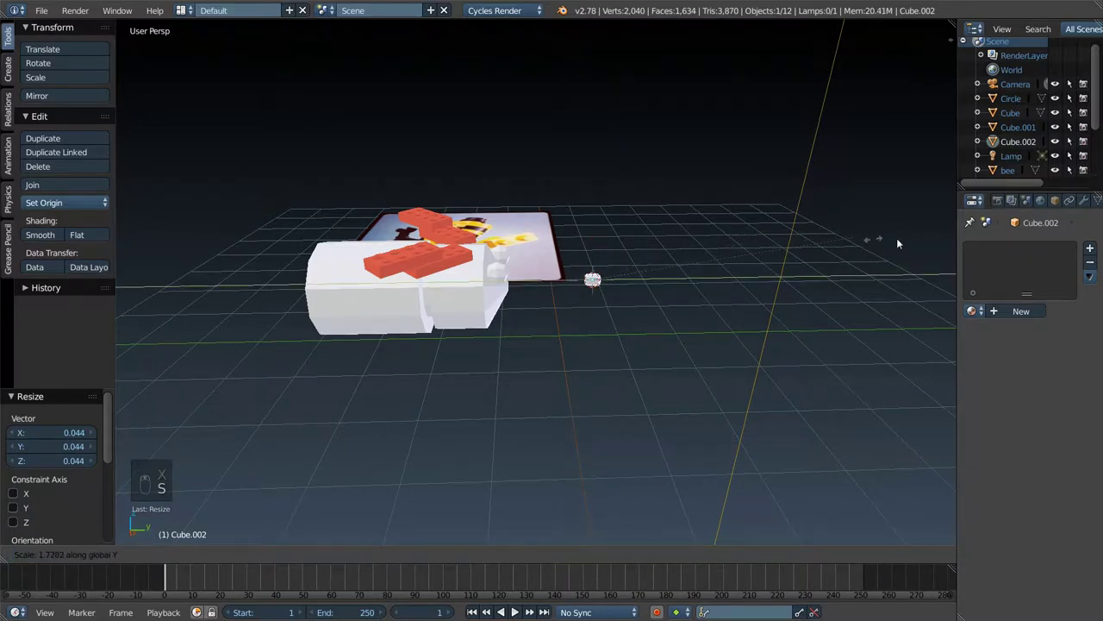
key("s")
key("s")
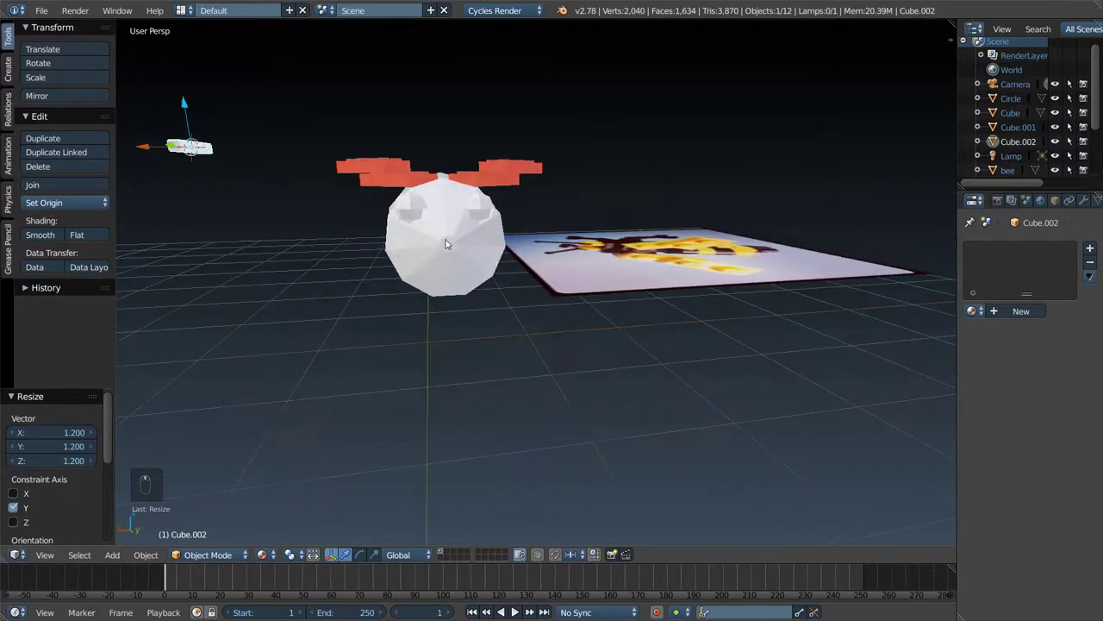
- Move the rod to the body's front and stretch it longer
key("g")
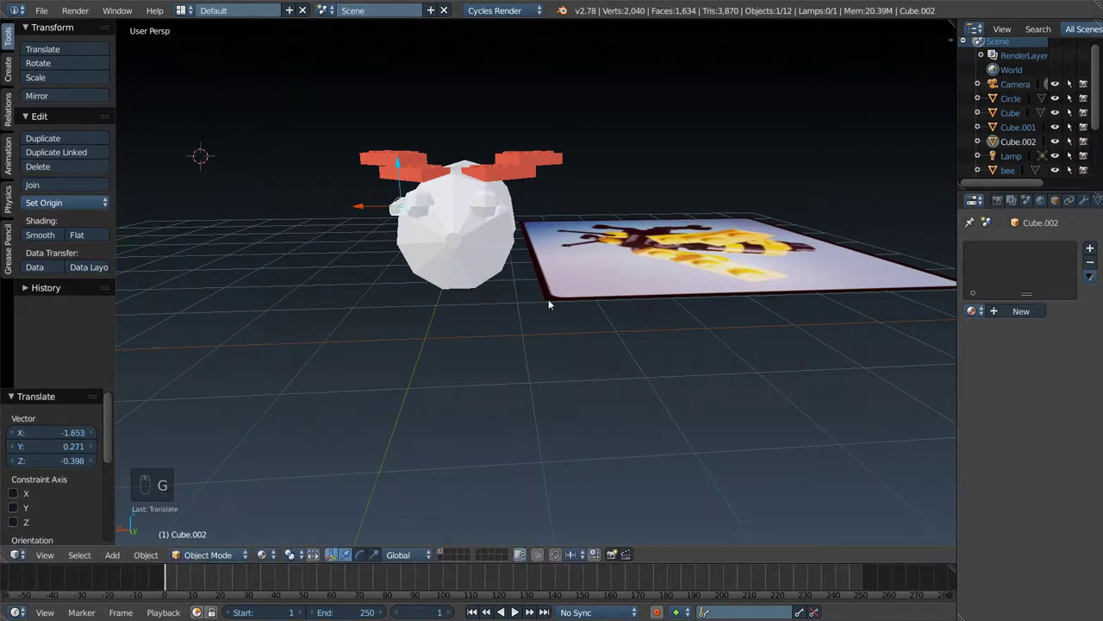
key("g")
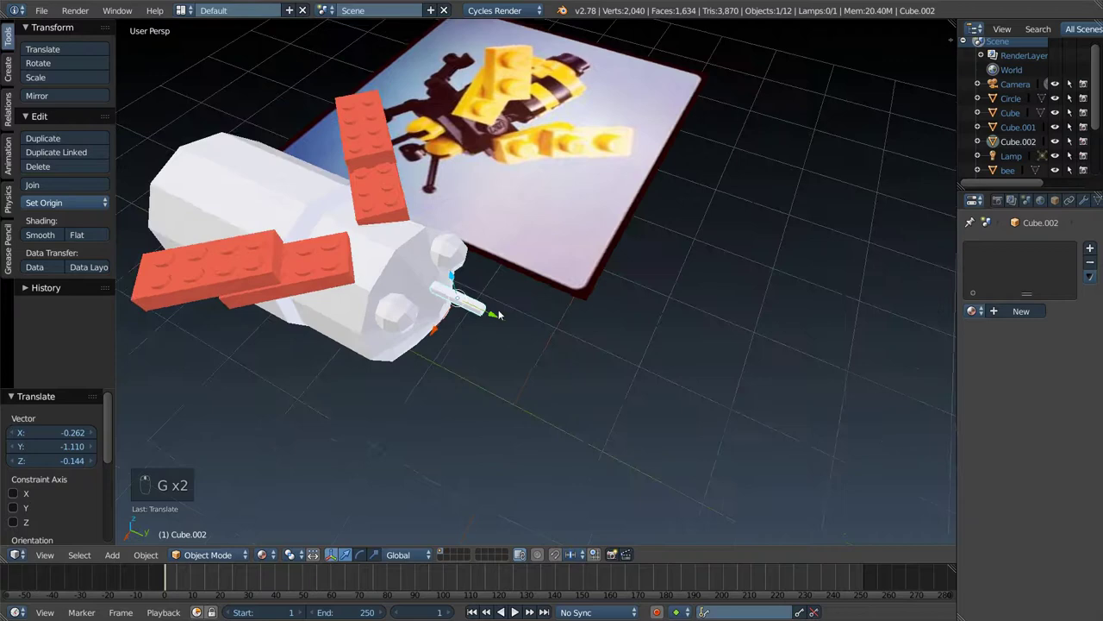
key("g")
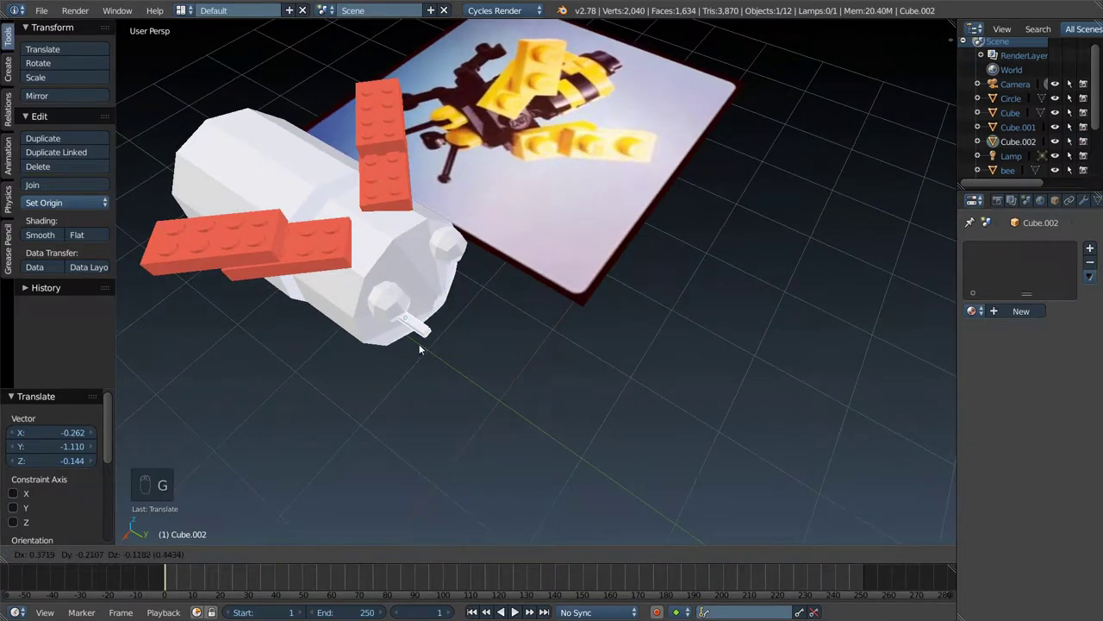
key("g")
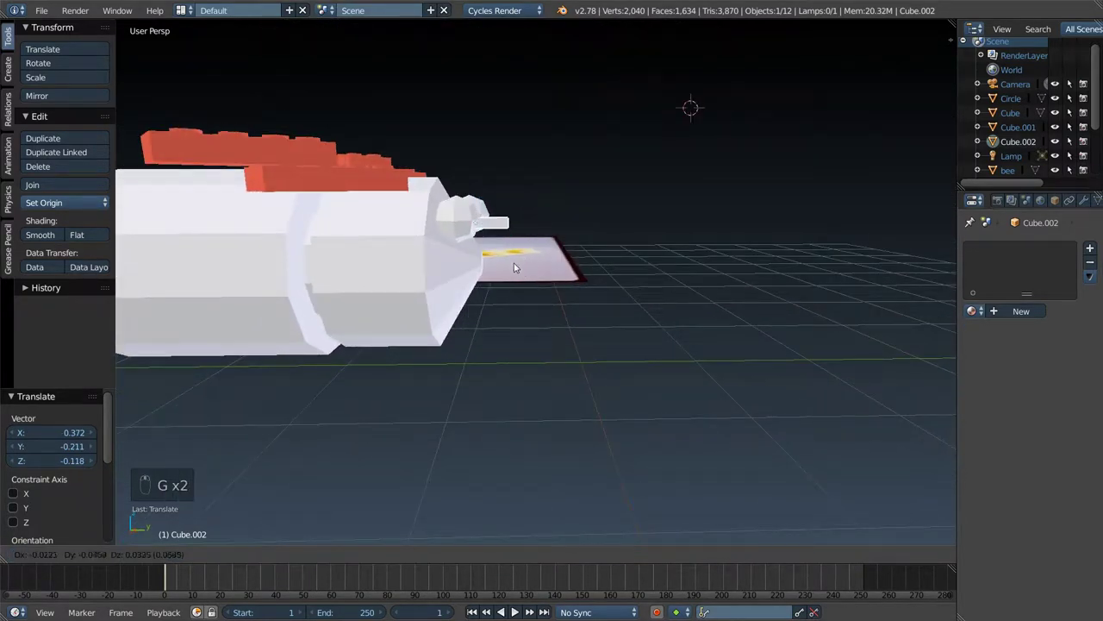
key("s")
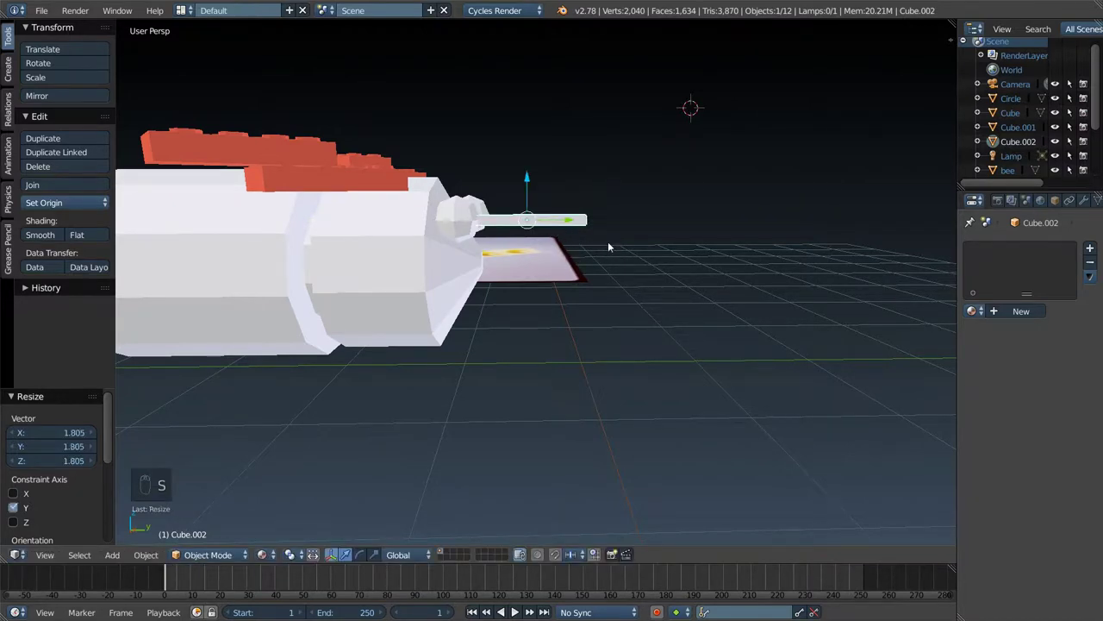
key("g")
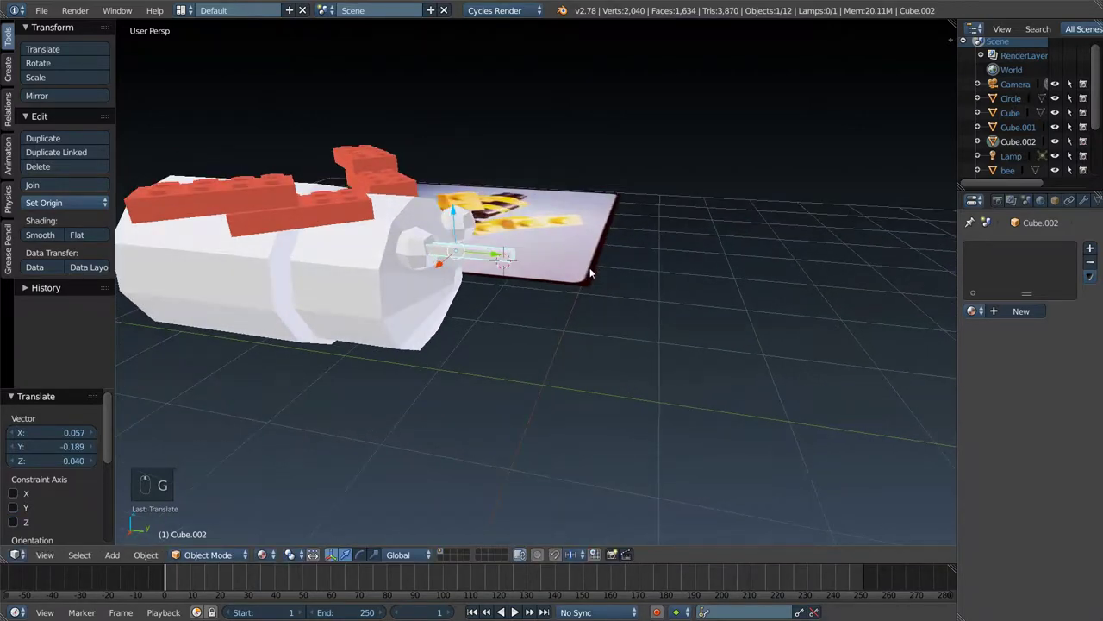
- In Right Ortho view, tilt the rod upward and set it against the round head piece as an antenna
key("KP_5")
key("KP_1")
key("KP_3")
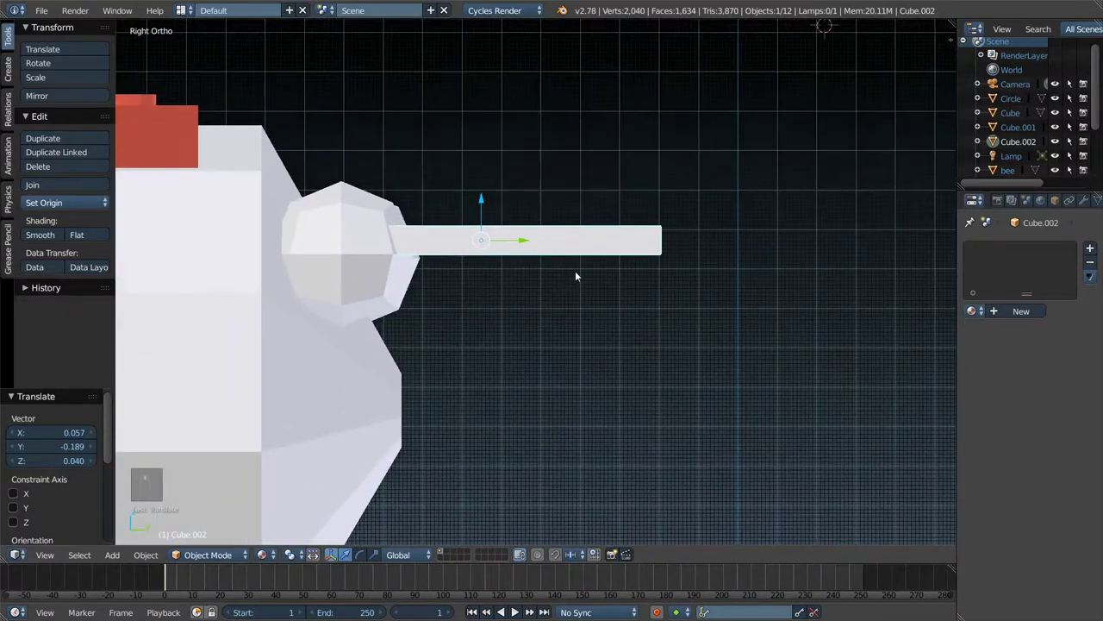
key("r")
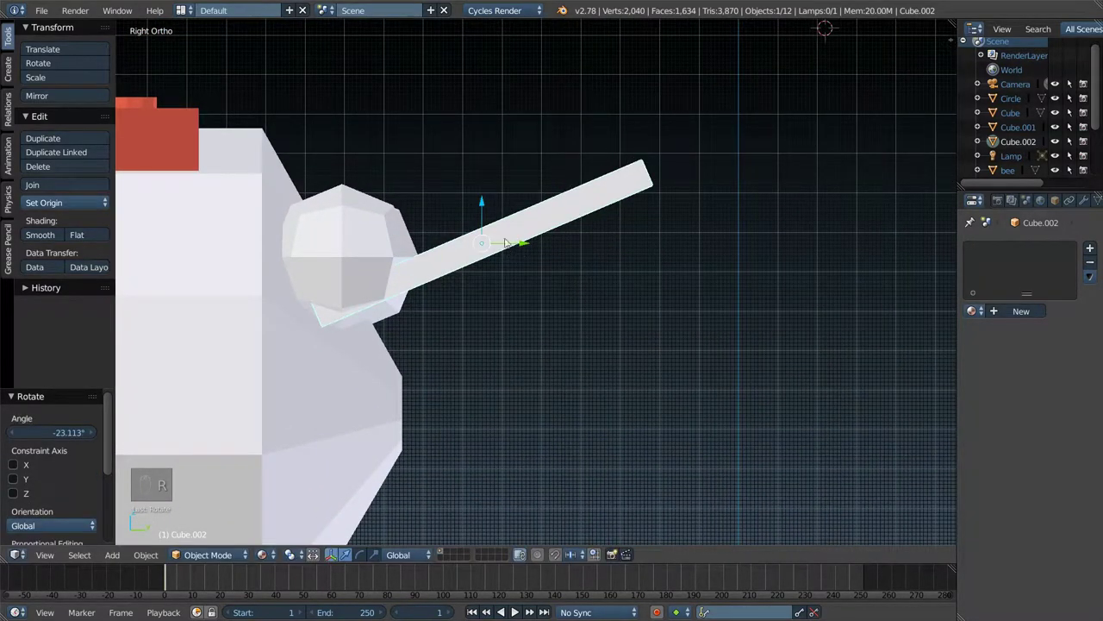
key("g")
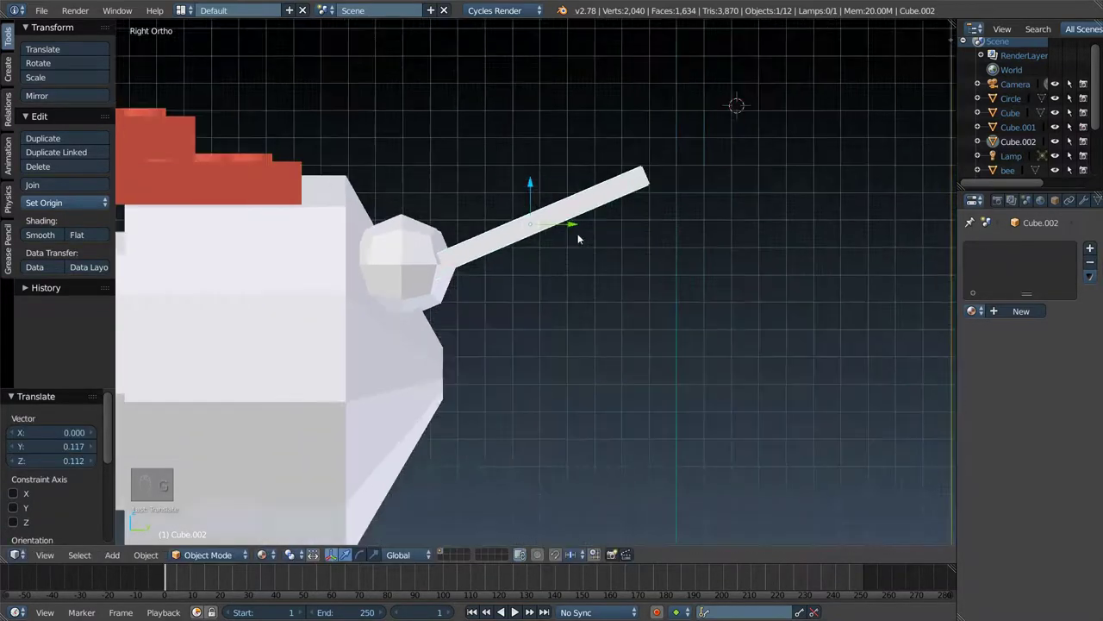
key("g")
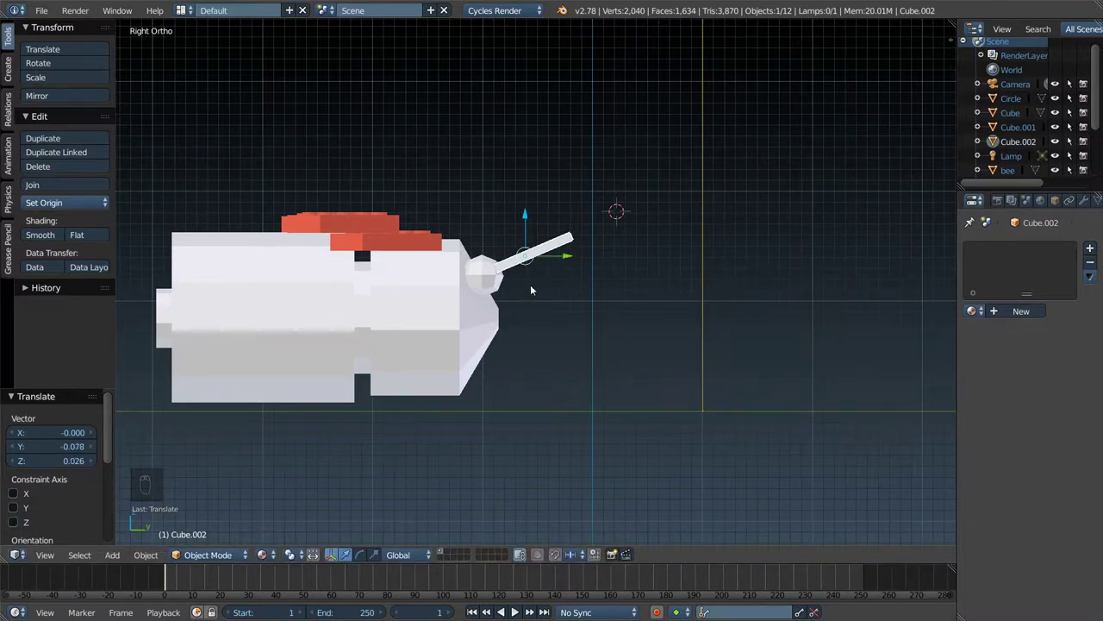
- From the top view, add a new cube and flatten it into a thin strip beside the body
key("KP_7")
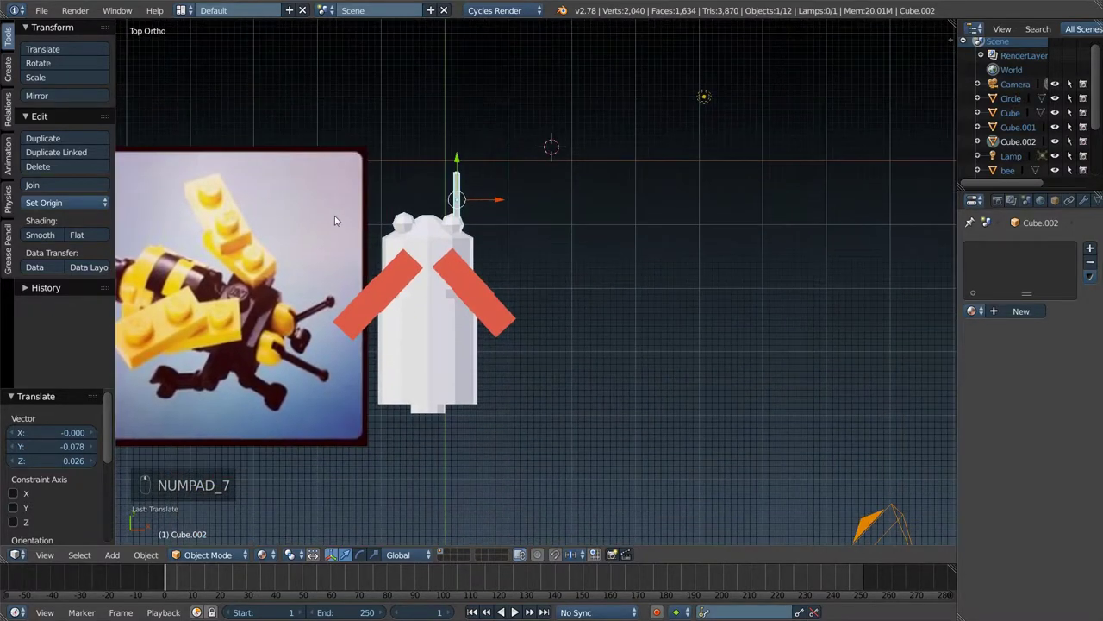
left_click_drag(572, 220, 618, 236)
key("shift+a")
key("s")
key("s")
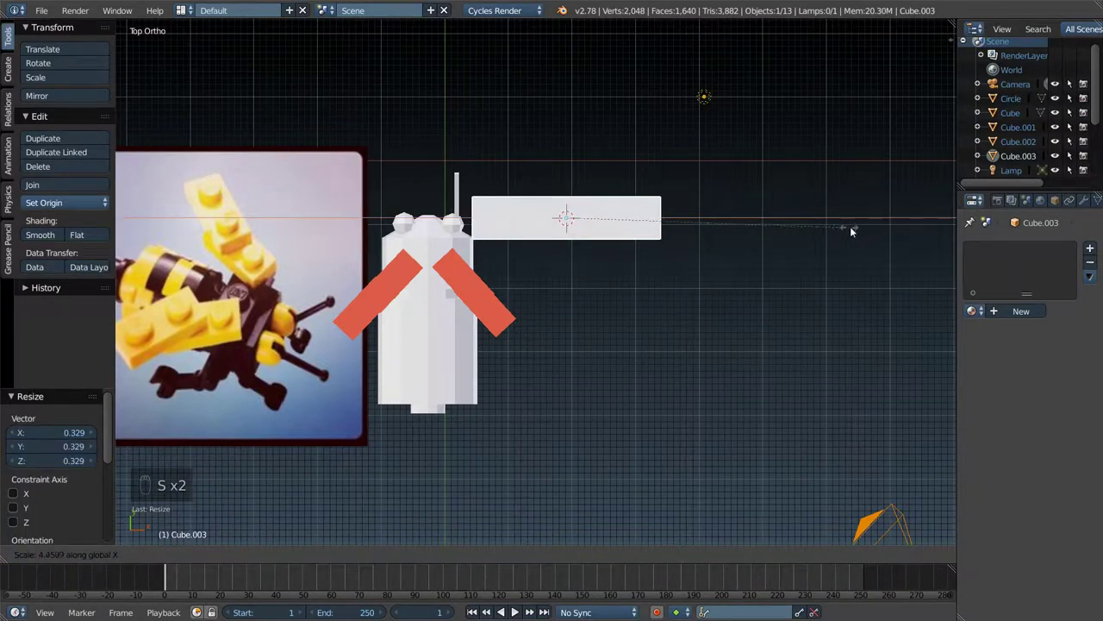
key("s")
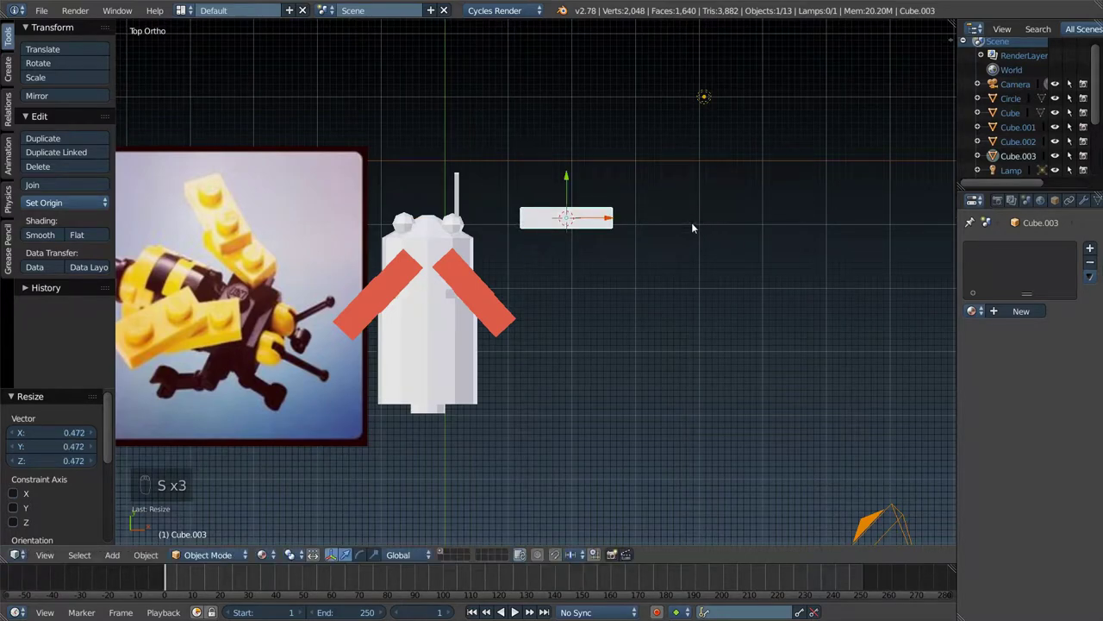
- Extrude the strip's end and move it sideways to bend the strip into a shallow V leg
key("Tab")
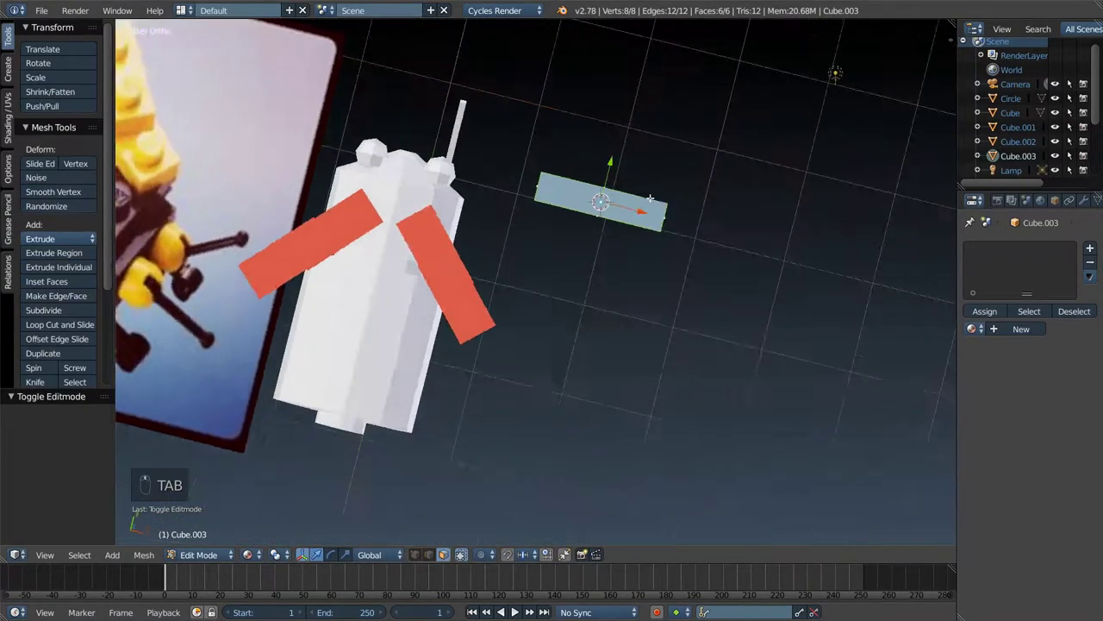
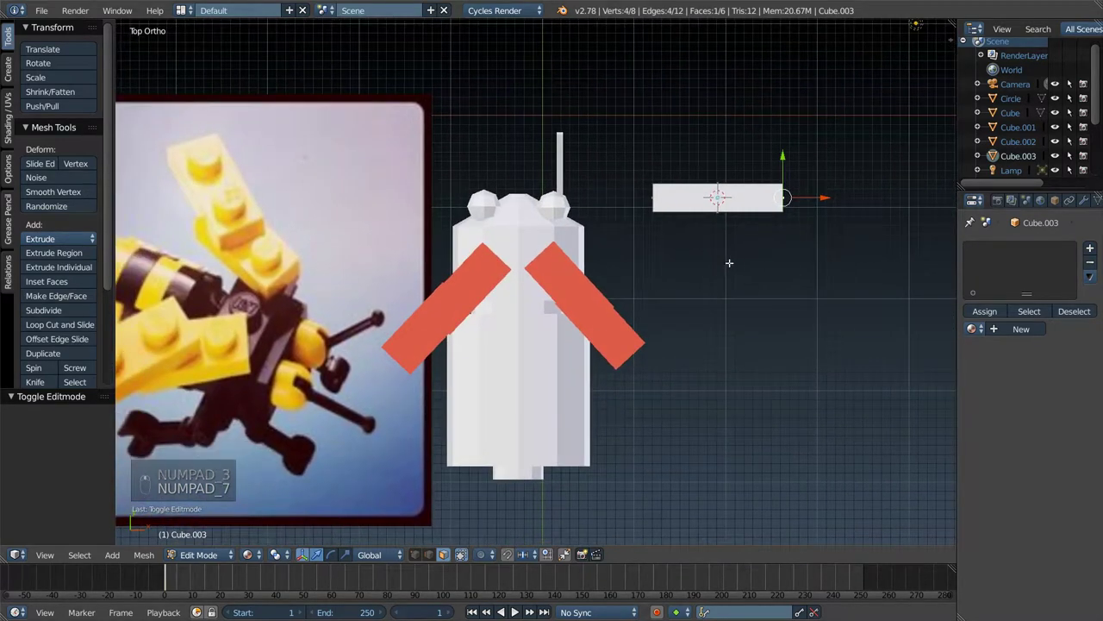
key("e")
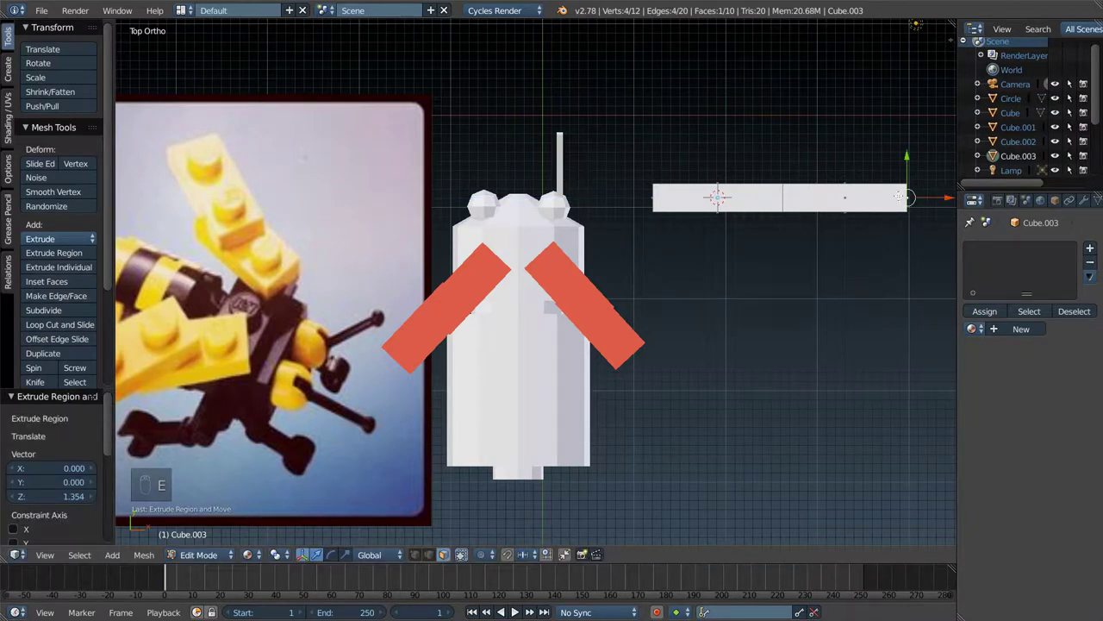
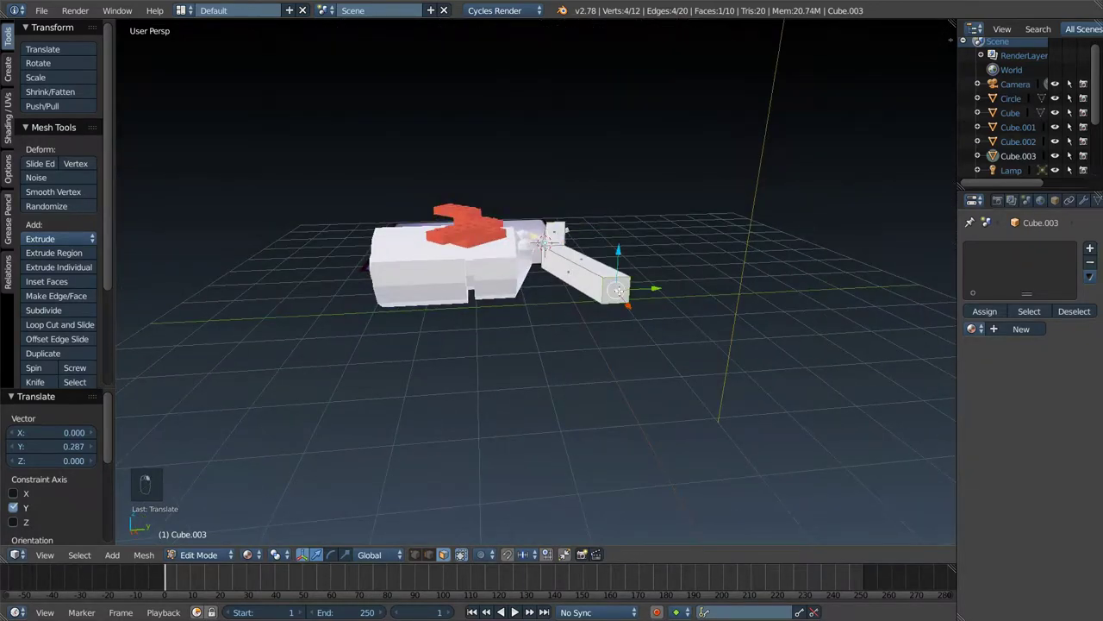
key("KP_5")
key("KP_7")
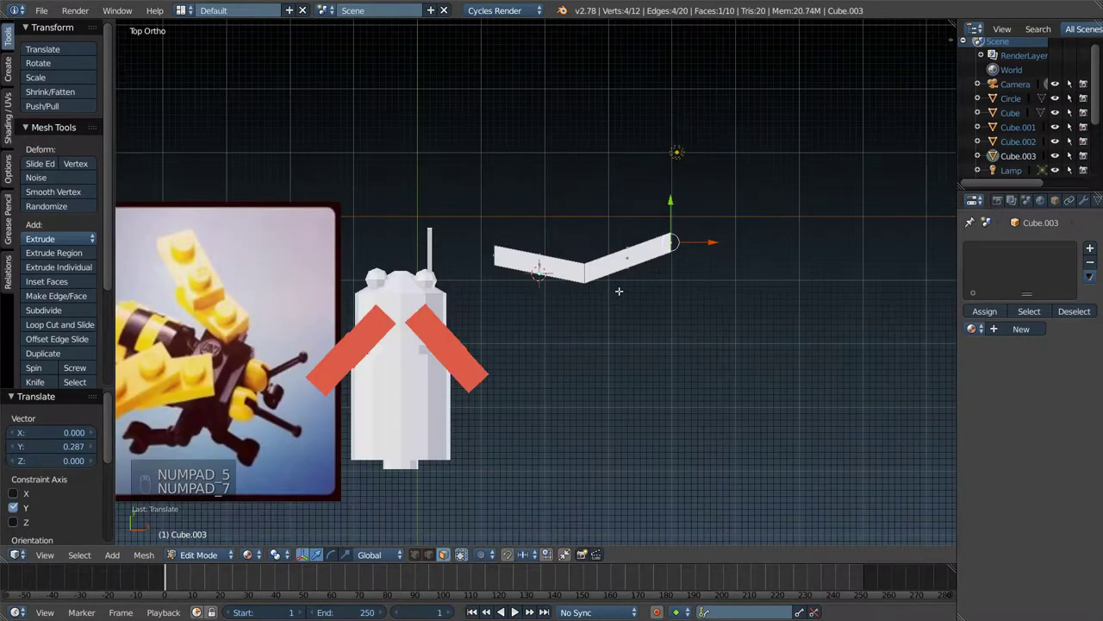
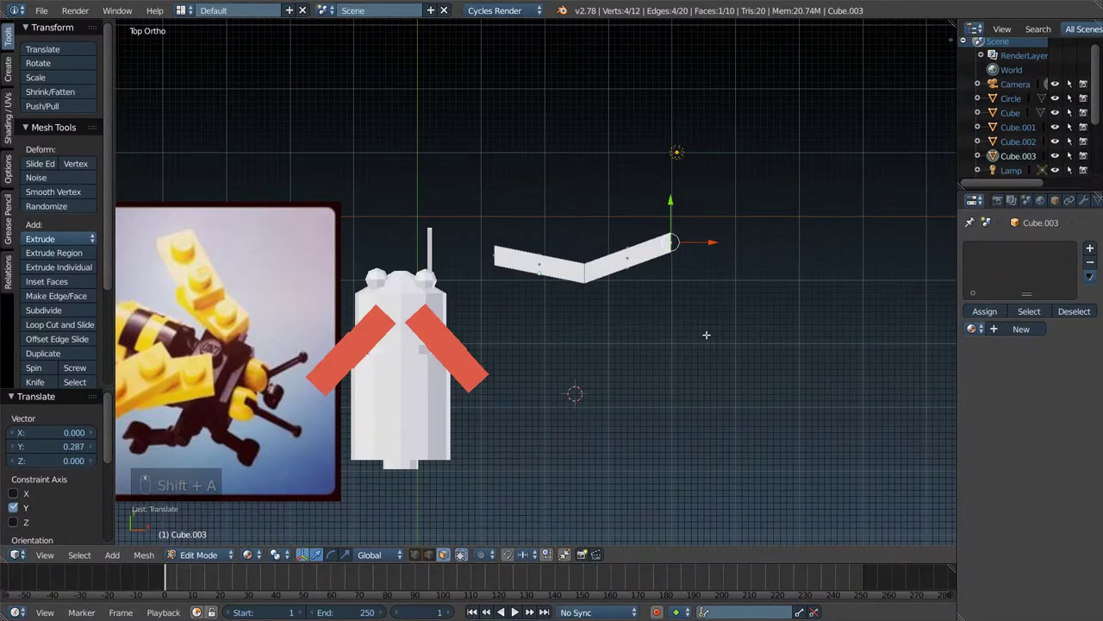
left_click(581, 348)
- Add a cube, subdivide it into a faceted ball, shrink it and try a stretched in-mesh copy
key("shift+a")
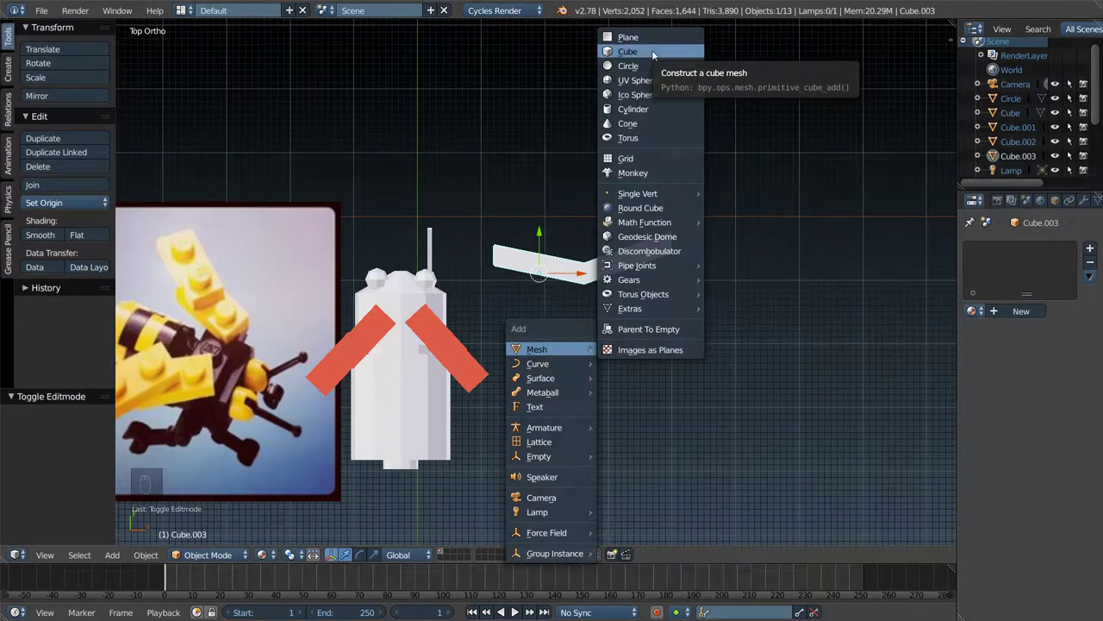
key("w")
key("Tab")
key("w")
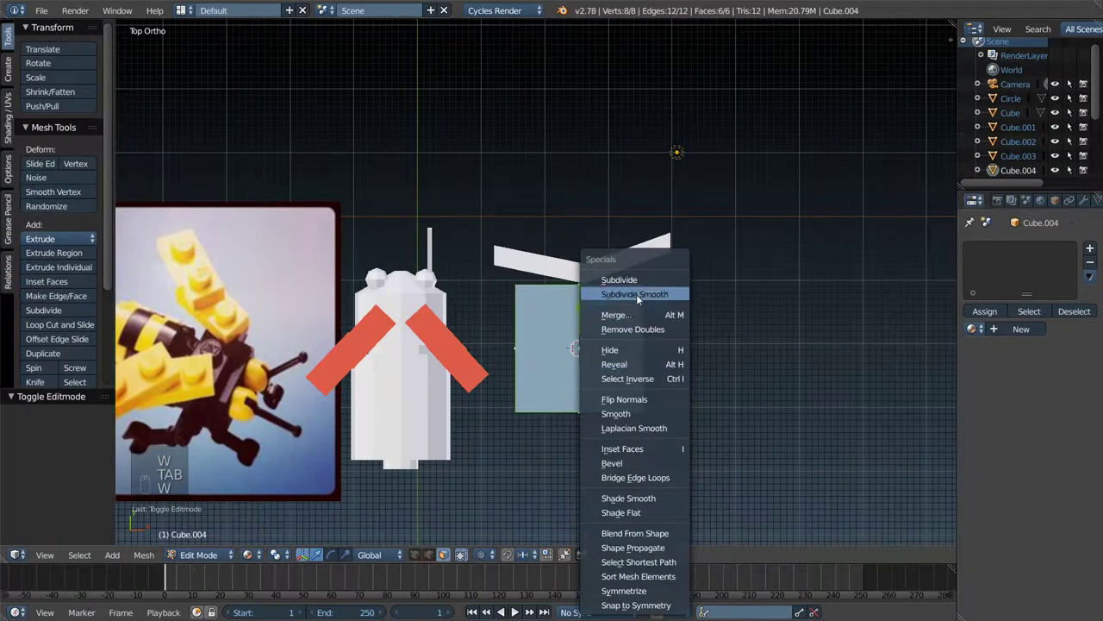
key("s")
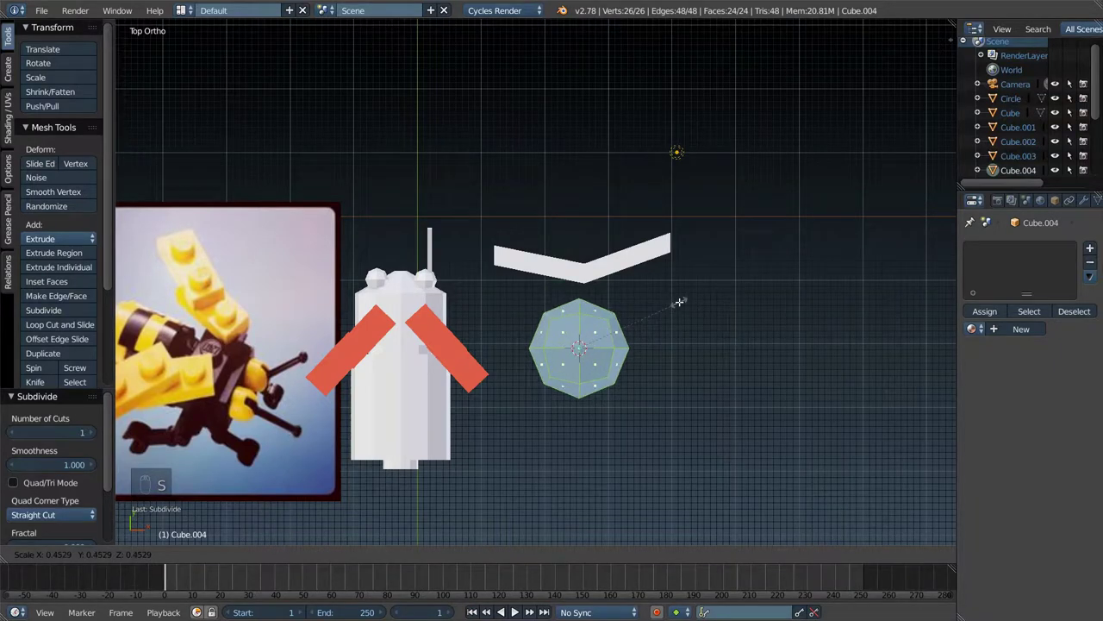
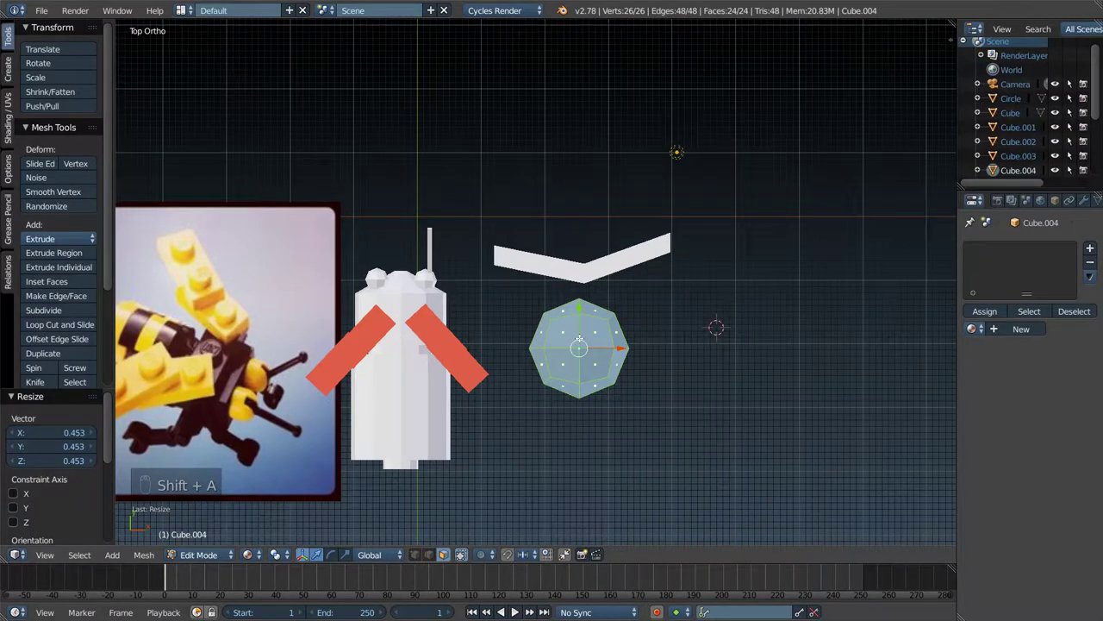
key("shift+d")
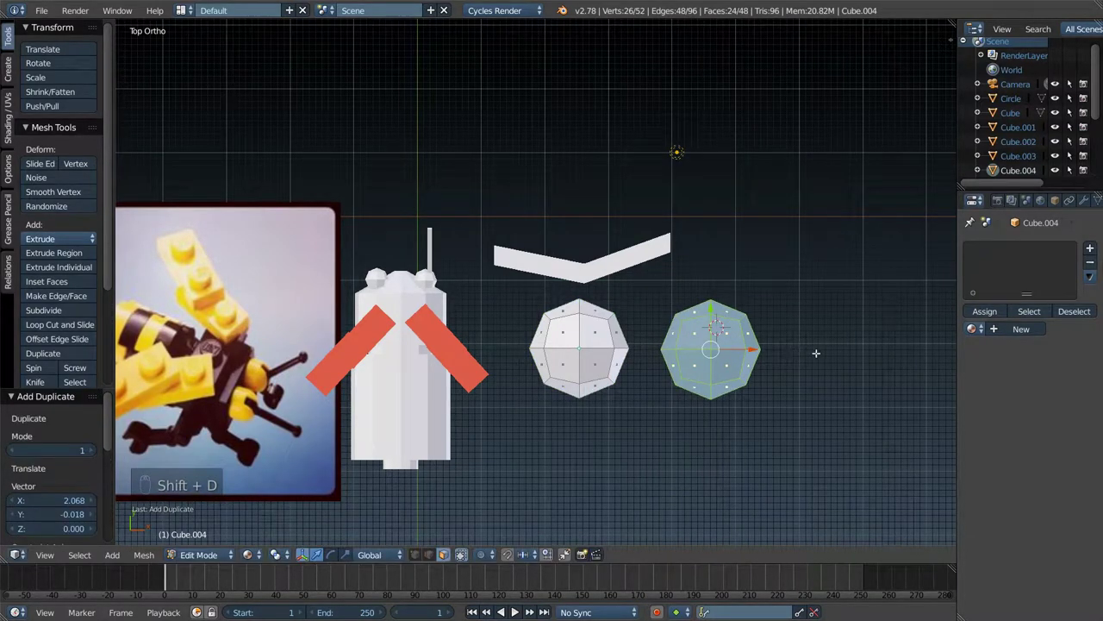
key("s")
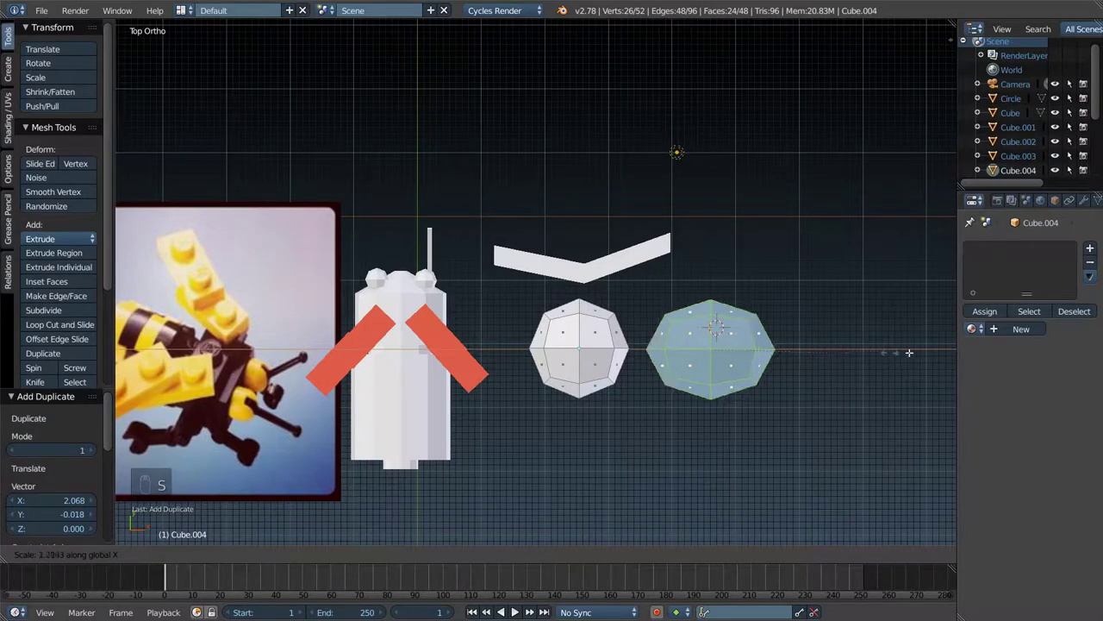
key("s")
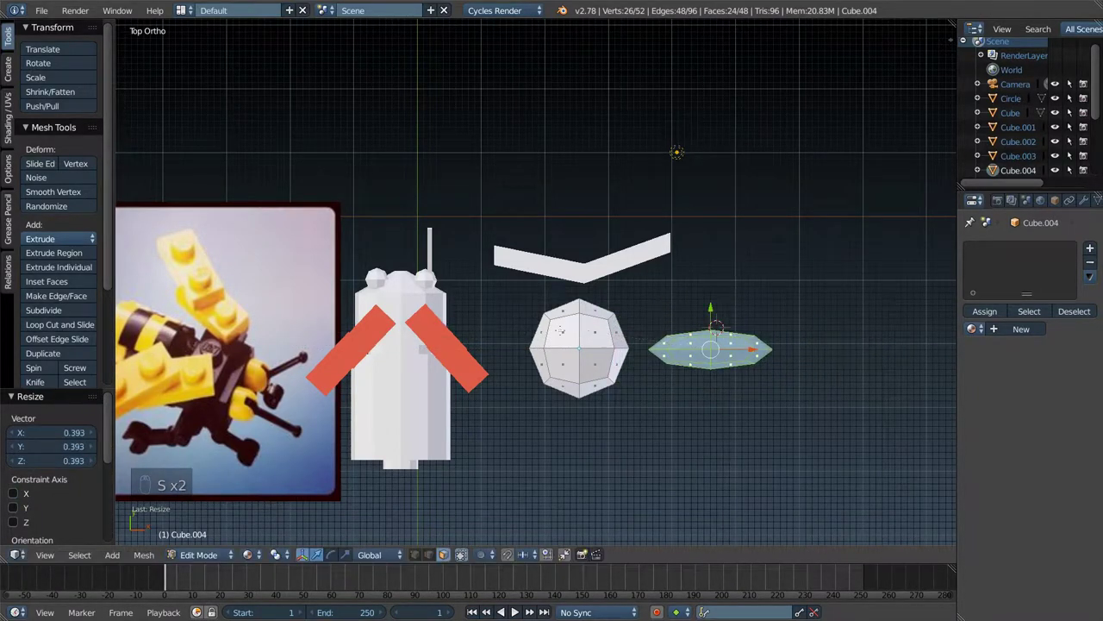
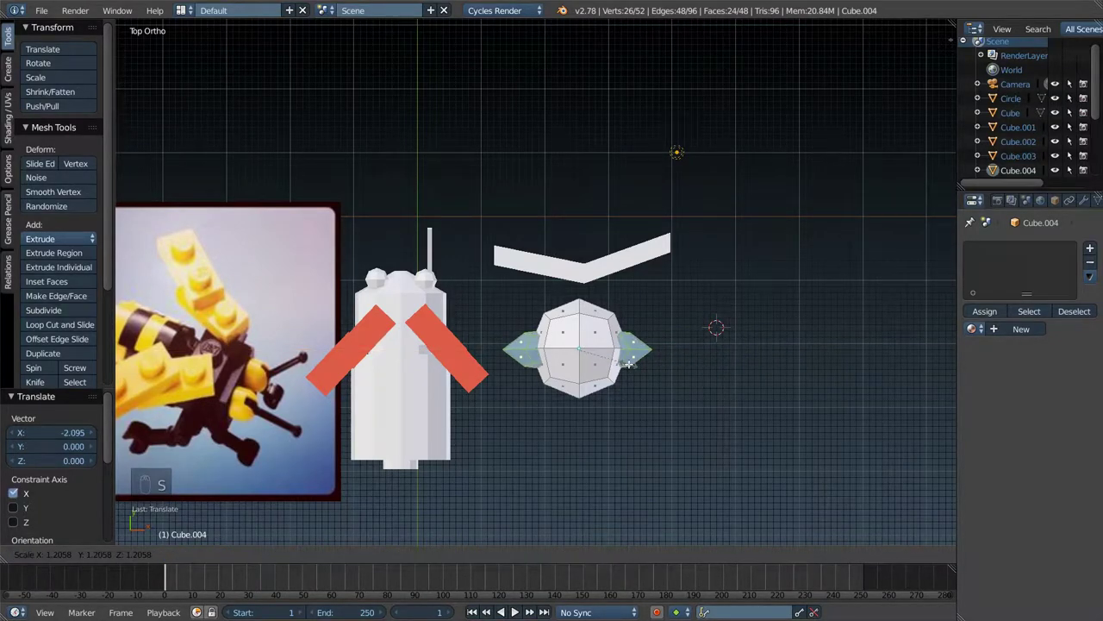
key("Tab")
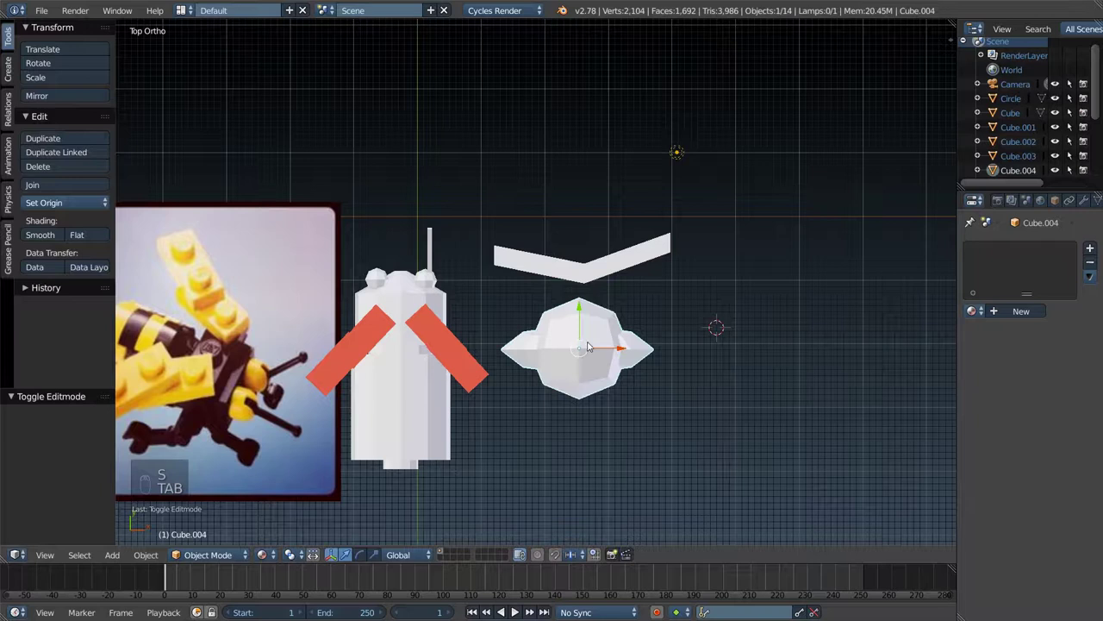
- Undo back to the plain cube and re-subdivide it into a single faceted round piece
key("g")
key("ctrl+z")
key("ctrl+z")
key("ctrl+z")
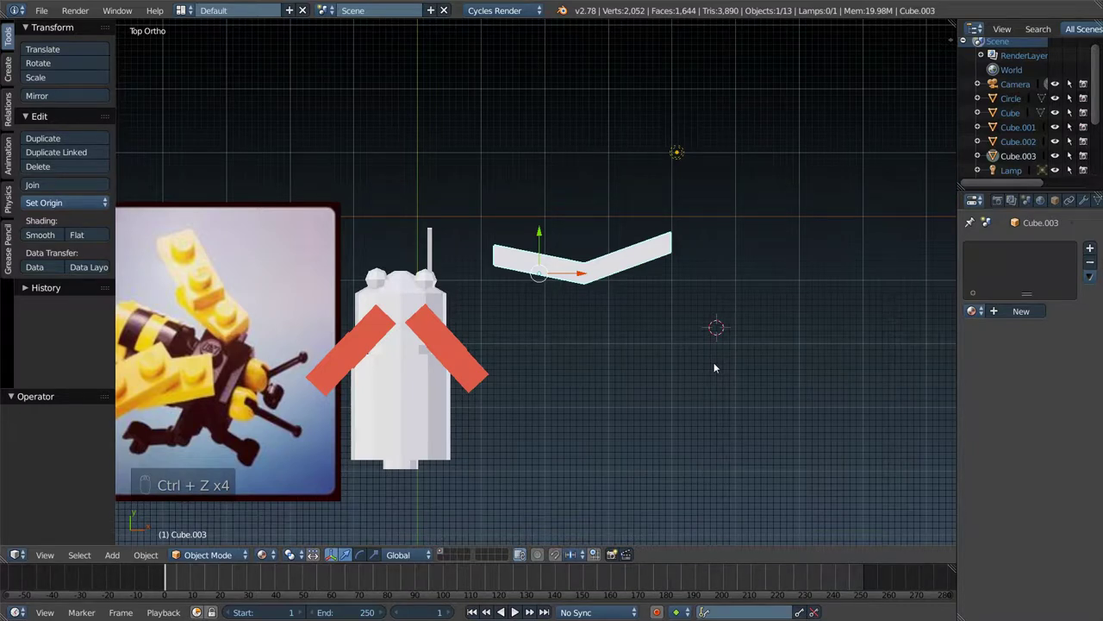
key("ctrl+shift+z")
key("ctrl+shift+z")
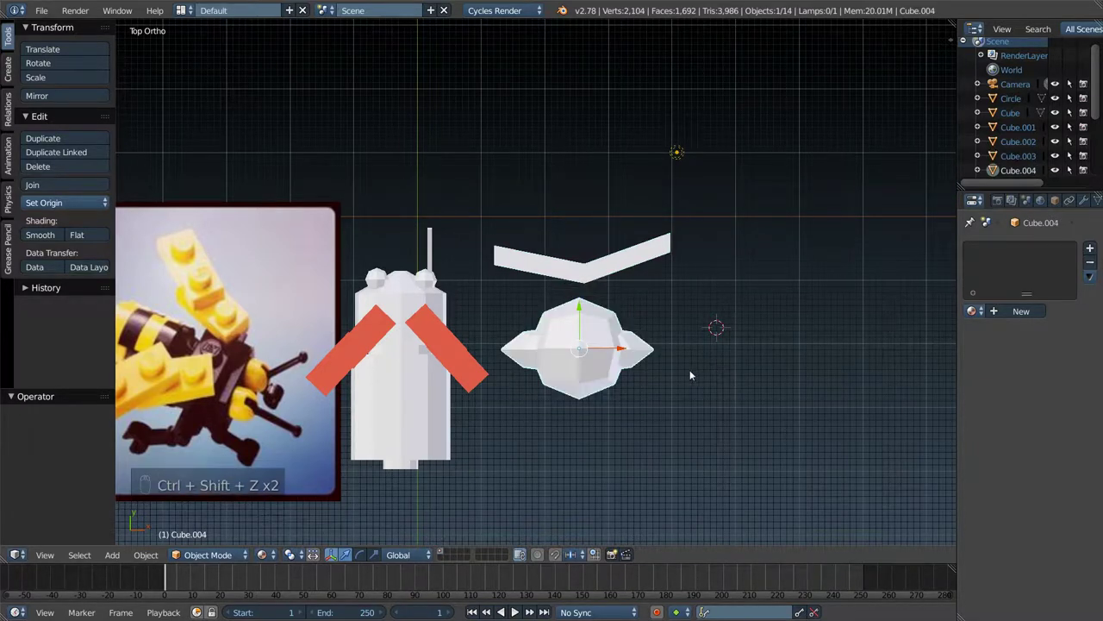
key("ctrl+z")
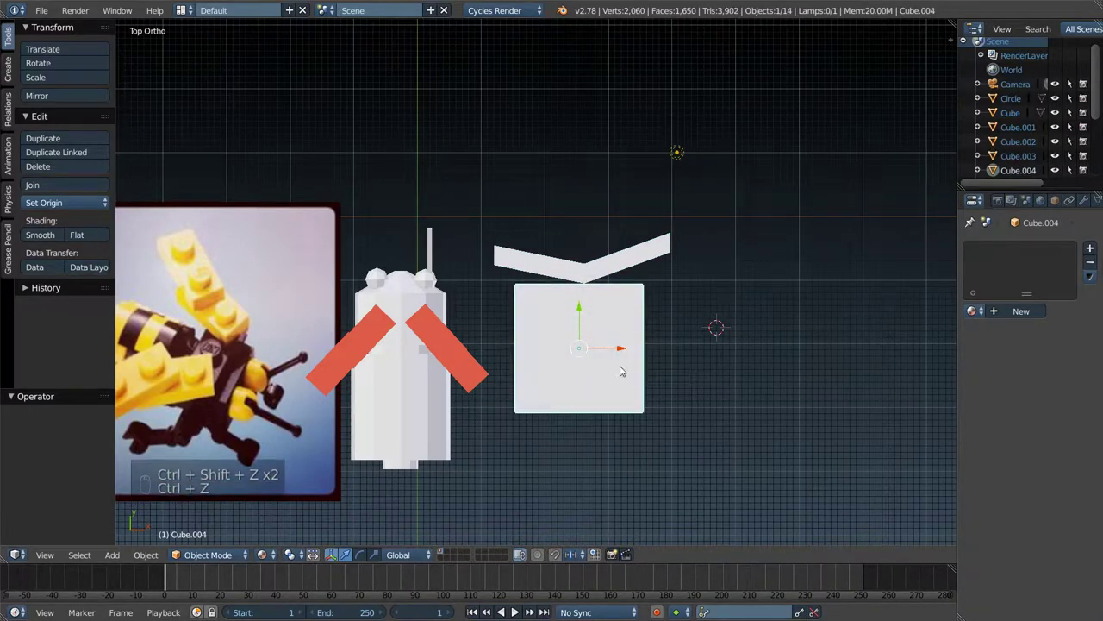
key("Tab")
key("w")
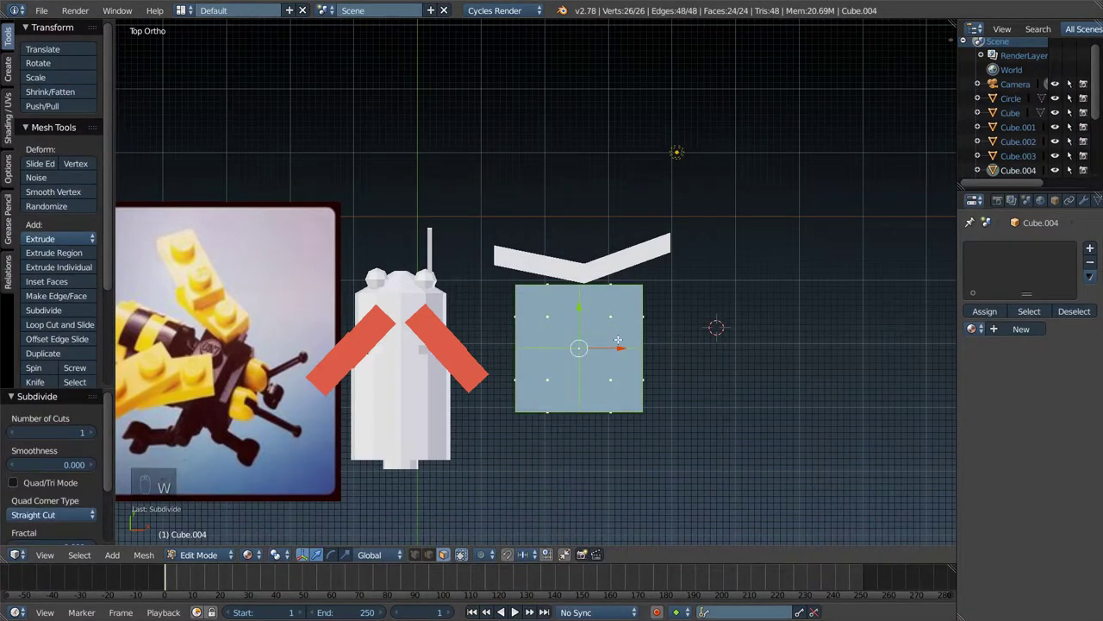
key("ctrl+z")
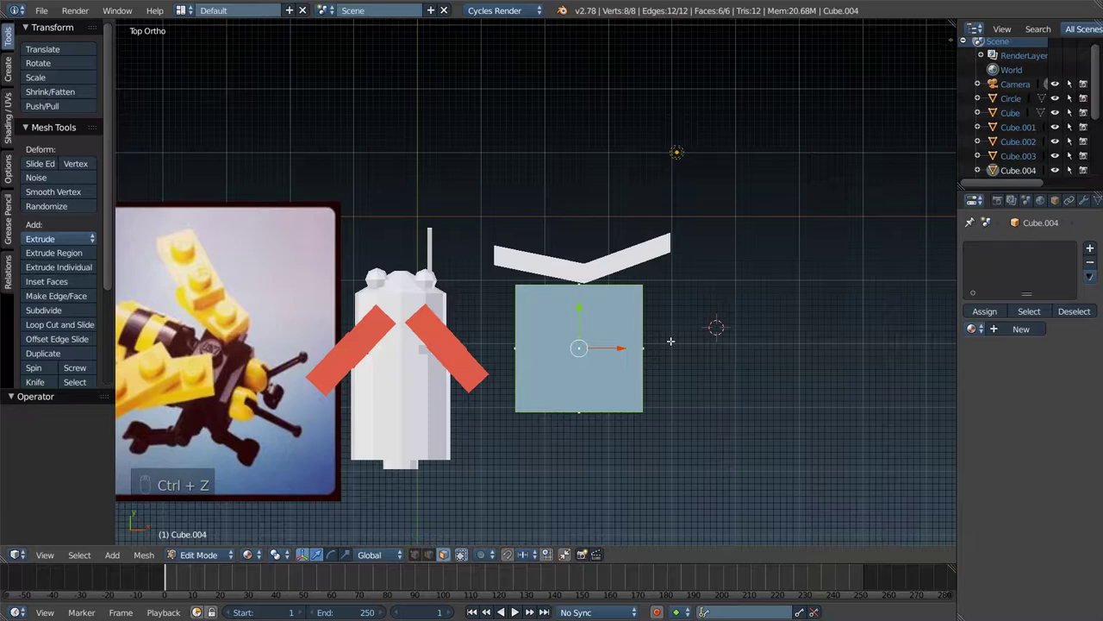
key("w")
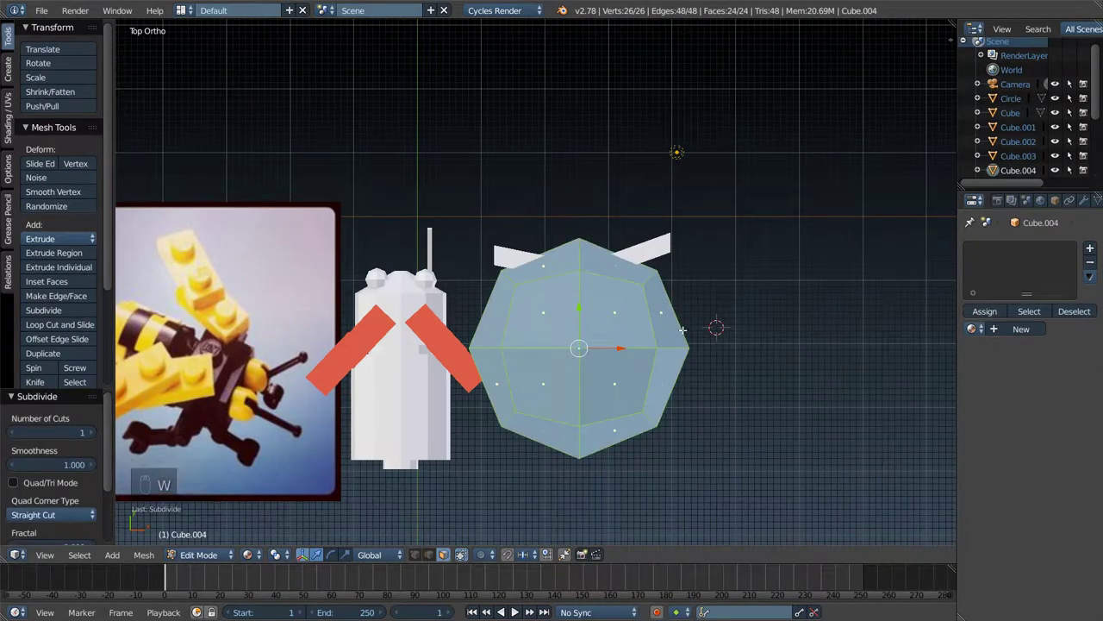
- Duplicate the round piece, slide the copy along X and stretch it wider
key("s")
key("Tab")
key("shift+d")
key("Tab")
key("Tab")
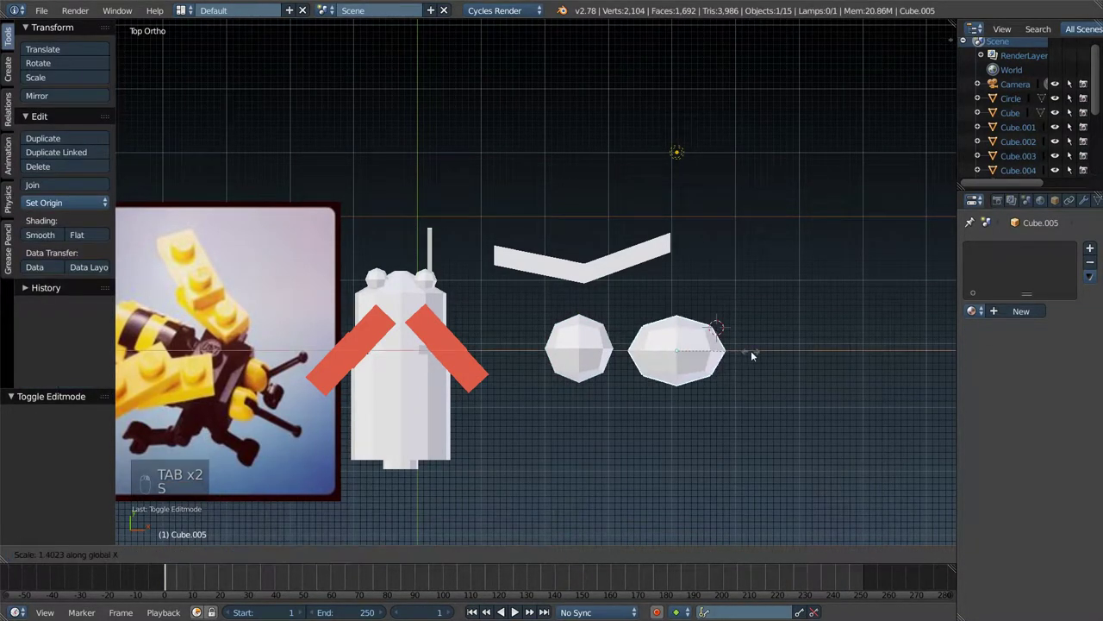
- Slide the stretched copy along one axis so it overlaps the original round piece
key("s")
key("s")
left_click_drag(706, 349, 582, 344)
middle_click(582, 343)
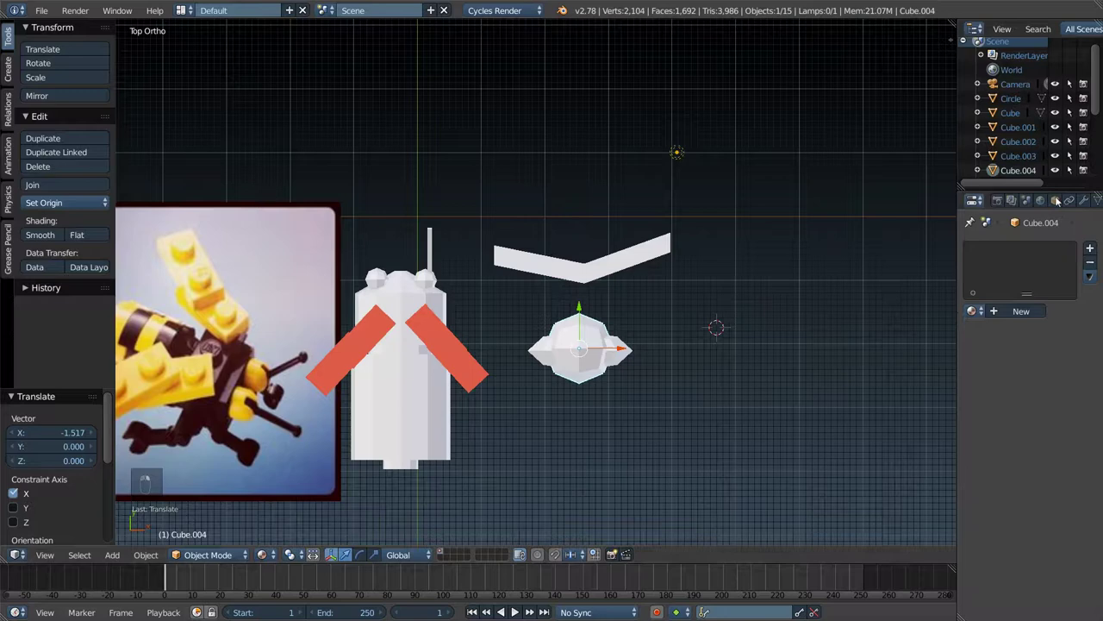
left_click_drag(999, 299, 1010, 347)
left_click_drag(997, 294, 631, 354)
- Select the stretched copy, then the original round piece for the Boolean
right_click(623, 349)
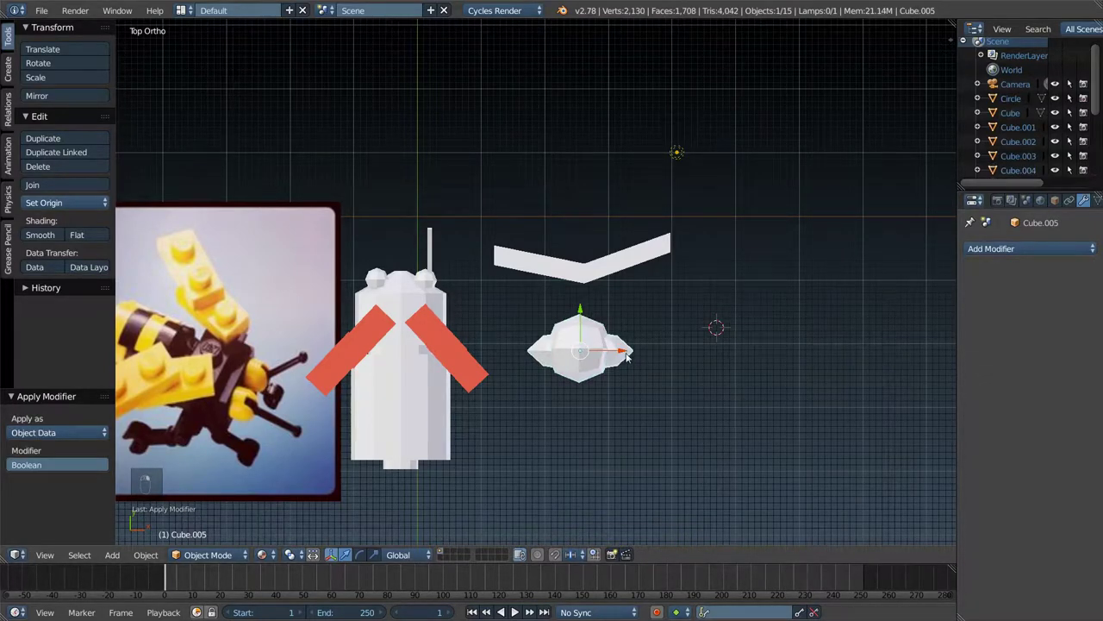
left_click(799, 368)
right_click(799, 368)
left_click(651, 364)
right_click(650, 363)
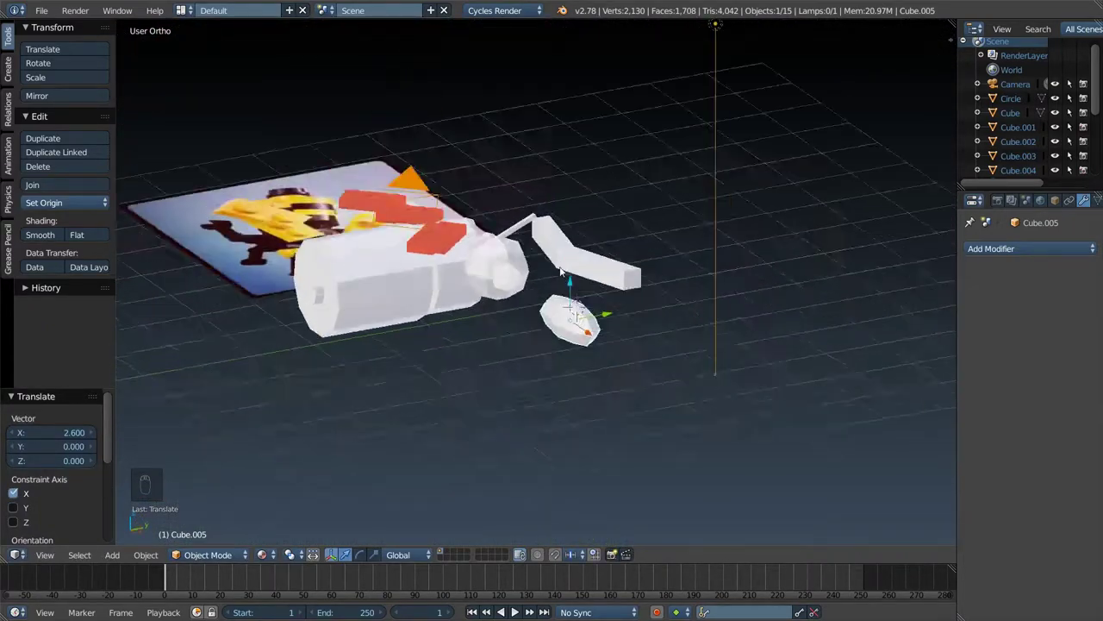
- Add a Boolean Difference modifier with the copy as cutter and apply it to carve the claw
left_click_drag(611, 342, 631, 333)
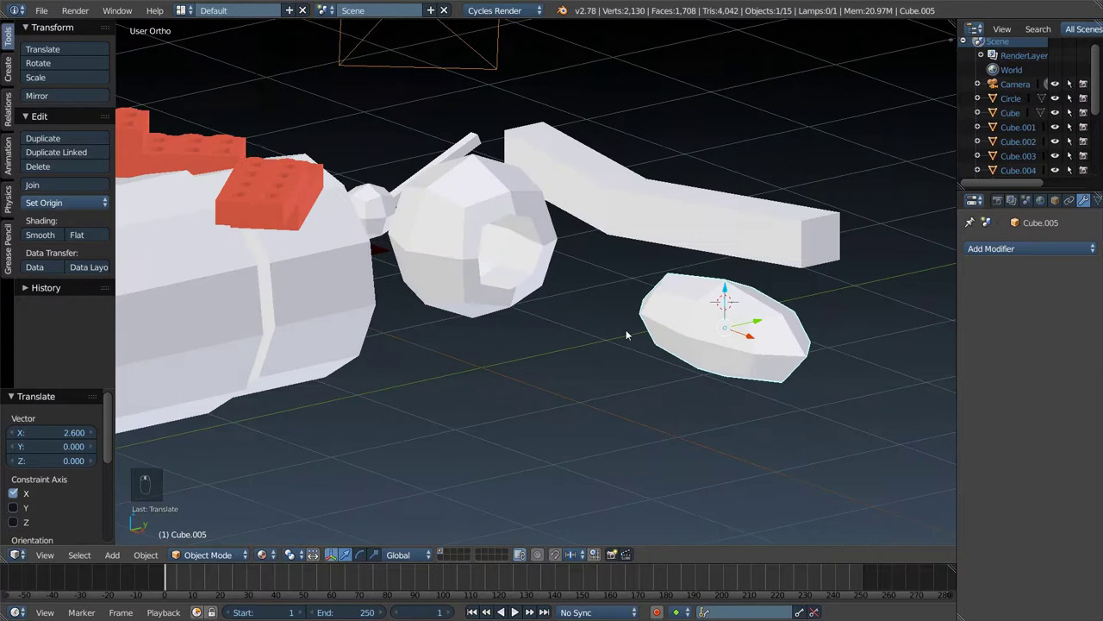
left_click_drag(660, 329, 504, 201)
left_click_drag(504, 201, 837, 318)
left_click_drag(1040, 249, 837, 318)
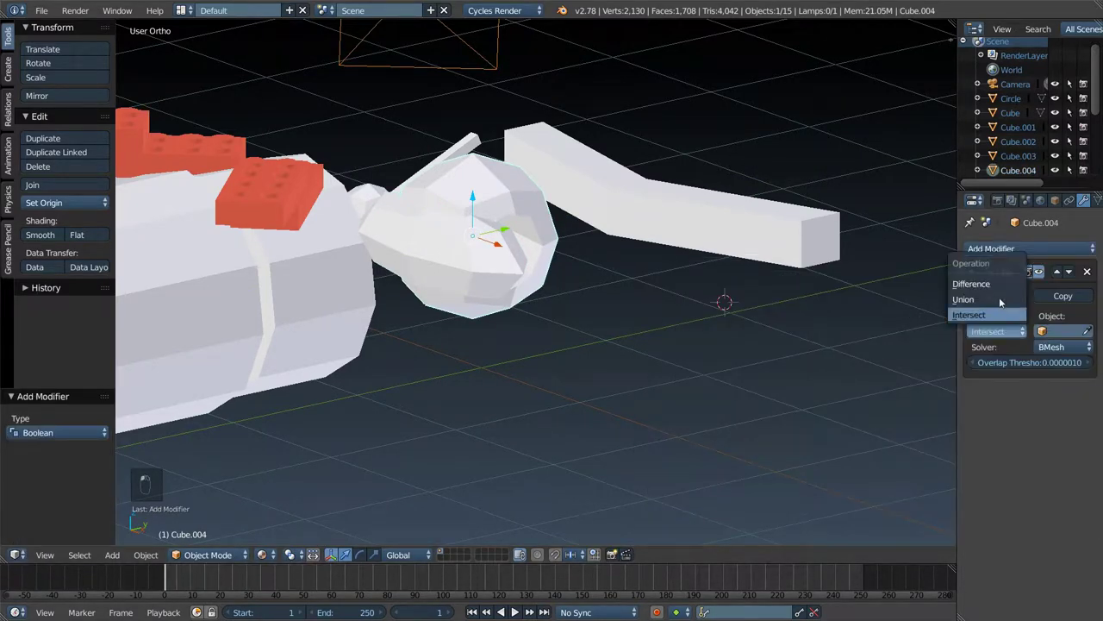
left_click_drag(1008, 290, 600, 220)
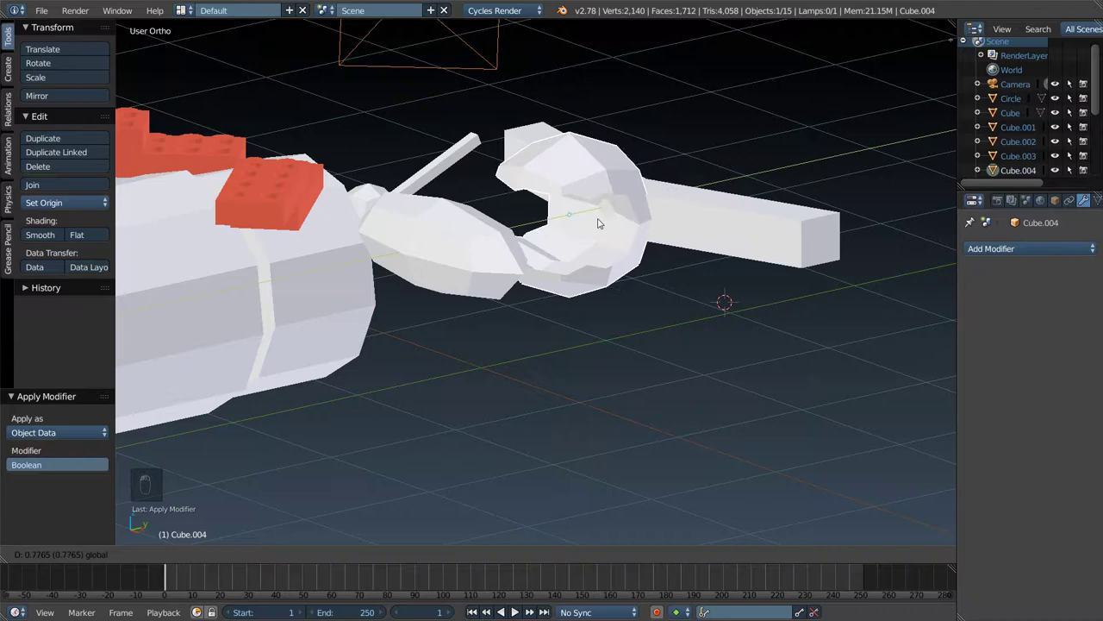
left_click_drag(459, 244, 594, 246)
- Delete the cutter object and shrink the hook-shaped claw to about half size
key("x")
key("KP_5")
key("KP_7")
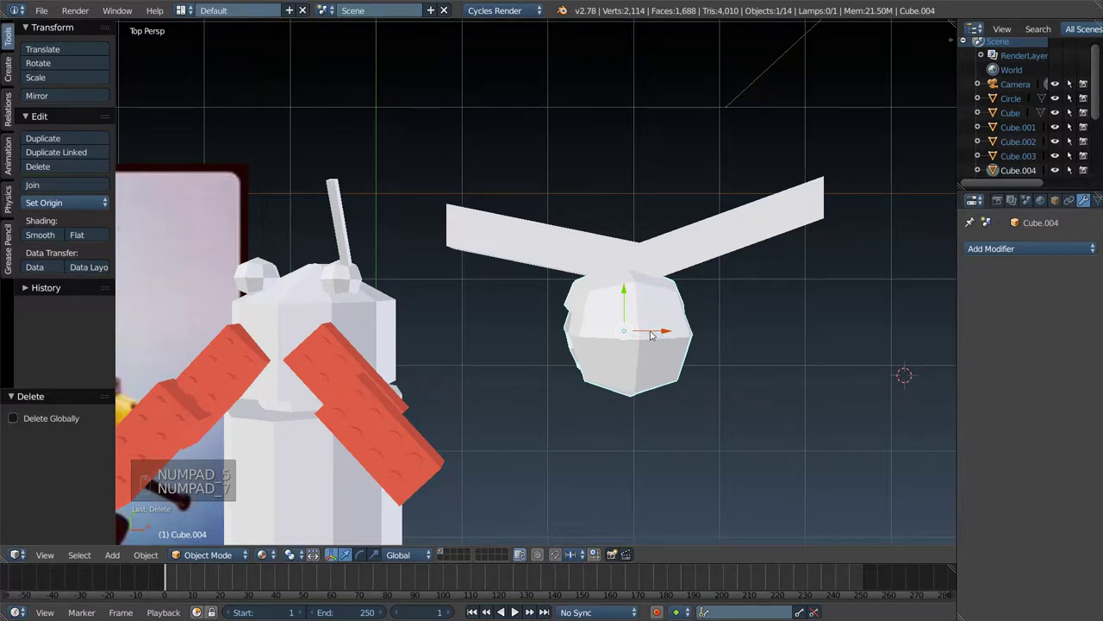
left_click_drag(694, 334, 878, 286)
left_click(790, 217)
key("s")
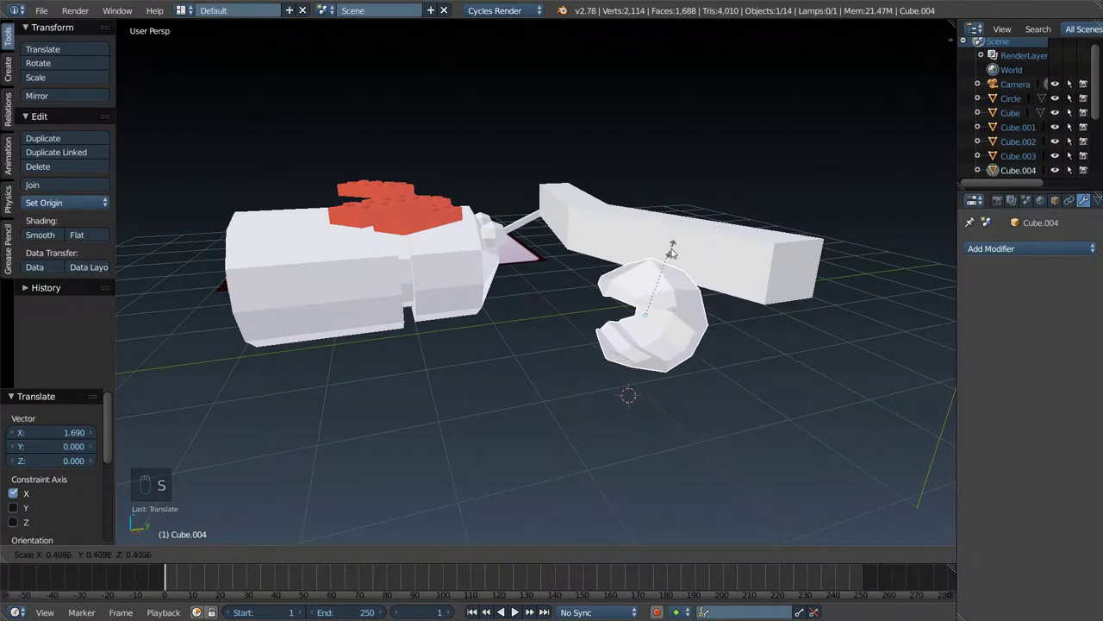
key("KP_5")
key("KP_7")
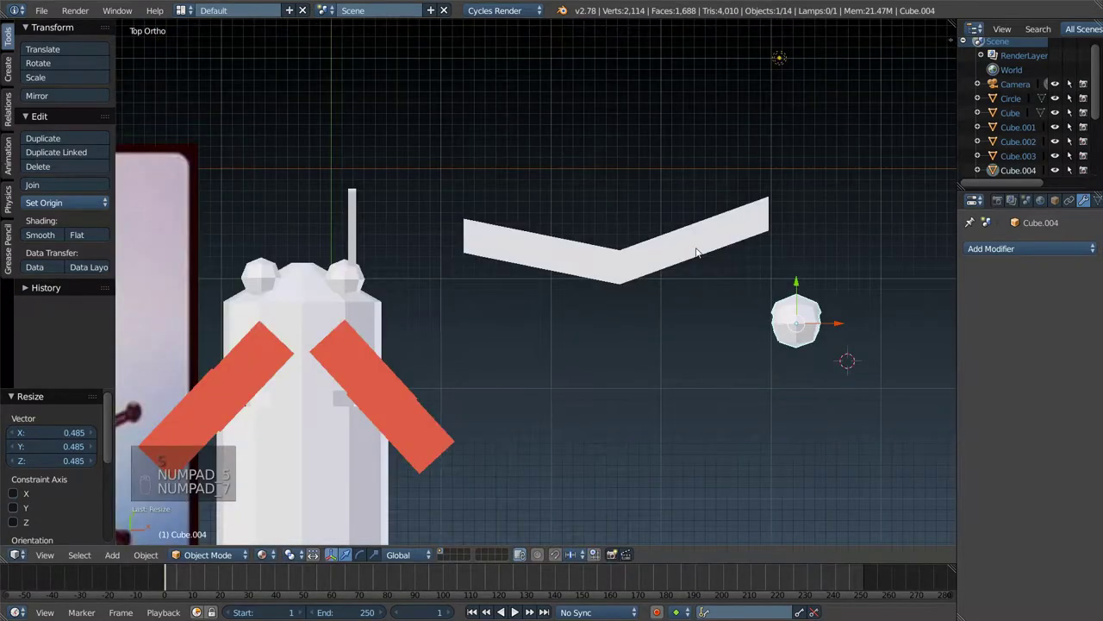
- Rotate the claw 90°, move it onto the bent arm's tip and turn it 180° around Z to face outward
key("r")
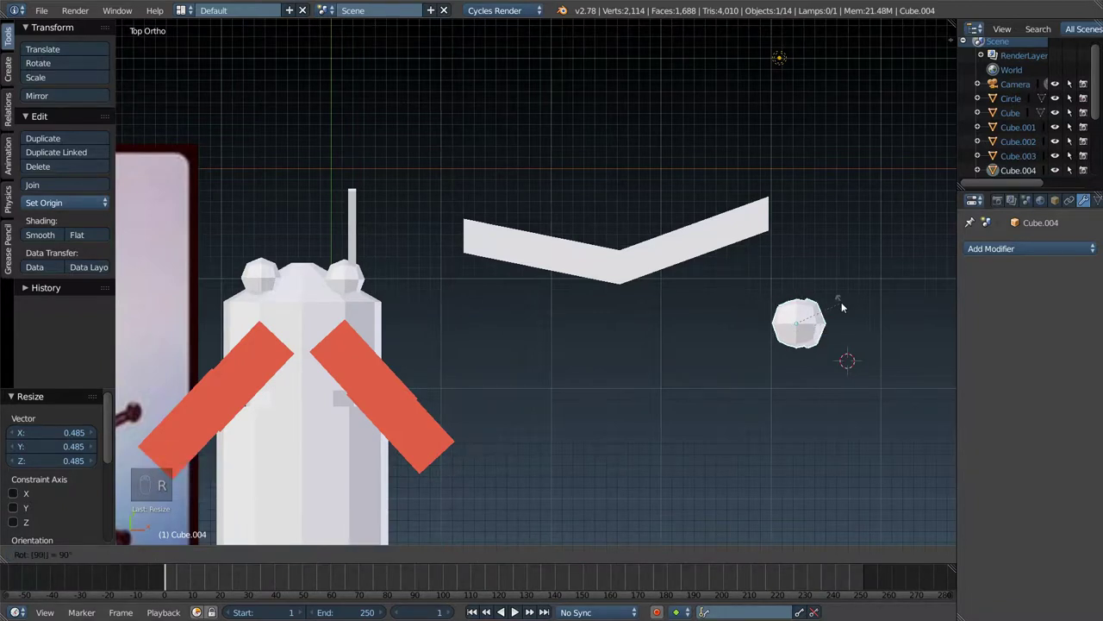
key("r")
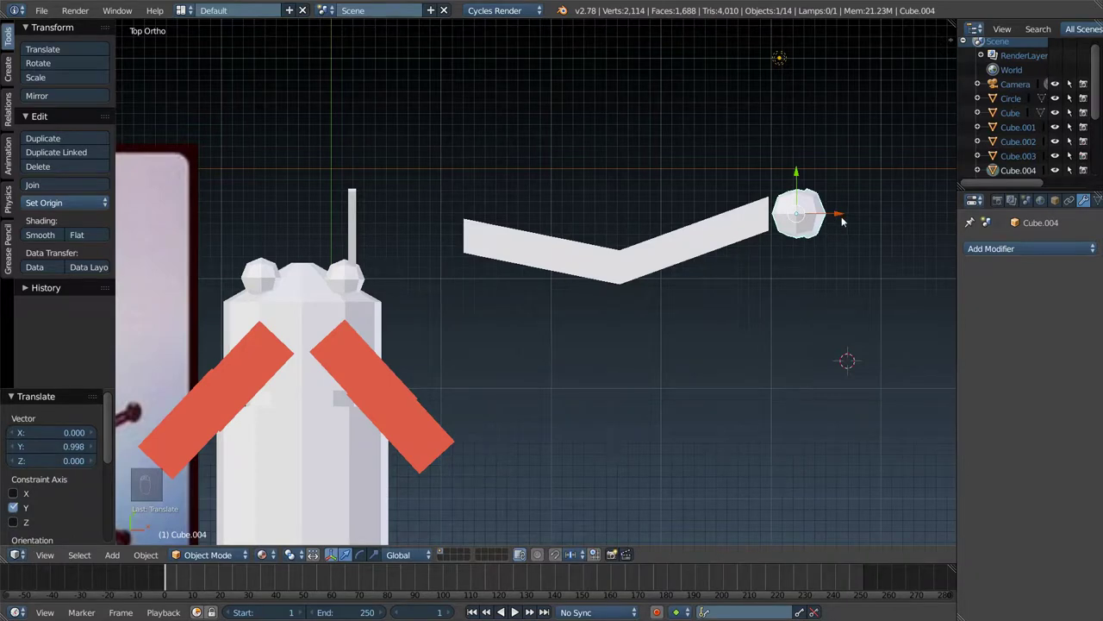
key("g")
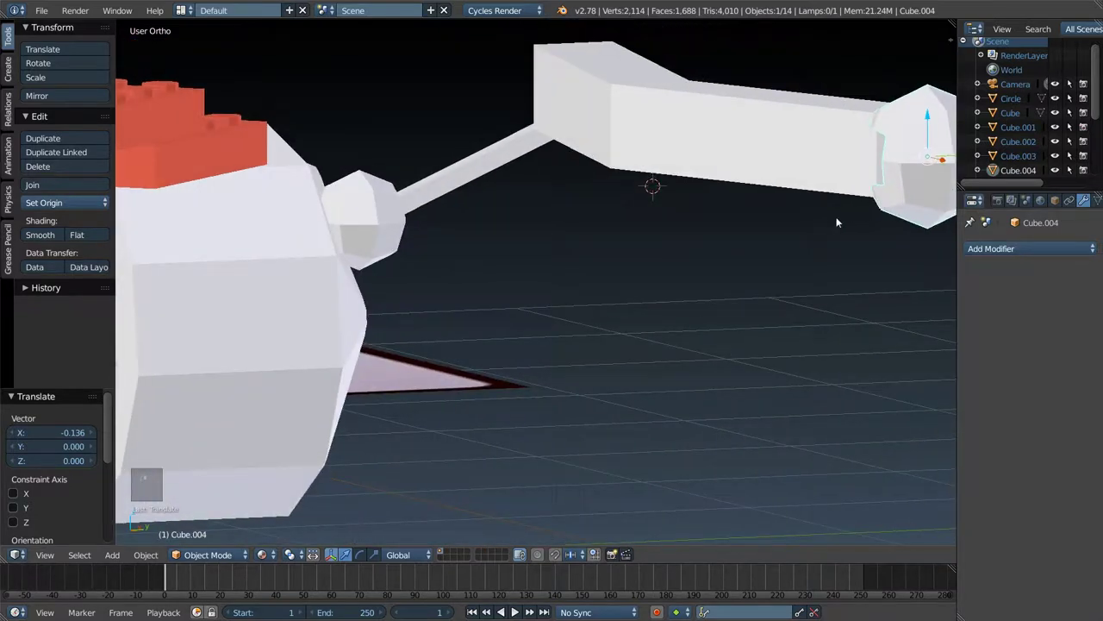
key("r")
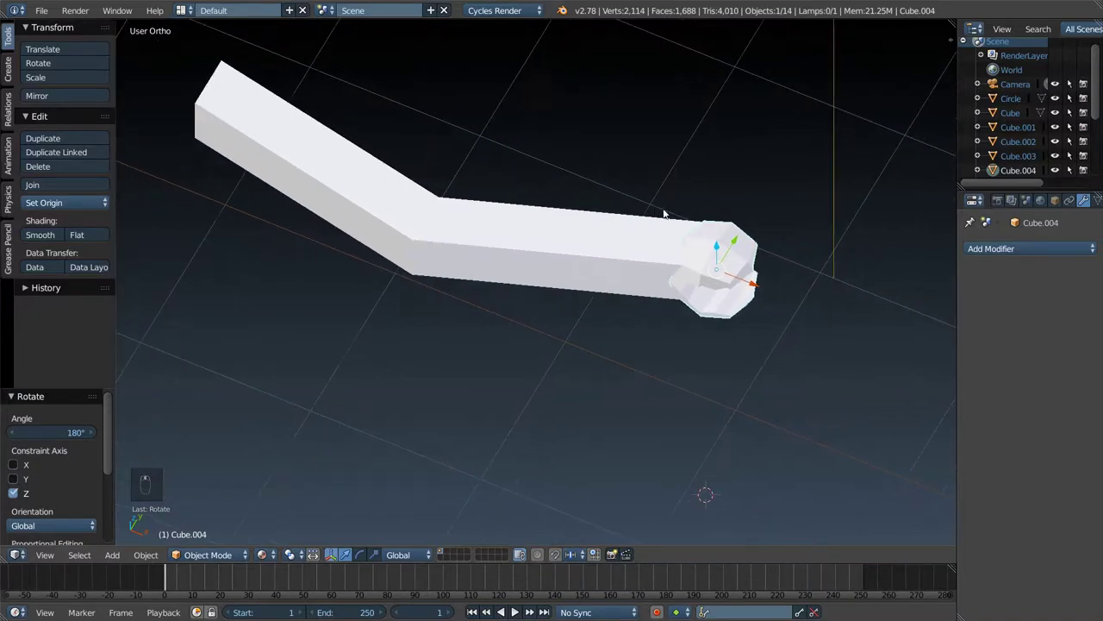
left_click_drag(761, 286, 800, 277)
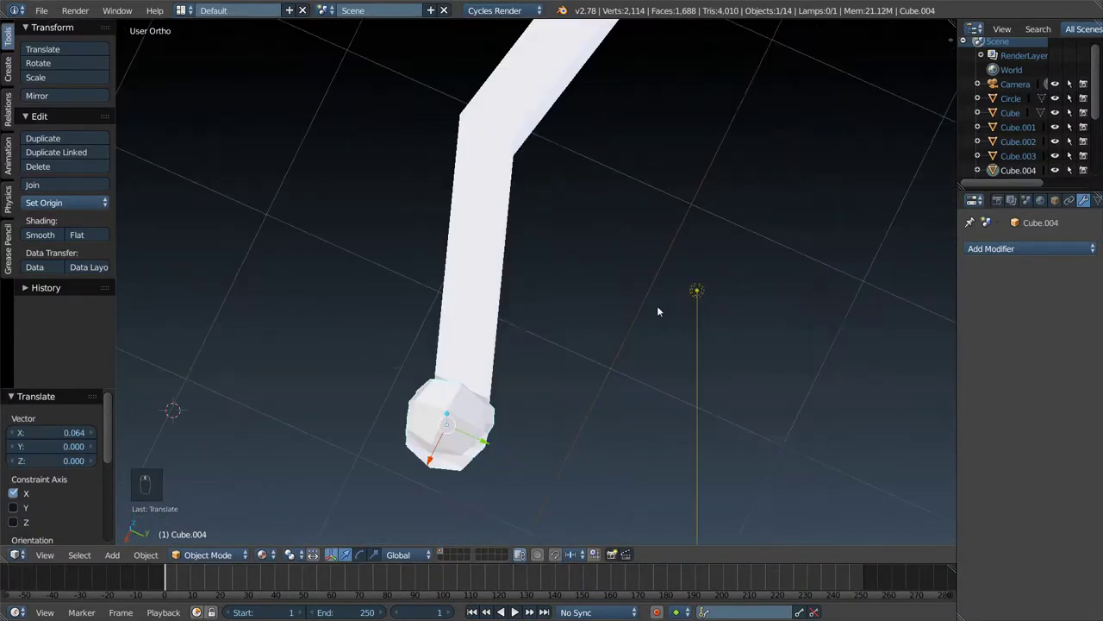
left_click_drag(474, 326, 485, 418)
- Join claw and arm into one leg object and set its origin to geometry
key("ctrl+j")
key("ctrl+shift+alt+c")
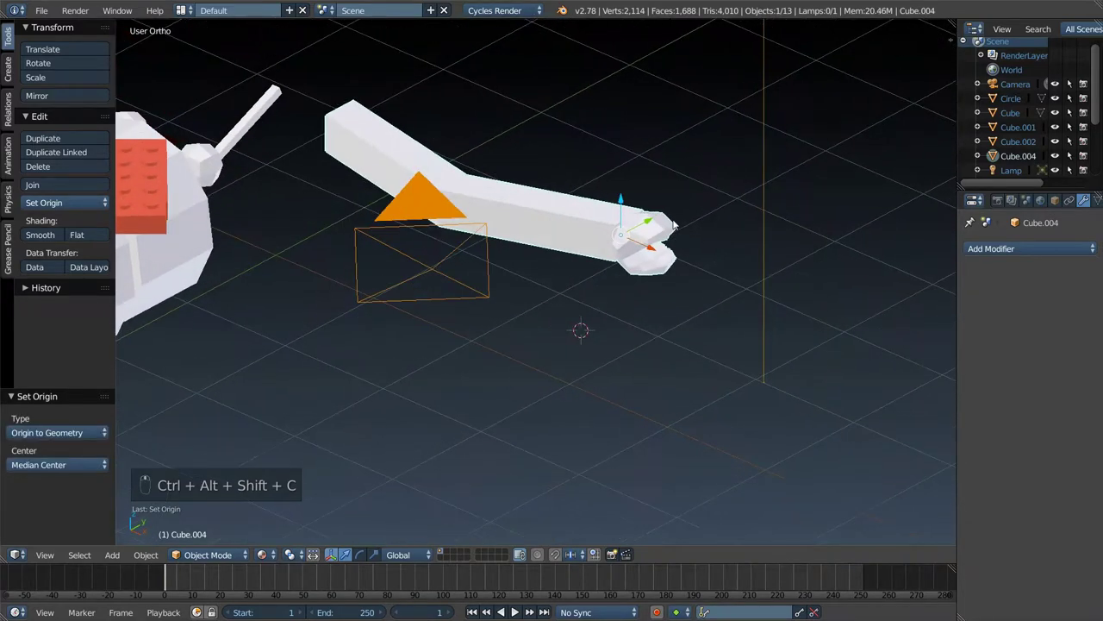
key("g")
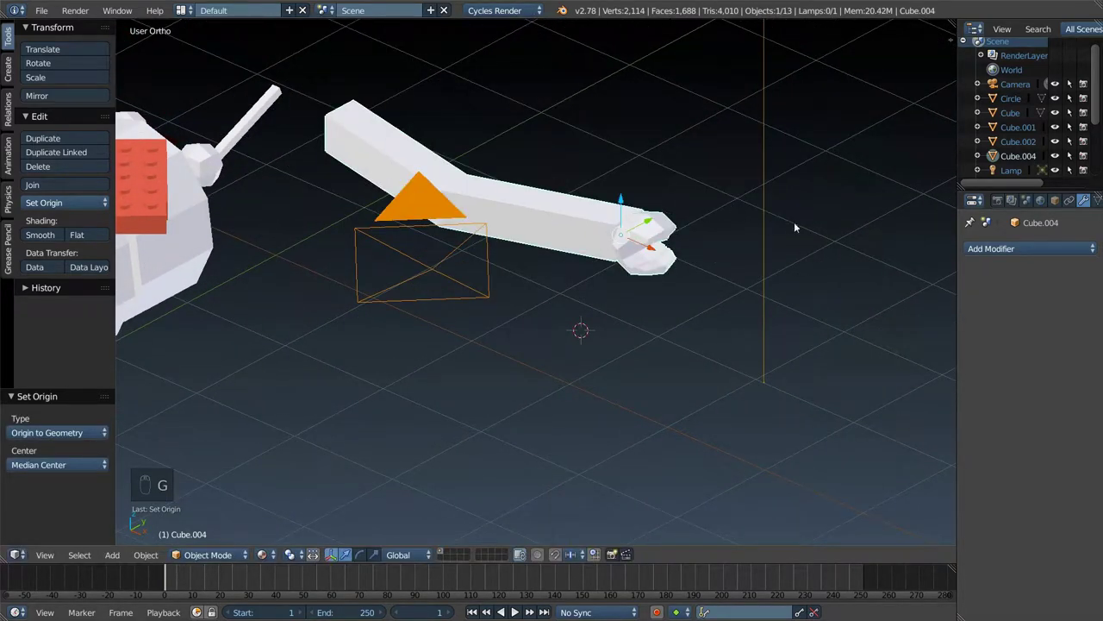
- Drag the new material's Color value to near black so the leg appears dark
left_click_drag(992, 251, 1075, 299)
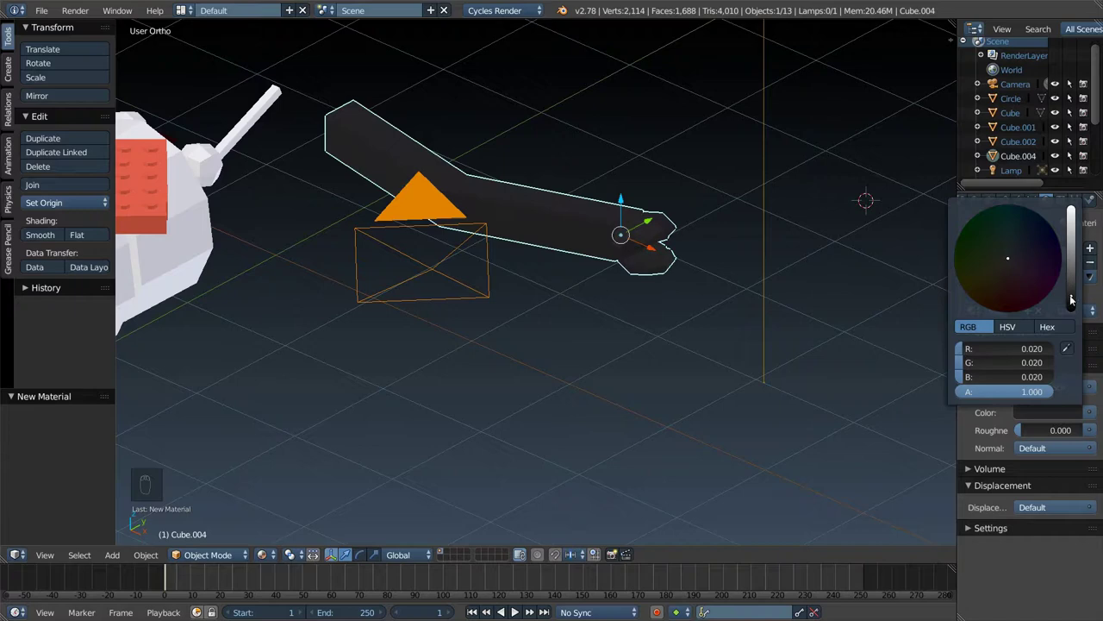
middle_click(671, 254)
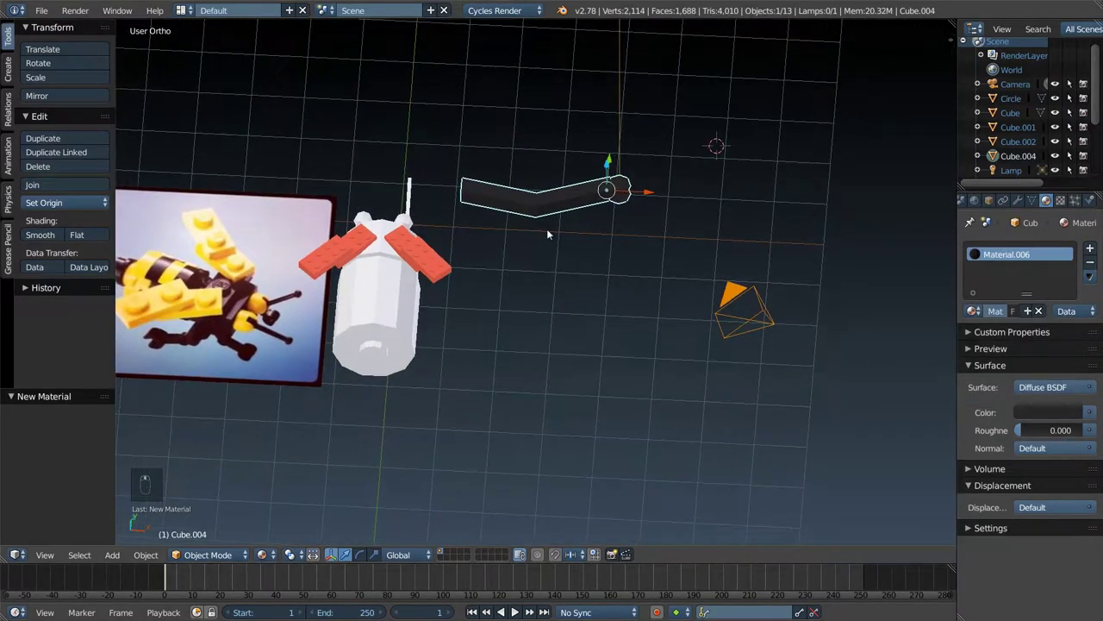
- Halve the black leg, rotate it 90° on X and 90° on Z, then tilt it slightly
key("s")
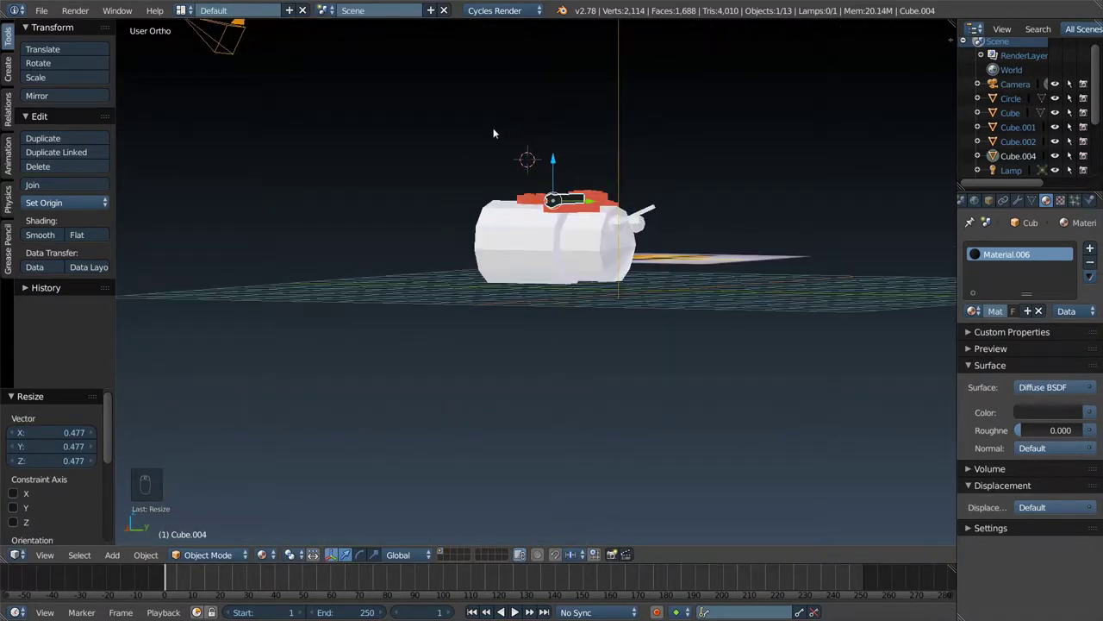
key("r")
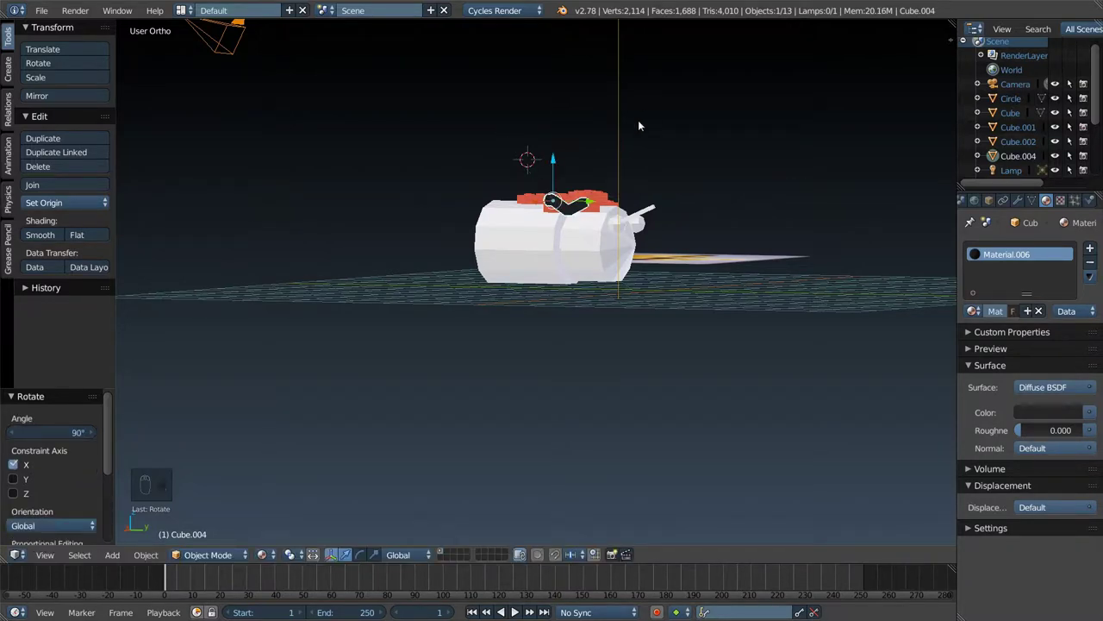
left_click_drag(652, 182, 760, 212)
key("r")
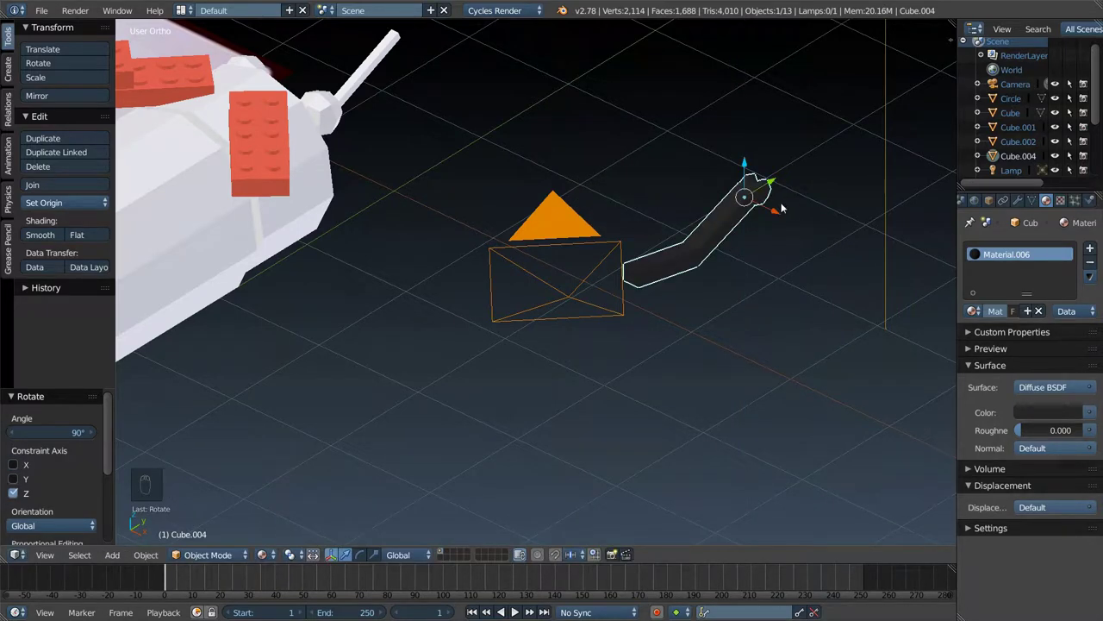
left_click_drag(782, 171, 746, 169)
key("r")
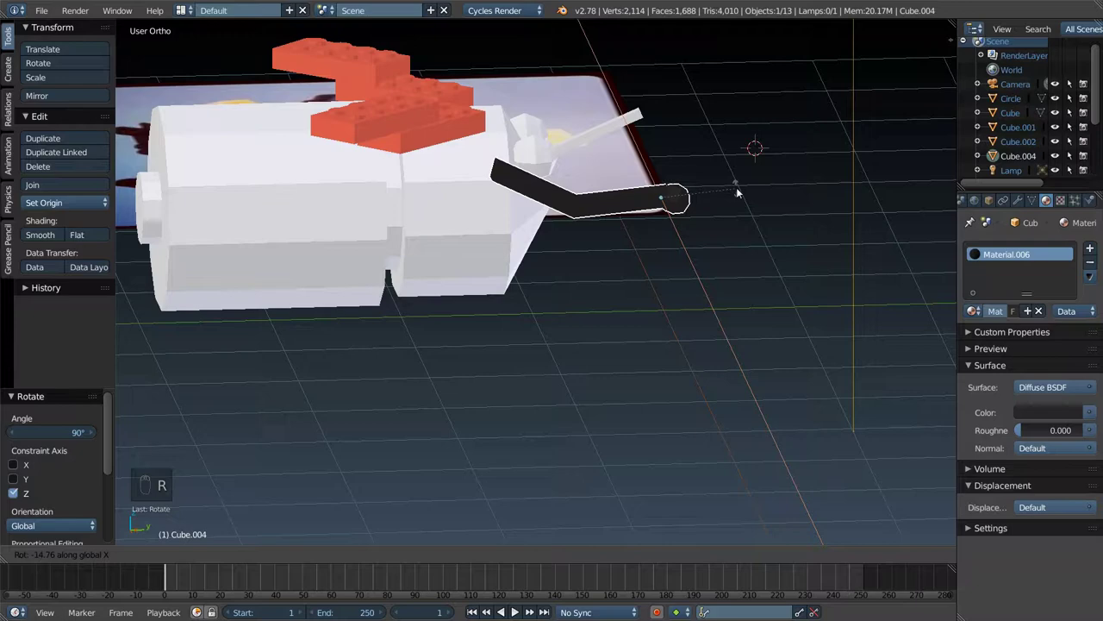
middle_click(731, 160)
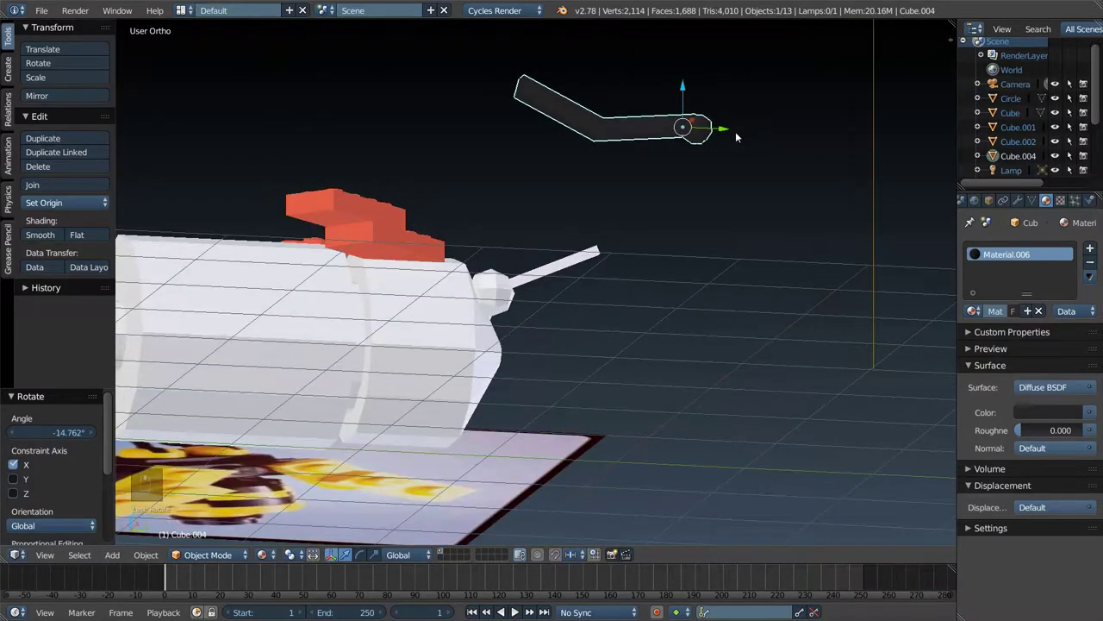
key("KP_5")
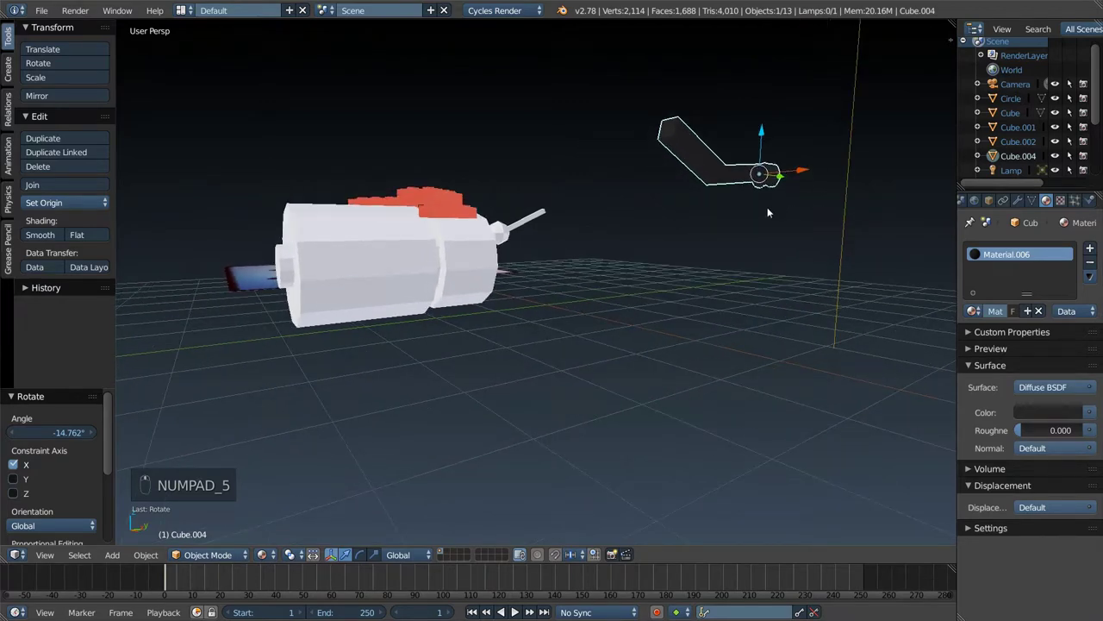
- Move the tilted leg up against the underside of the white body
key("g")
key("g")
key("g")
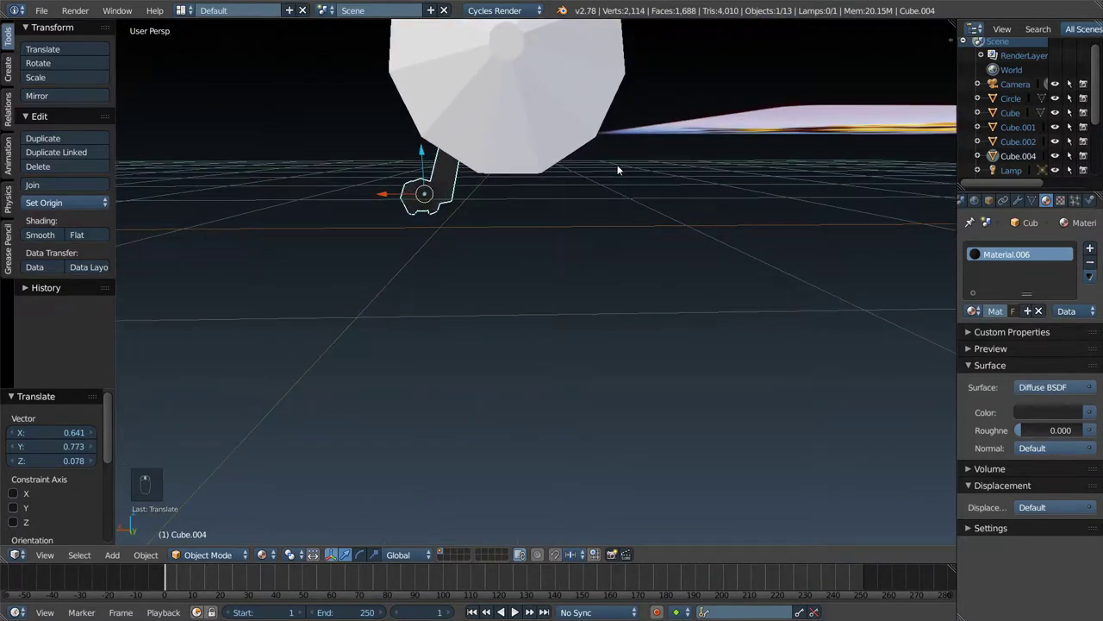
- Duplicate the black leg and check the model from below
key("shift+d")
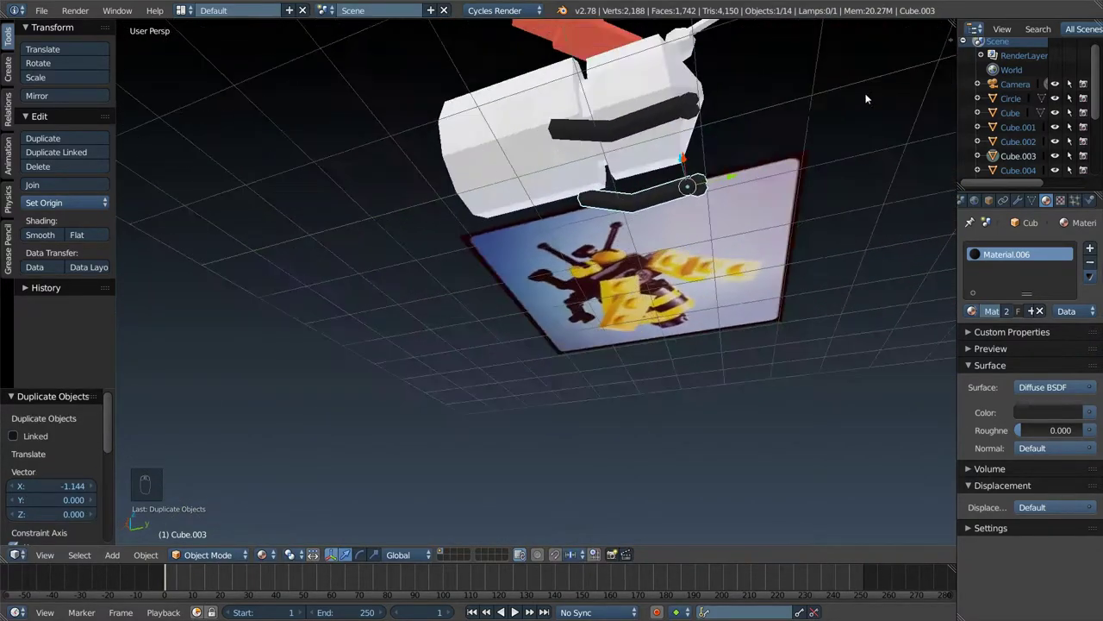
left_click_drag(780, 150, 882, 161)
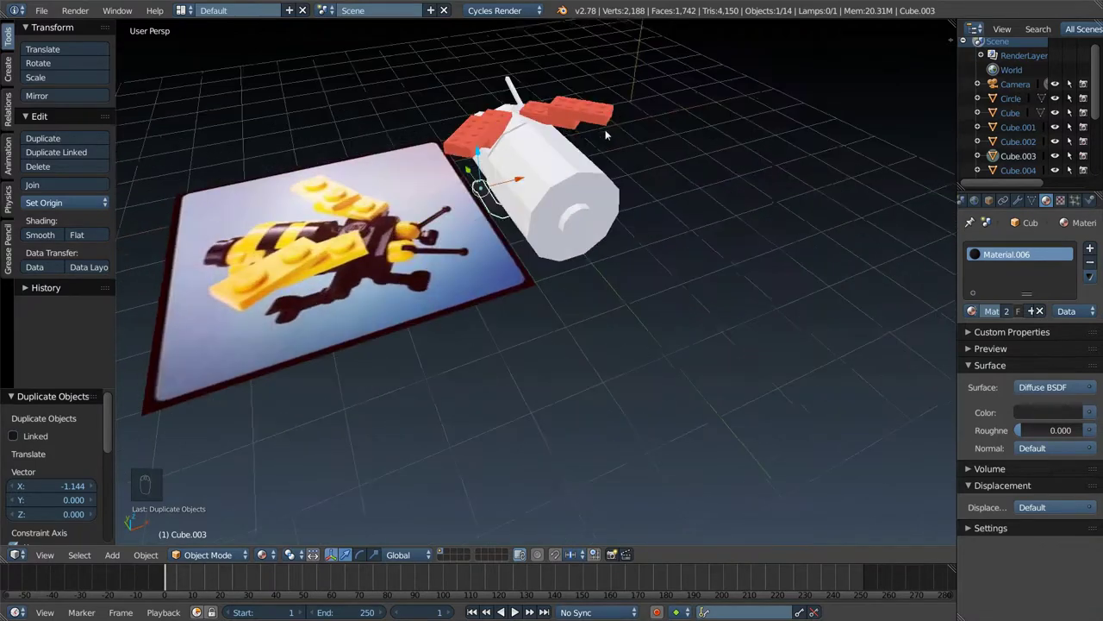
left_click_drag(642, 184, 600, 202)
- Enter Edit Mode on the white body block and add a many-cut ring of loop cuts across it
key("ctrl+r")
middle_click(555, 224)
key("Tab")
key("ctrl+r")
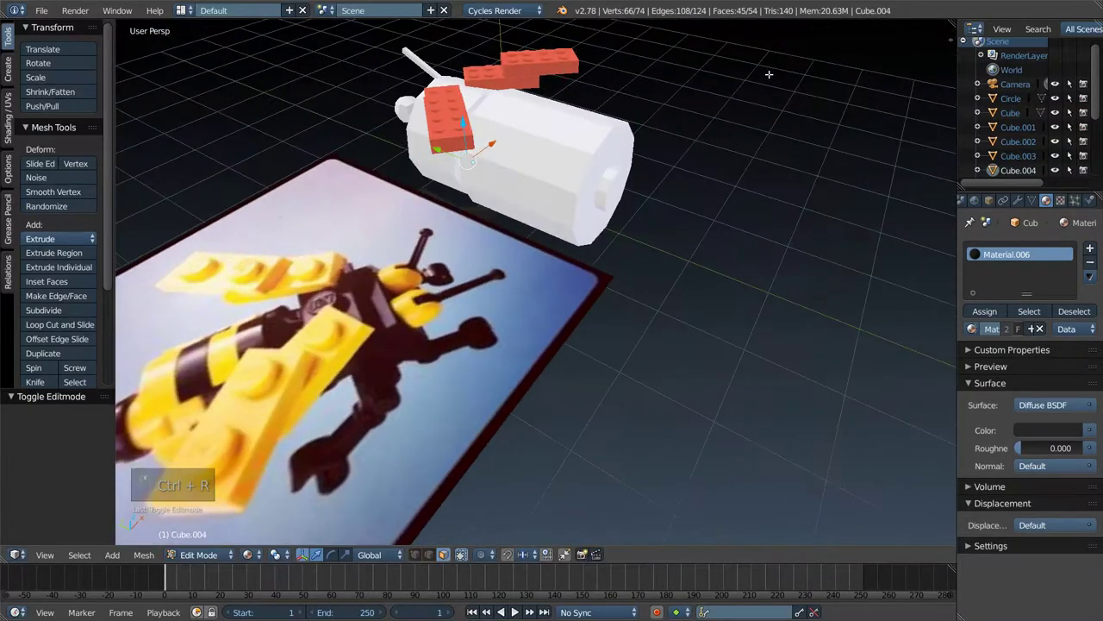
key("ctrl+r")
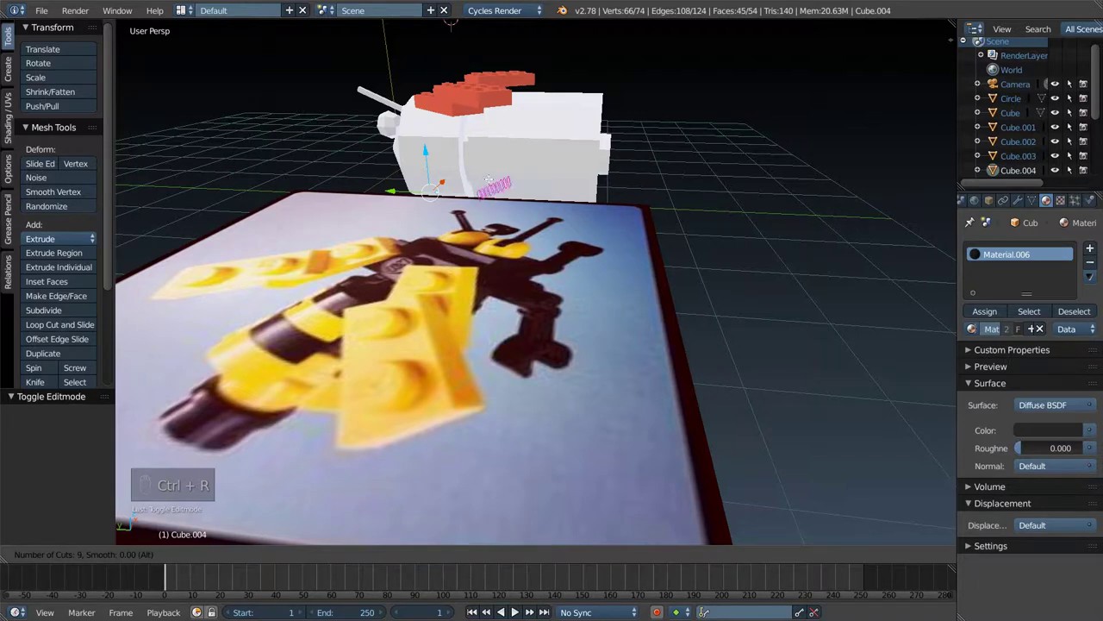
key("ctrl+r")
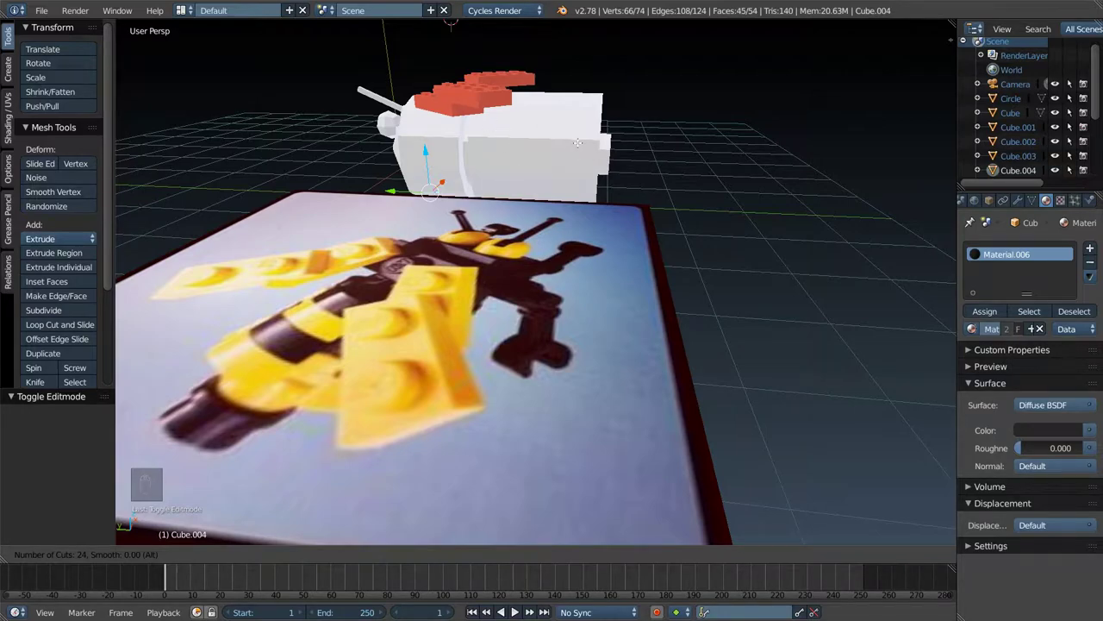
- Add 3 loop cuts around the cylindrical Circle body and assign it the black Material.006
key("Tab")
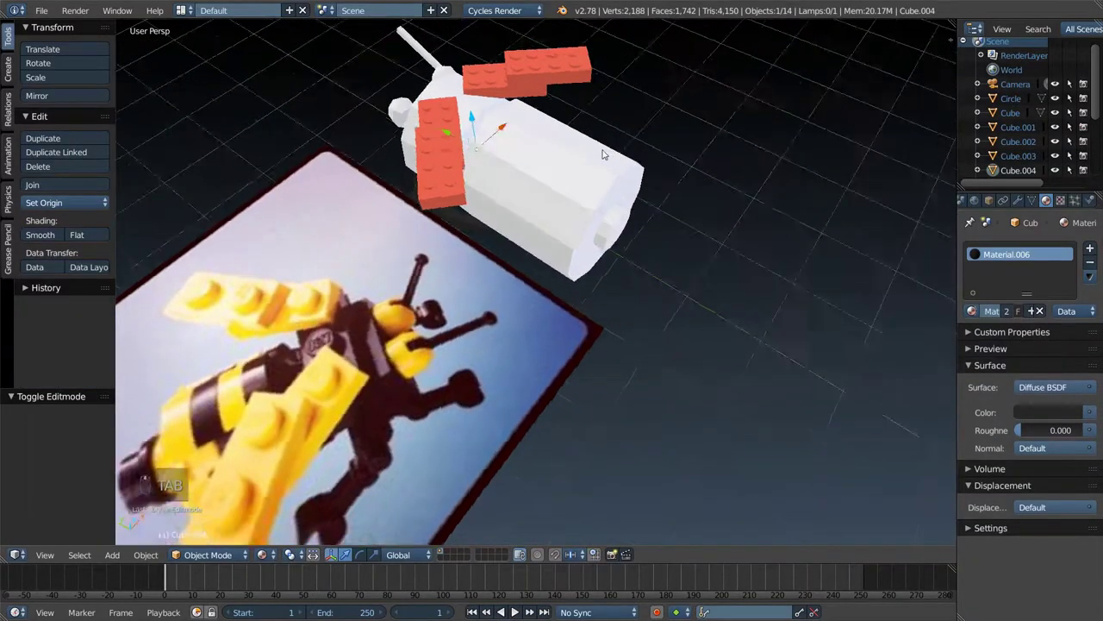
key("Tab")
key("Tab")
key("Tab")
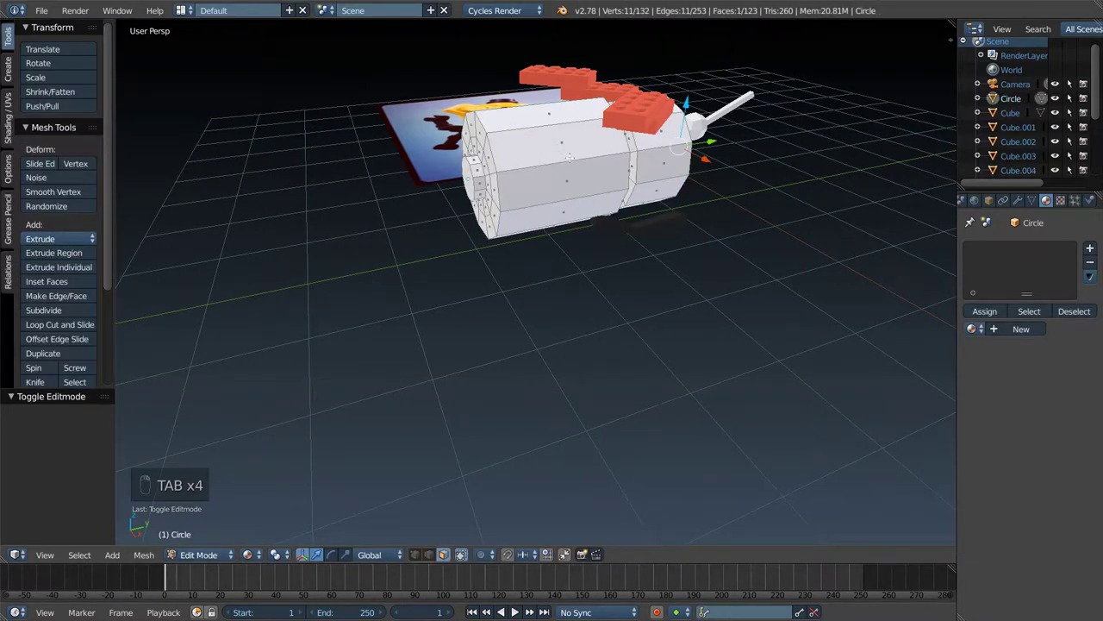
key("ctrl+r")
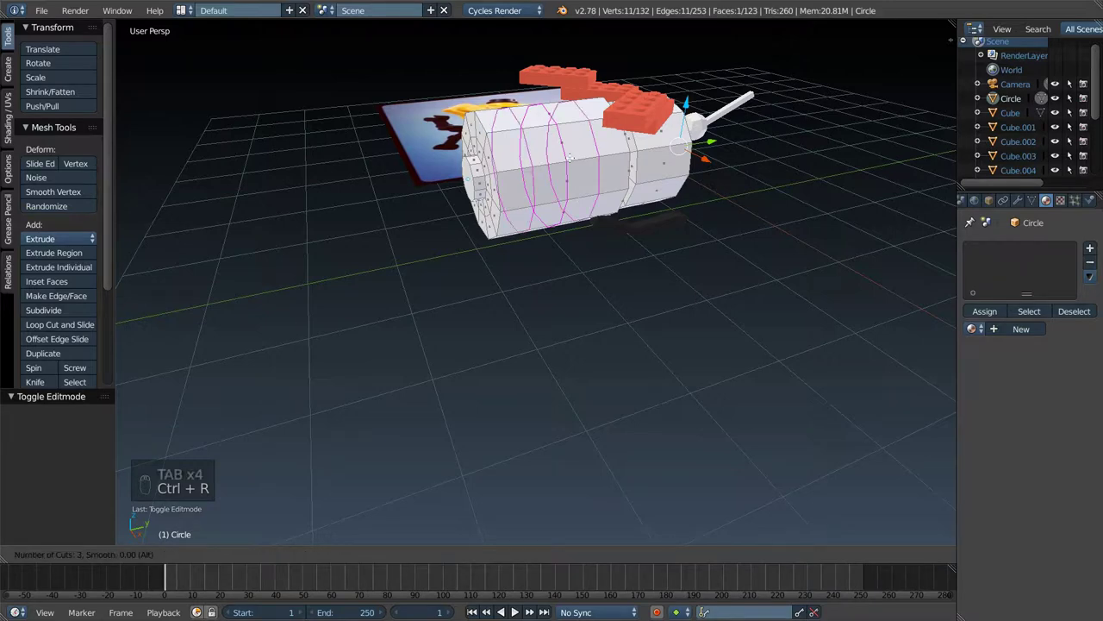
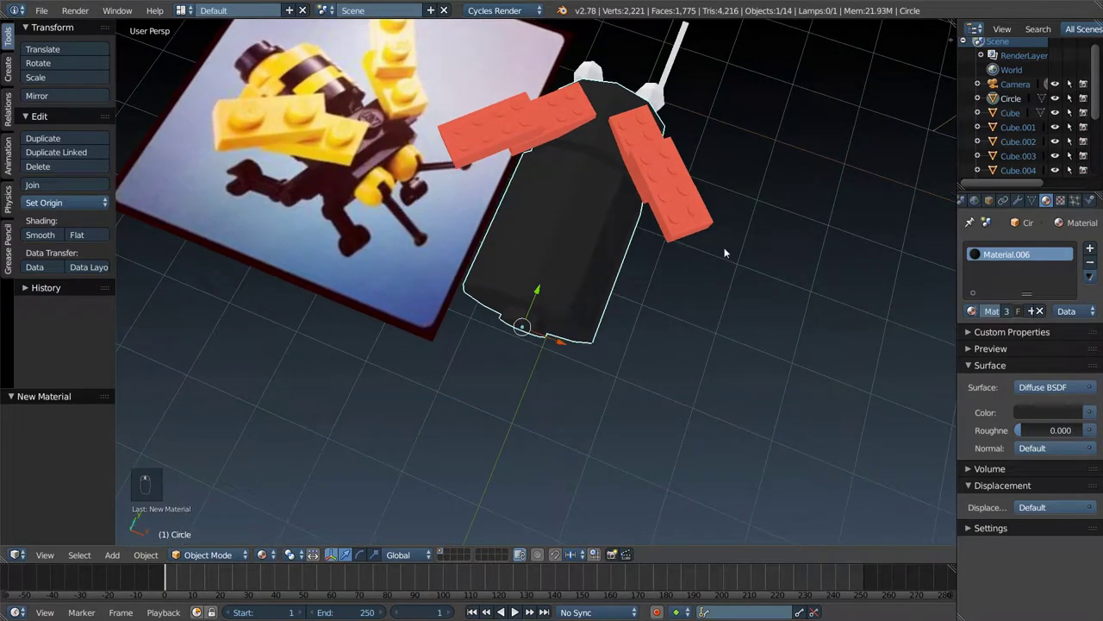
middle_click(729, 251)
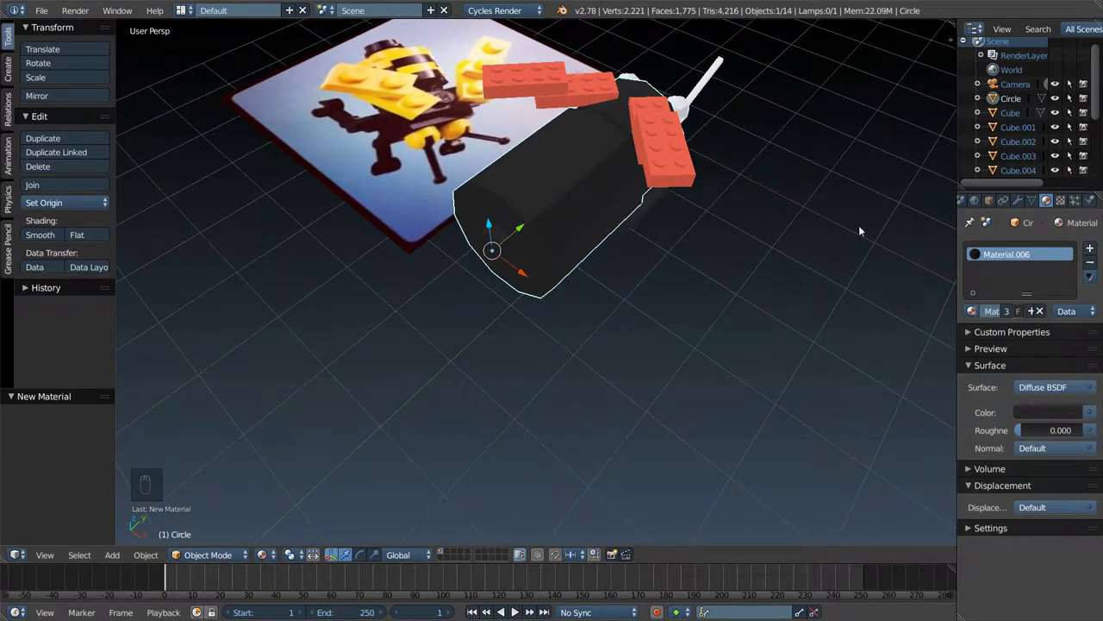
- Return the bee body to Edit Mode to pick face rings for the yellow stripes
key("Tab")
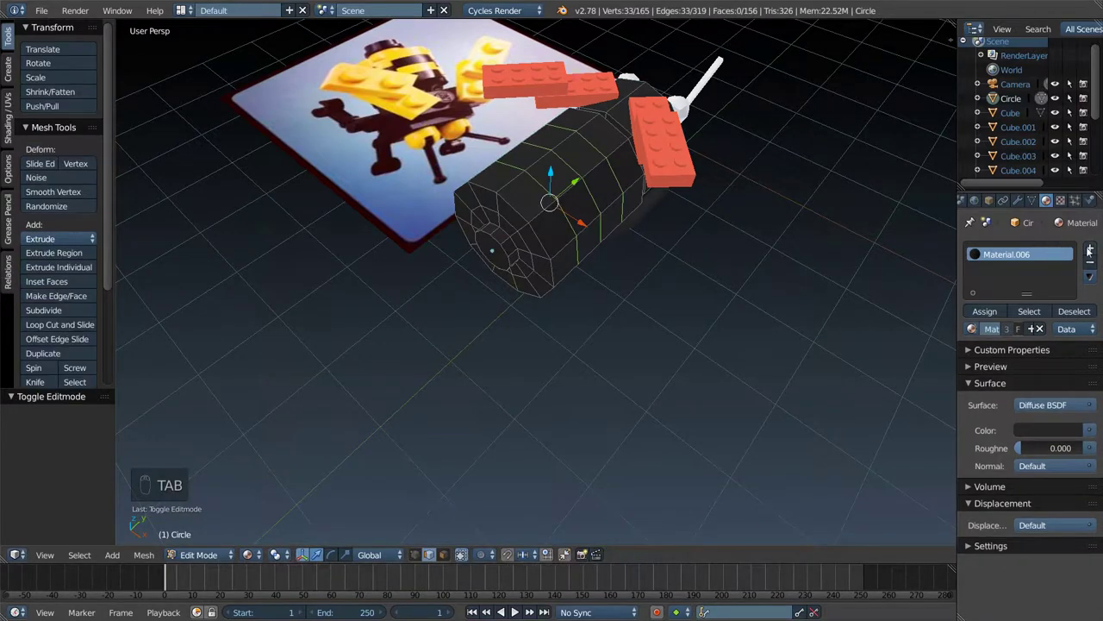
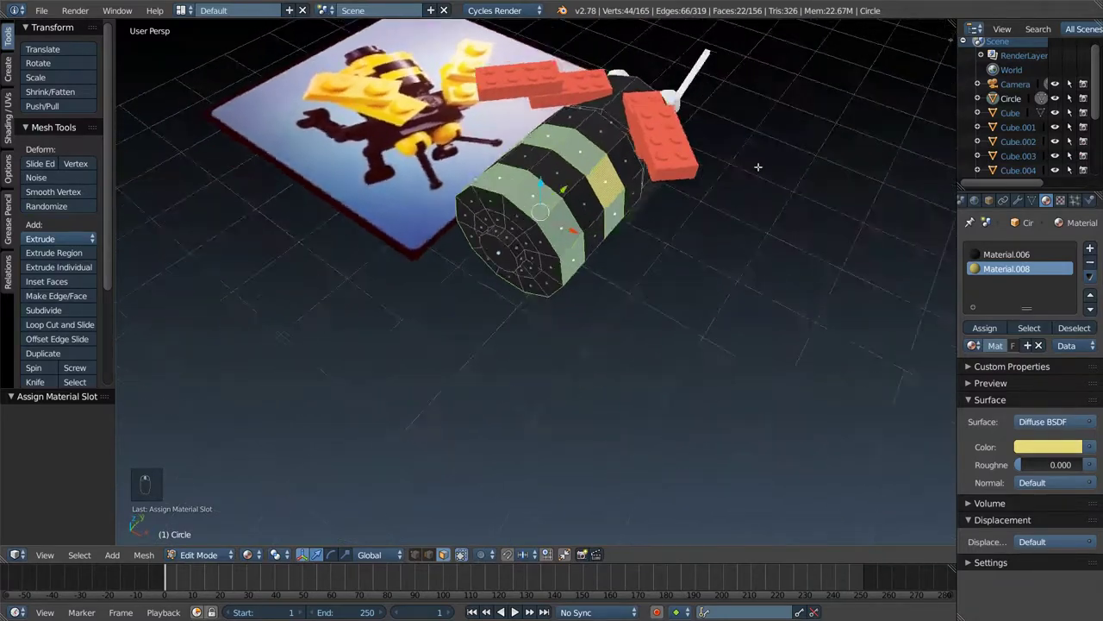
- Duplicate the white hand piece and move the copy to the bee's other side
key("Tab")
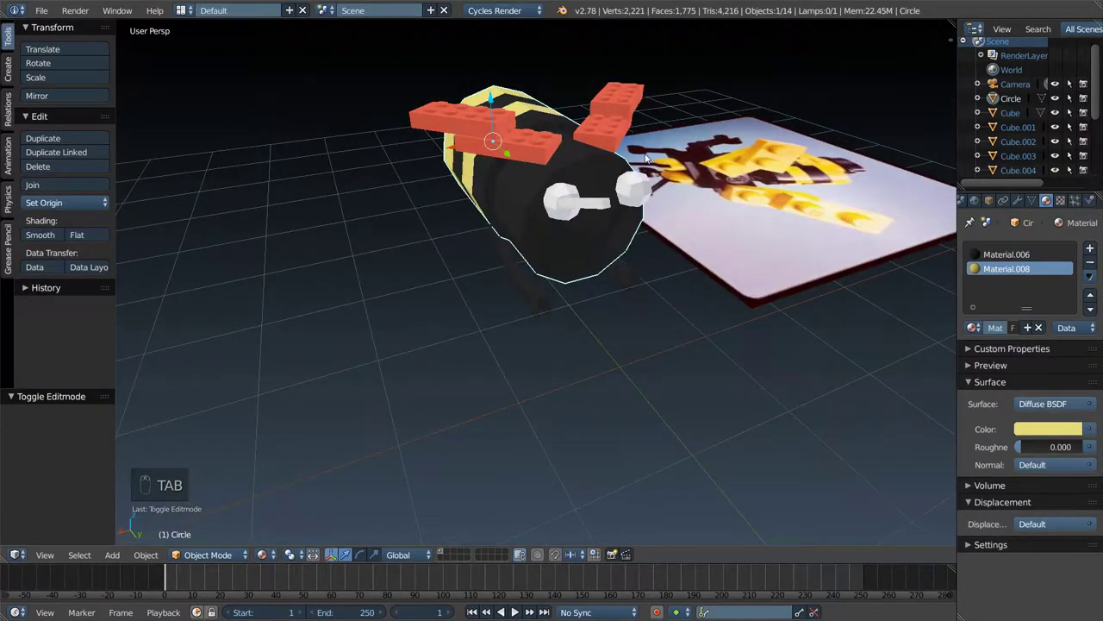
left_click_drag(565, 191, 627, 208)
left_click_drag(628, 208, 665, 205)
key("shift+d")
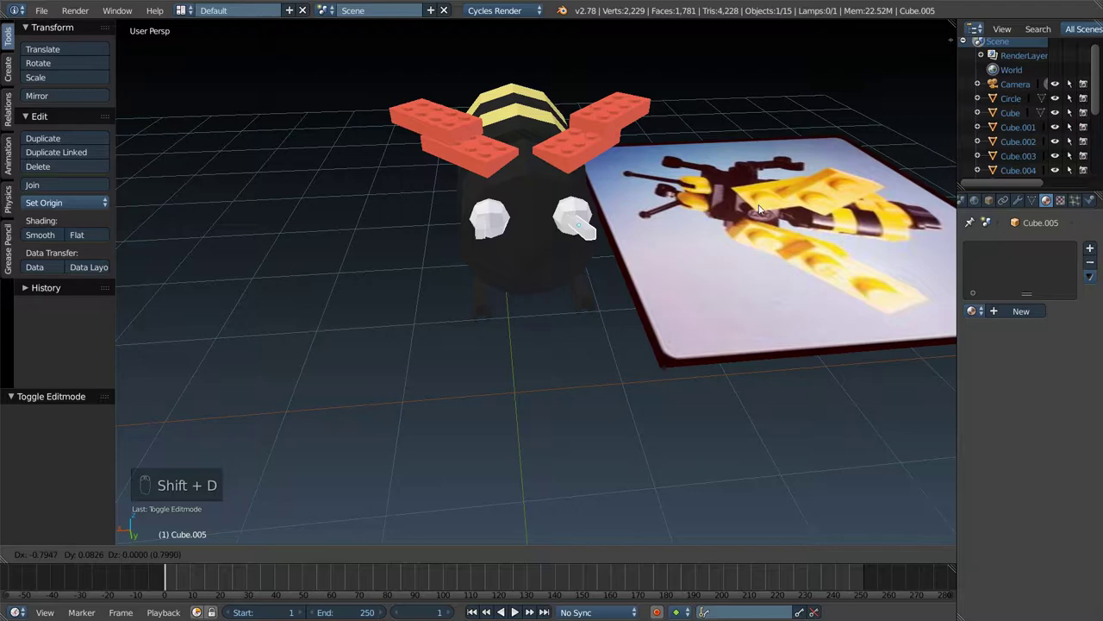
key("g")
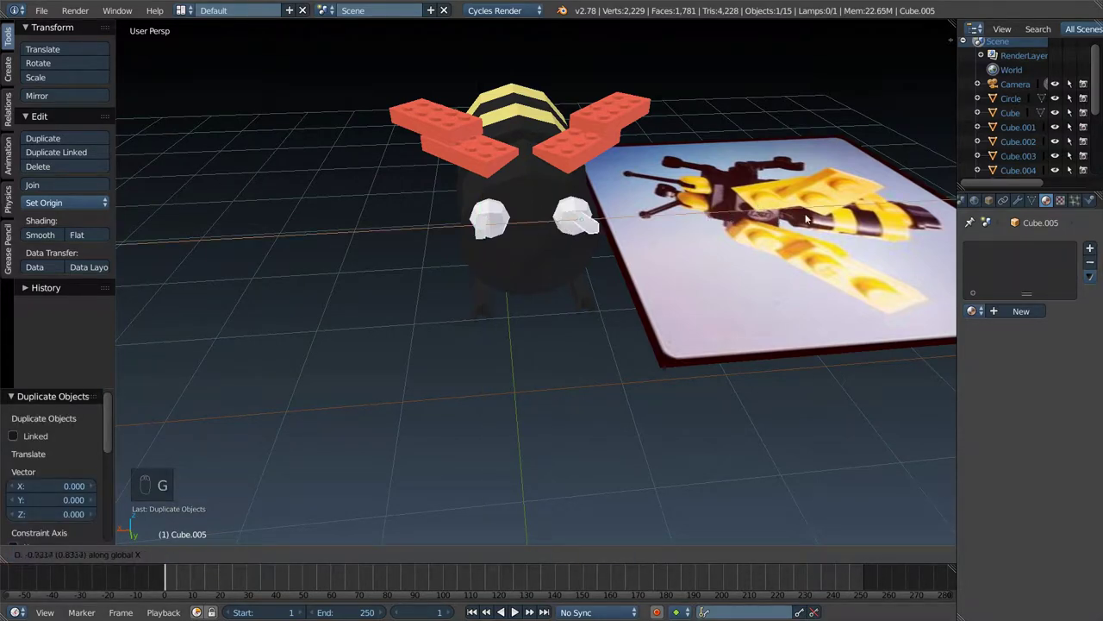
left_click_drag(758, 219, 796, 220)
- Select the hand parts together and join them into a single object
left_click_drag(622, 221, 676, 206)
key("ctrl+j")
middle_click(701, 217)
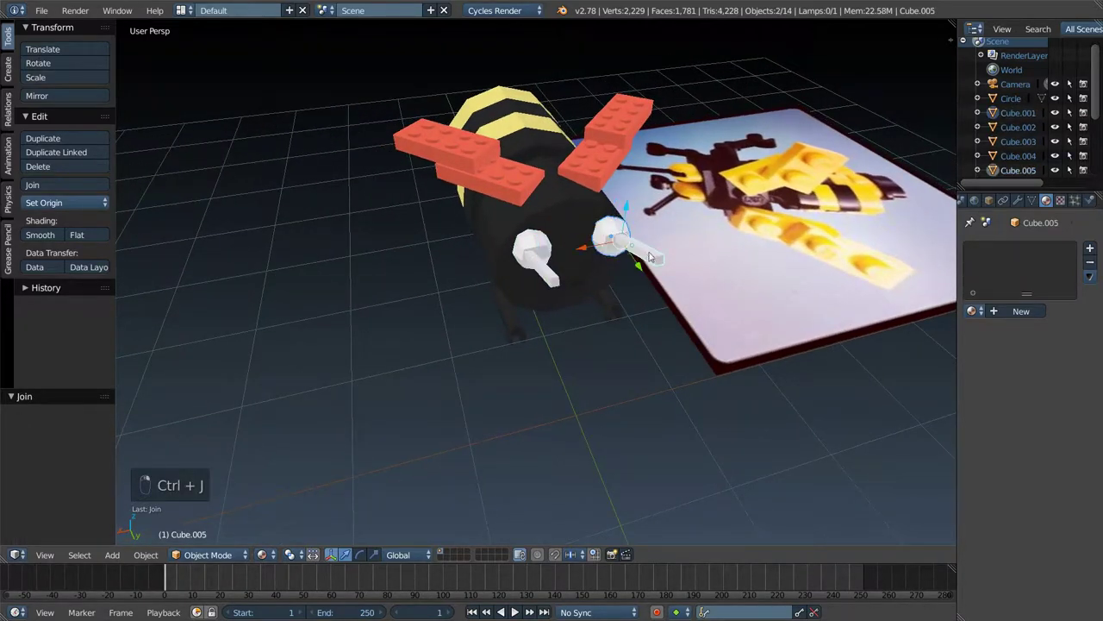
left_click_drag(684, 257, 987, 293)
key("ctrl+j")
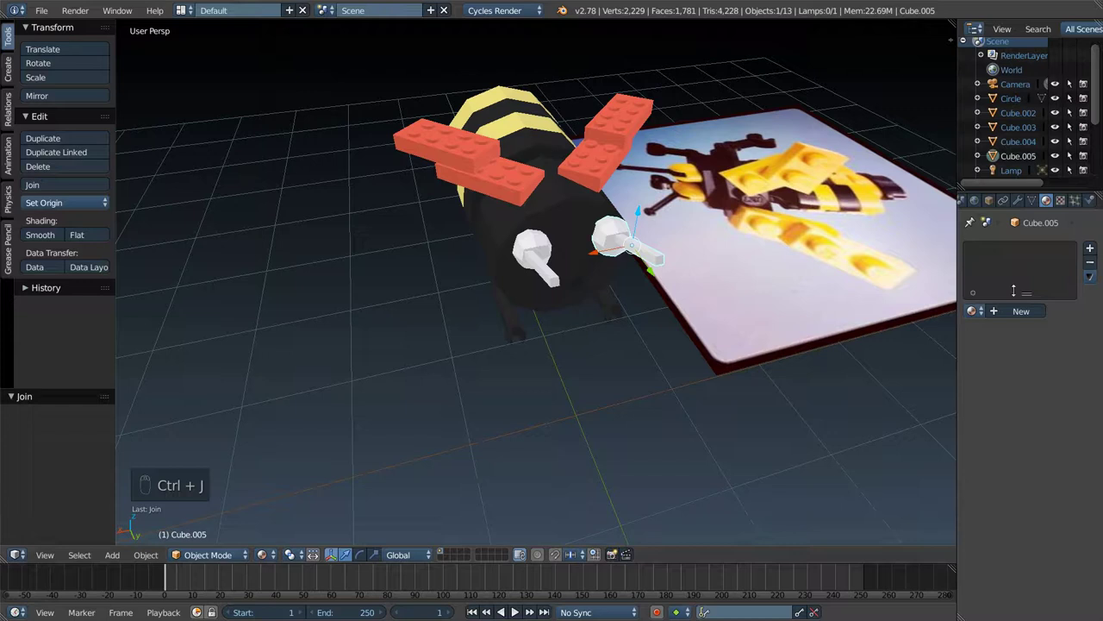
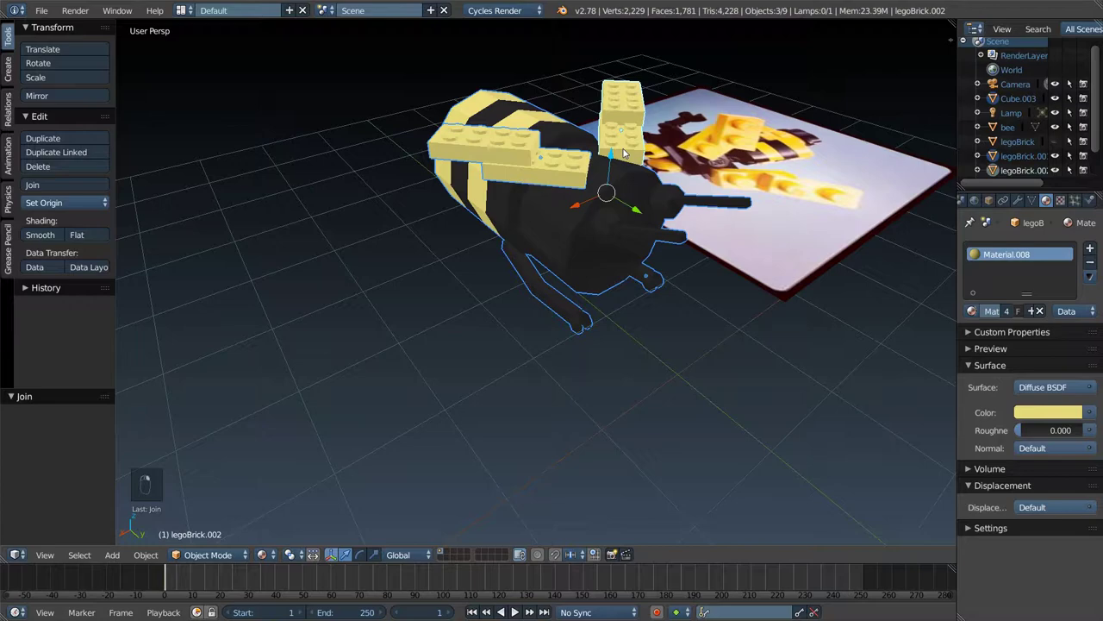
- Join the bee body and both yellow wing bricks into one two-material object
key("ctrl+j")
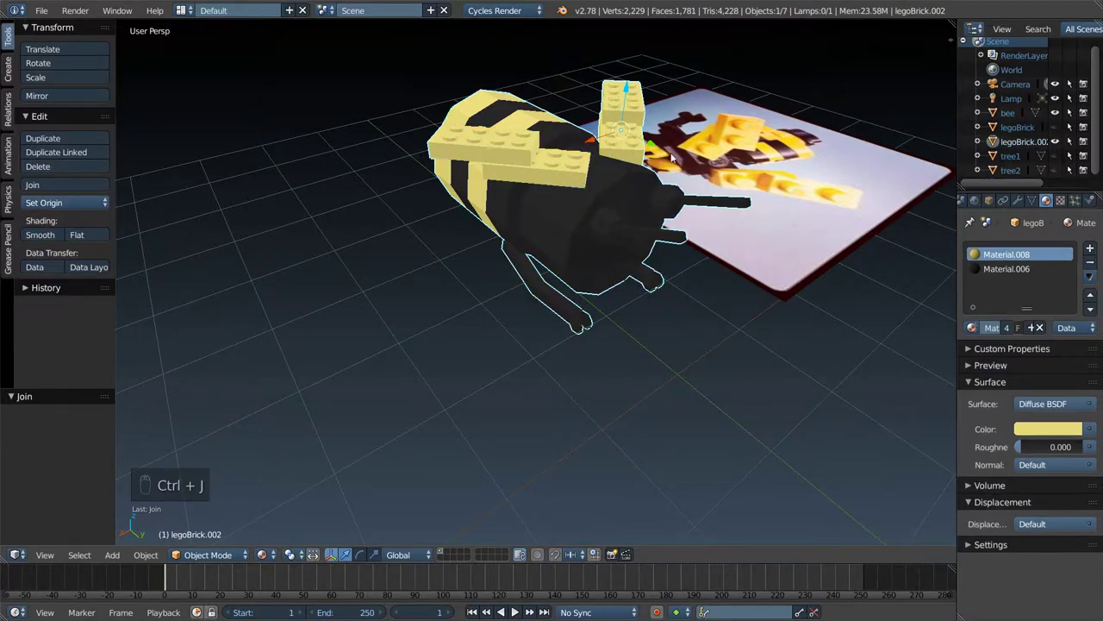
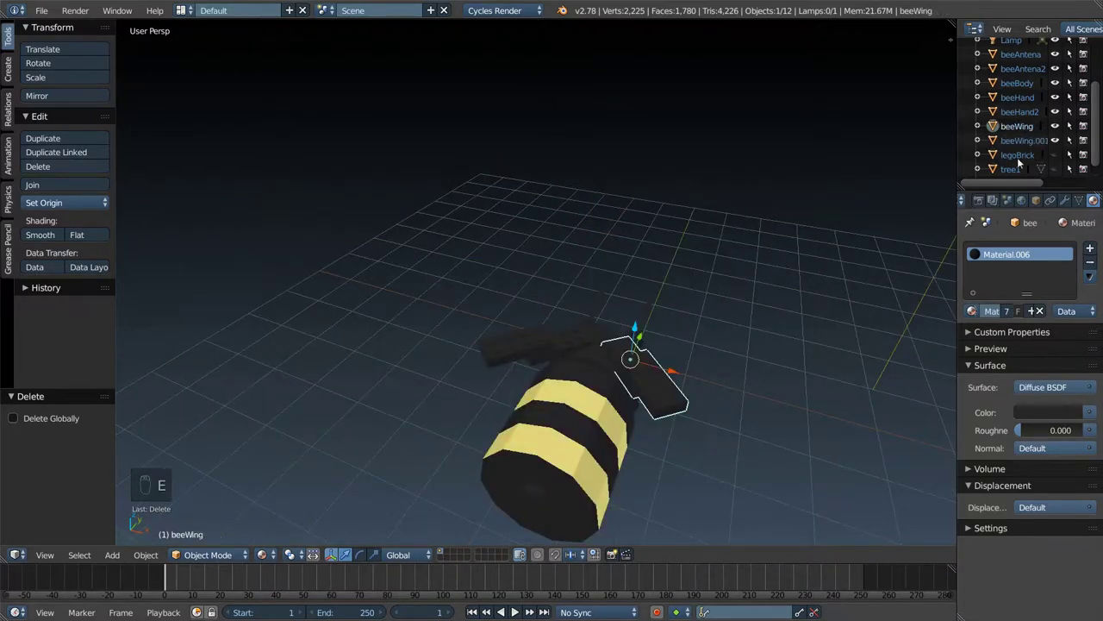
- Orbit around and below the bee, then pull back to frame the whole scene
left_click_drag(850, 226, 561, 335)
left_click_drag(595, 362, 561, 335)
left_click_drag(595, 362, 592, 320)
left_click(601, 340)
middle_click(601, 340)
left_click_drag(546, 324, 623, 323)
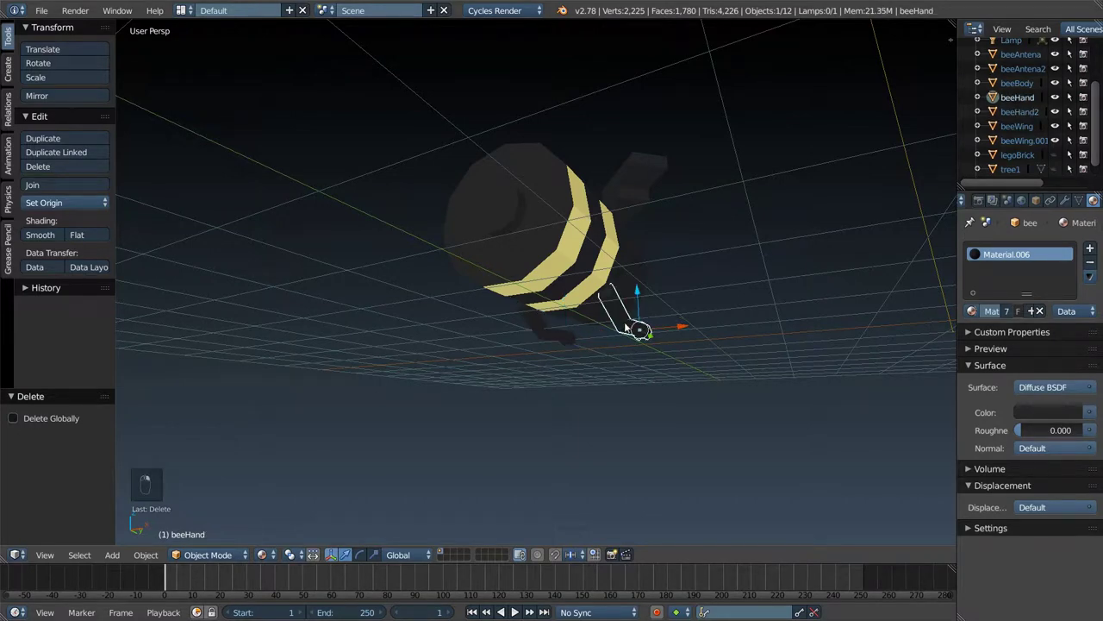
left_click_drag(1022, 146, 675, 204)
left_click_drag(667, 202, 681, 271)
- Deselect everything, then select the bee's body, wings and remaining parts
key("a")
key("a")
key("a")
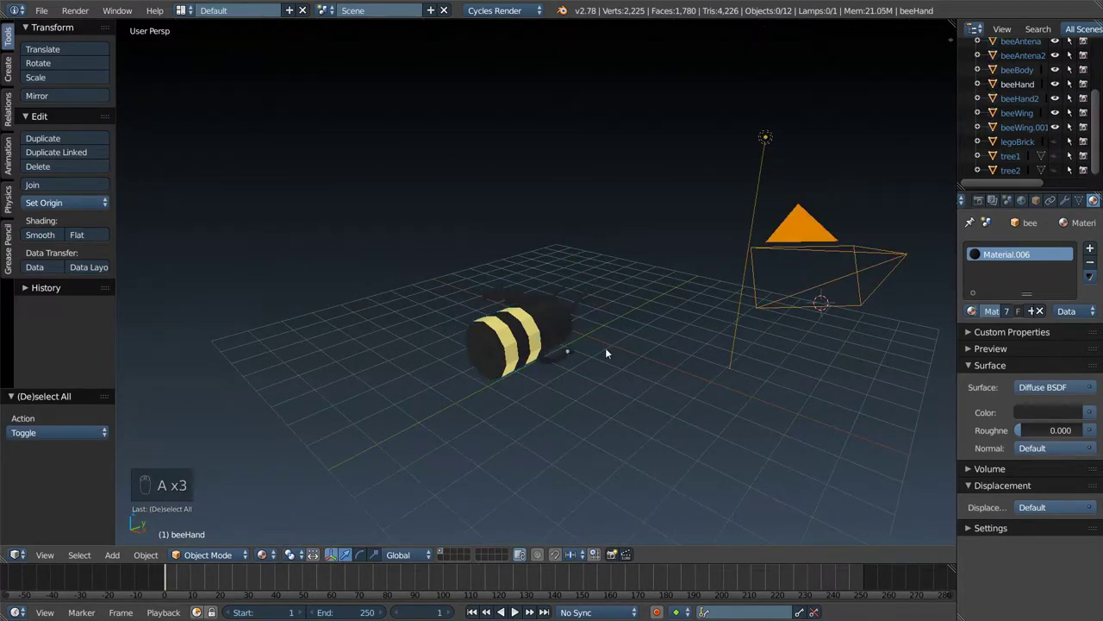
key("c")
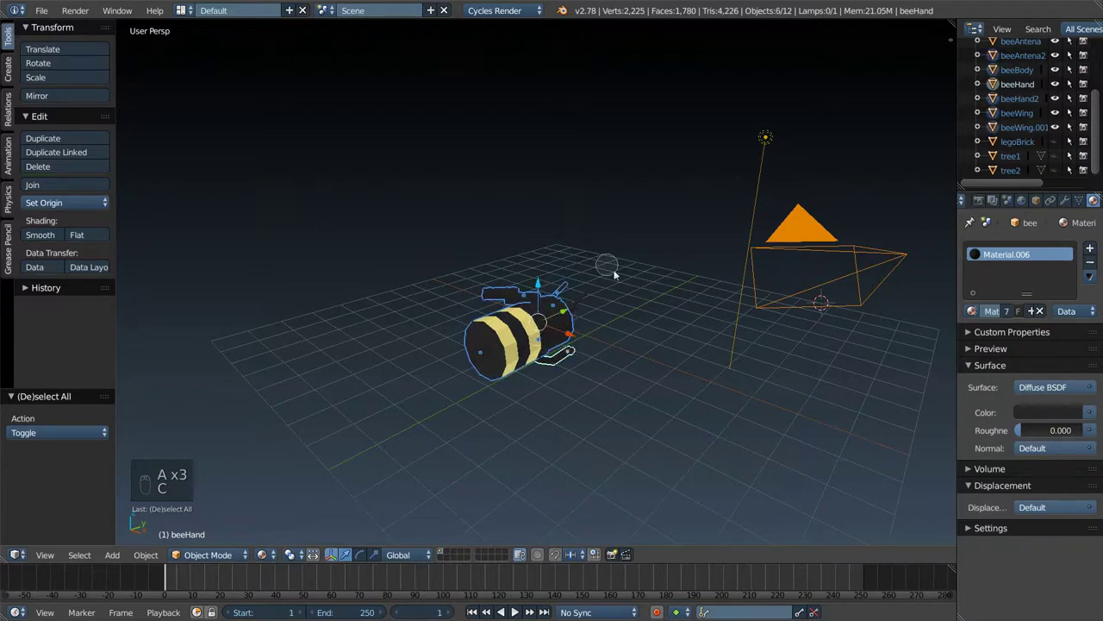
key("c")
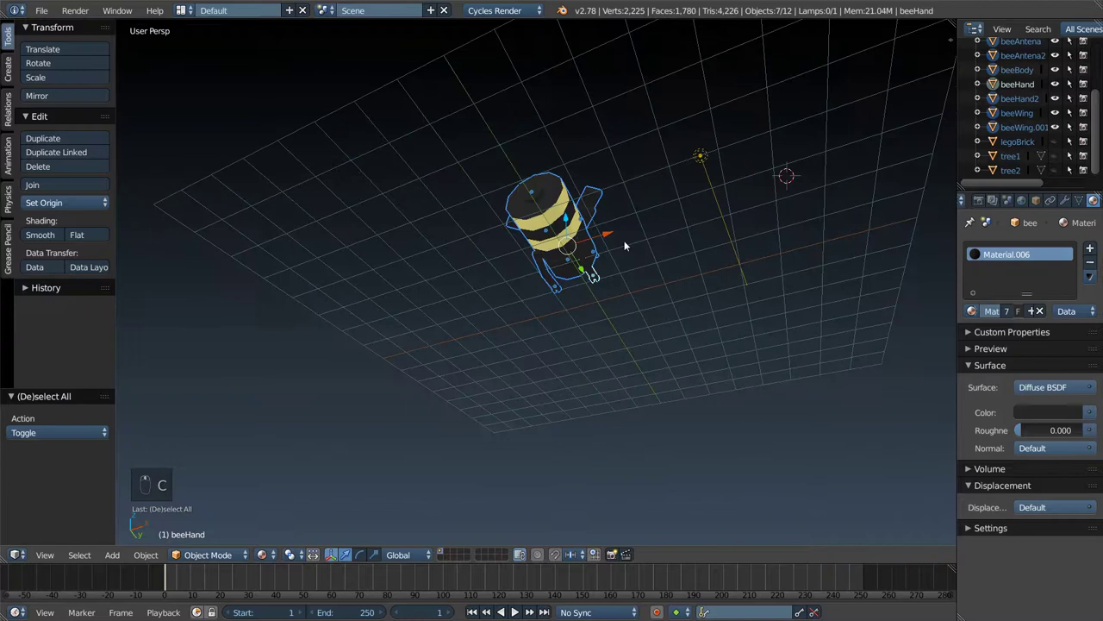
- Hide the selected bee parts and import the carBest truck photo as an image plane
key("h")
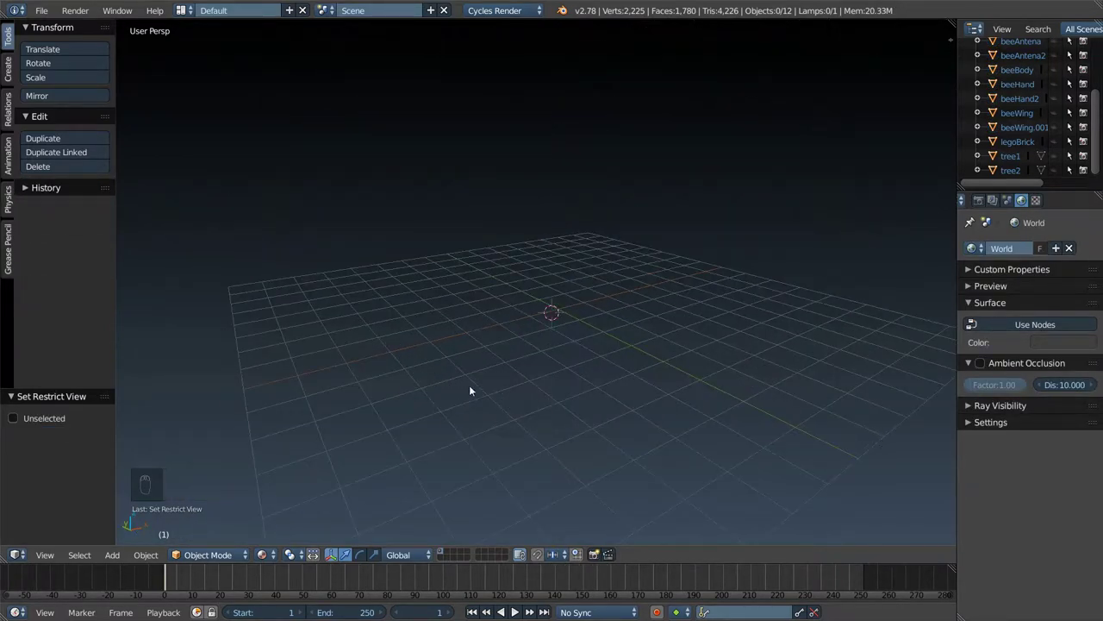
middle_click(237, 284)
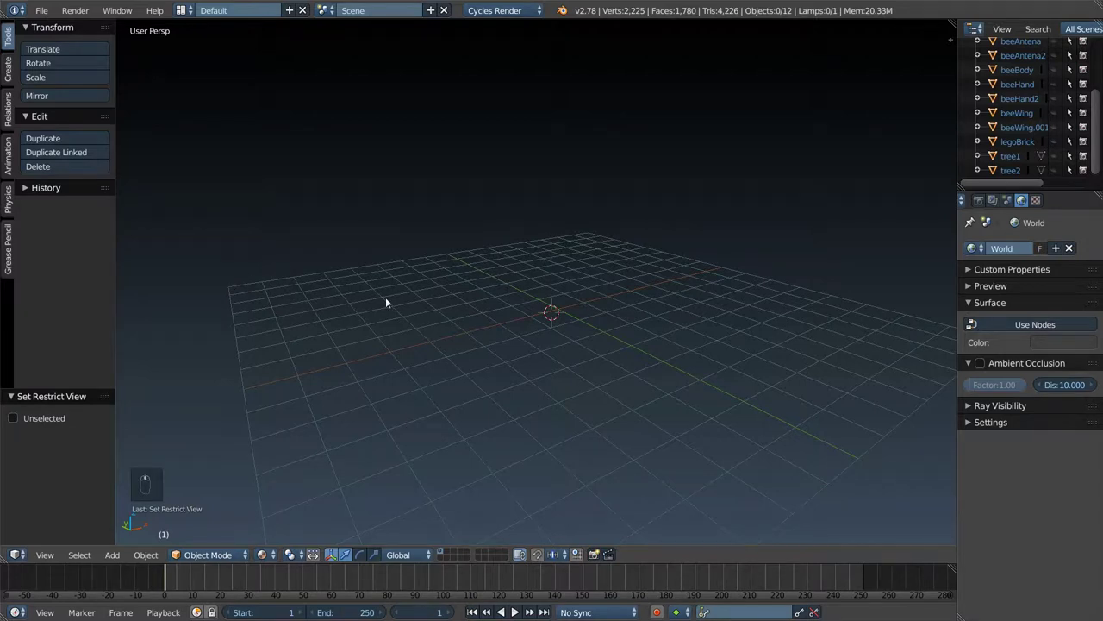
key("shift+a")
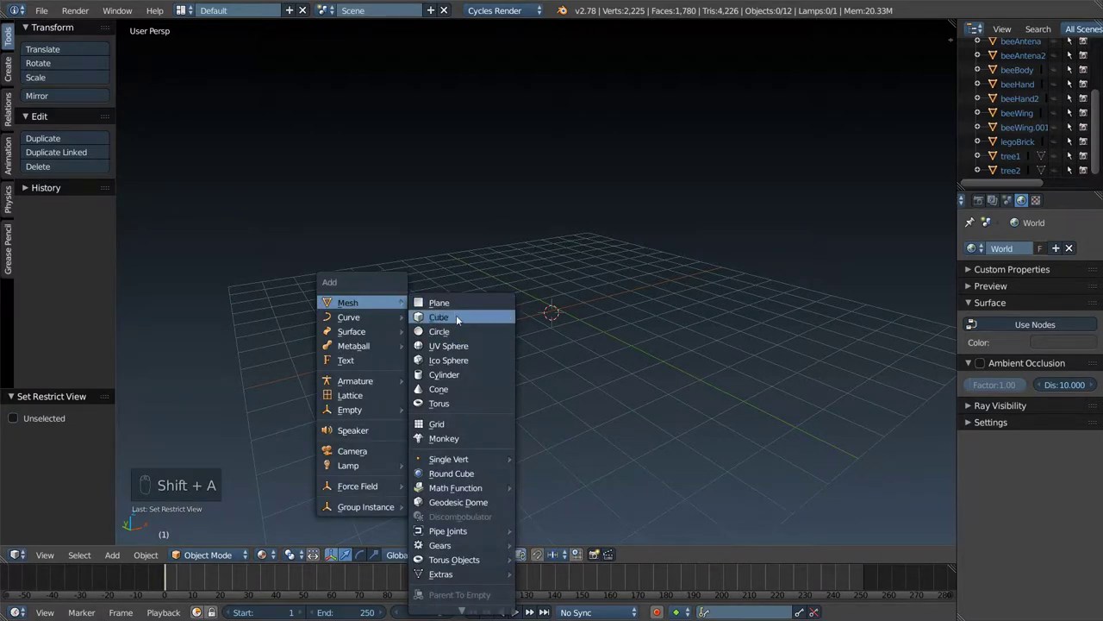
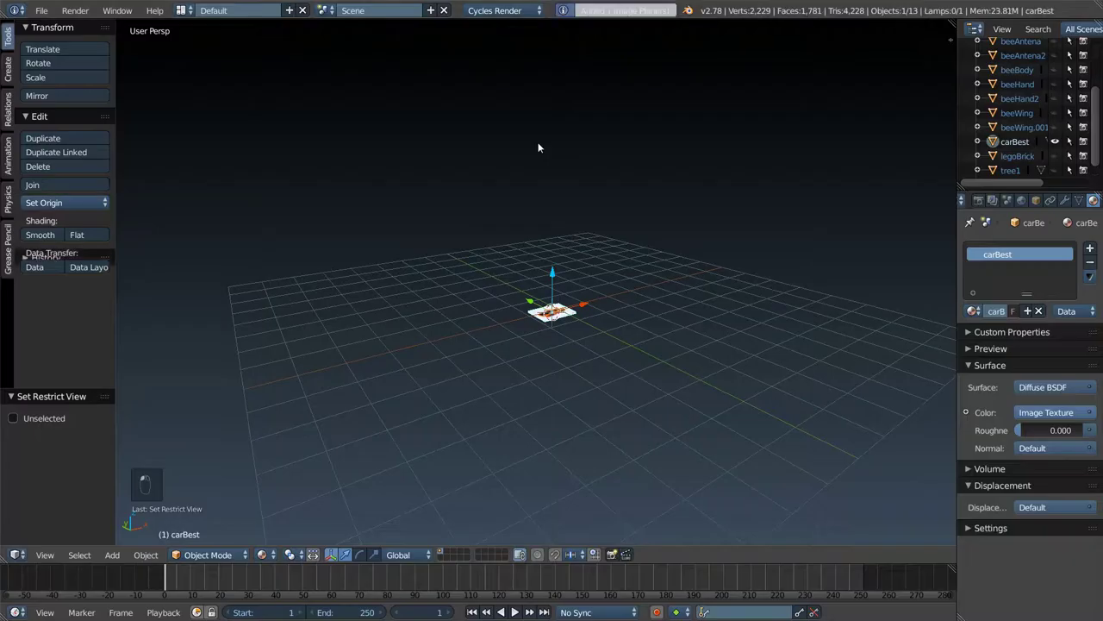
- Scale the reference image plane up large and shift it sideways along X
key("s")
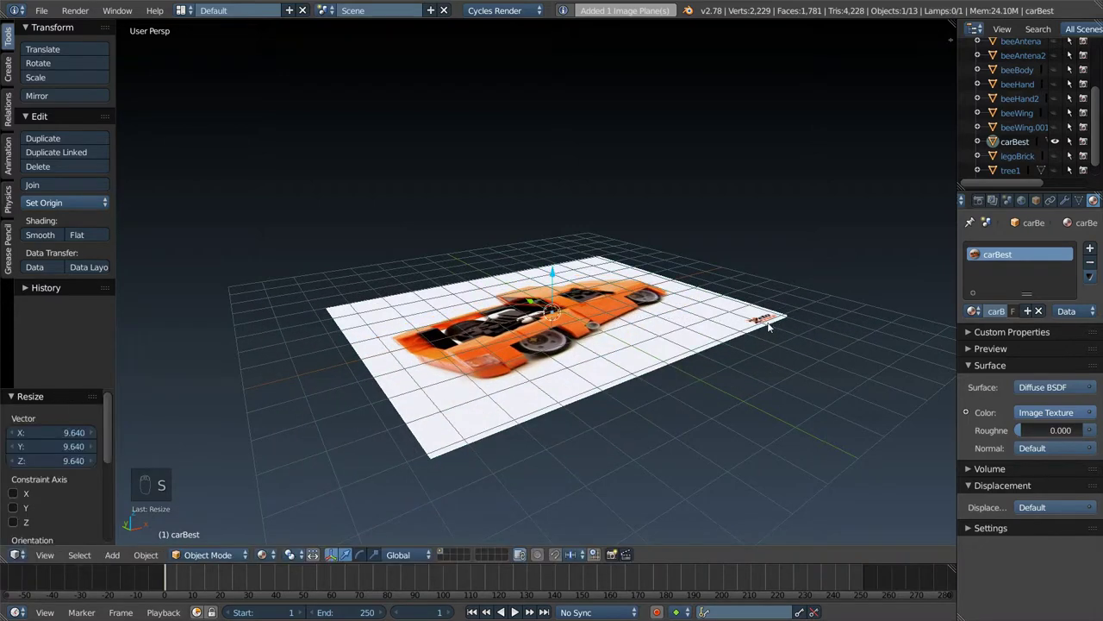
left_click(540, 321)
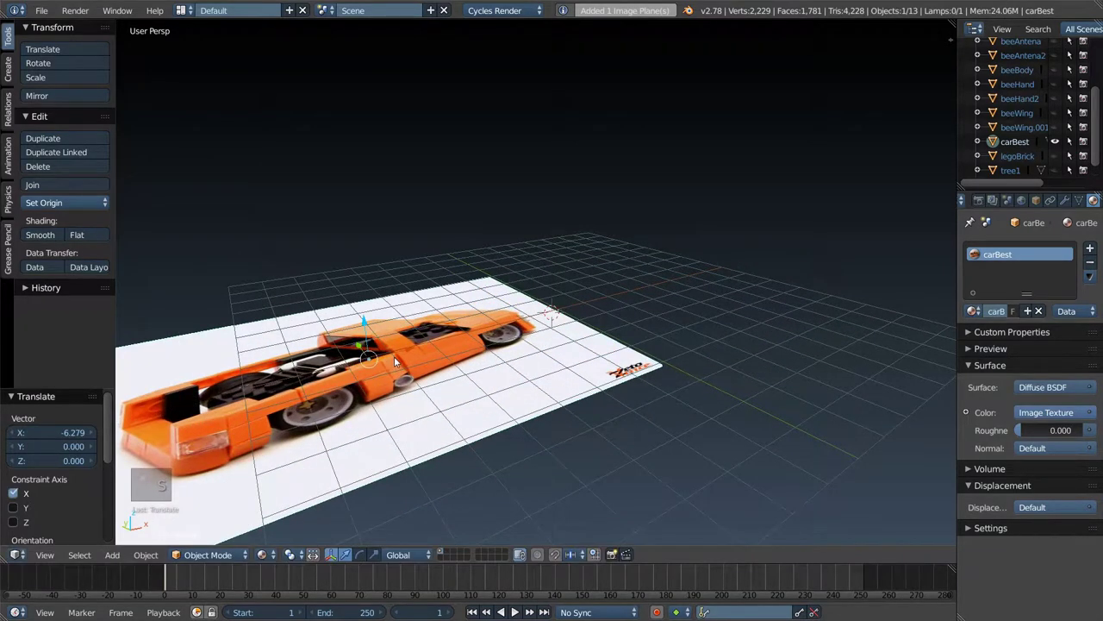
key("ctrl+s")
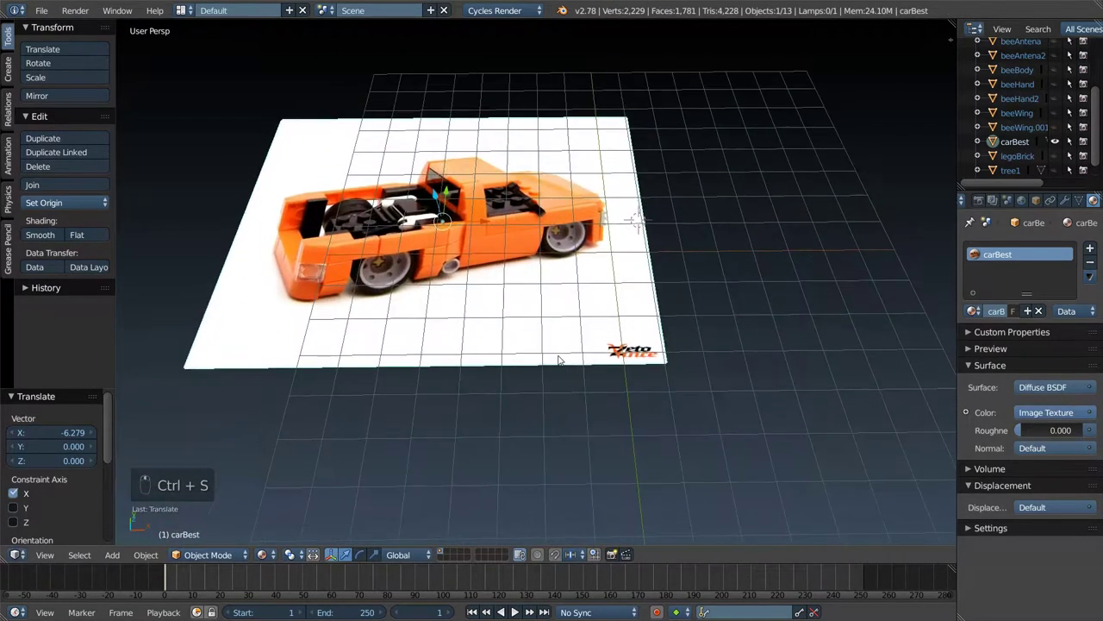
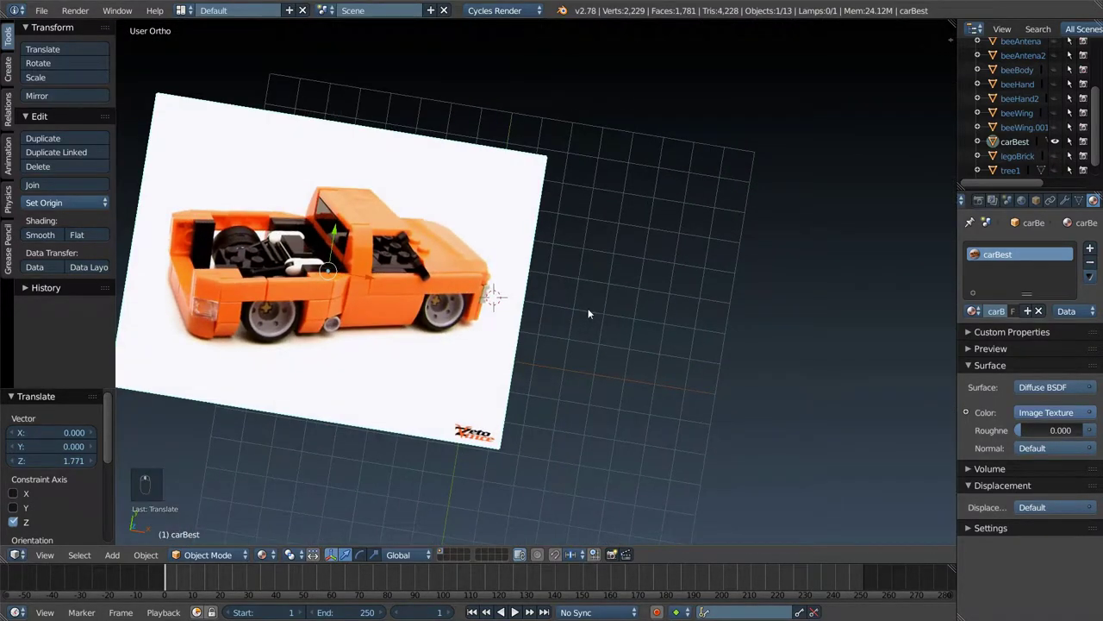
- Switch to a top orthographic view and add a cube next to the truck photo
key("KP_5")
key("KP_7")
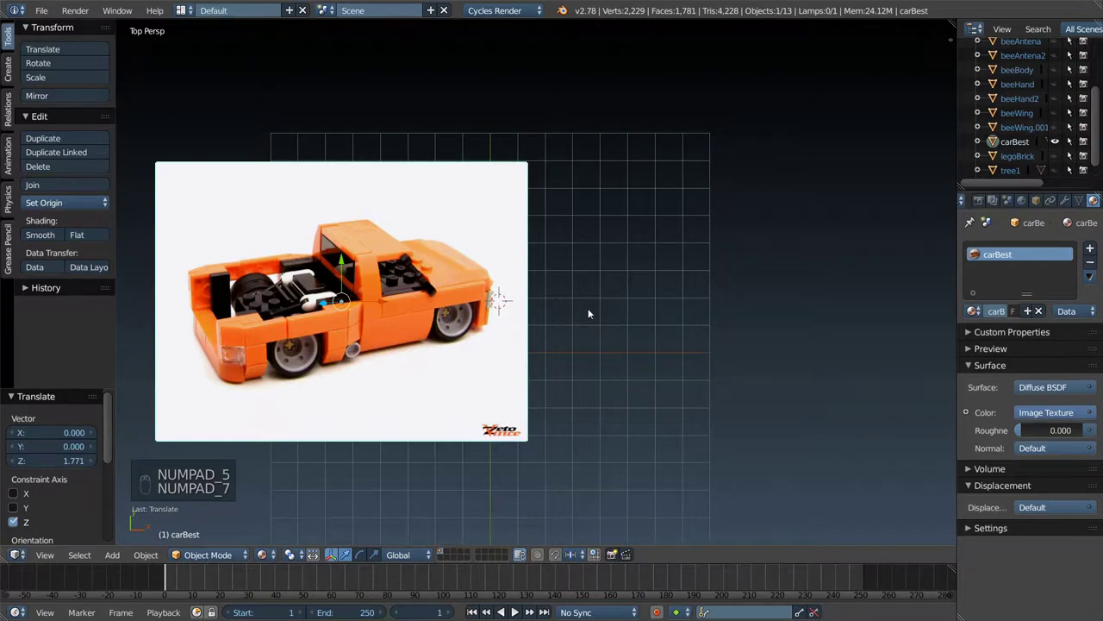
key("KP_5")
key("shift+a")
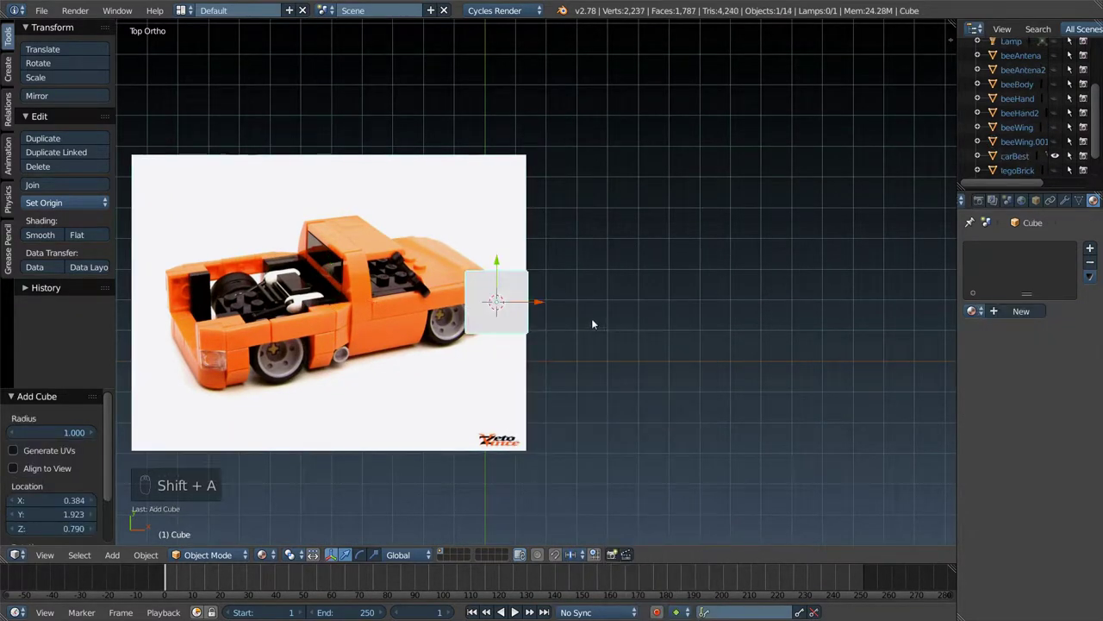
left_click_drag(653, 297, 673, 302)
- Scale the cube into a long thin bar along Y and lift it above the photo
key("s")
key("s")
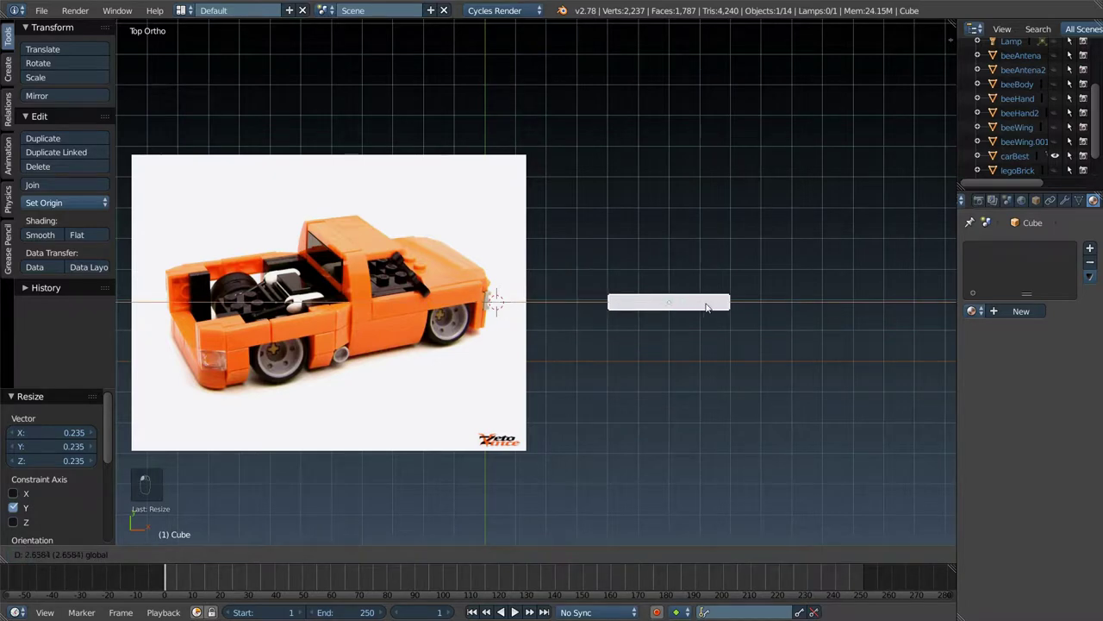
left_click(710, 306)
left_click_drag(729, 229, 726, 207)
key("s")
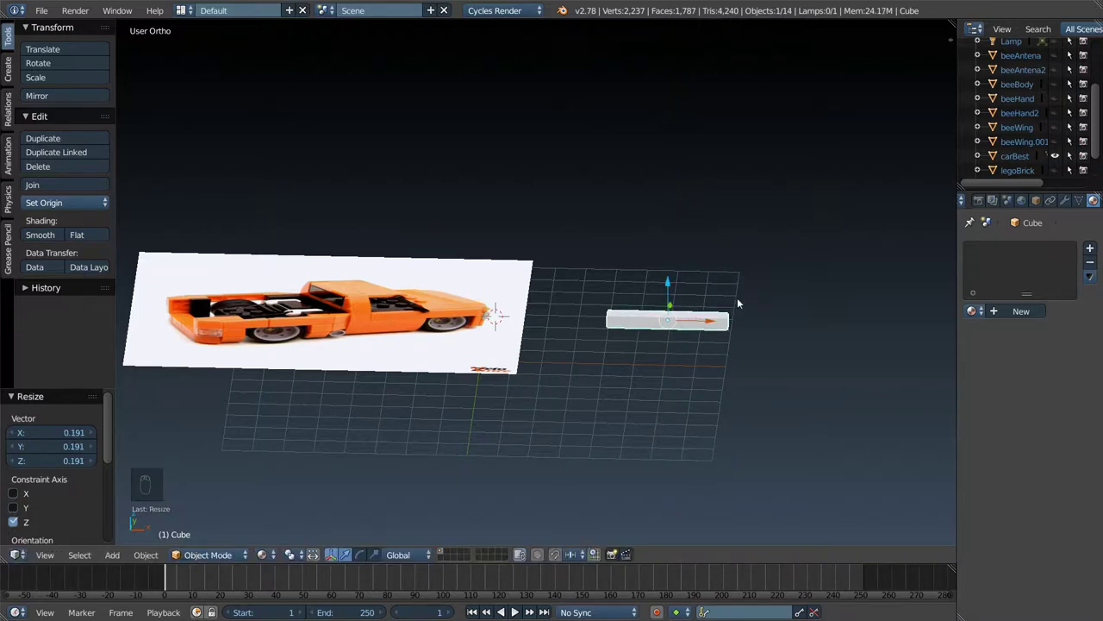
key("KP_5")
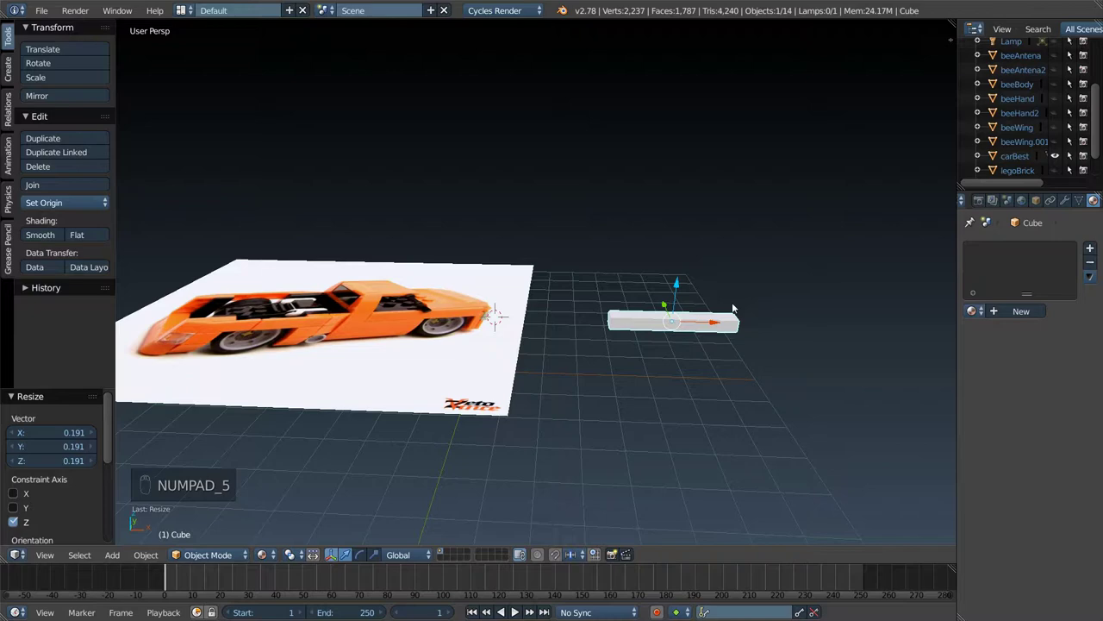
left_click_drag(724, 318, 733, 361)
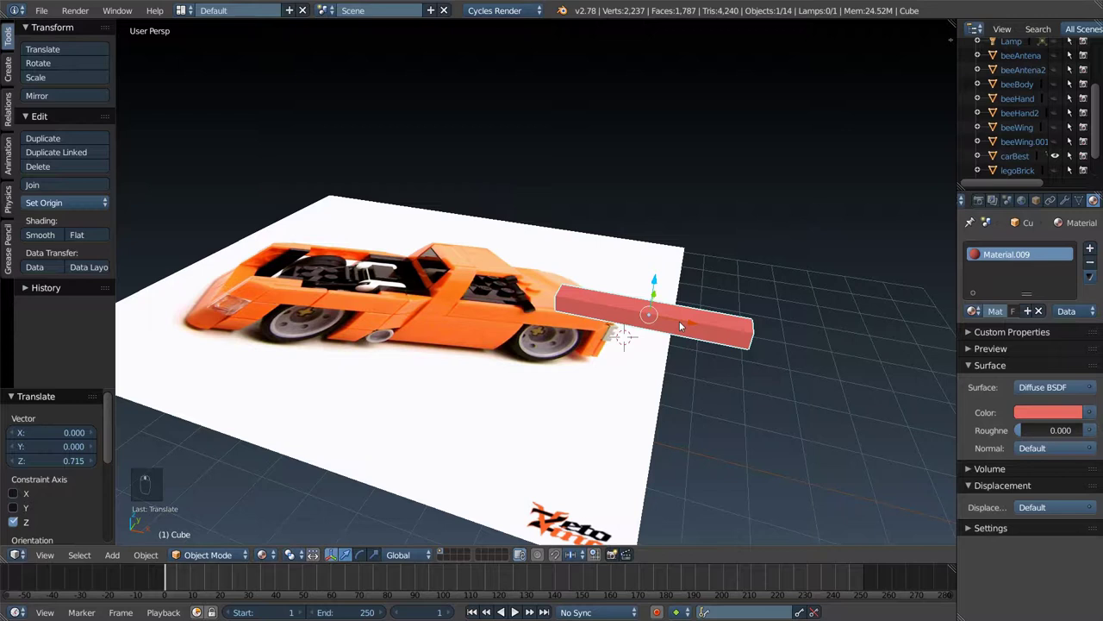
- Loop-cut the bar, fill its base face and extrude the body floor forward
key("Tab")
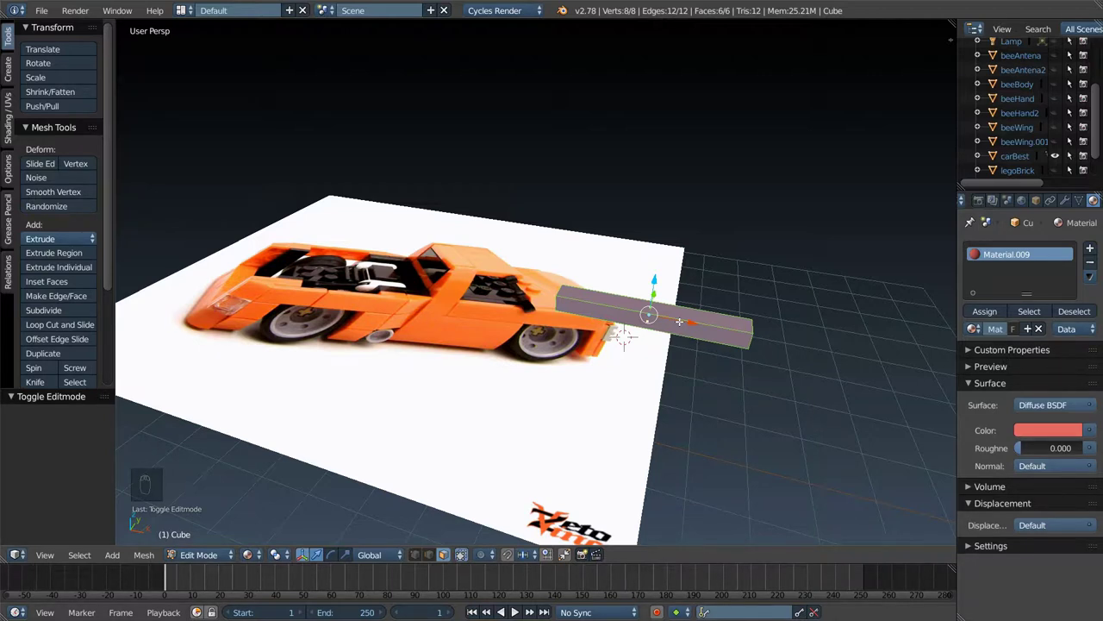
key("ctrl+r")
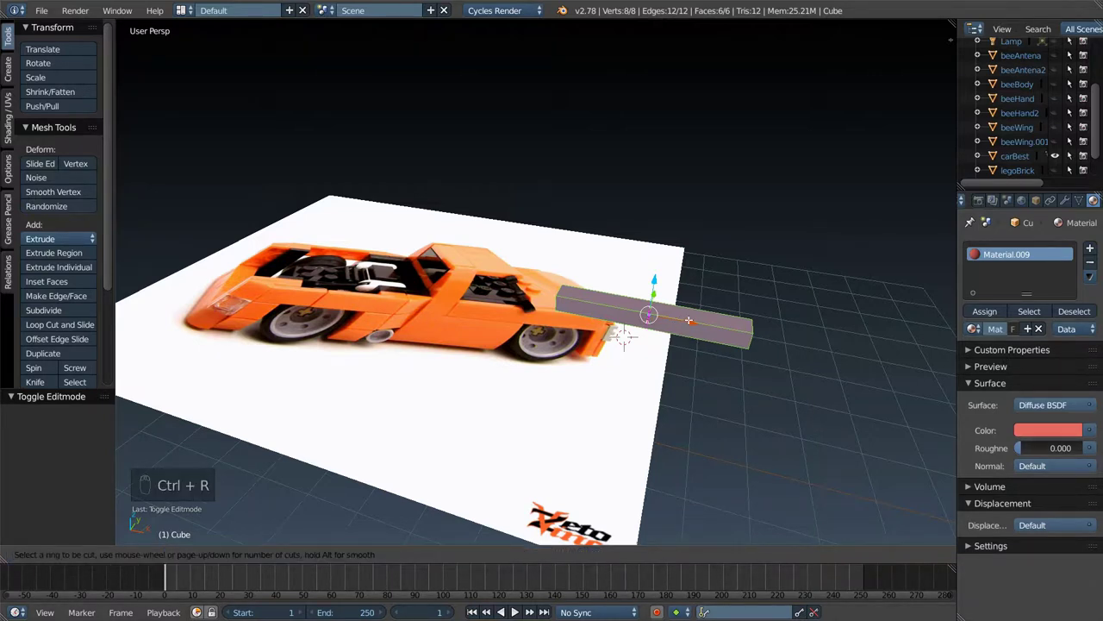
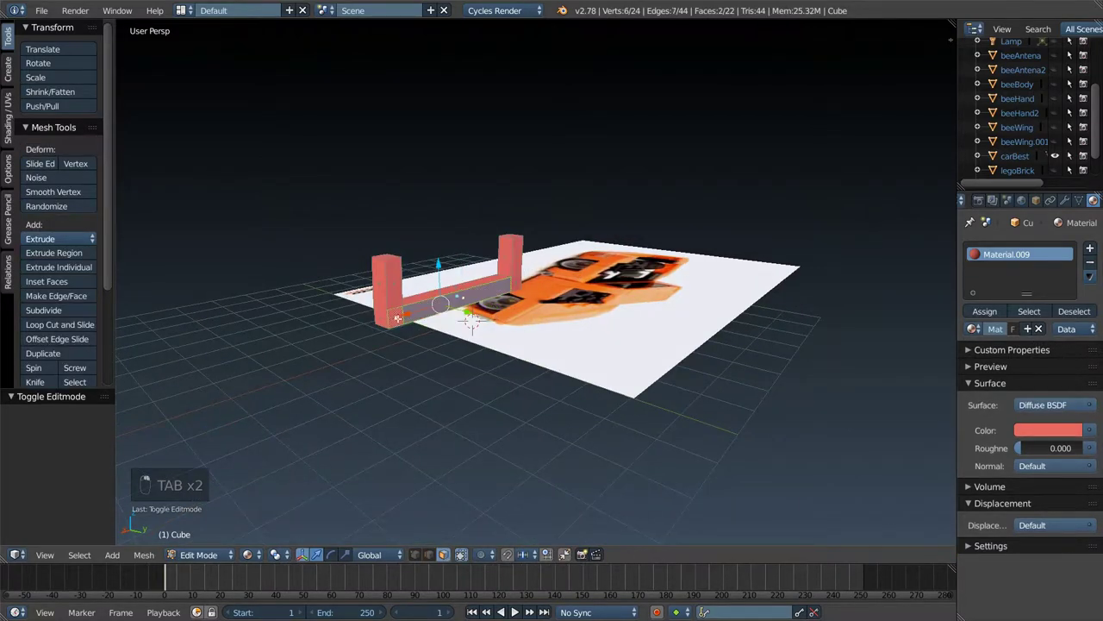
key("f")
key("e")
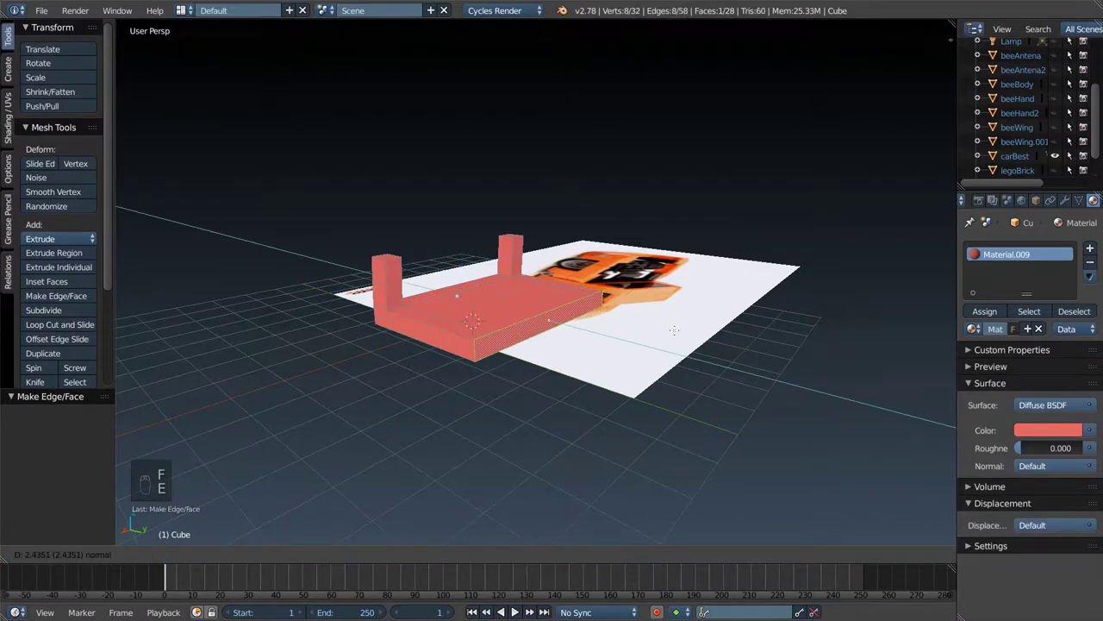
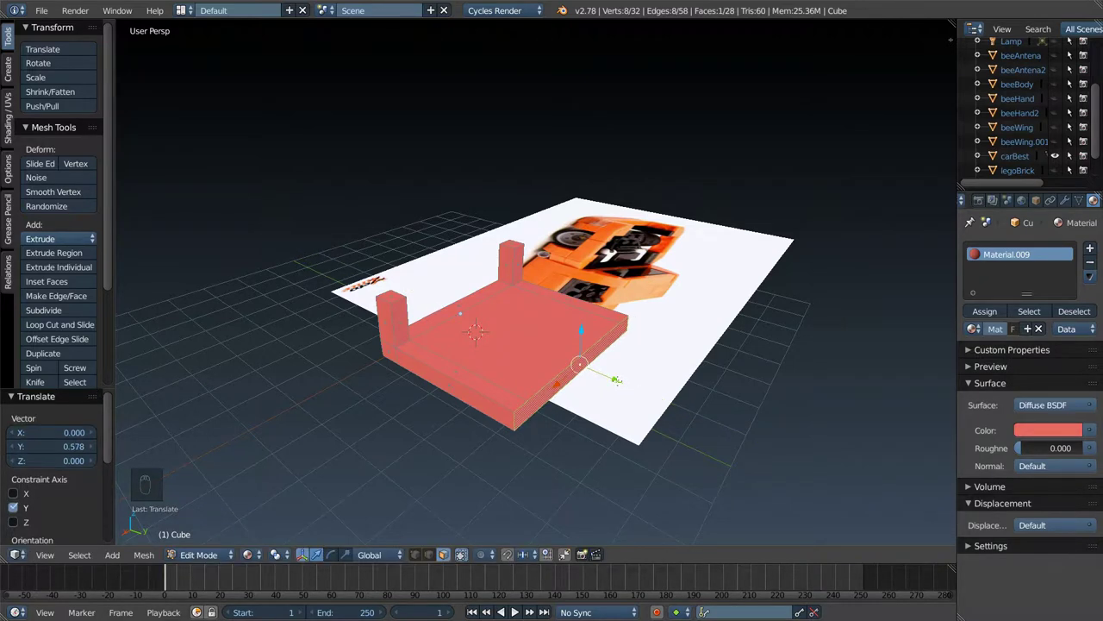
key("e")
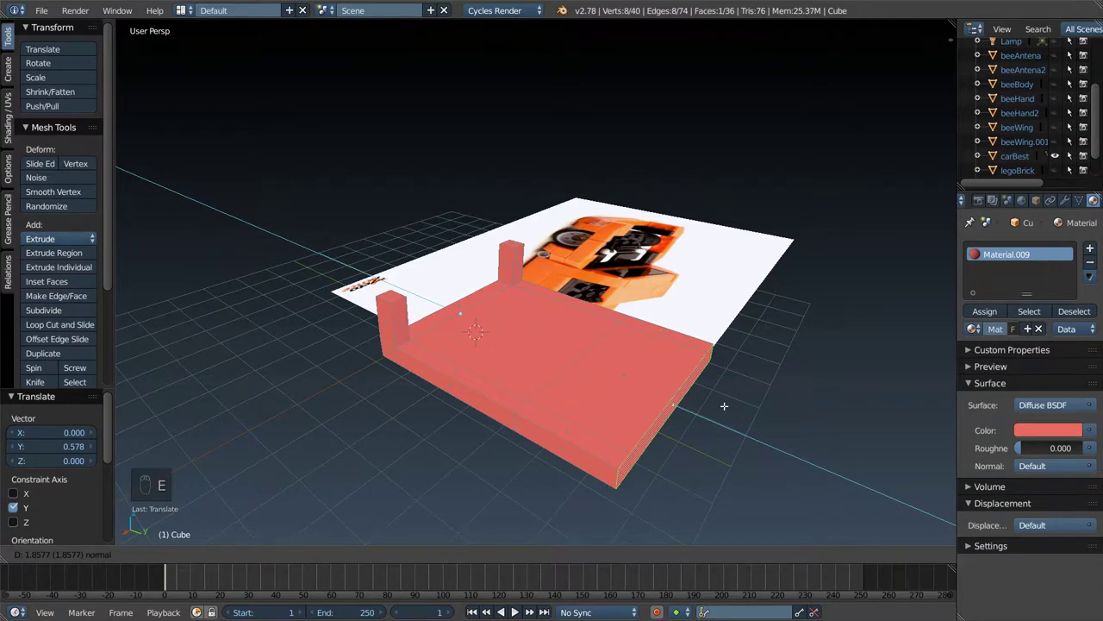
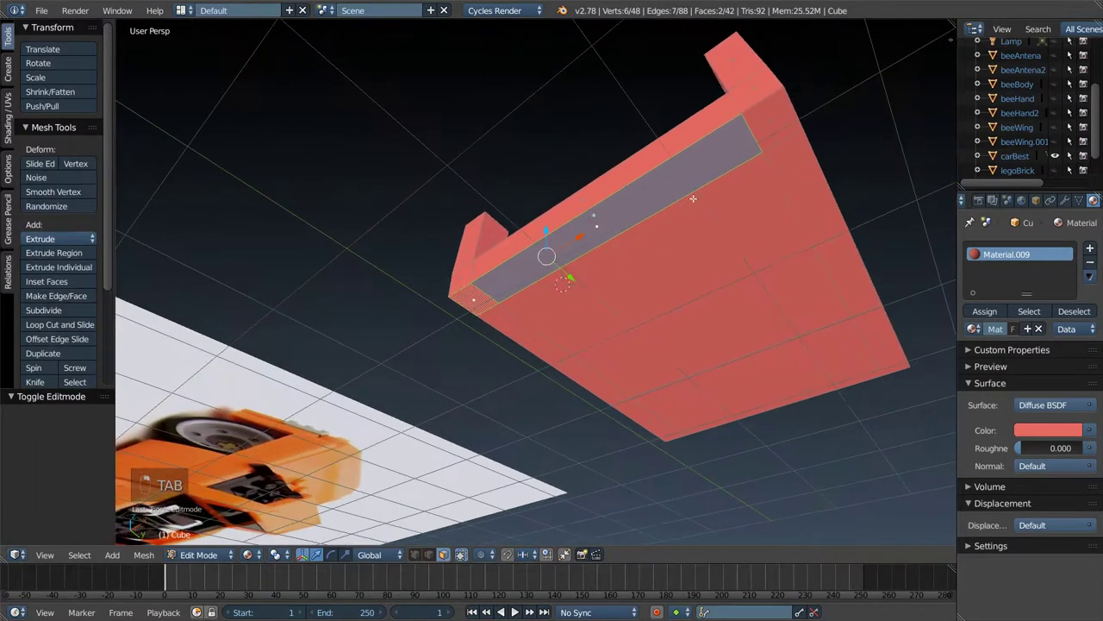
- Extrude and scale a body strip, then raise the tall cab pillar block
key("e")
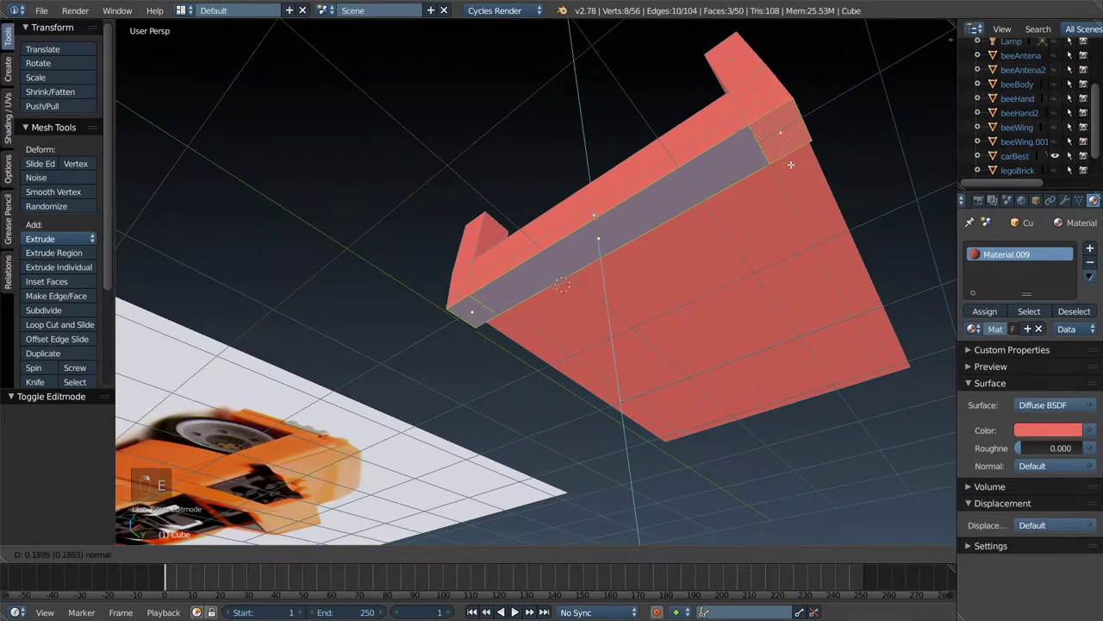
key("s")
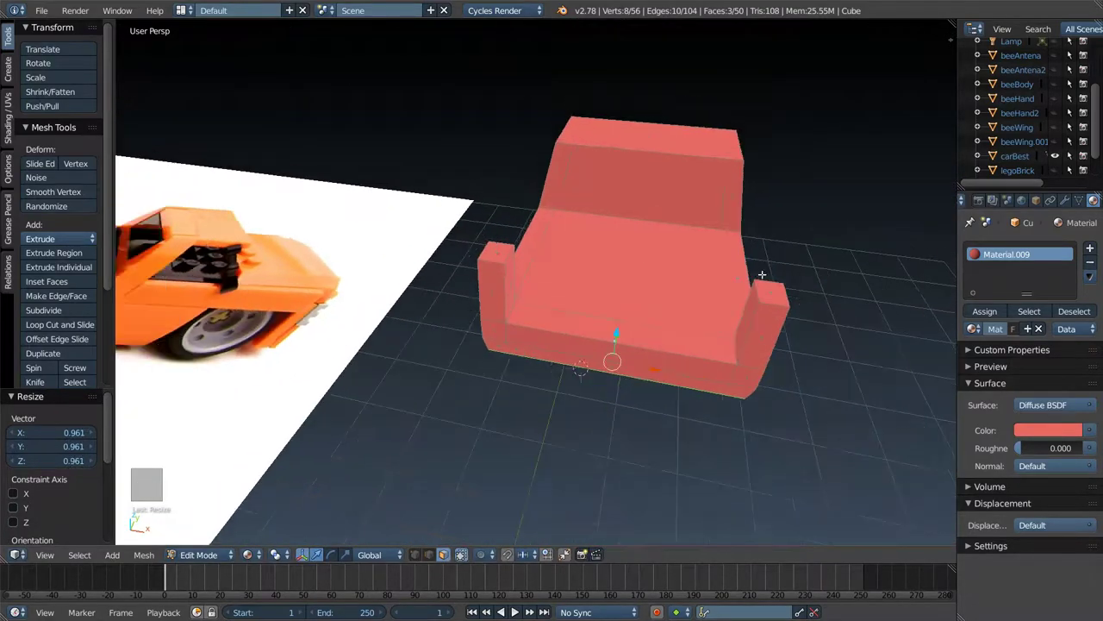
key("Tab")
key("Tab")
key("e")
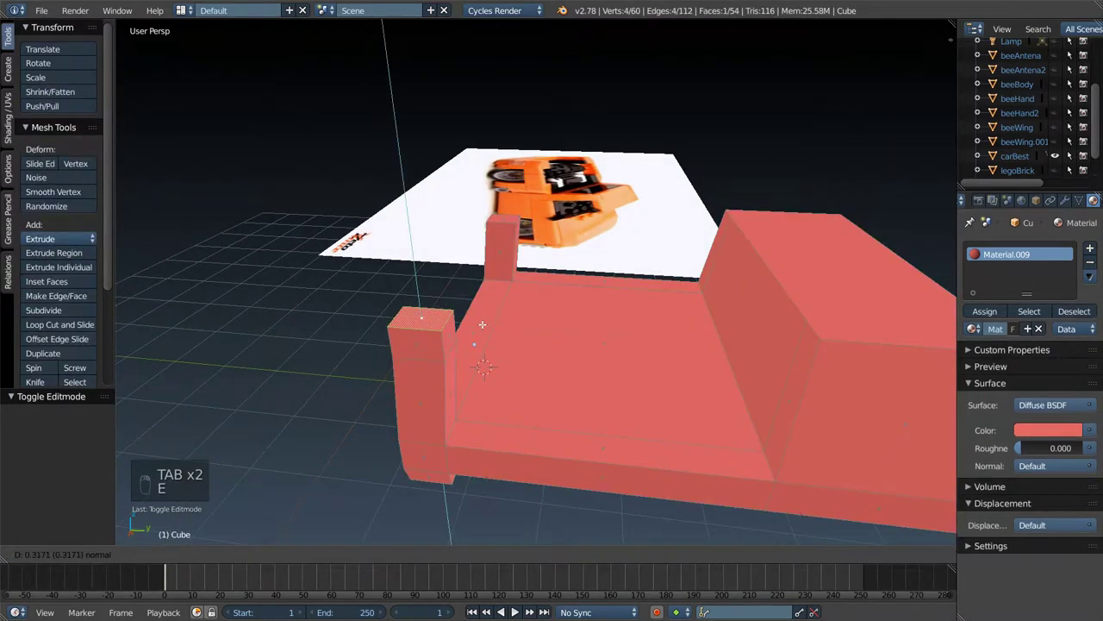
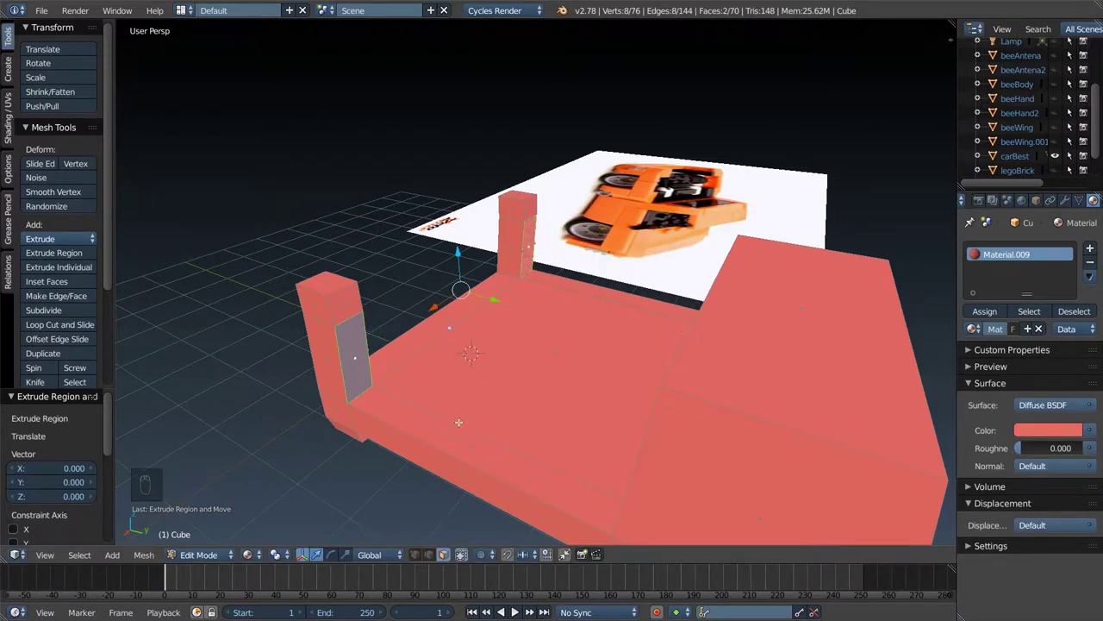
- Extrude the truck bed's side walls, undoing a bad pull and rescaling the wall faces
key("e")
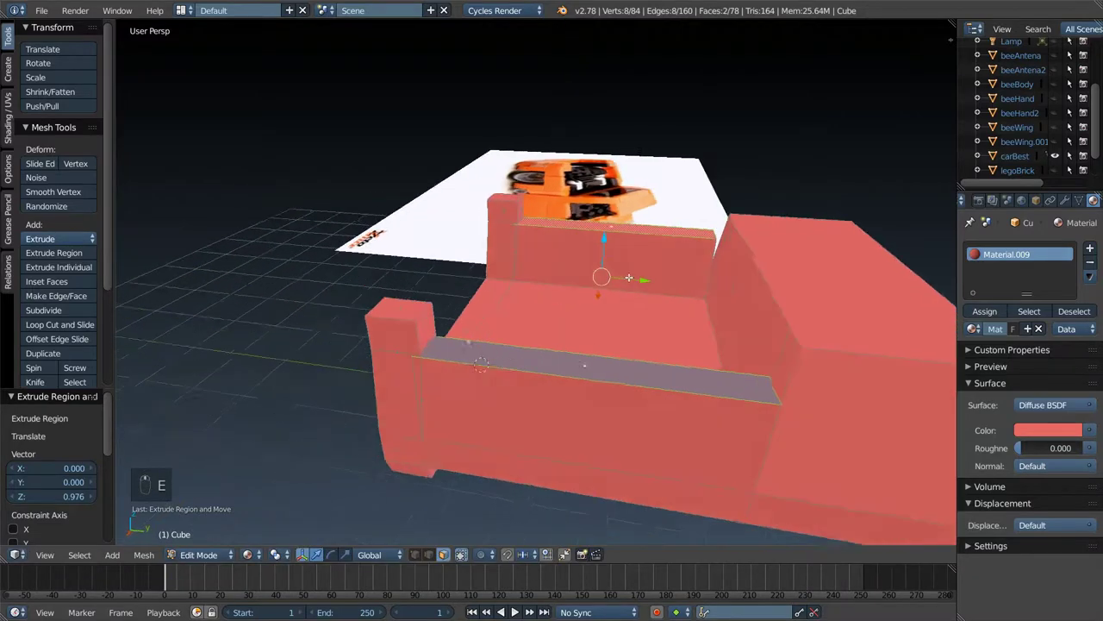
key("s")
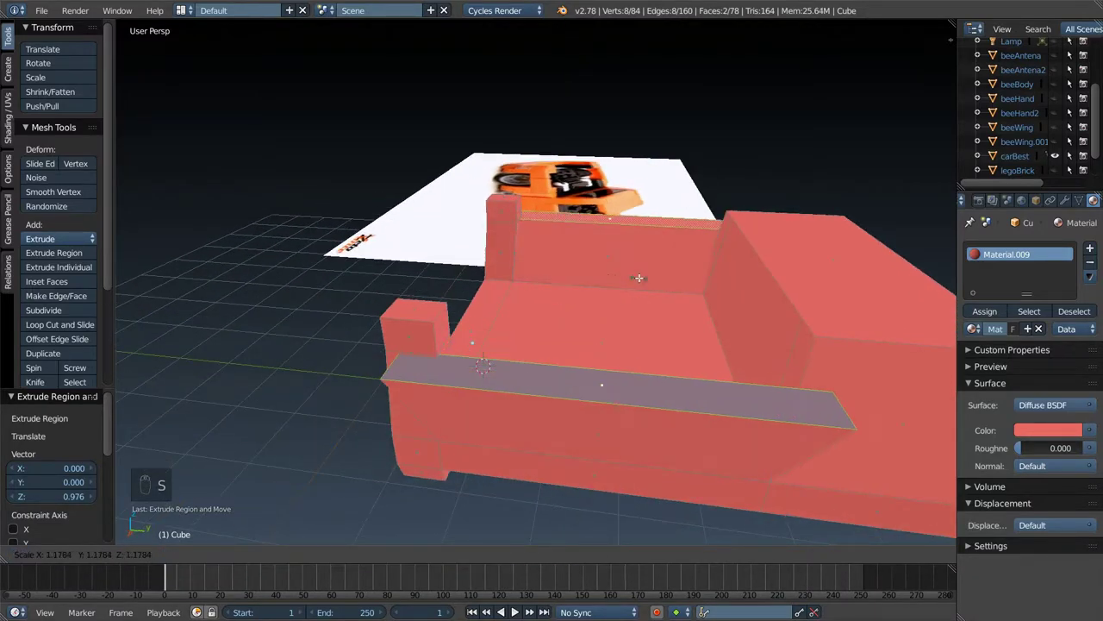
key("ctrl+z")
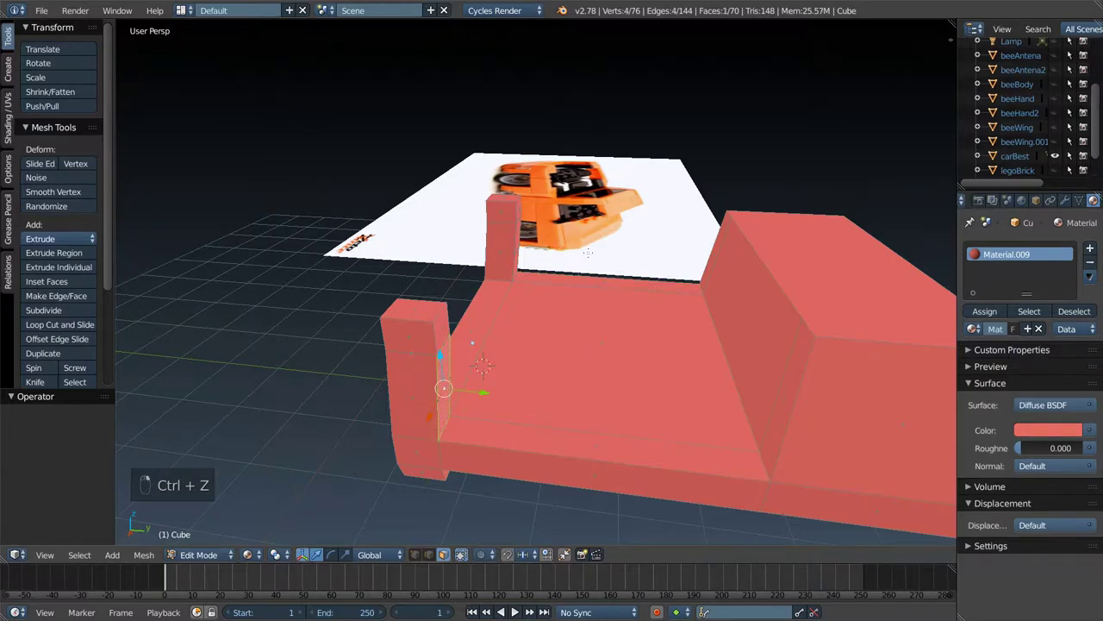
key("e")
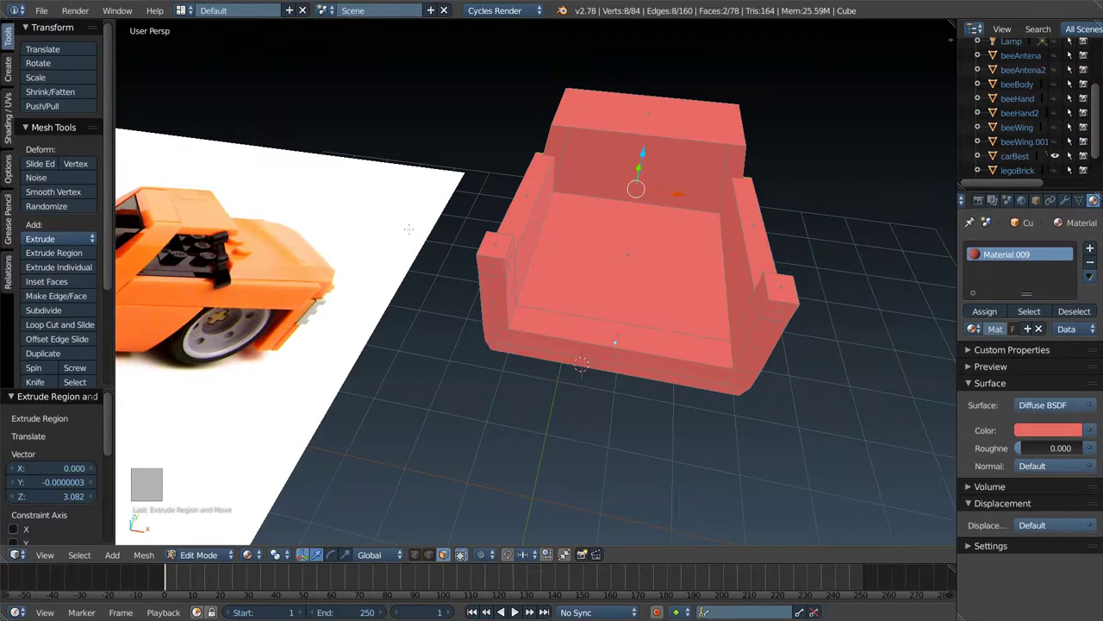
key("s")
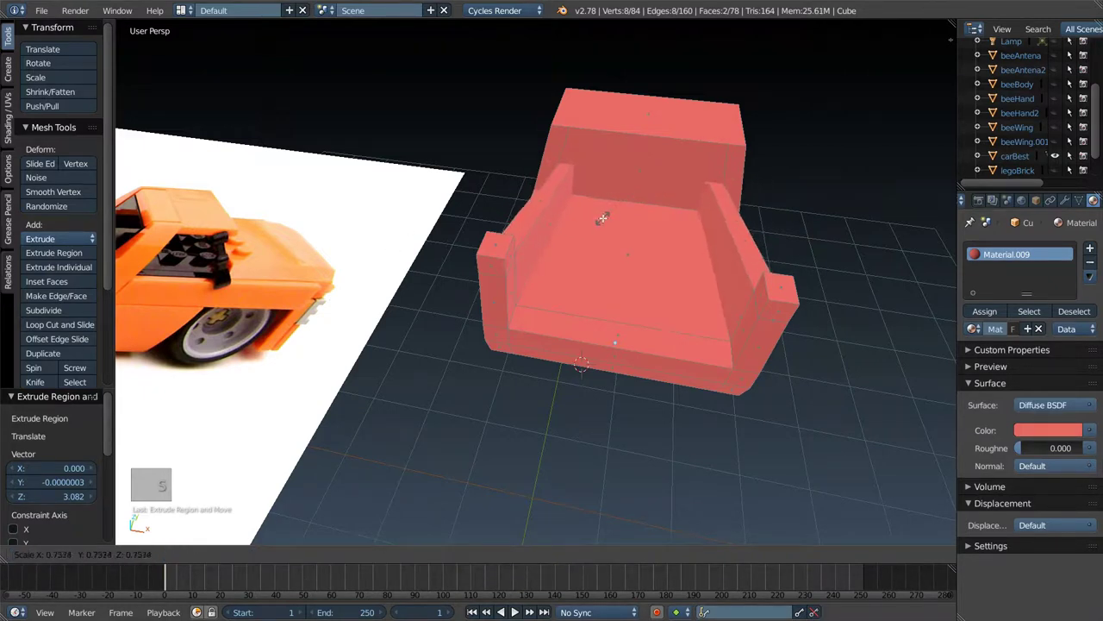
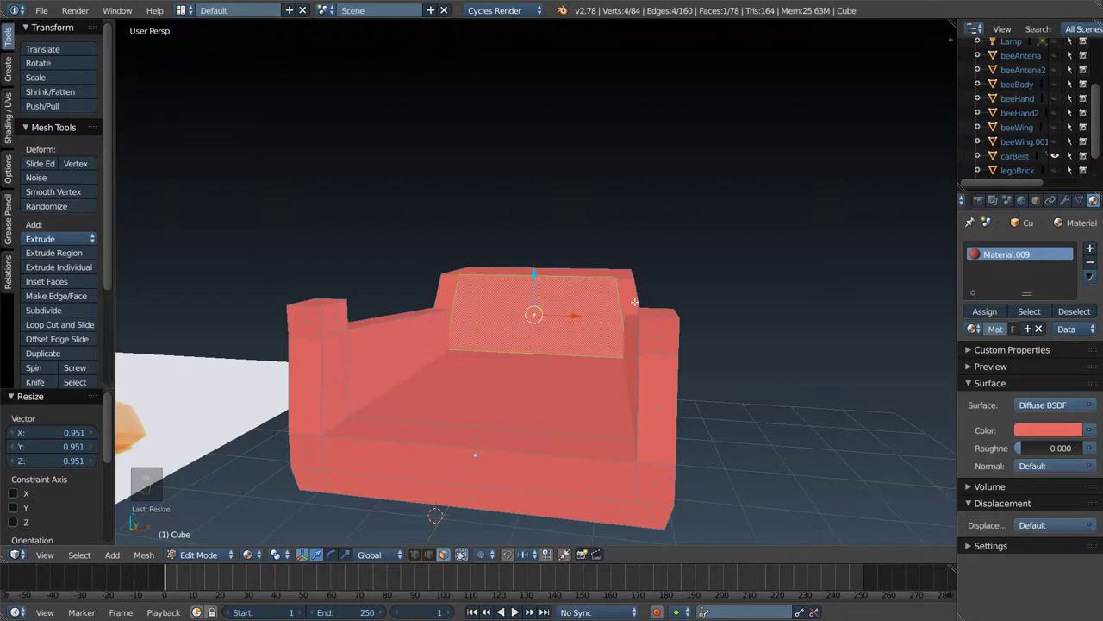
- Extend the lower front into a longer nose and scale it down to taper
key("x")
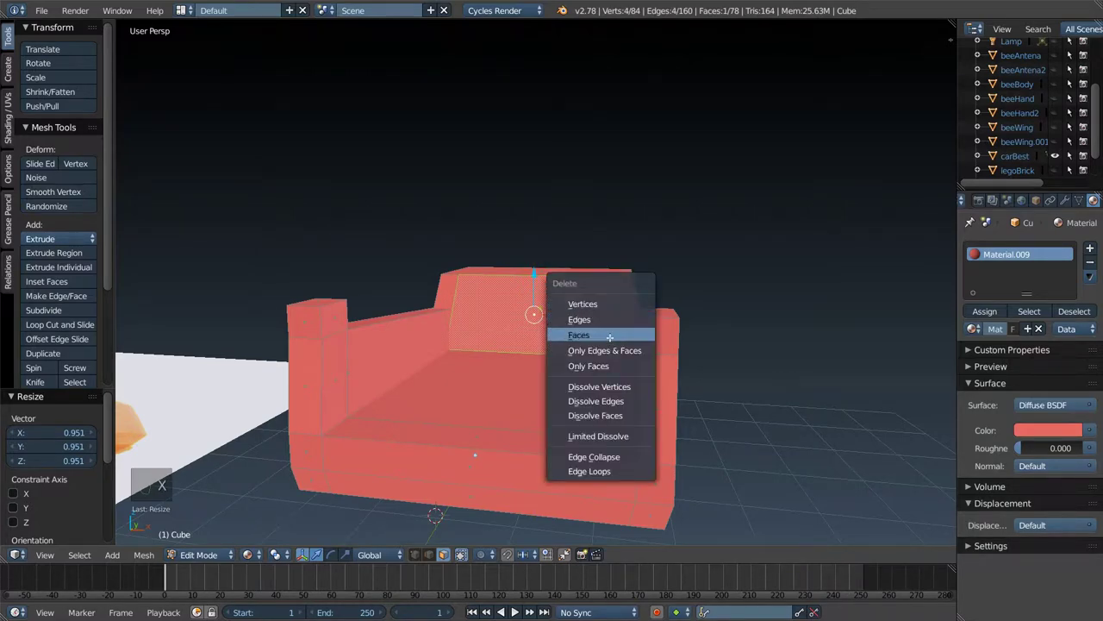
key("ctrl+z")
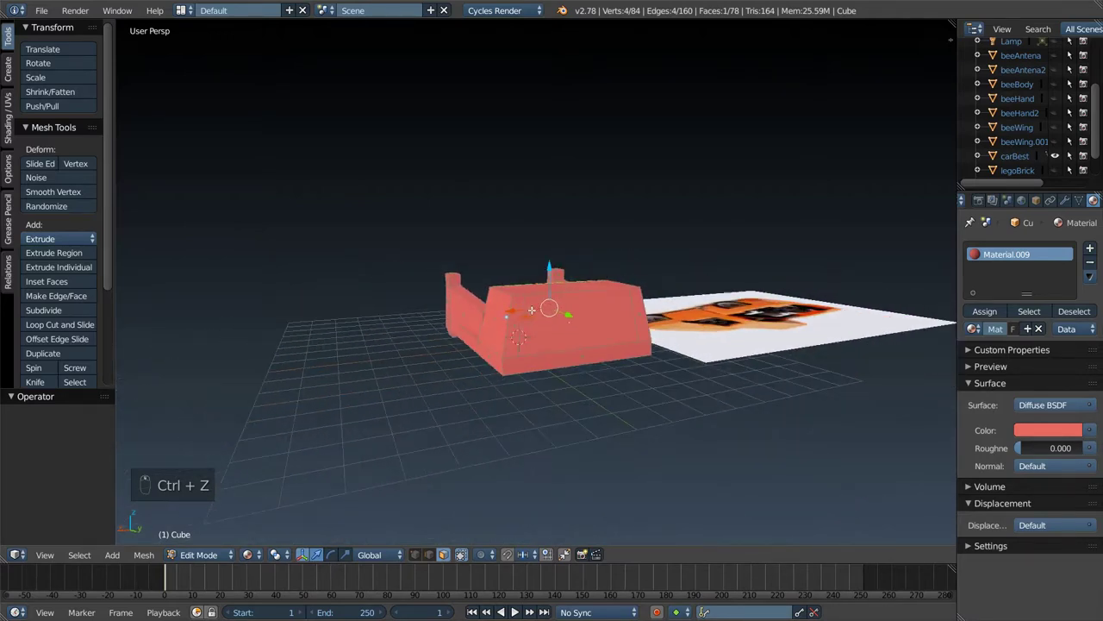
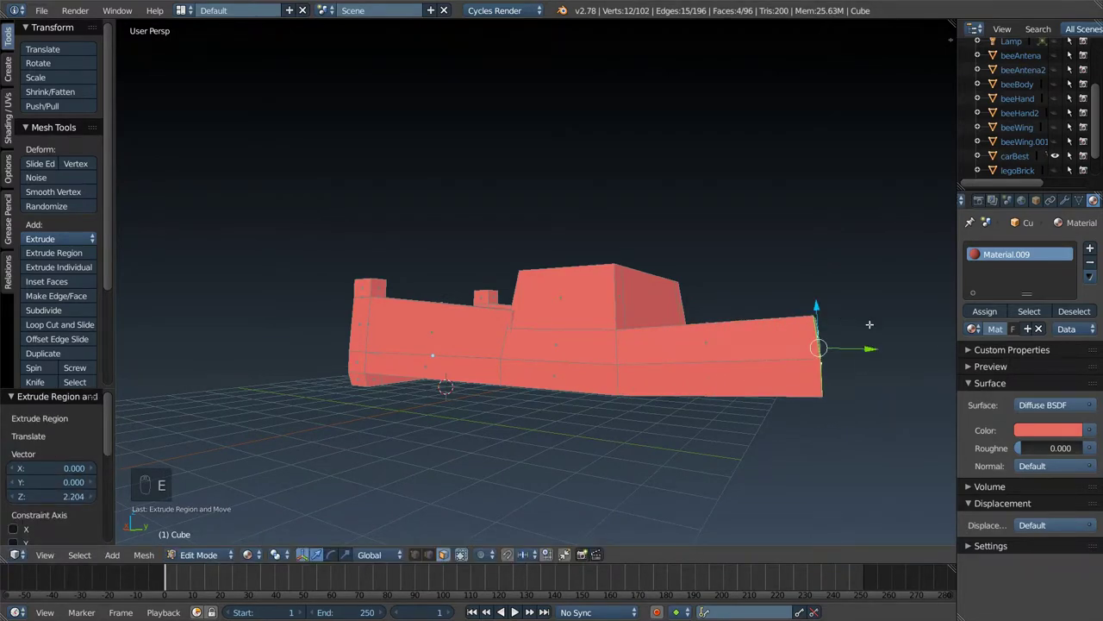
key("g")
key("s")
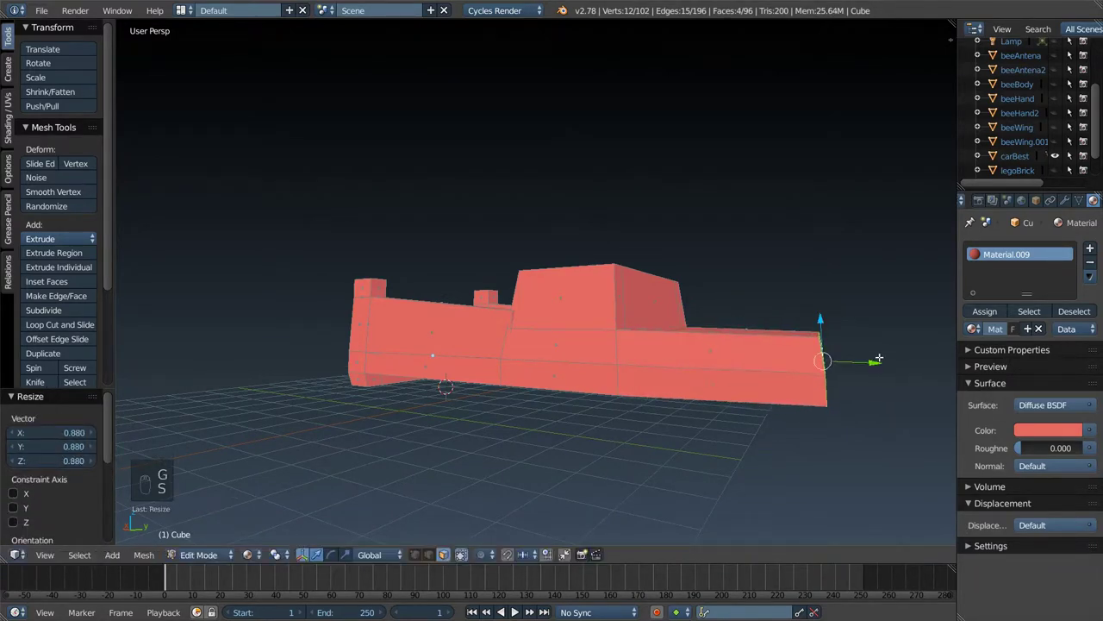
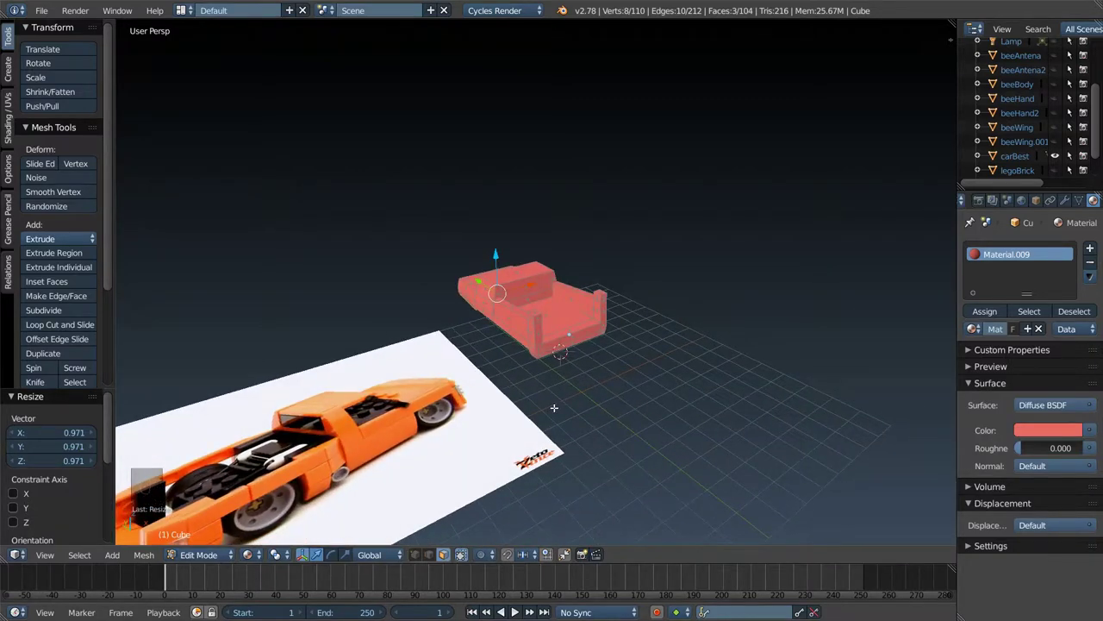
- Add a filled Circle mesh on the ground beside the truck body
key("shift+a")
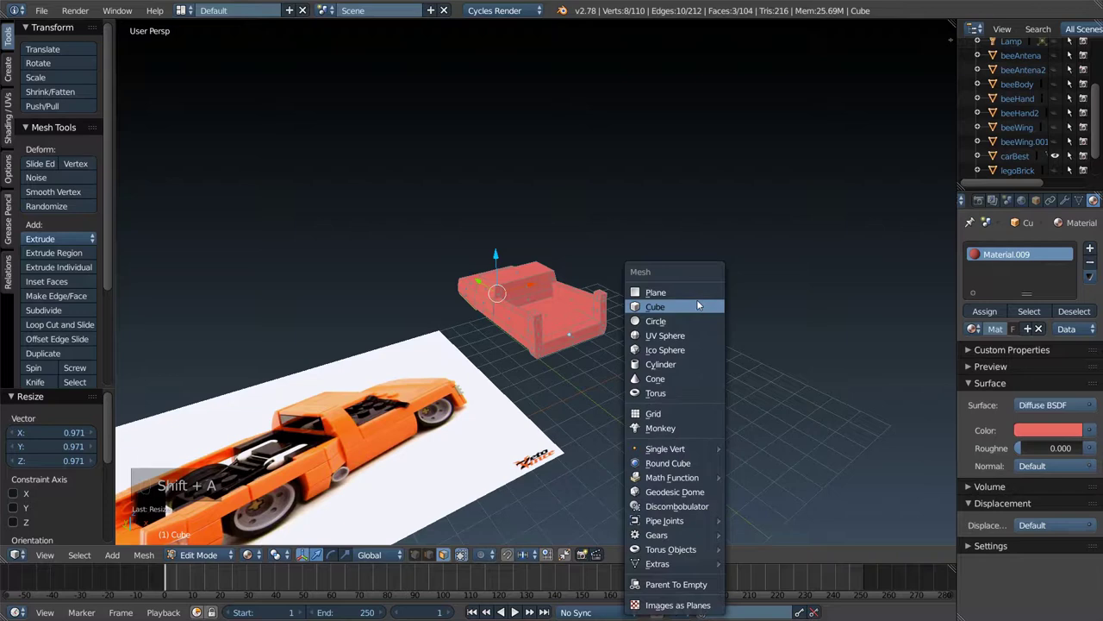
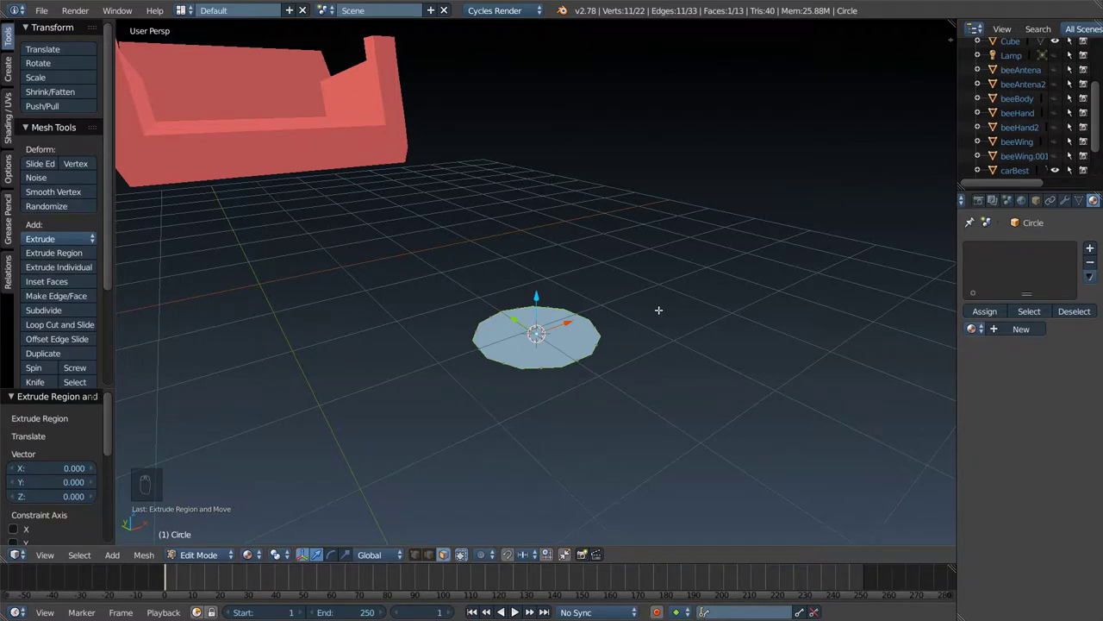
- Inset a smaller ring in the disc and extrude its centre into a raised step
key("e")
key("s")
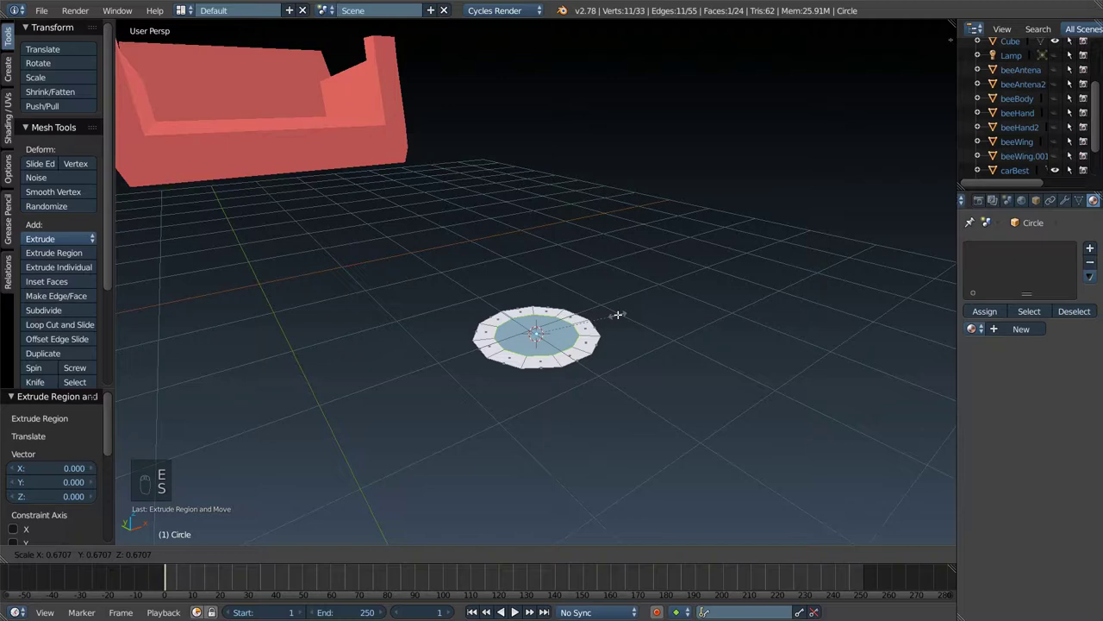
key("e")
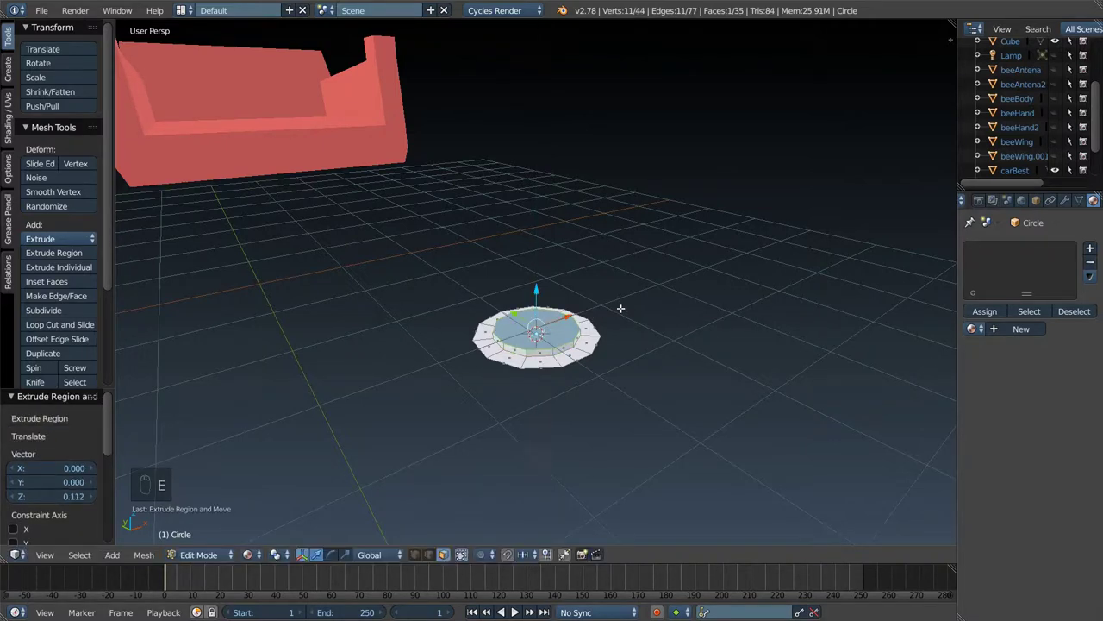
key("e")
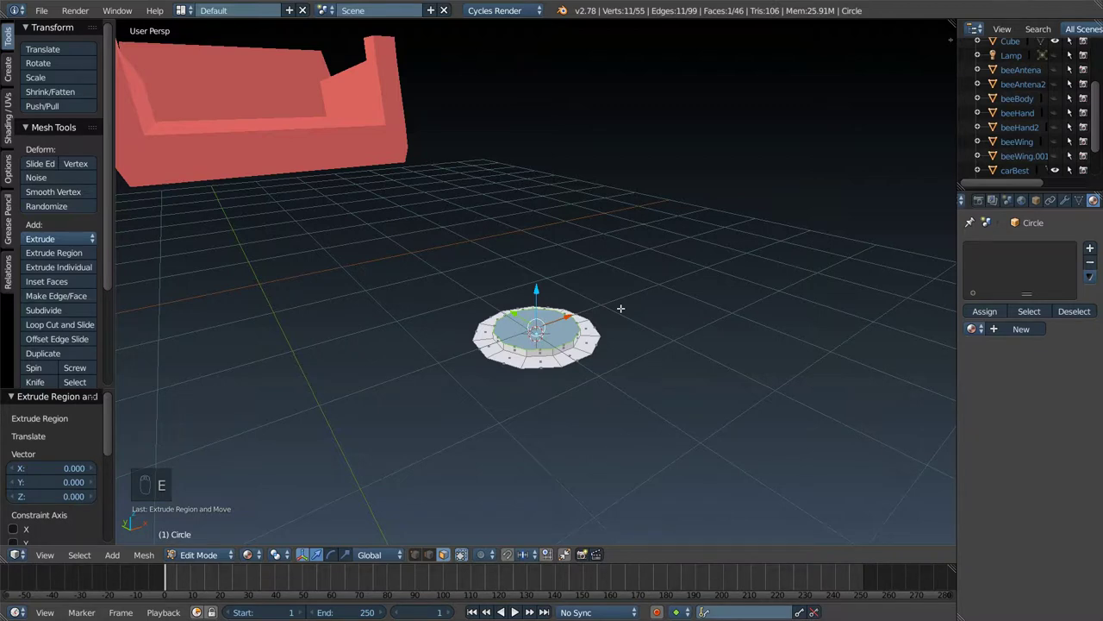
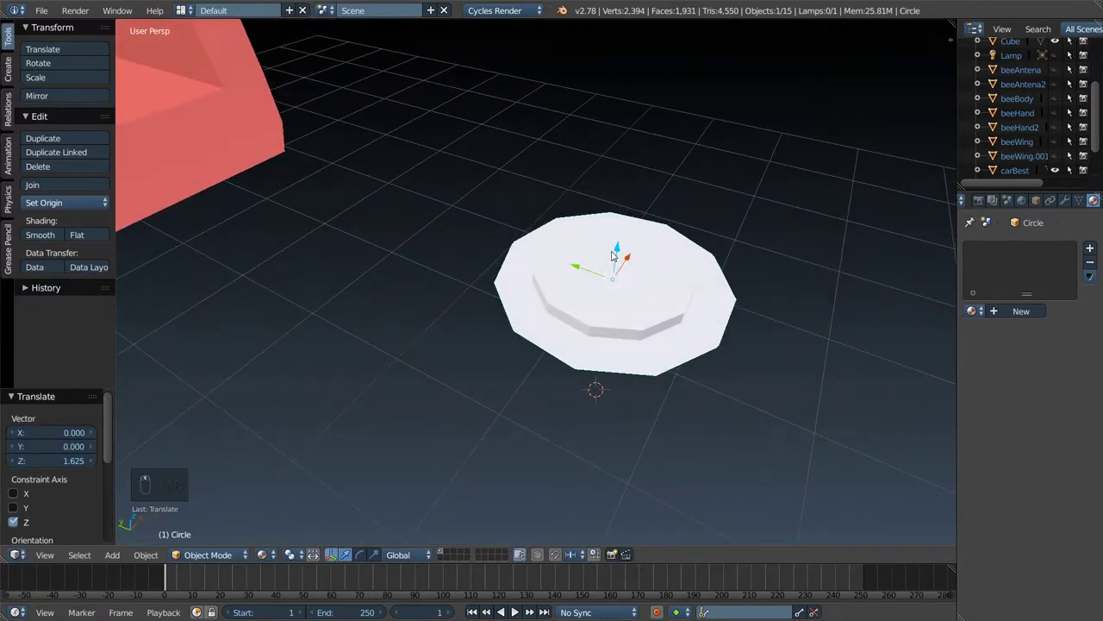
left_click_drag(620, 254, 736, 269)
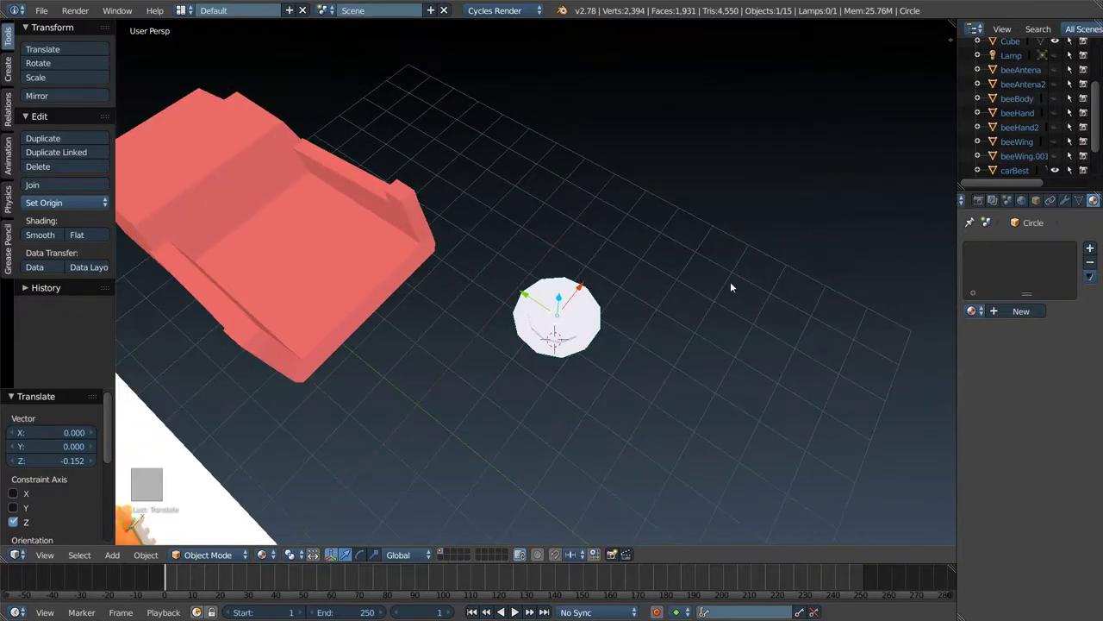
key("Tab")
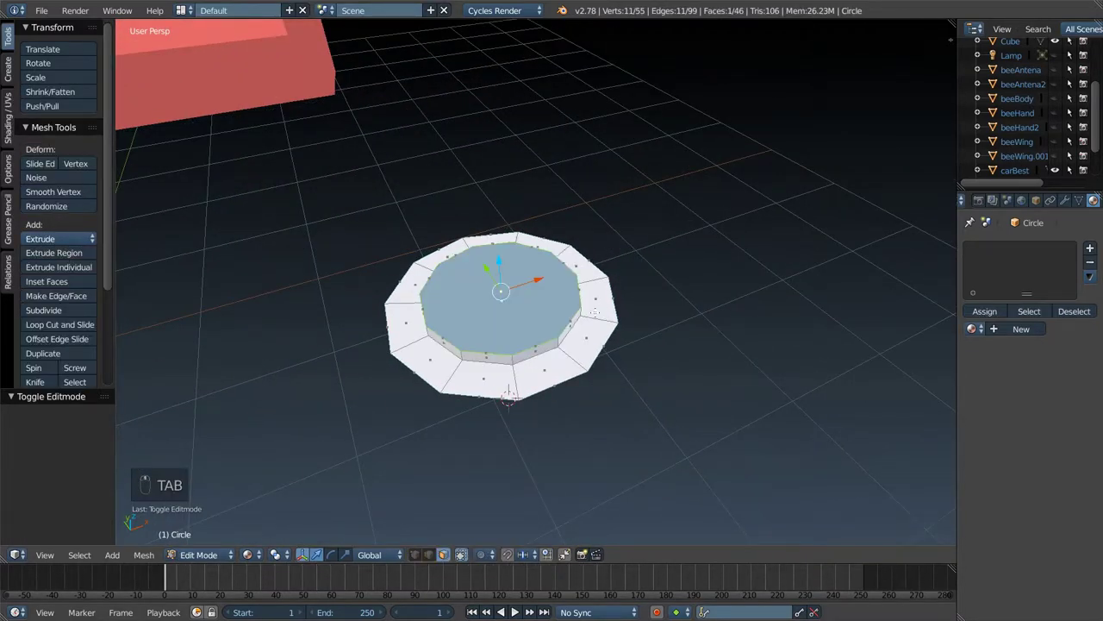
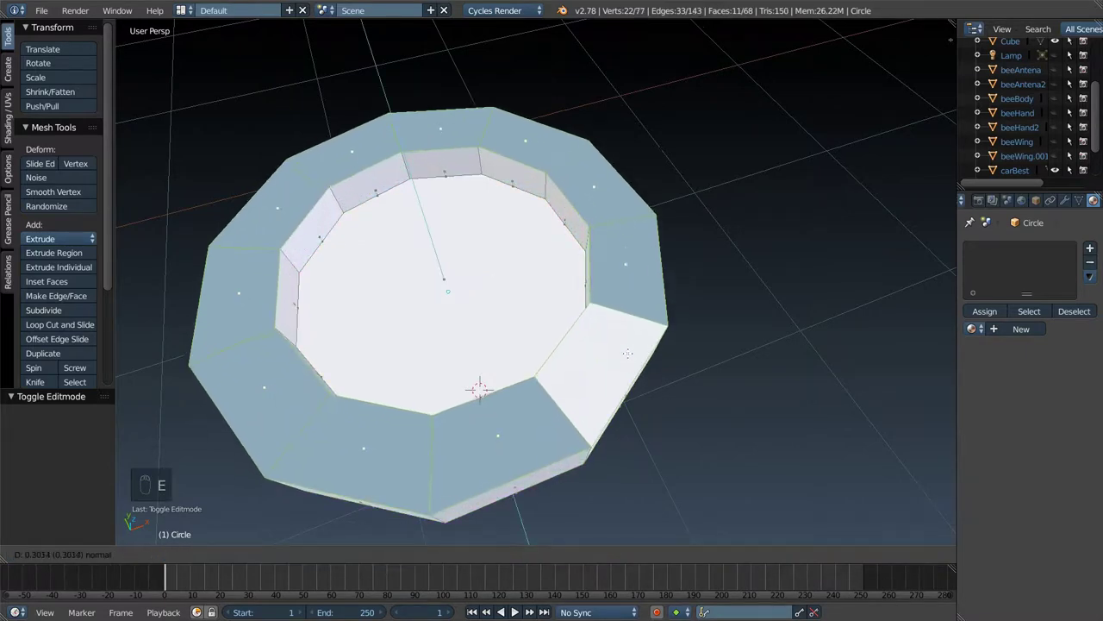
- Extrude the disc's outer ring upward into a slightly widened rim, leaving a recessed centre
key("e")
key("Tab")
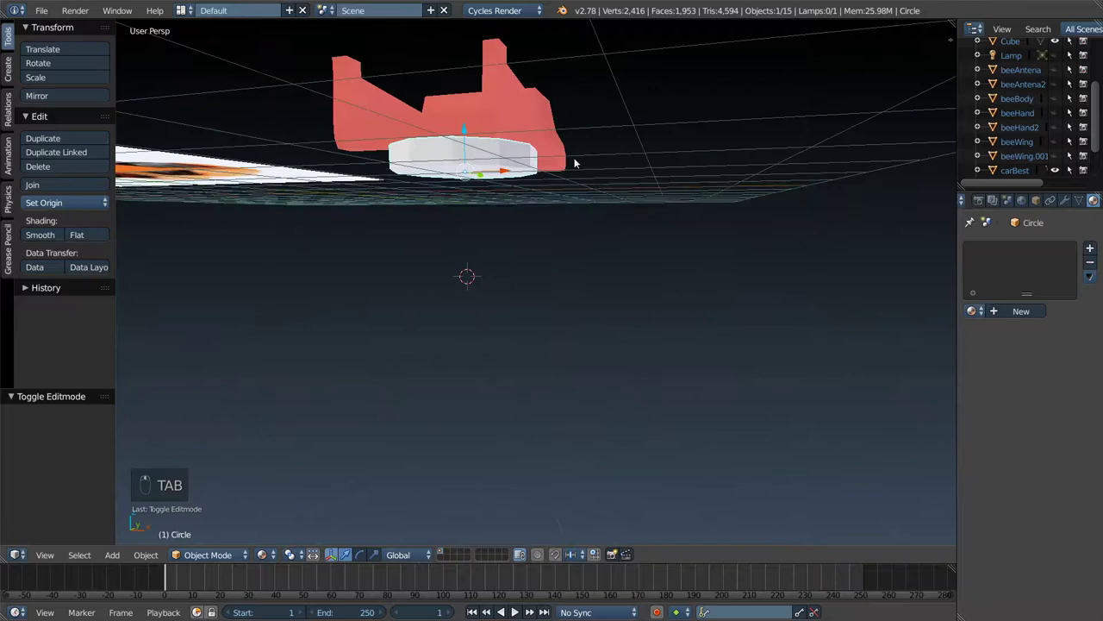
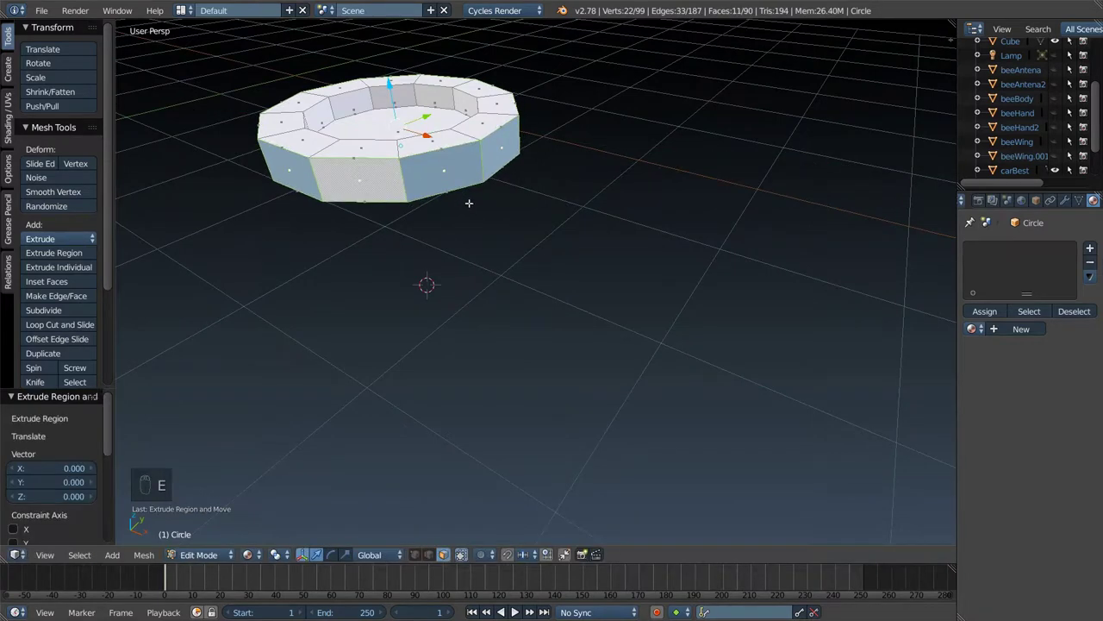
key("e")
key("s")
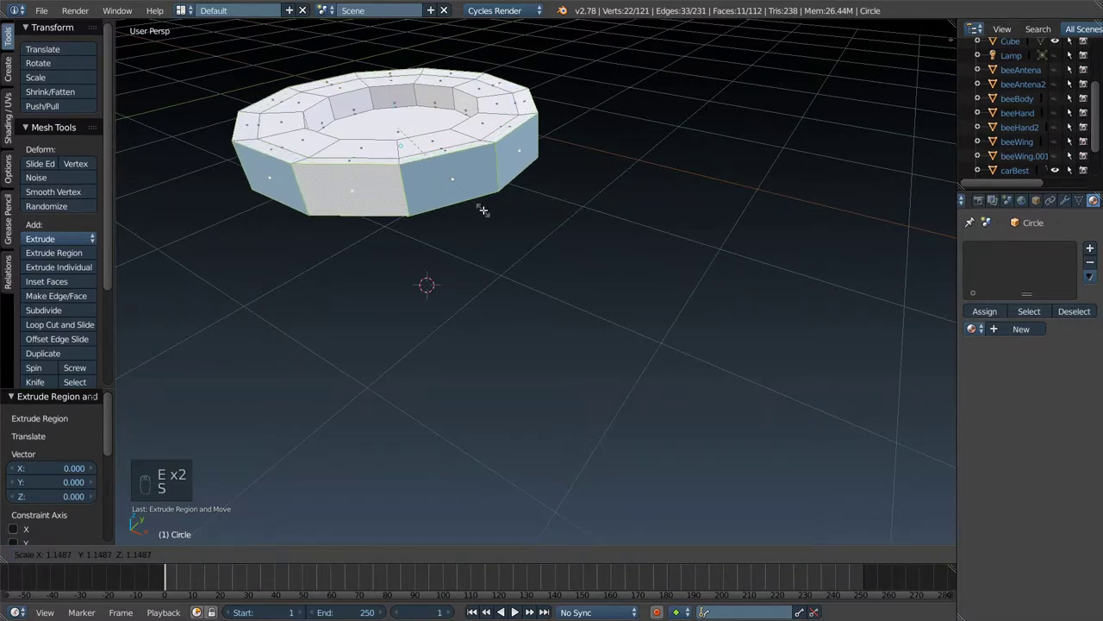
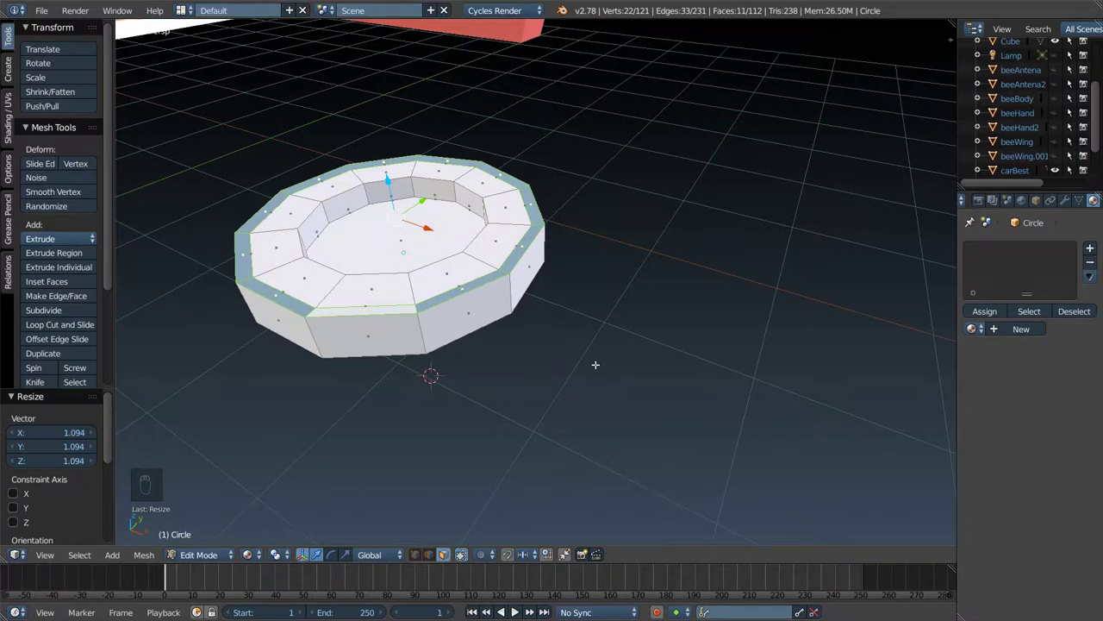
key("e")
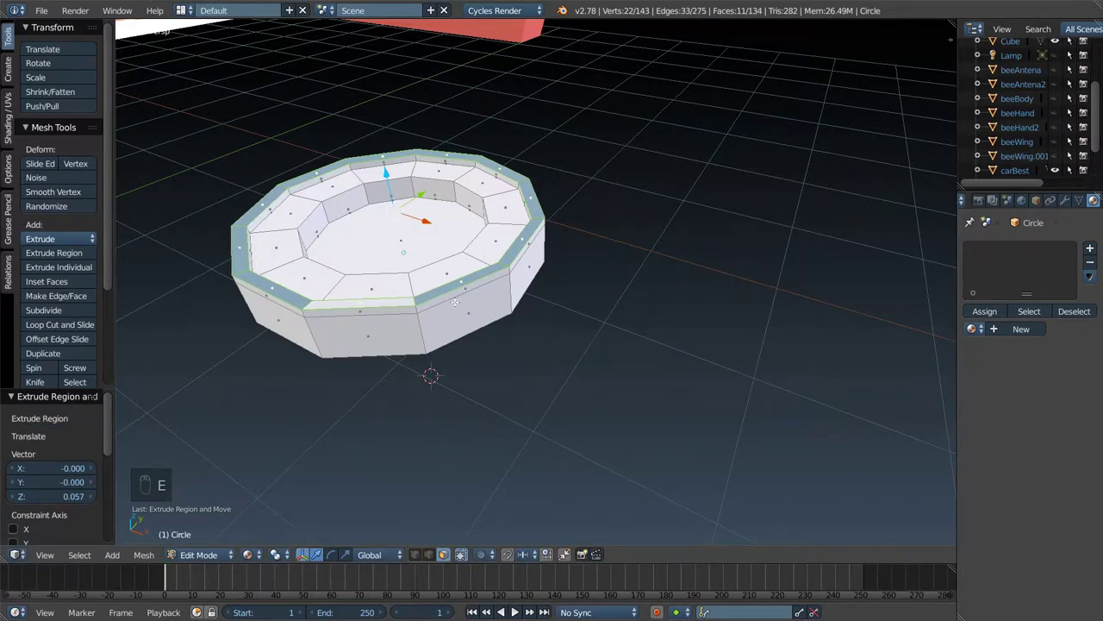
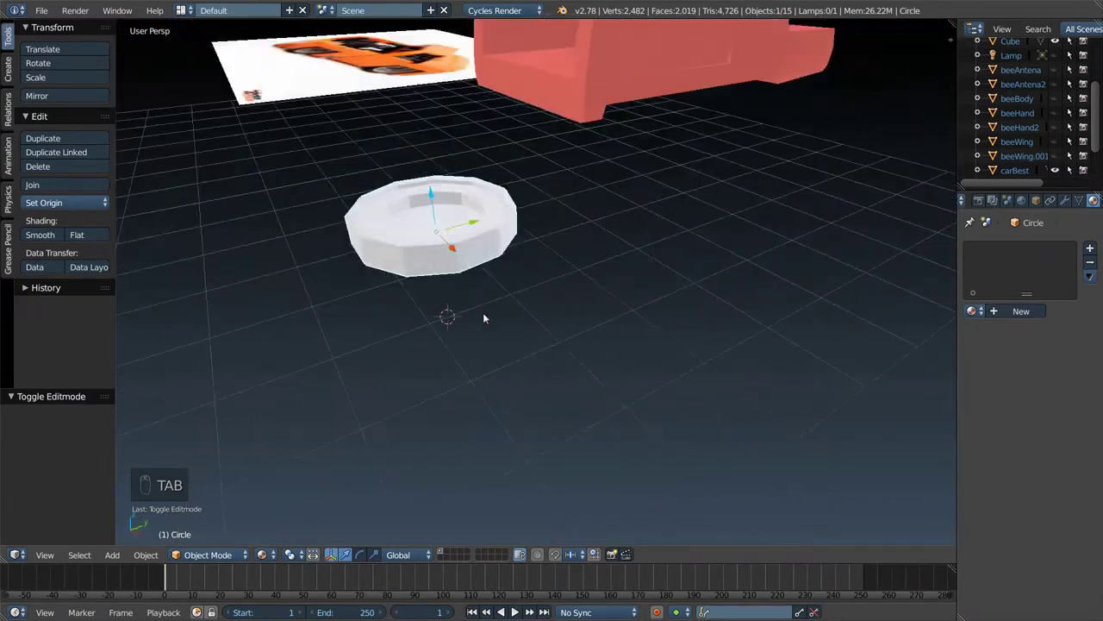
- Orbit the view to look down at the wheel while assigning its dark grey material
left_click_drag(1014, 316, 848, 362)
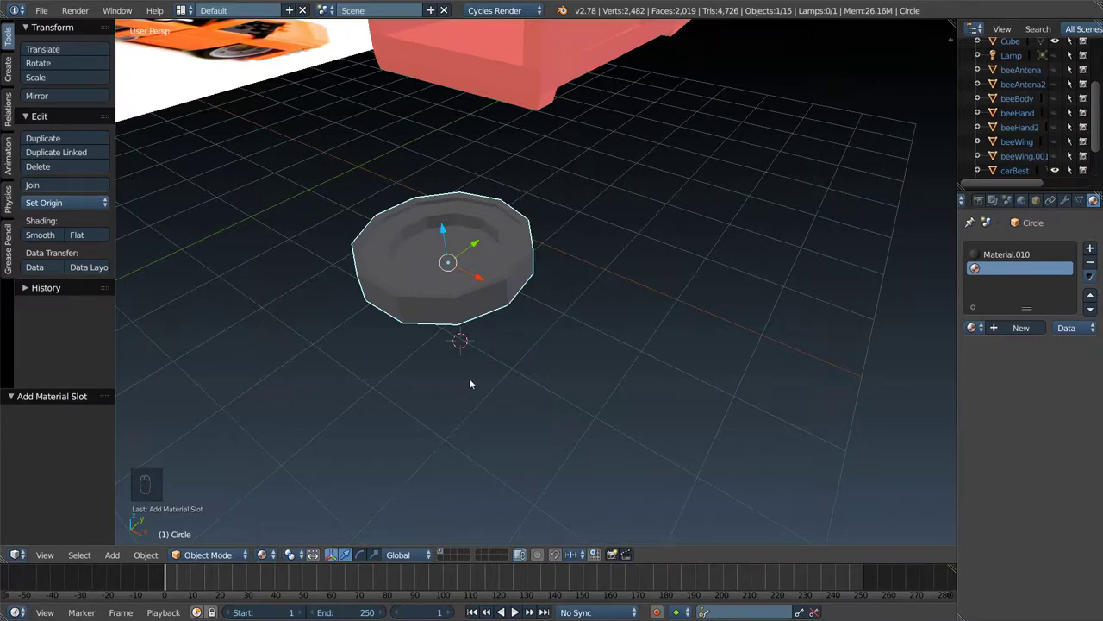
middle_click(551, 313)
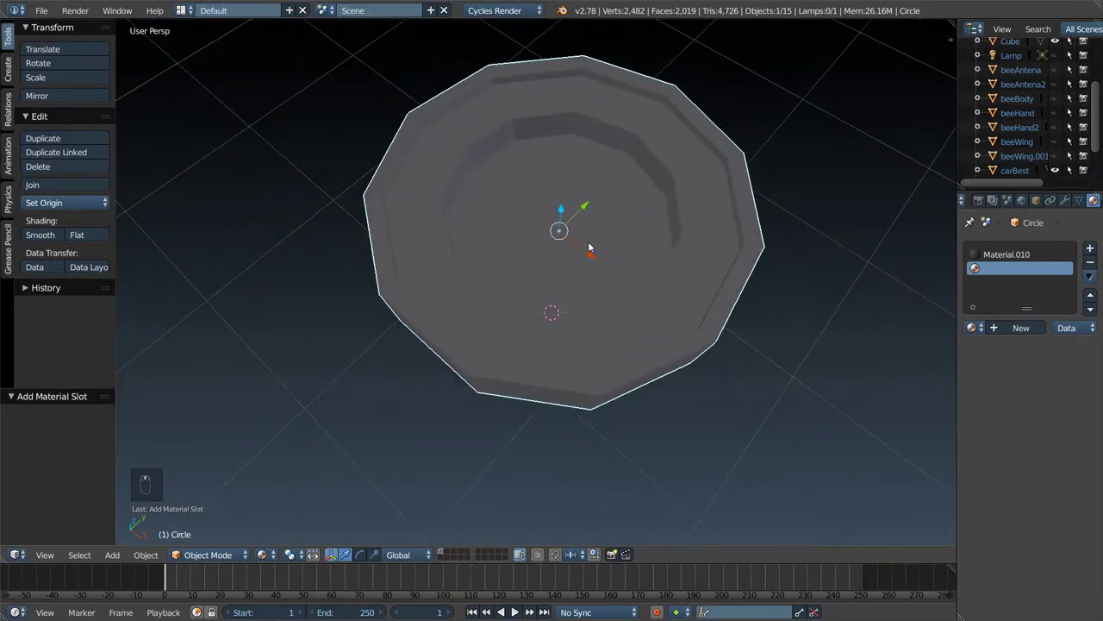
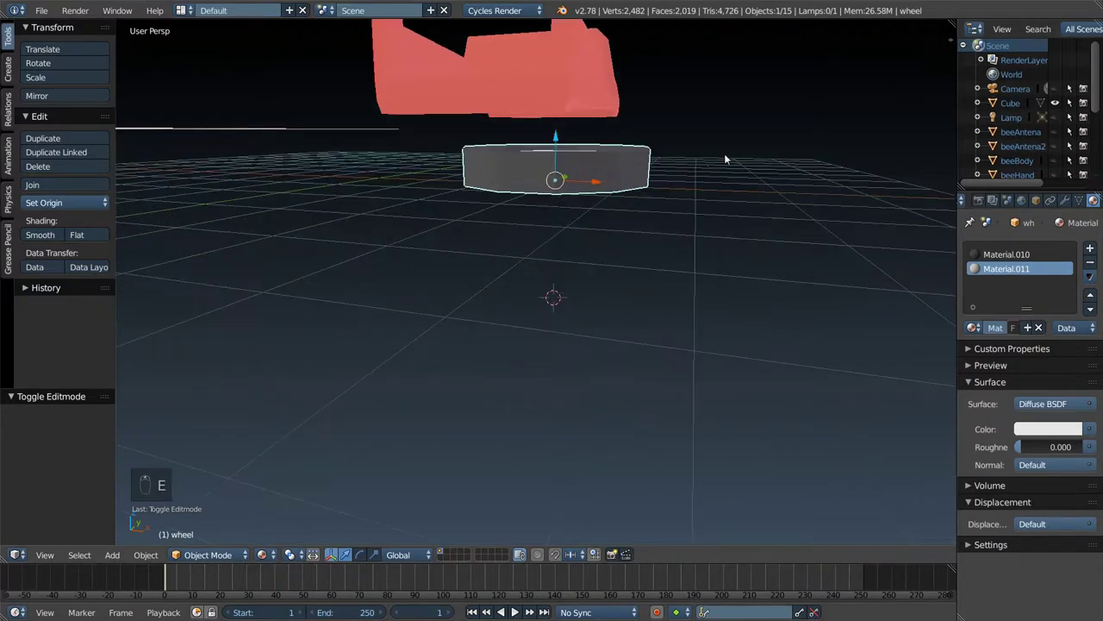
- Move the wheel toward the truck body, sliding along X then shifting body and wheel along Y
key("s")
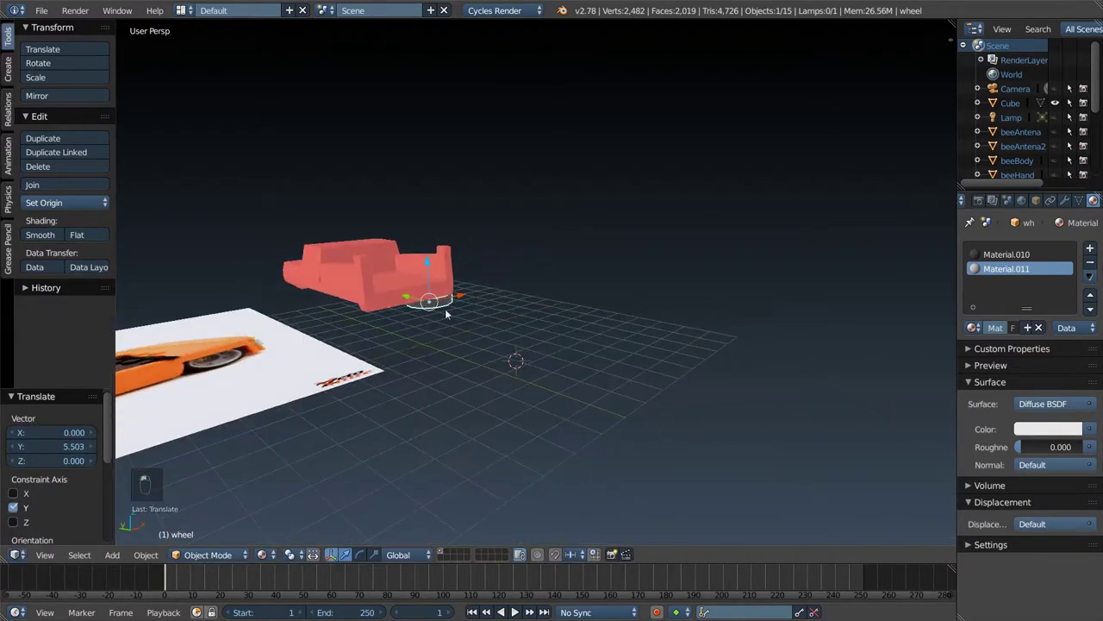
left_click_drag(358, 320, 306, 325)
middle_click(397, 364)
middle_click(524, 292)
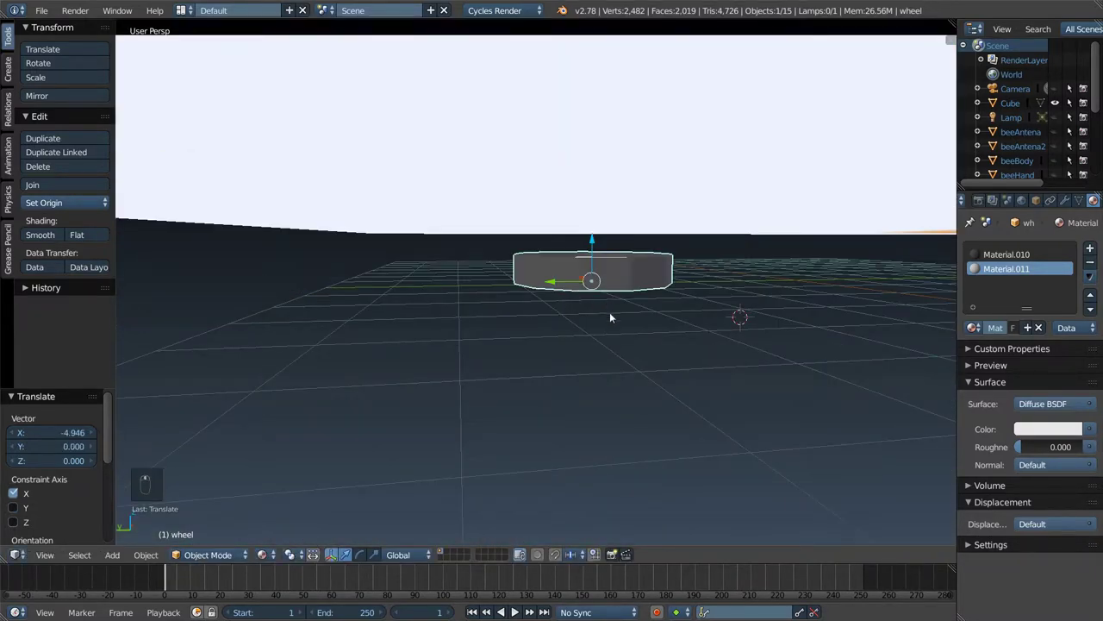
left_click_drag(799, 382, 760, 352)
left_click_drag(652, 336, 760, 353)
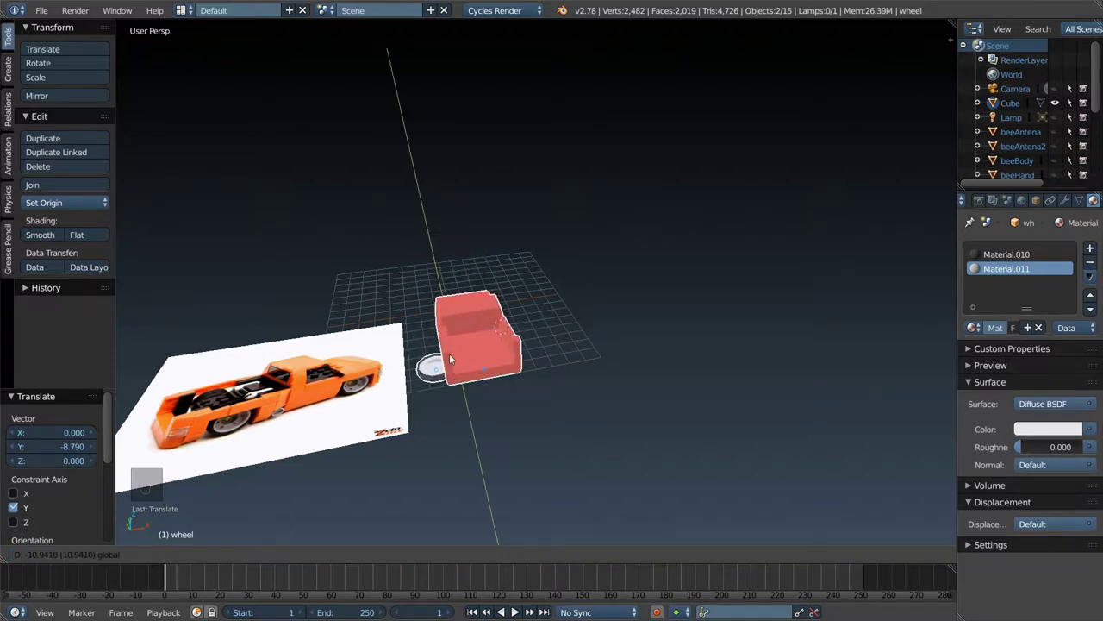
- Rotate the truck body and wheel 90° about Z and -90° about X, then view from above
key("r")
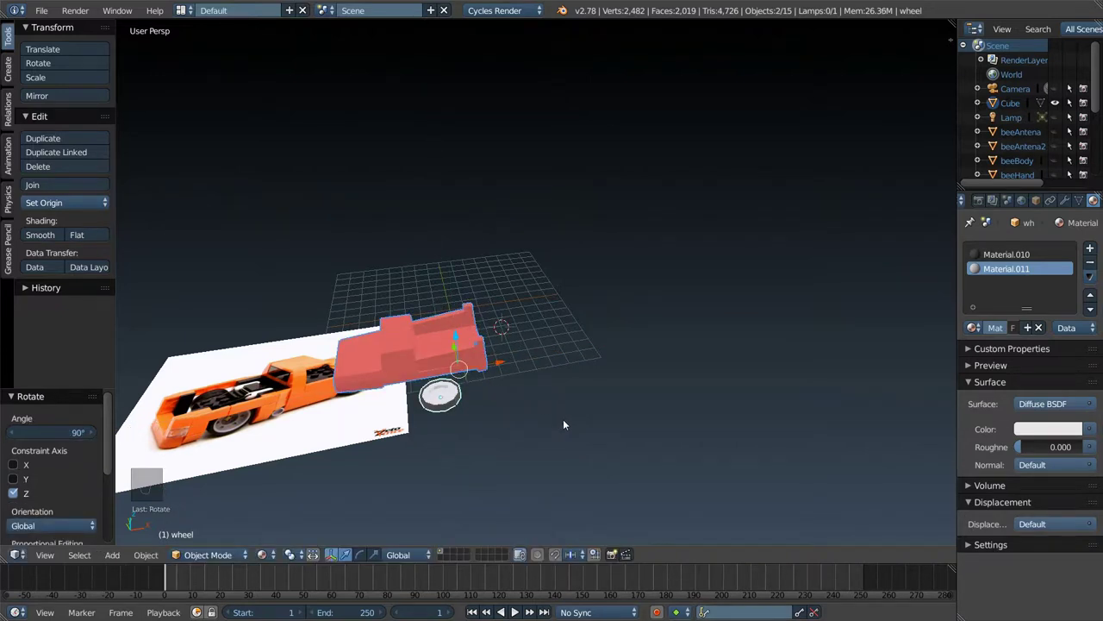
key("r")
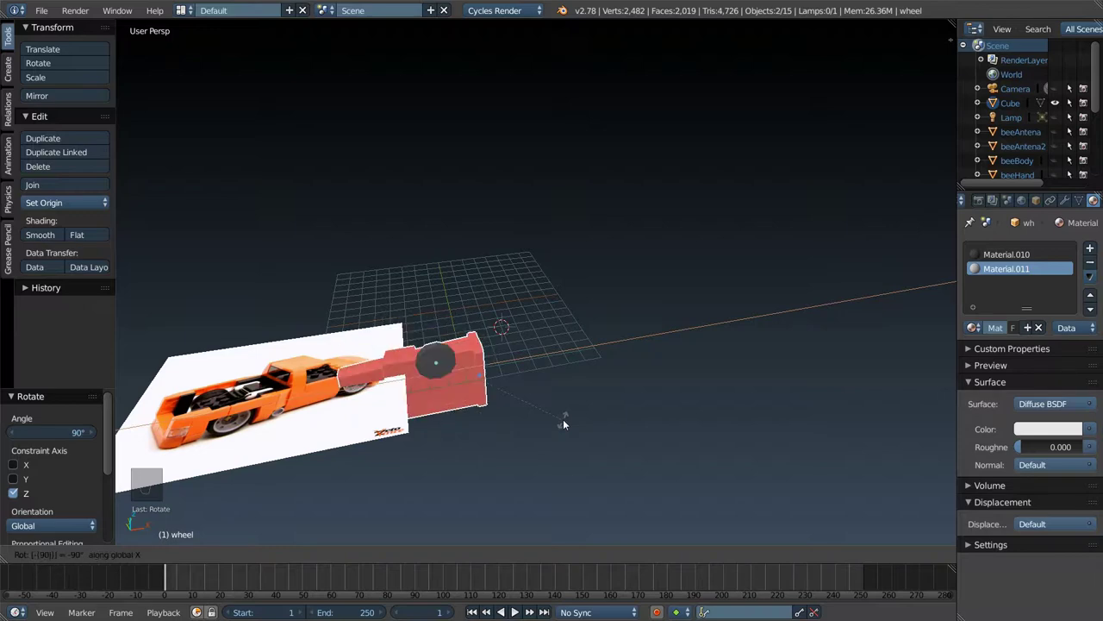
key("KP_5")
key("KP_7")
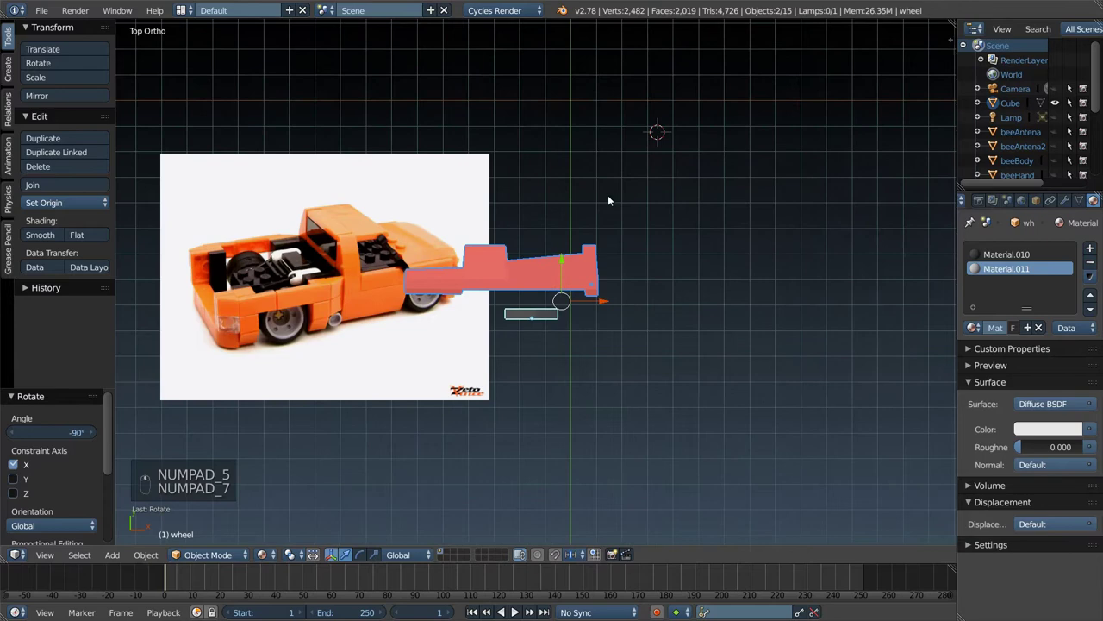
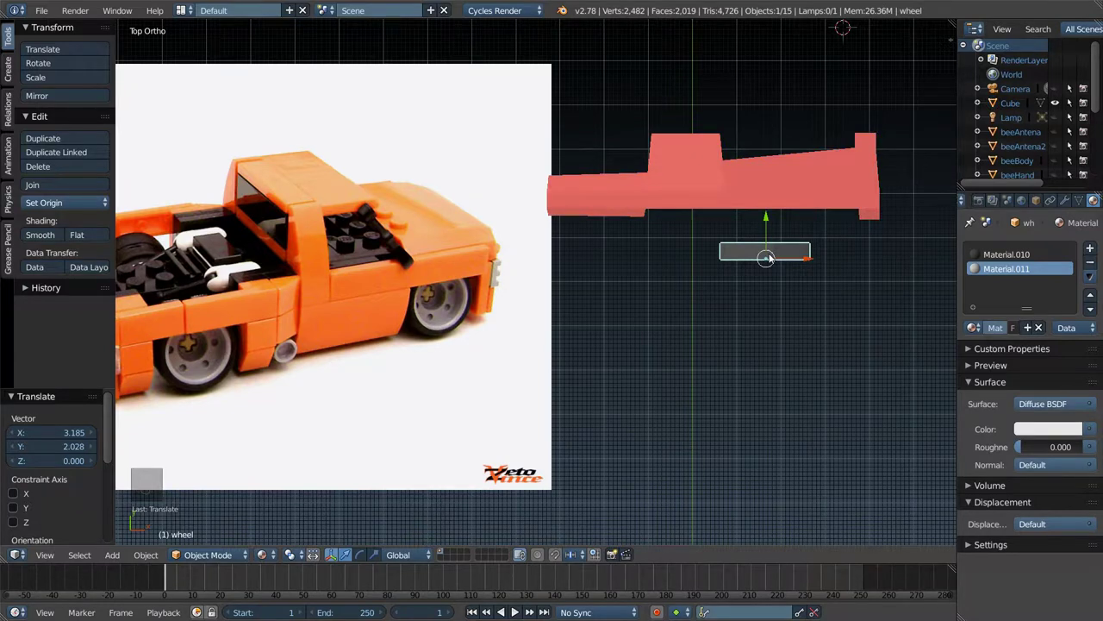
- Stand the wheel upright, scale it to about 0.299 and place it under the cab
key("r")
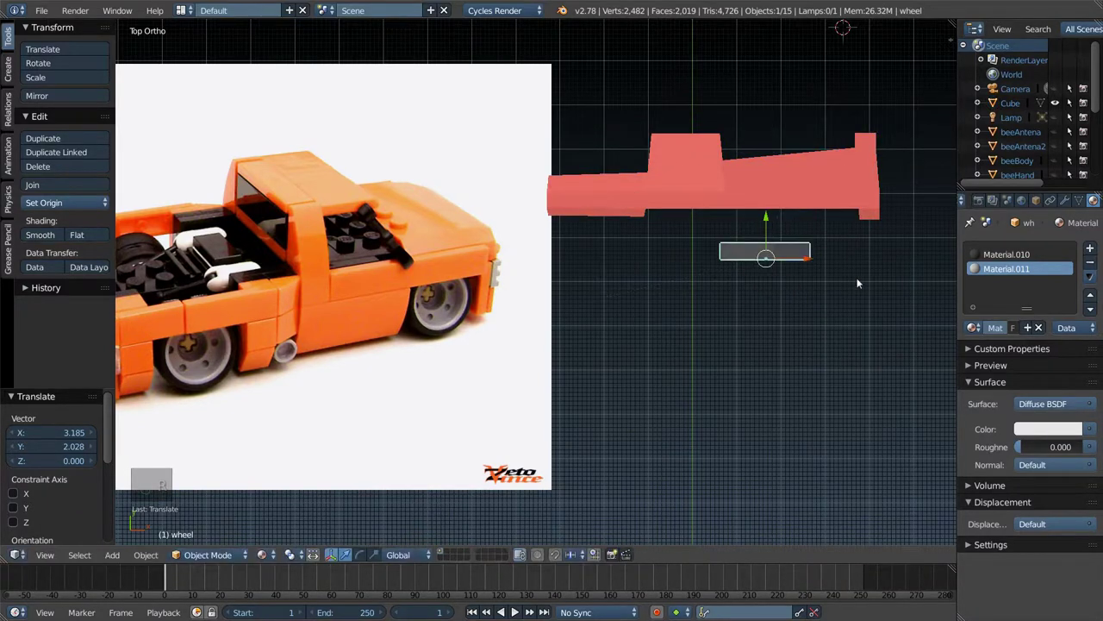
key("r")
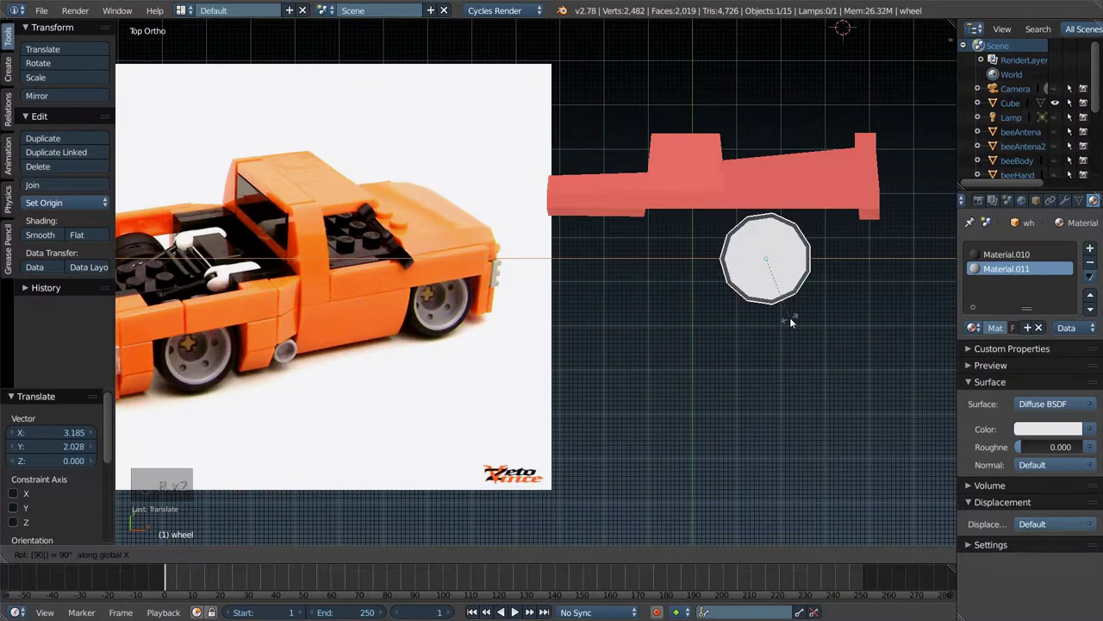
key("s")
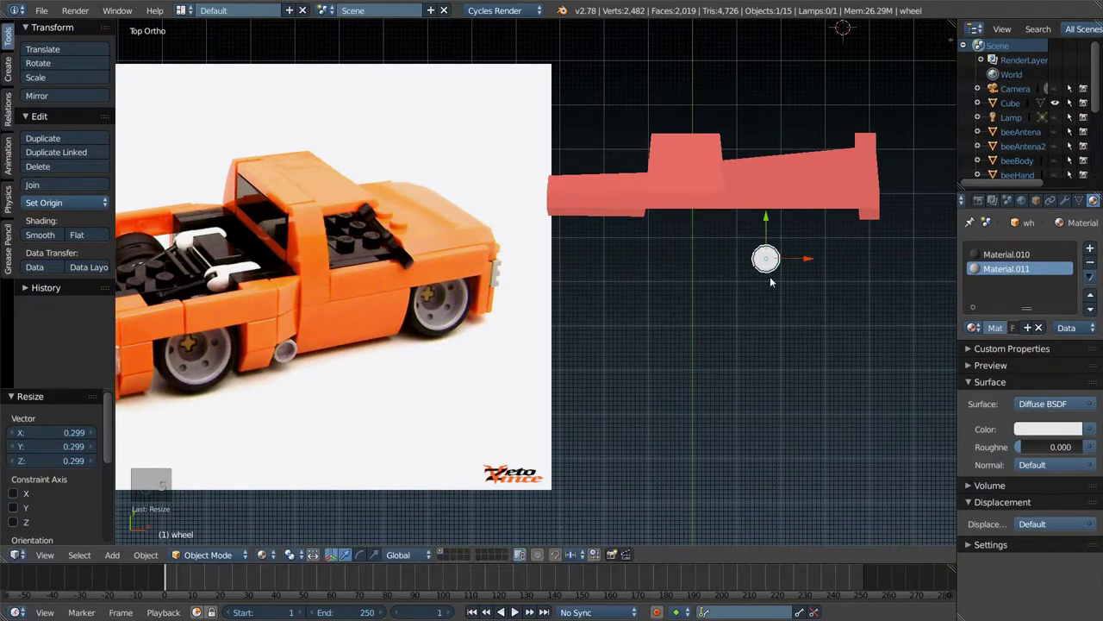
key("s")
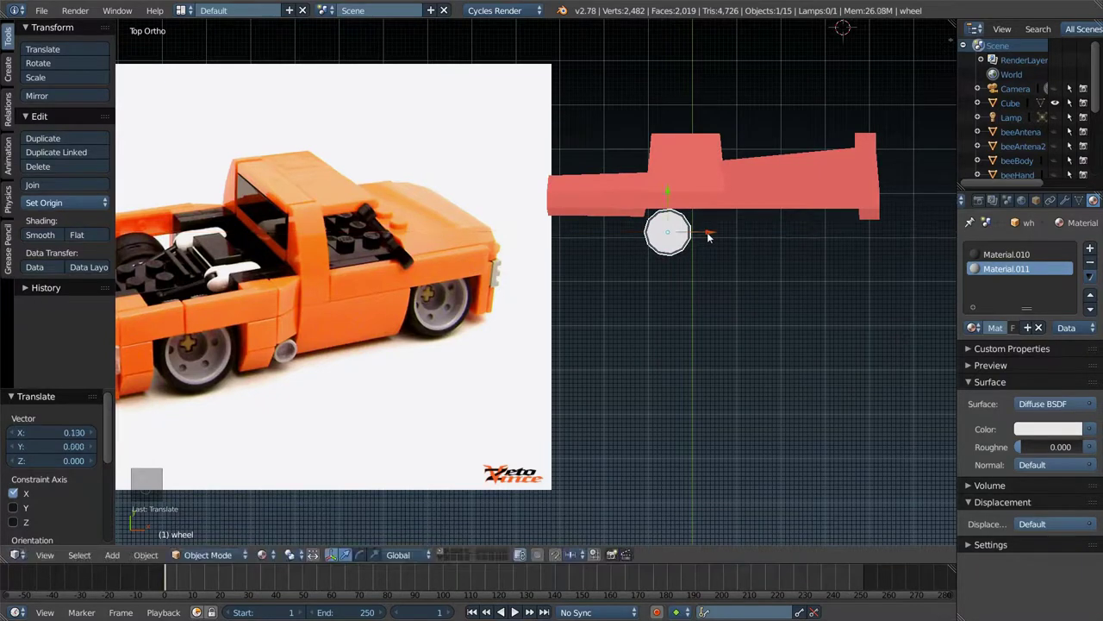
- Duplicate the wheel and slide the copy about 3.133 along X to sit under the bed
key("shift+d")
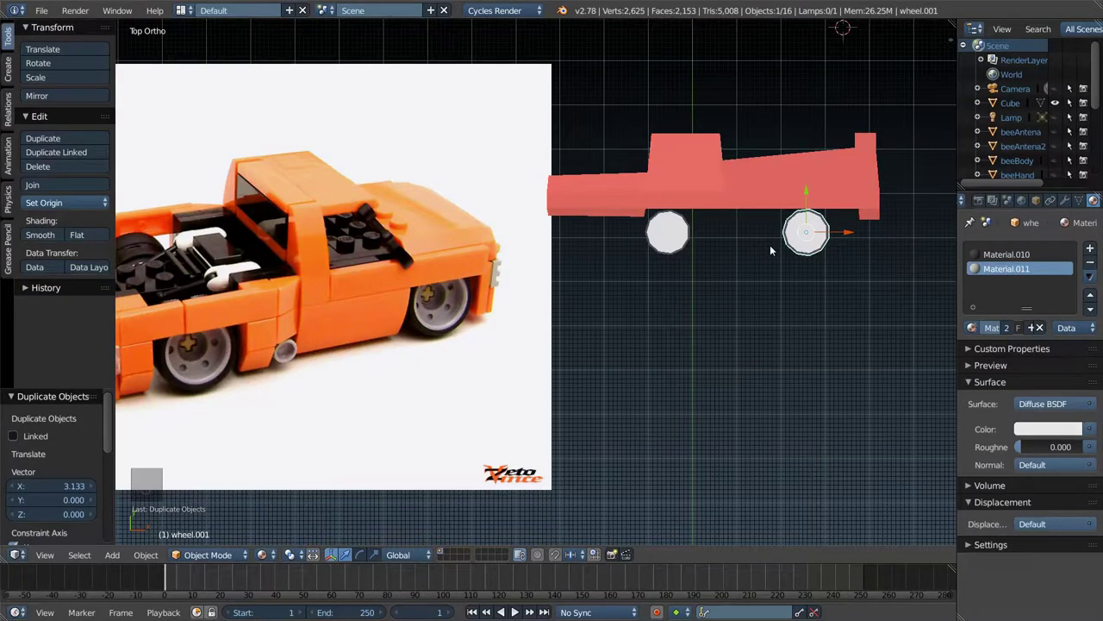
key("KP_3")
key("KP_7")
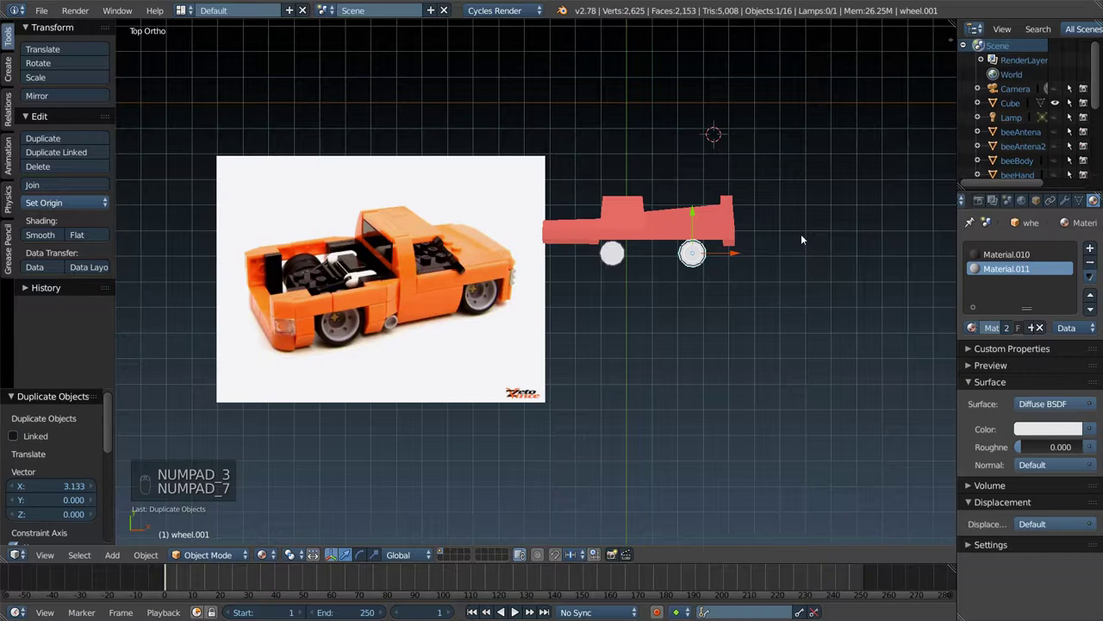
key("KP_1")
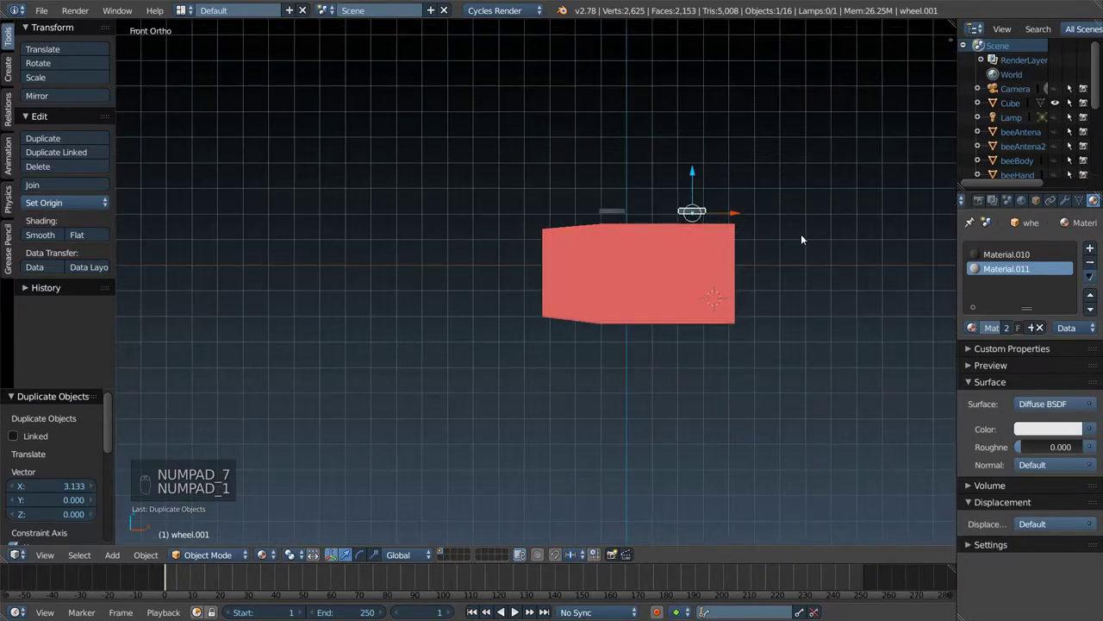
- Turn the truck and wheels upright about X and move the wheel pair outward along Y
key("KP_5")
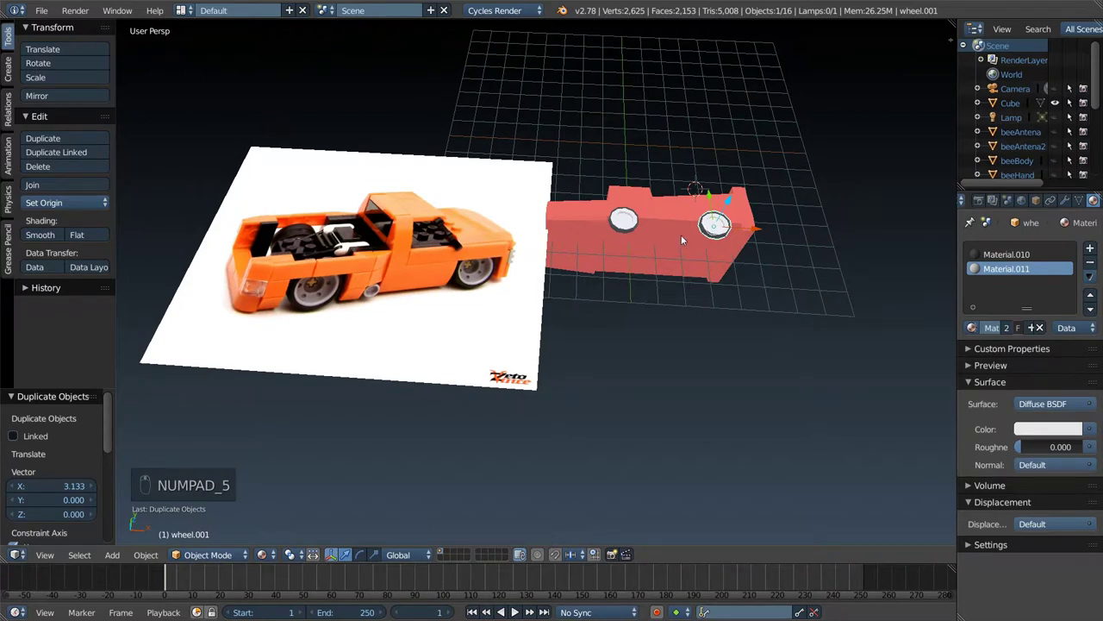
left_click_drag(678, 242, 718, 227)
key("r")
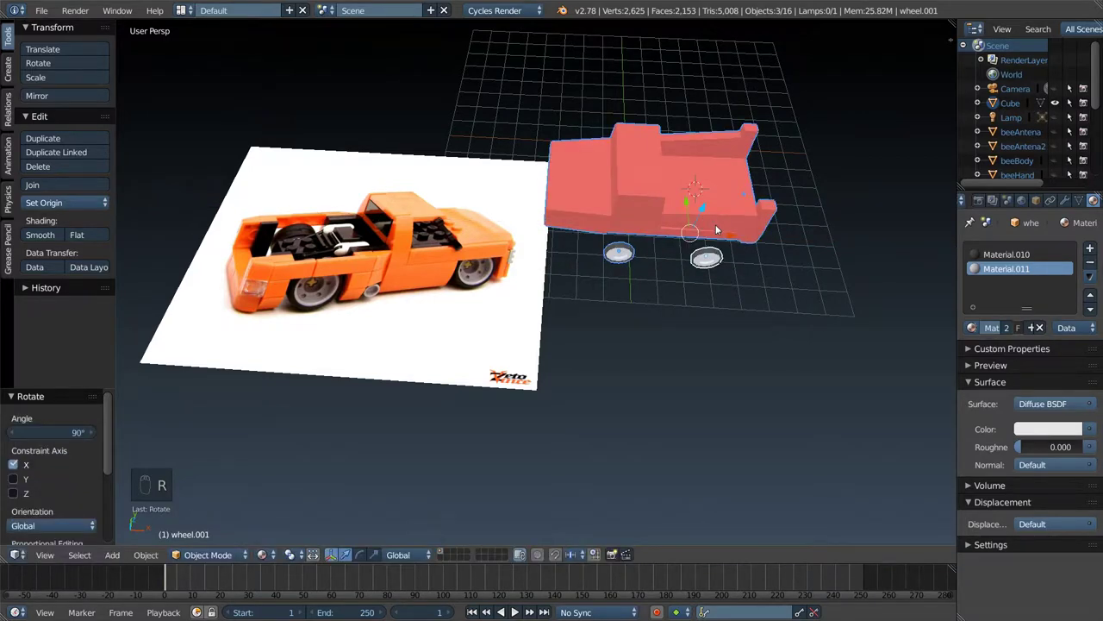
left_click_drag(744, 233, 581, 277)
left_click_drag(554, 291, 623, 274)
left_click_drag(581, 277, 623, 274)
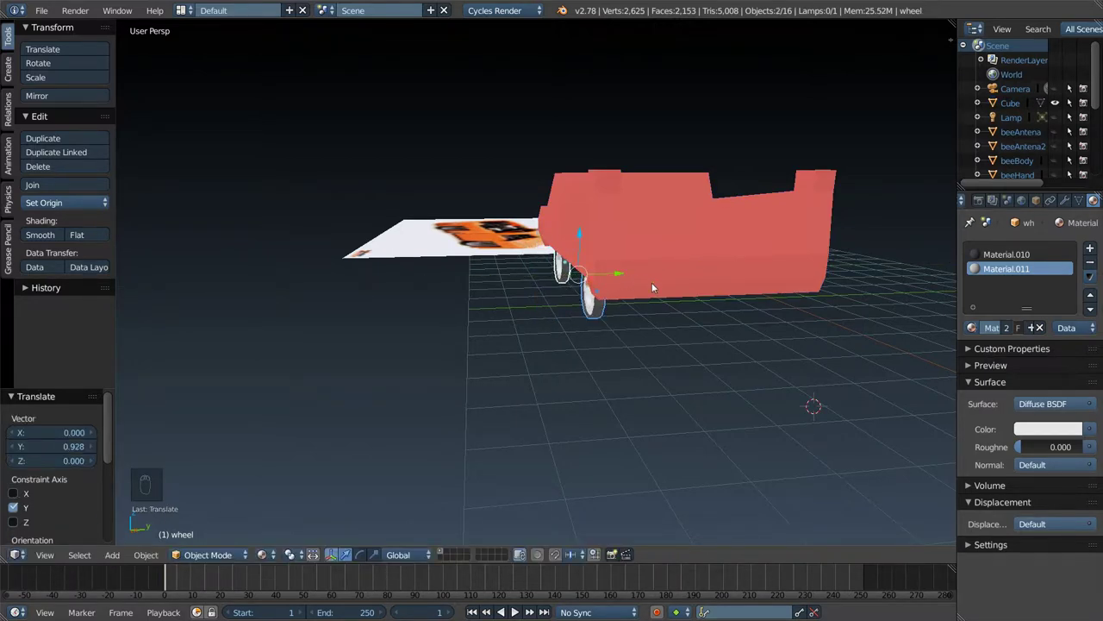
- Position the wheel pair beside the body along X and scale it to about 2.07
key("g")
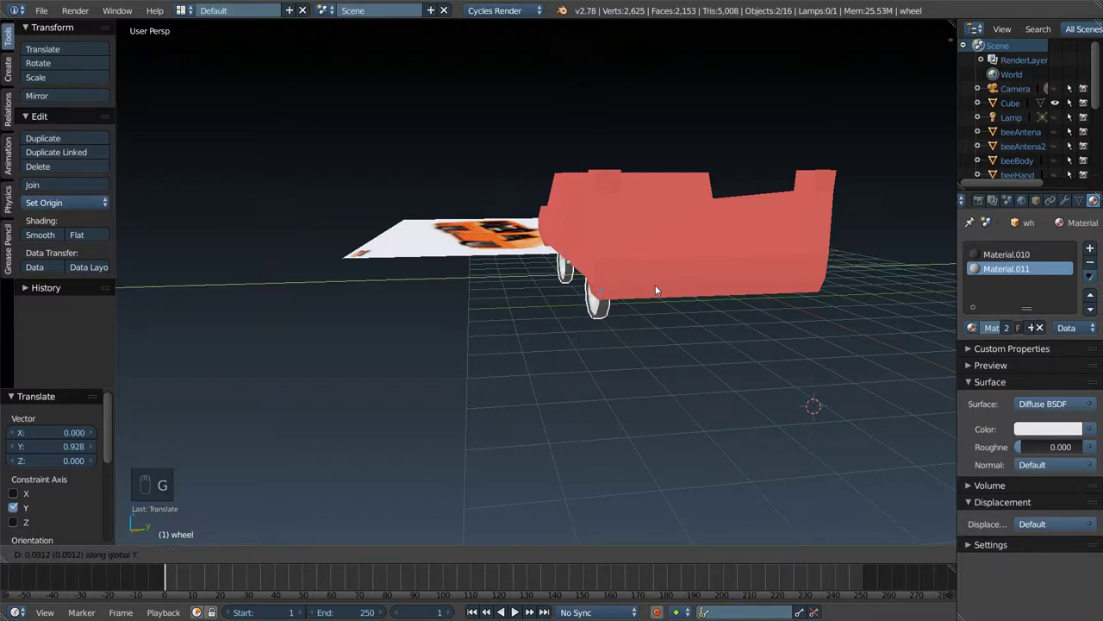
left_click_drag(599, 308, 736, 309)
middle_click(728, 306)
key("g")
key("x")
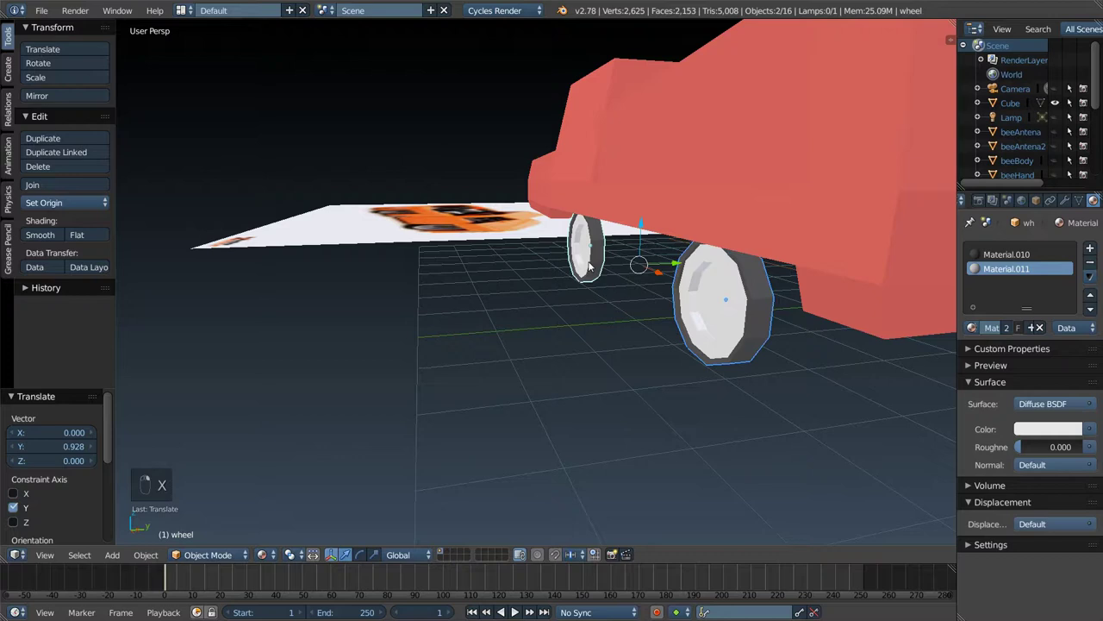
key("s")
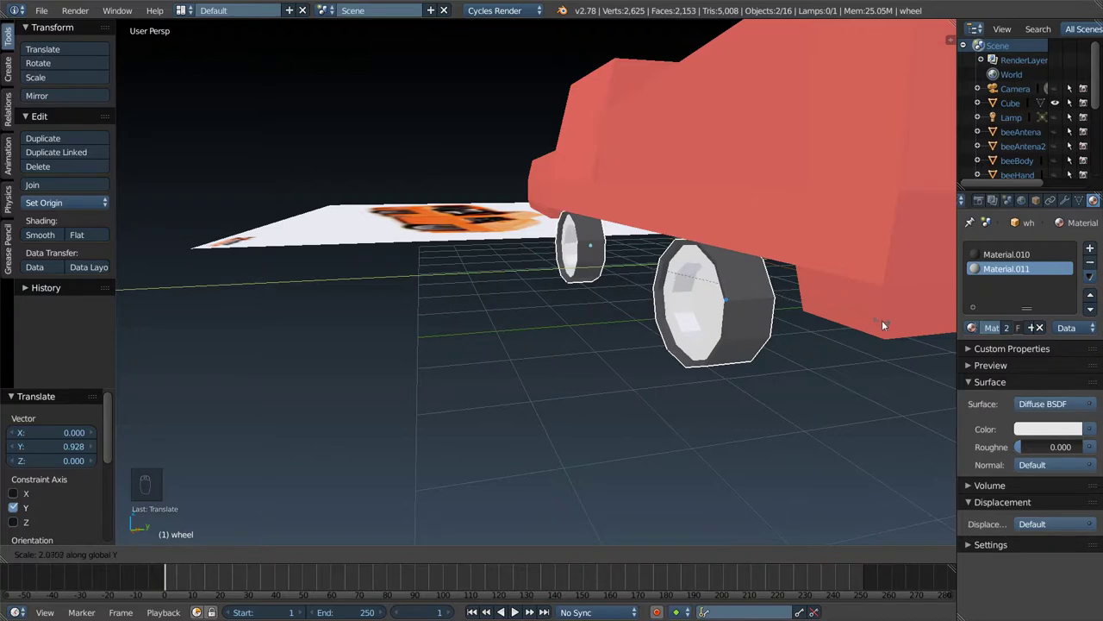
- Duplicate the wheel pair, rotate the copy 180° about Z and move it along Y to the far side
left_click_drag(773, 284, 670, 269)
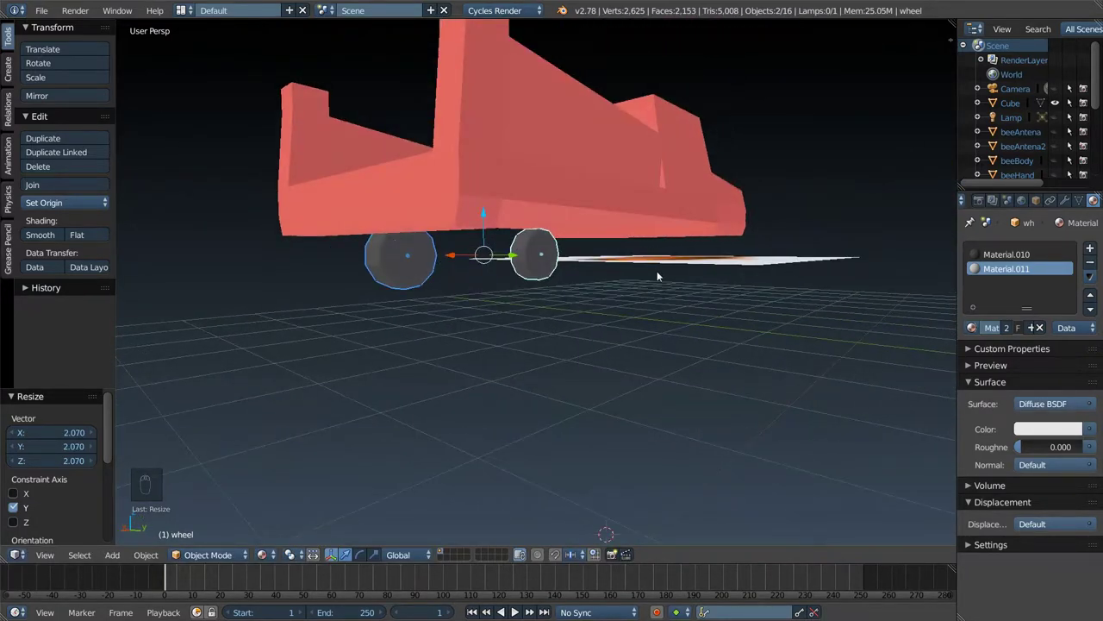
key("shift+d")
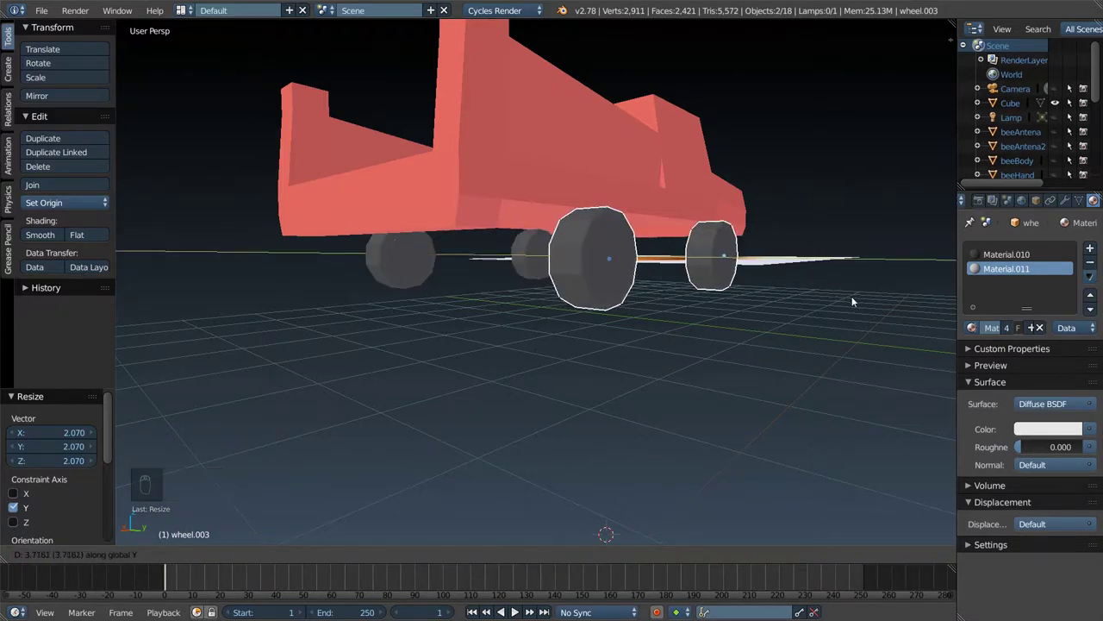
key("r")
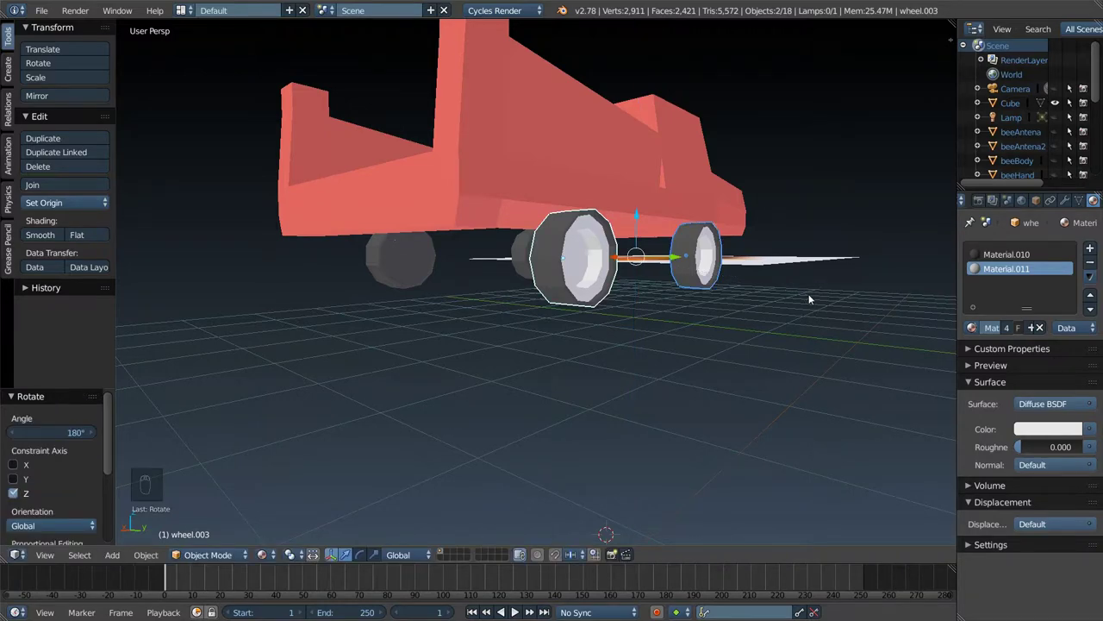
left_click_drag(699, 262, 731, 257)
- Check the four wheels' placement from several angles and select the red truck body
left_click_drag(731, 258, 640, 243)
middle_click(640, 243)
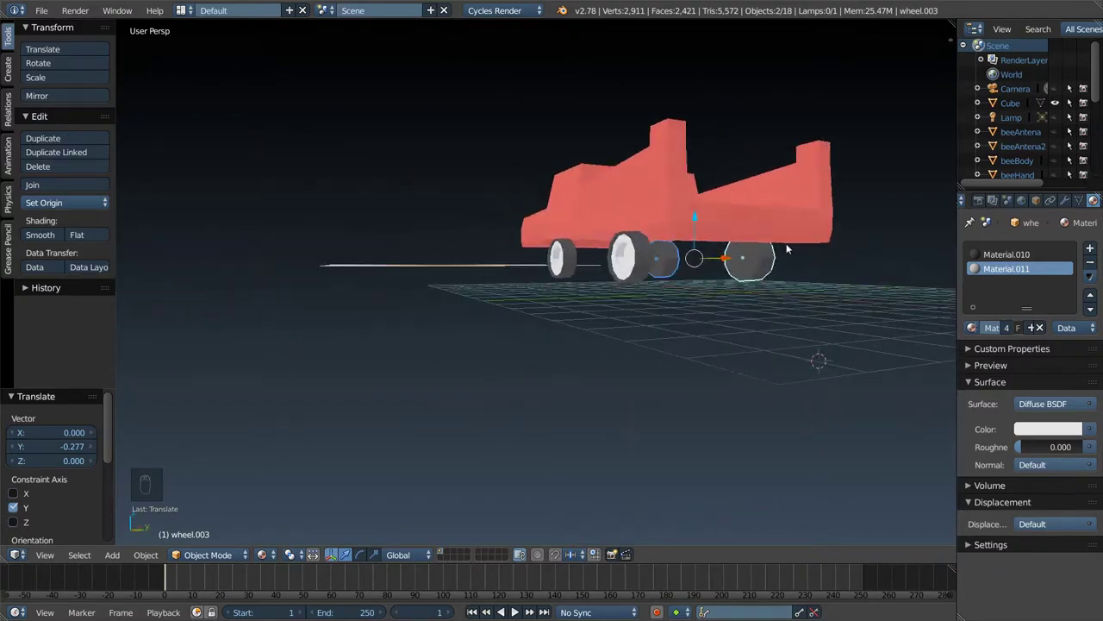
middle_click(789, 223)
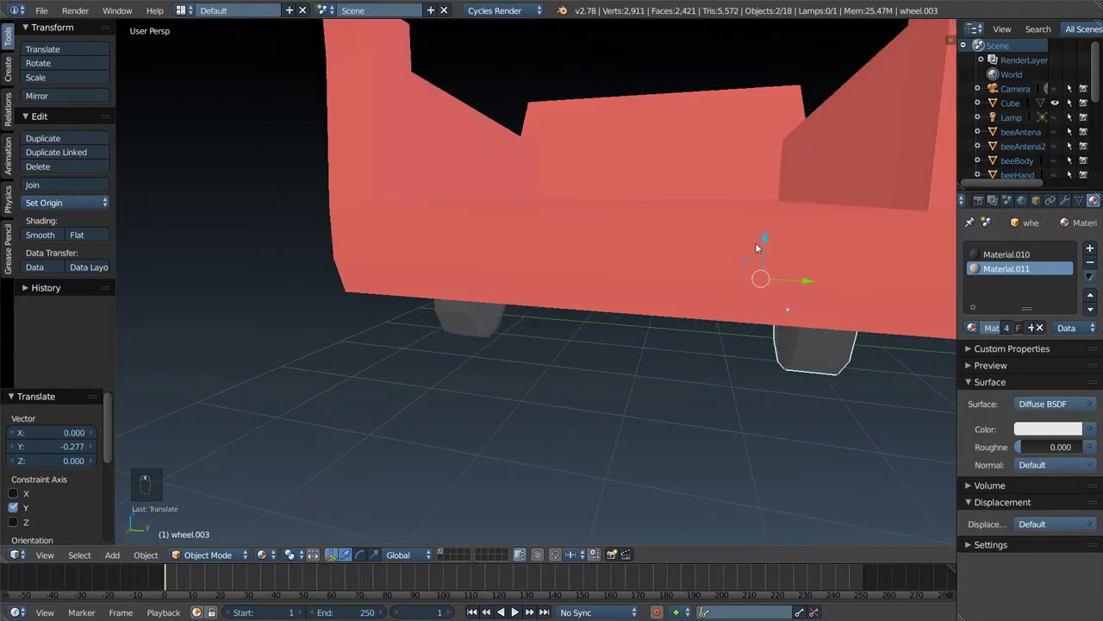
left_click_drag(773, 268, 722, 235)
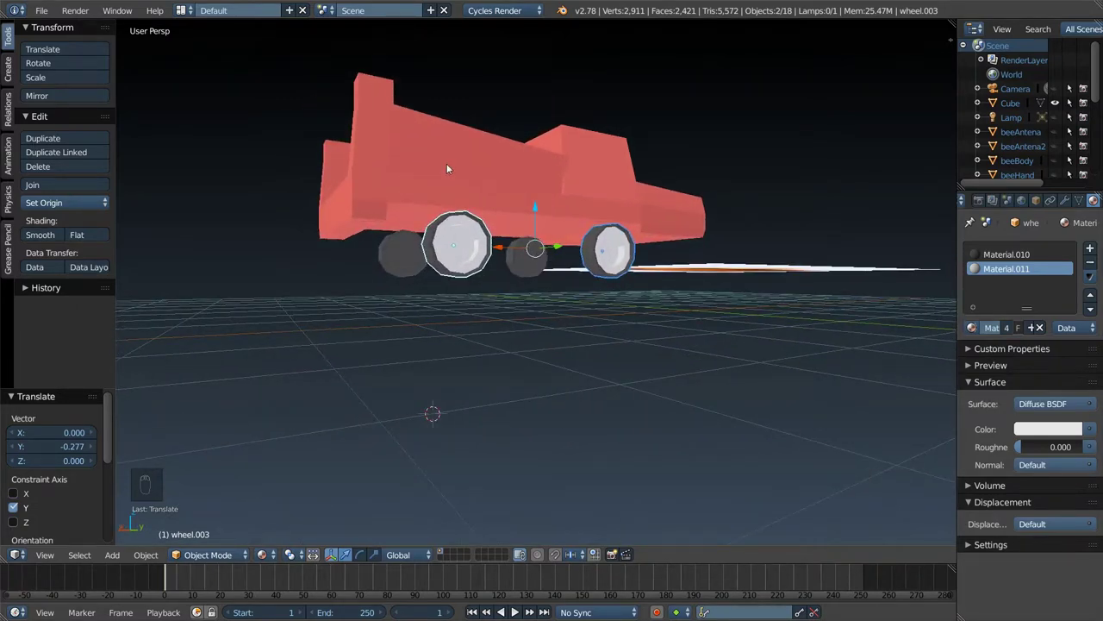
left_click_drag(452, 167, 497, 186)
- Add two loop cuts across the truck body's side between the front and rear wheels
key("Tab")
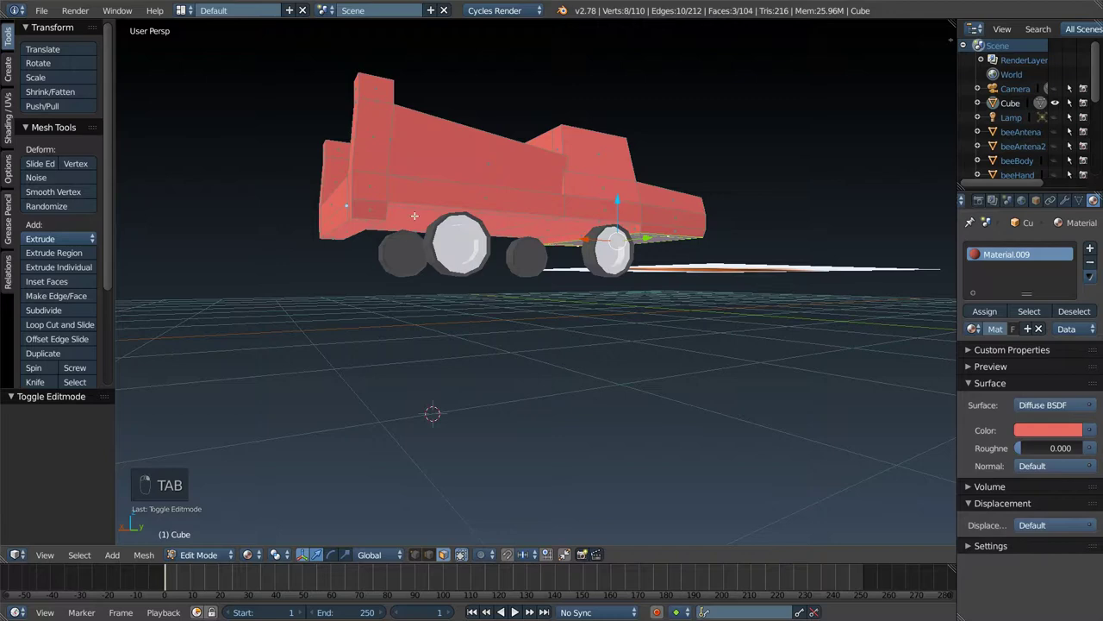
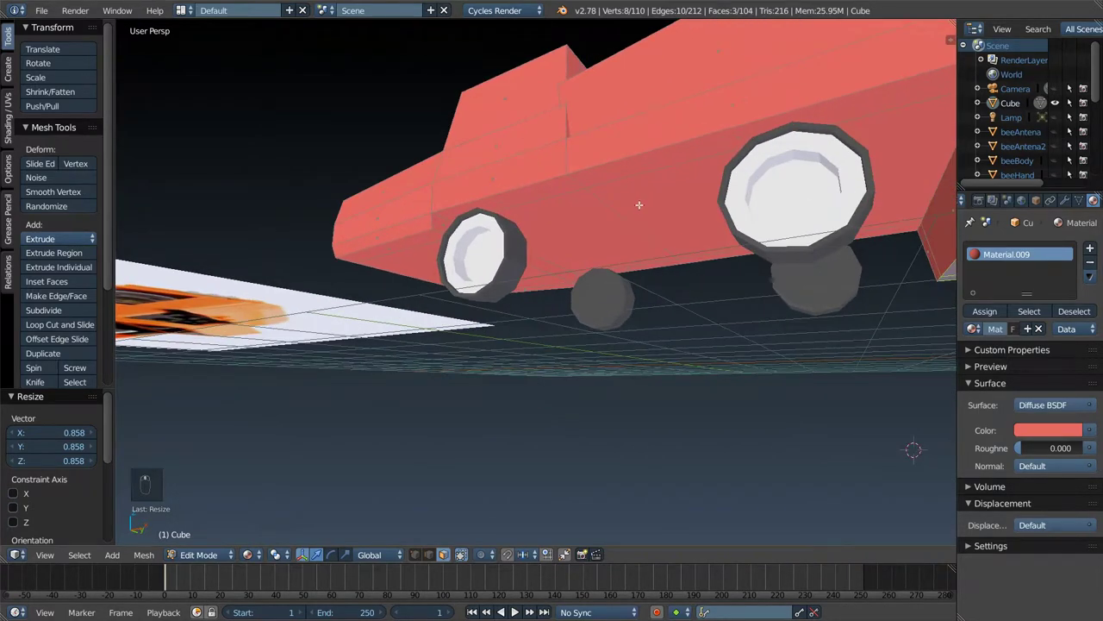
key("ctrl+r")
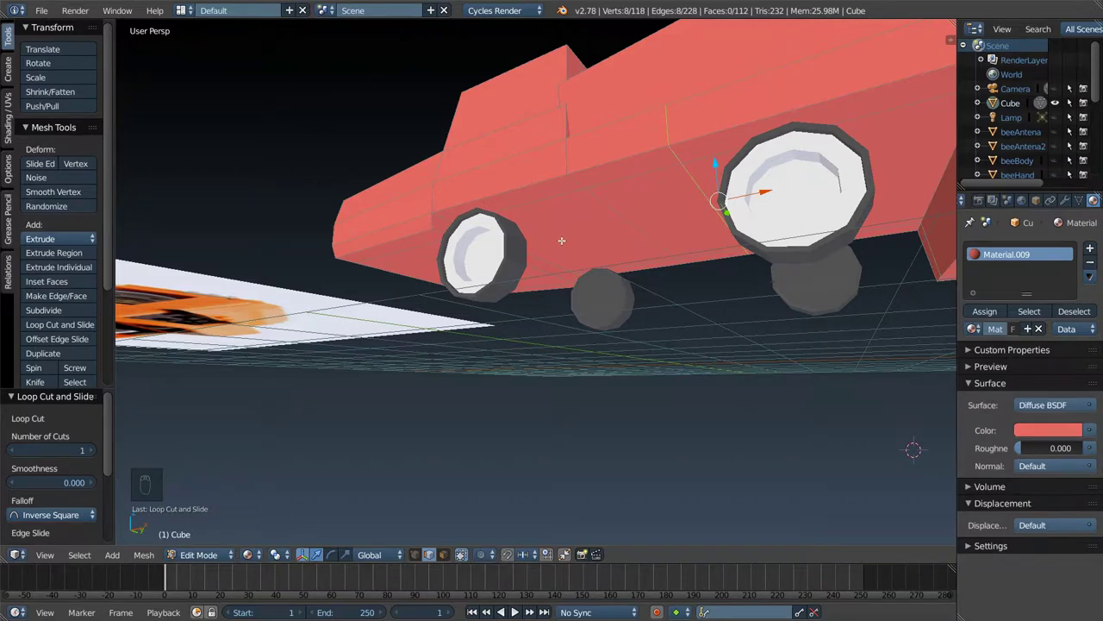
key("ctrl+r")
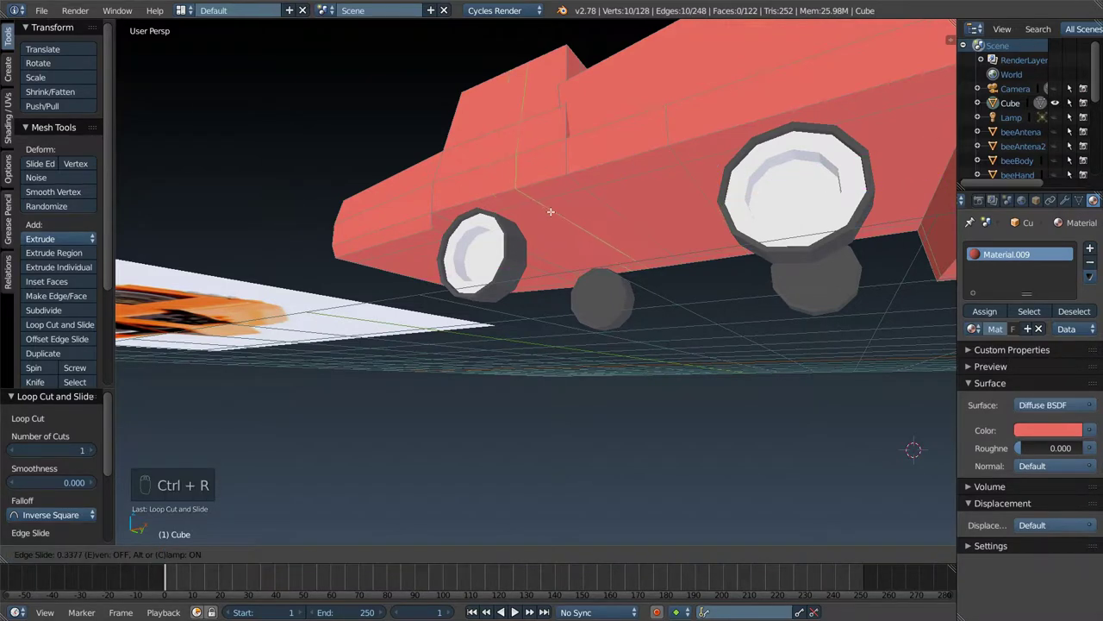
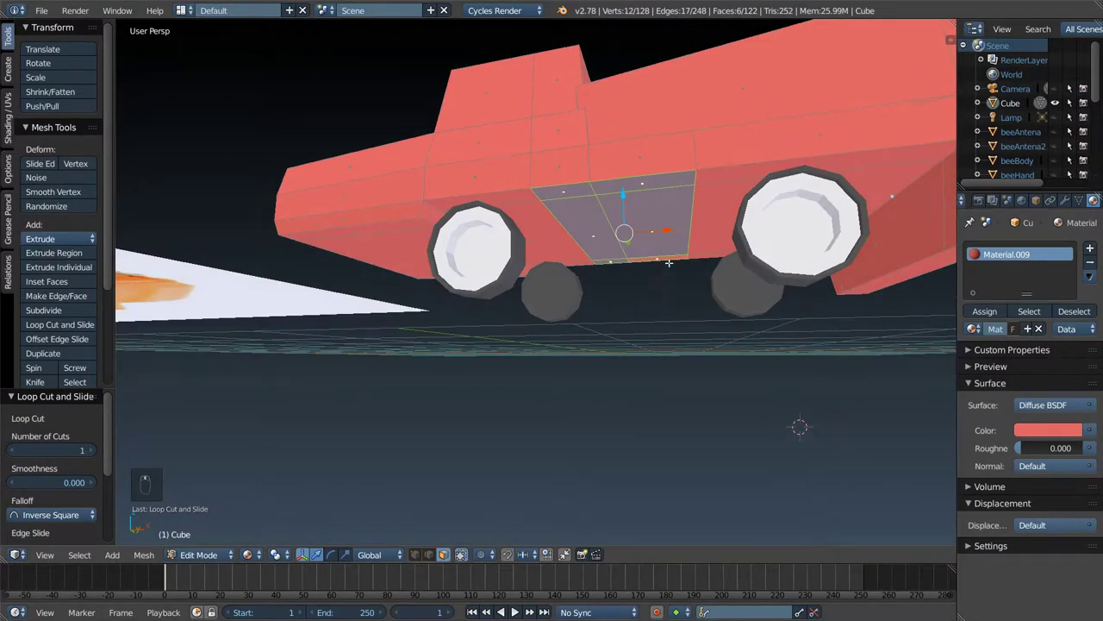
- Extrude the faces between the wheels downward and narrow the new lower section
key("e")
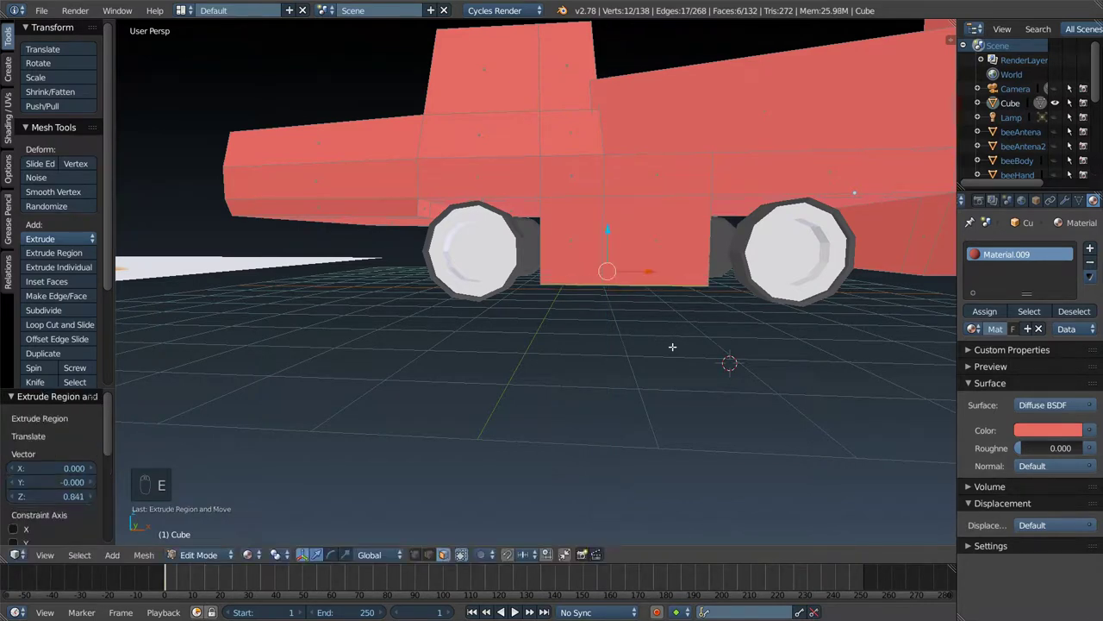
key("s")
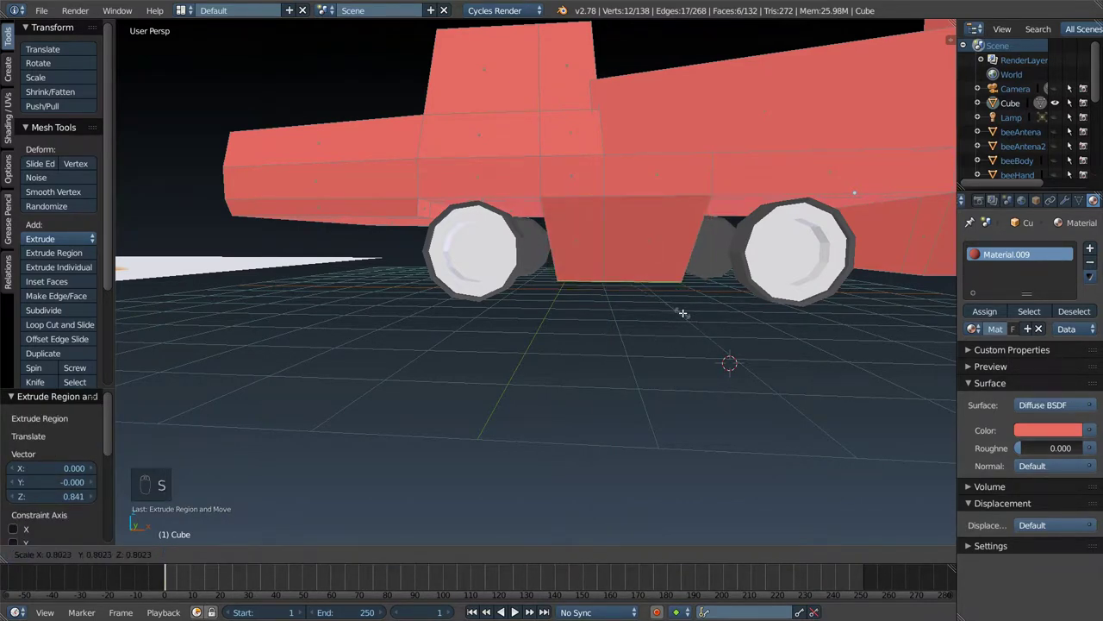
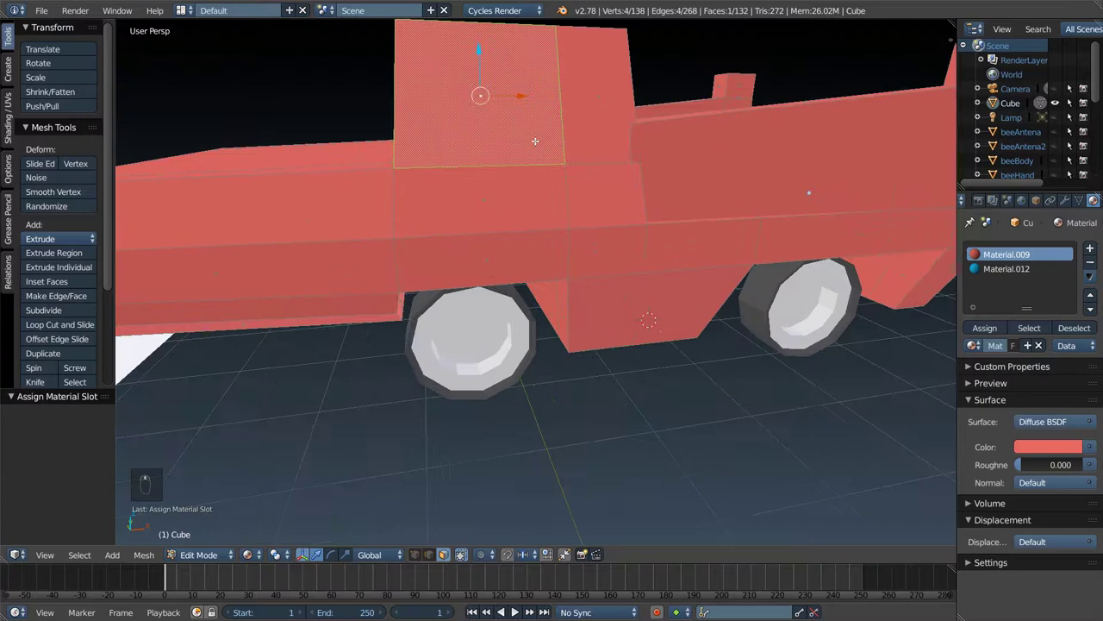
- Inset the cab side faces into framed windows and push both window faces slightly inward
key("e")
key("s")
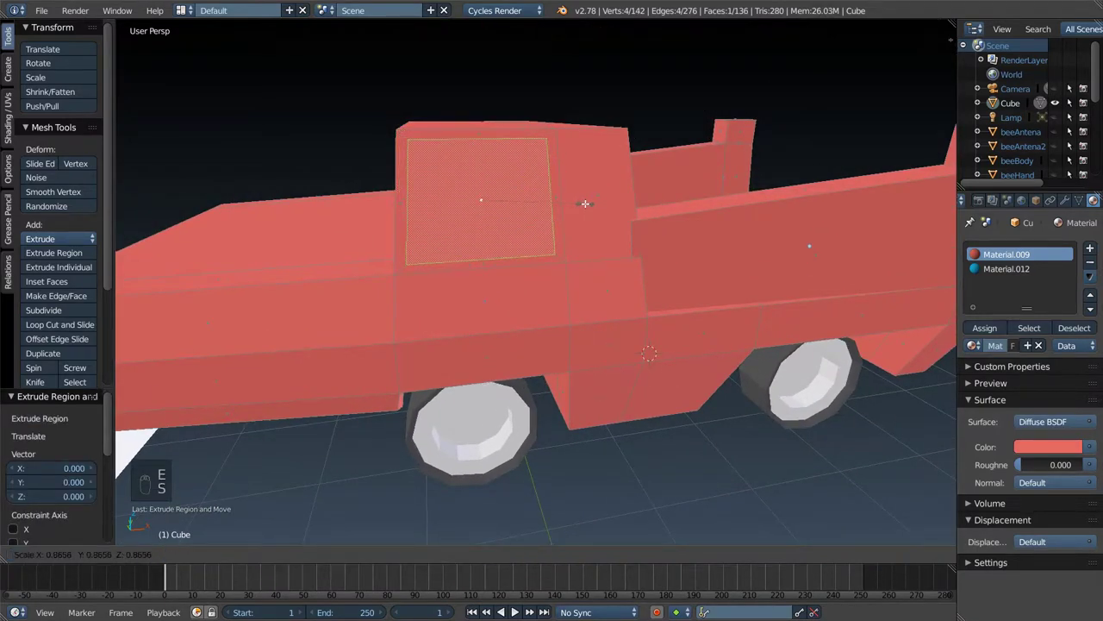
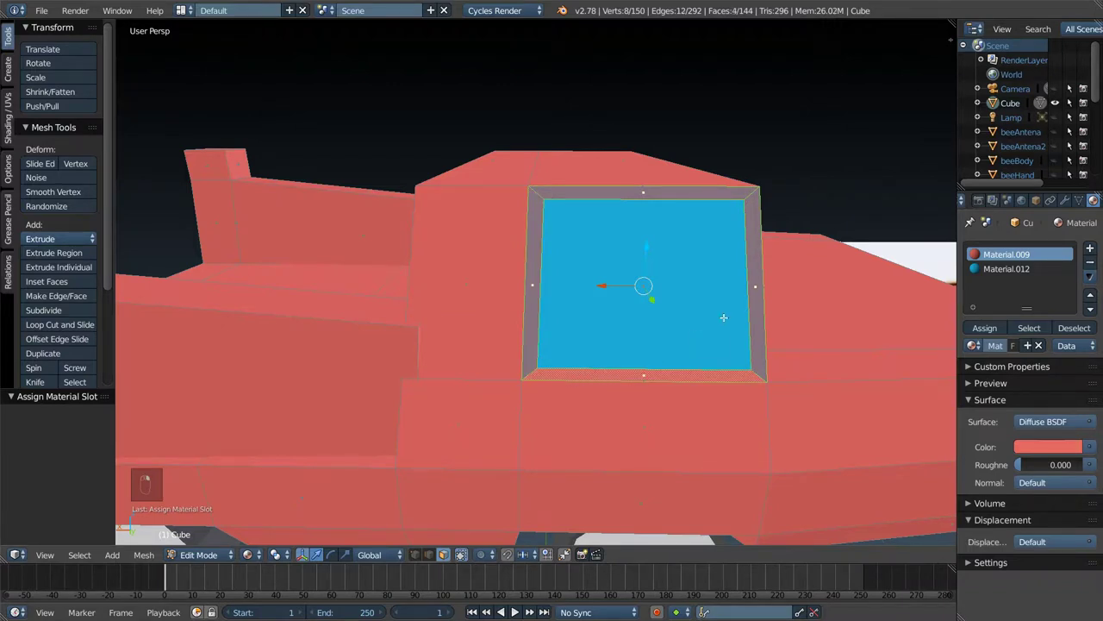
key("e")
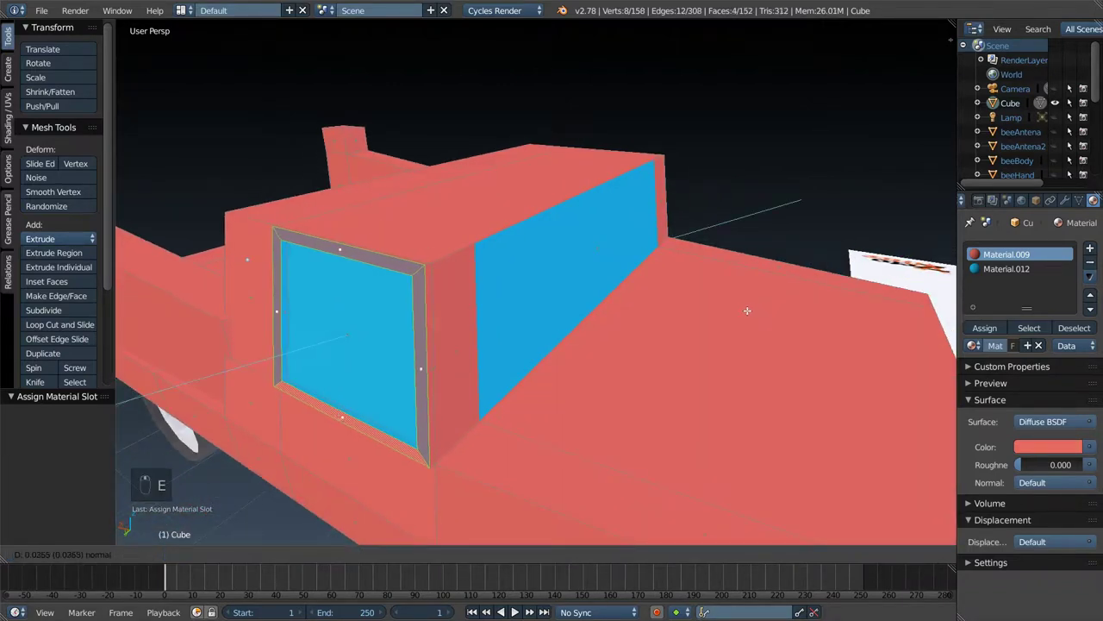
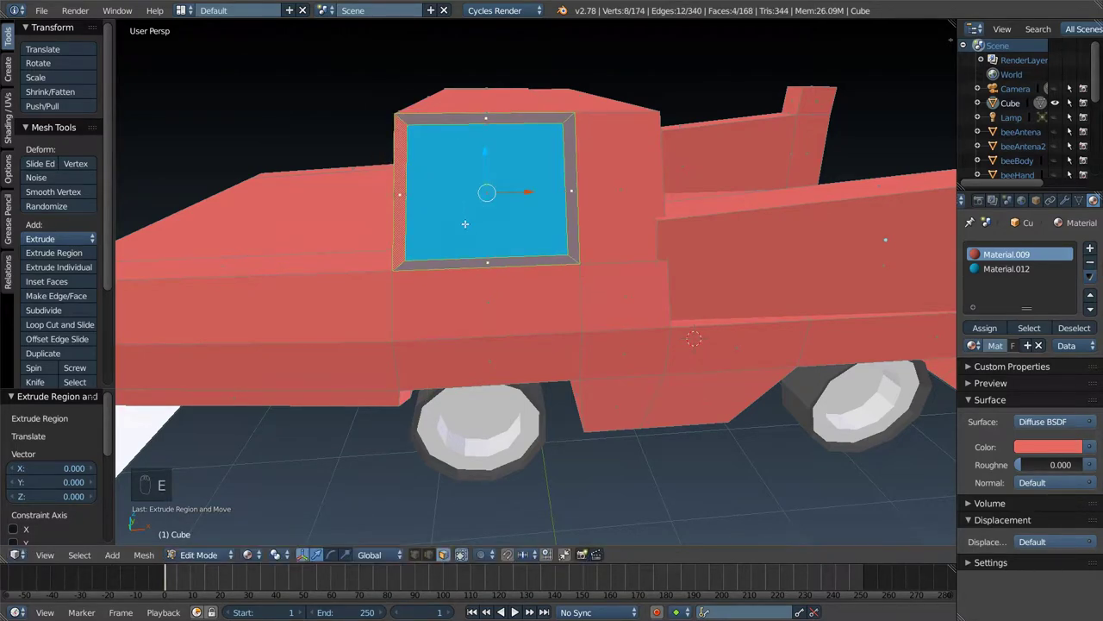
key("e")
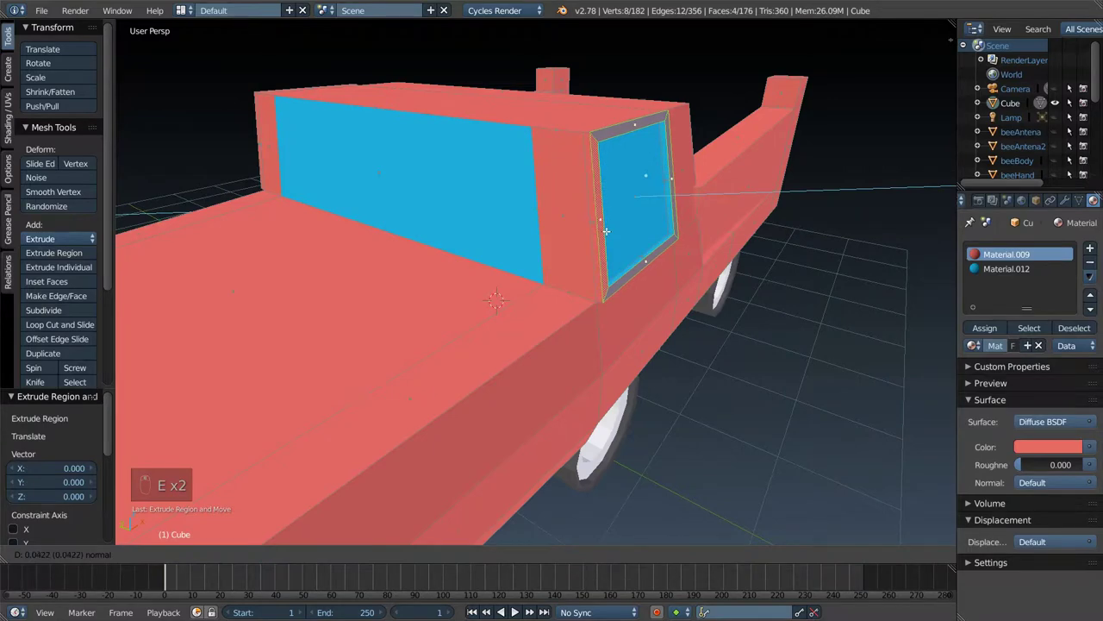
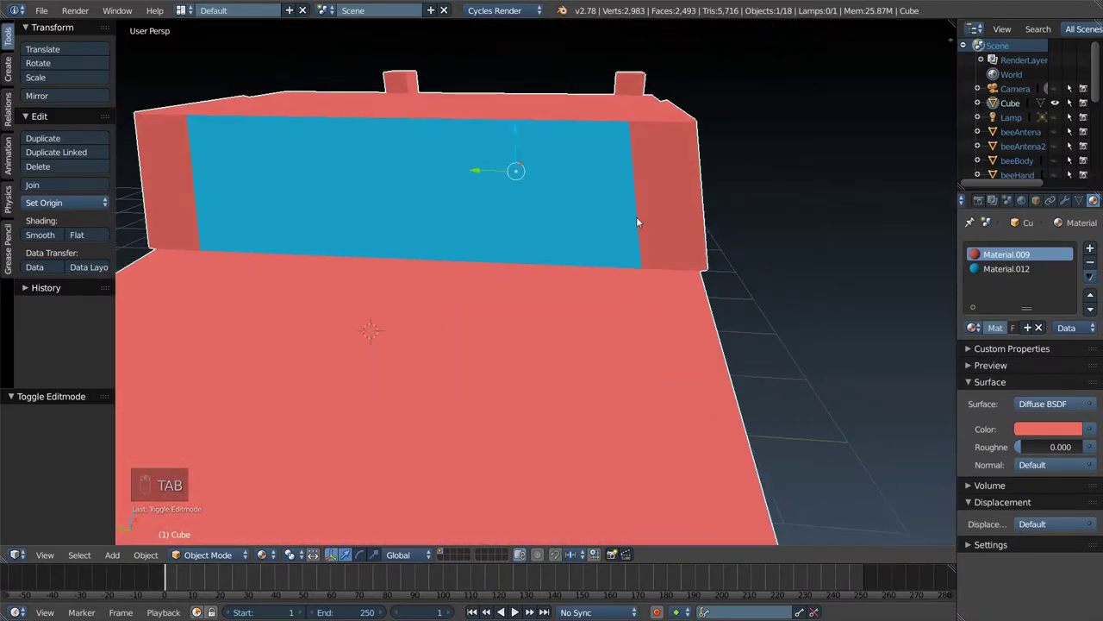
- Narrow the rear window's glass faces so red pillars frame the blue glass on both sides
key("Tab")
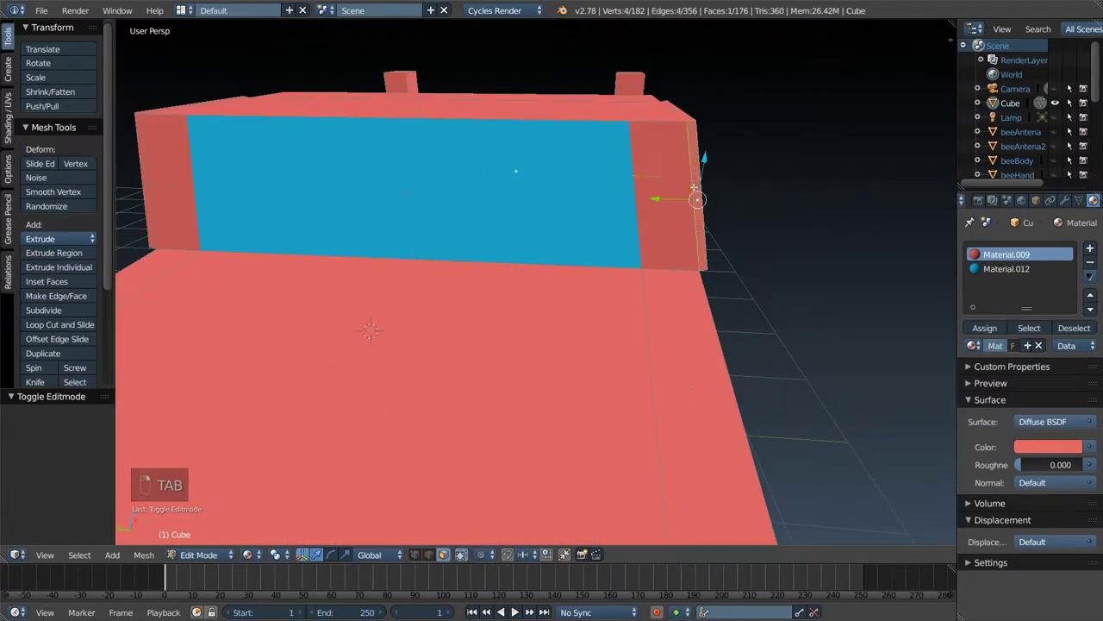
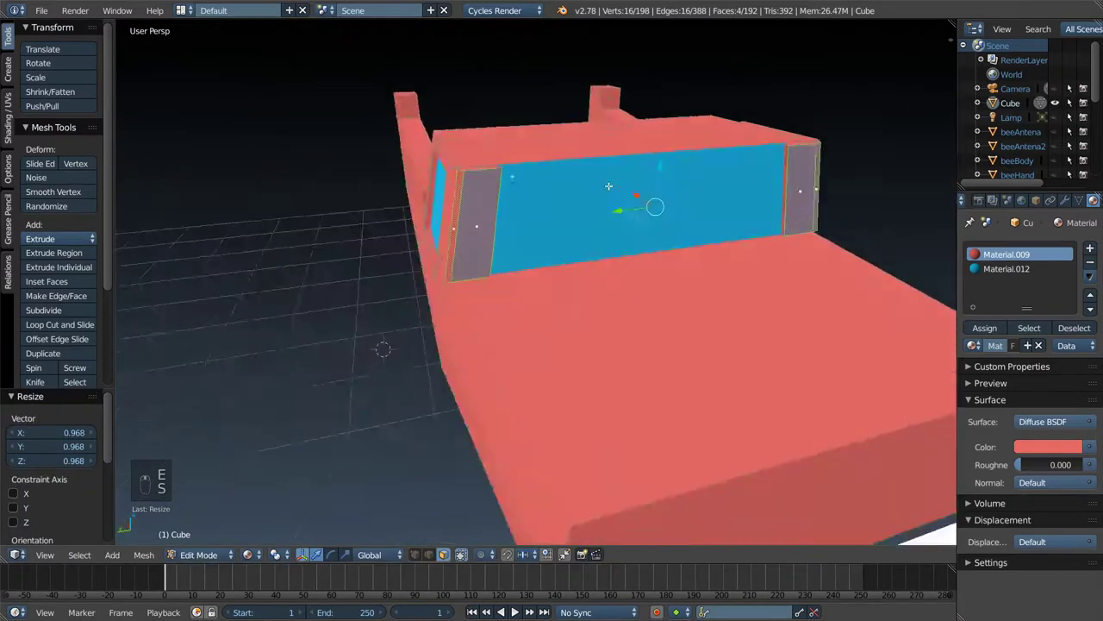
key("Tab")
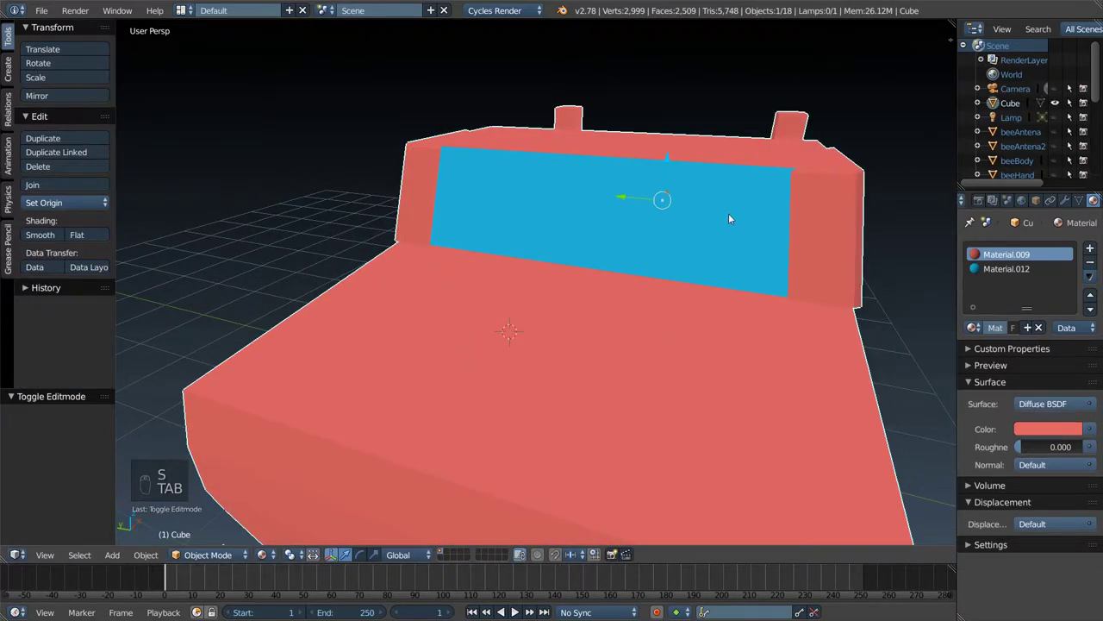
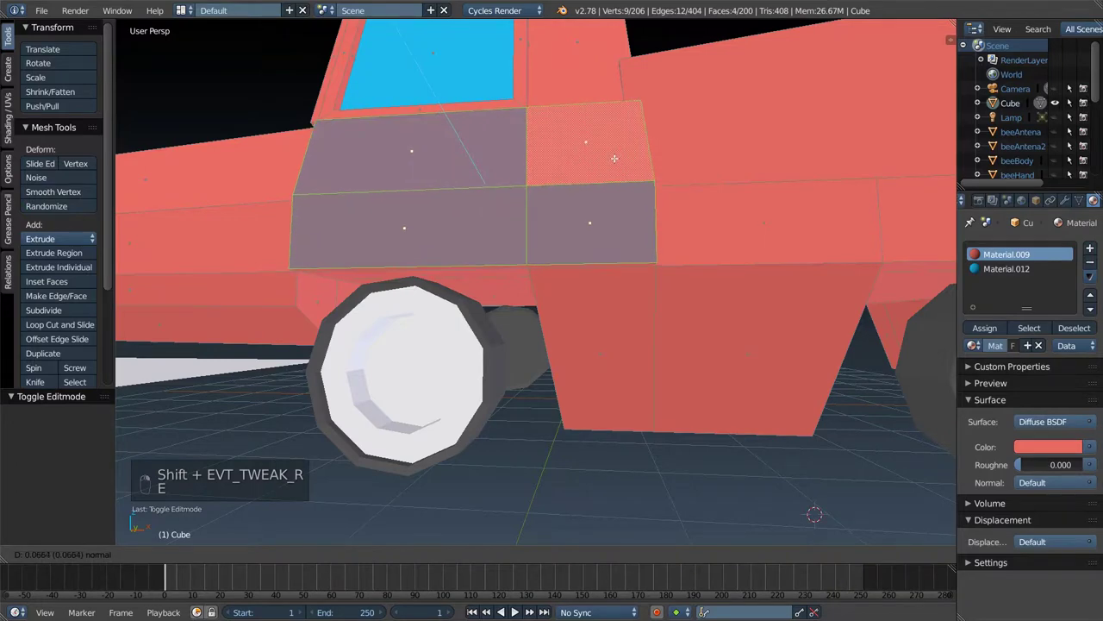
- Check the truck side, then begin insetting the cab's front face for a windshield
key("Tab")
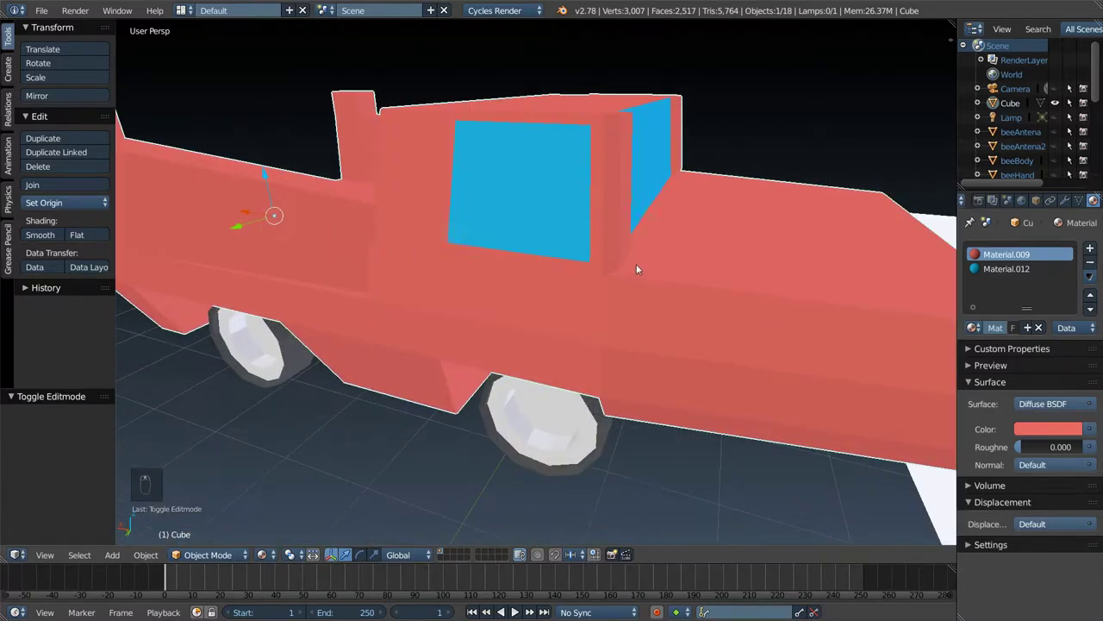
key("Tab")
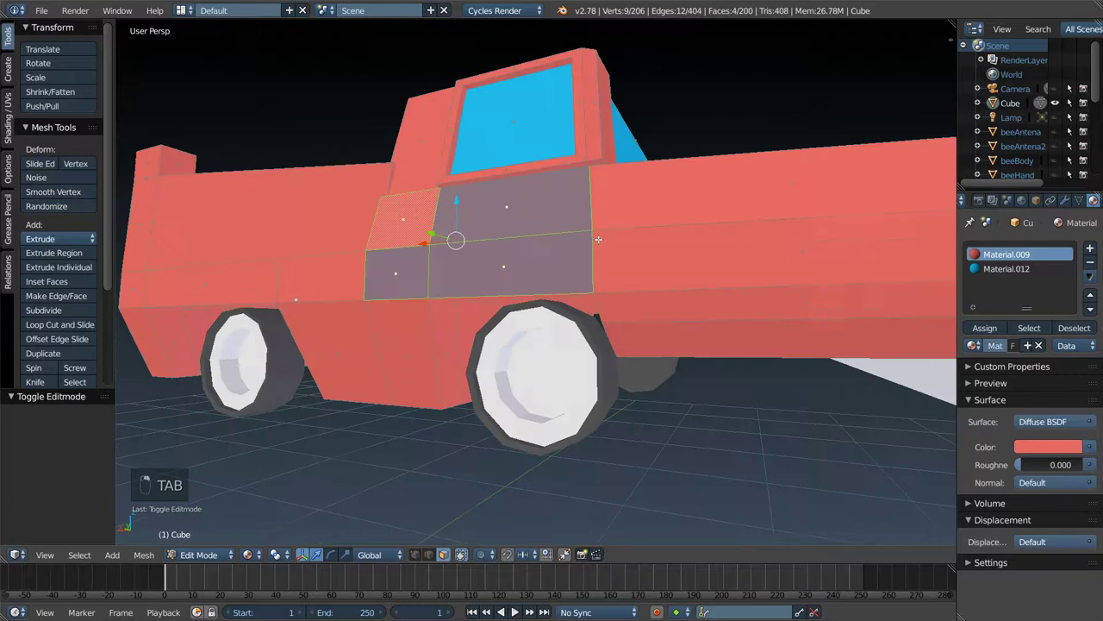
key("e")
key("Tab")
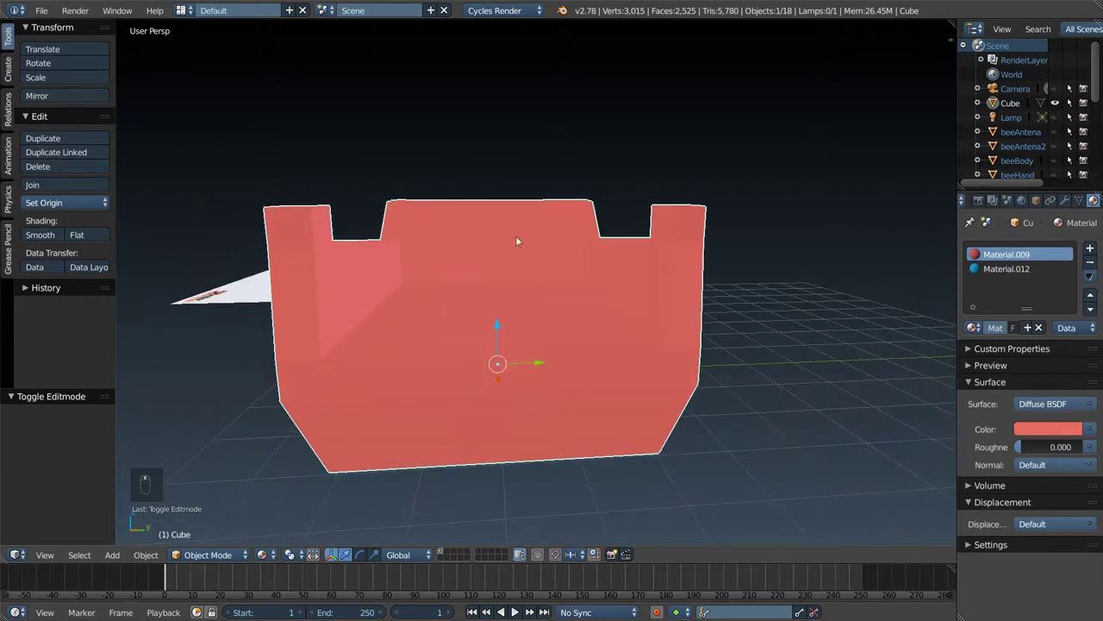
- Inset the cab front face and assign Material.012 to make a red-framed blue windshield
key("Tab")
key("e")
key("s")
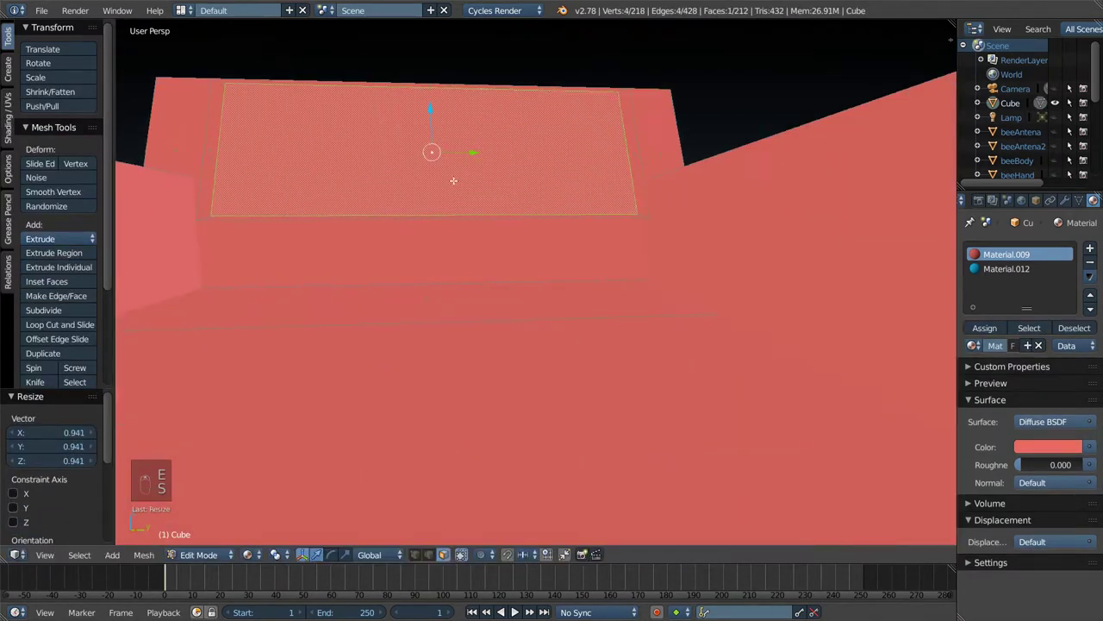
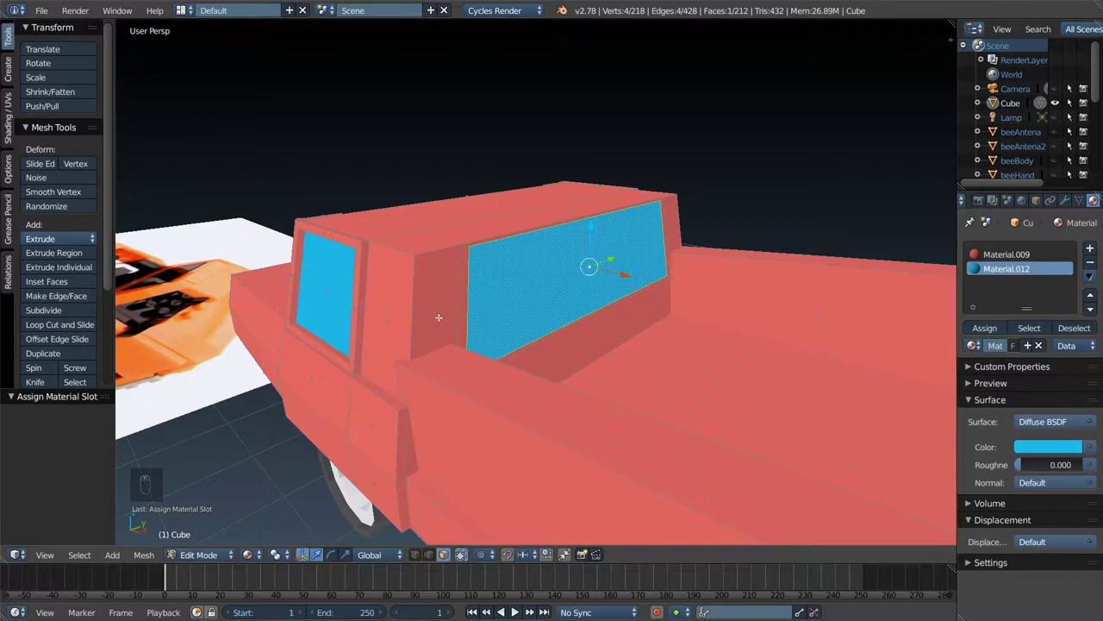
key("Tab")
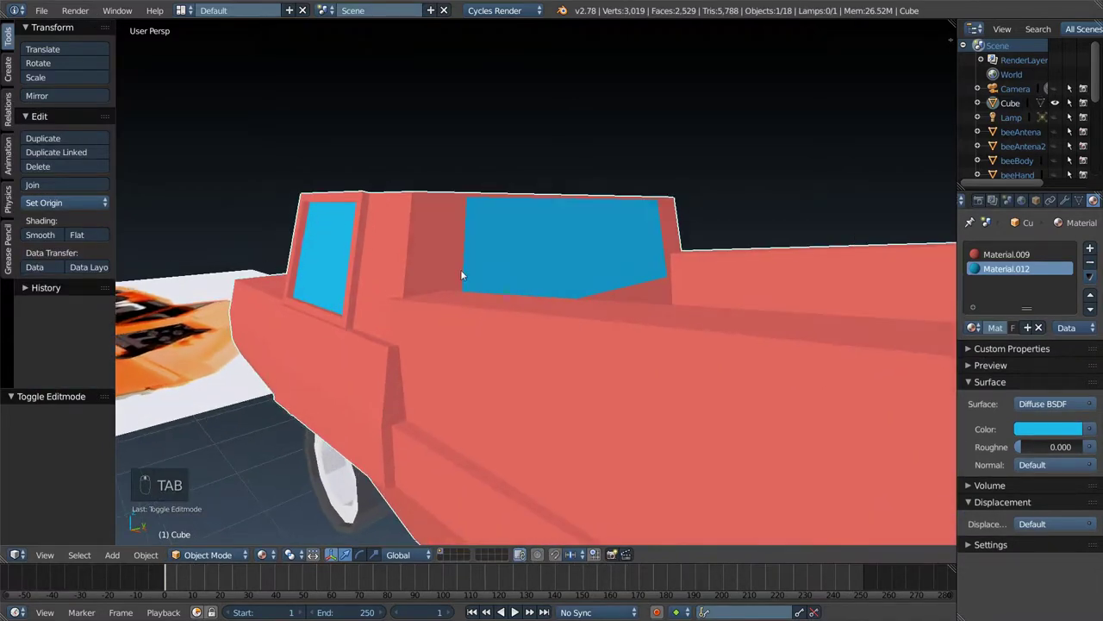
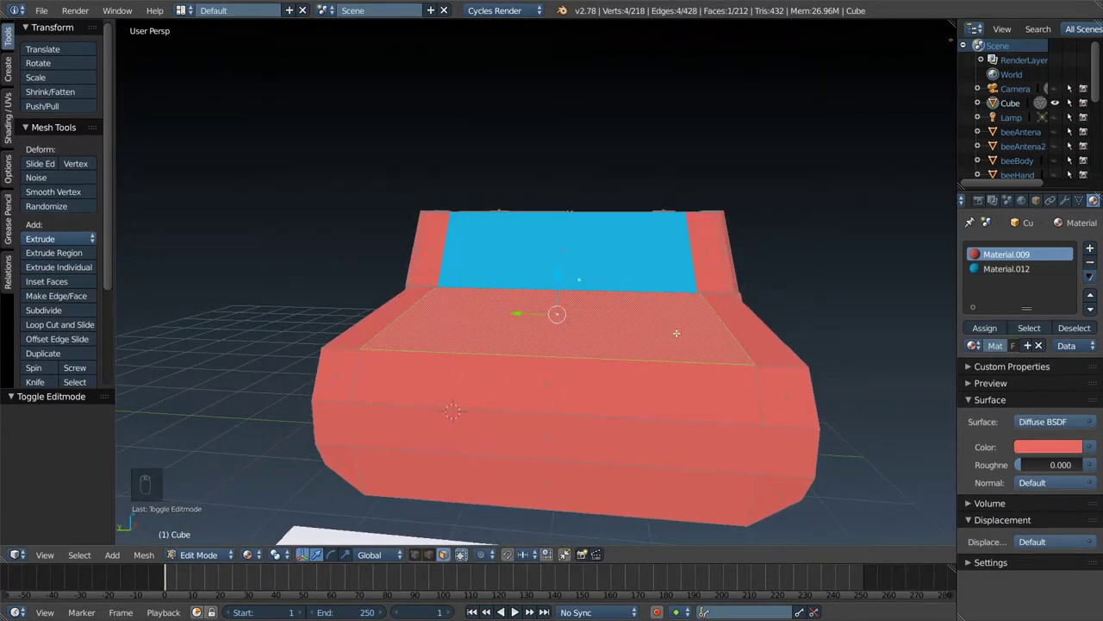
- Extrude and shrink the hood's top face, then raise it into a first scoop step
key("e")
key("s")
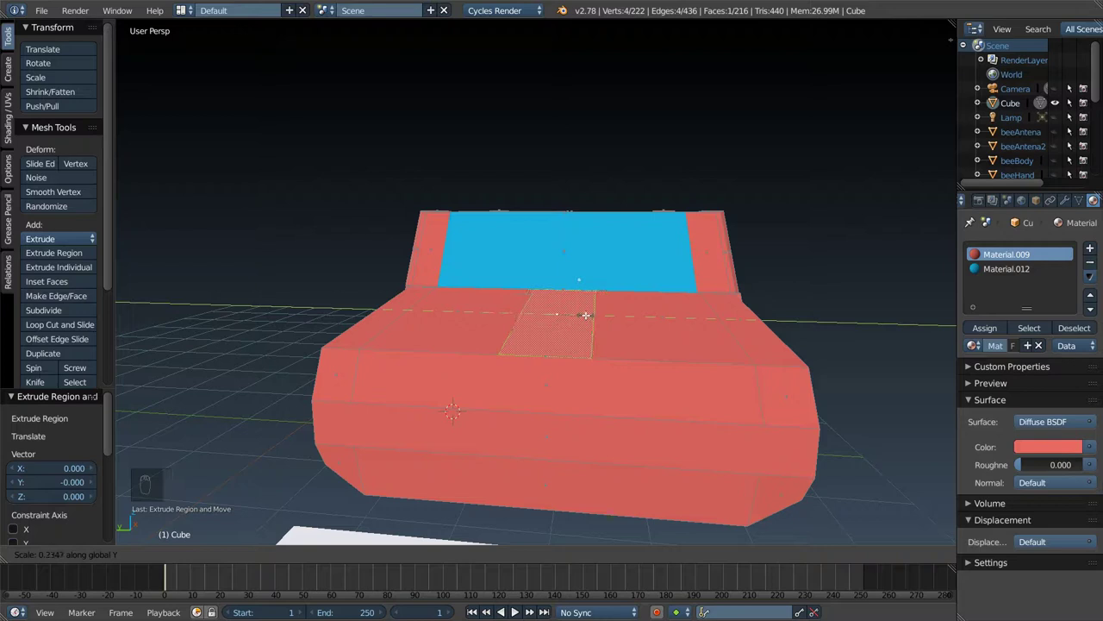
key("e")
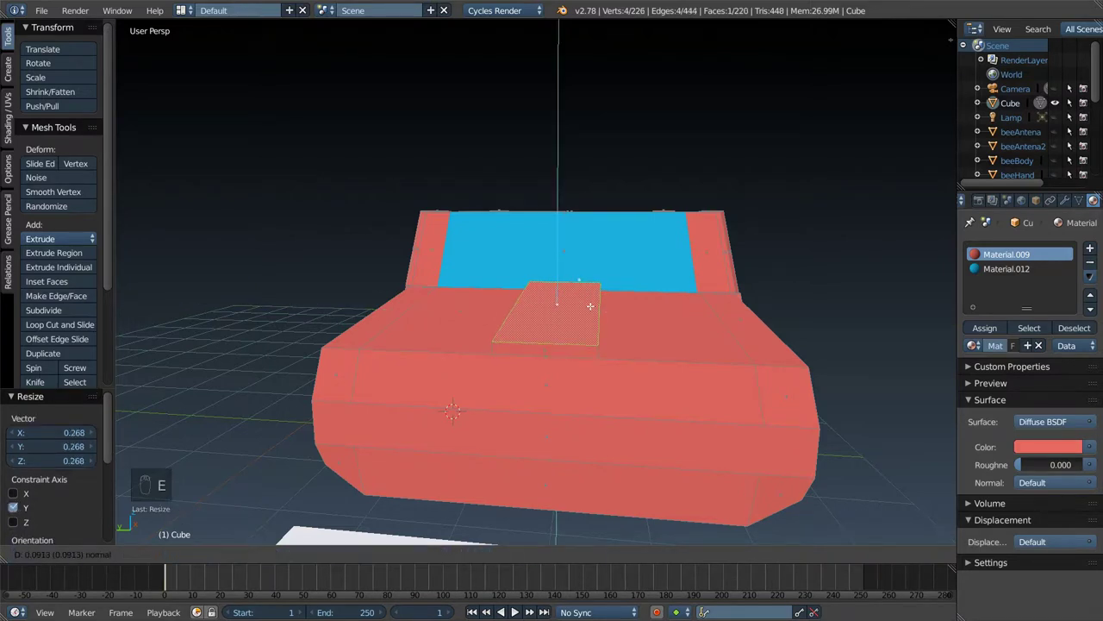
key("s")
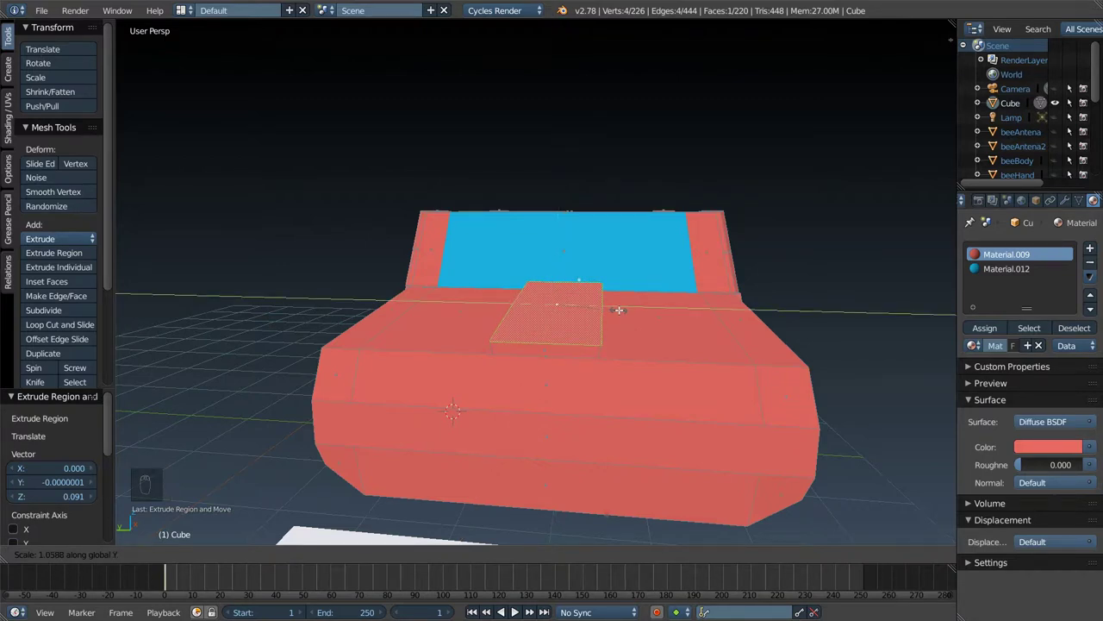
key("e")
key("e")
key("s")
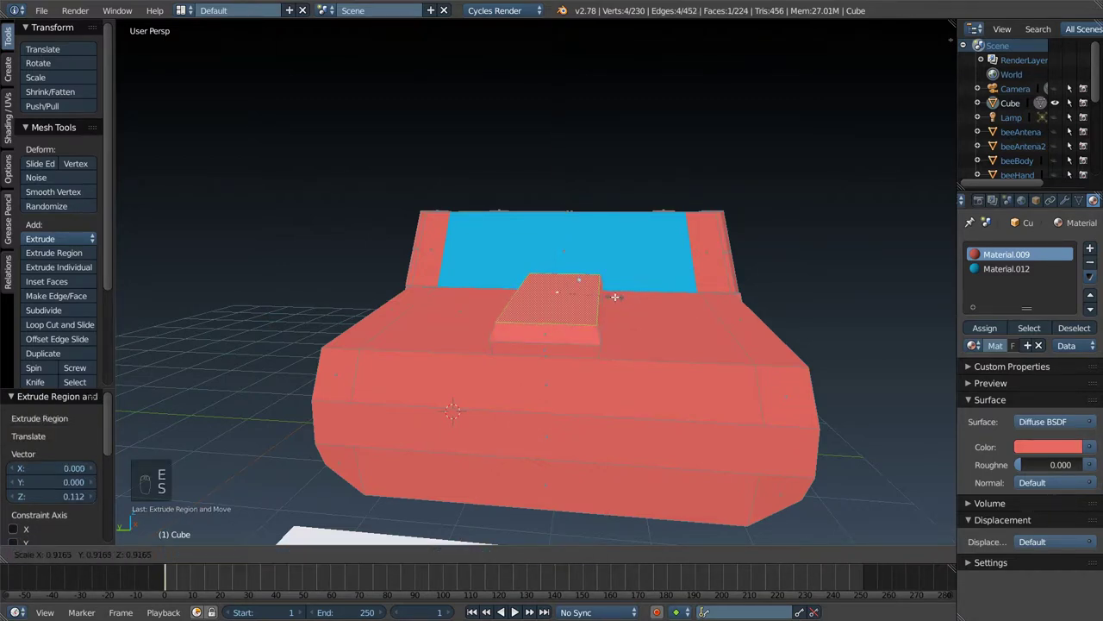
- Extrude a second tier on the scoop and narrow its top along the hood's length
key("e")
key("s")
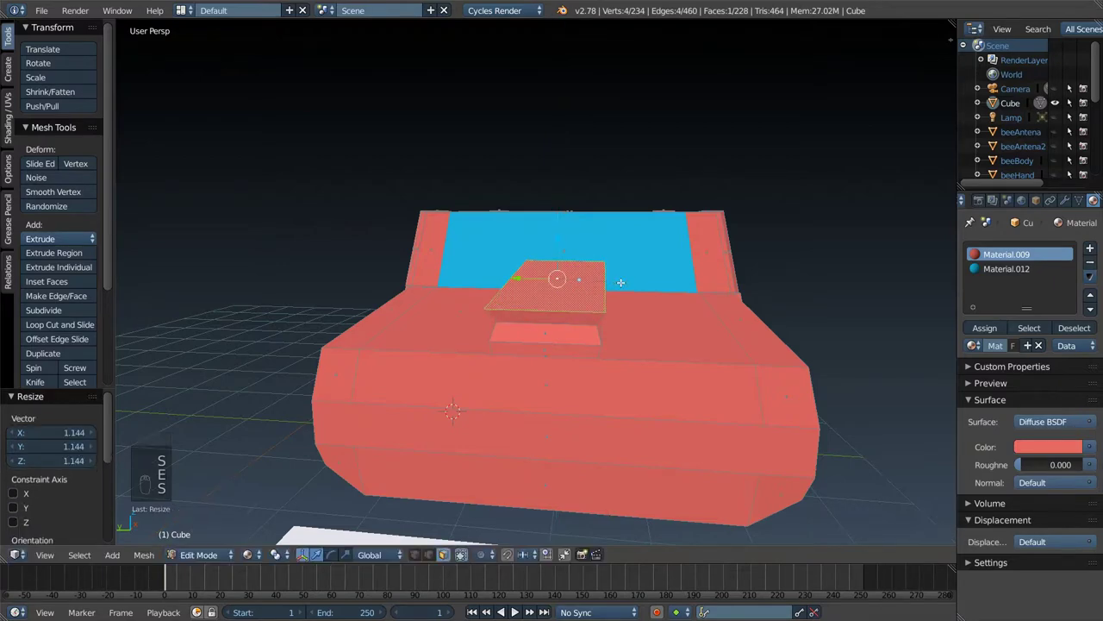
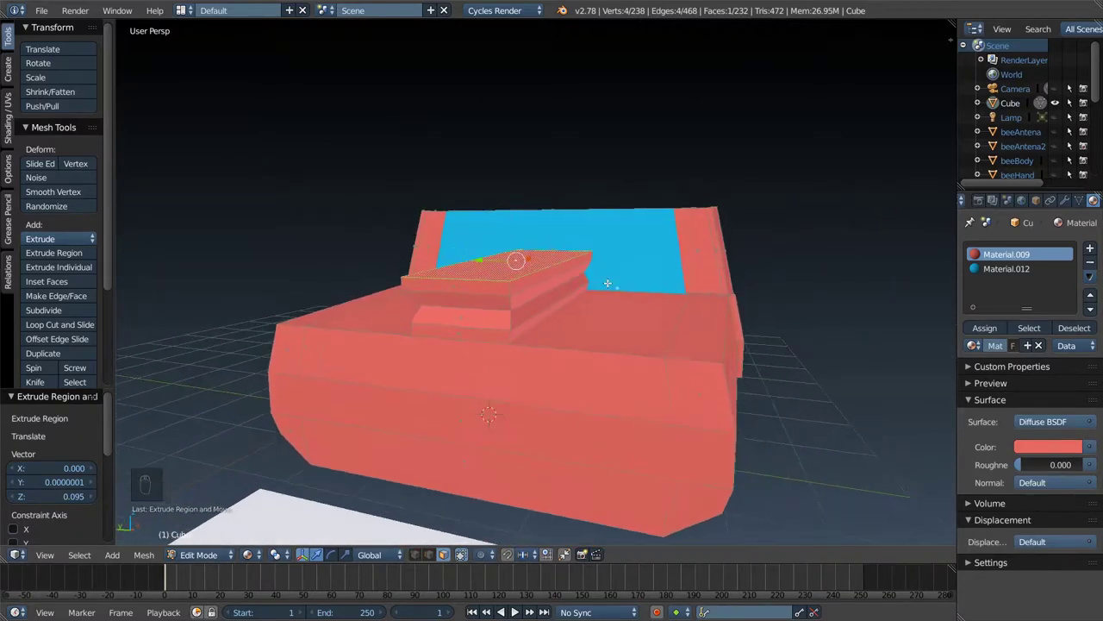
key("s")
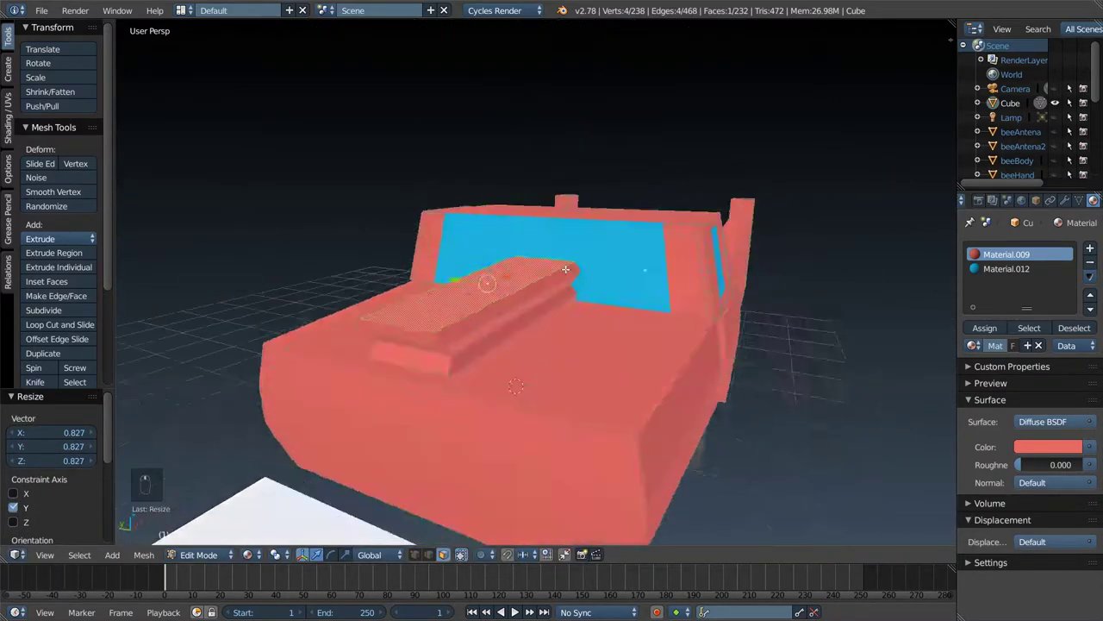
key("Tab")
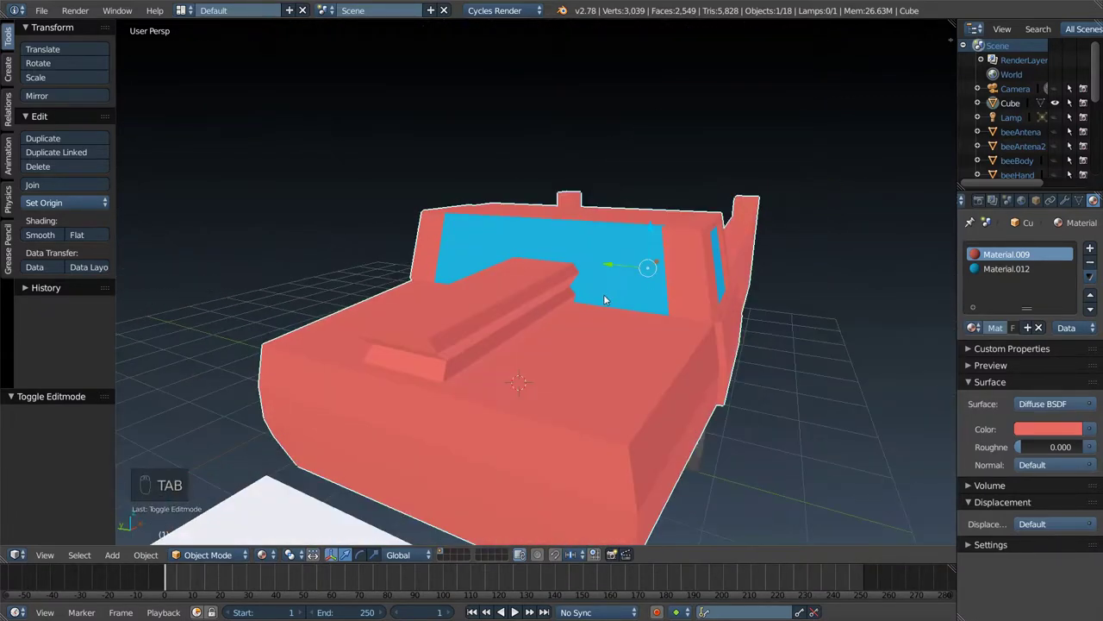
key("Tab")
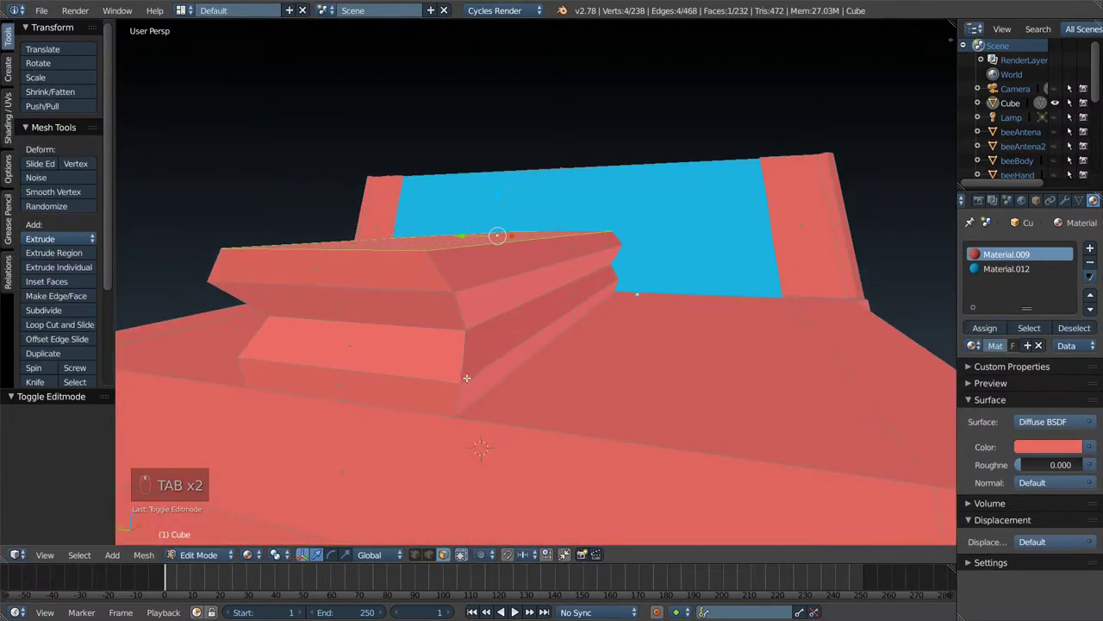
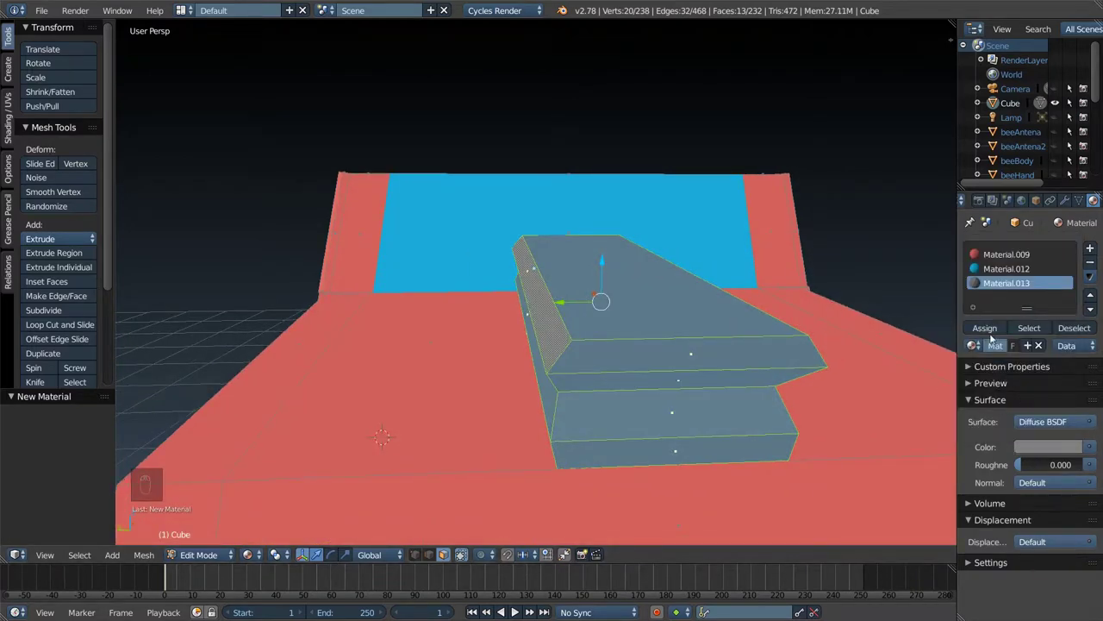
- Assign the new dark grey Material.013 to the stepped hood scoop faces
key("Tab")
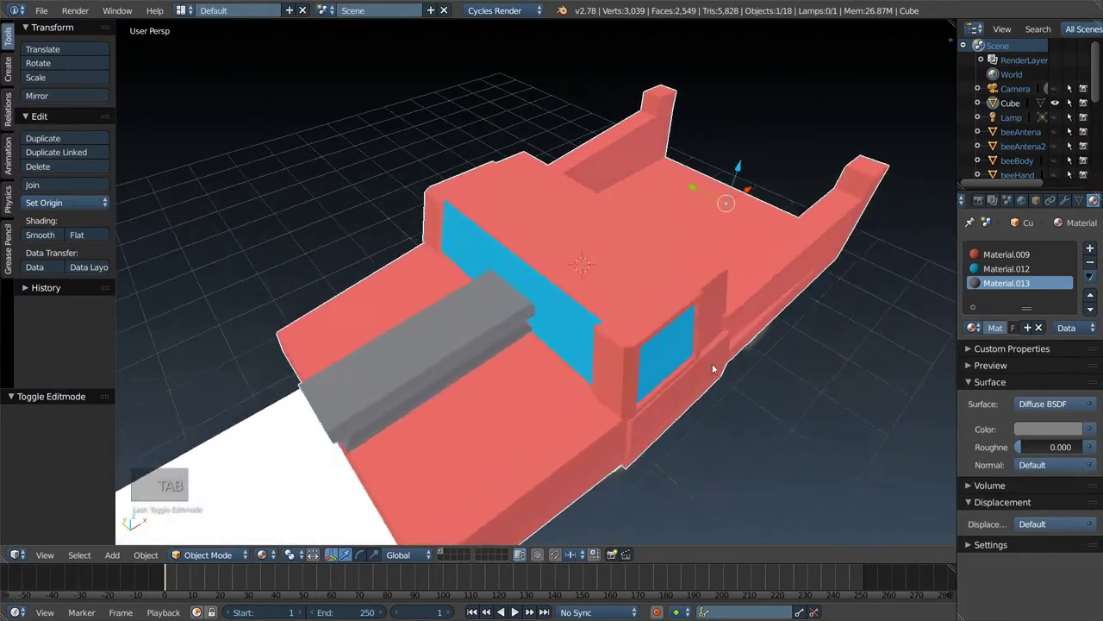
key("Tab")
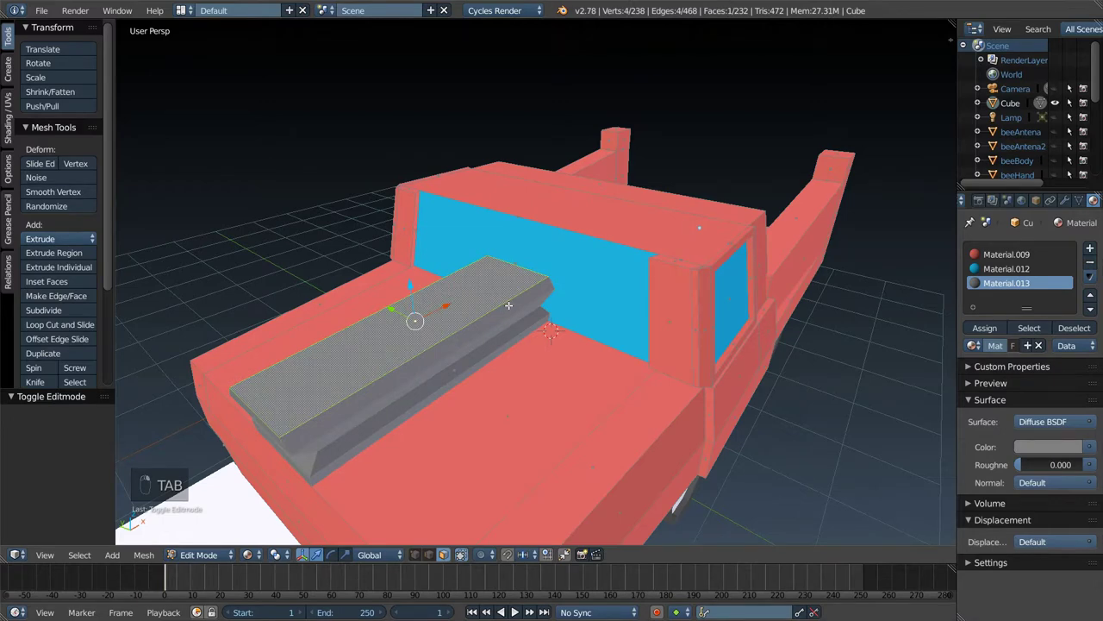
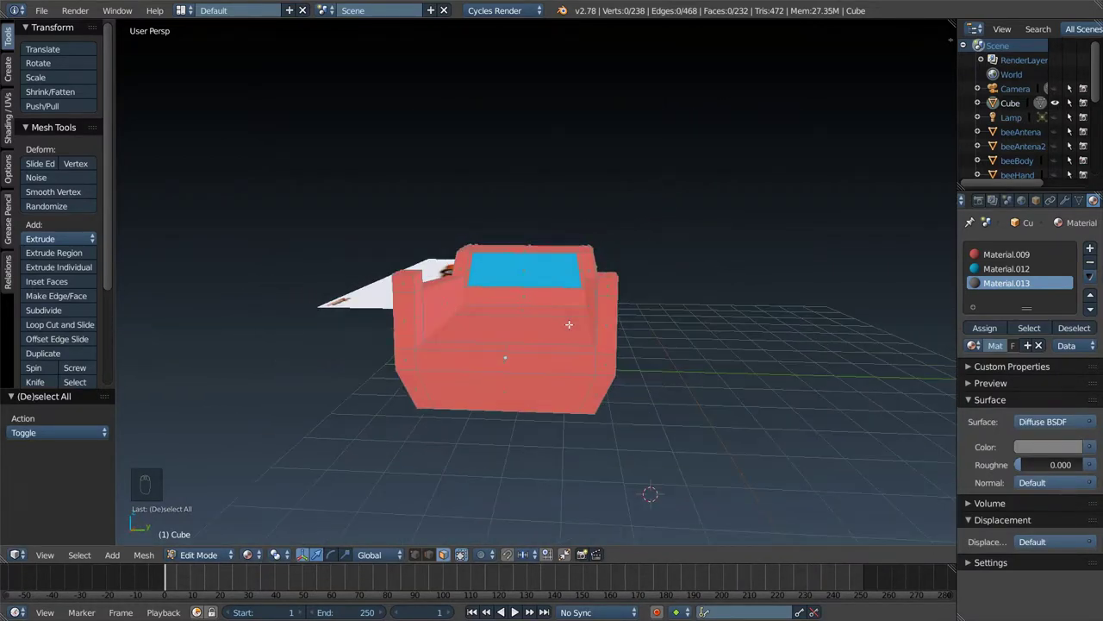
key("Tab")
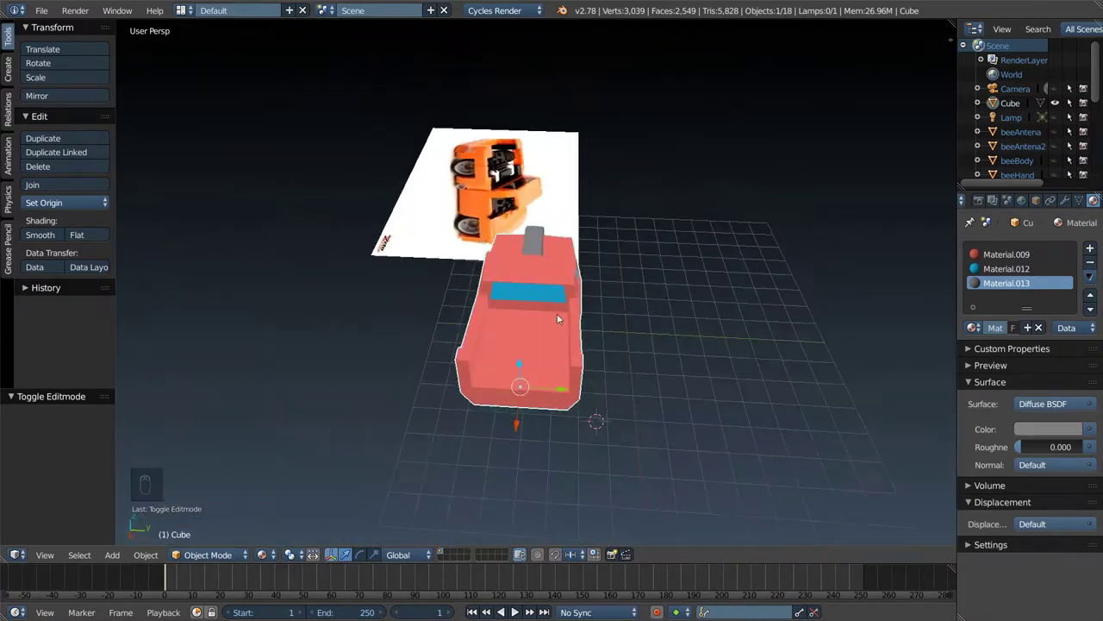
- Add a loop cut (Ctrl+R) down the truck's centre and give the middle faces white Material.014
key("Tab")
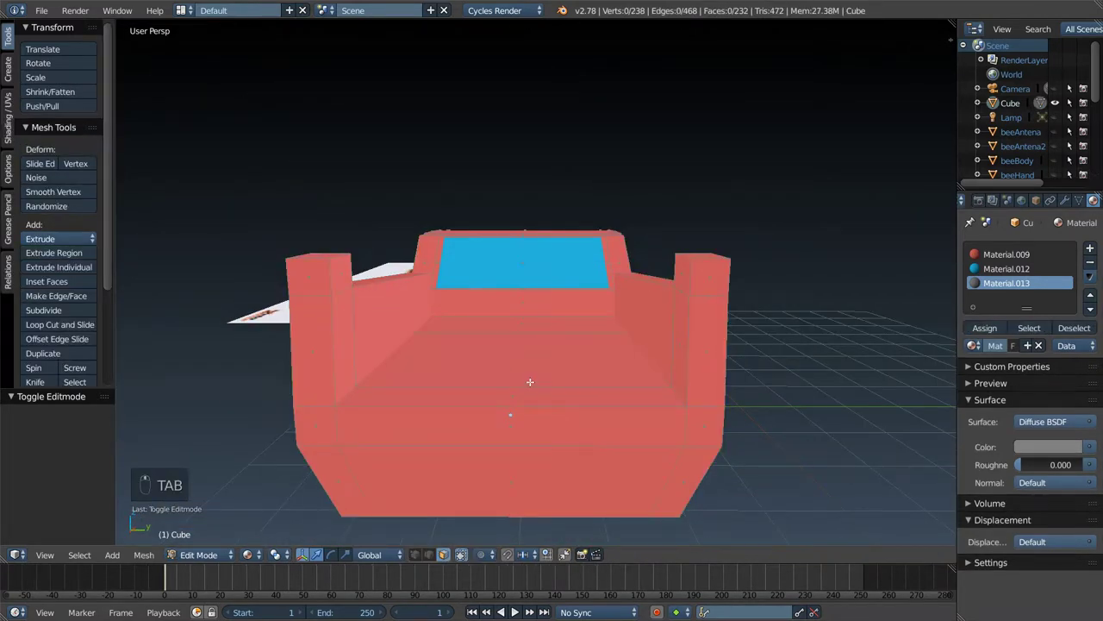
key("ctrl+r")
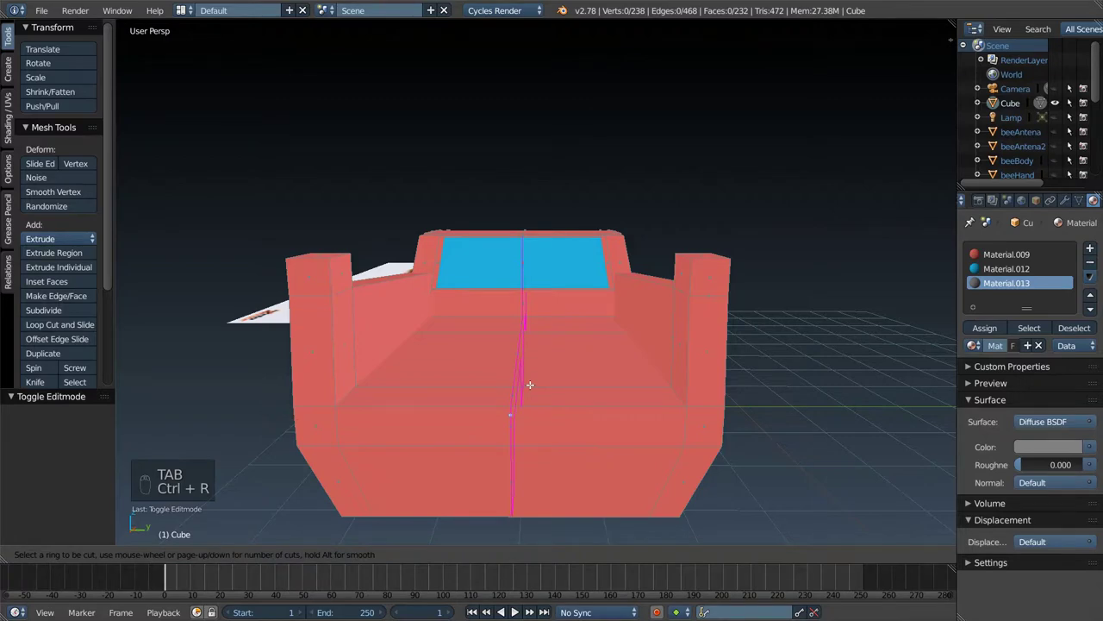
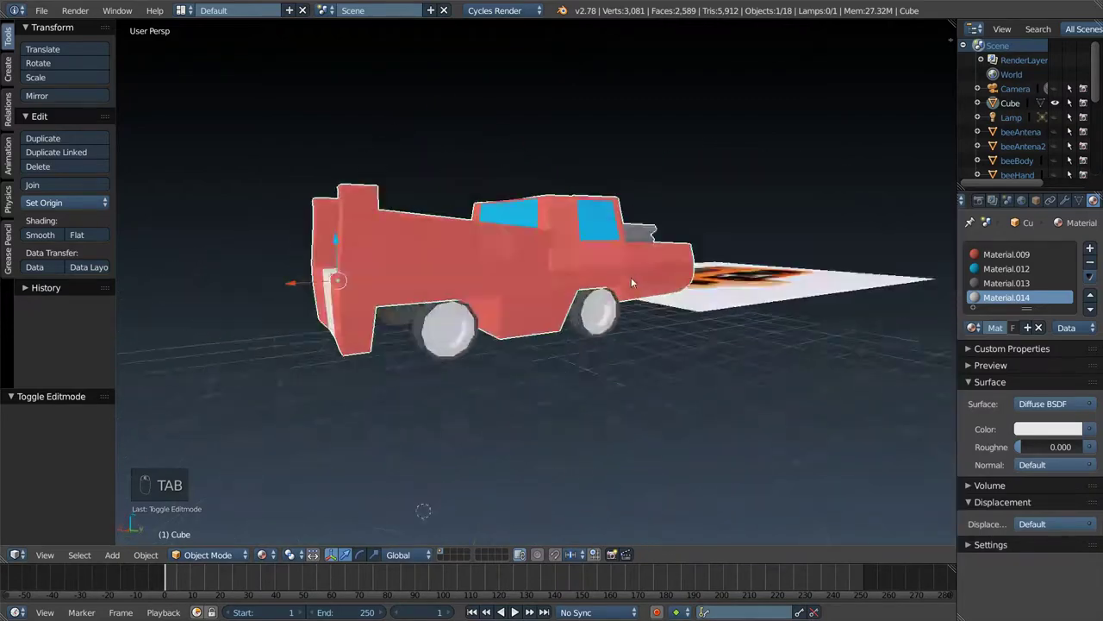
left_click_drag(718, 308, 666, 311)
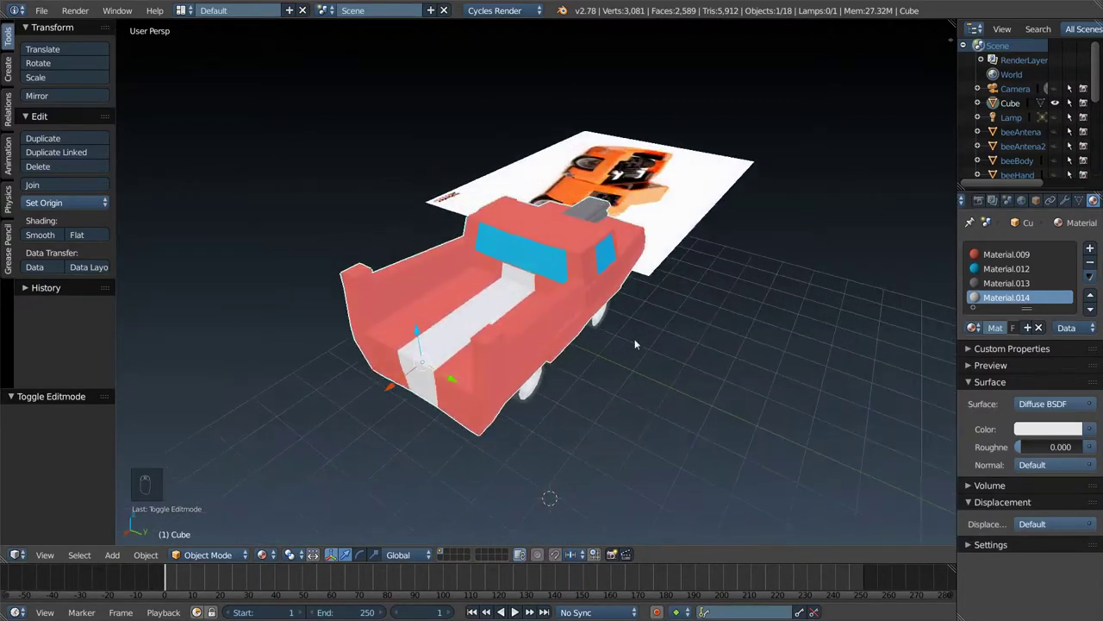
- Inspect the stripe from above and start another loop cut across it
left_click_drag(632, 257, 563, 294)
key("Tab")
key("ctrl+r")
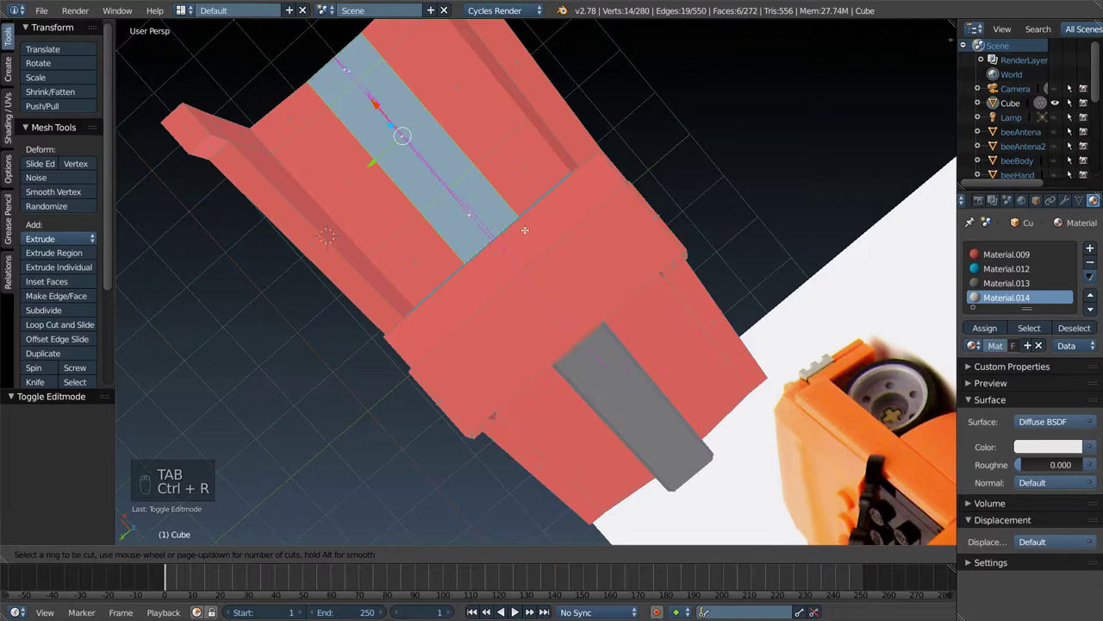
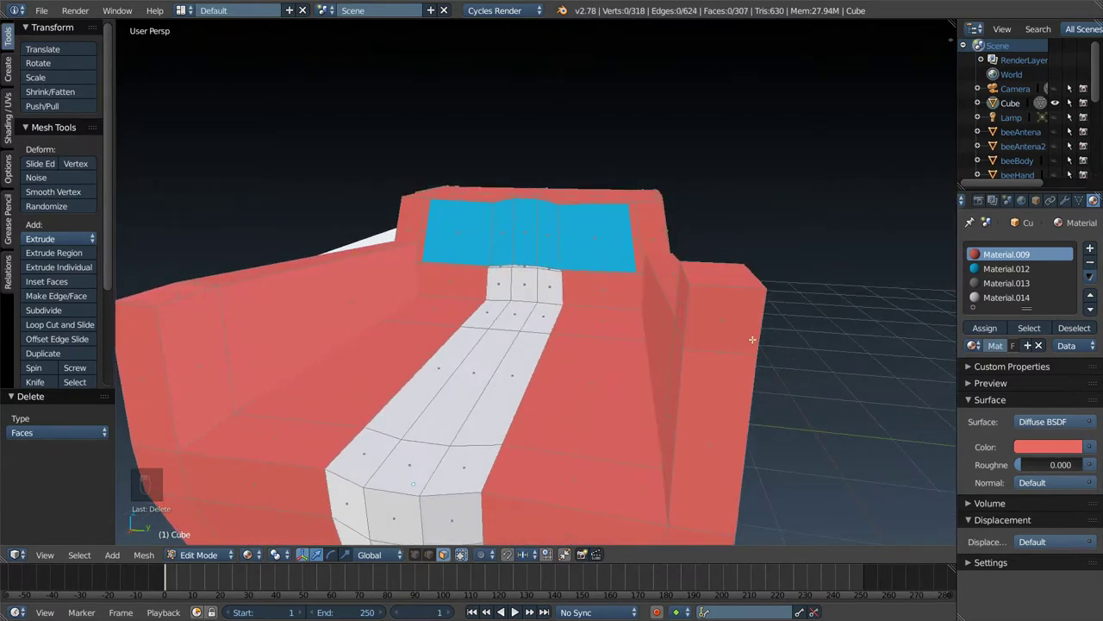
- Delete the stray faces at the truck bed's rear corner walls with X > Faces
key("x")
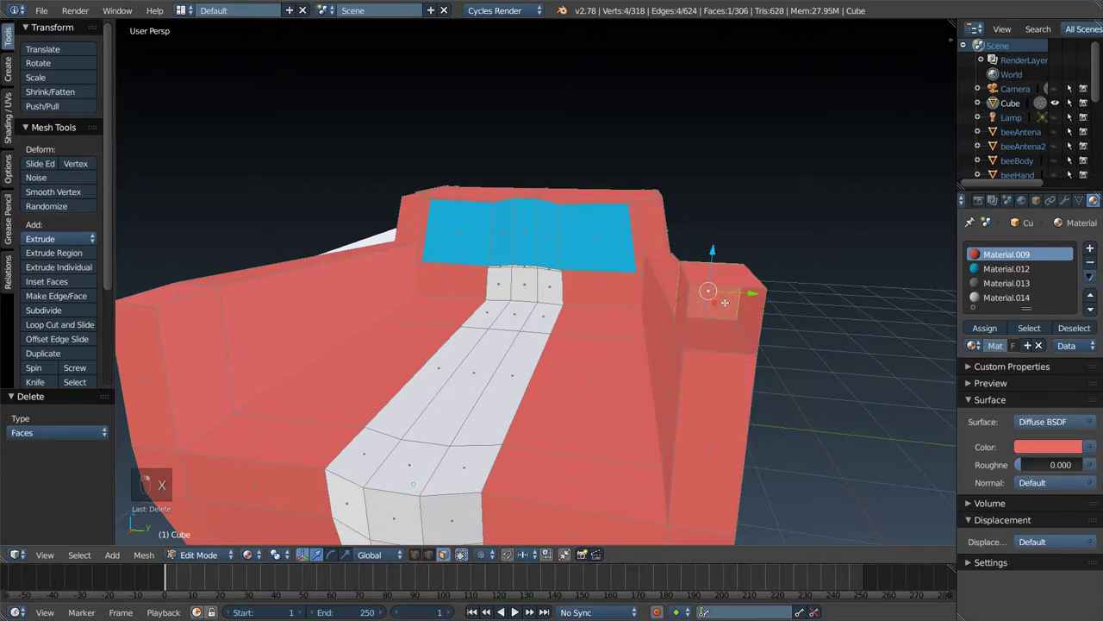
key("x")
key("x")
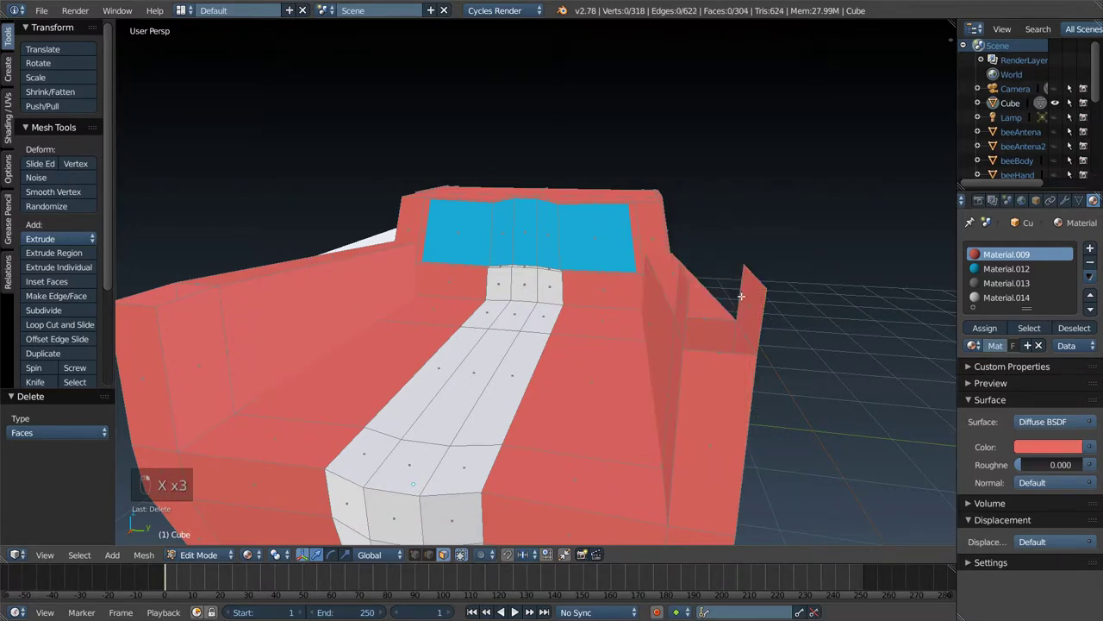
key("x")
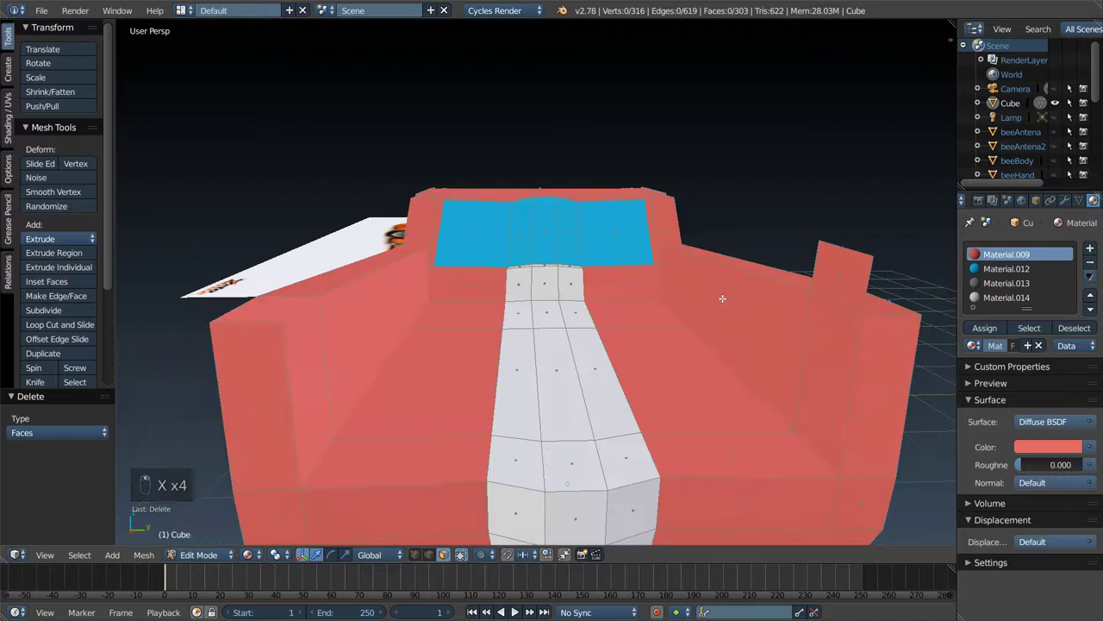
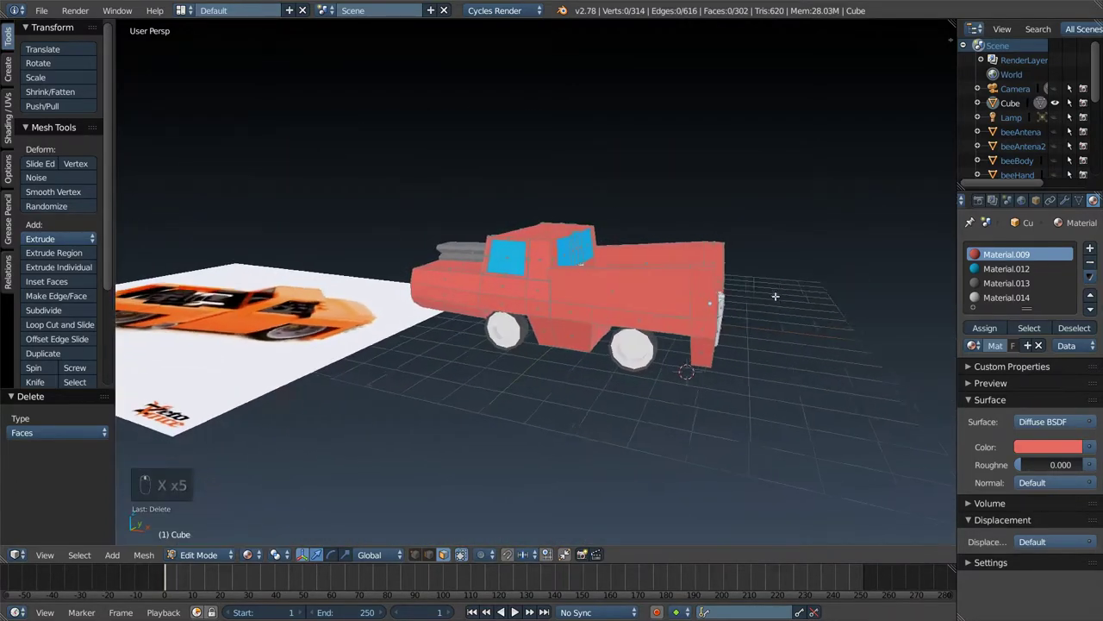
key("Tab")
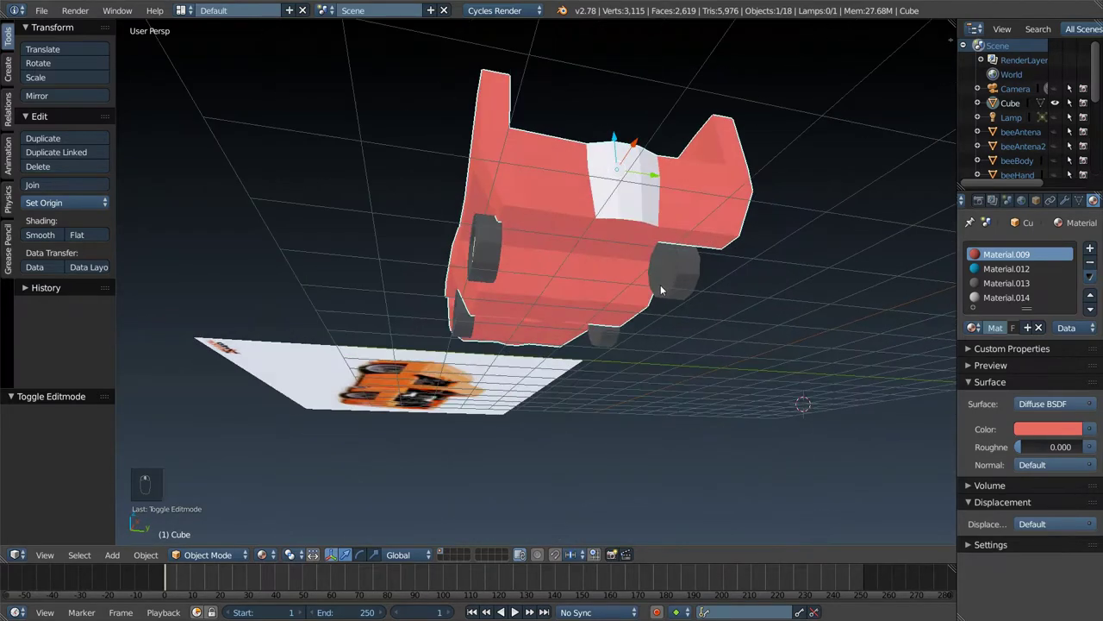
- Add a circle mesh (Shift+A) and shrink it to stud size beside the truck
key("shift+a")
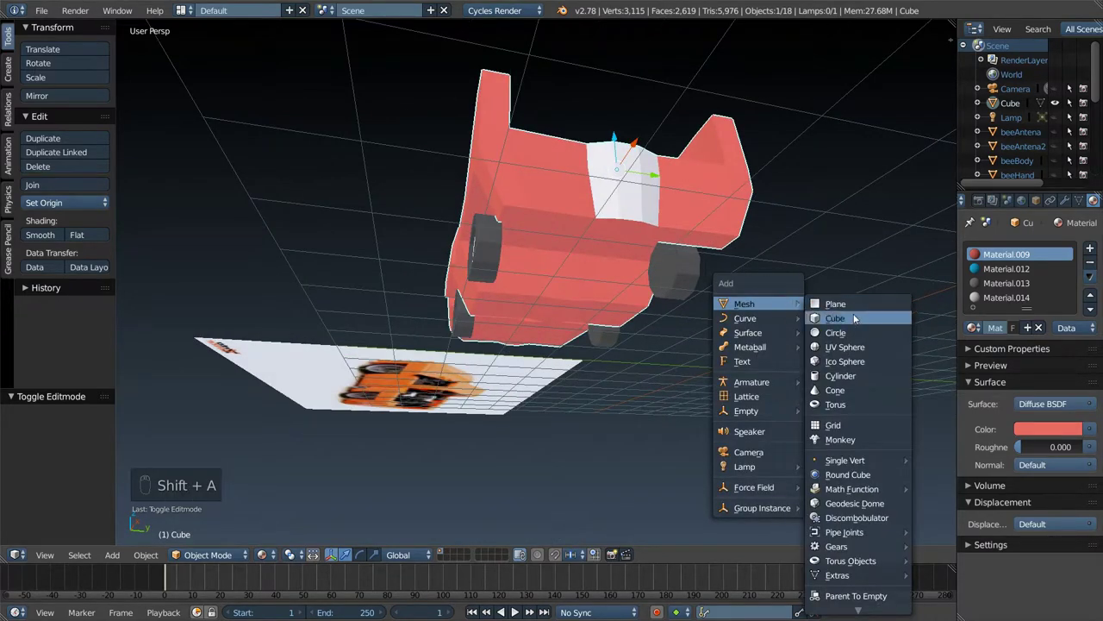
left_click_drag(865, 336, 796, 399)
key("s")
left_click_drag(631, 366, 744, 334)
key("s")
middle_click(763, 346)
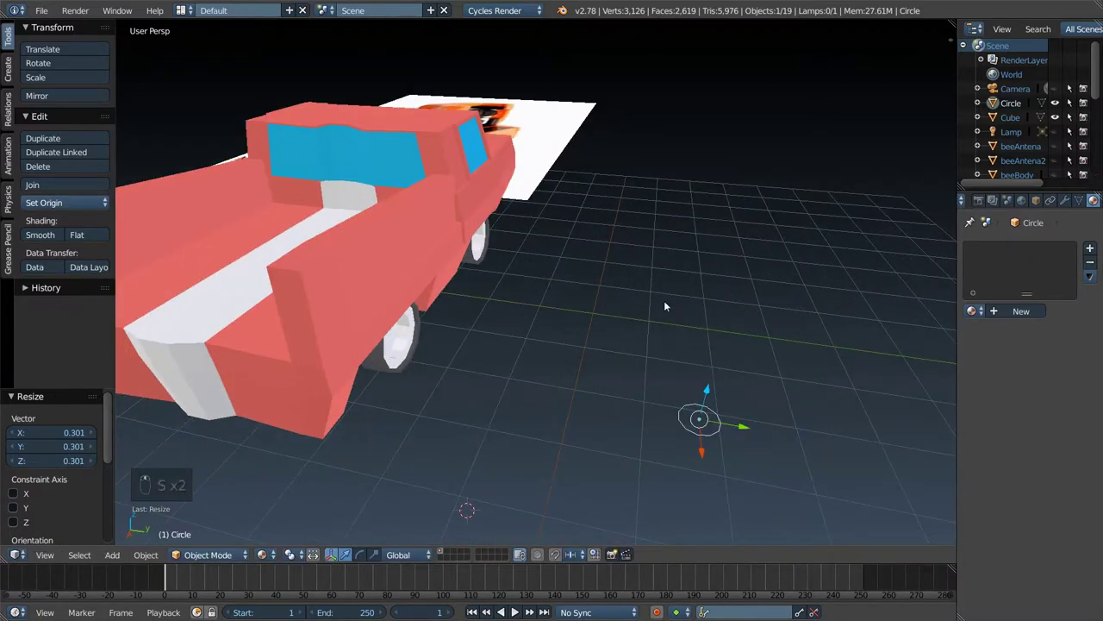
- Fill the circle with F and extrude it twice into a long thin rod, thickening it slightly
key("Tab")
key("f")
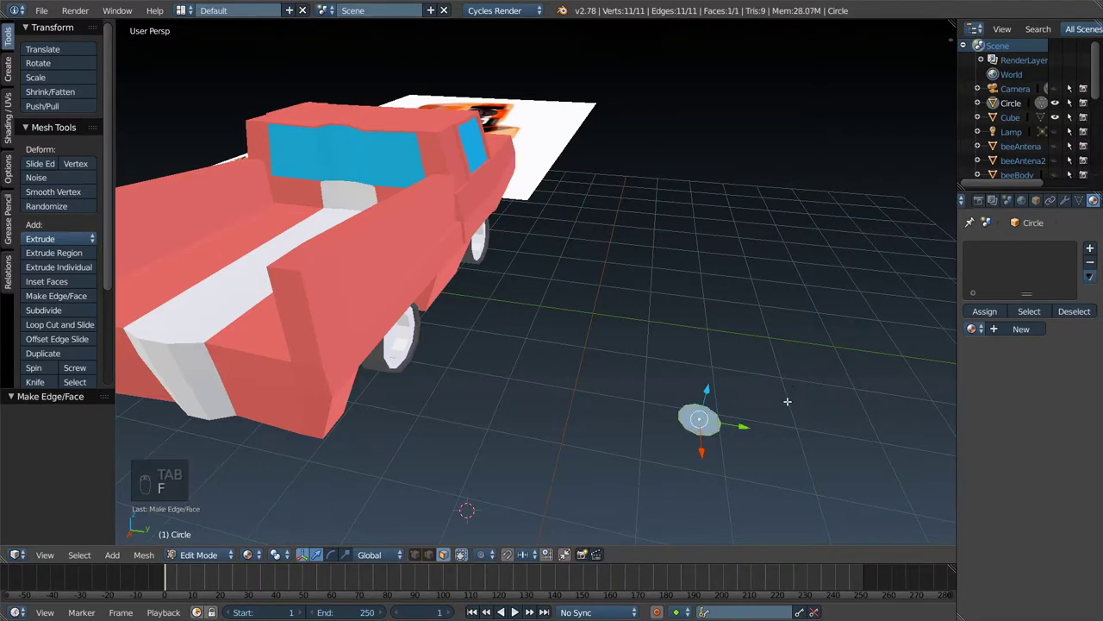
key("s")
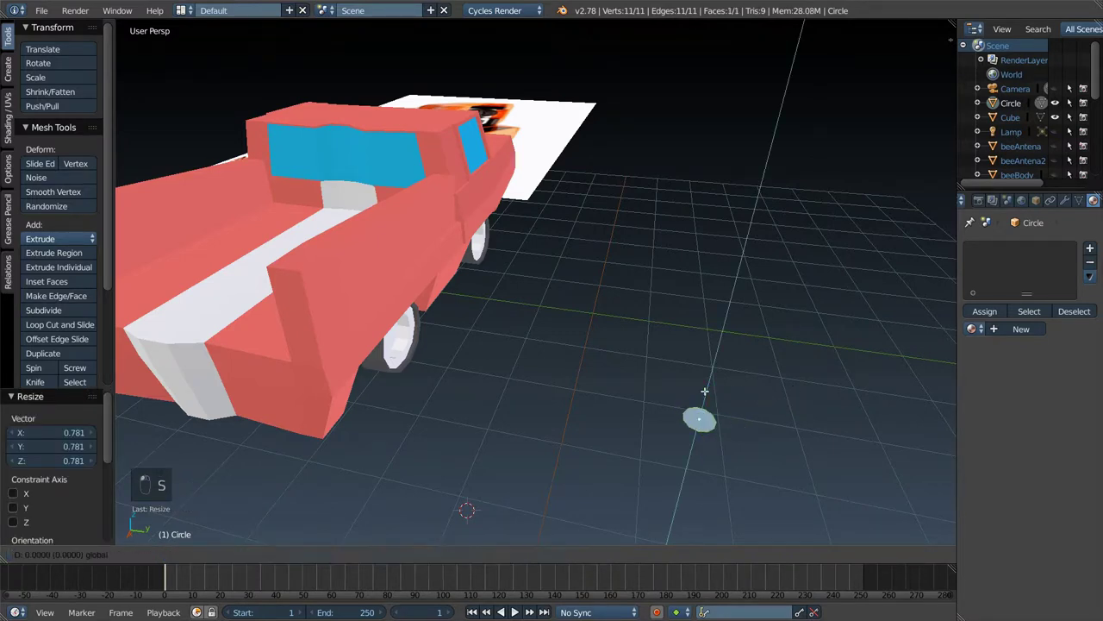
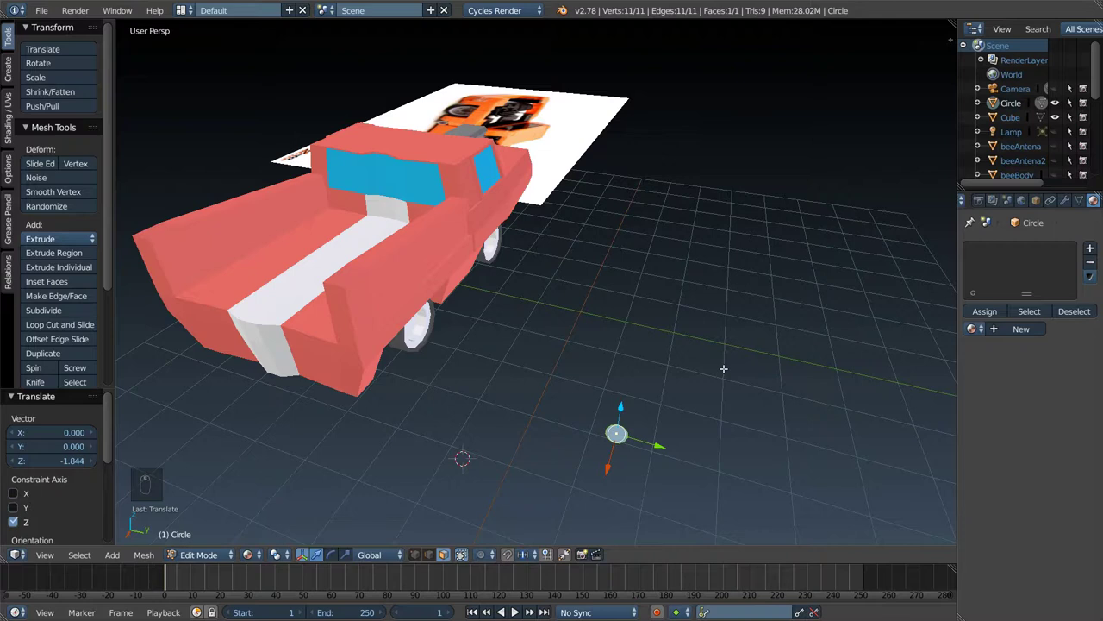
key("e")
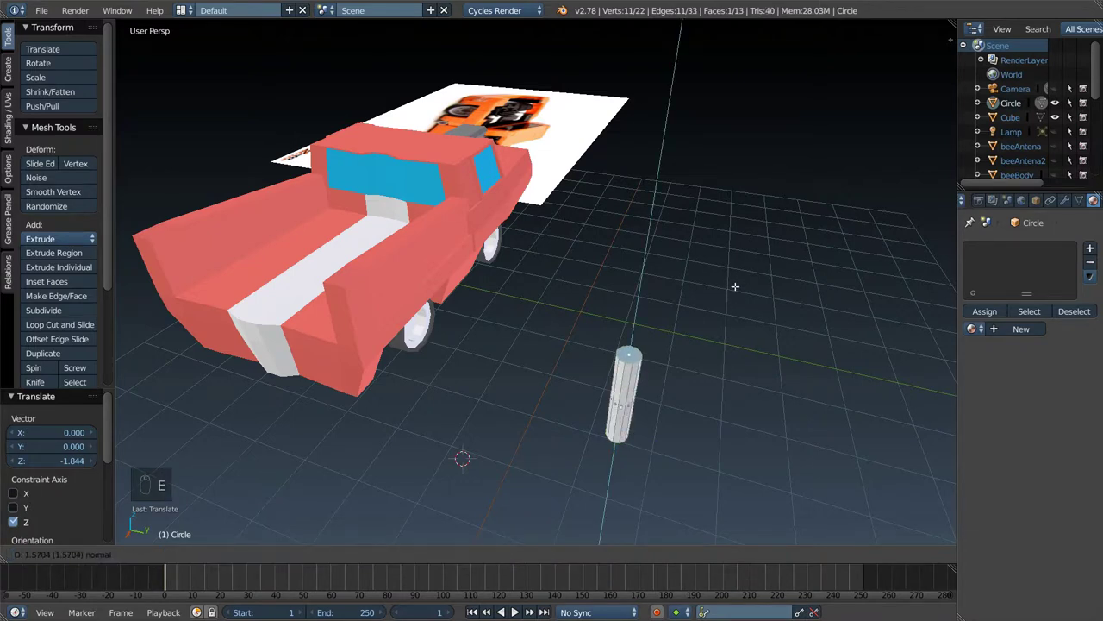
key("s")
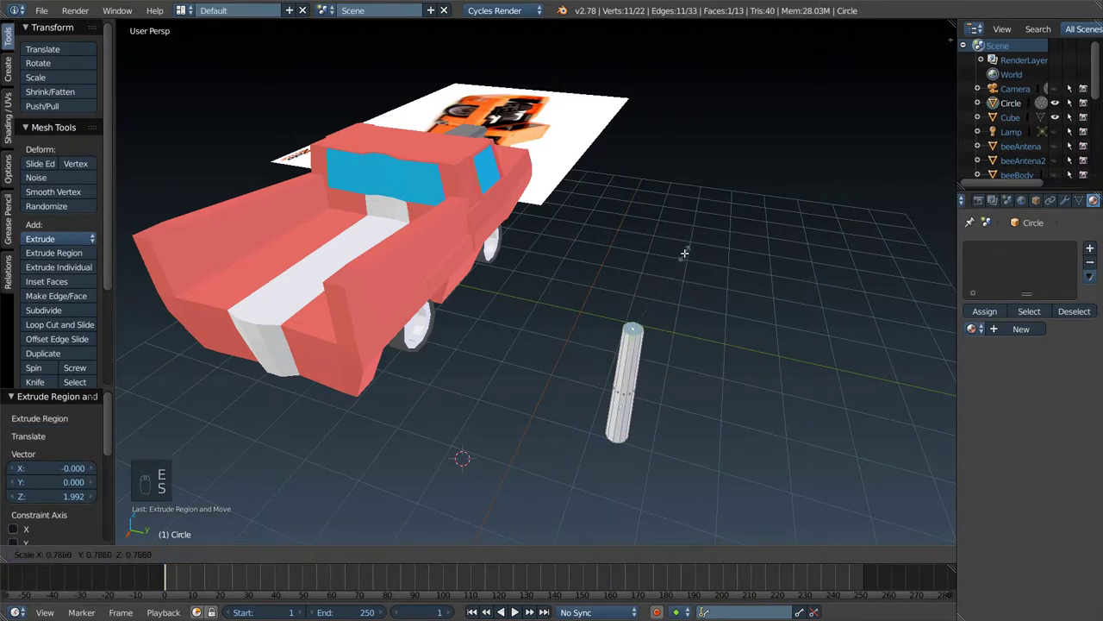
key("e")
key("s")
key("s")
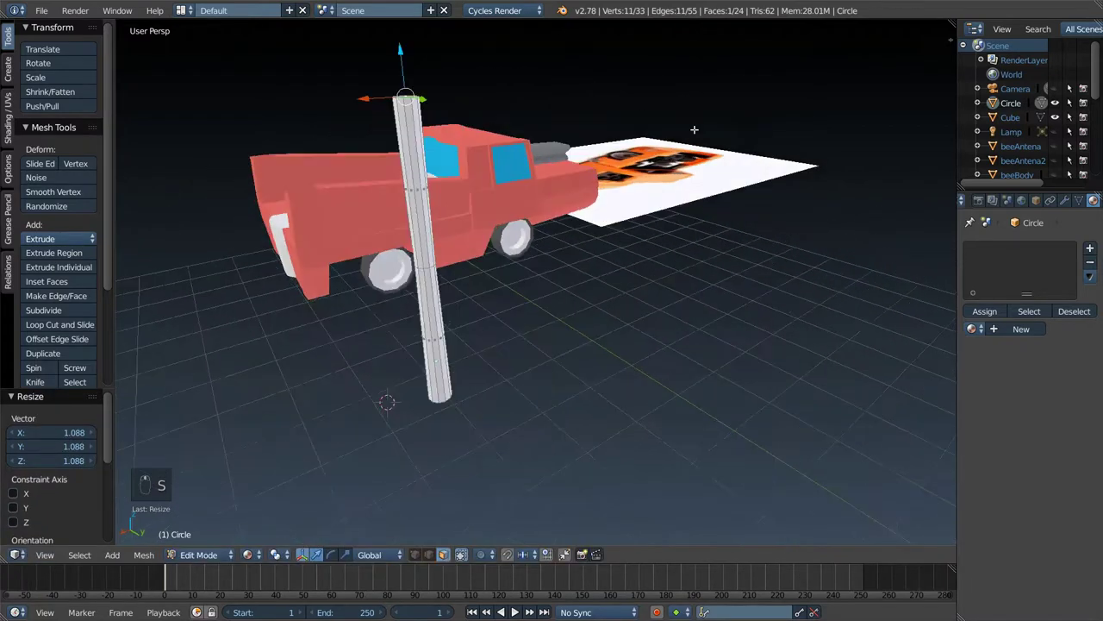
- Rotate the rod a quarter turn about X so it lies on its side as an axle
key("Tab")
left_click_drag(1028, 310, 689, 250)
key("r")
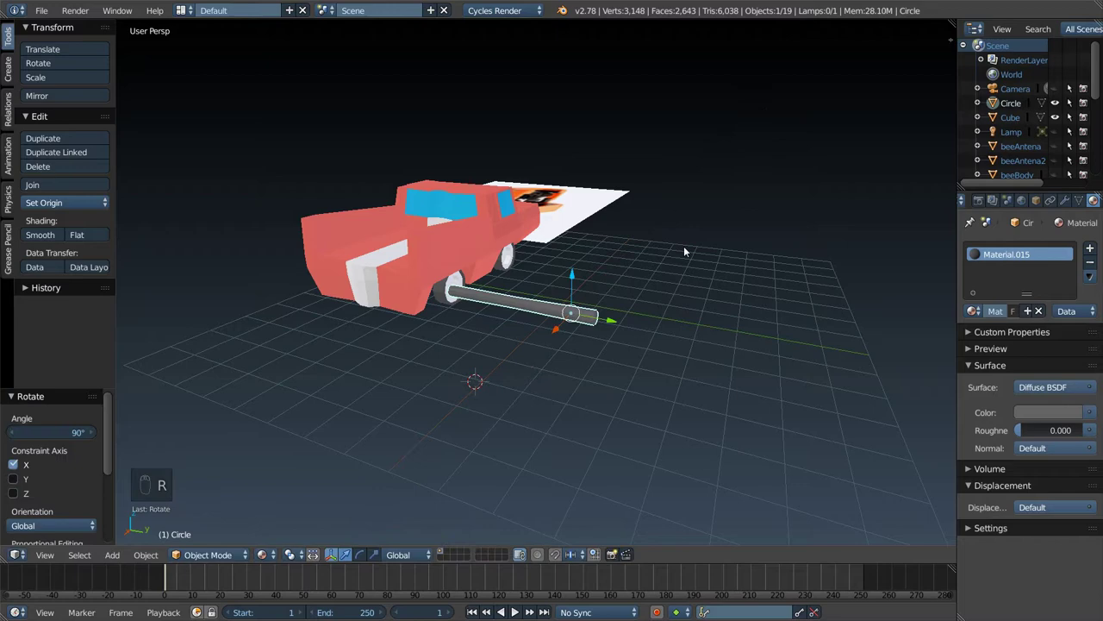
- Move the rod under the truck between the rear wheels and shrink it to fit
key("s")
left_click_drag(664, 286, 452, 311)
key("g")
middle_click(485, 270)
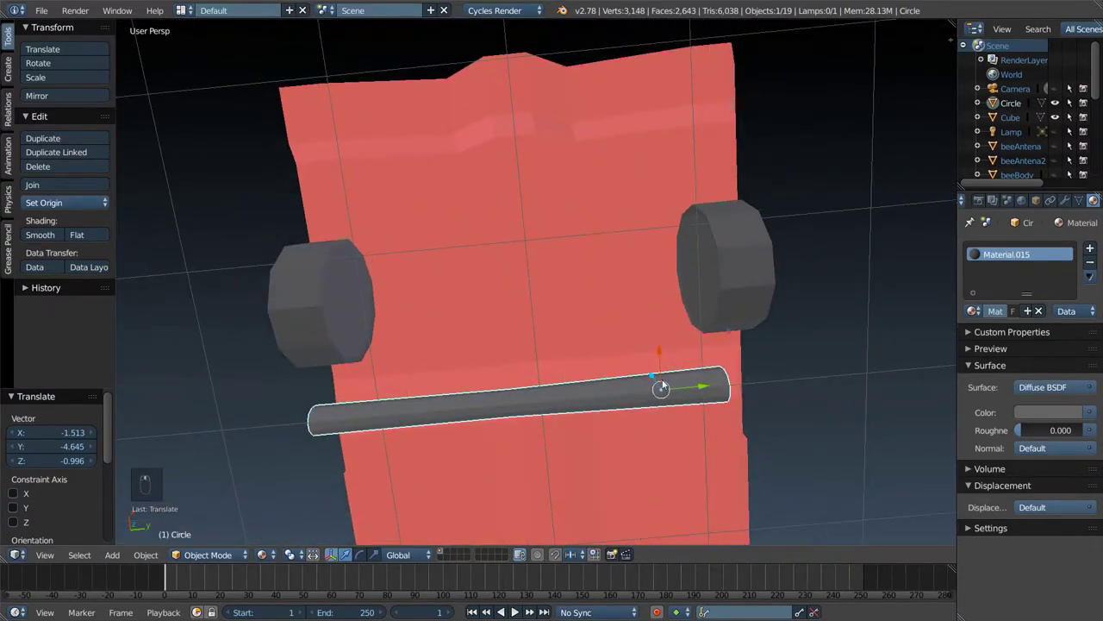
left_click_drag(652, 368, 673, 308)
key("g")
key("s")
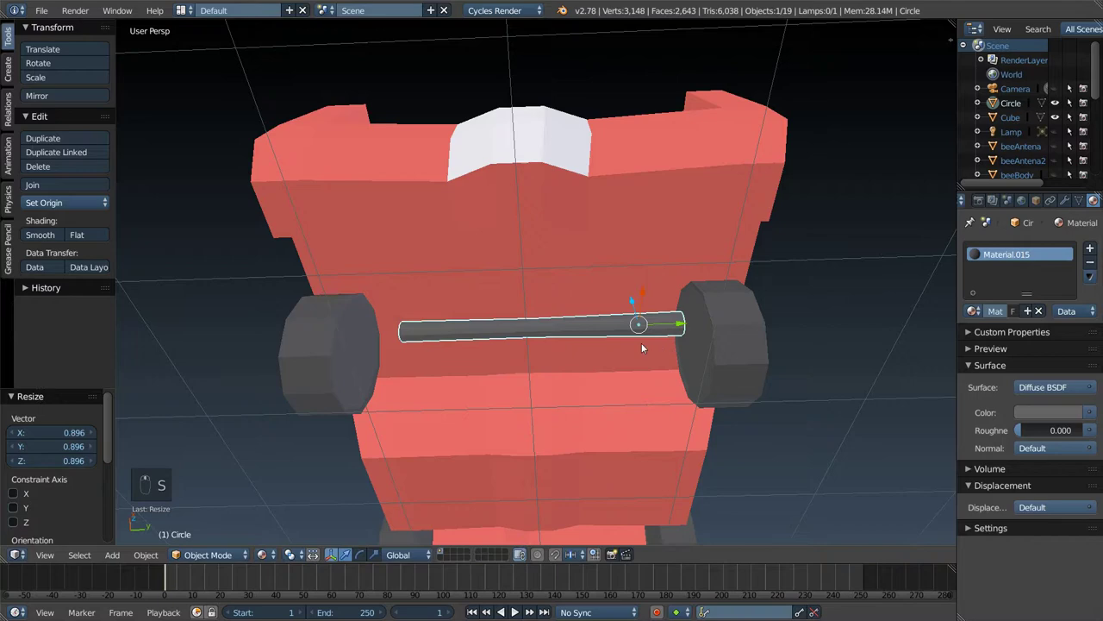
- Lower the axle to the wheel centres and slide it sideways to centre it
left_click_drag(661, 331, 606, 346)
left_click_drag(606, 345, 664, 381)
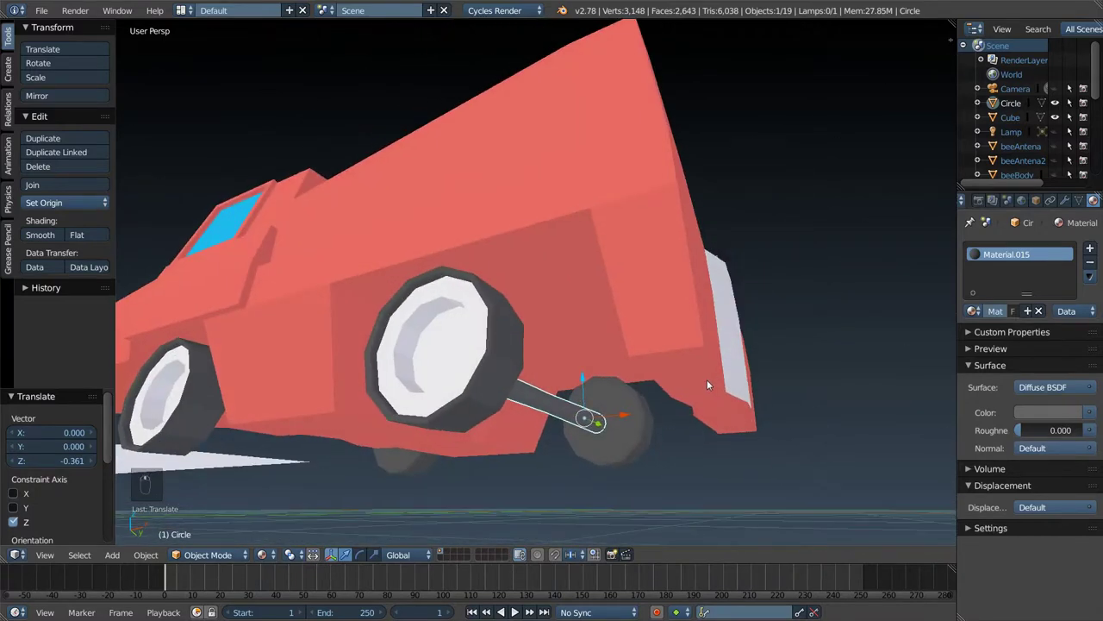
key("s")
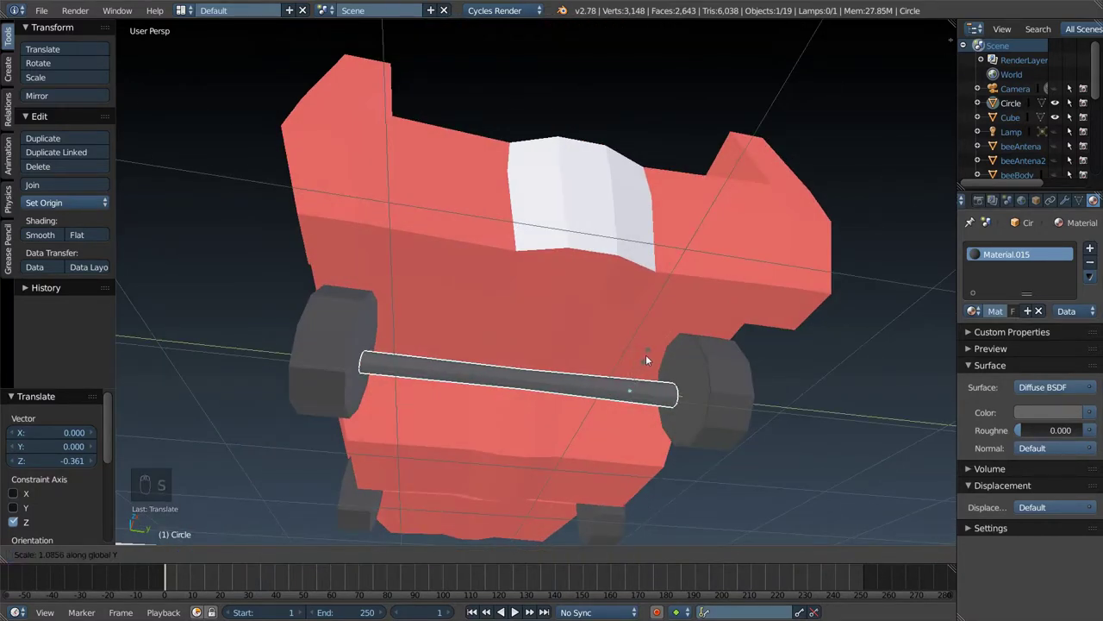
left_click_drag(613, 369, 665, 388)
left_click_drag(666, 388, 672, 387)
key("s")
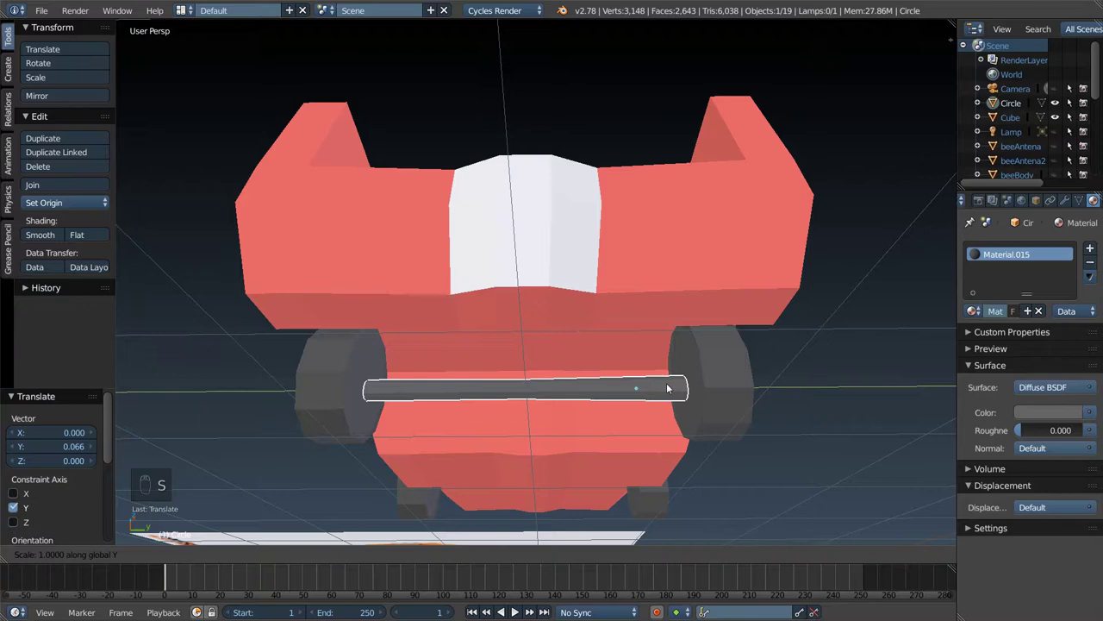
- Stretch the axle lengthwise and nudge it into both wheel hubs
left_click_drag(628, 397, 499, 369)
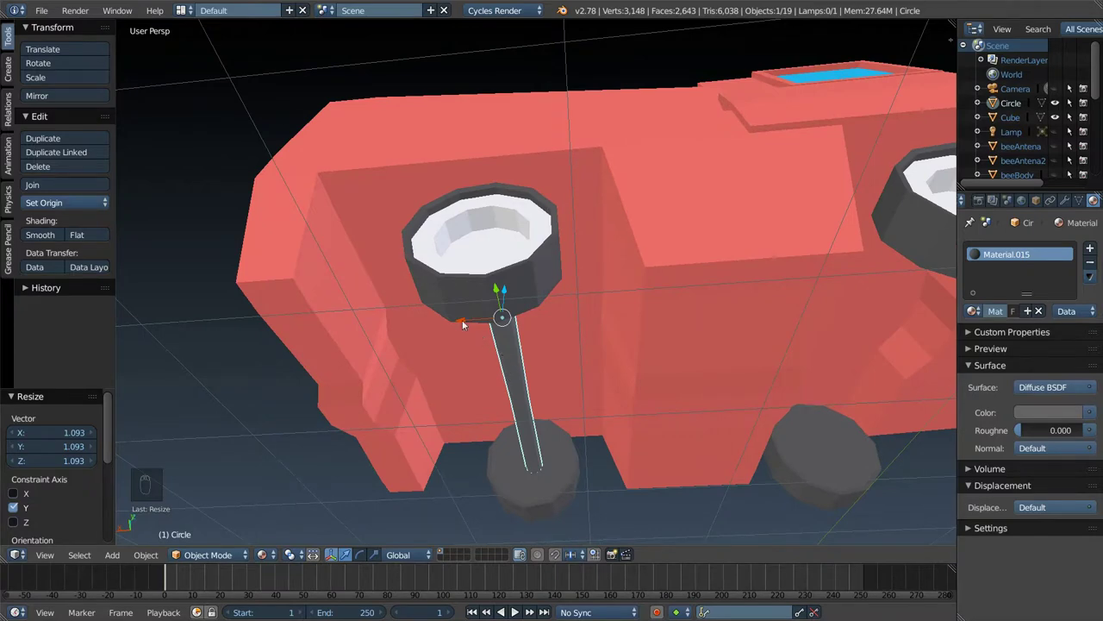
left_click_drag(461, 321, 456, 371)
left_click_drag(482, 365, 511, 367)
- Duplicate the axle (Shift+D) and slide the copy along the truck to the other wheel pair
key("shift+d")
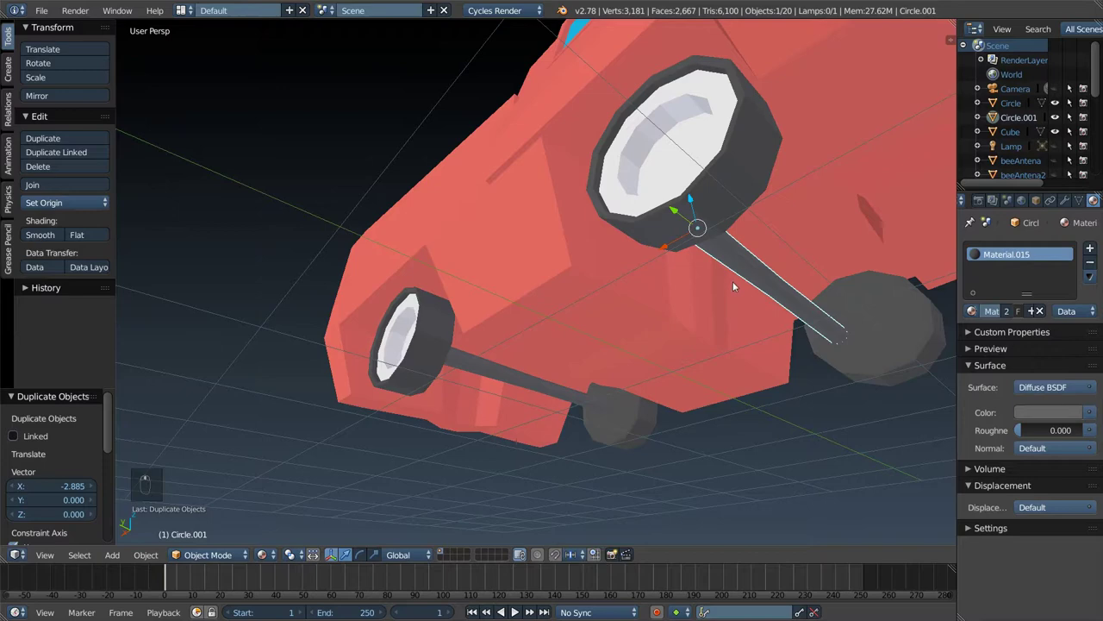
left_click_drag(665, 241, 806, 272)
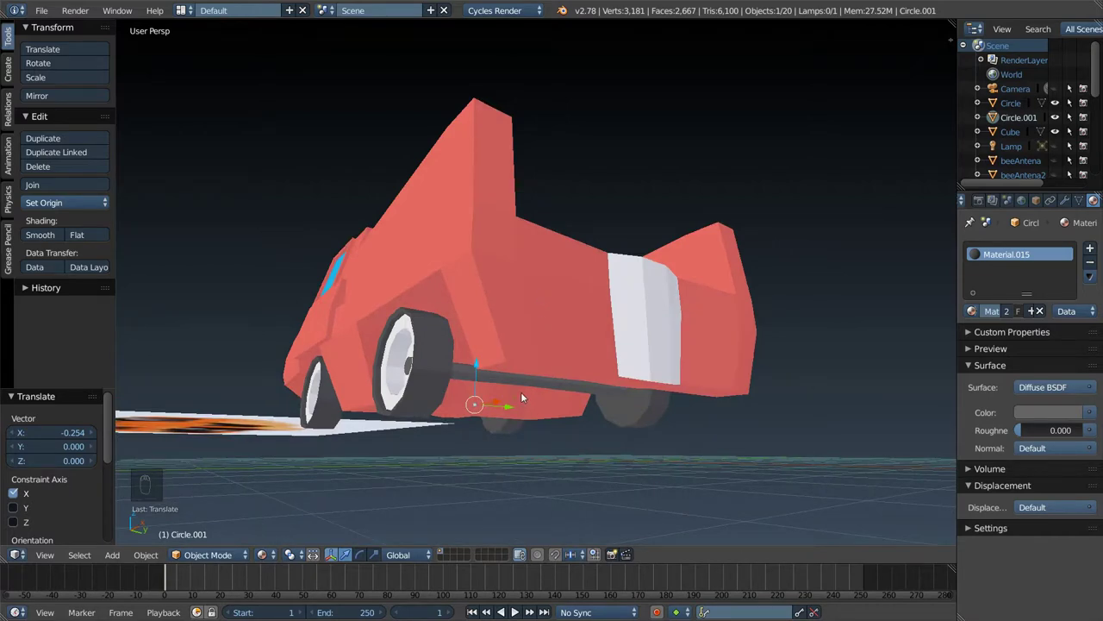
left_click_drag(526, 385, 755, 406)
- Centre the copied axle between its wheels and scale it along Y to span them
left_click_drag(755, 406, 669, 425)
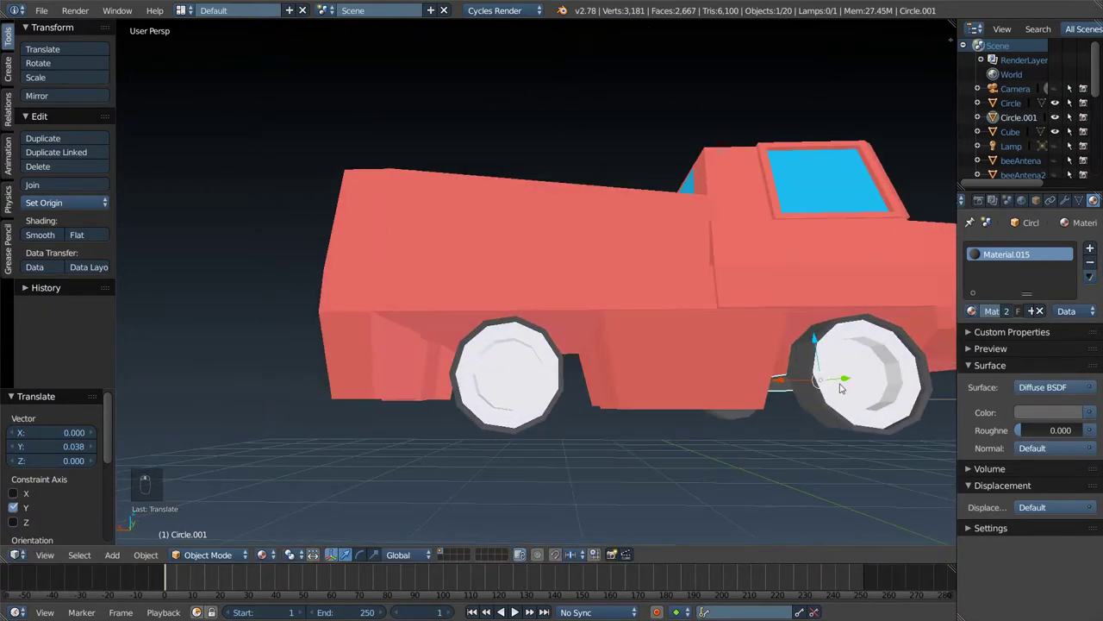
left_click_drag(846, 379, 894, 395)
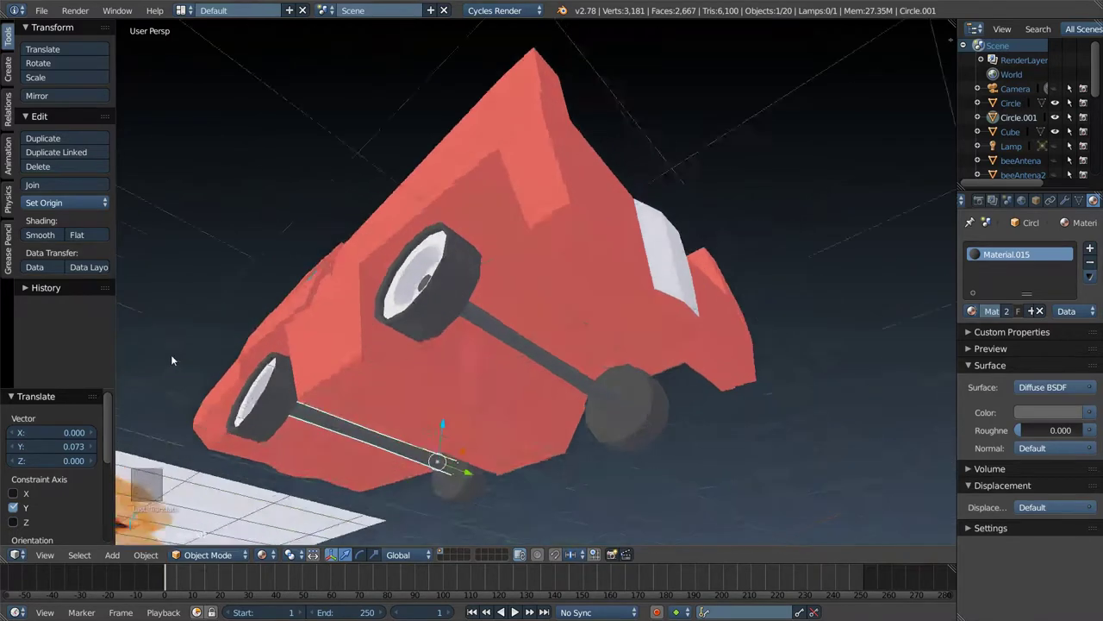
key("s")
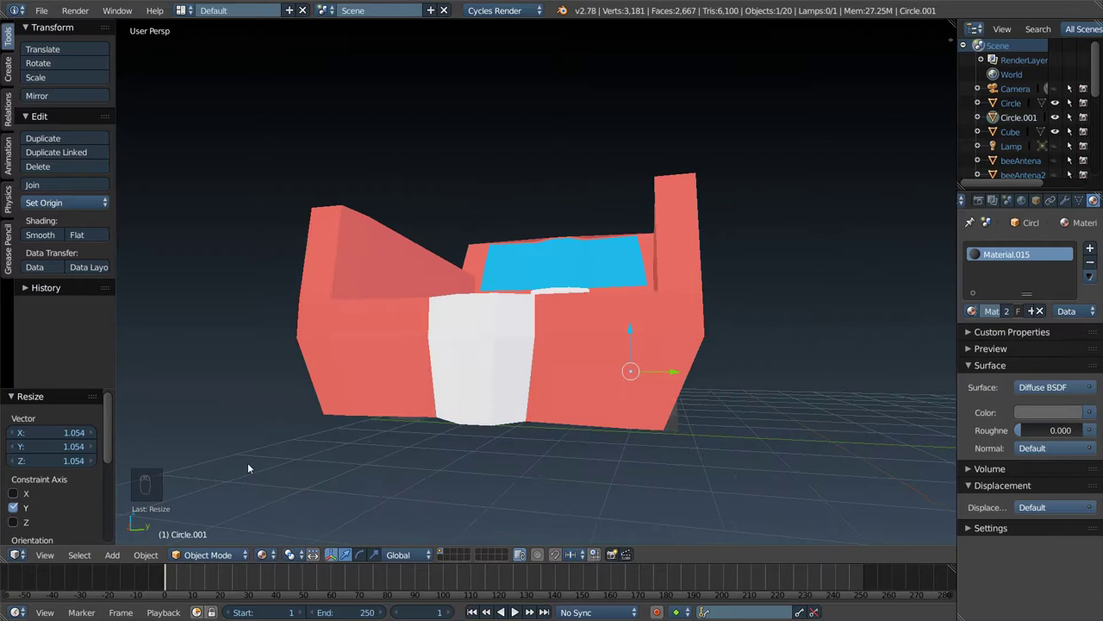
- Stretch the first axle along Y to span both wheels and shift it into the hubs
left_click_drag(488, 361, 485, 366)
key("s")
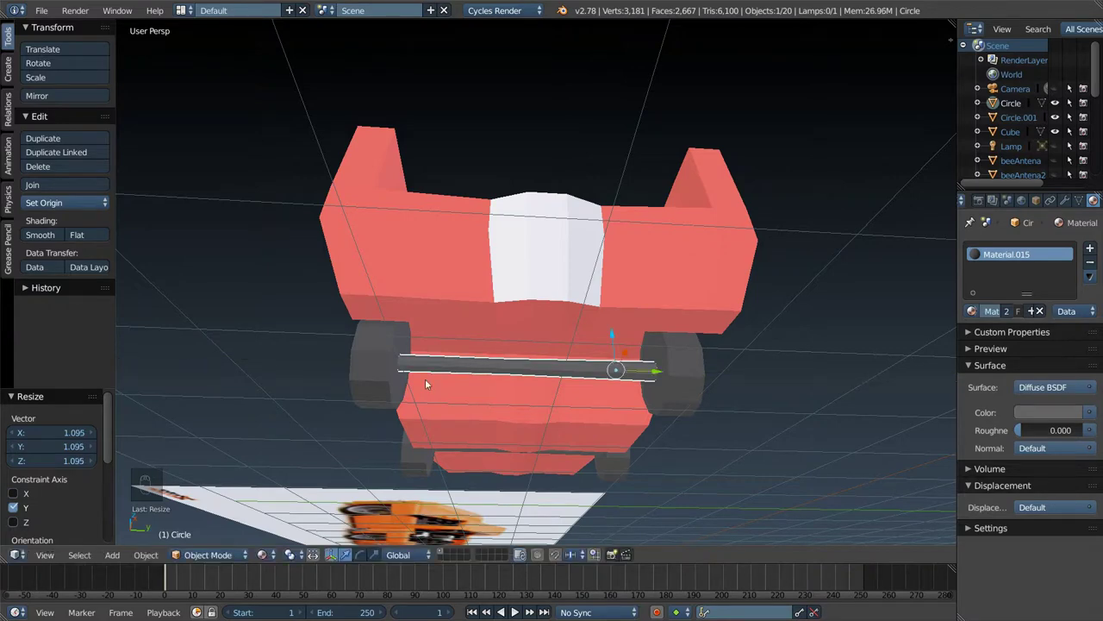
left_click_drag(442, 400, 324, 411)
left_click_drag(619, 384, 720, 413)
left_click_drag(720, 414, 778, 411)
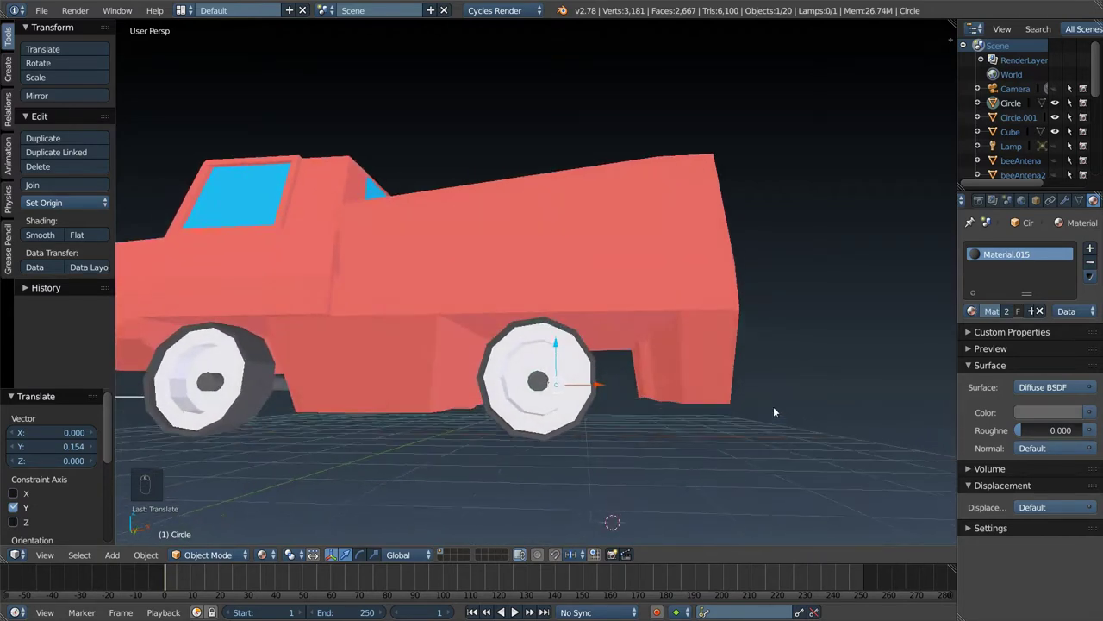
left_click_drag(761, 381, 868, 376)
- Check the axles from below and add the other axle and body to the selection
left_click_drag(877, 404, 770, 372)
middle_click(760, 378)
middle_click(660, 395)
key("Tab")
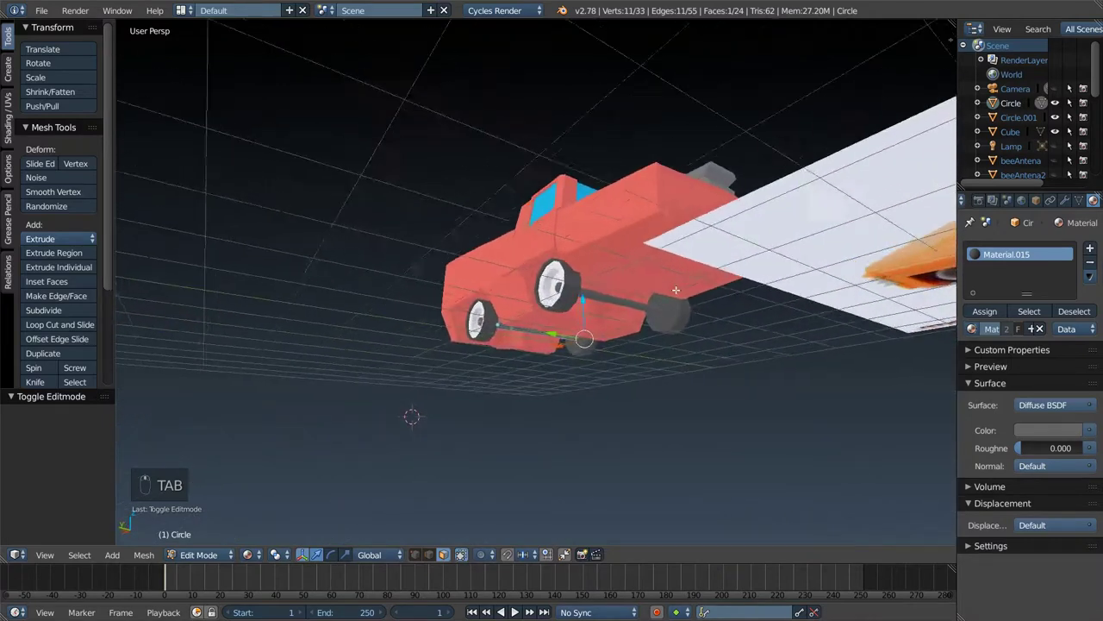
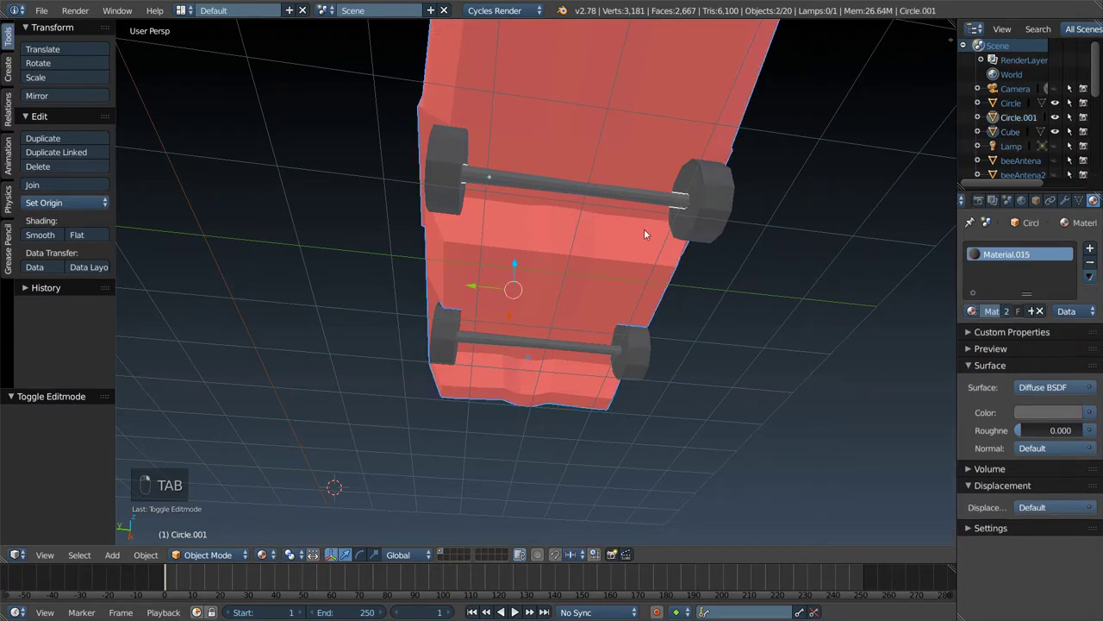
middle_click(545, 346)
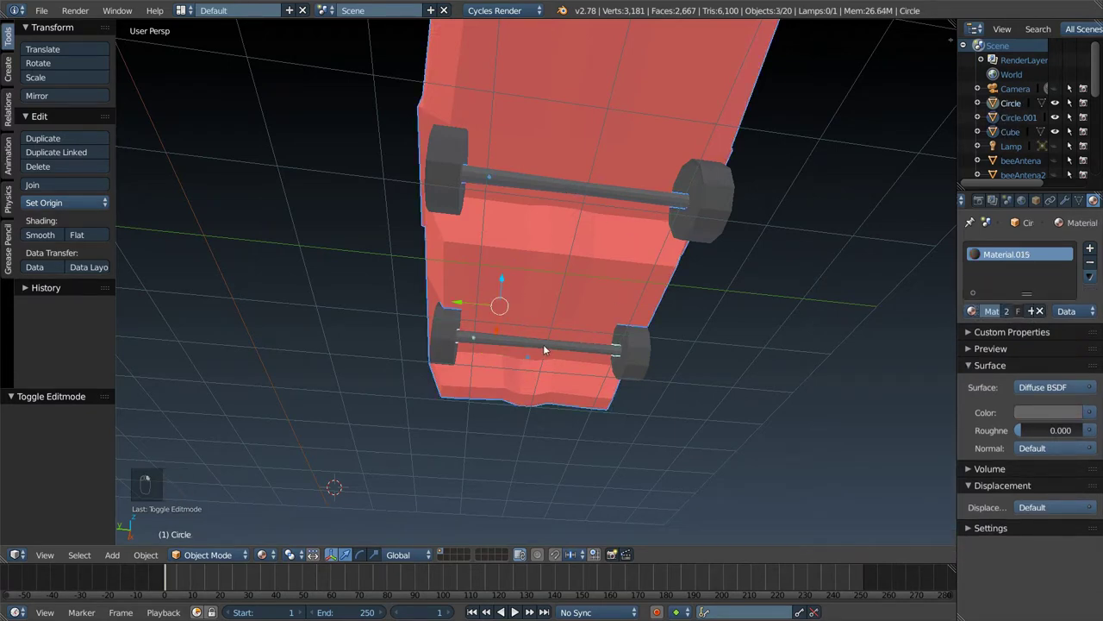
- Join both axles into the truck body with Ctrl+J so body, wheels and axles are one object
key("ctrl+j")
key("g")
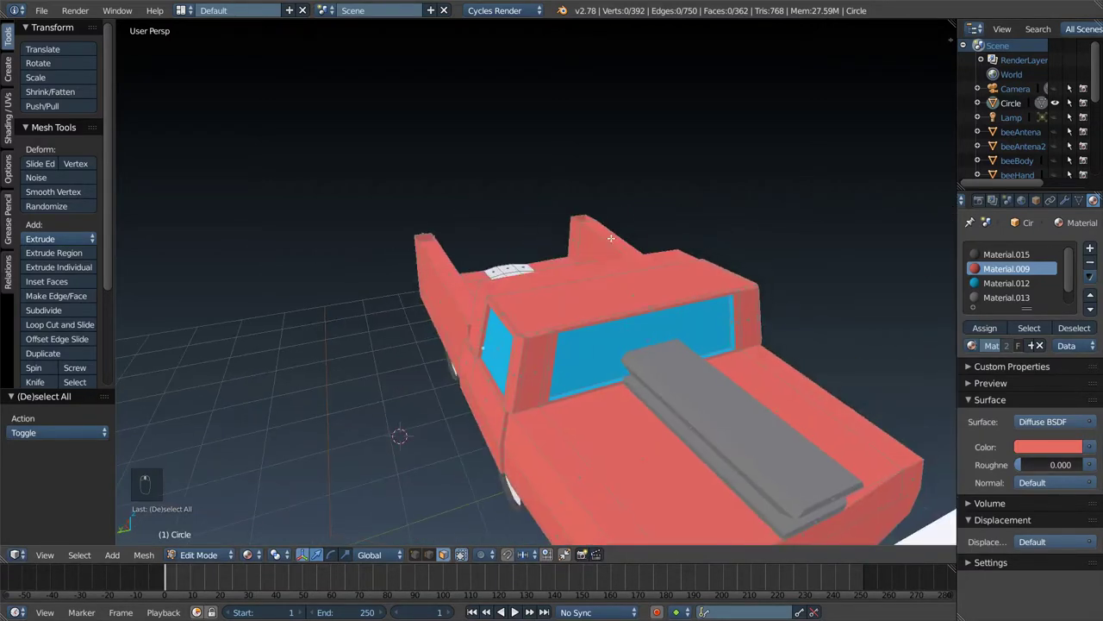
key("ctrl+s")
key("Tab")
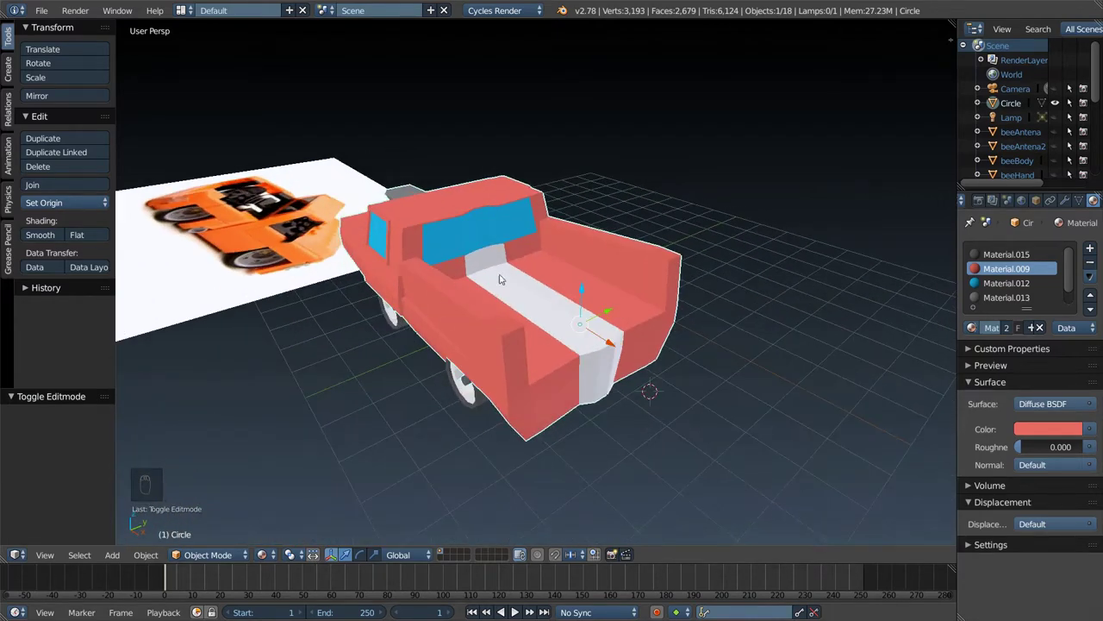
key("shift+a")
left_click_drag(713, 262, 770, 296)
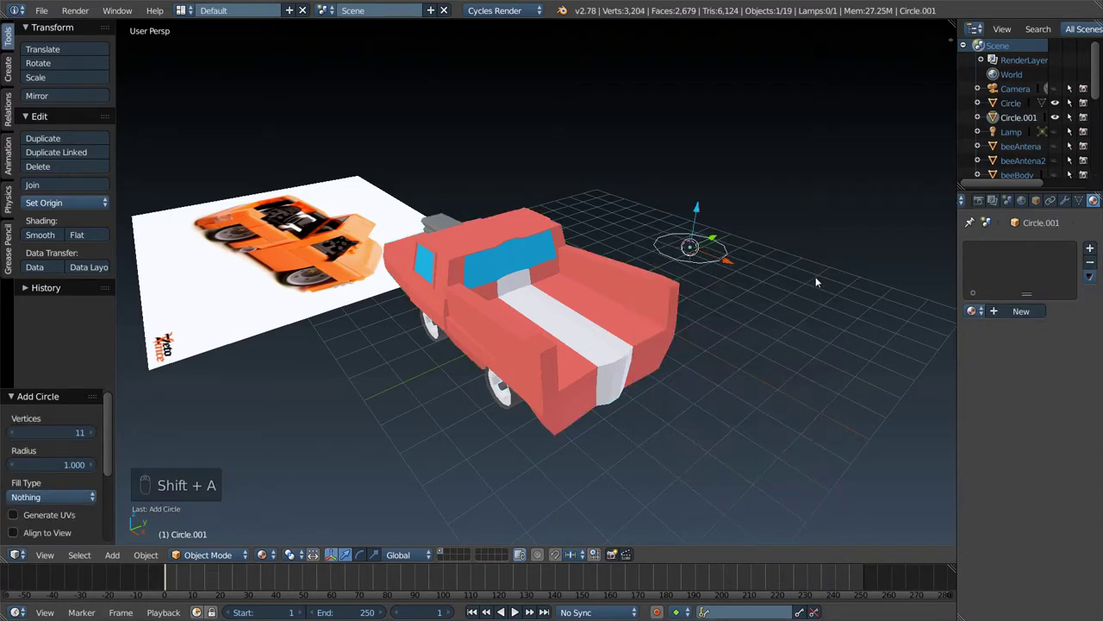
key("s")
left_click_drag(749, 259, 826, 294)
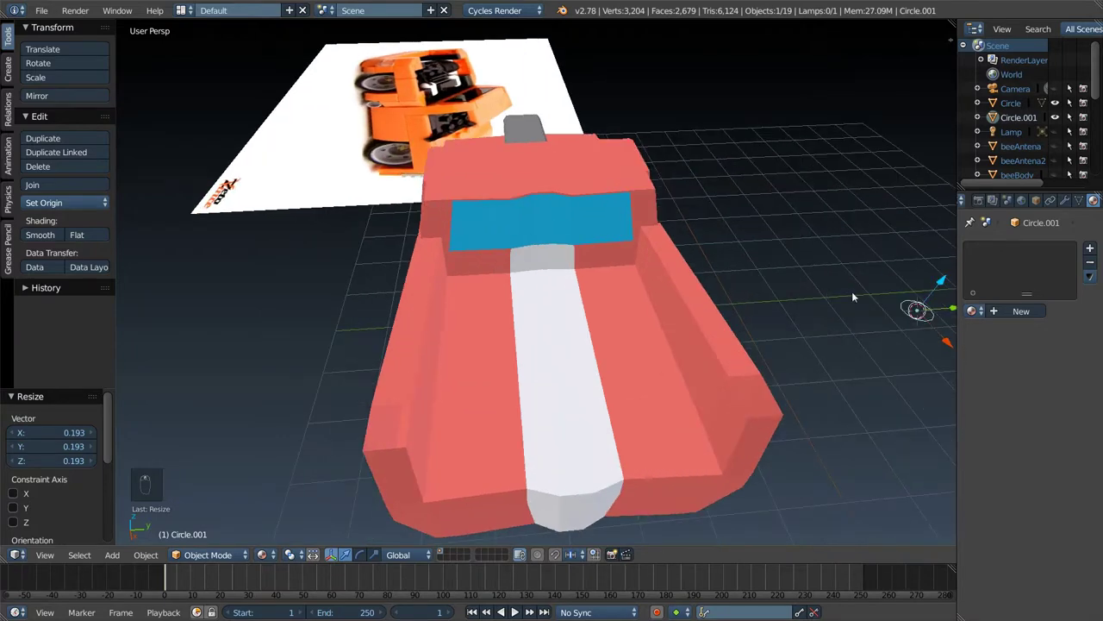
key("g")
key("g")
key("s")
key("Tab")
key("f")
key("Tab")
key("e")
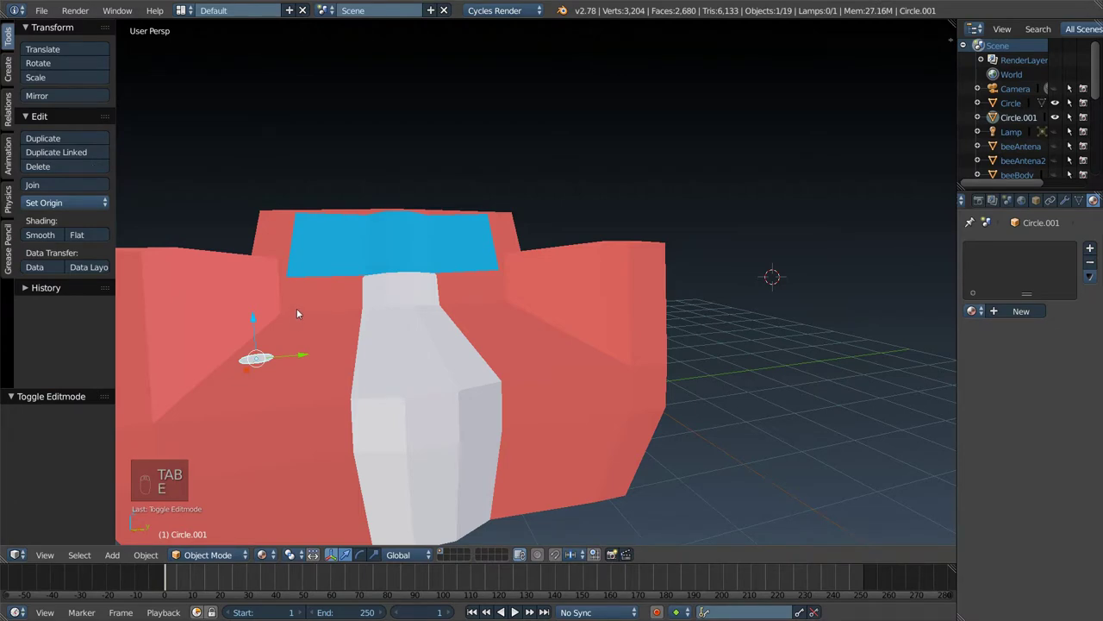
key("Escape")
key("e")
key("Escape")
key("ctrl+z")
key("ctrl+z")
key("ctrl+z")
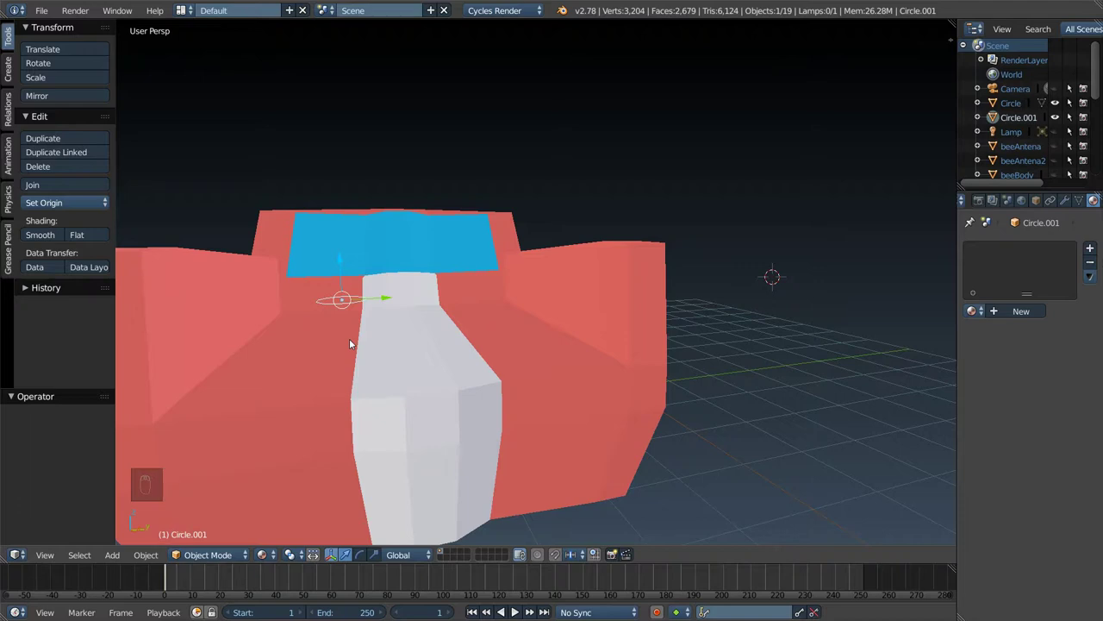
key("x")
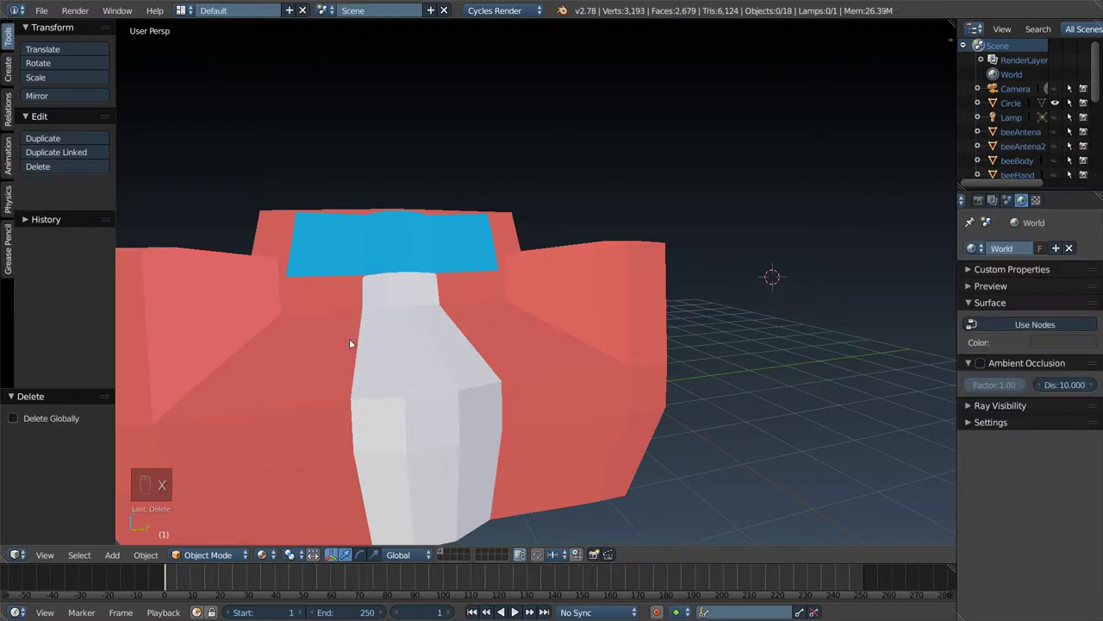
- Add a trial circle inside the truck mesh on the bed and extrude and fill it into a stud
left_click_drag(280, 374, 280, 375)
right_click(280, 375)
key("Tab")
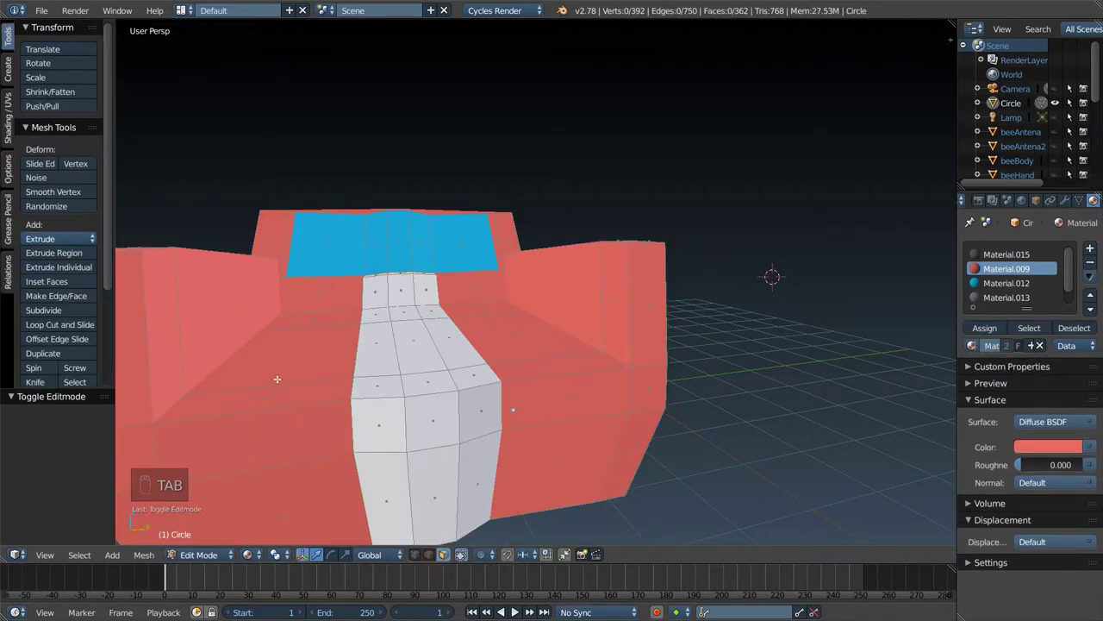
key("shift+a")
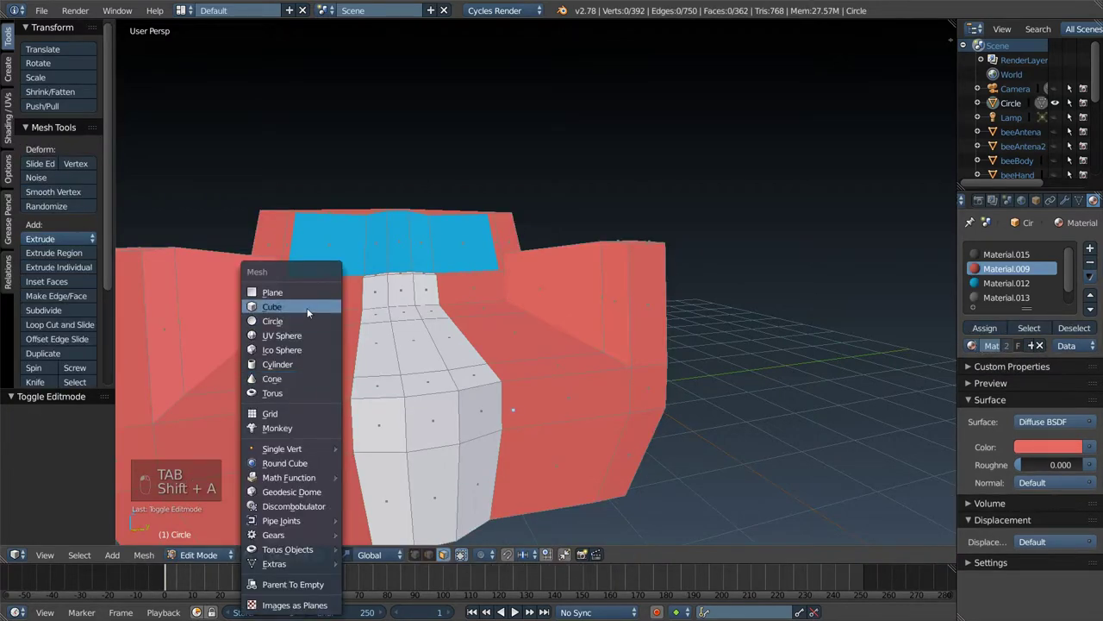
left_click(311, 324)
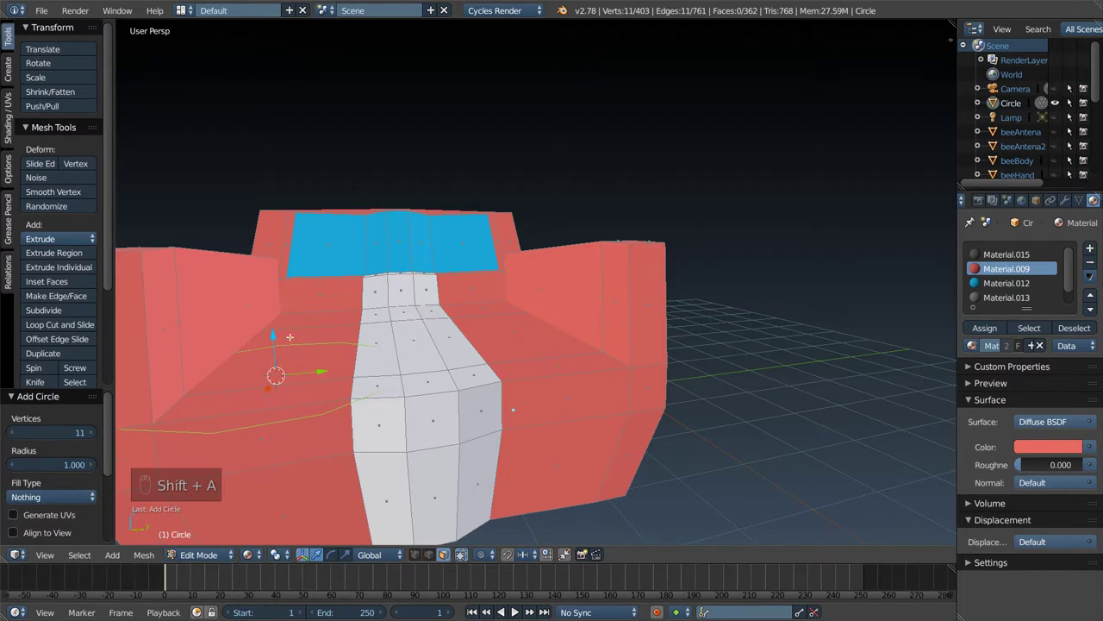
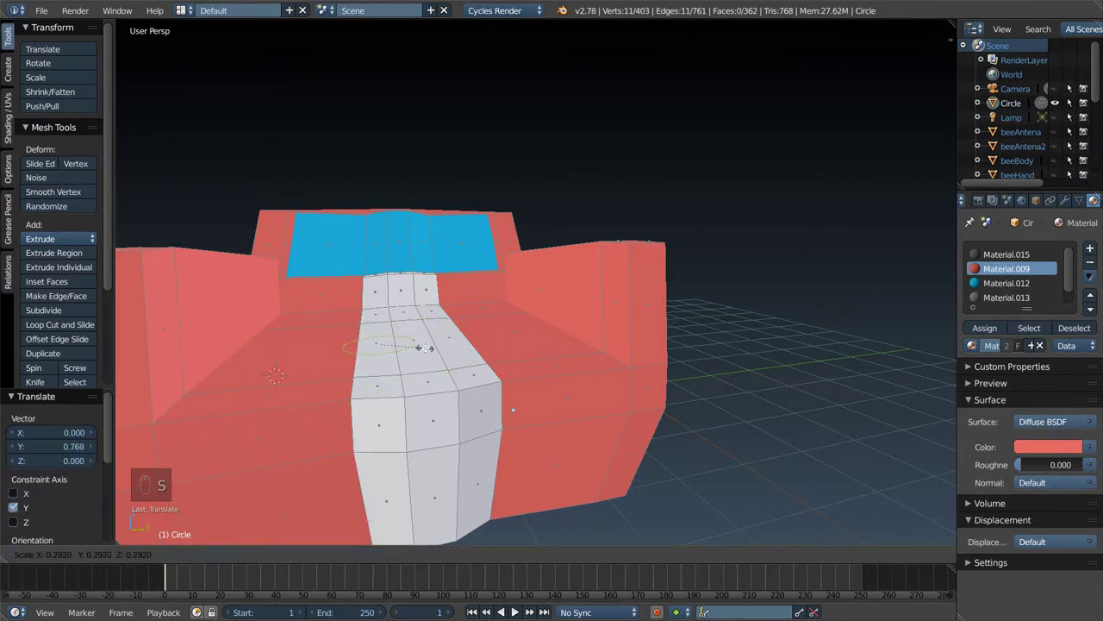
key("g")
key("e")
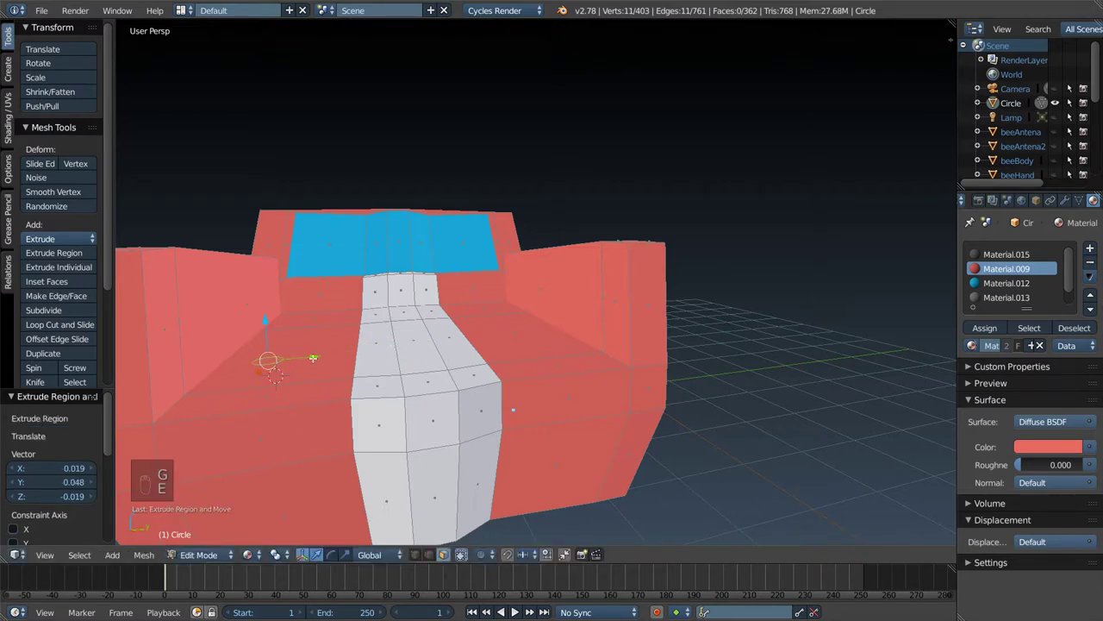
key("Tab")
key("Tab")
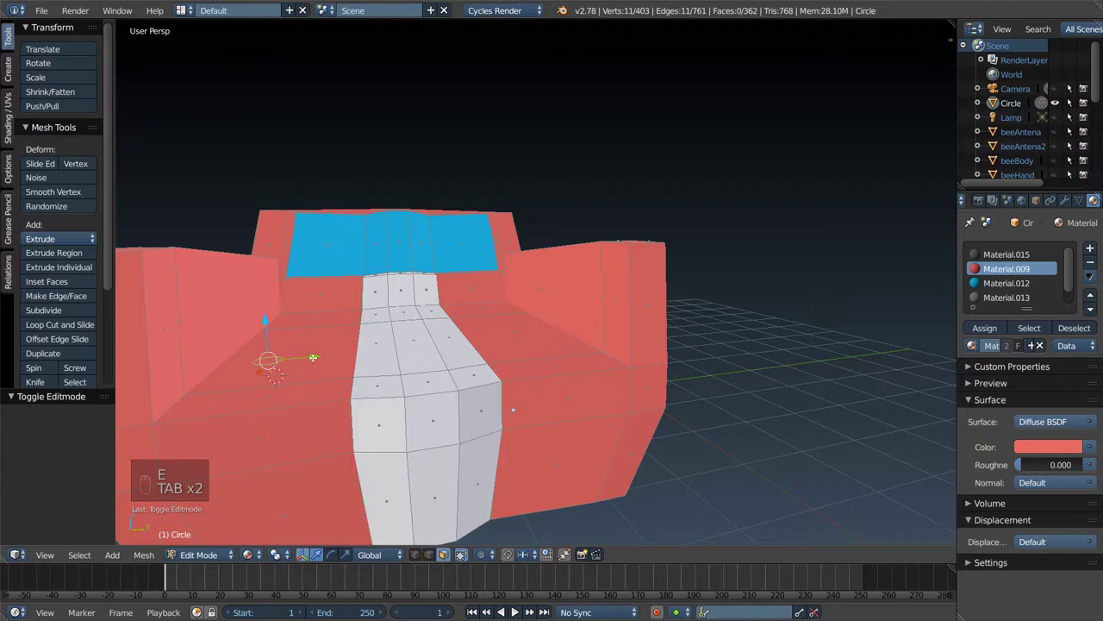
key("f")
key("e")
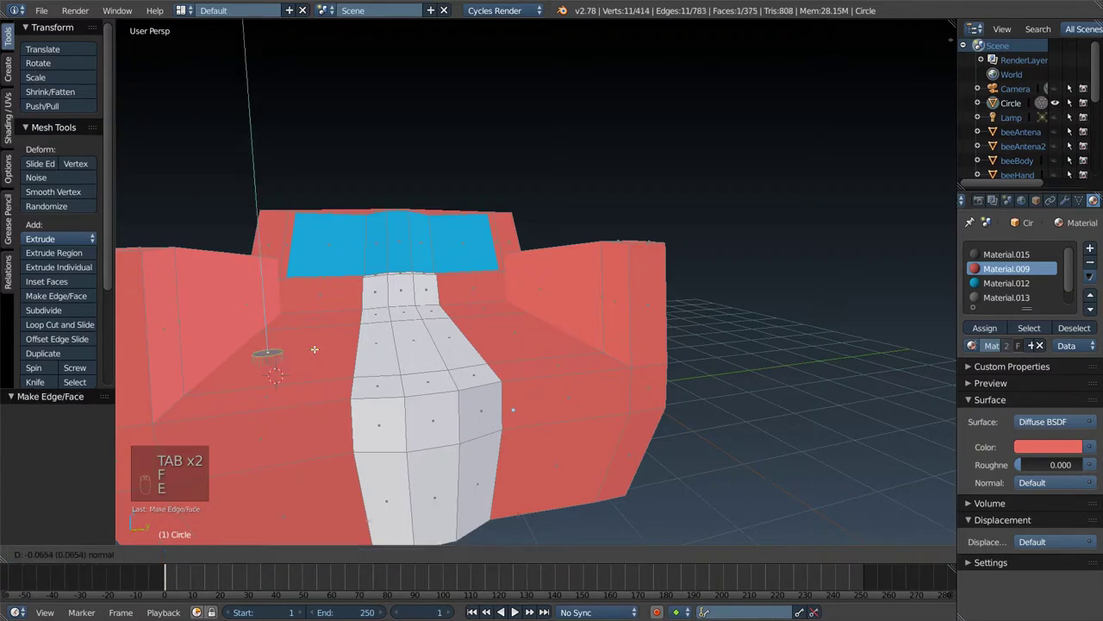
key("Tab")
key("Tab")
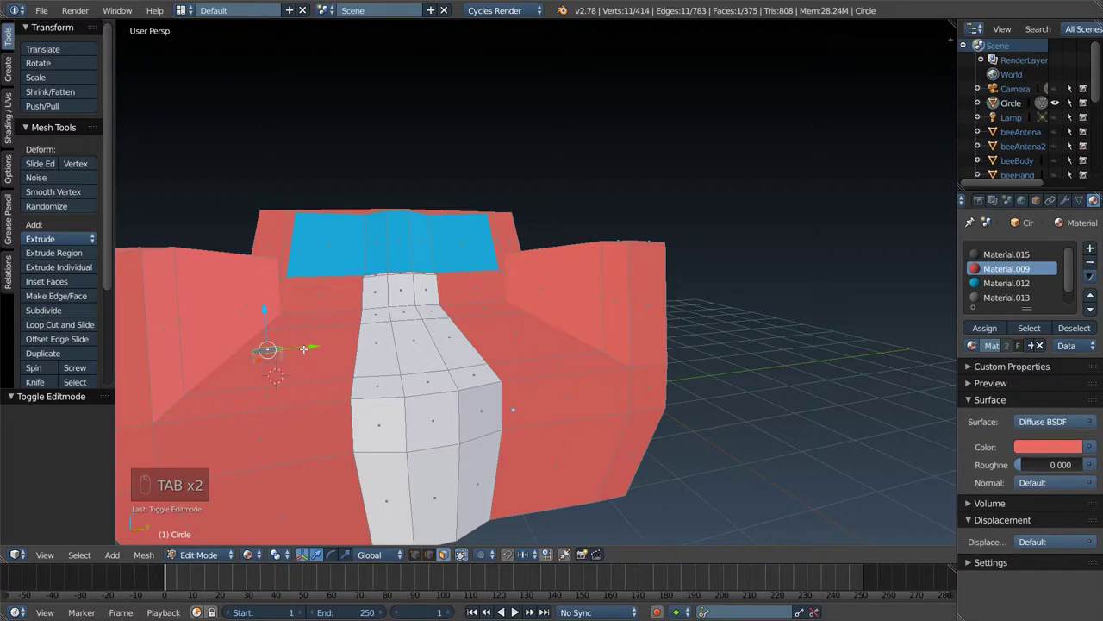
- Undo the trial stud entirely, leaving the truck mesh at 3,193 vertices in Object Mode
key("ctrl+z")
key("ctrl+z")
key("ctrl+z")
key("ctrl+z")
key("ctrl+z")
key("ctrl+z")
key("Tab")
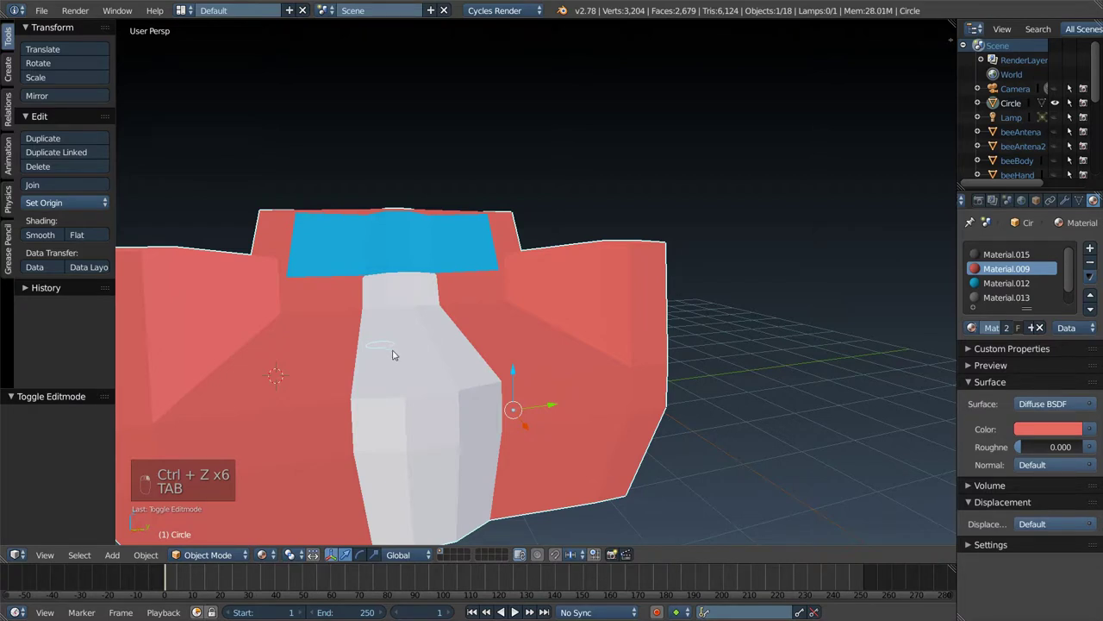
key("ctrl+z")
key("ctrl+z")
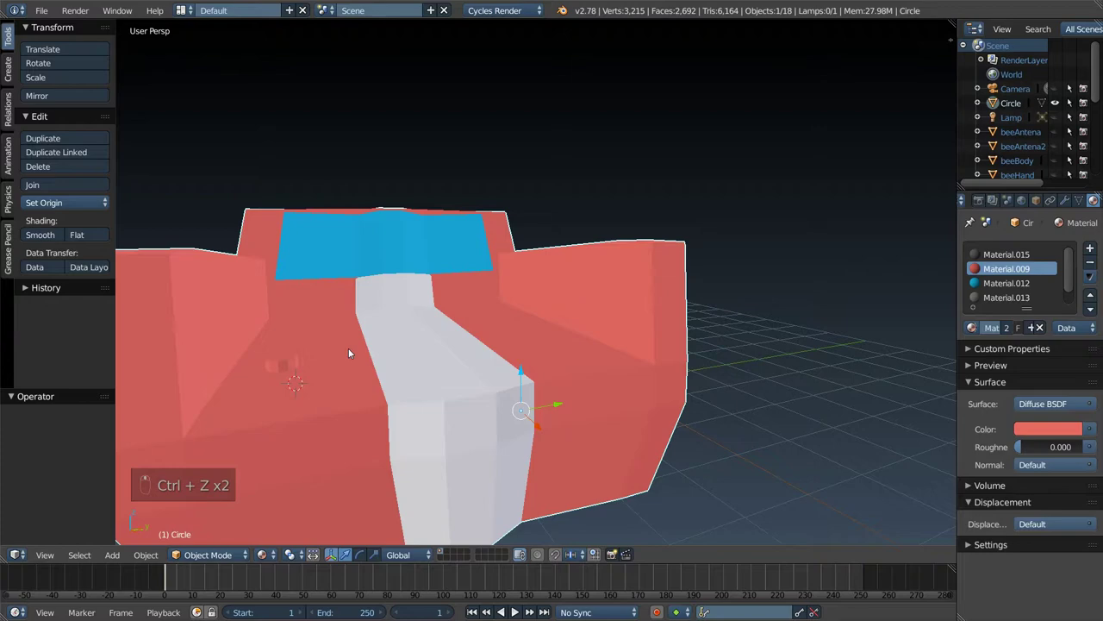
key("Tab")
key("ctrl+z")
key("ctrl+z")
key("ctrl+z")
key("ctrl+z")
key("ctrl+z")
key("ctrl+z")
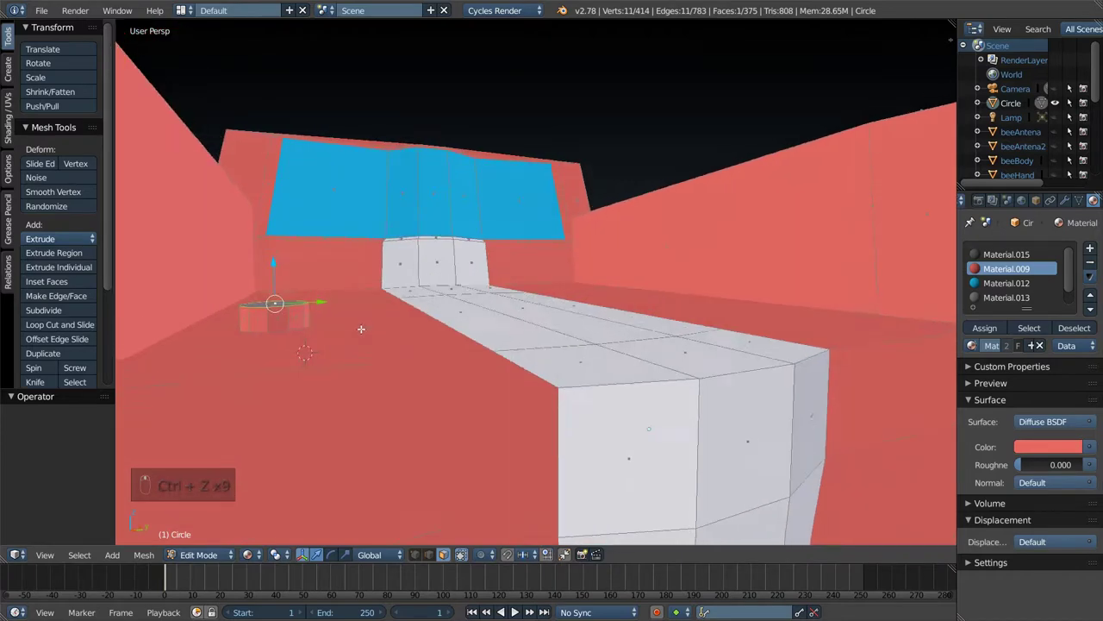
key("Tab")
key("ctrl+z")
key("ctrl+z")
key("ctrl+z")
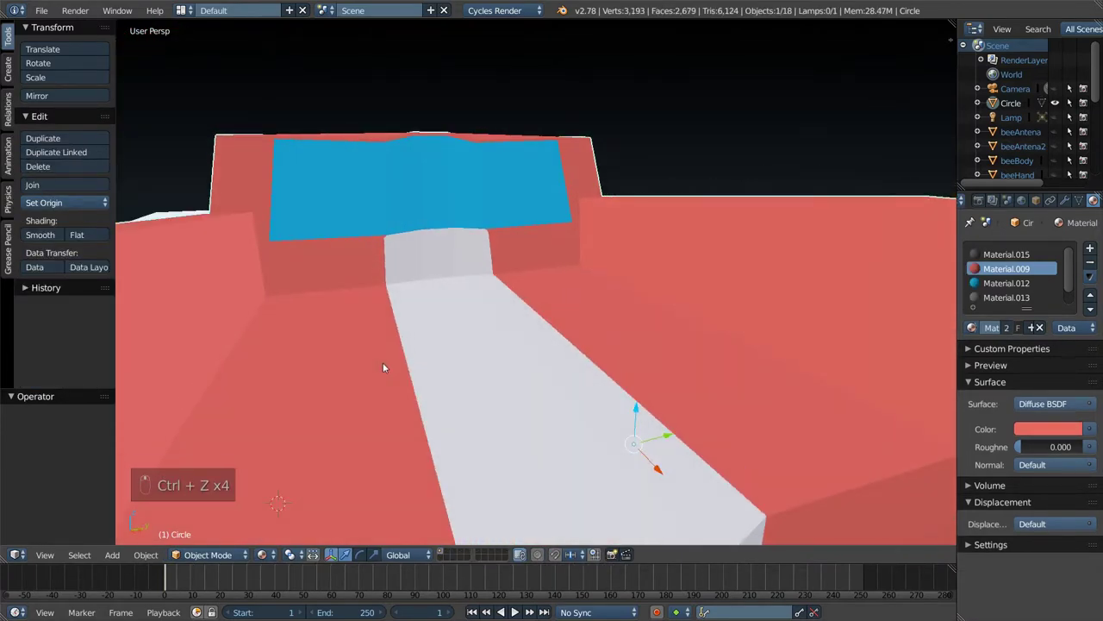
- Add a separate mesh circle, shrink it to stud size and extrude and cap it into a stud
key("shift+a")
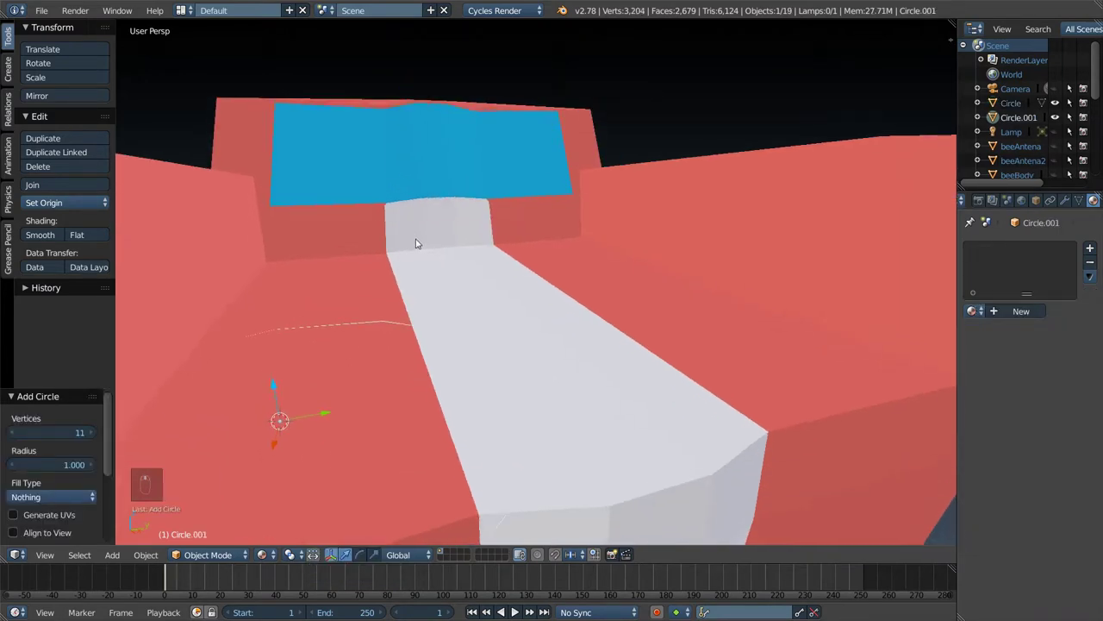
left_click_drag(413, 312, 426, 305)
key("s")
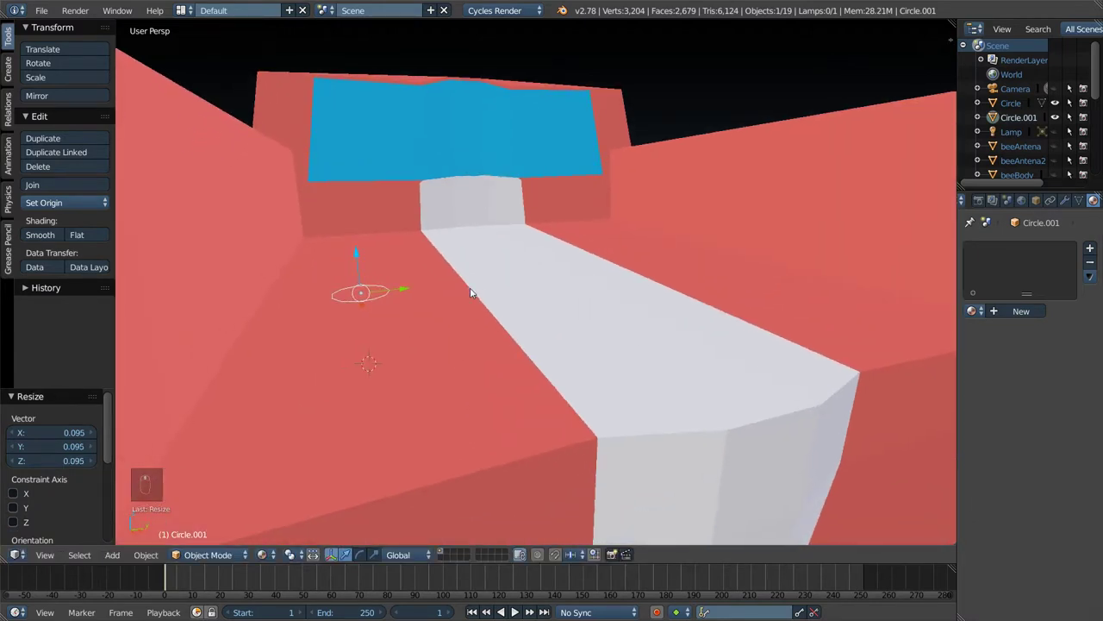
key("Tab")
key("Tab")
key("Tab")
key("f")
key("e")
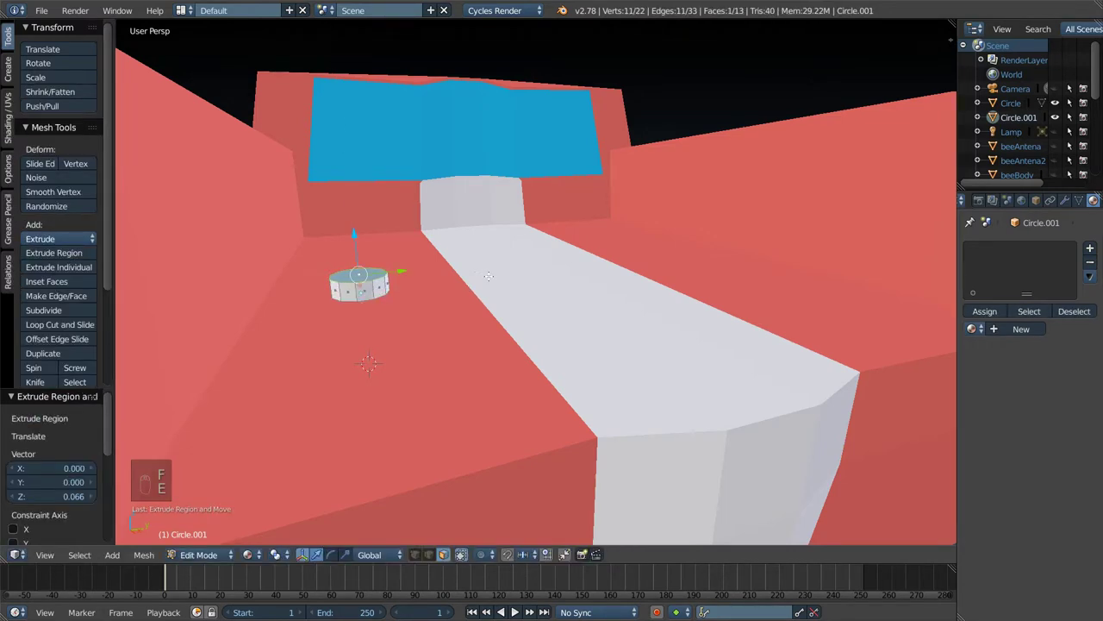
key("Tab")
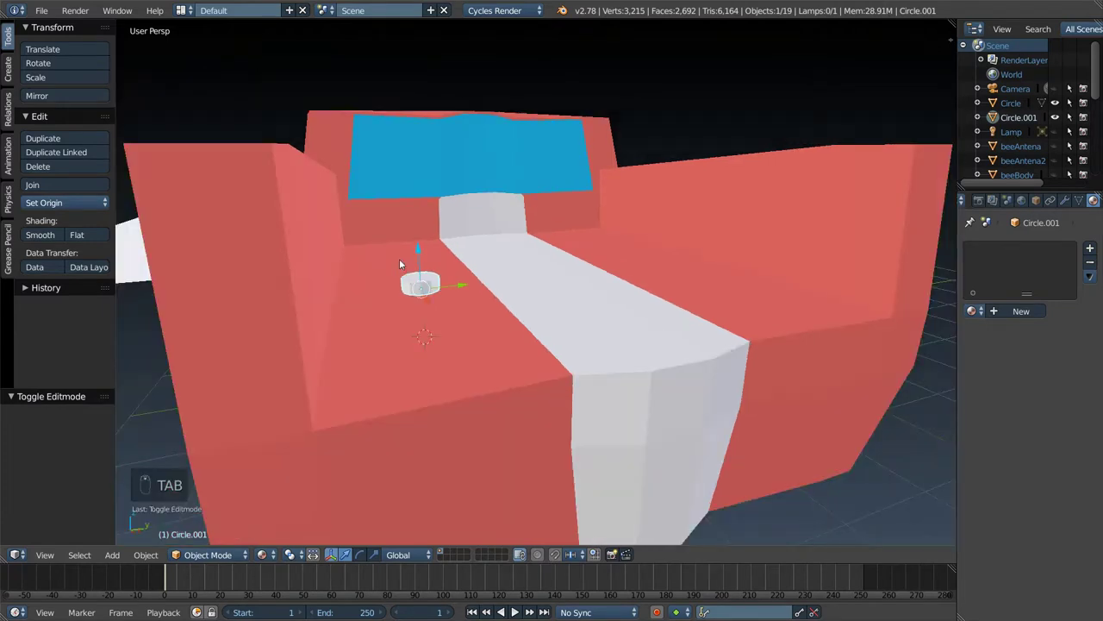
- Duplicate the stud into a joined pair and copy pairs in a row along the left bed side
left_click_drag(422, 252, 430, 297)
left_click_drag(463, 333, 426, 369)
key("shift+d")
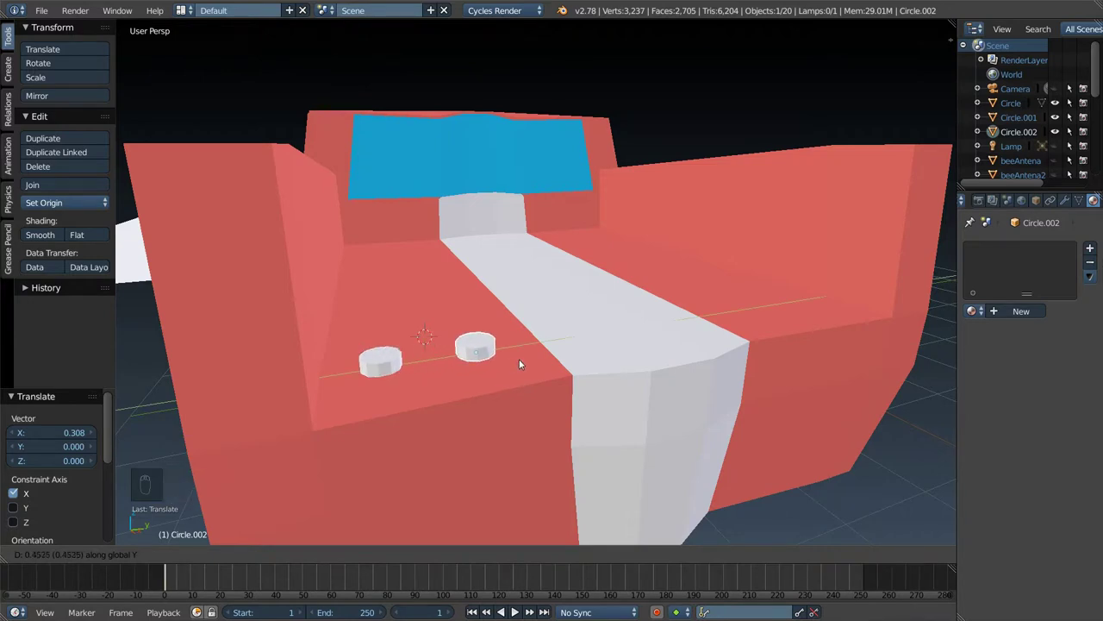
left_click_drag(379, 362, 487, 349)
key("ctrl+j")
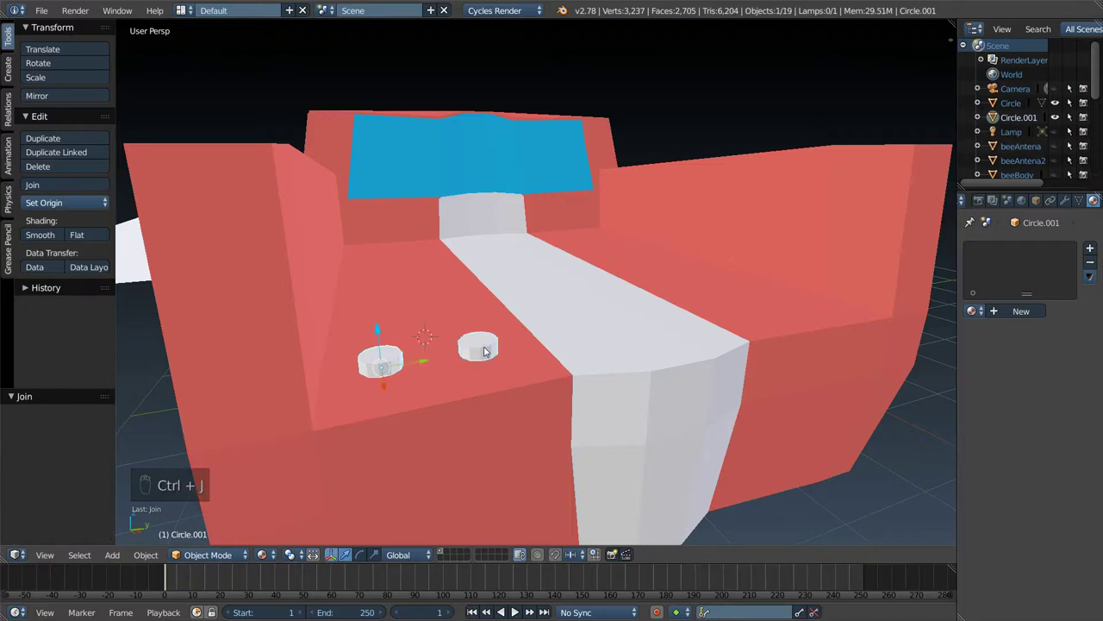
key("shift+d")
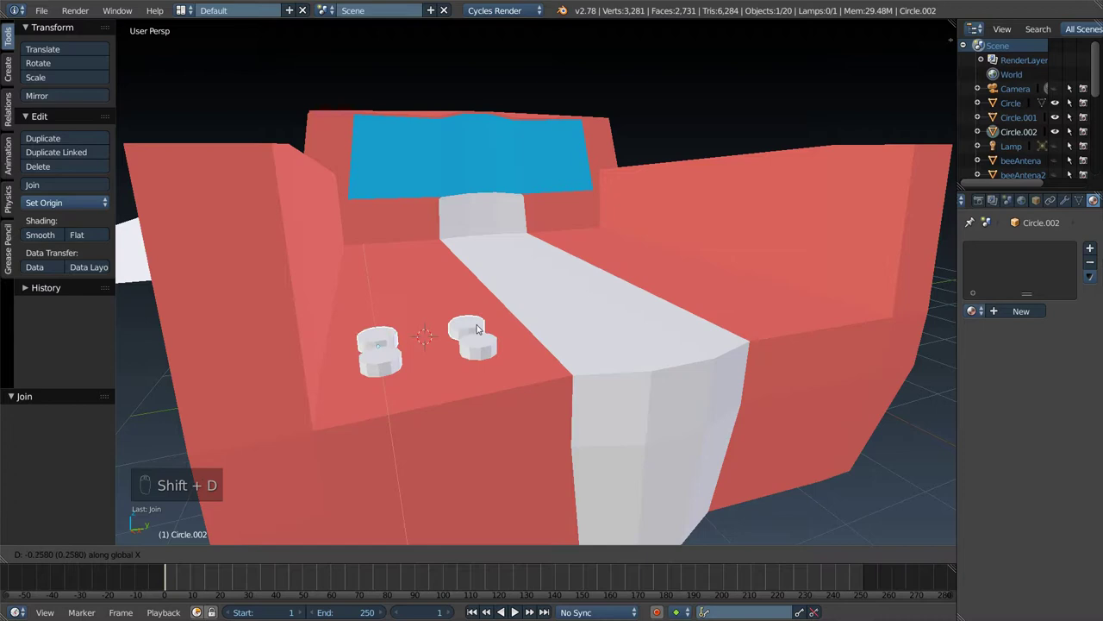
key("shift+d")
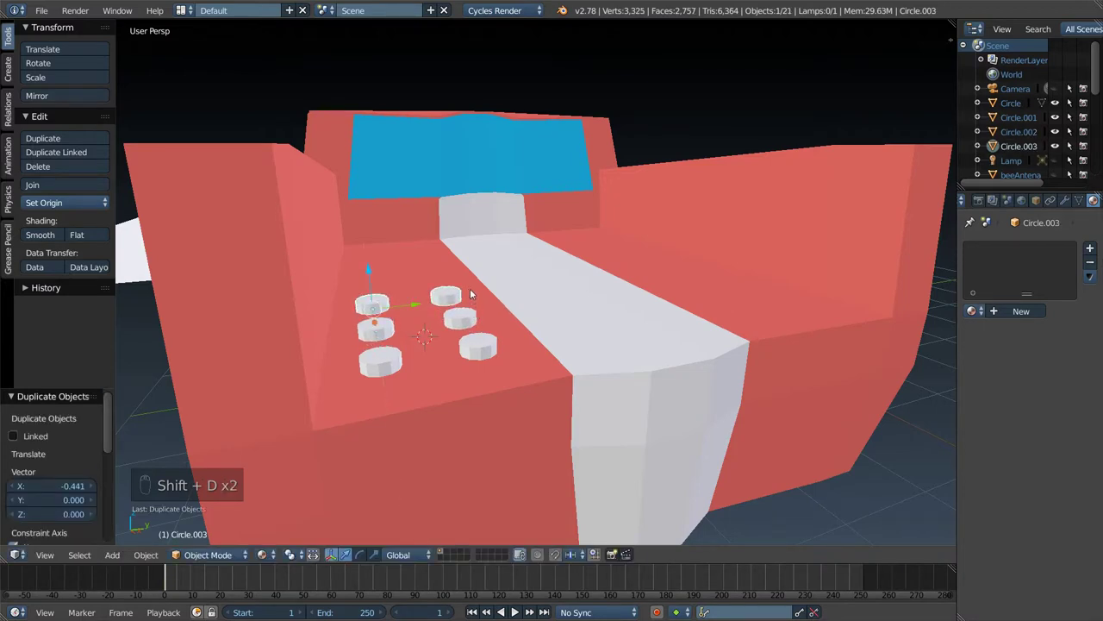
key("shift+d")
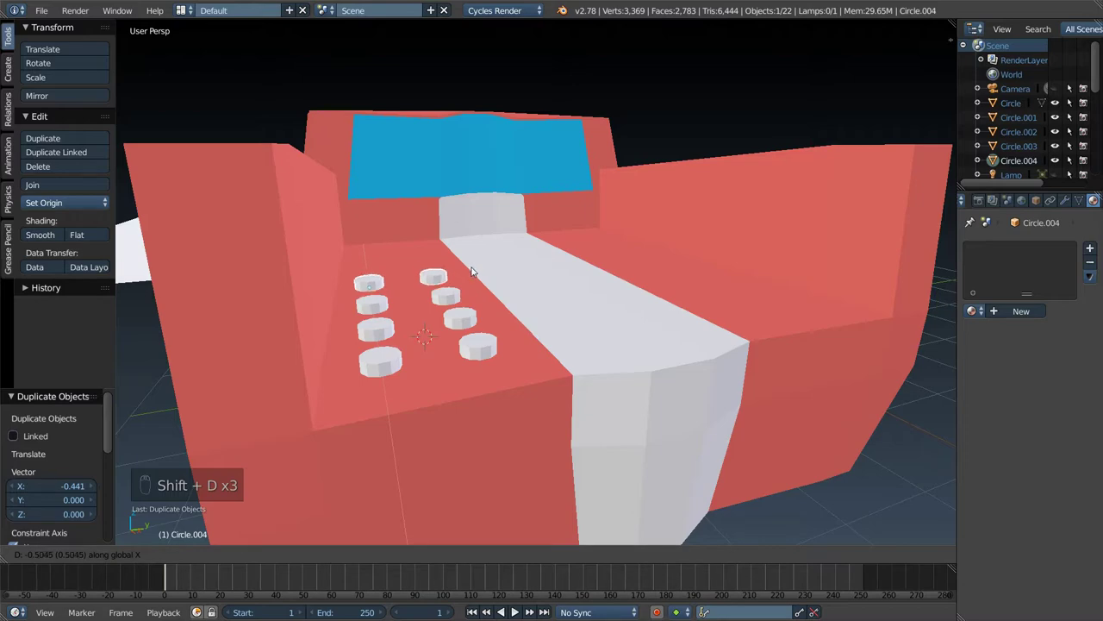
- Copy more stud rows onto the left side, the right side and the white centre stripe
left_click(474, 307)
key("shift+d")
key("shift+d")
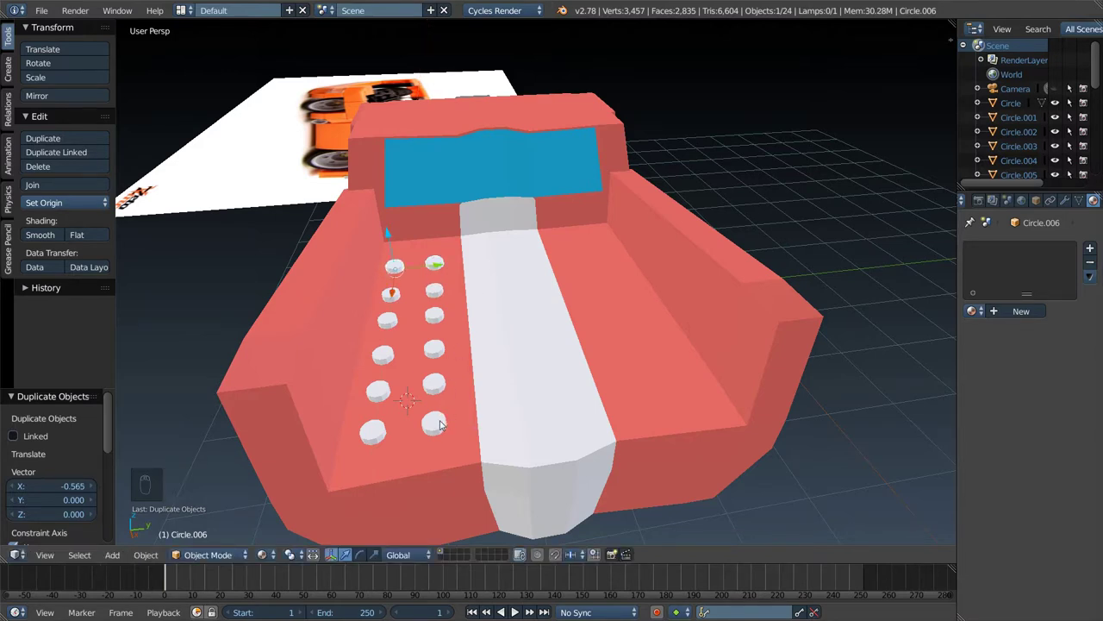
left_click_drag(440, 424, 473, 281)
key("shift+d")
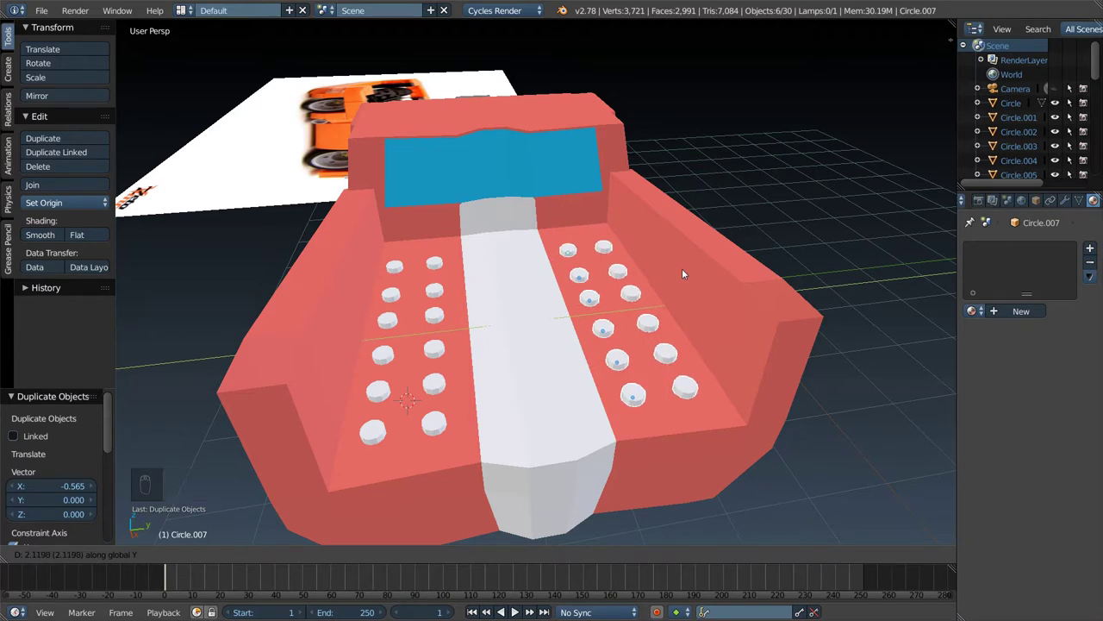
key("shift+d")
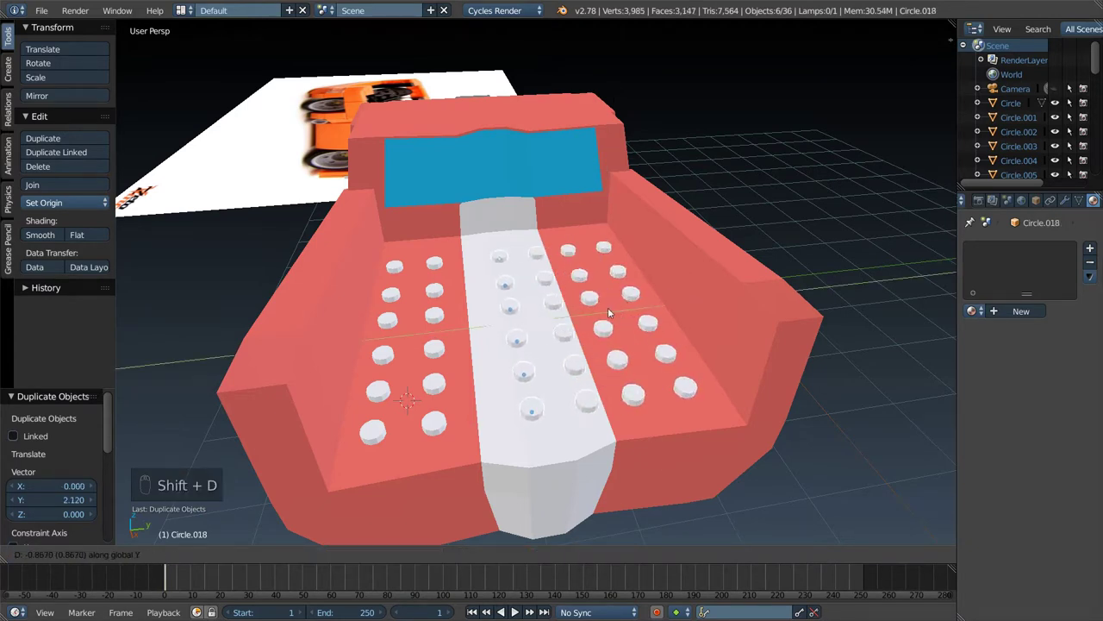
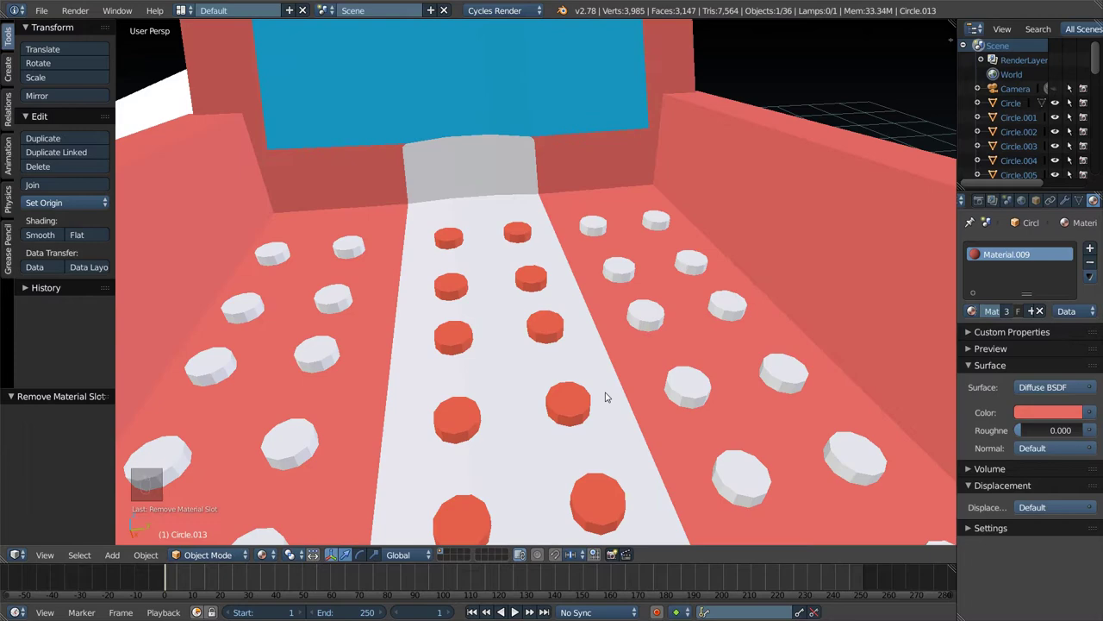
- Give the white-stripe studs the red body material so they contrast with the stripe
middle_click(629, 316)
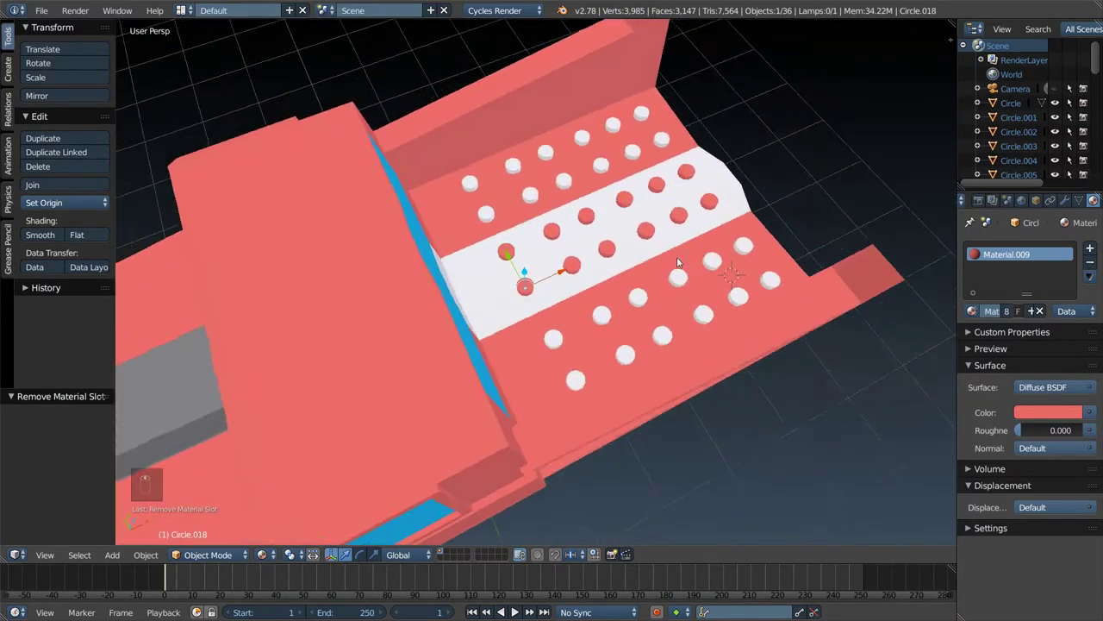
key("Tab")
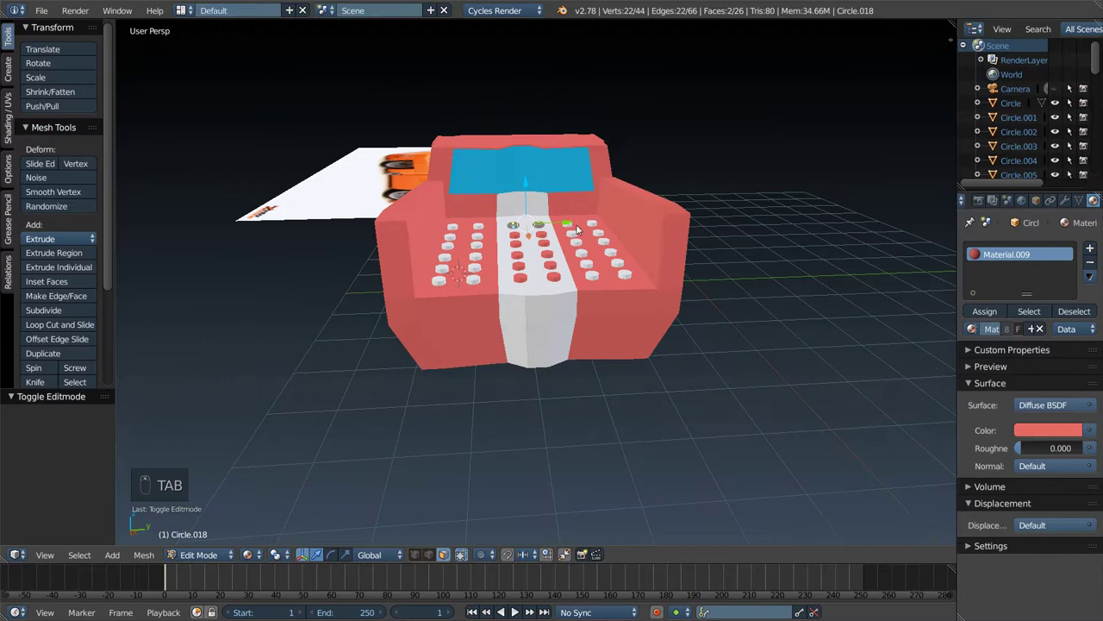
key("Tab")
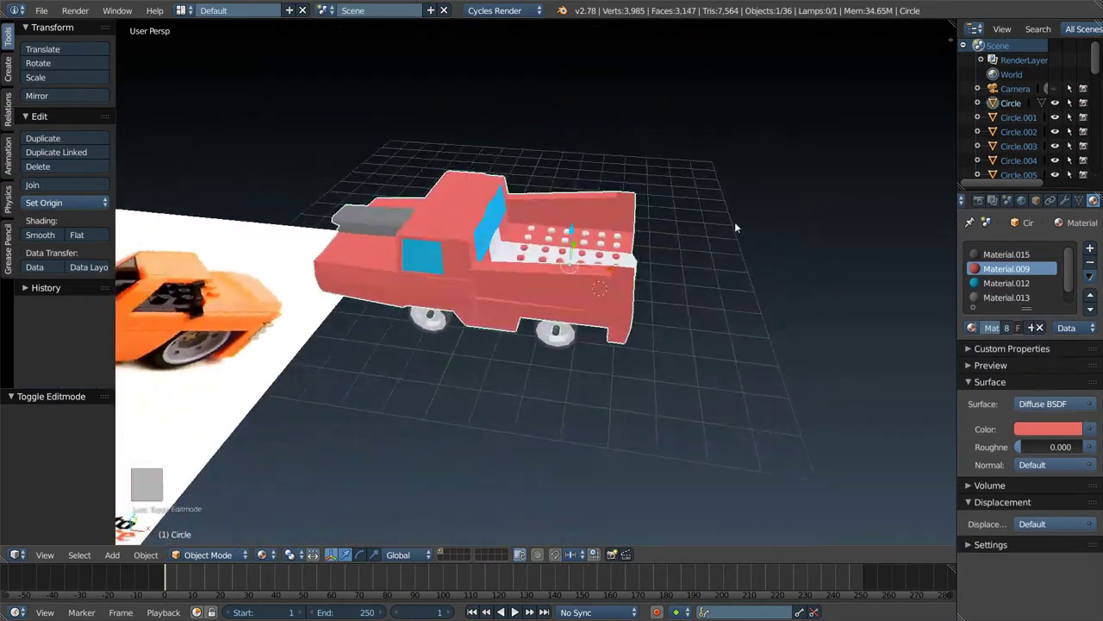
- Duplicate white stud rows onto the hood beside the grey scoop and onto the cab roof
left_click_drag(474, 263, 471, 302)
key("shift+d")
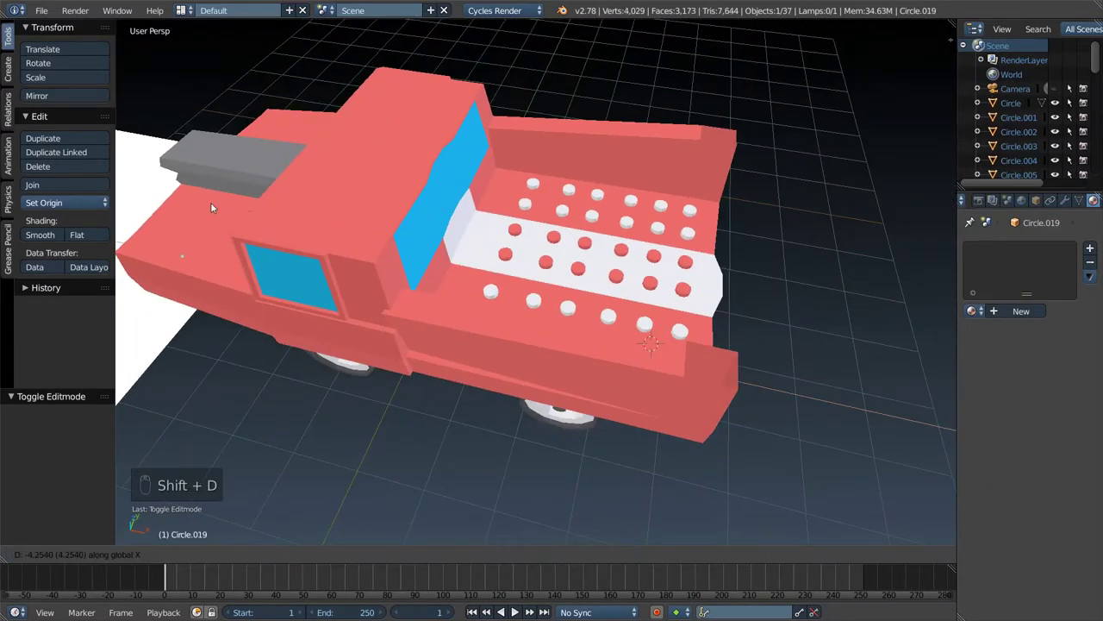
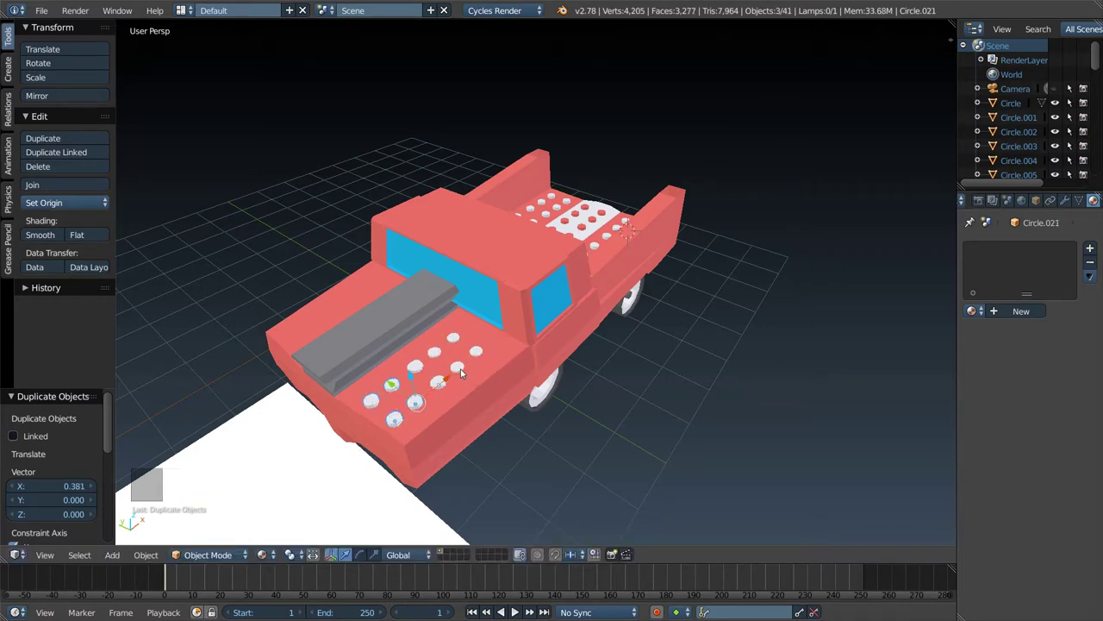
left_click_drag(541, 372, 725, 339)
middle_click(725, 340)
key("shift+d")
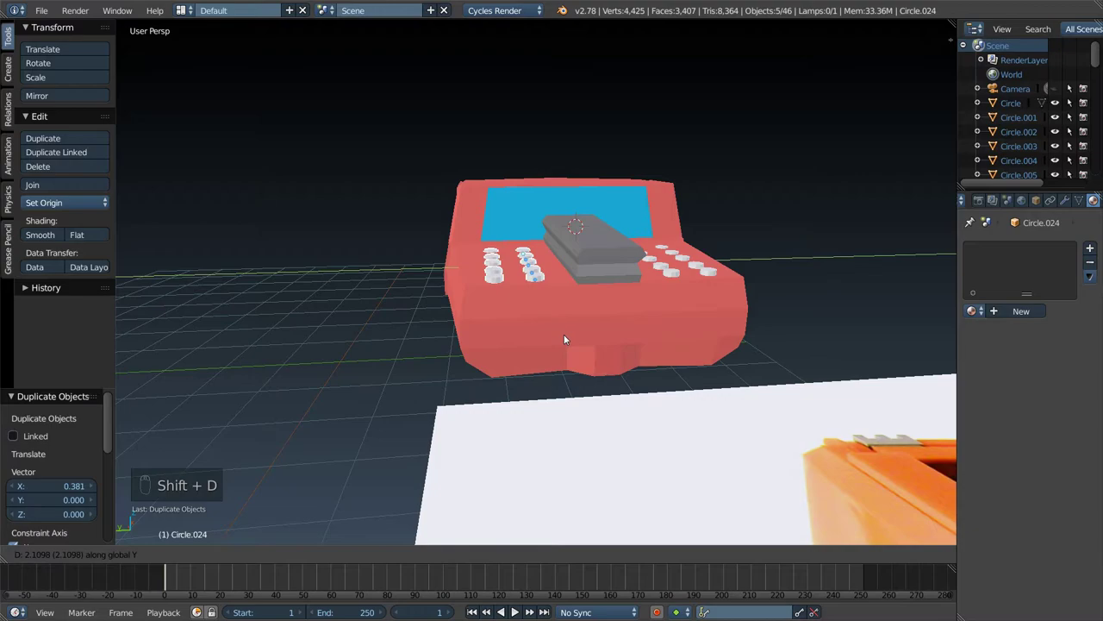
middle_click(584, 320)
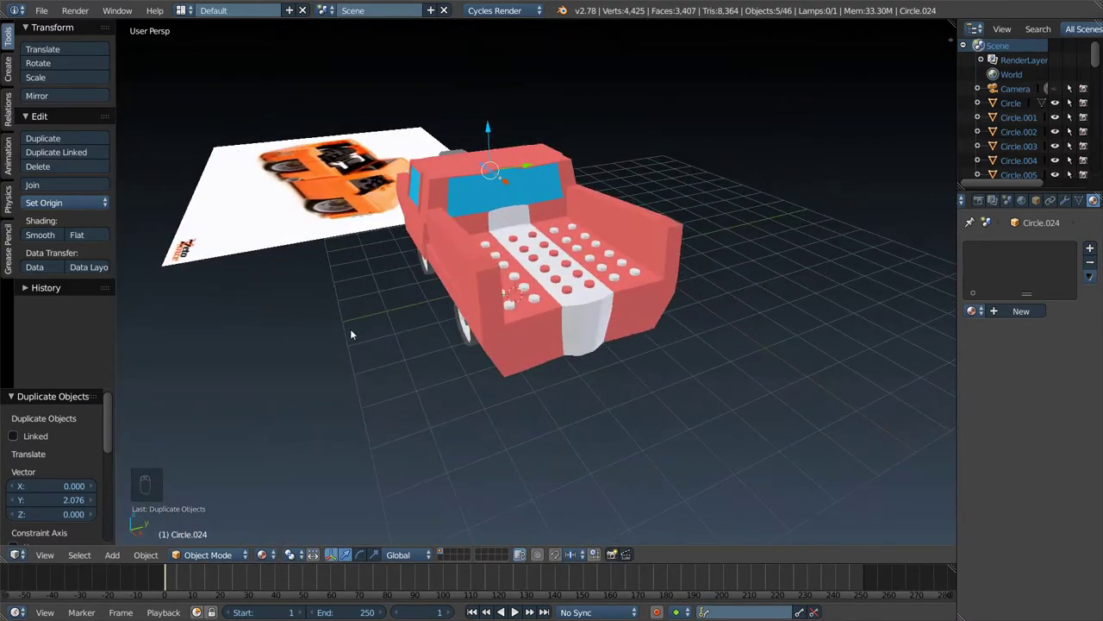
left_click_drag(534, 264, 639, 308)
left_click_drag(689, 297, 494, 340)
key("shift+d")
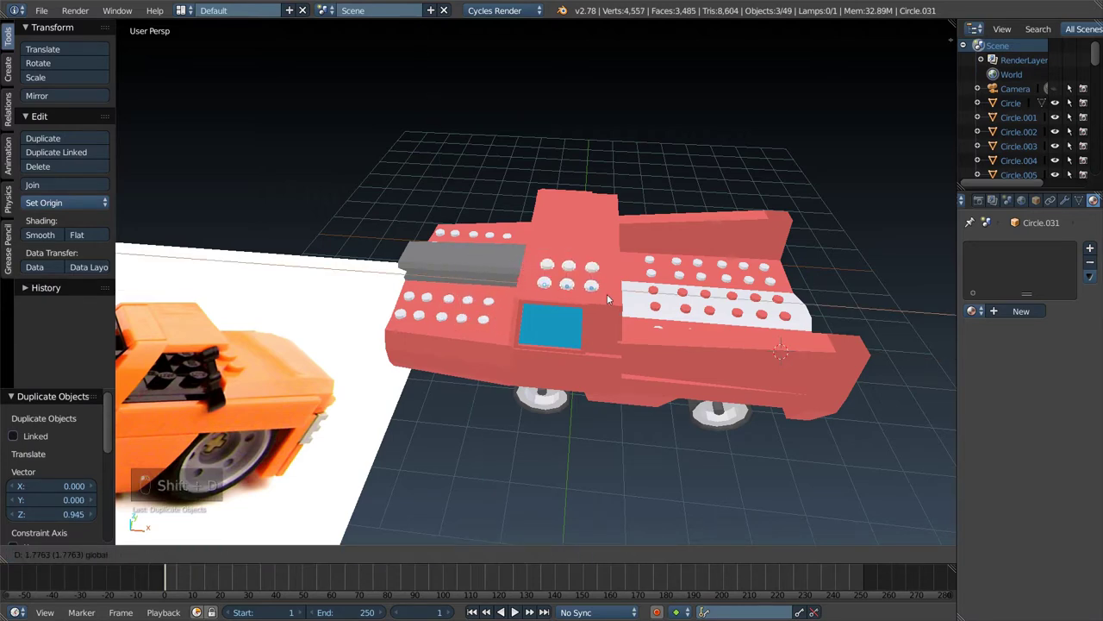
- Lower the roof studs onto the surface and copy them across the roof's left, middle and right
left_click(611, 295)
middle_click(691, 259)
middle_click(640, 222)
middle_click(582, 225)
left_click_drag(588, 231, 608, 187)
left_click_drag(474, 138, 609, 187)
left_click_drag(475, 138, 617, 223)
left_click_drag(617, 223, 542, 254)
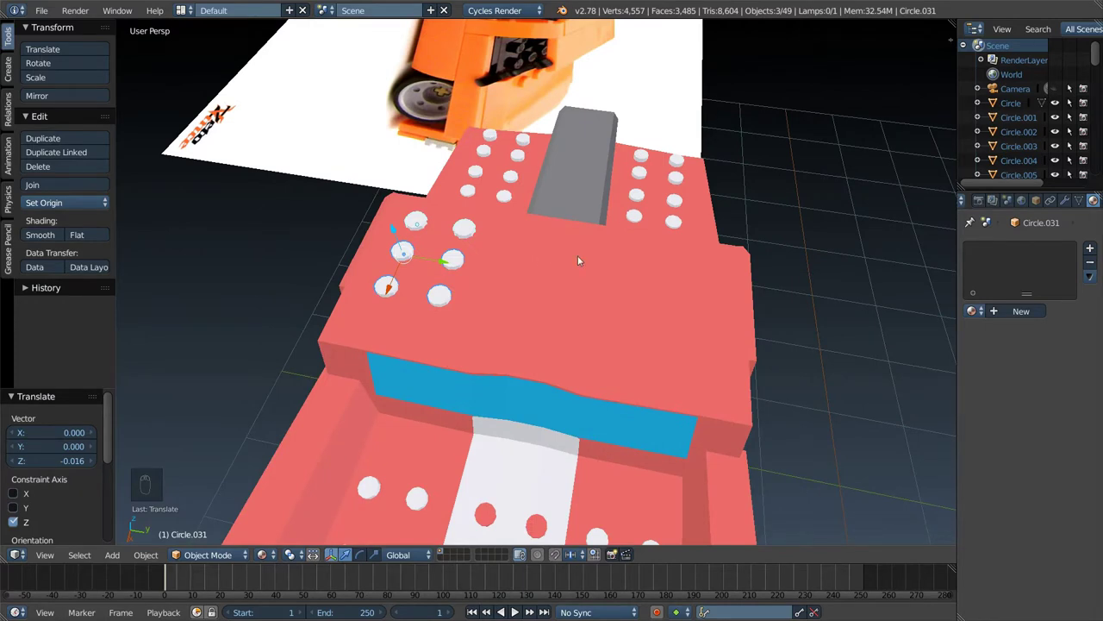
key("shift+d")
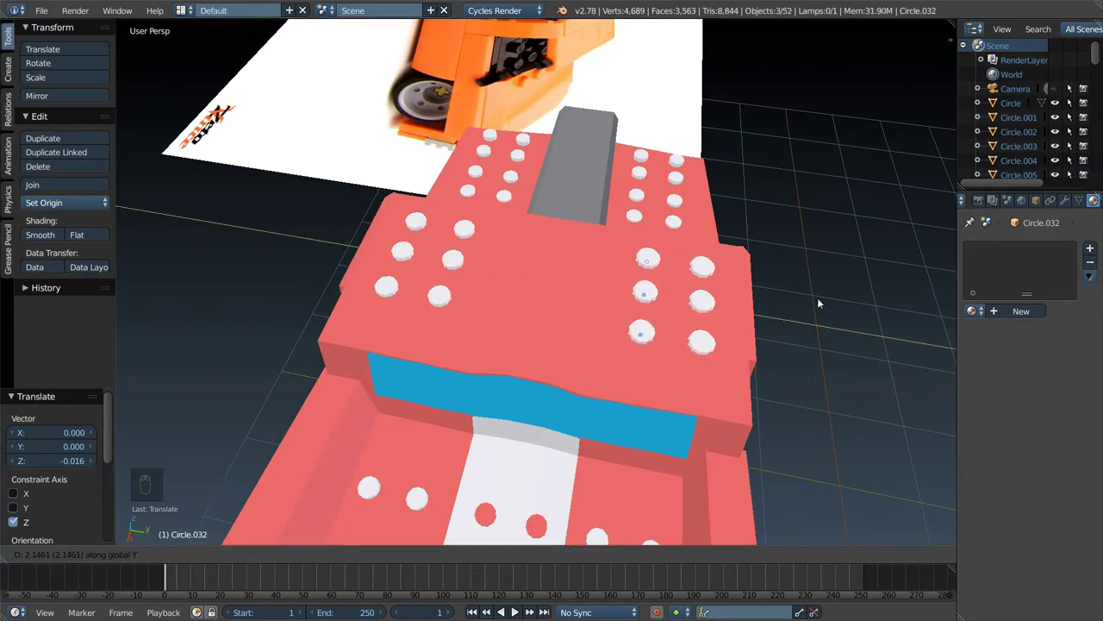
key("shift+d")
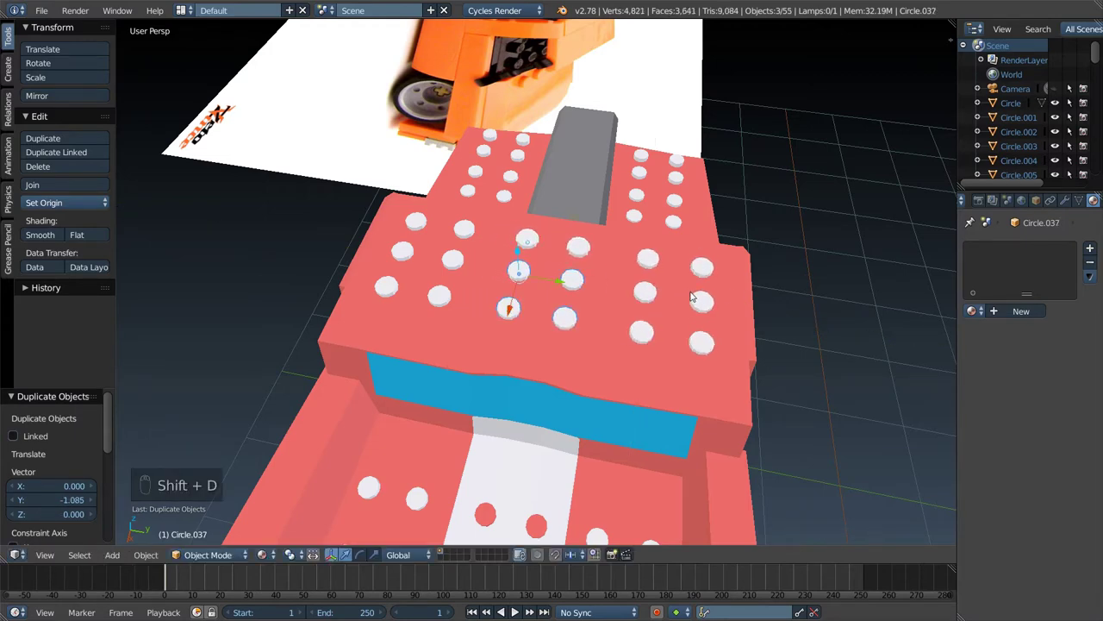
key("Tab")
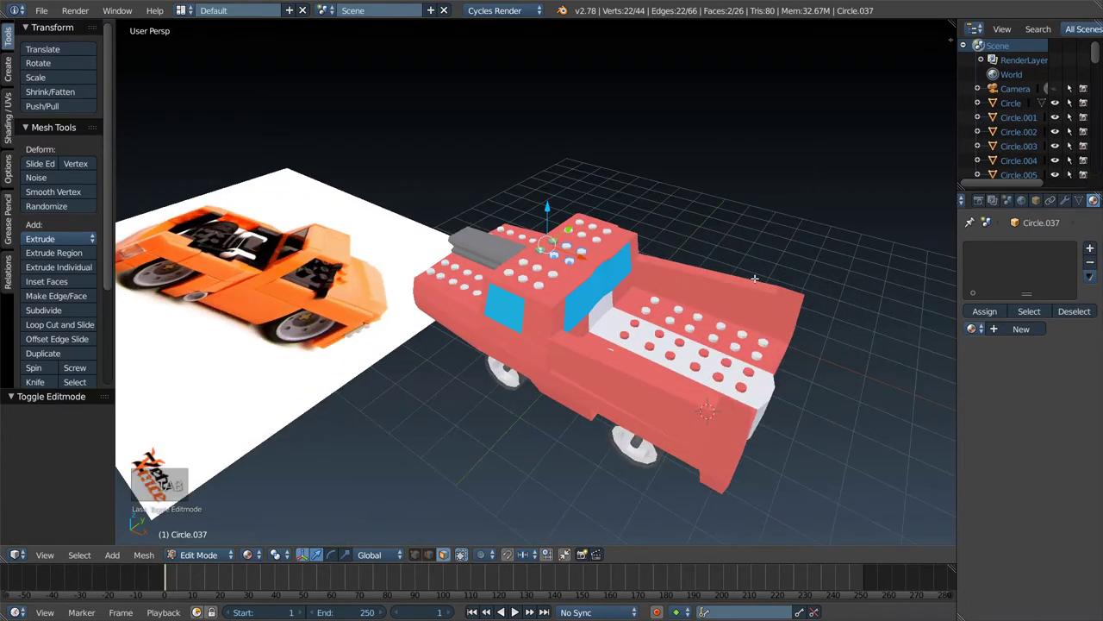
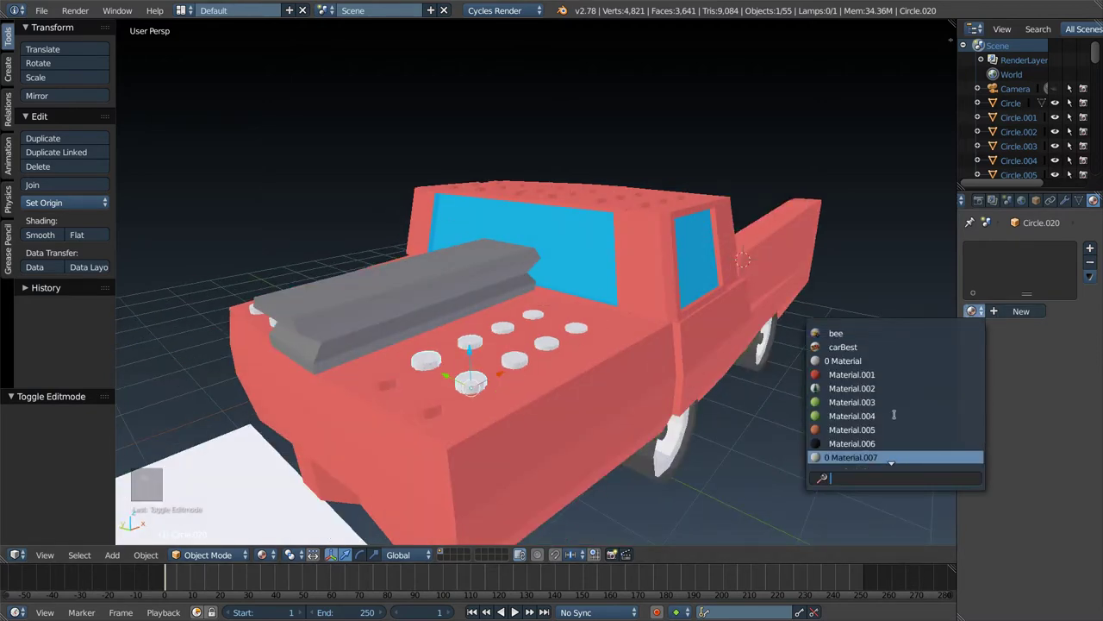
- Save the file and look over the bed at the hood-scoop studs now carrying the red material
key("ctrl+s")
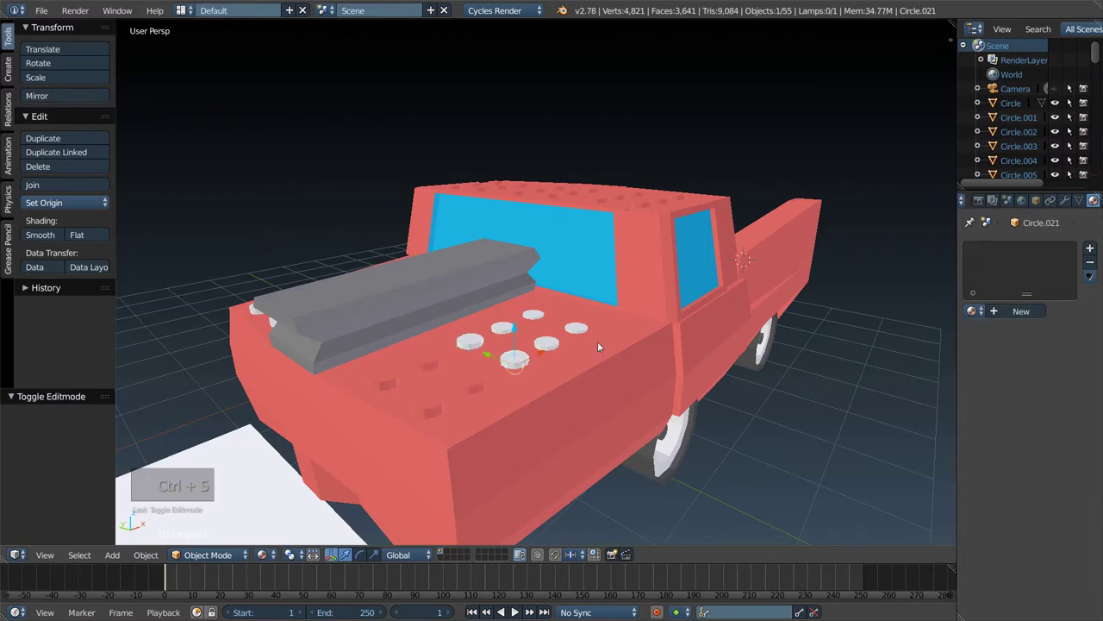
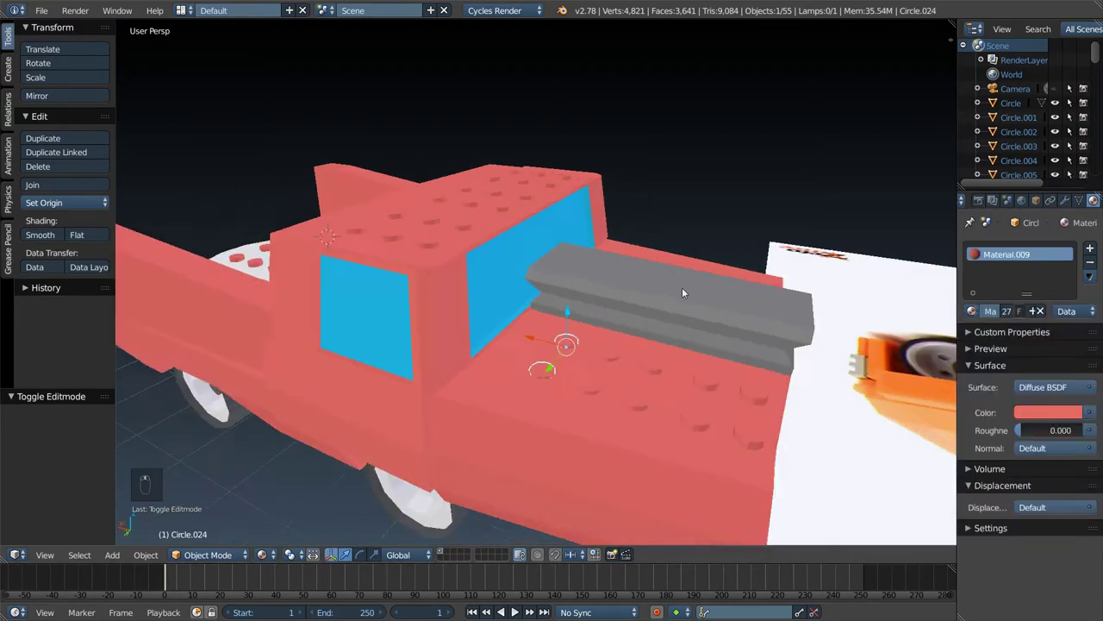
middle_click(685, 286)
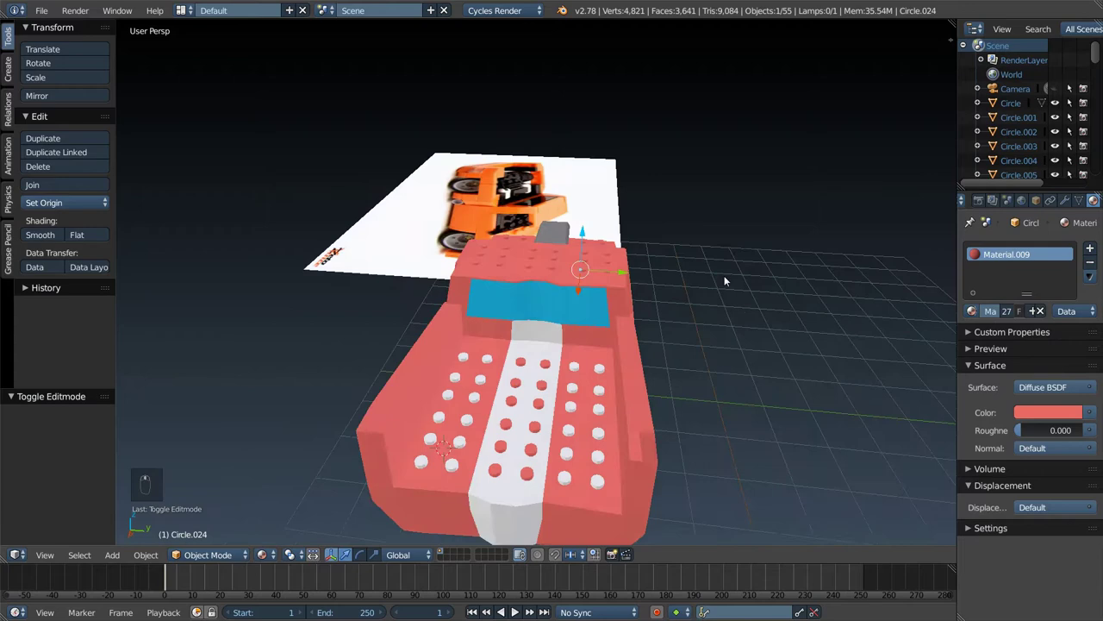
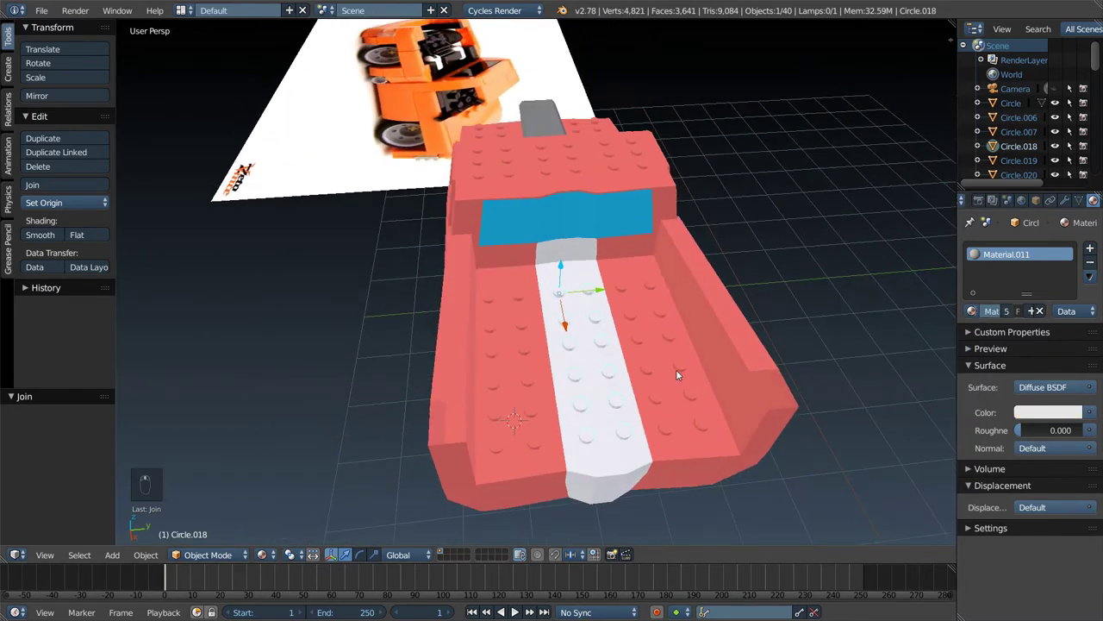
- Join the cab-roof studs into one object, then the bonnet studs likewise
left_click_drag(653, 372, 637, 358)
key("g")
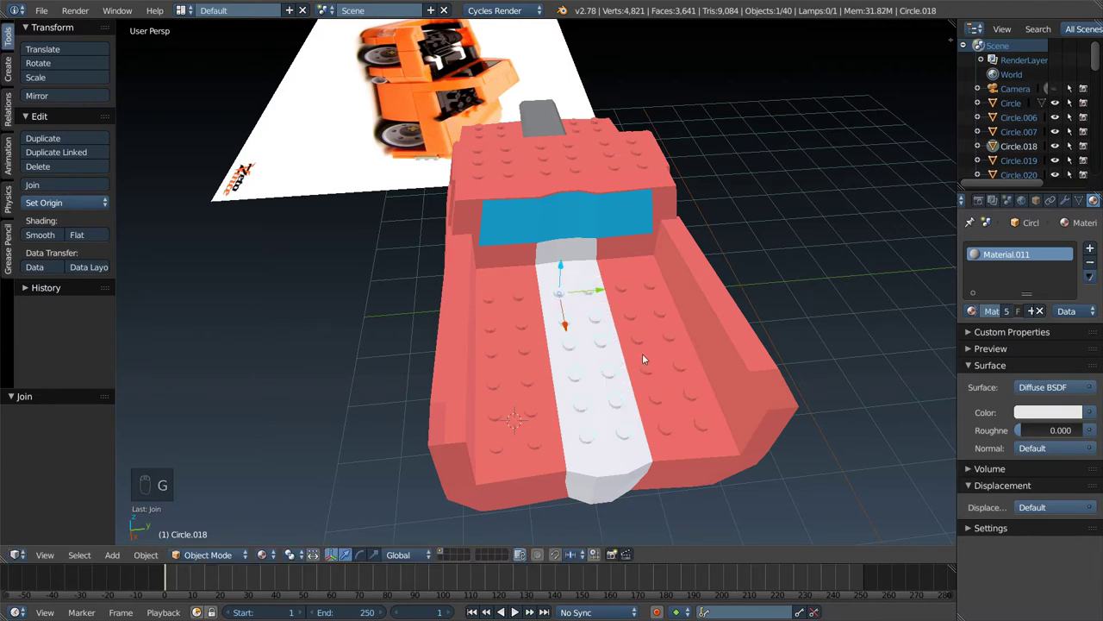
left_click_drag(644, 339, 614, 183)
left_click(528, 178)
right_click(647, 178)
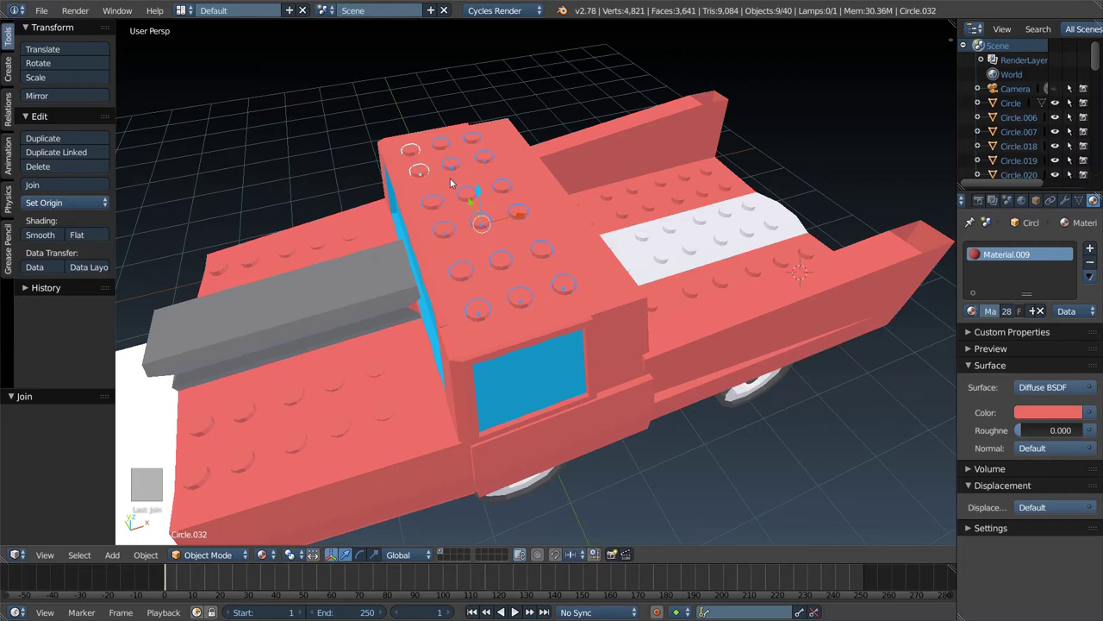
key("ctrl+j")
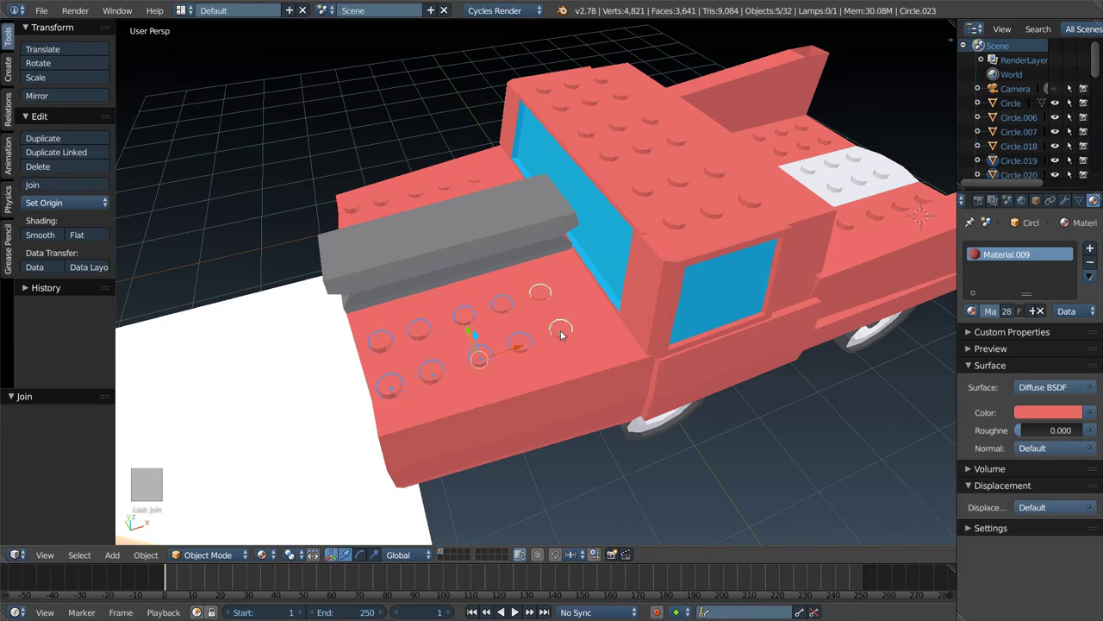
key("ctrl+j")
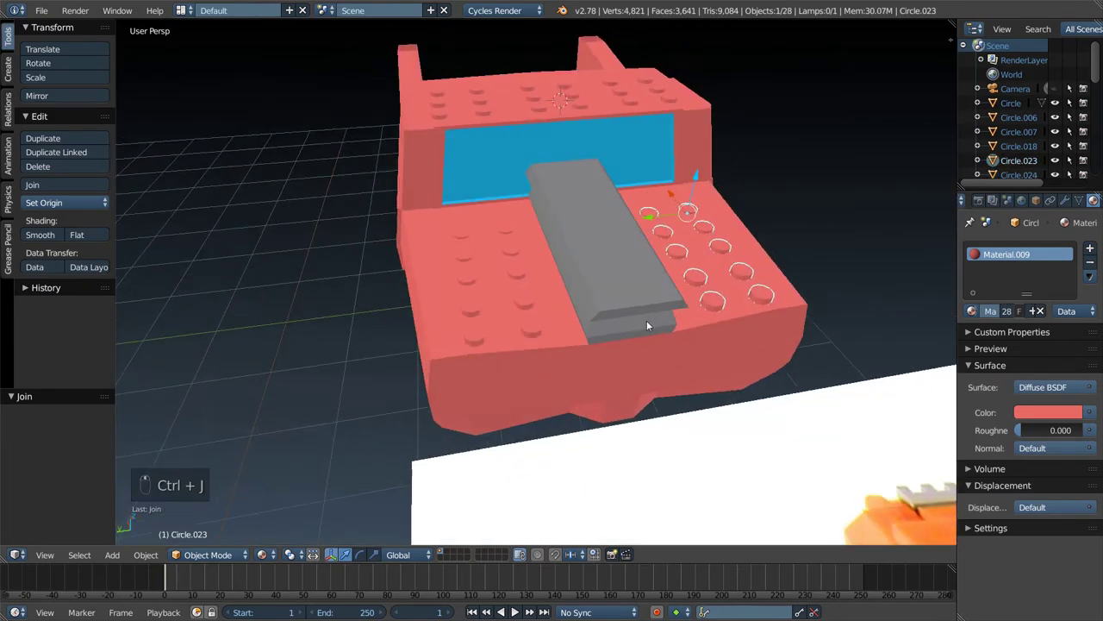
- Join the truck-bed studs with the rest into a single two-material stud object
left_click_drag(533, 325, 474, 304)
left_click_drag(473, 304, 597, 223)
key("ctrl+j")
left_click_drag(597, 222, 582, 264)
left_click_drag(583, 264, 494, 189)
left_click_drag(643, 215, 487, 189)
right_click(487, 190)
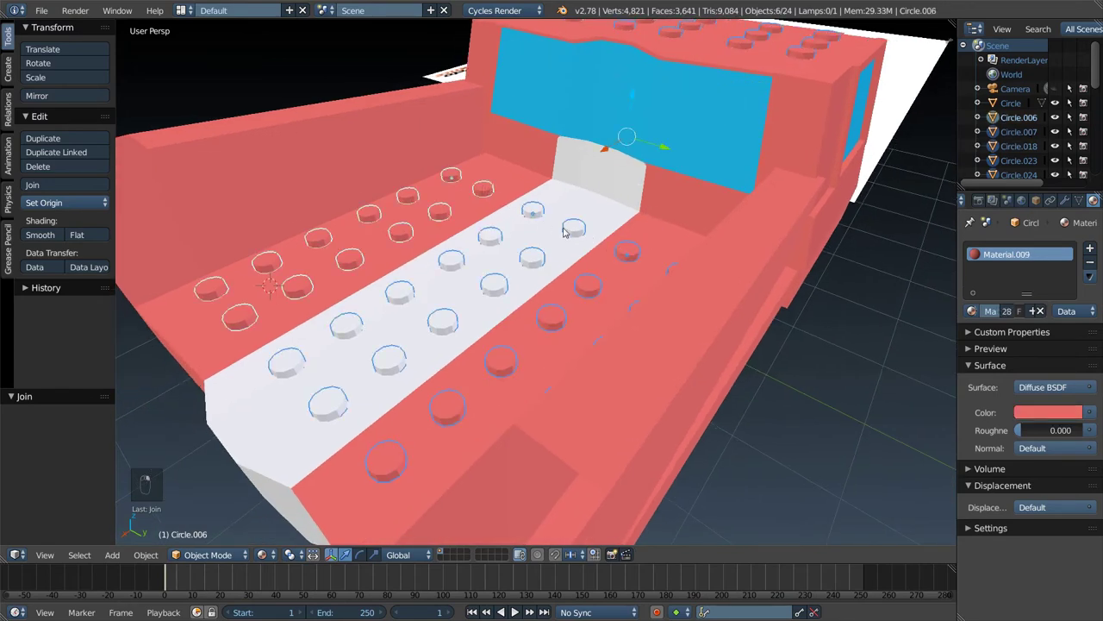
middle_click(619, 233)
left_click_drag(671, 229, 681, 226)
key("ctrl+j")
left_click(679, 246)
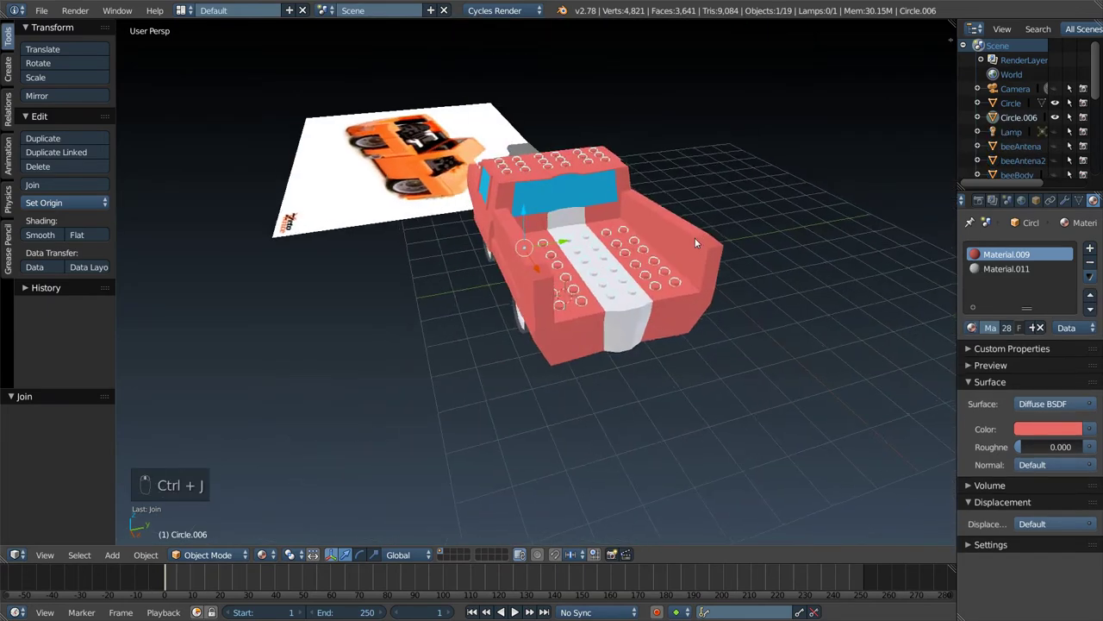
- Join the studs into the truck body and name the combined object 'car'
key("g")
left_click(580, 208)
left_click_drag(563, 191, 568, 191)
key("ctrl+j")
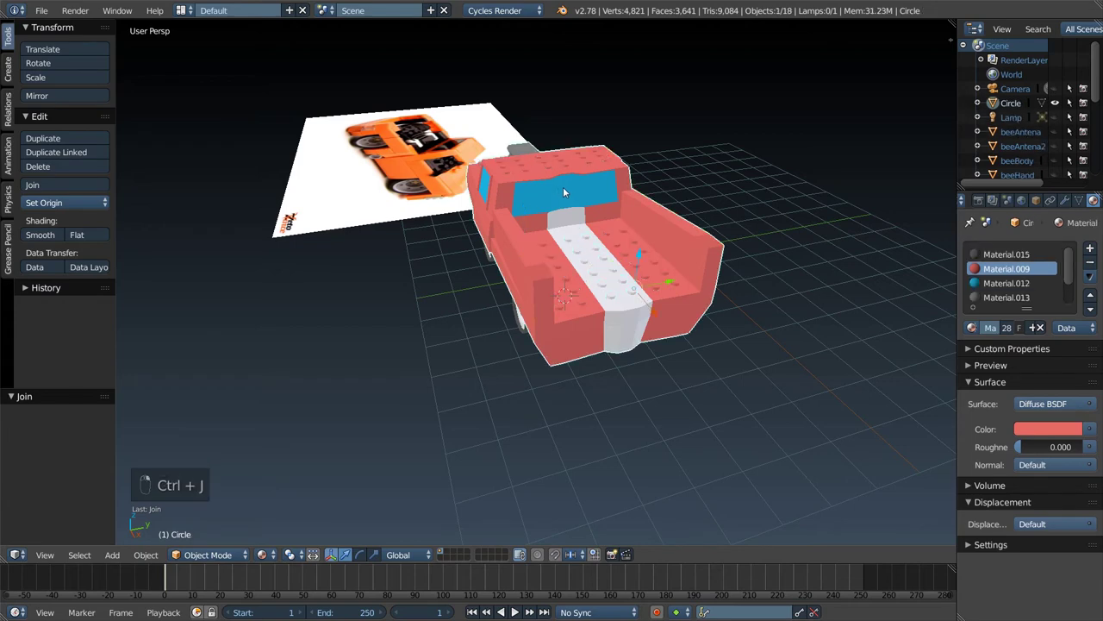
key("g")
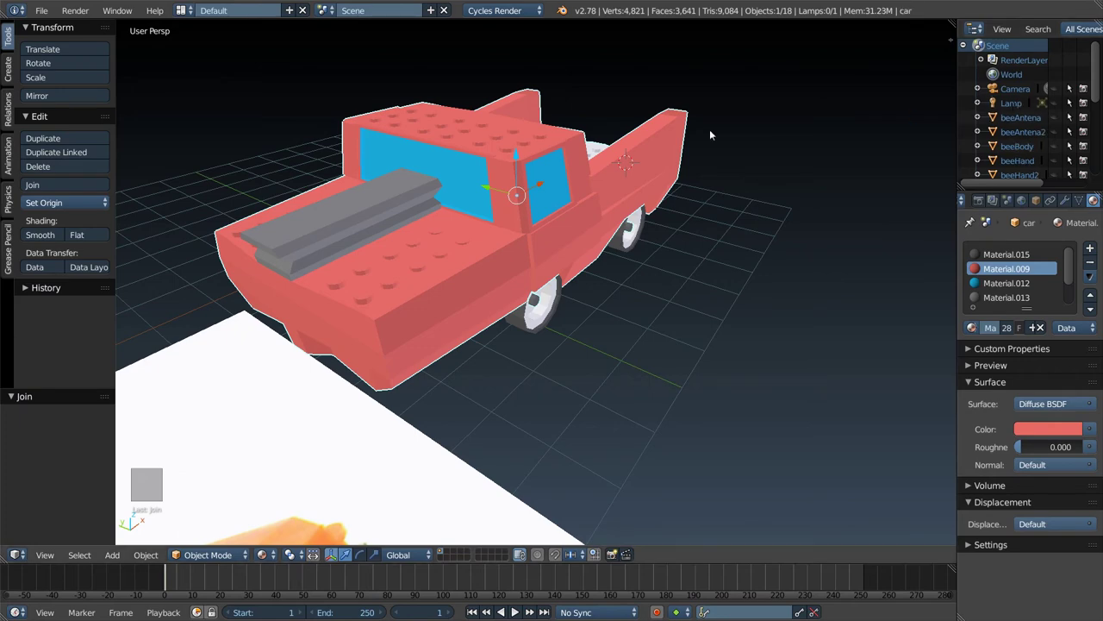
left_click(266, 327)
- Delete the orange reference photo plane and view the car's wheels and axles from below
key("x")
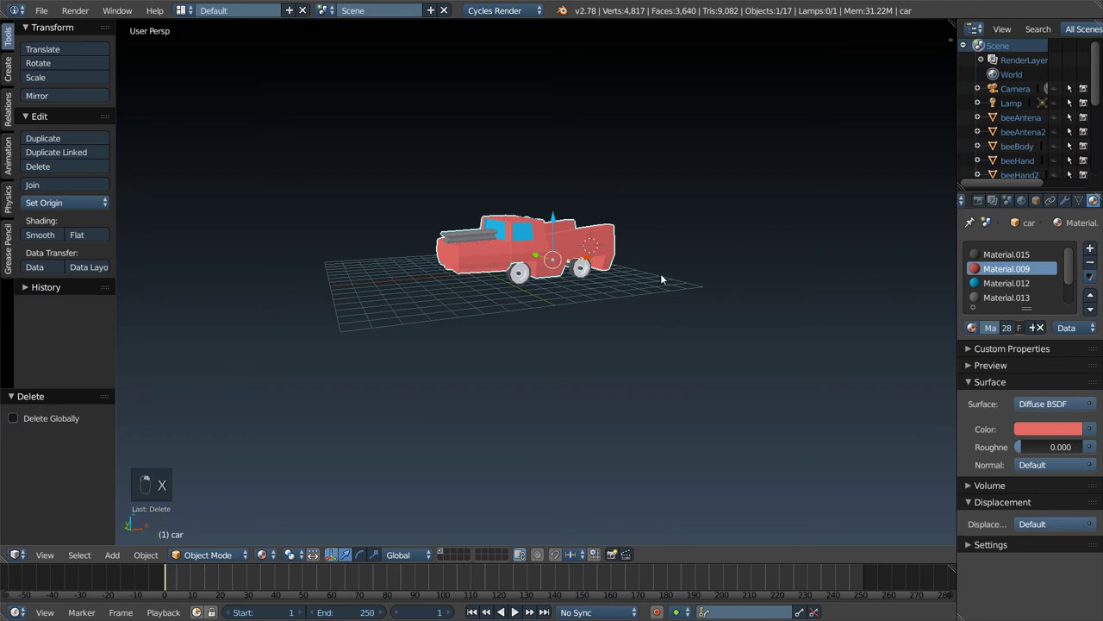
key("g")
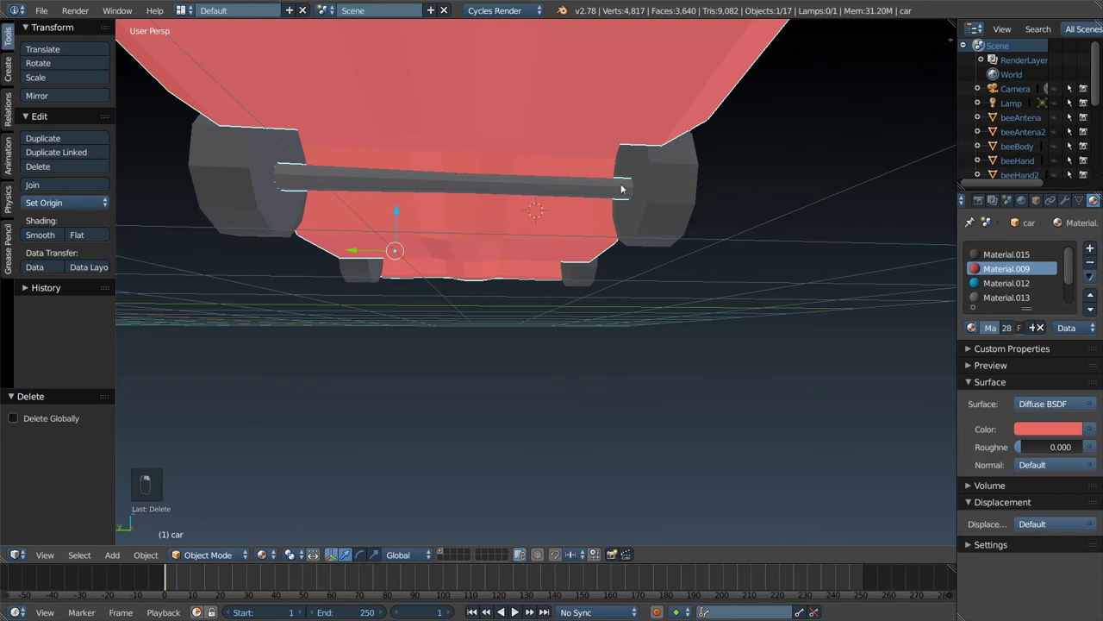
key("g")
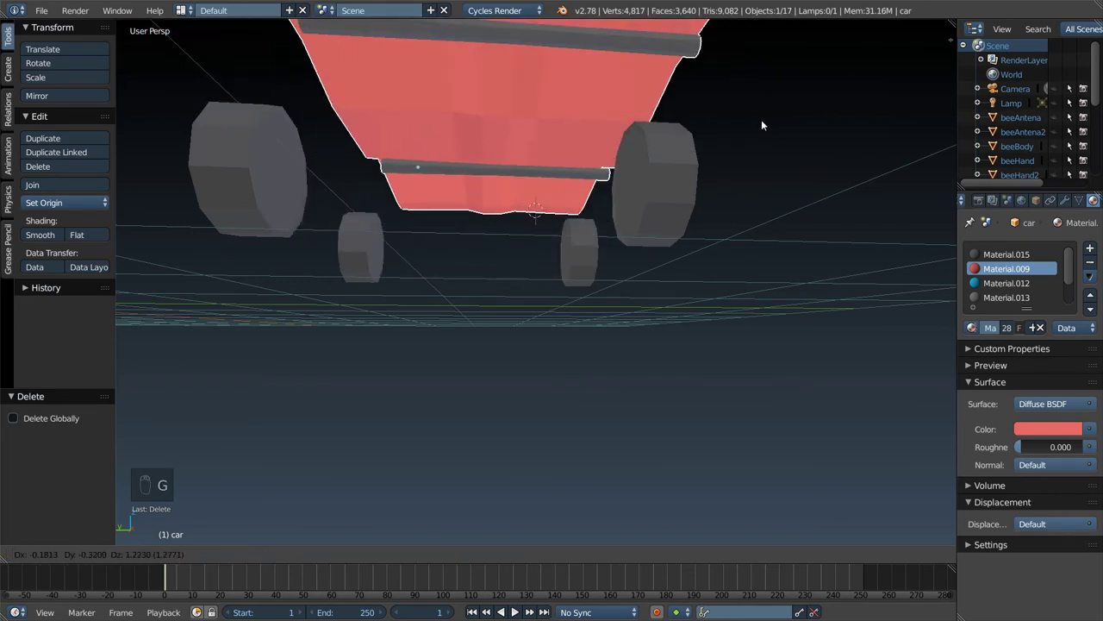